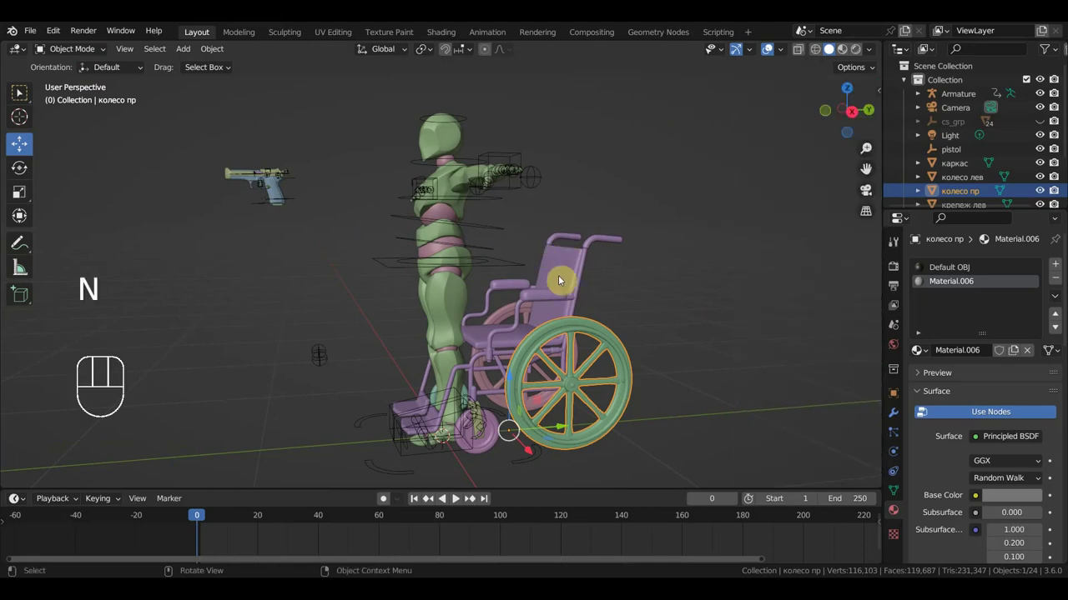
Step: Nudge the viewport slightly while inspecting the wheelchair with the right wheel selected
drag(527, 317, 524, 322)
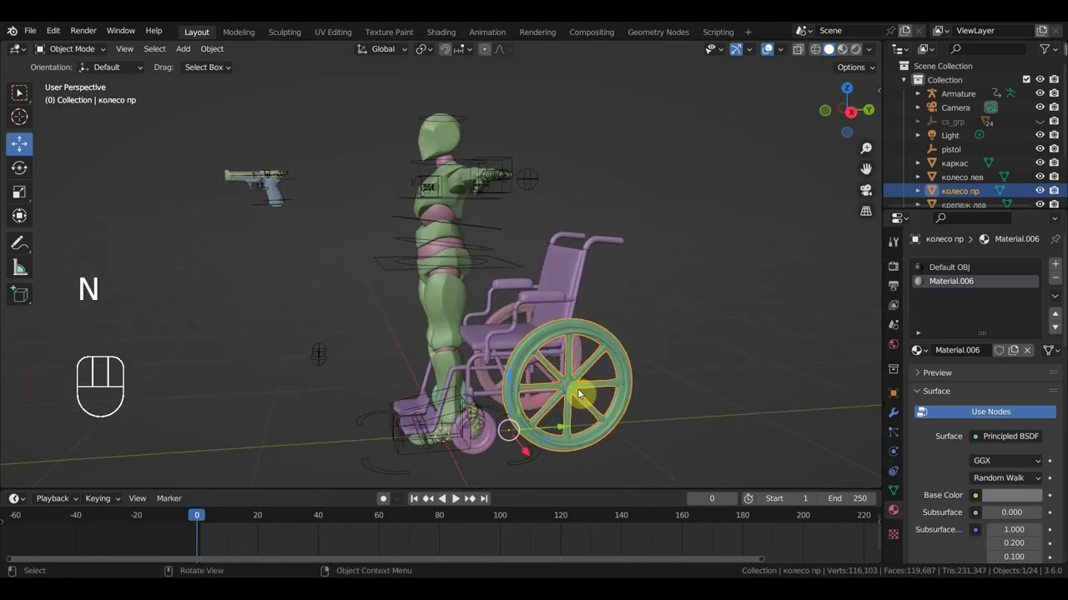
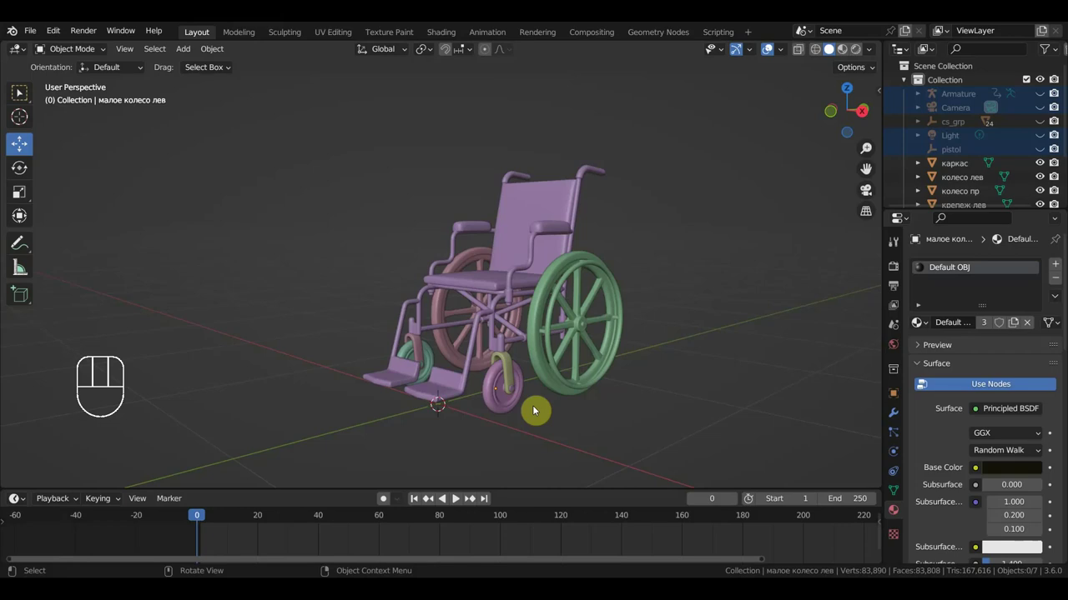
Step: Add a single-bone armature at the wheelchair base, checked in front and right views
key(KP_1)
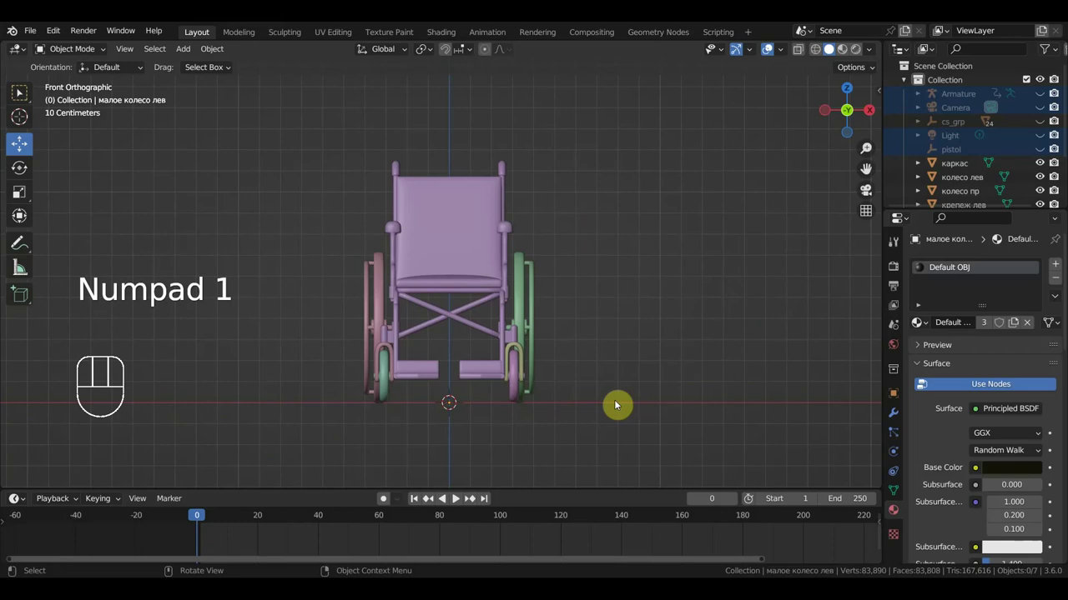
key(shift+a)
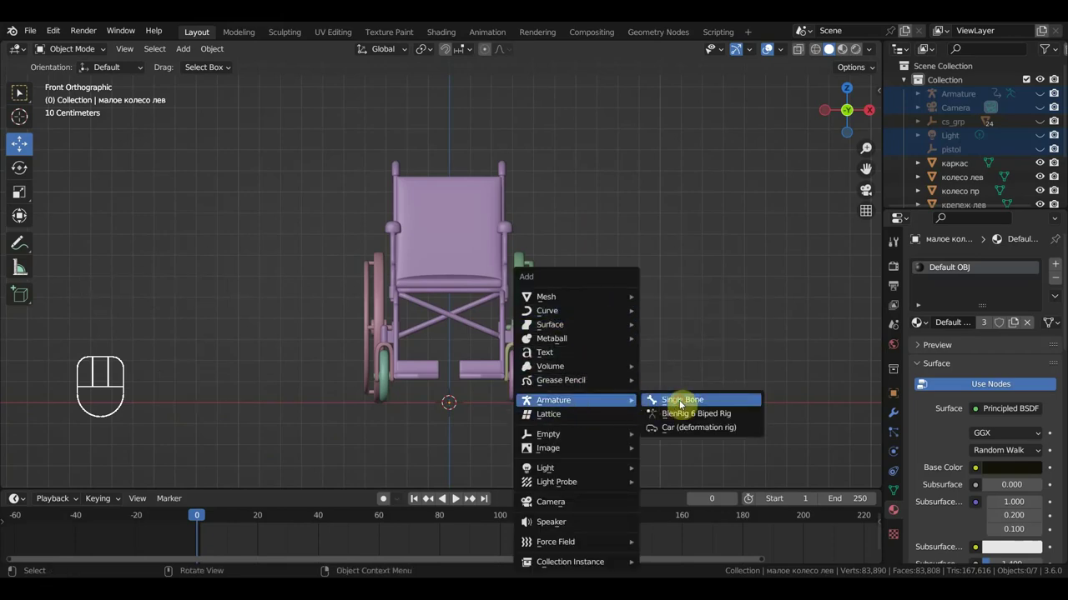
key(KP_3)
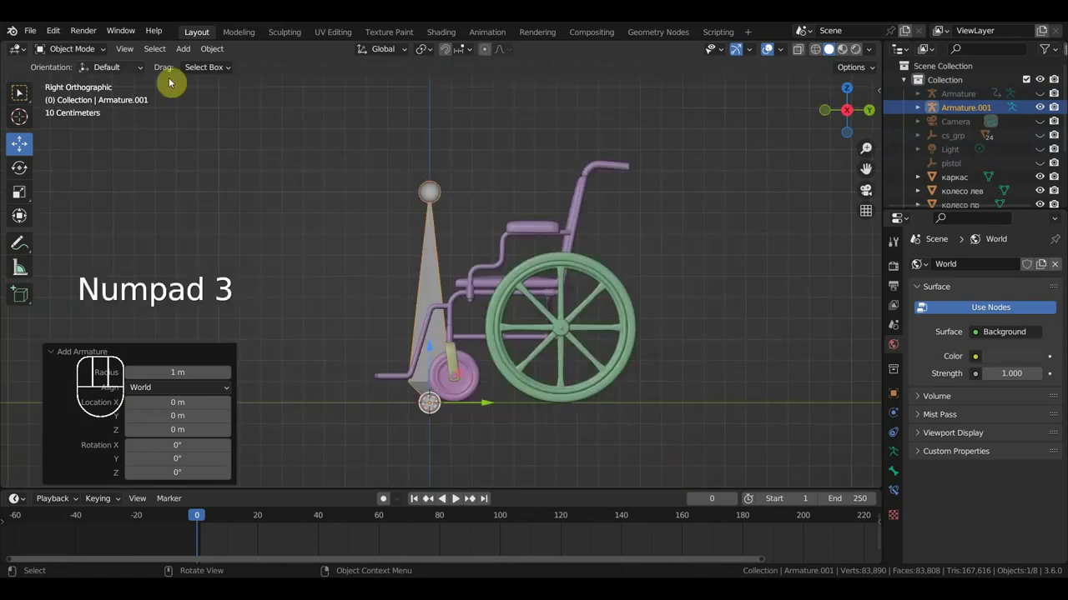
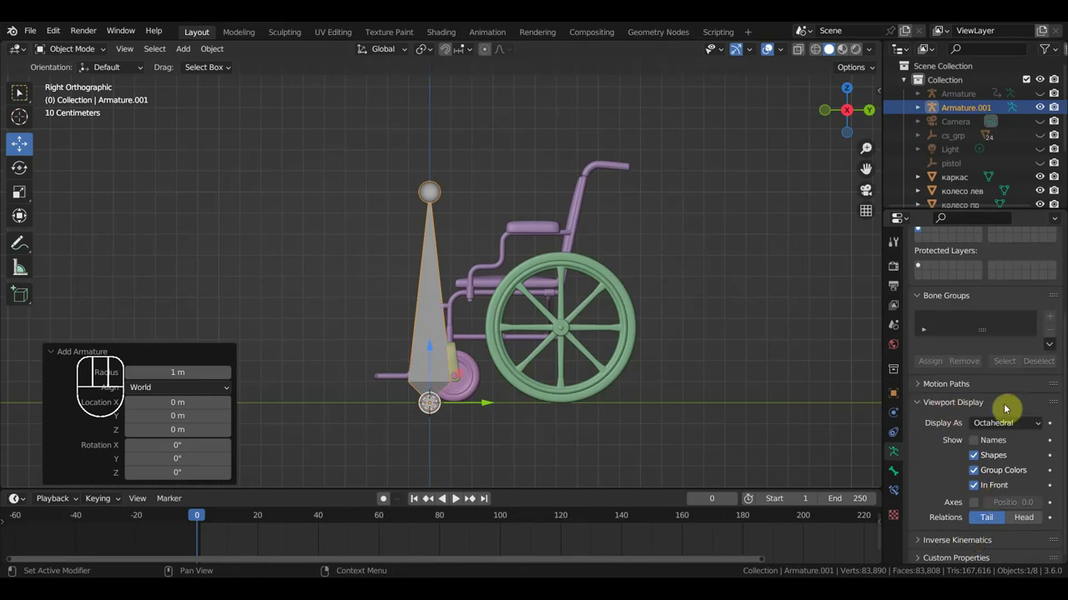
Step: In Edit Mode, lay the first bone flat on the ground and clear its parent
drag(75, 54, 90, 85)
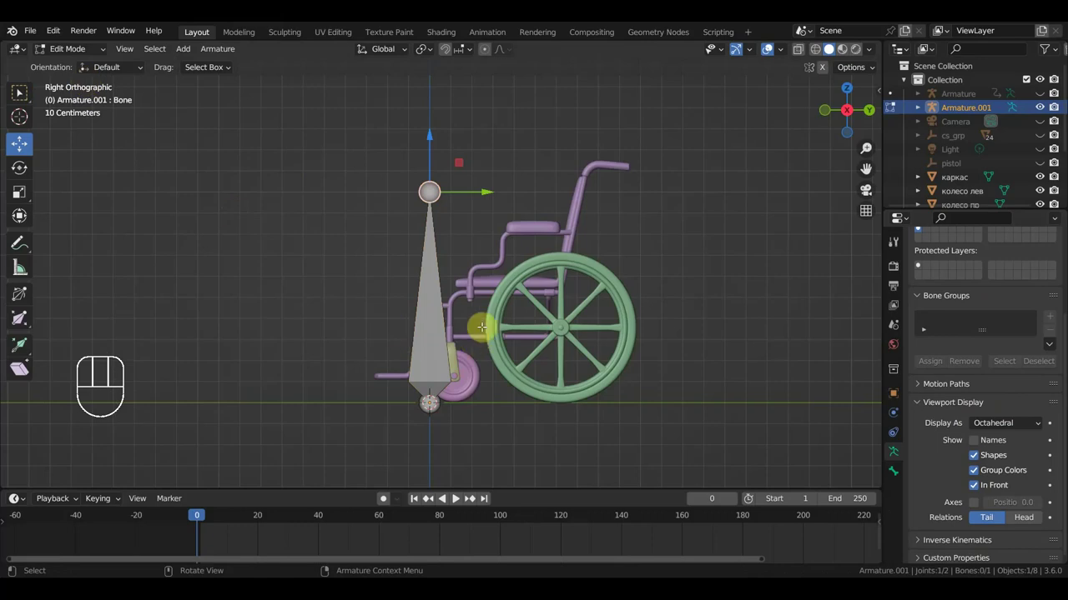
key(g)
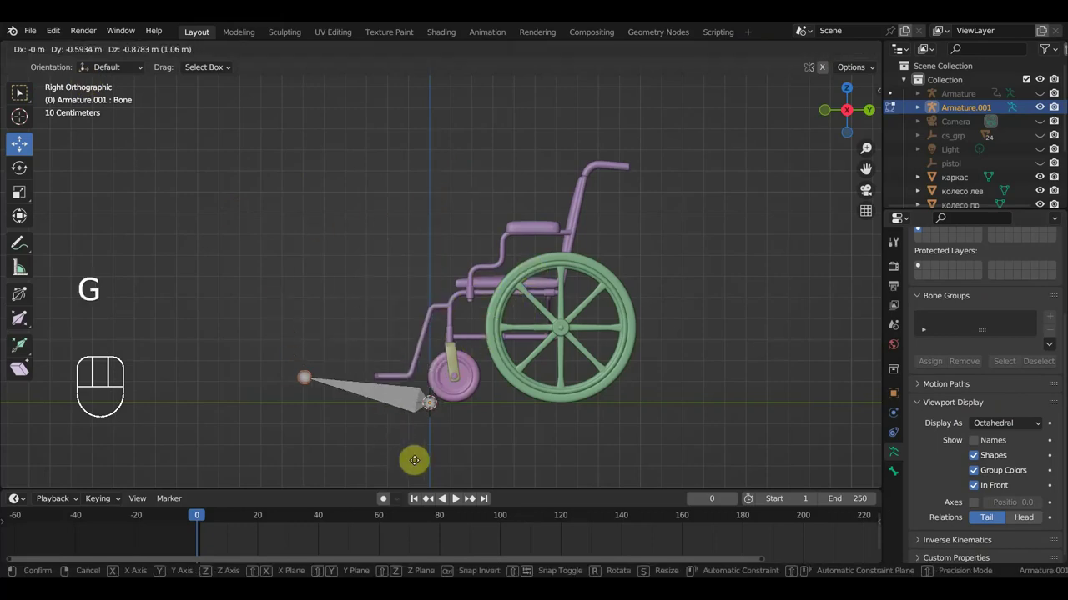
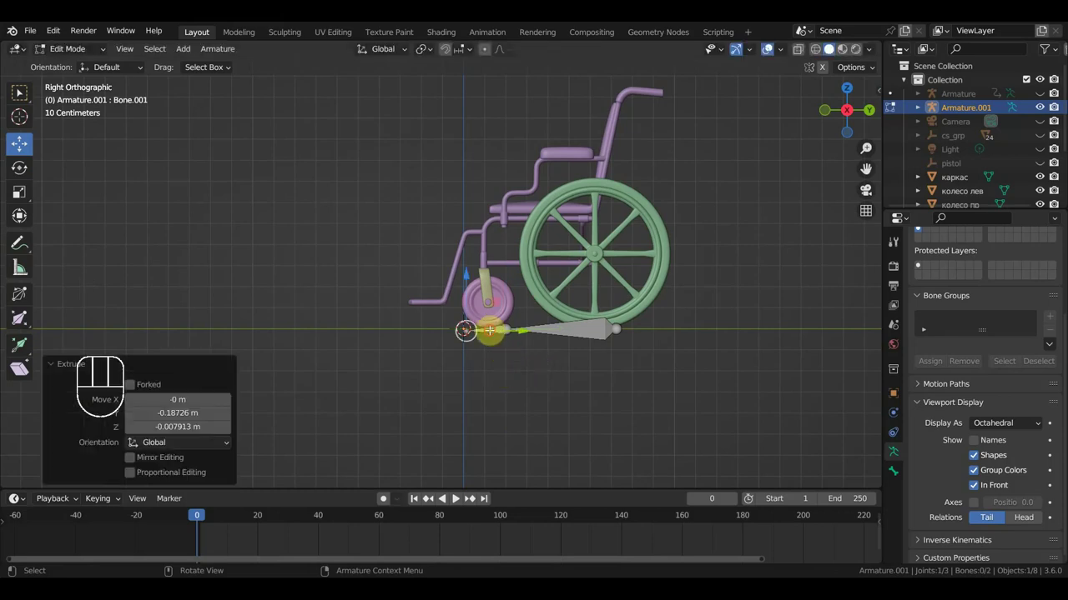
key(alt+p)
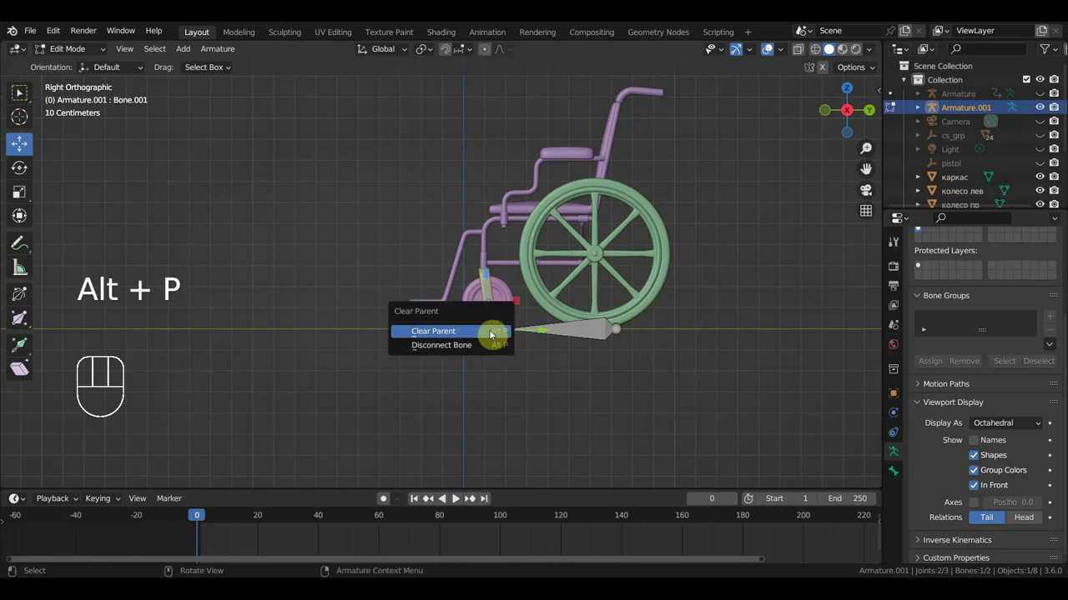
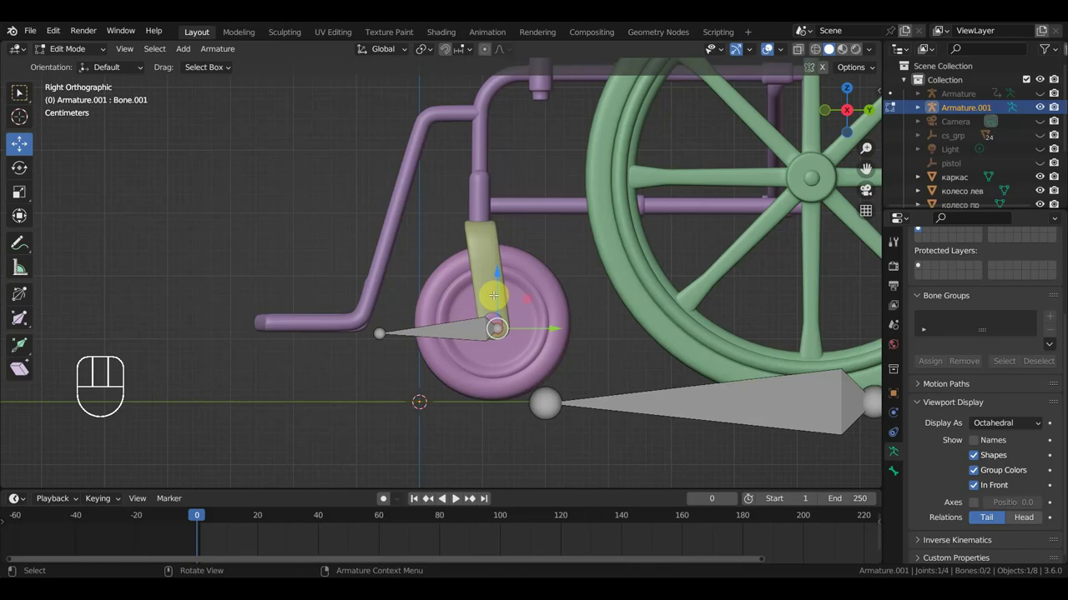
Step: Extrude new bones up the front caster fork and for the caster wheel
key(e)
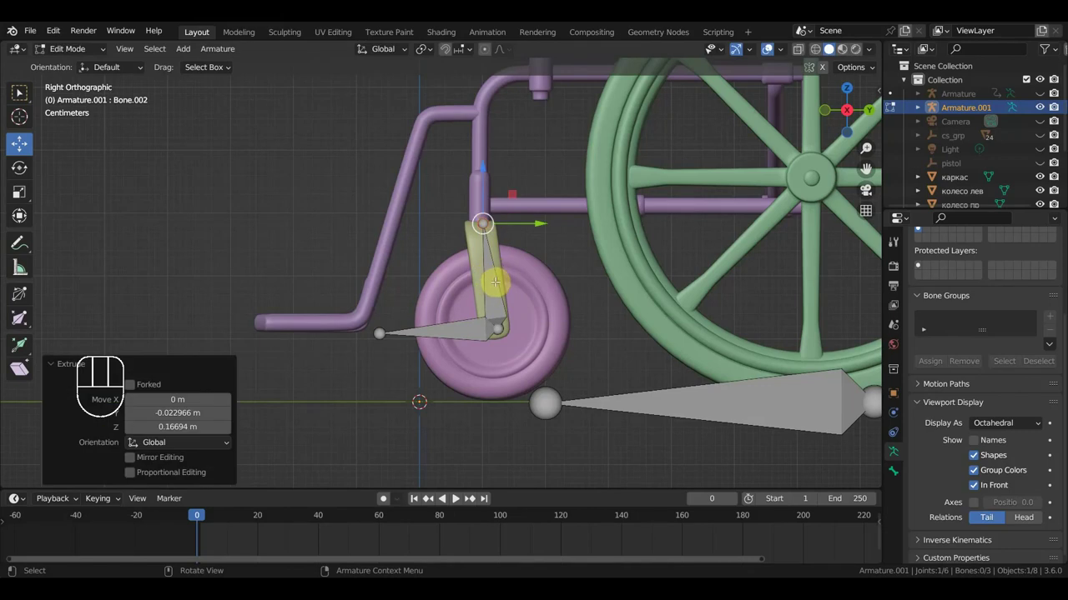
key(alt+p)
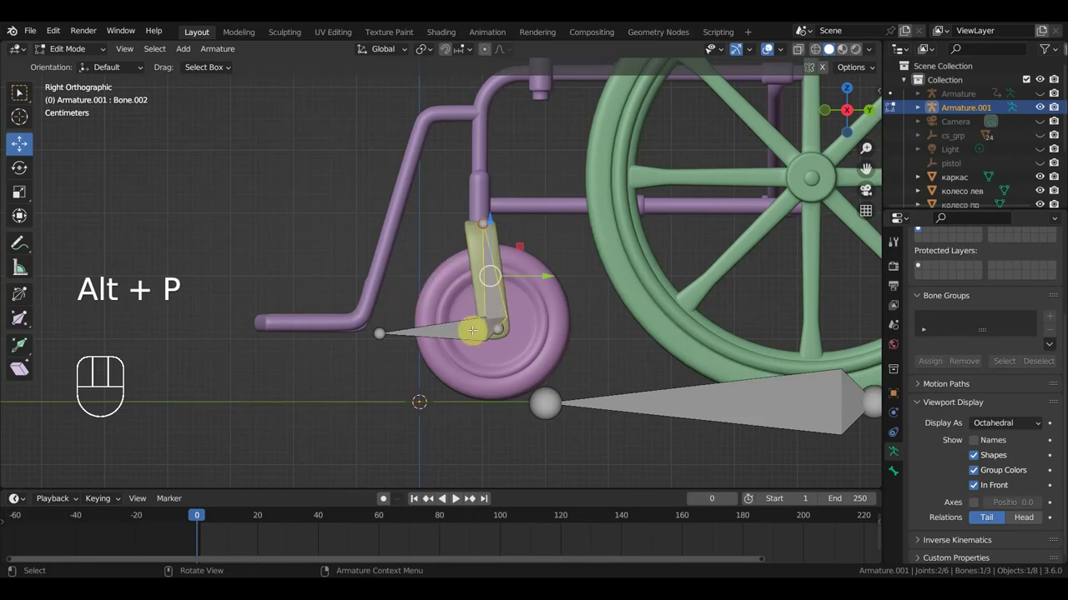
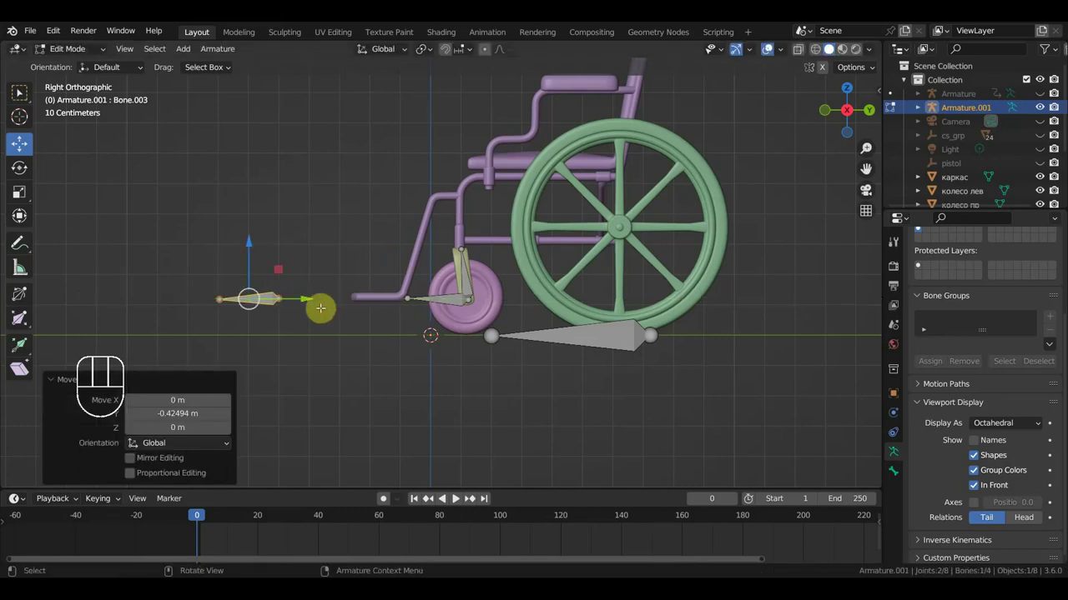
Step: From top view, duplicate a caster bone and parent the caster bones to the ground bone with Keep Offset
key(KP_7)
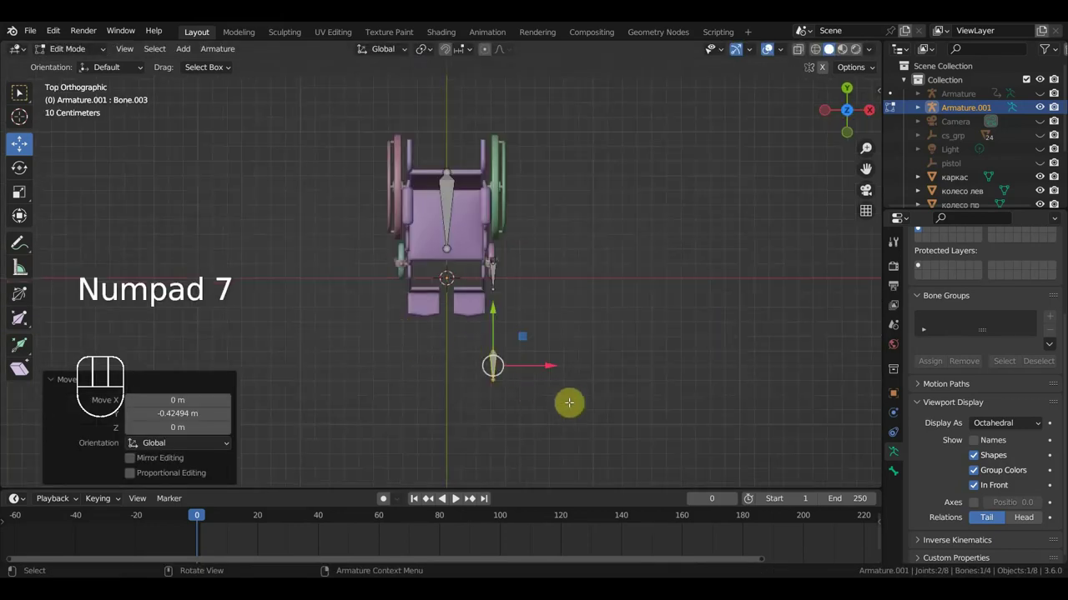
key(shift+d)
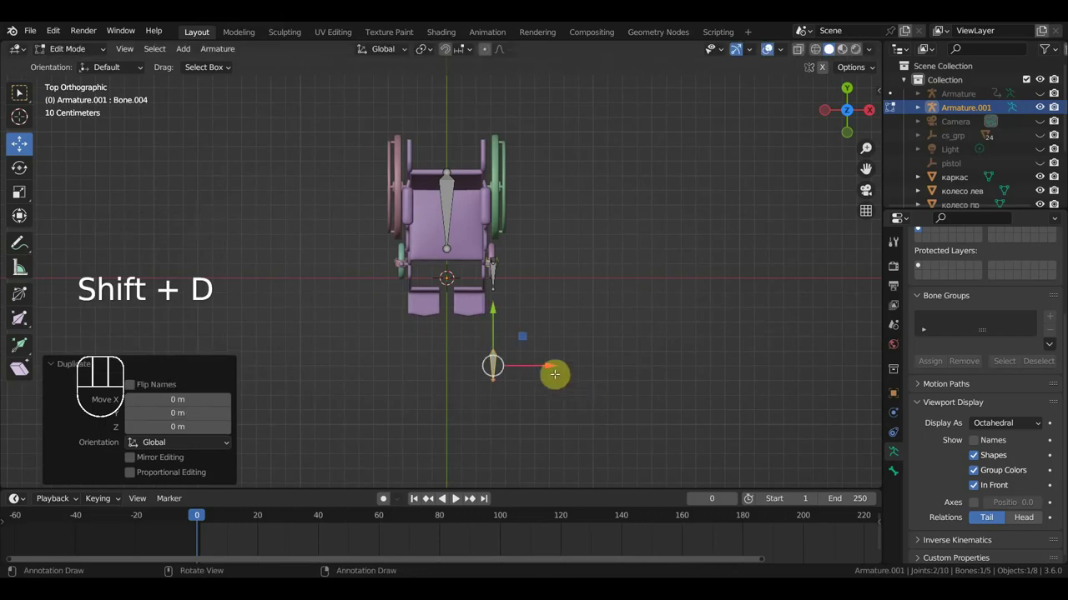
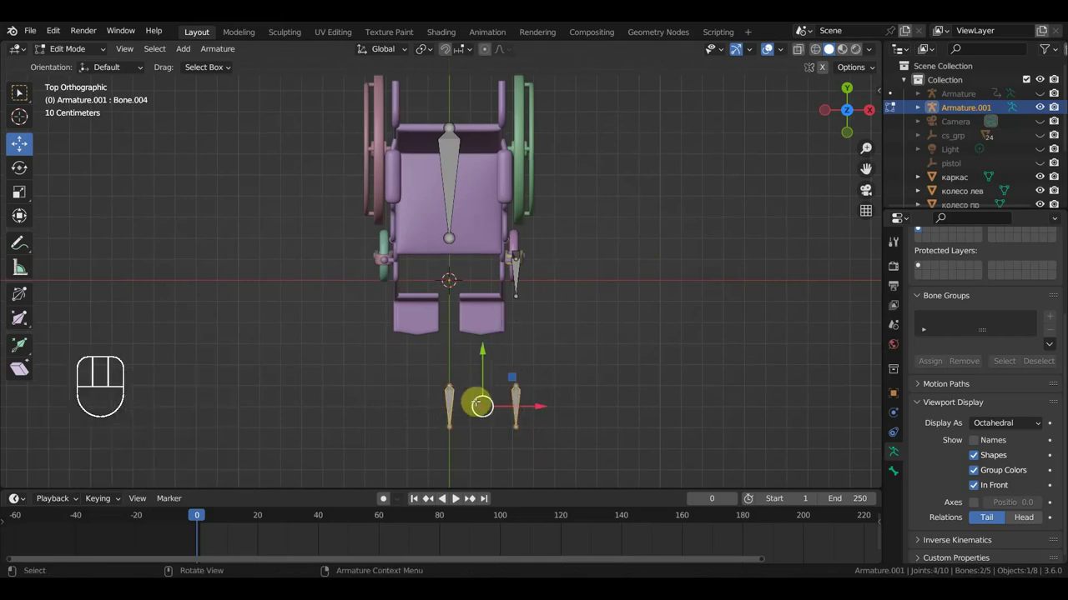
key(ctrl+p)
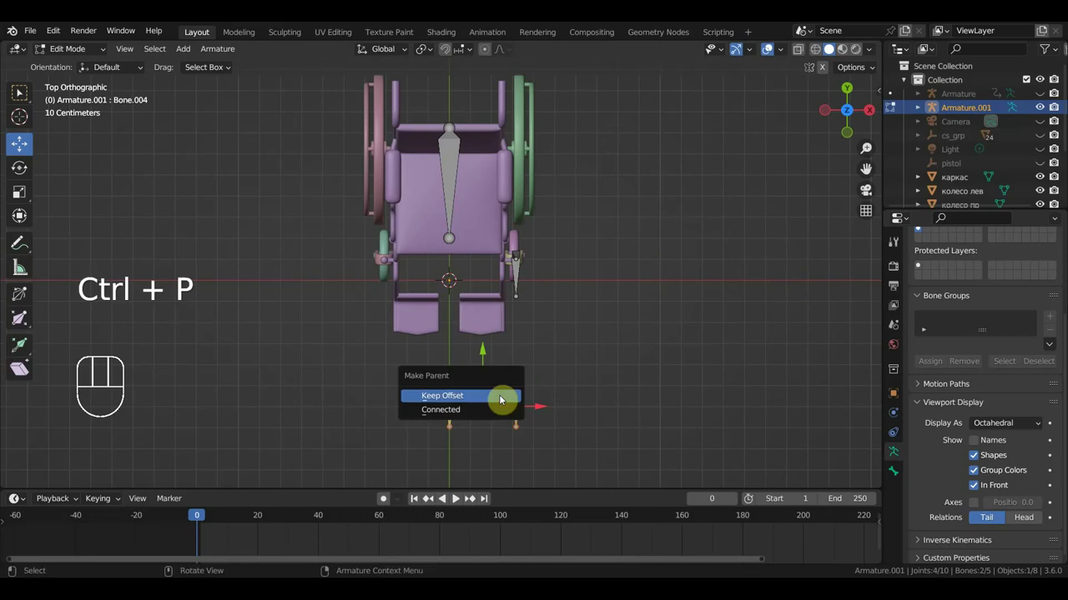
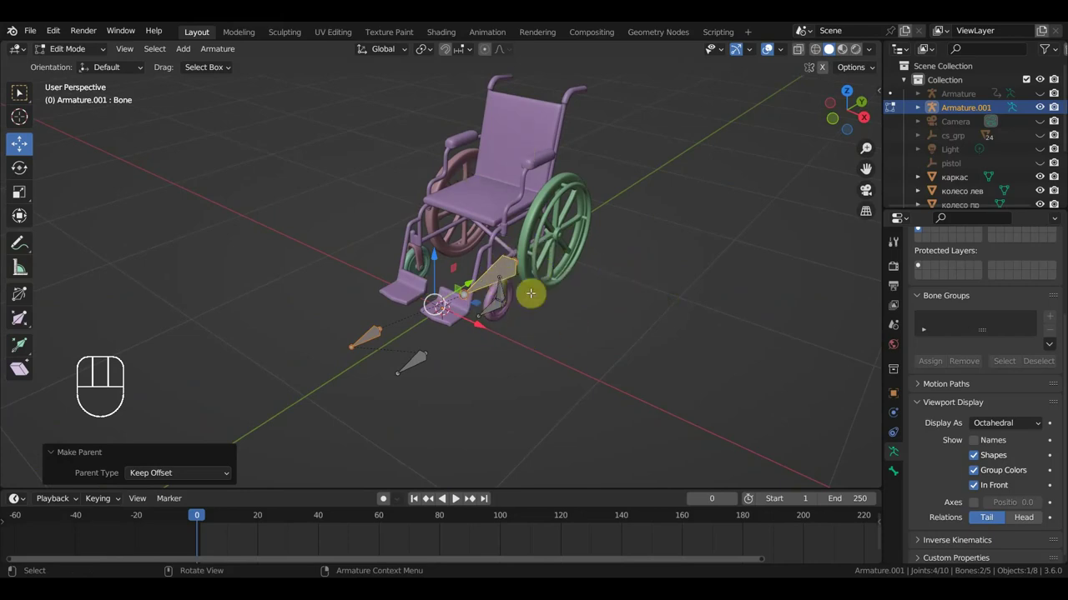
Step: Symmetrize the caster bones across X for the other front wheel, undoing a stray duplicate
key(KP_7)
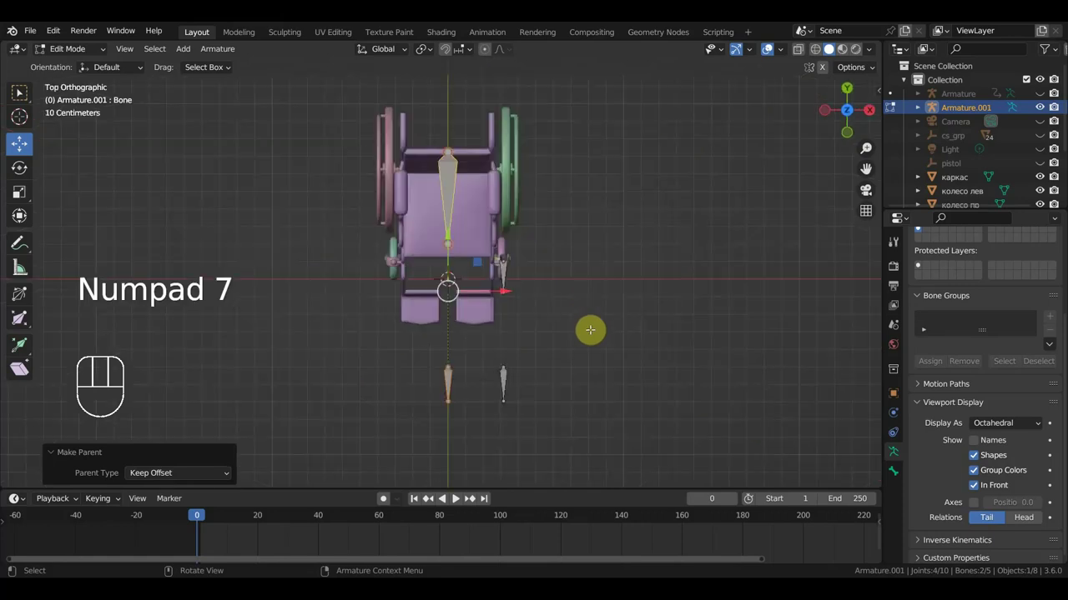
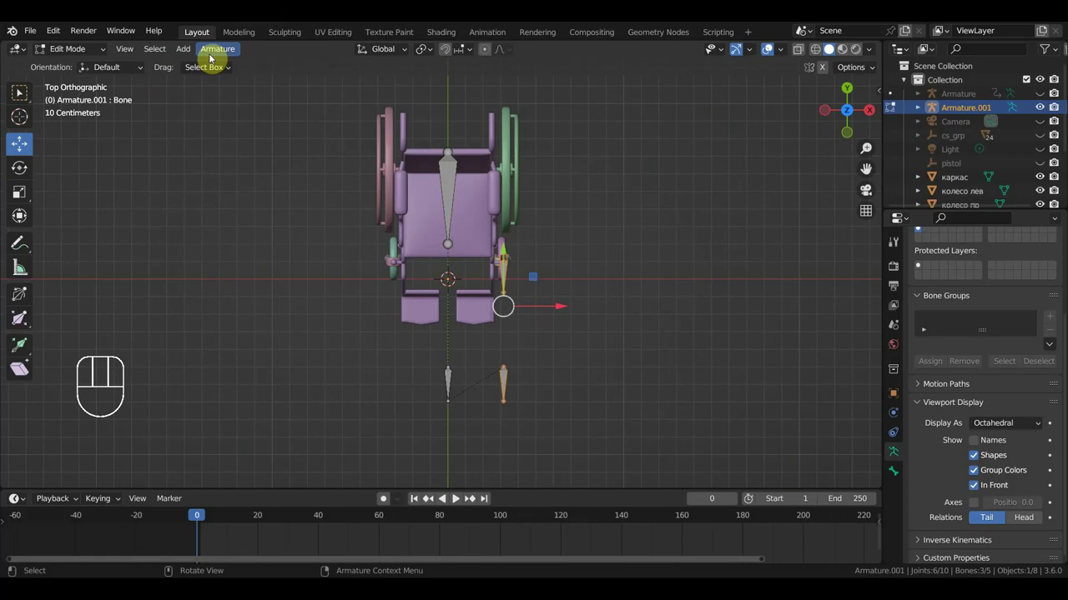
drag(218, 73, 449, 272)
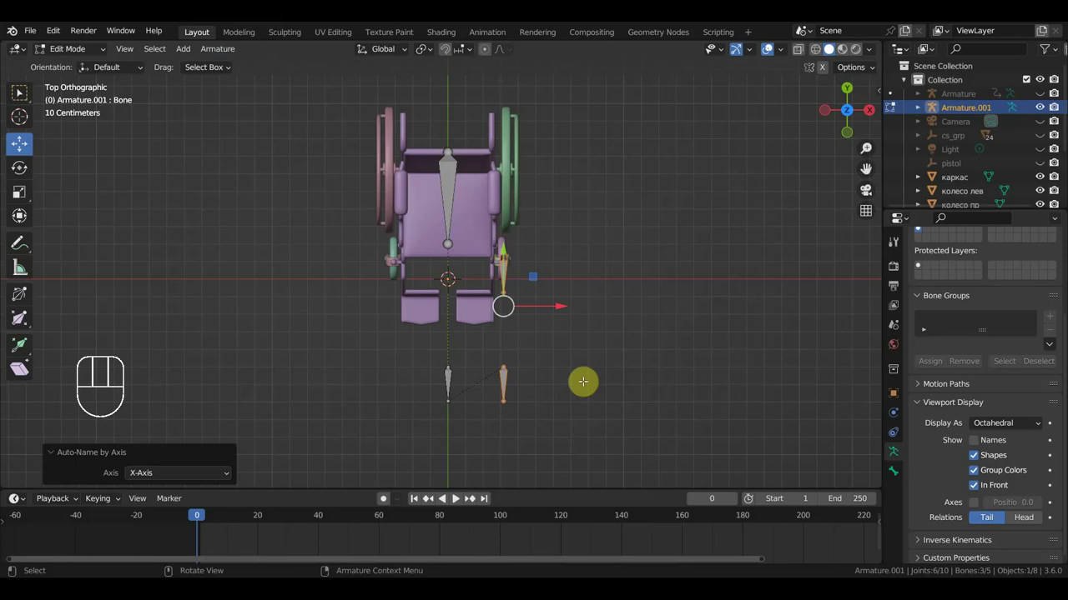
key(shift+d)
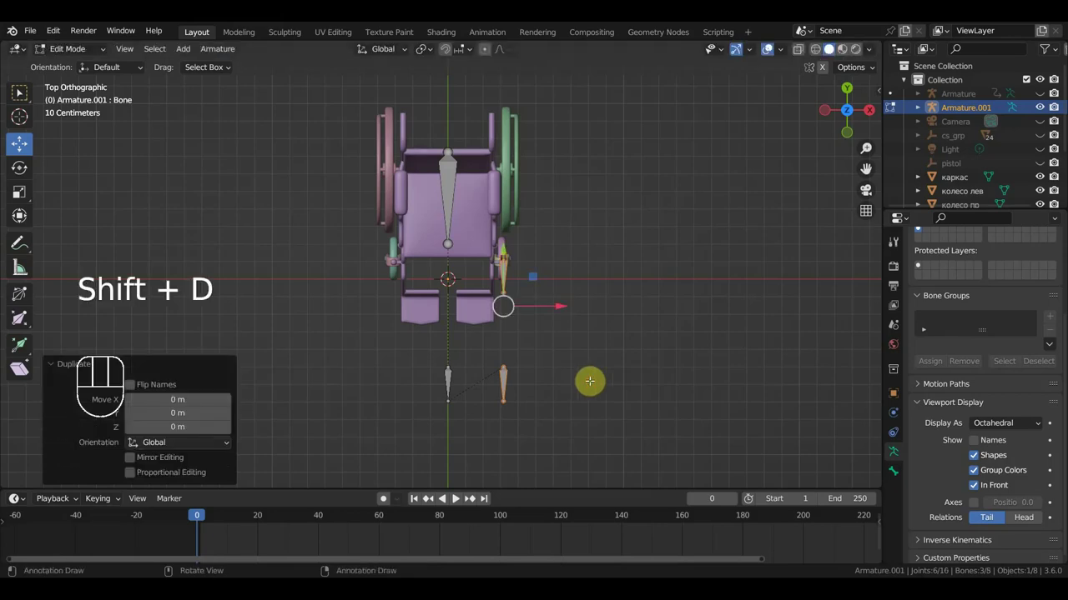
key(ctrl+z)
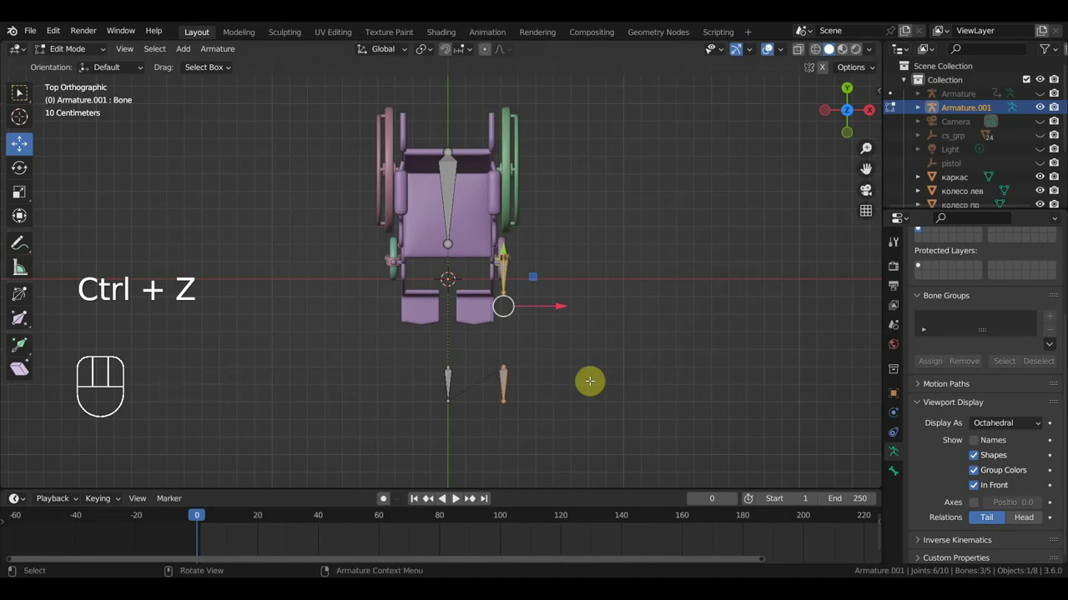
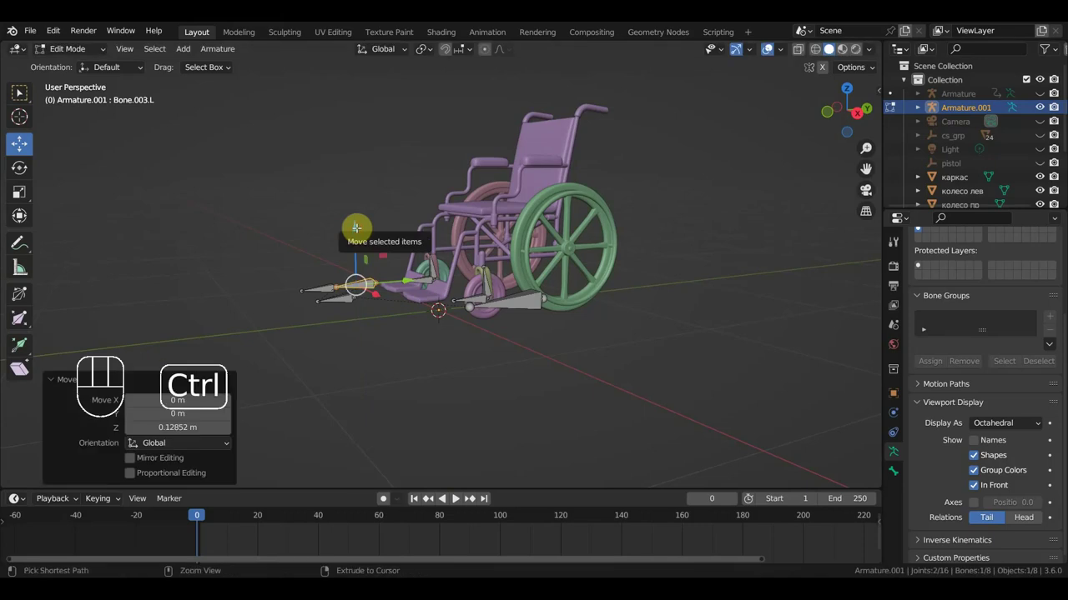
Step: Undo the last bone change before returning to Object Mode
key(ctrl+z)
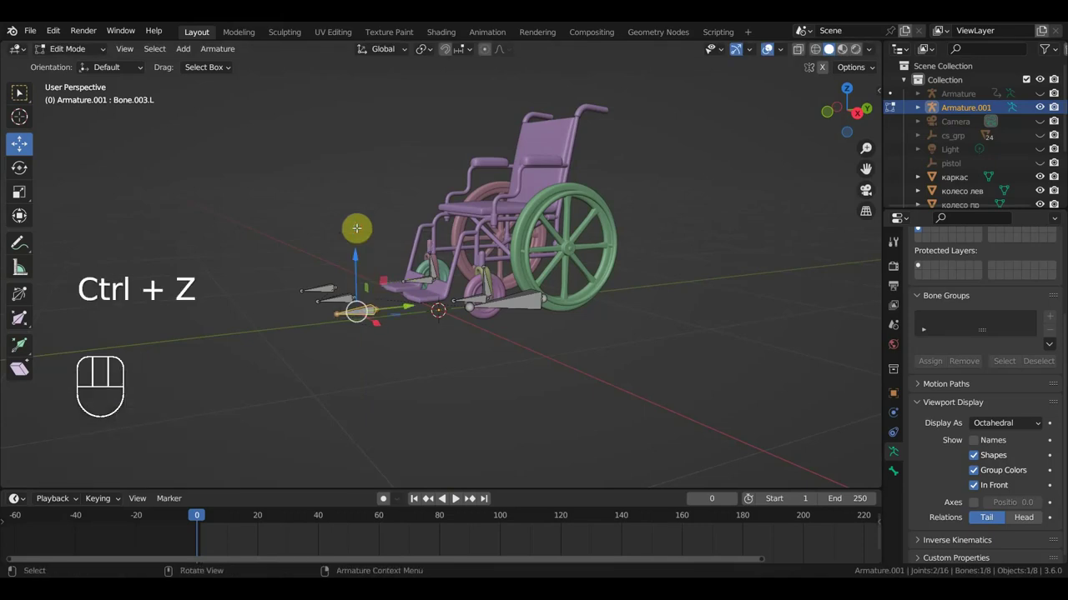
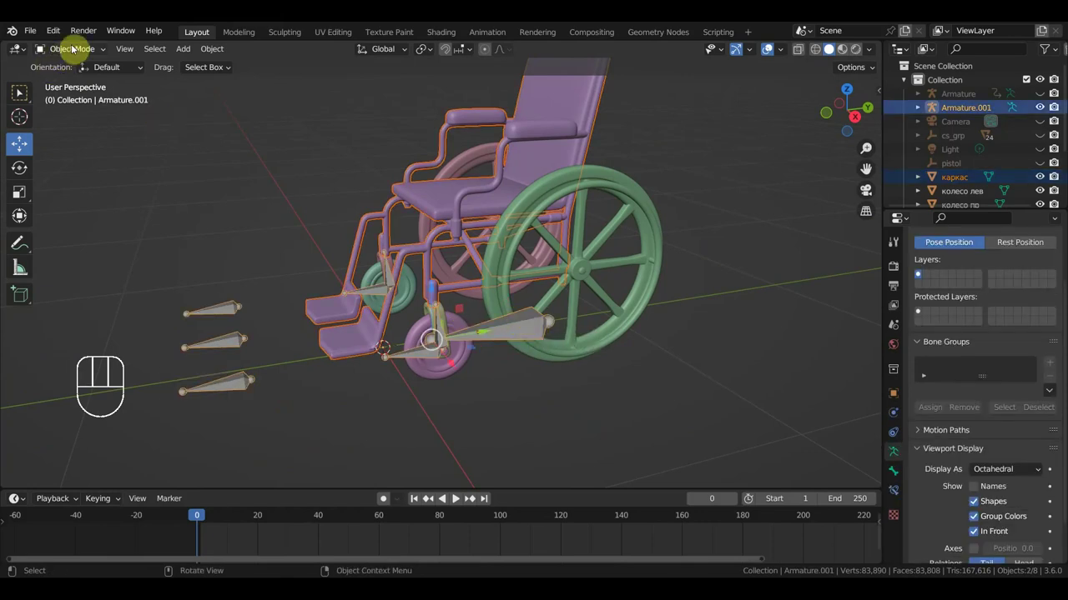
Step: In Pose Mode, parent the wheelchair frame to the armature
drag(76, 47, 82, 98)
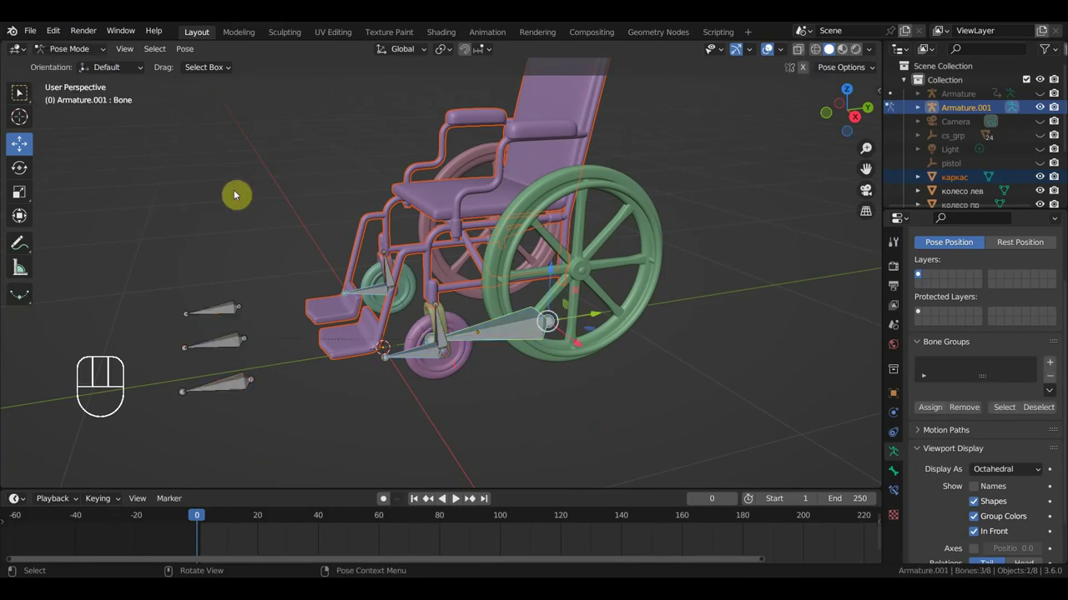
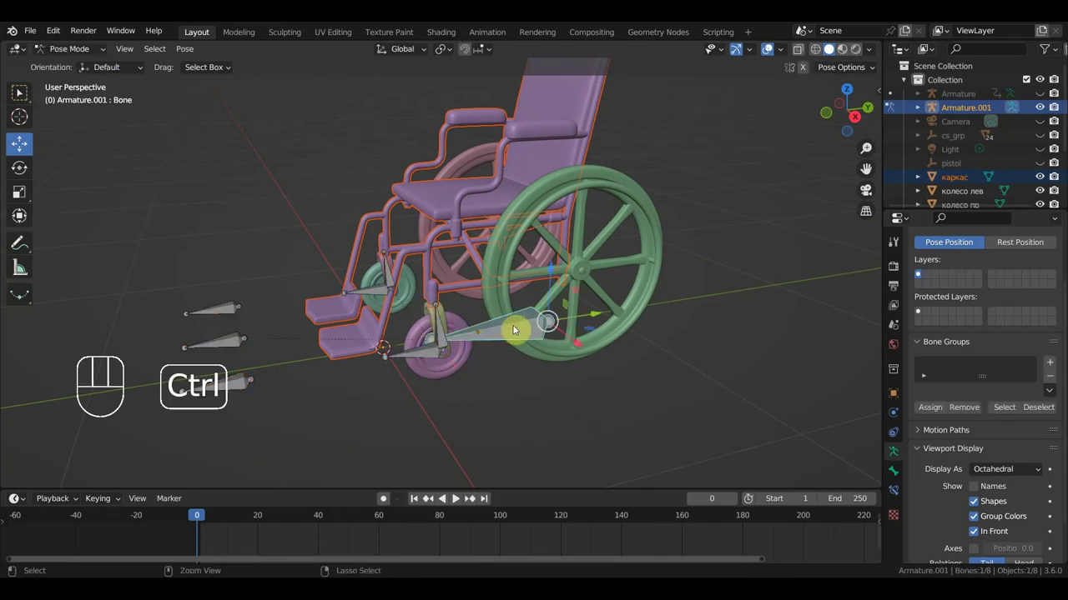
key(ctrl+p)
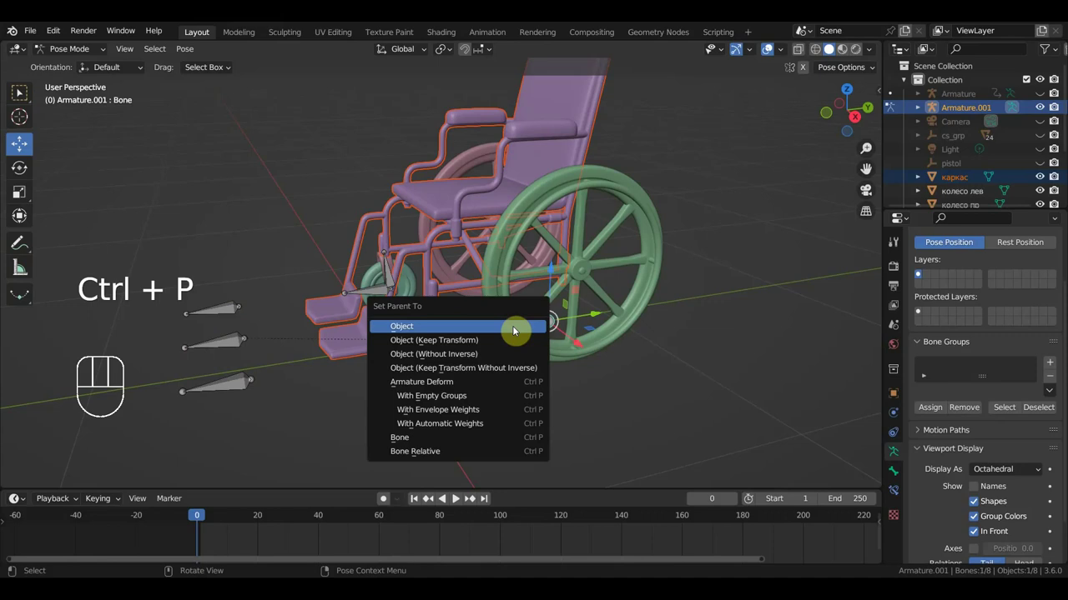
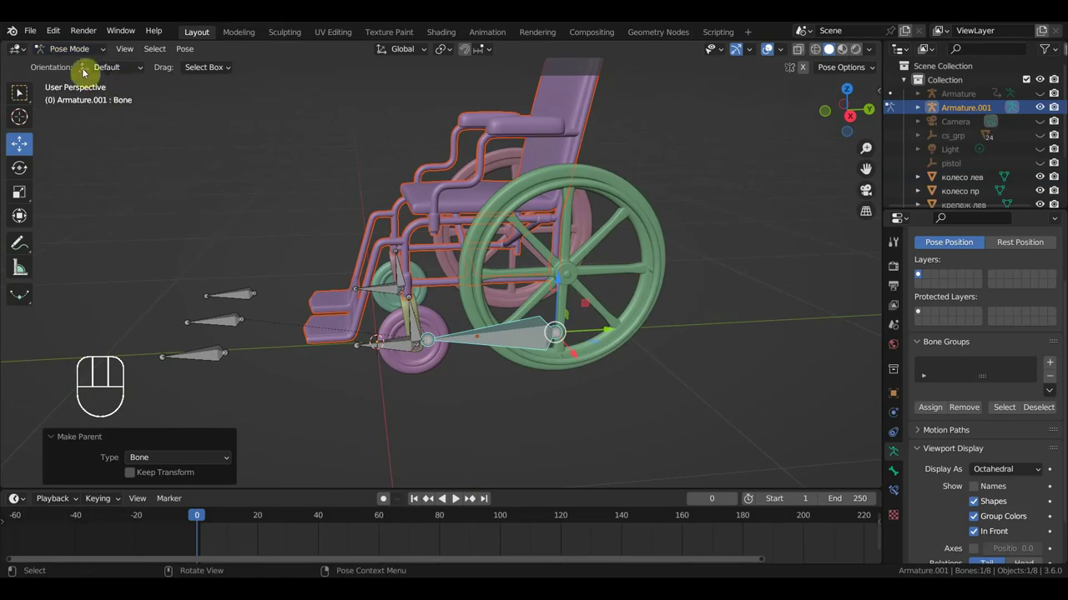
drag(80, 54, 94, 77)
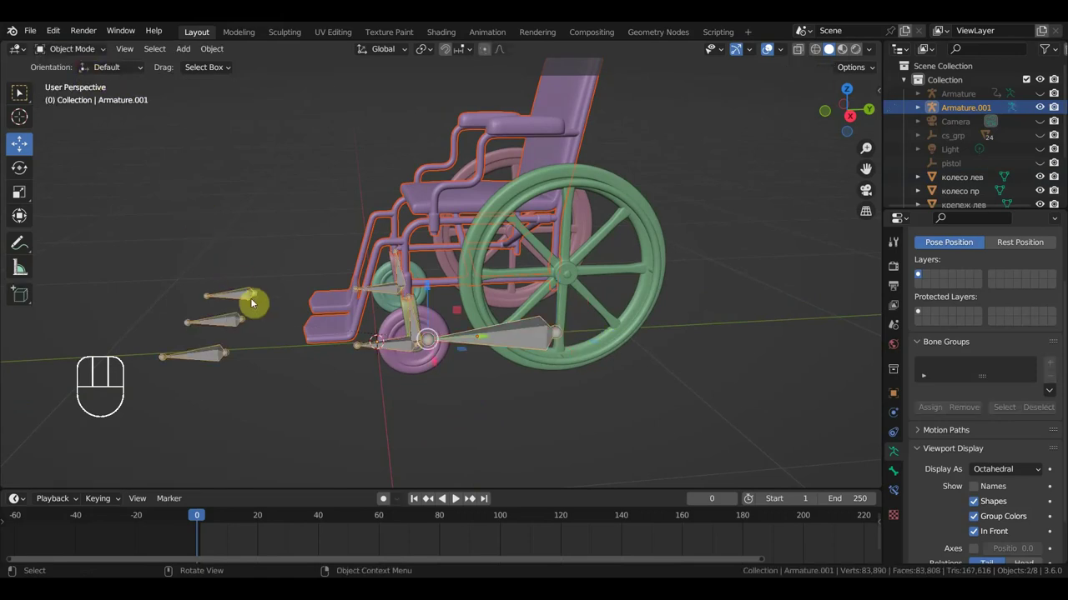
Step: Zoom to the left front caster and parent Bone.002.L with Keep Transform
middle_click(400, 360)
drag(424, 343, 454, 316)
drag(454, 316, 470, 318)
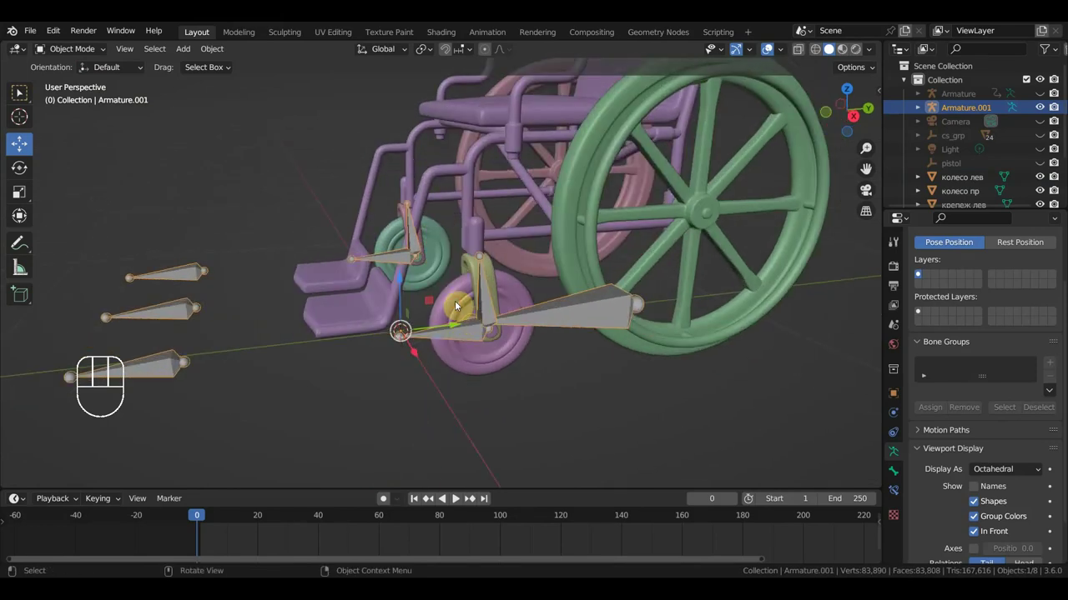
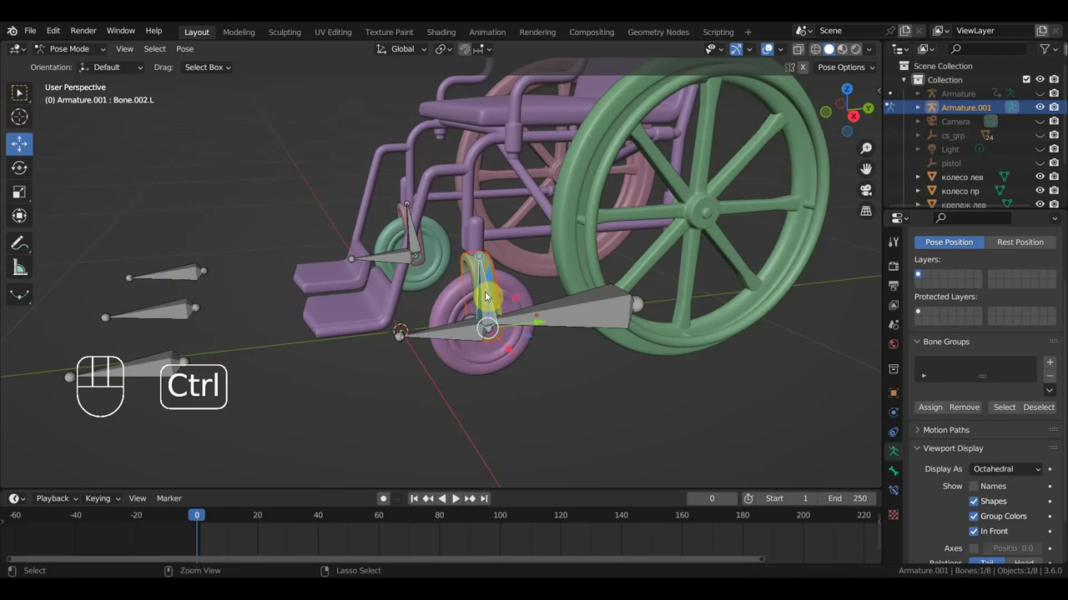
key(ctrl+p)
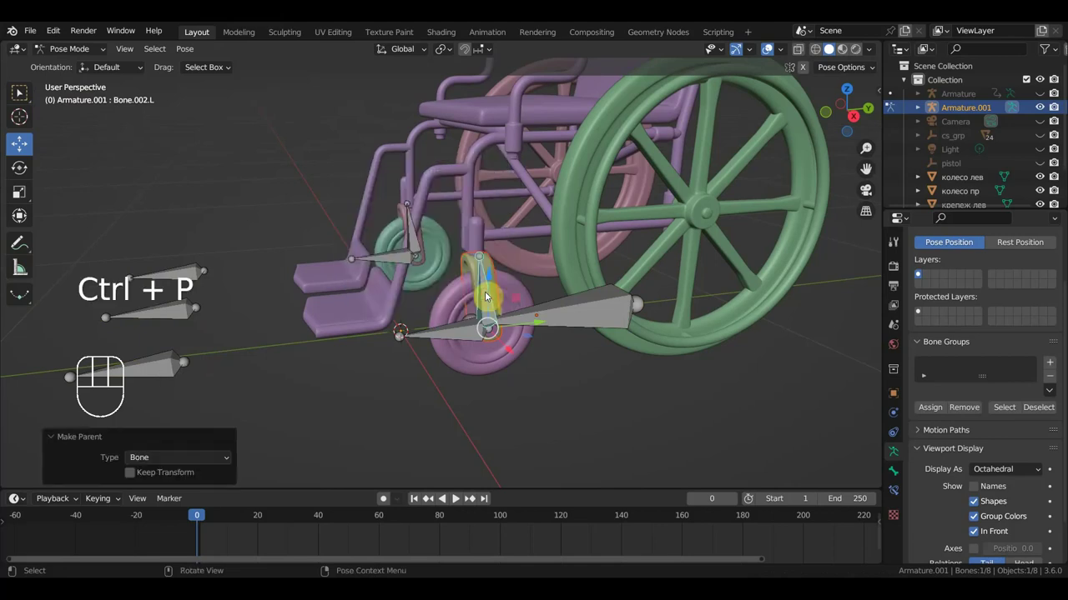
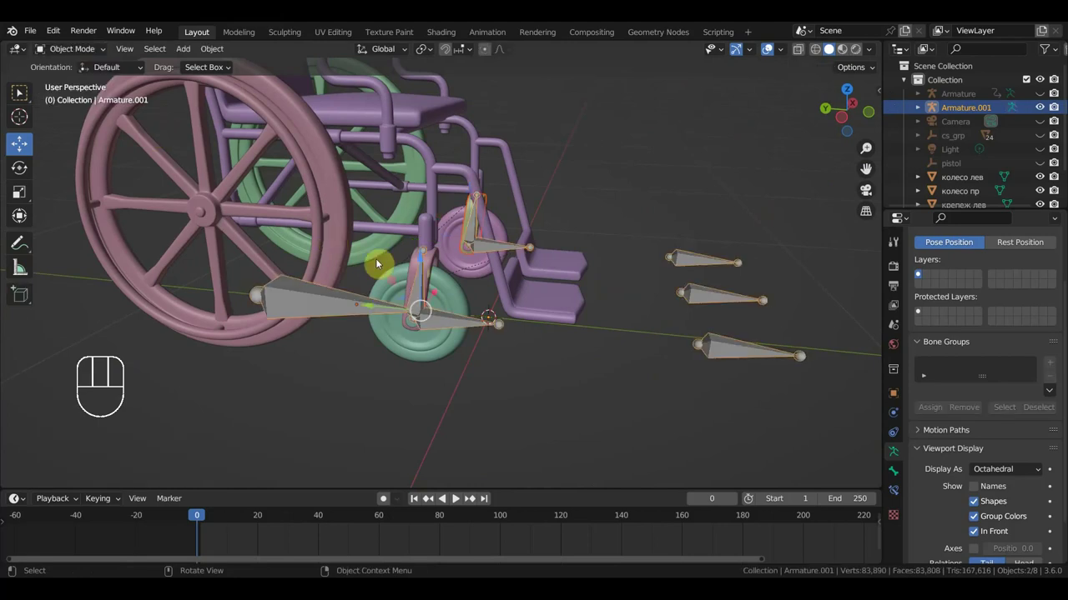
Step: In Pose Mode, parent the right caster fork bone Bone.002.R with Keep Transform
click(437, 258)
click(423, 284)
click(82, 54)
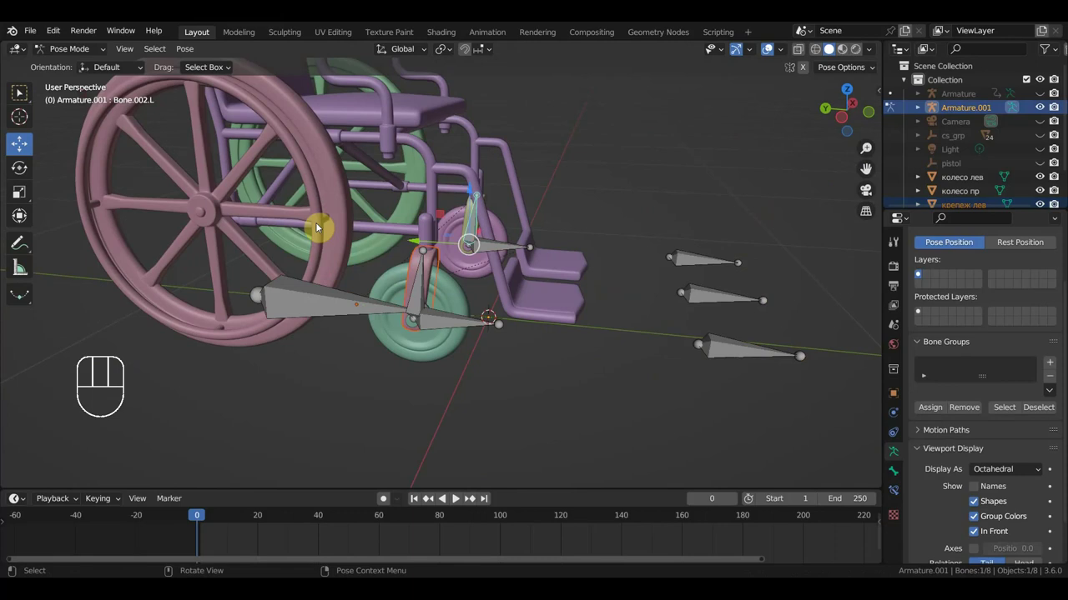
click(424, 290)
key(ctrl+p)
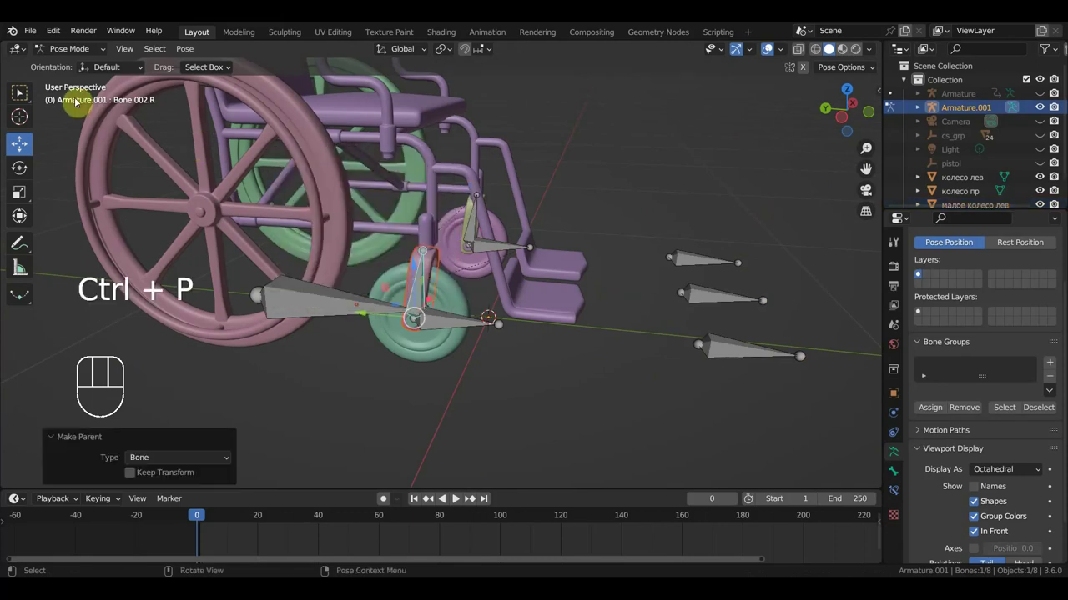
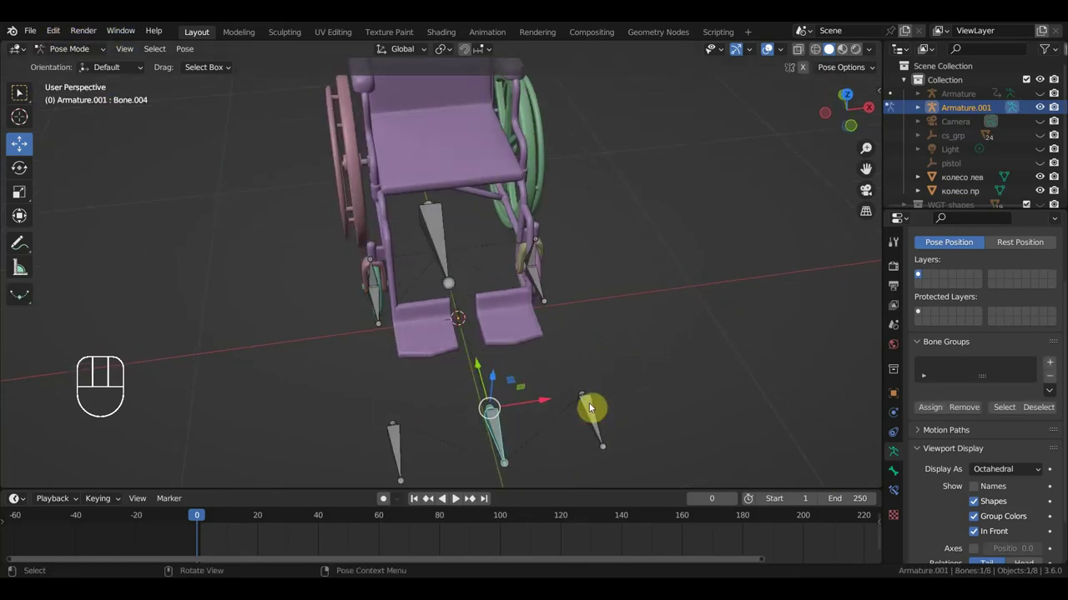
Step: Orbit beneath the chair and zoom in on the left caster bones
drag(621, 405, 526, 412)
drag(531, 403, 517, 270)
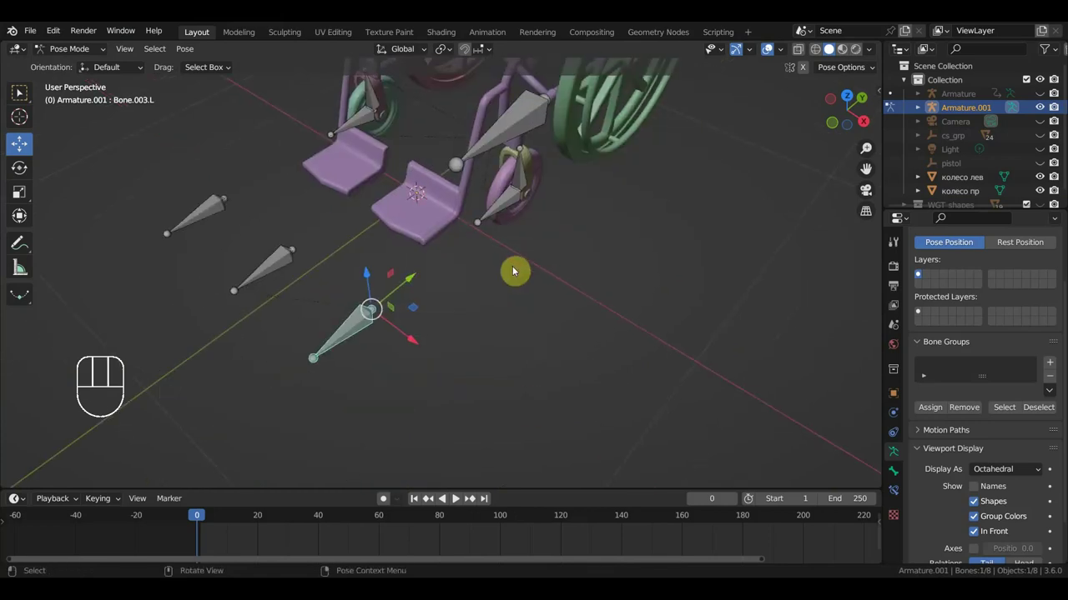
drag(531, 240, 487, 195)
drag(534, 216, 549, 322)
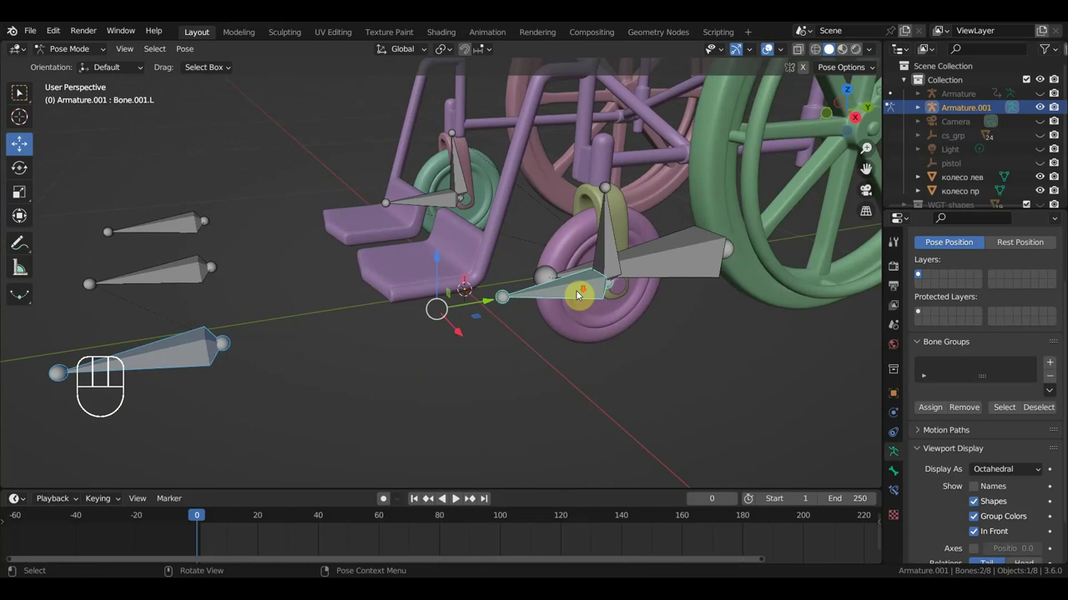
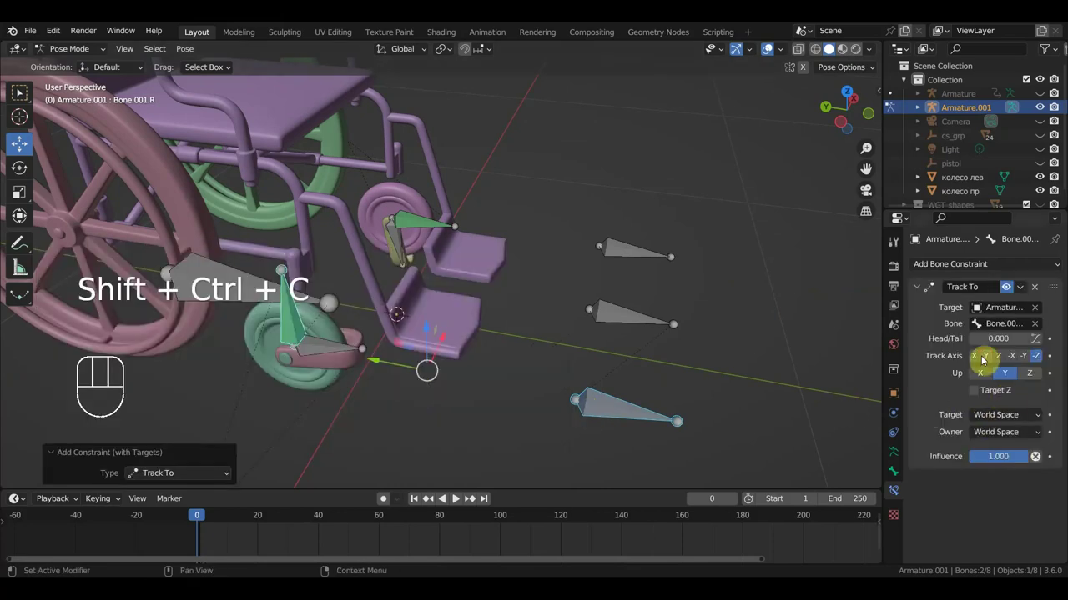
Step: Set Bone.001.R's Track To constraint to track -Z with Y up, then return to object mode
drag(997, 362, 1016, 370)
click(1034, 377)
drag(583, 369, 576, 343)
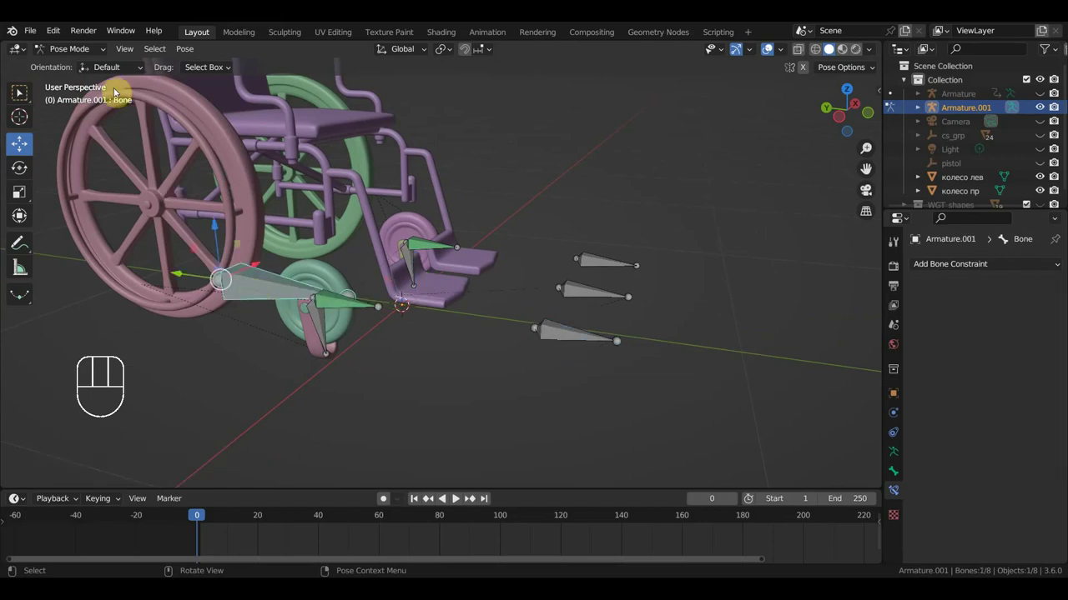
drag(81, 47, 76, 65)
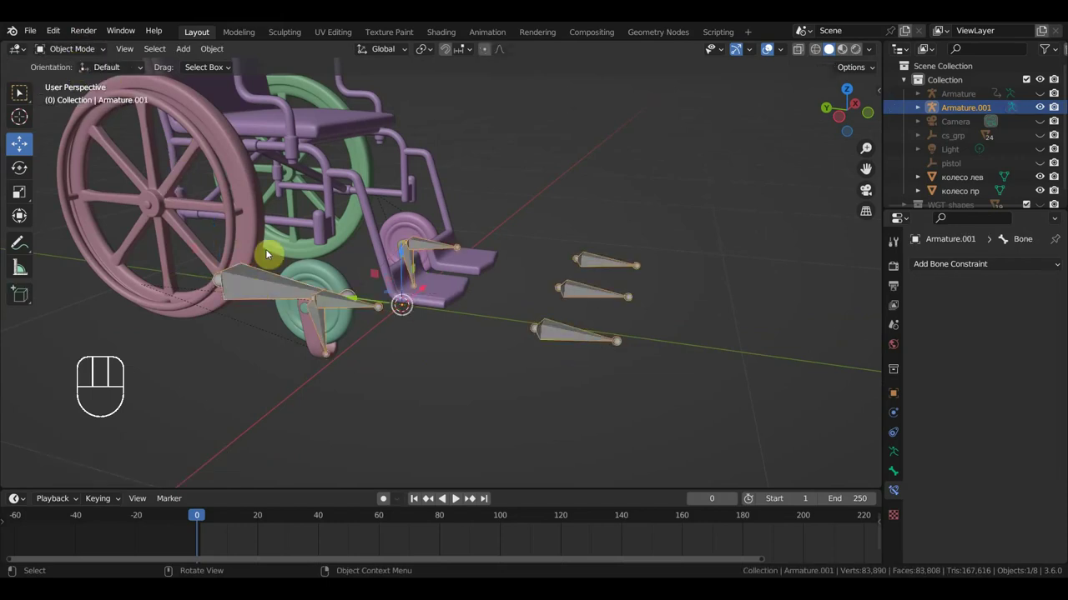
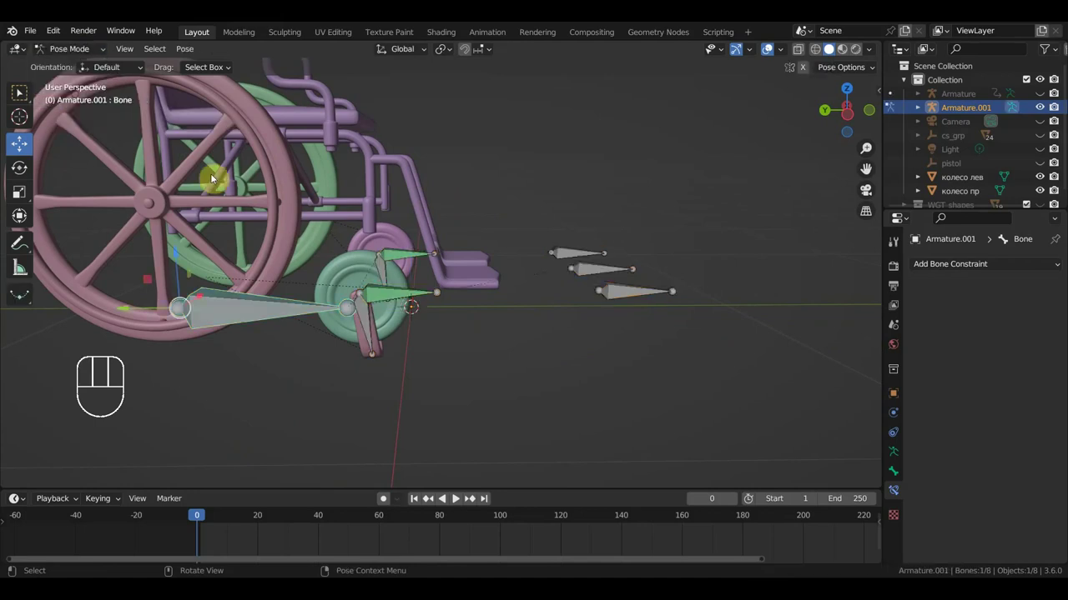
Step: From right view, rotate the caster fork bones upright along the wheel forks
click(370, 327)
key(KP_3)
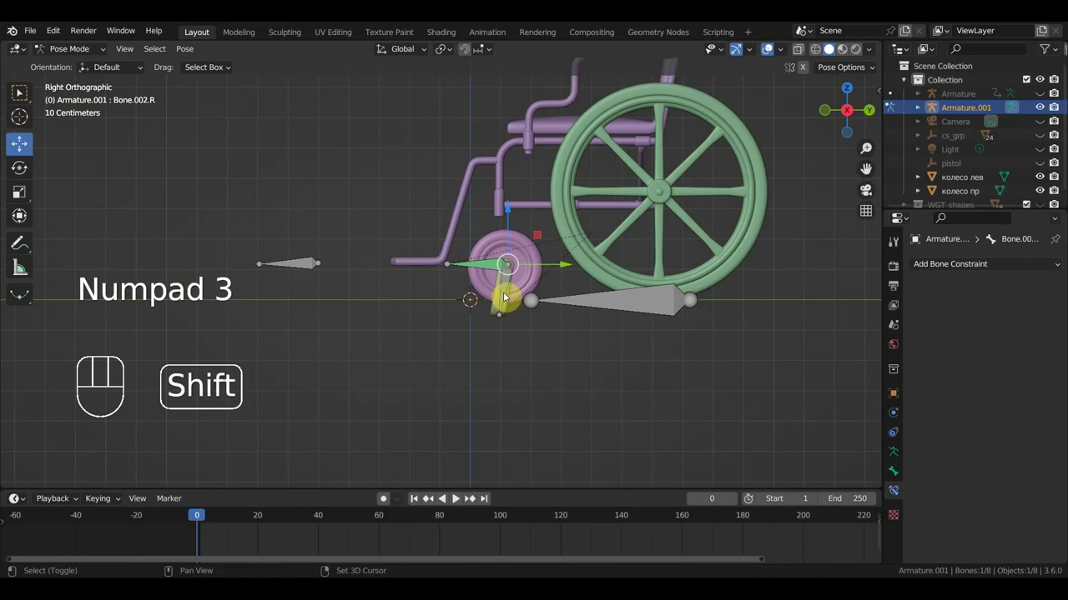
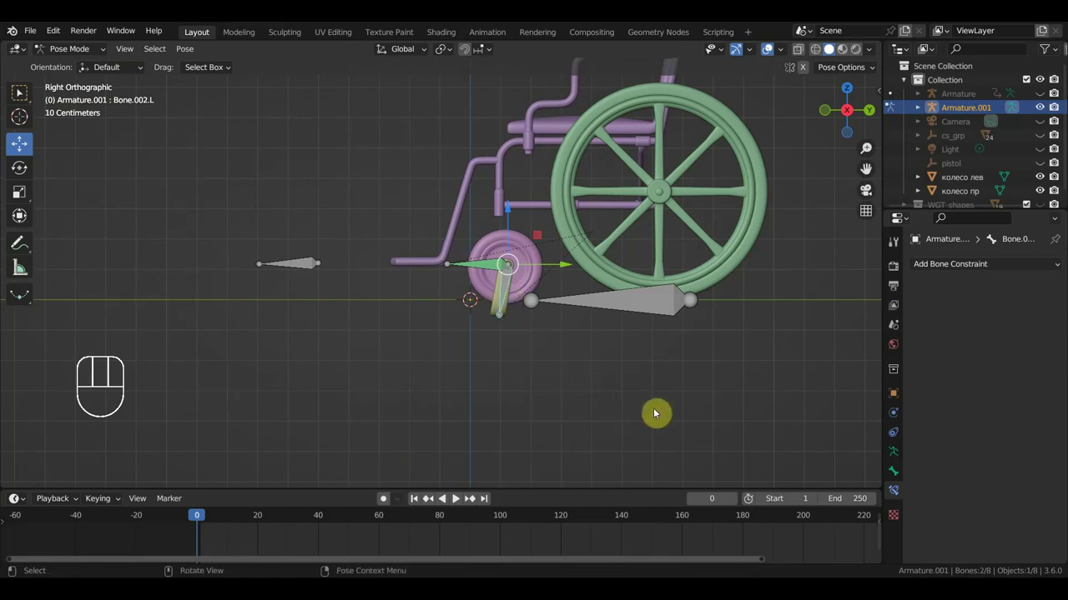
key(r)
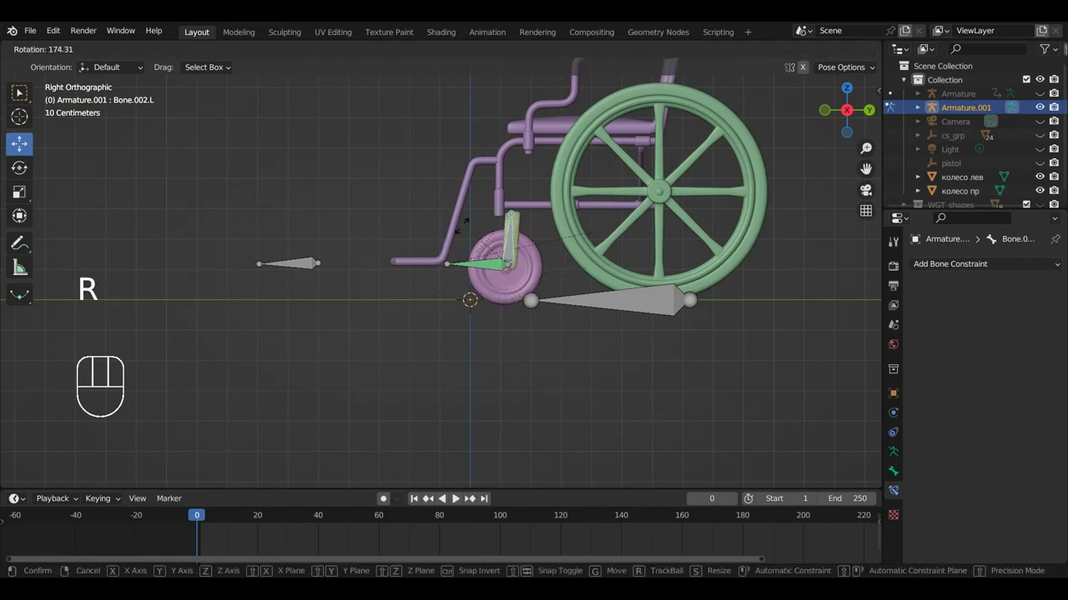
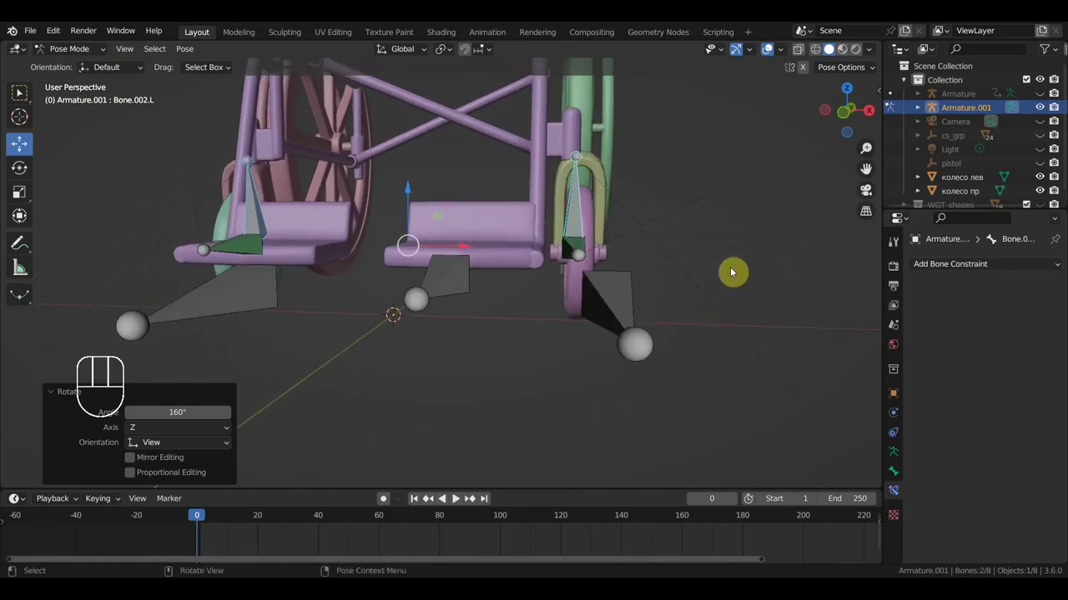
key(r)
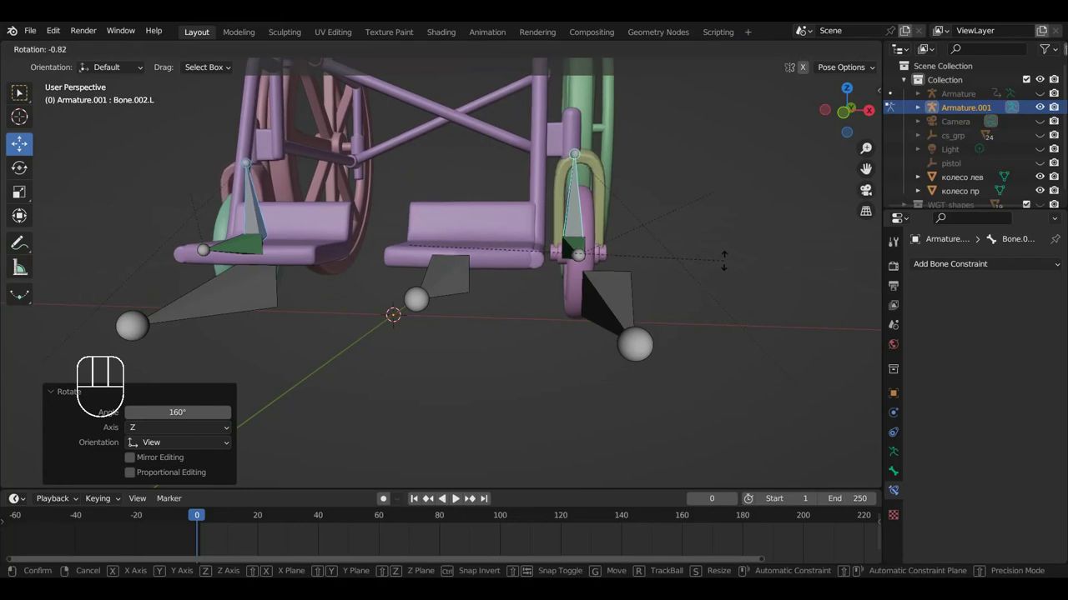
drag(738, 280, 740, 277)
Step: Check the forks from front and perspective views and extend the bone selection
key(KP_1)
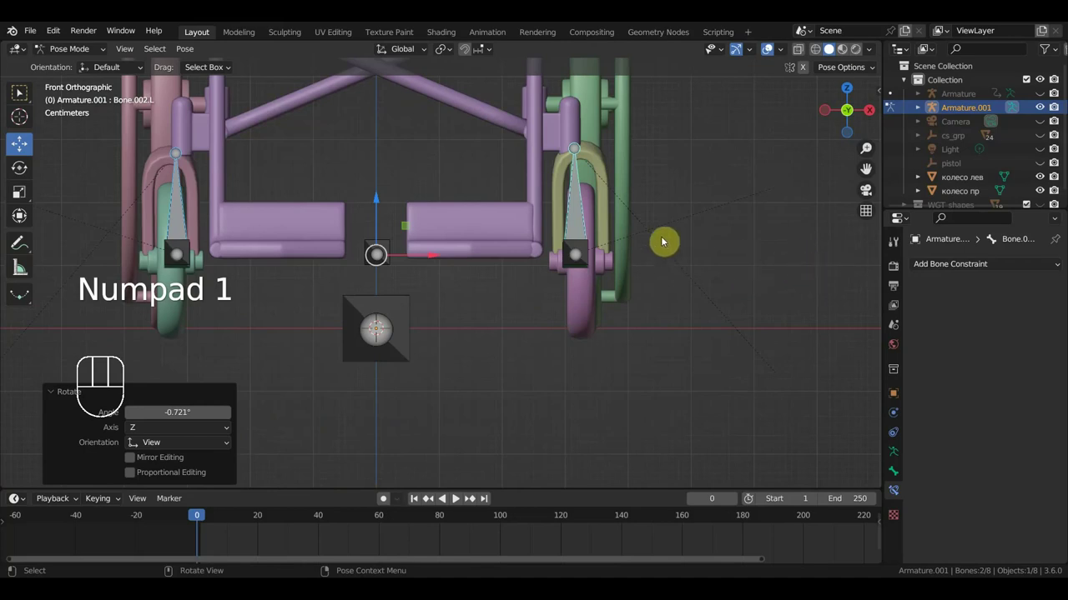
drag(632, 249, 498, 265)
drag(629, 251, 776, 255)
middle_click(685, 297)
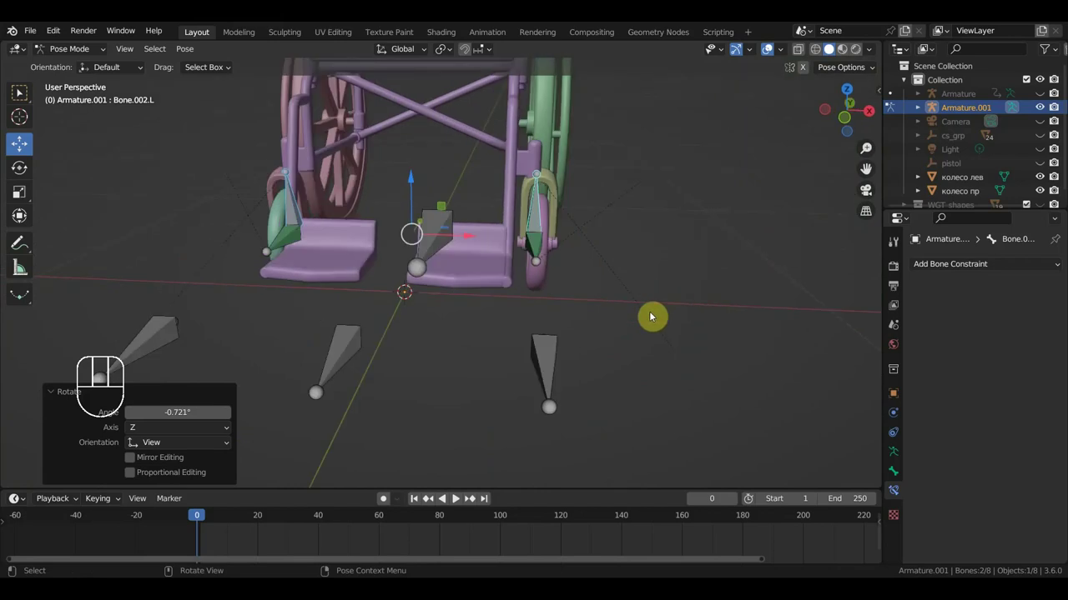
drag(523, 284, 542, 215)
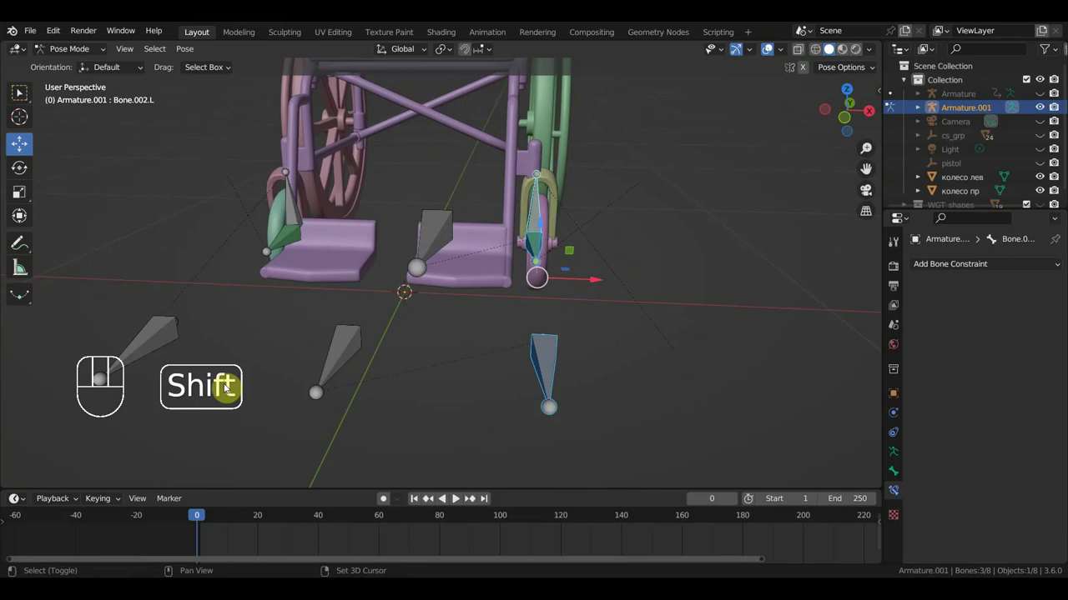
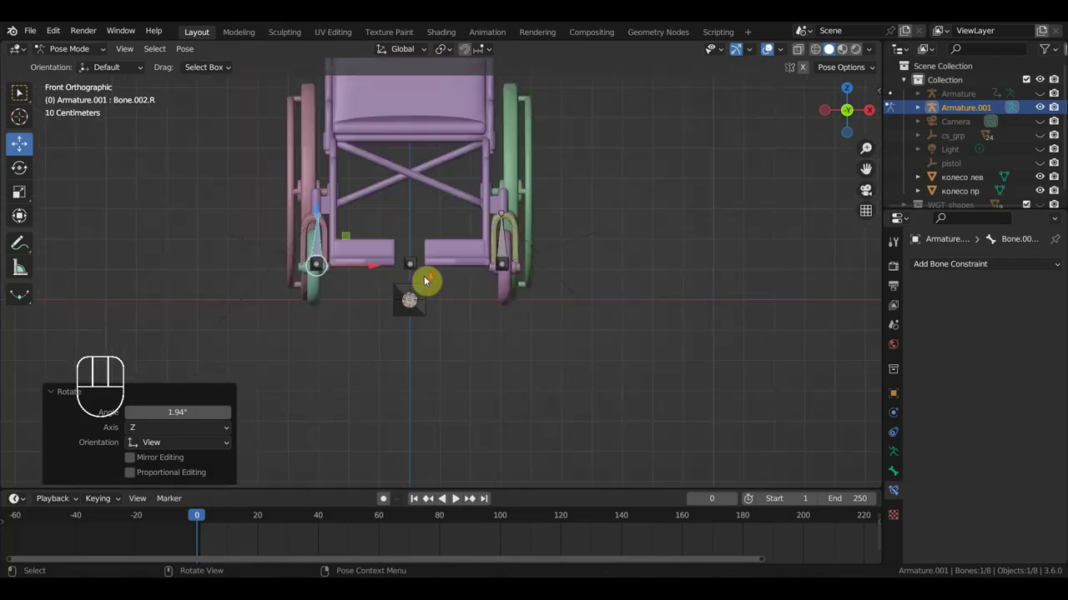
Step: Inspect the rig from beneath, undo the test move and return to Object Mode with the right wheel selected
drag(442, 322, 446, 403)
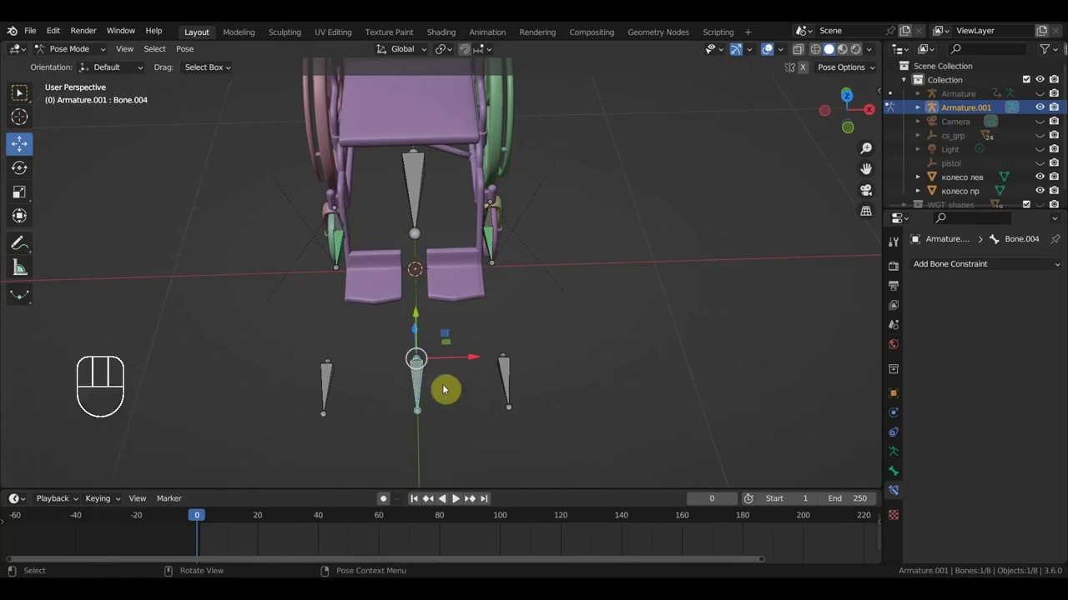
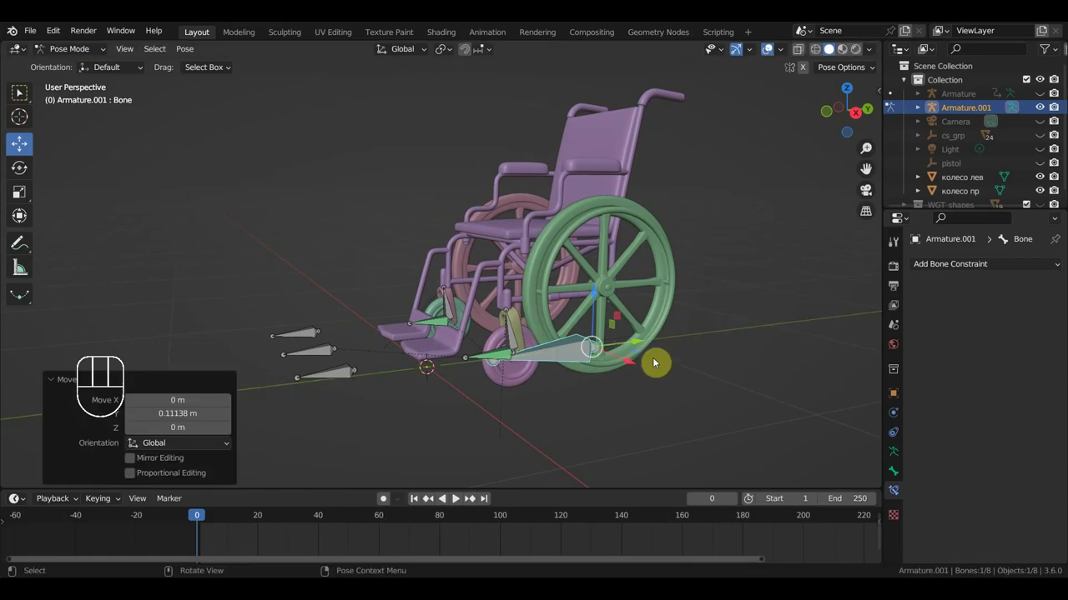
key(ctrl+z)
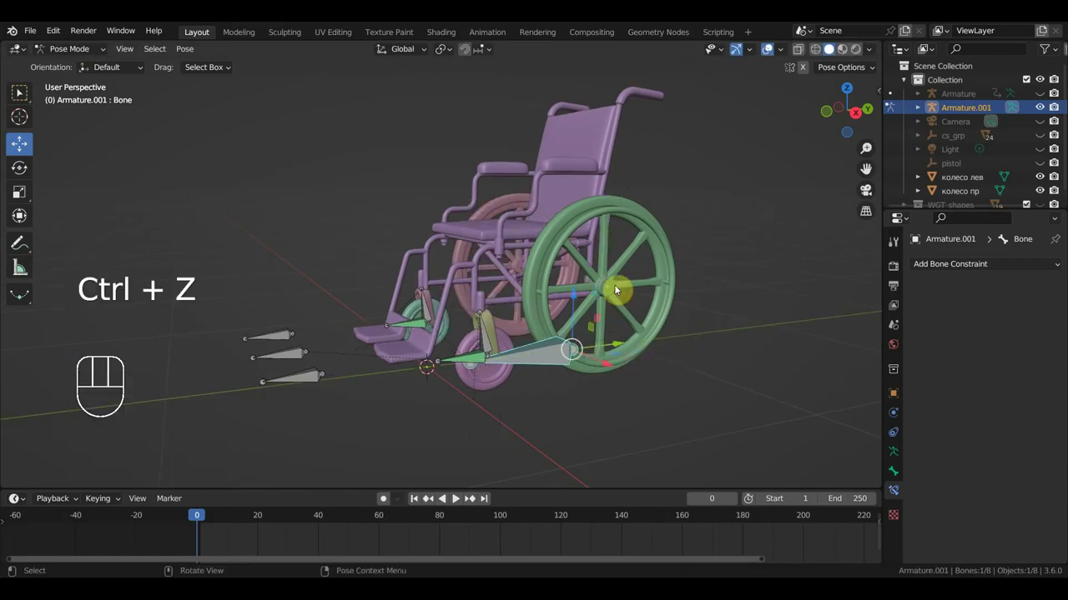
drag(71, 51, 73, 69)
drag(472, 285, 445, 290)
Step: Parent the right rear wheel to the chair frame каркас, keeping its transform
click(586, 230)
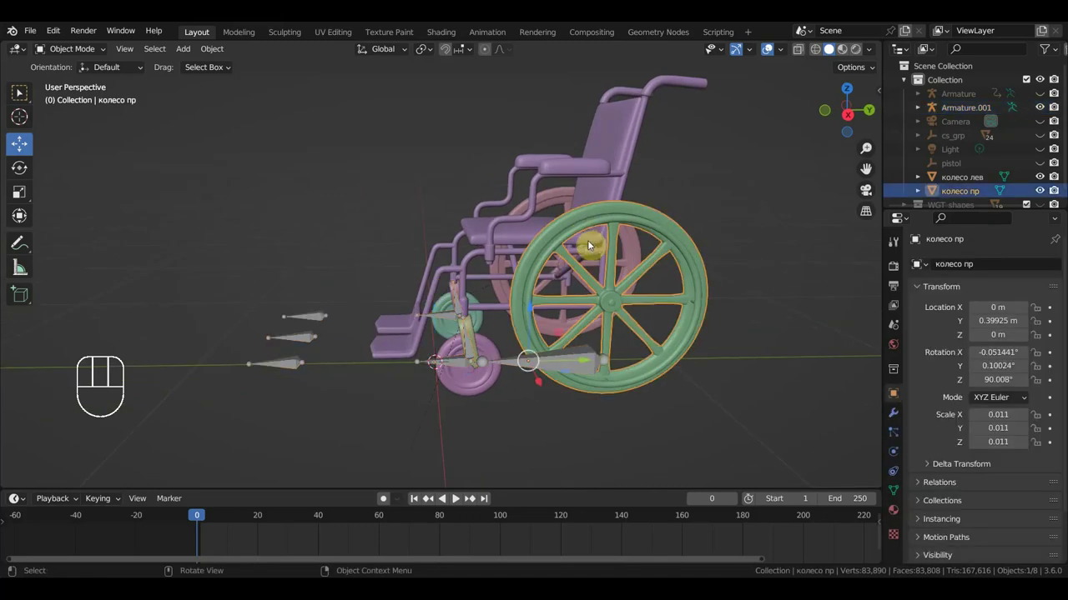
click(517, 237)
key(ctrl+p)
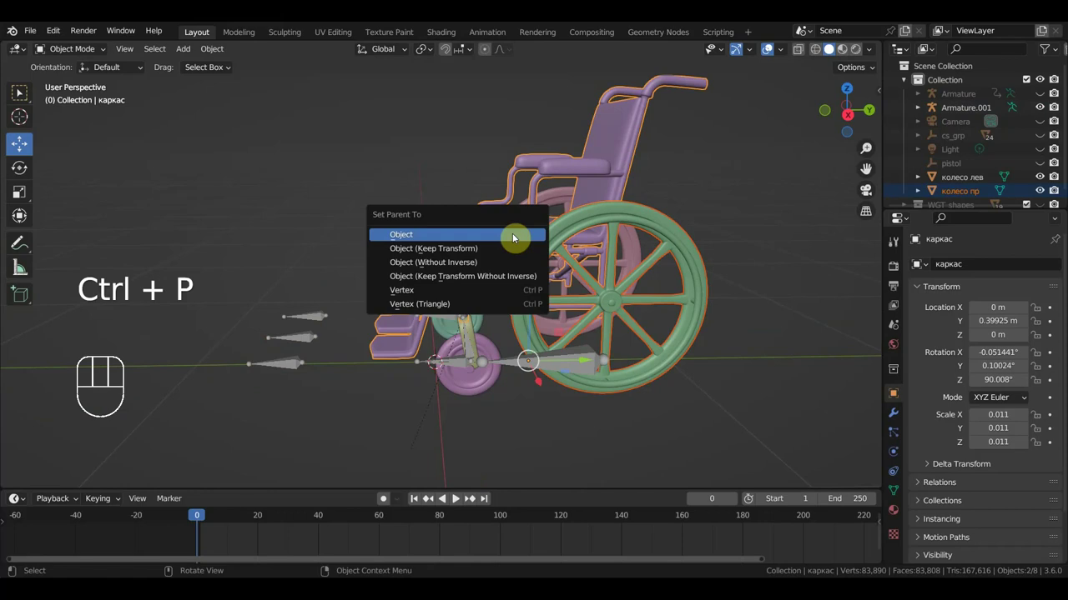
drag(556, 246, 762, 236)
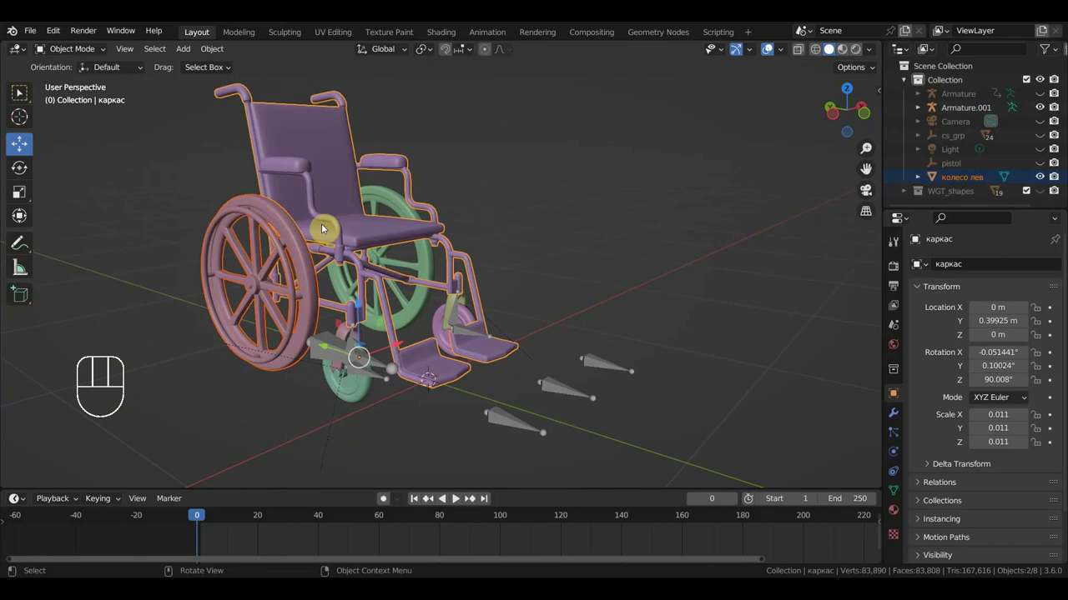
key(ctrl+p)
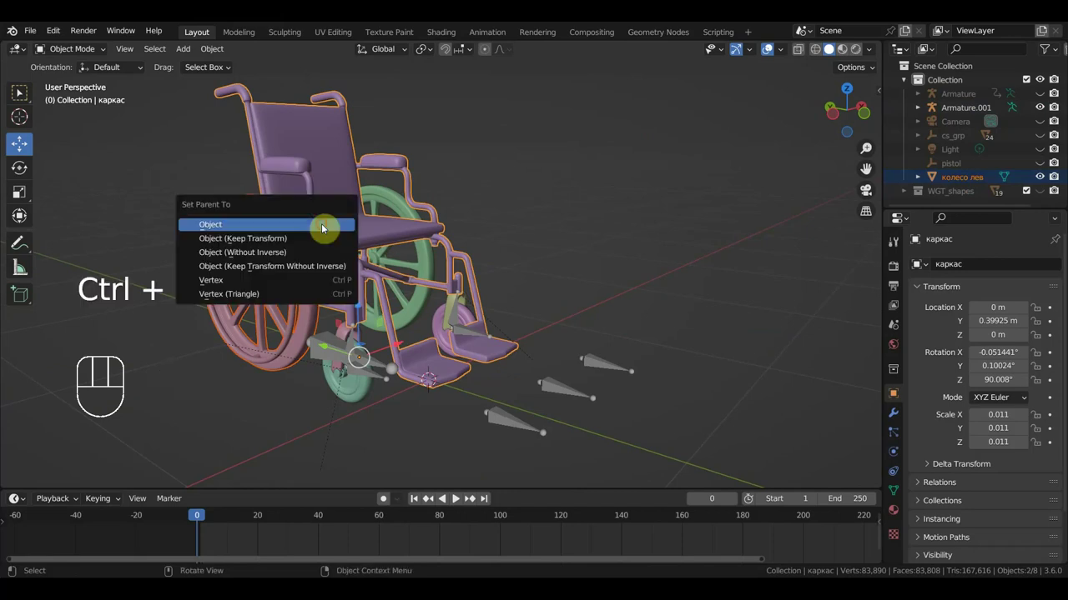
drag(380, 287, 254, 275)
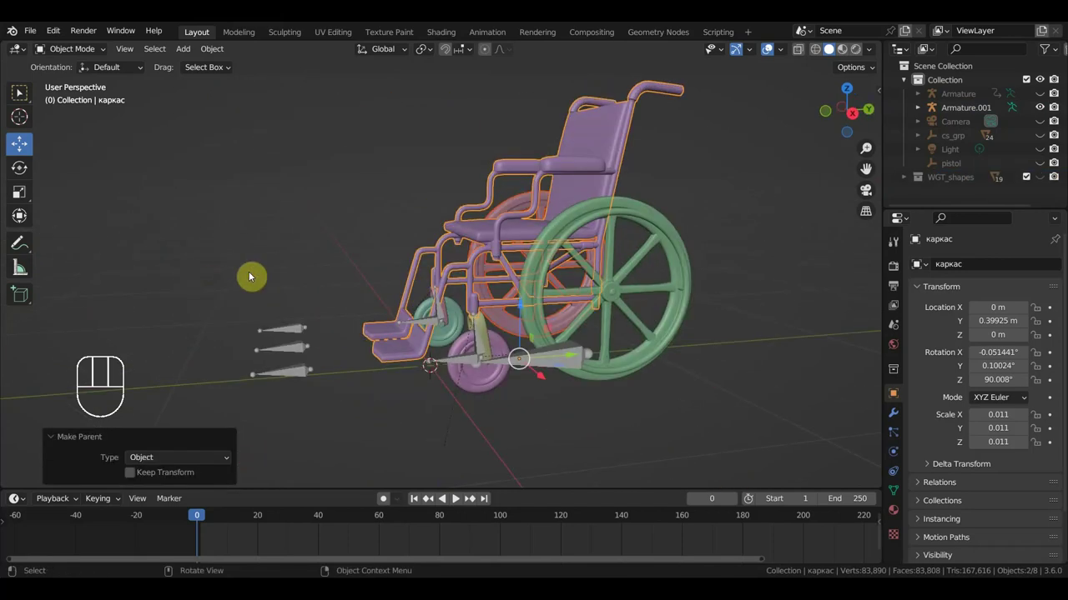
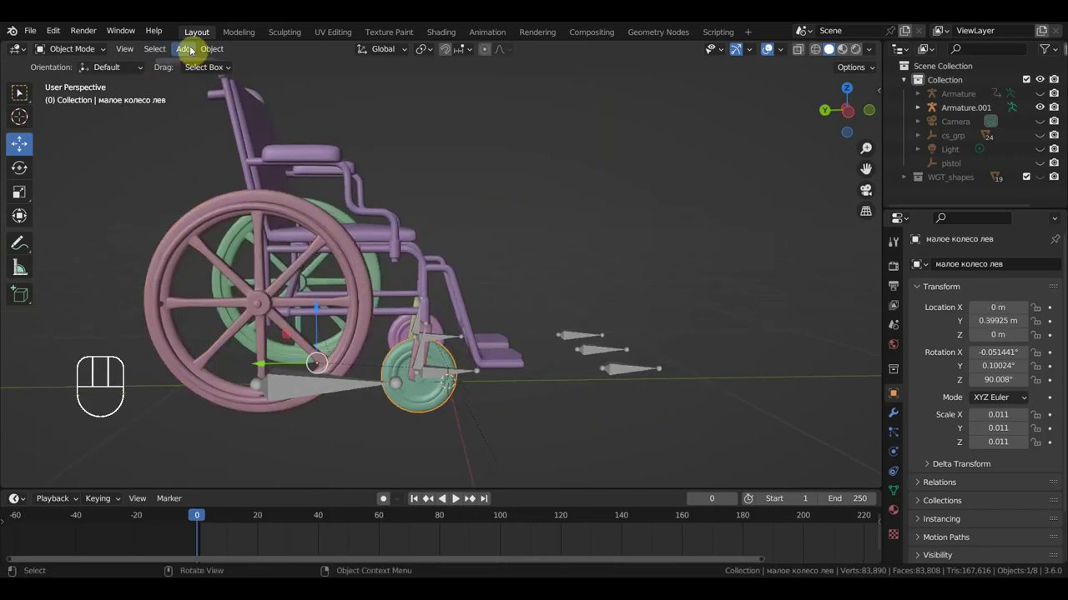
Step: Orbit around the wheelchair and select the small right caster wheel
drag(207, 49, 389, 95)
drag(545, 220, 269, 229)
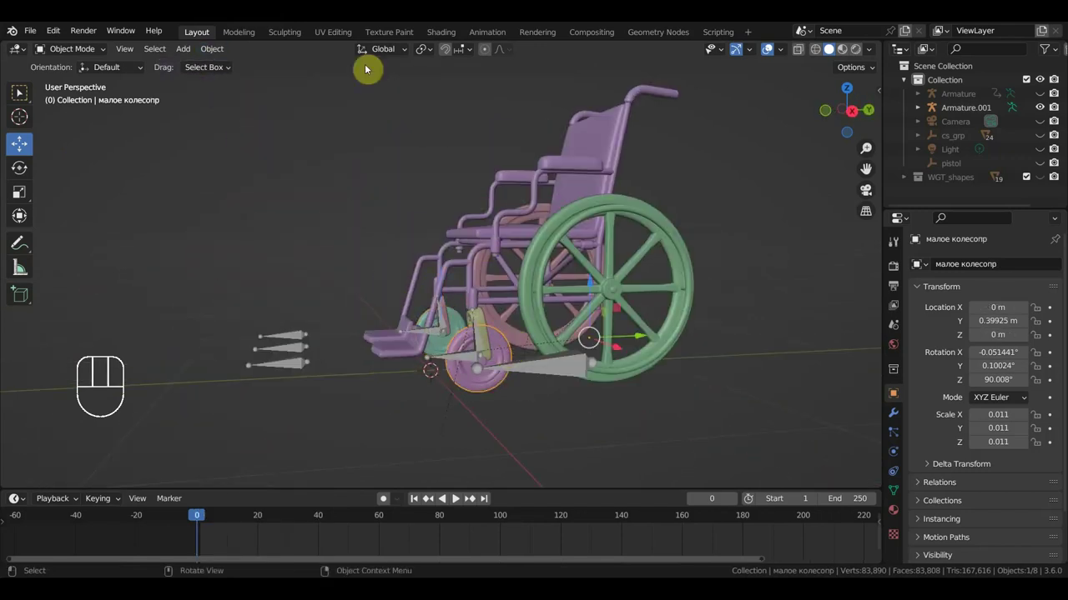
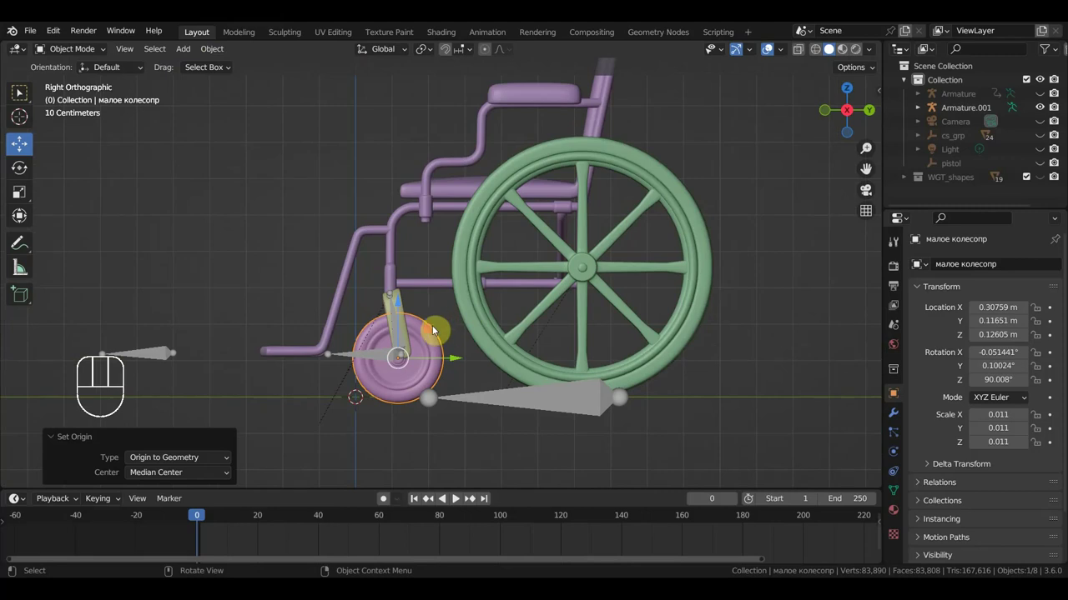
click(440, 347)
drag(472, 348, 480, 297)
Step: Test-edit the wheel's Y position in the N sidebar, then undo it back to the original
key(n)
click(881, 93)
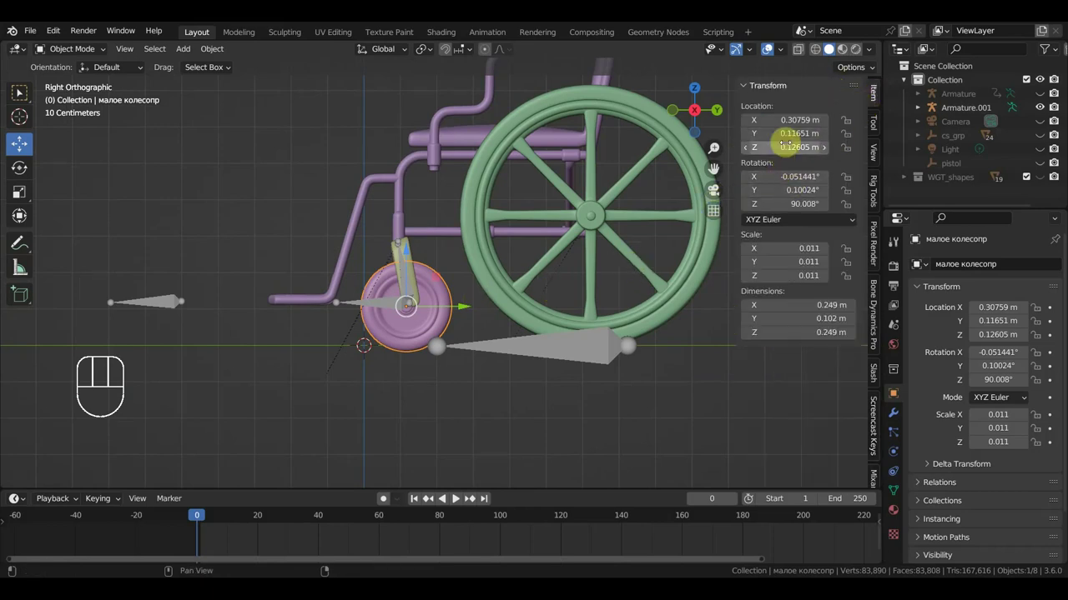
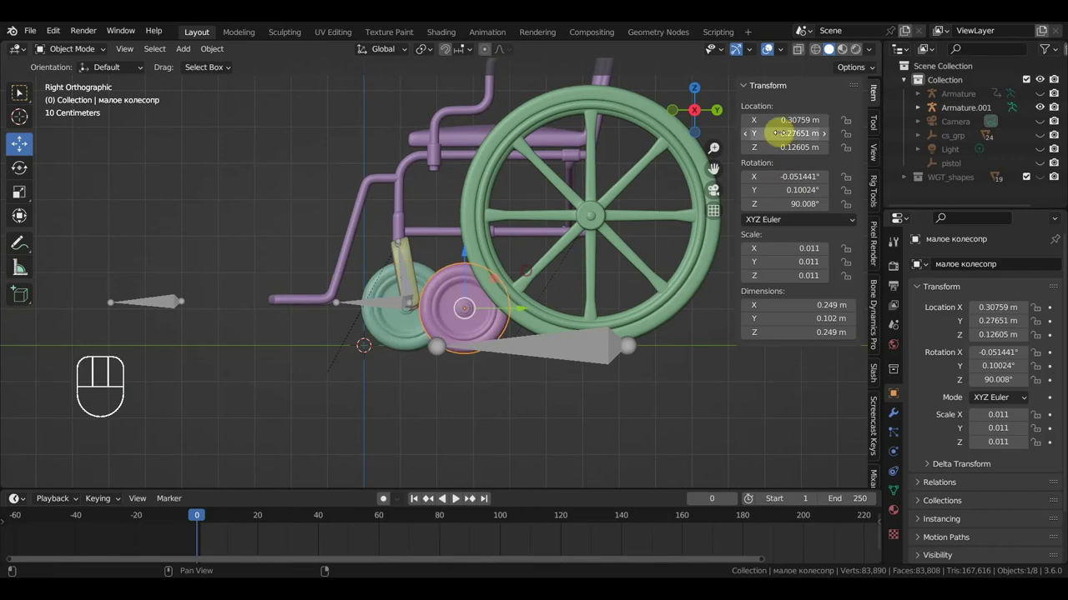
key(ctrl+z)
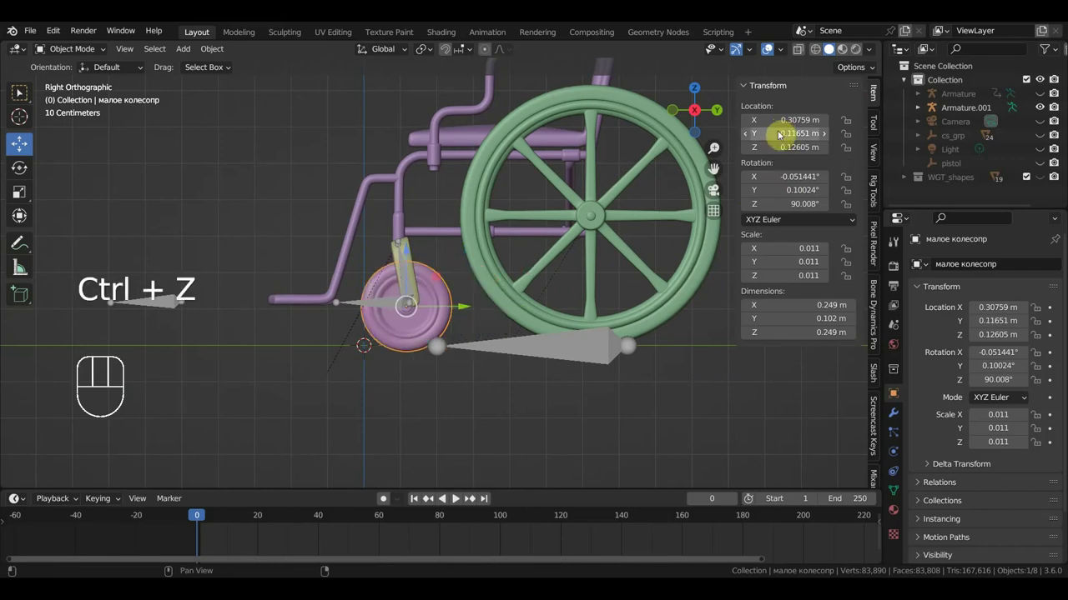
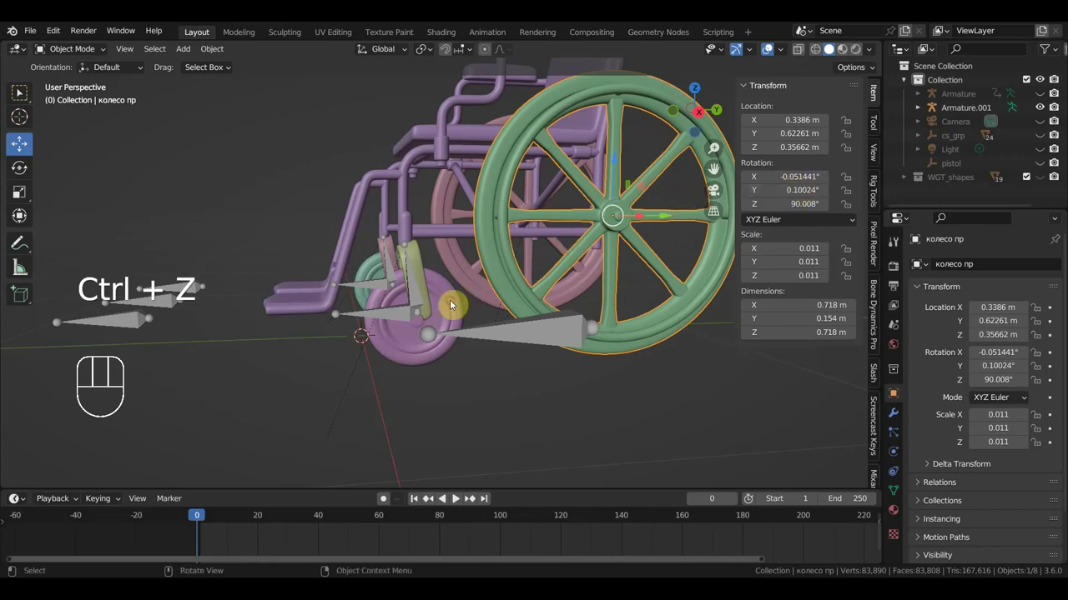
Step: Select the wheelchair armature Armature.001 and orbit to view its bone at an angle
drag(509, 315, 493, 315)
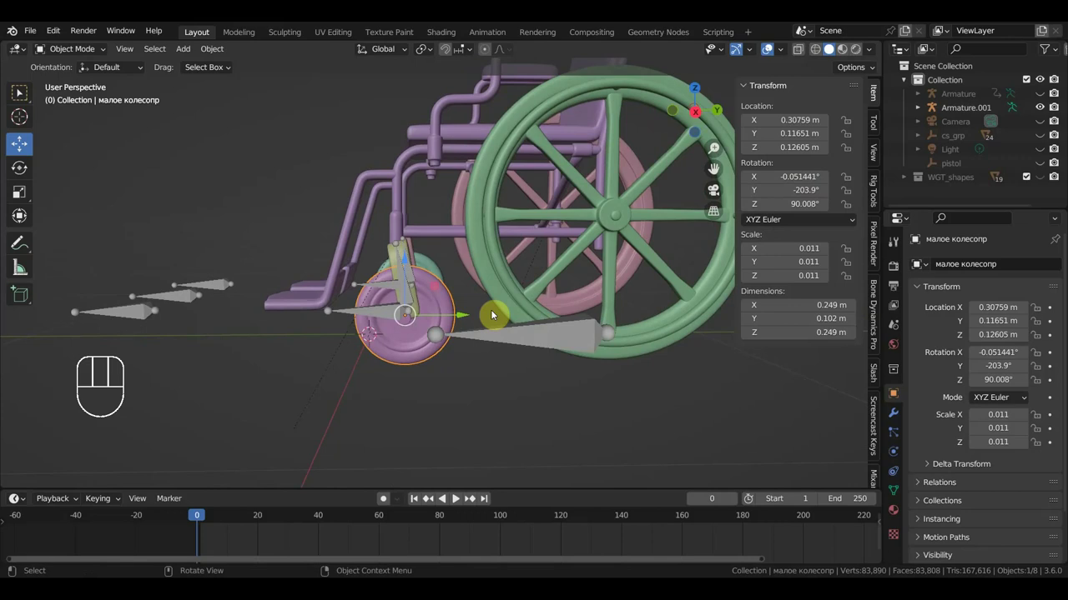
middle_click(485, 311)
click(378, 305)
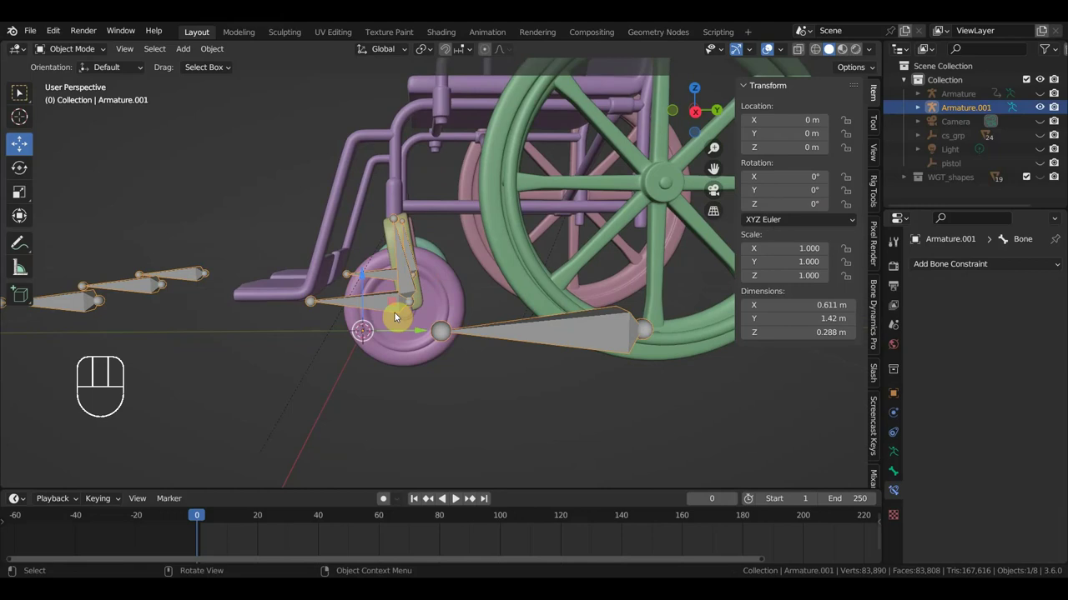
drag(418, 317, 454, 323)
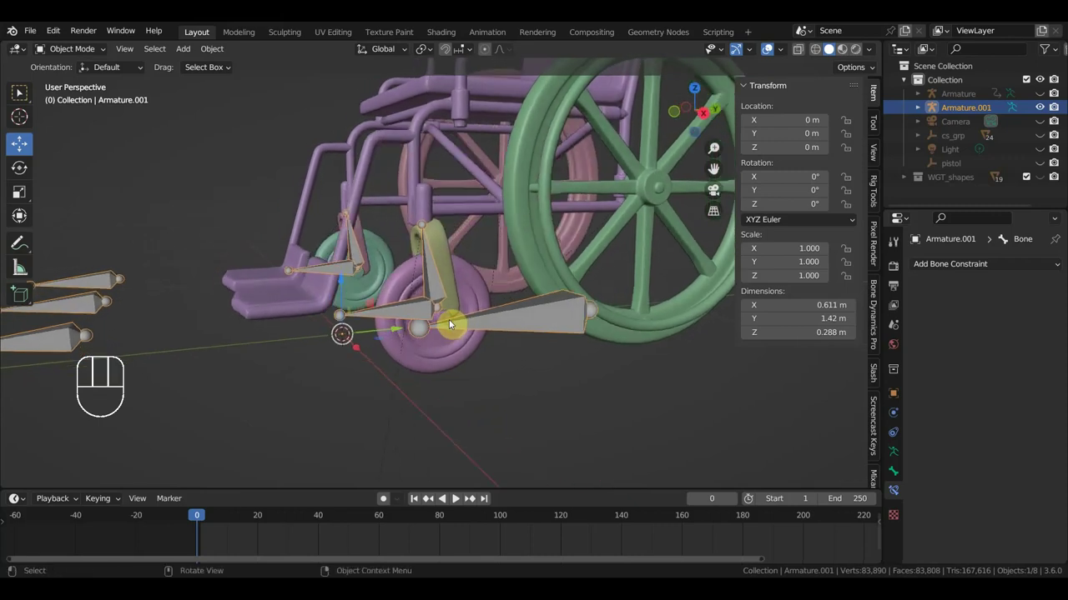
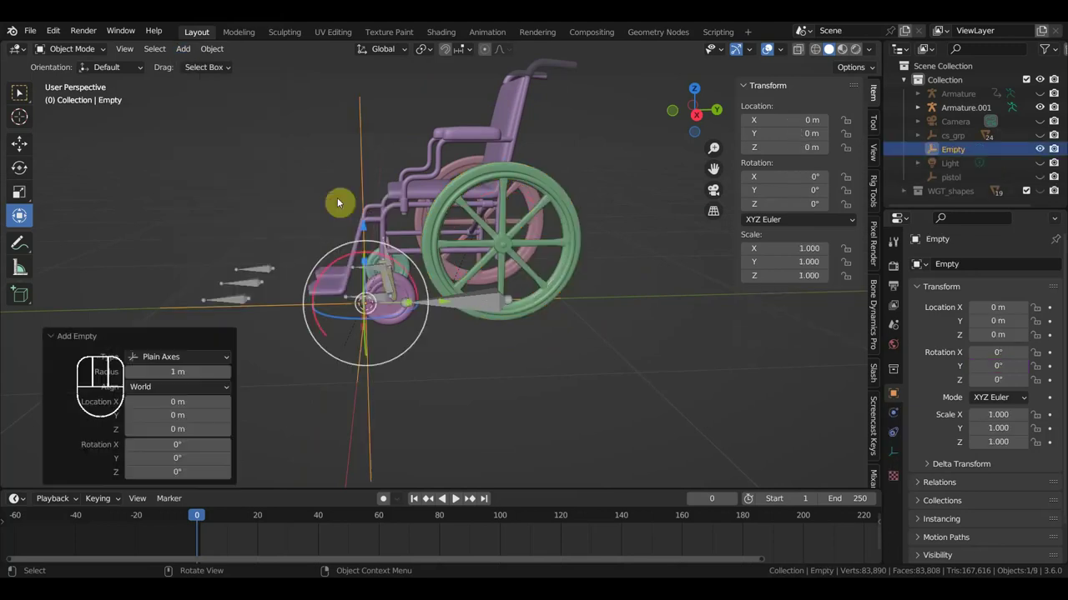
Step: From the right orthographic view, start scaling the new Empty down to about a quarter size
key(KP_3)
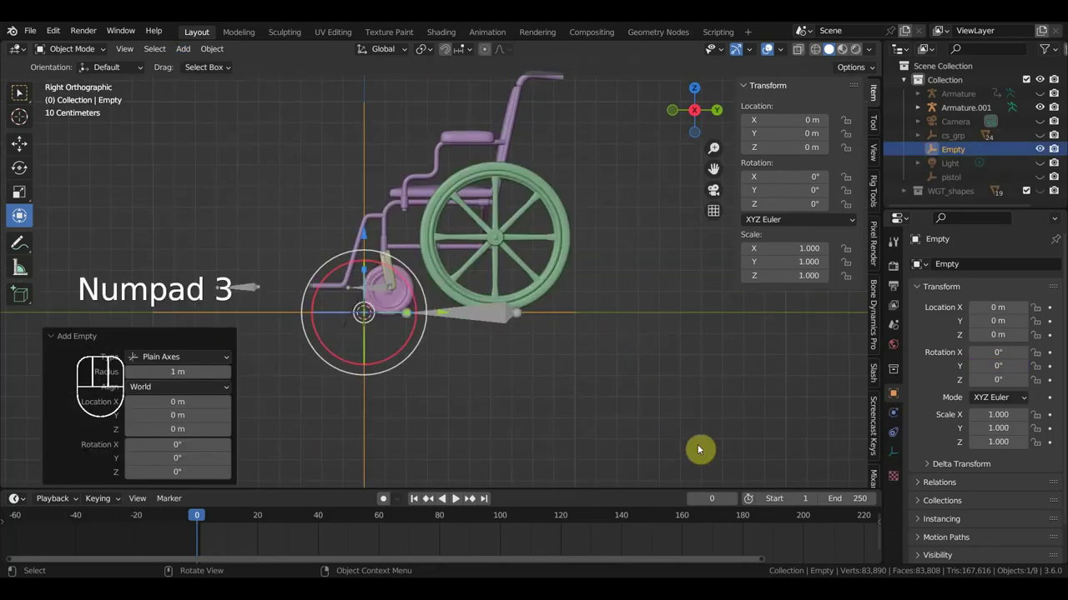
key(s)
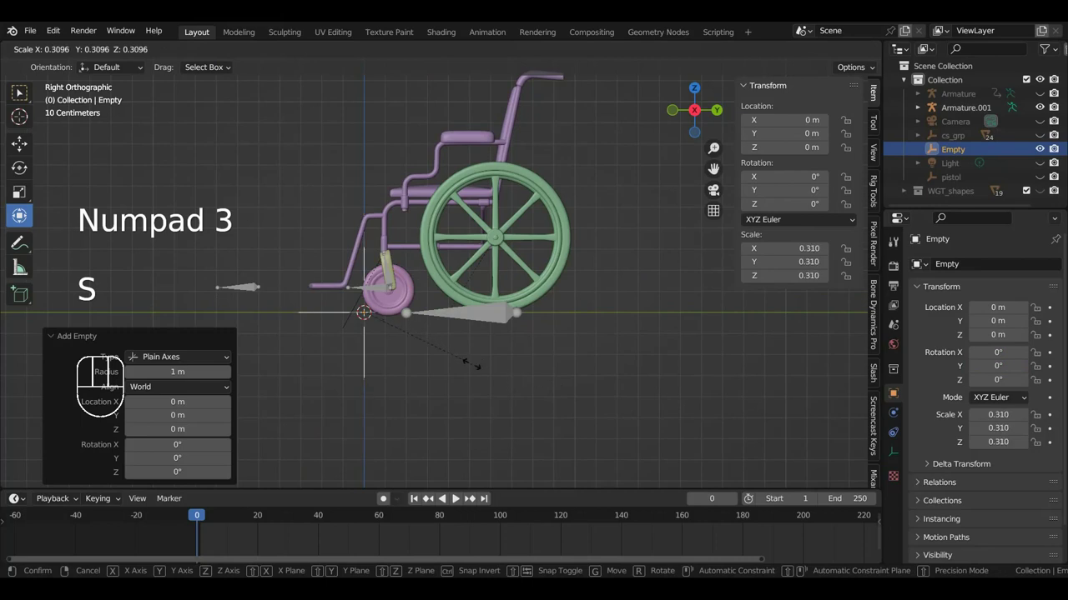
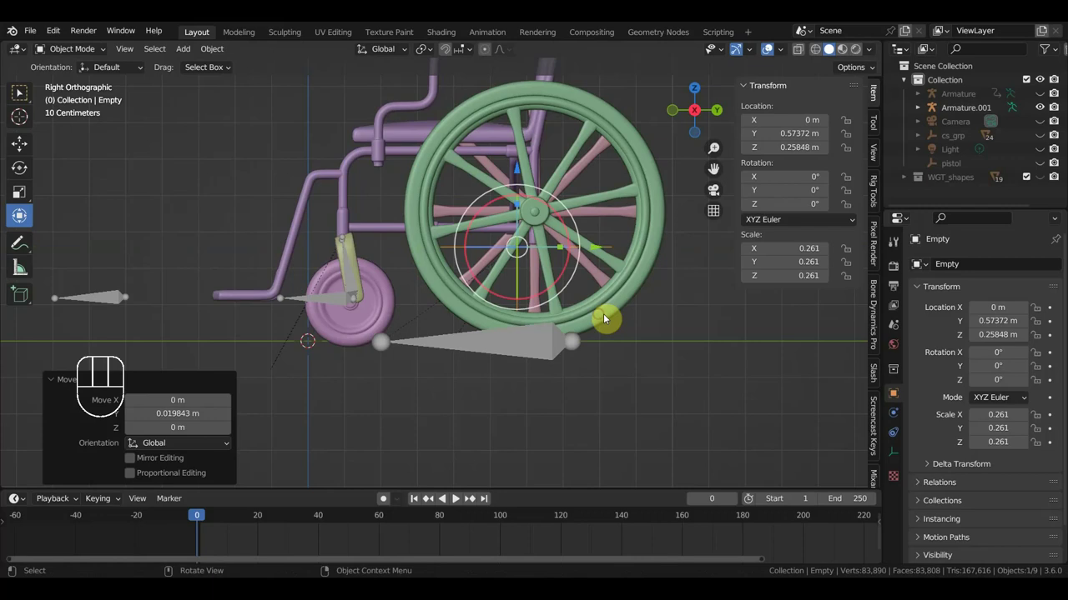
Step: Undo the Empty's moves back onto the wheel hub, select the armature and return it to its original location
key(ctrl+z)
key(ctrl+z)
key(ctrl+z)
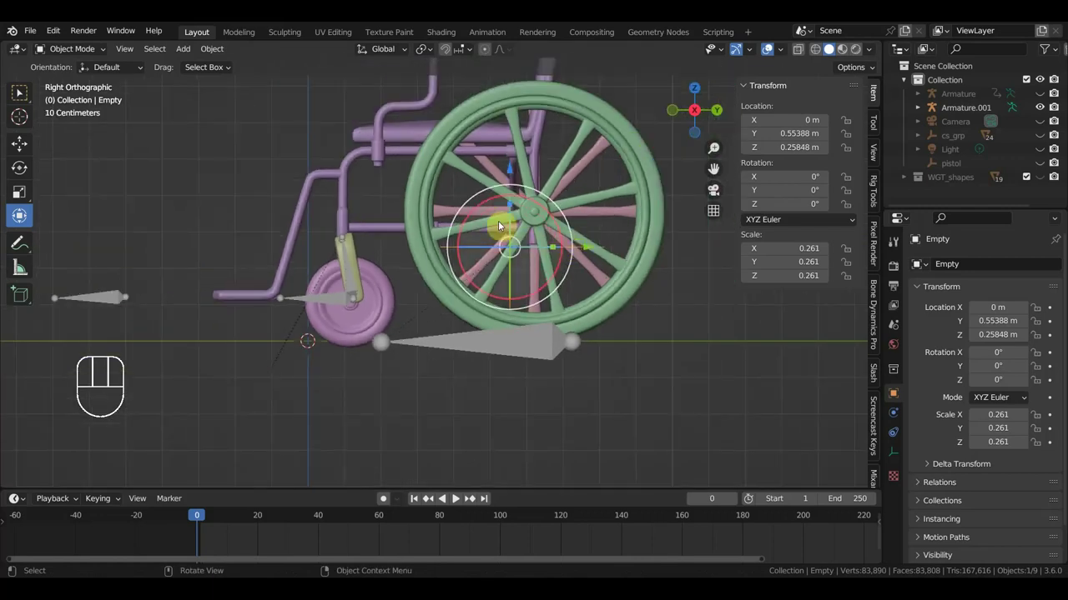
click(456, 346)
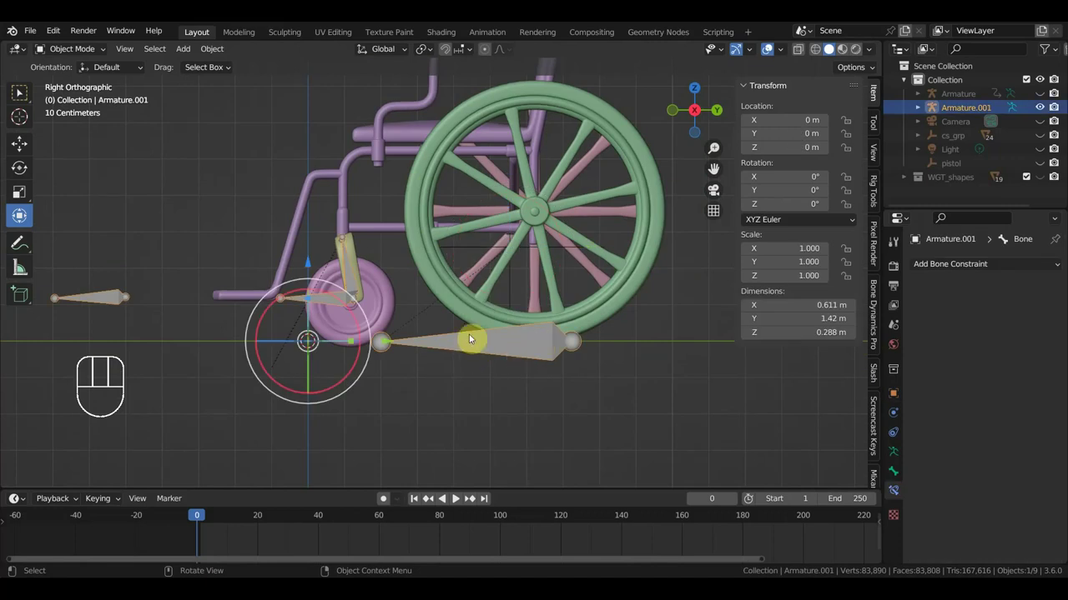
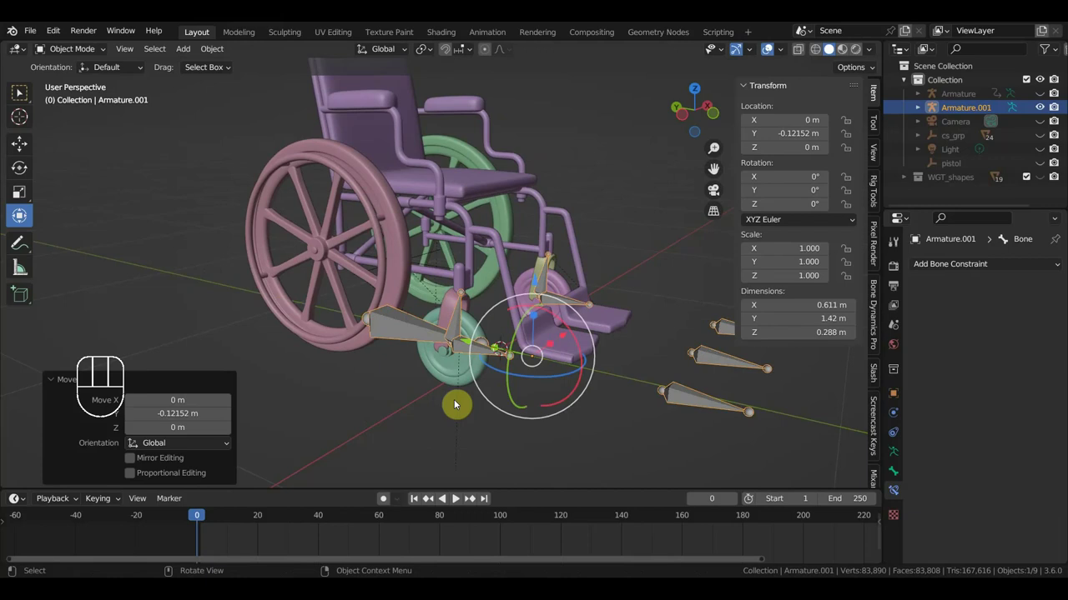
key(ctrl+z)
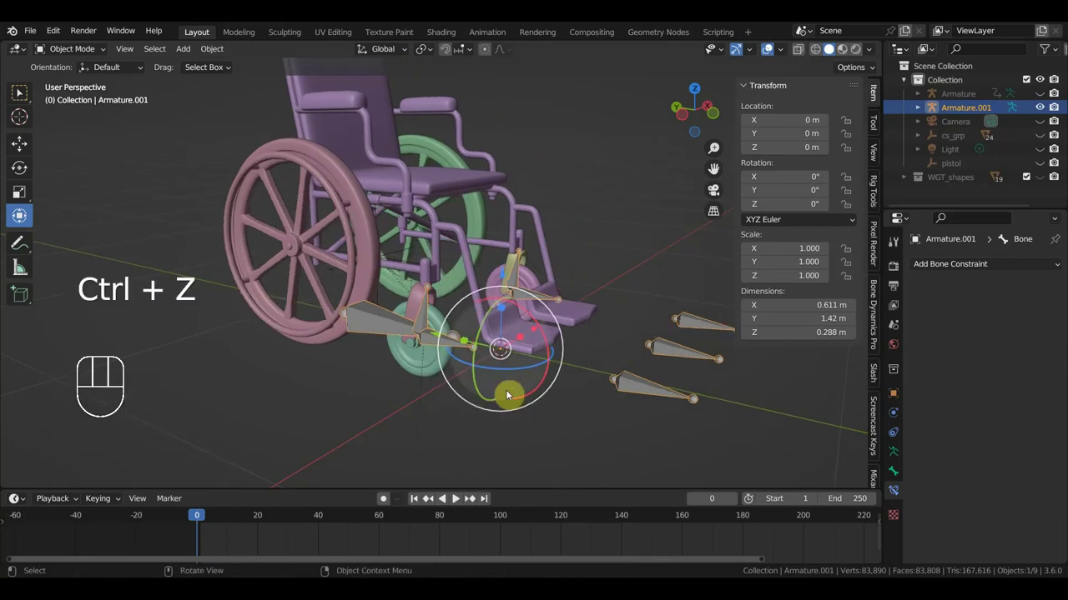
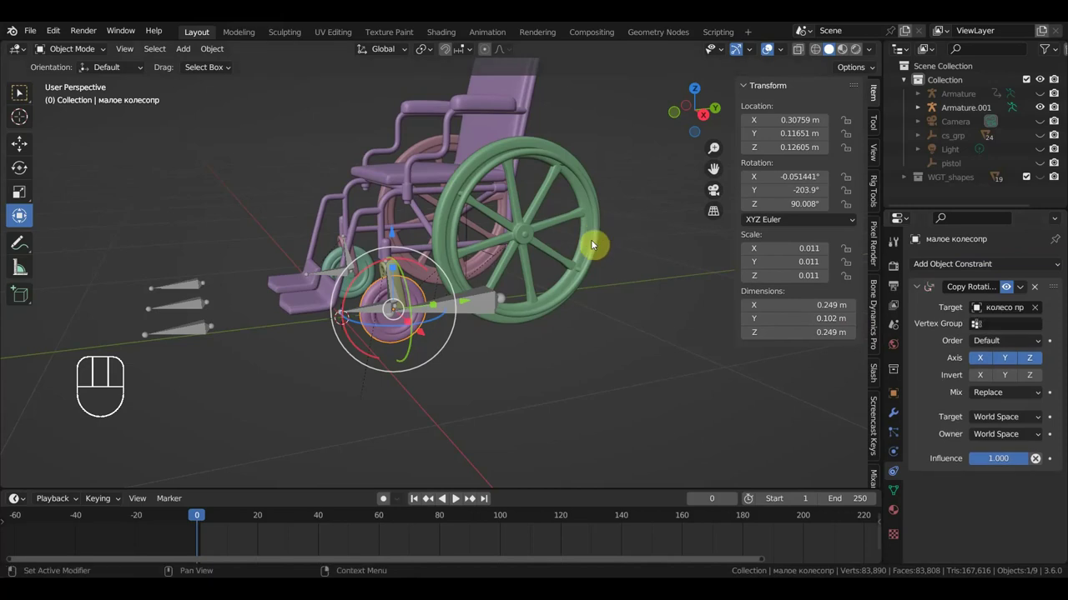
Step: Inspect the small front wheels from several angles, then zoom on the small wheel and bone from the right view
drag(506, 290, 595, 307)
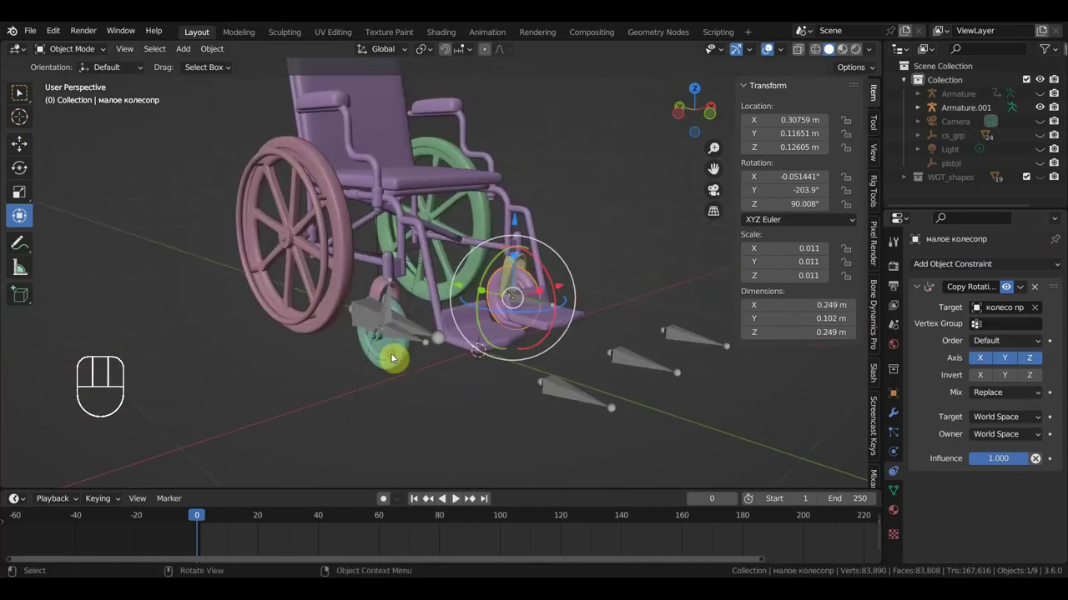
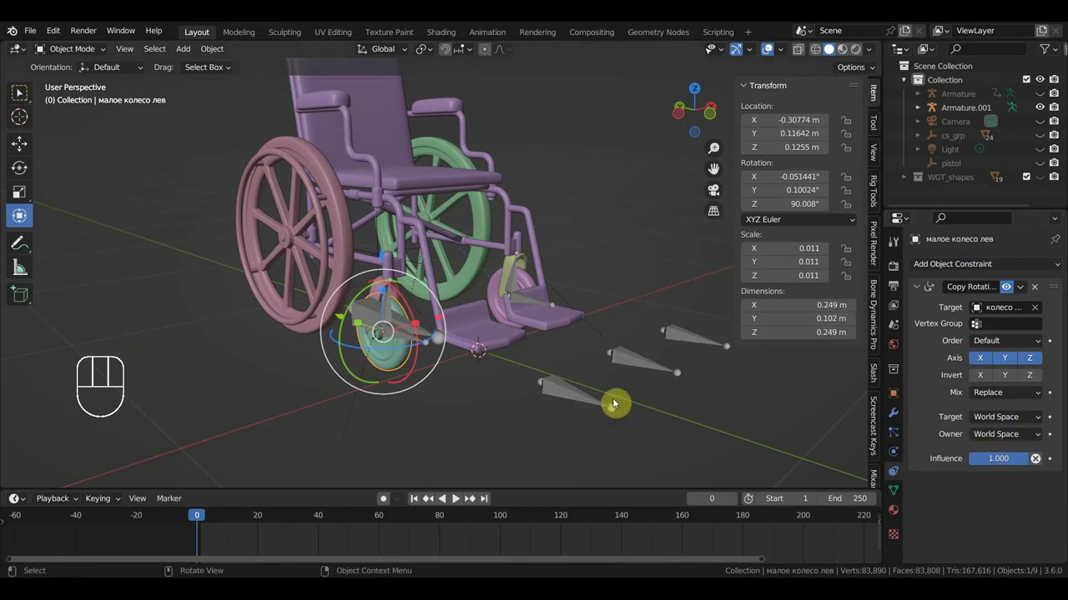
drag(454, 306, 417, 311)
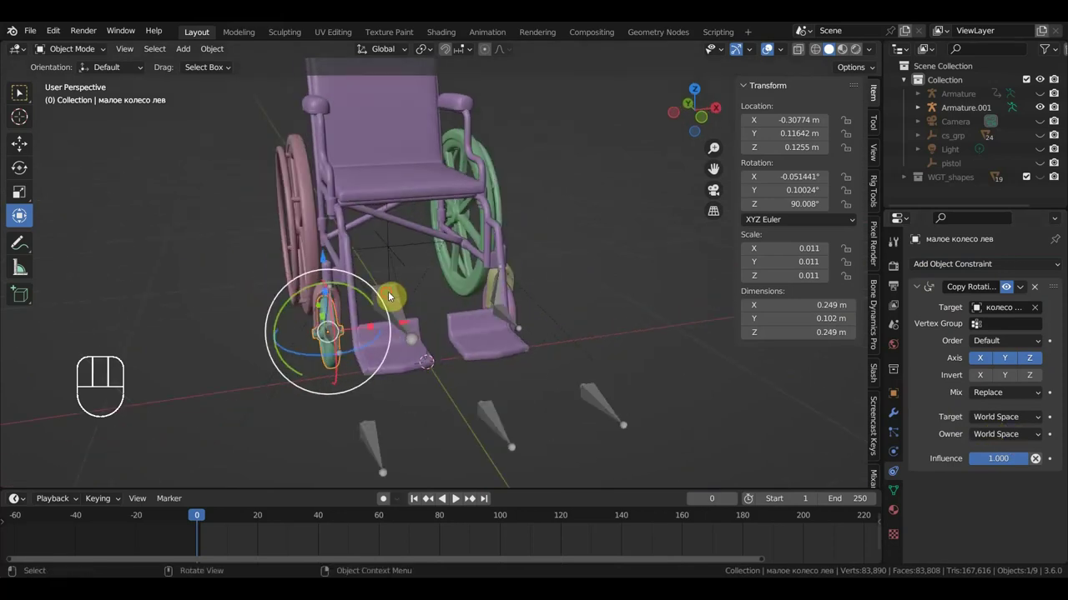
drag(507, 333, 380, 319)
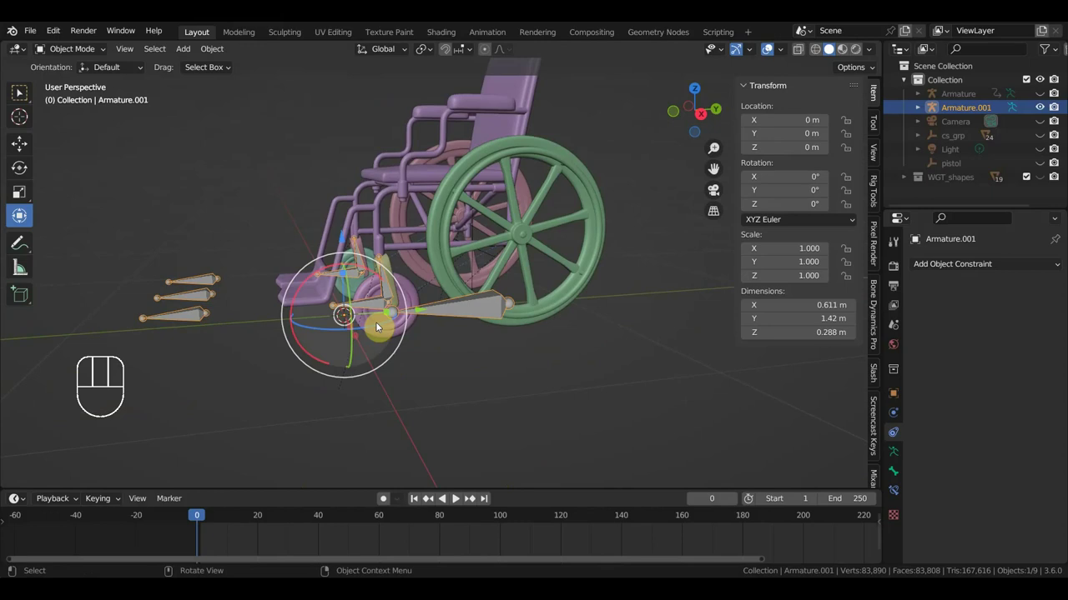
drag(402, 319, 421, 392)
key(ctrl+z)
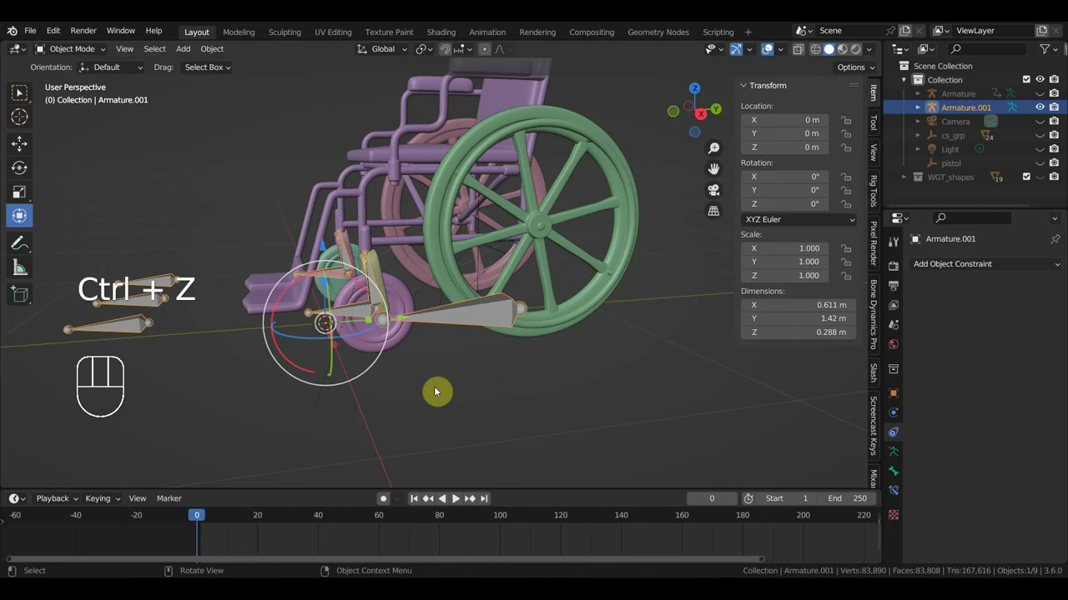
key(KP_3)
drag(426, 403, 528, 355)
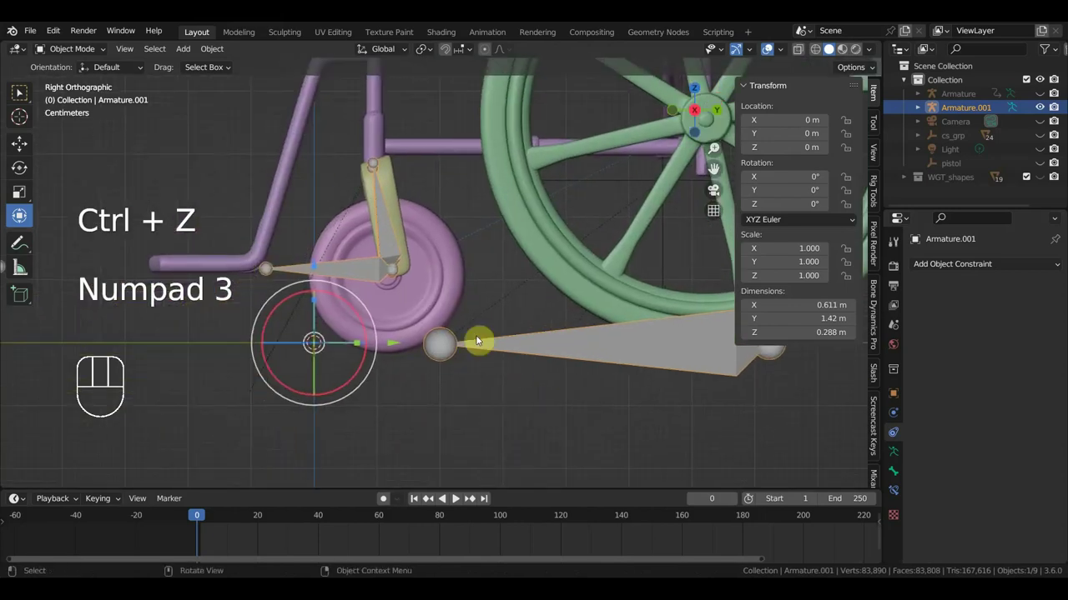
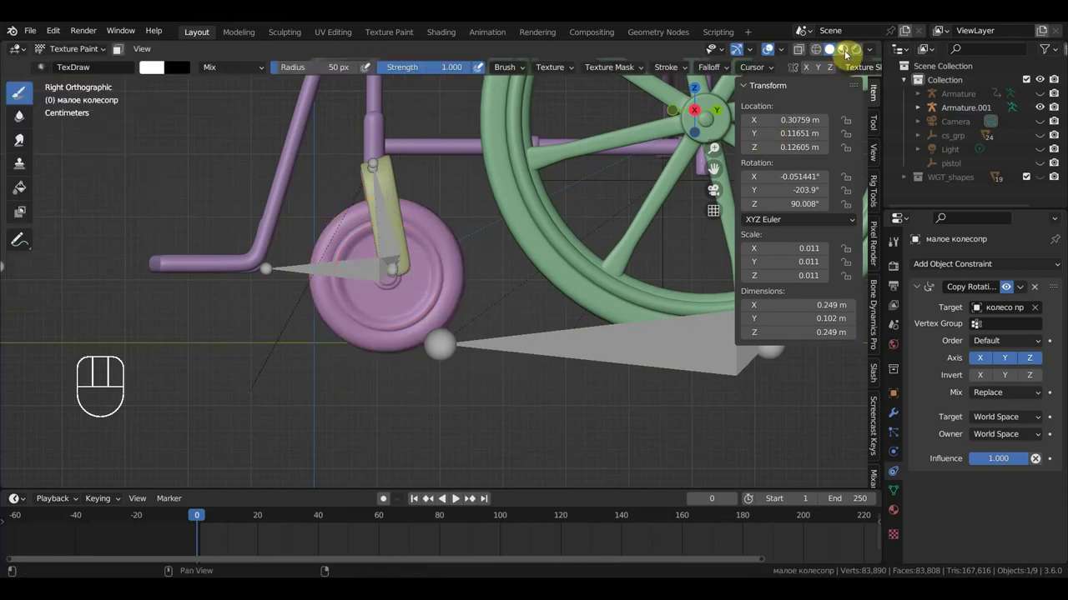
Step: Add a base colour paint texture slot for the small wheel, then undo back to object mode
click(893, 245)
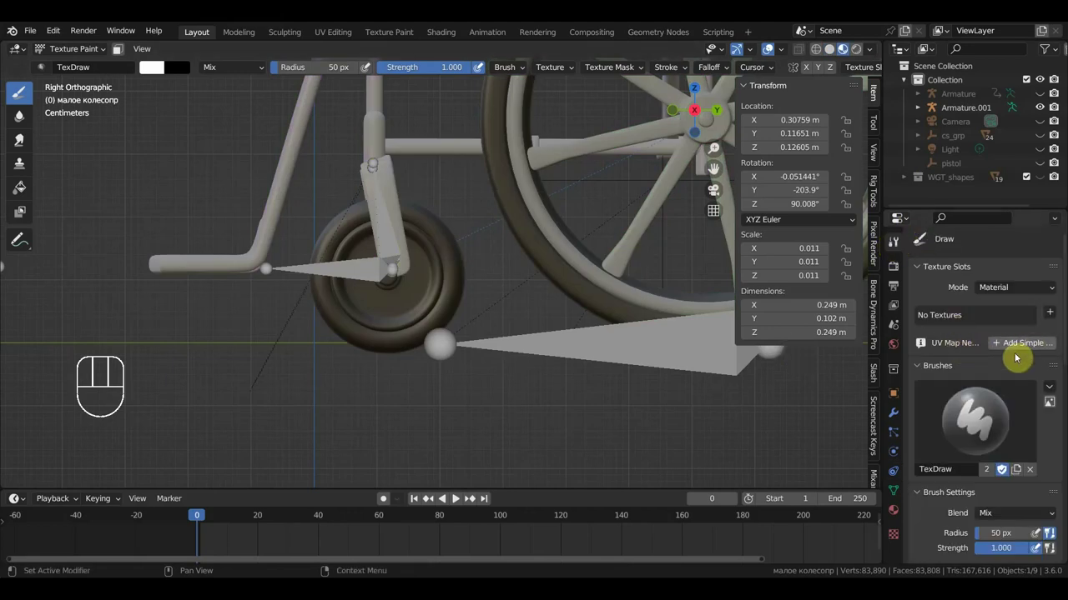
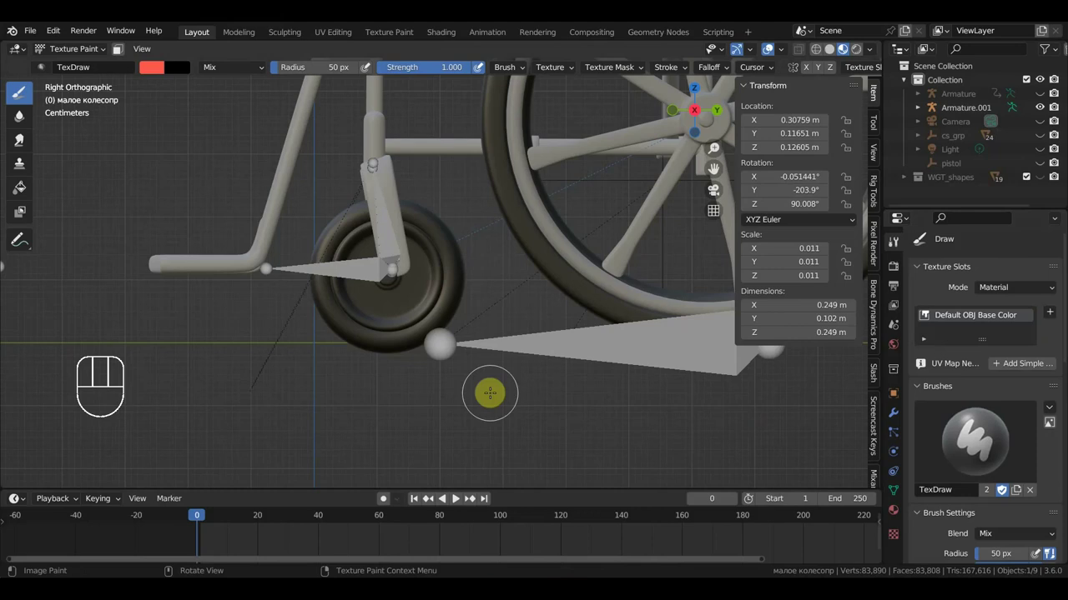
key(ctrl+z)
key(ctrl+z)
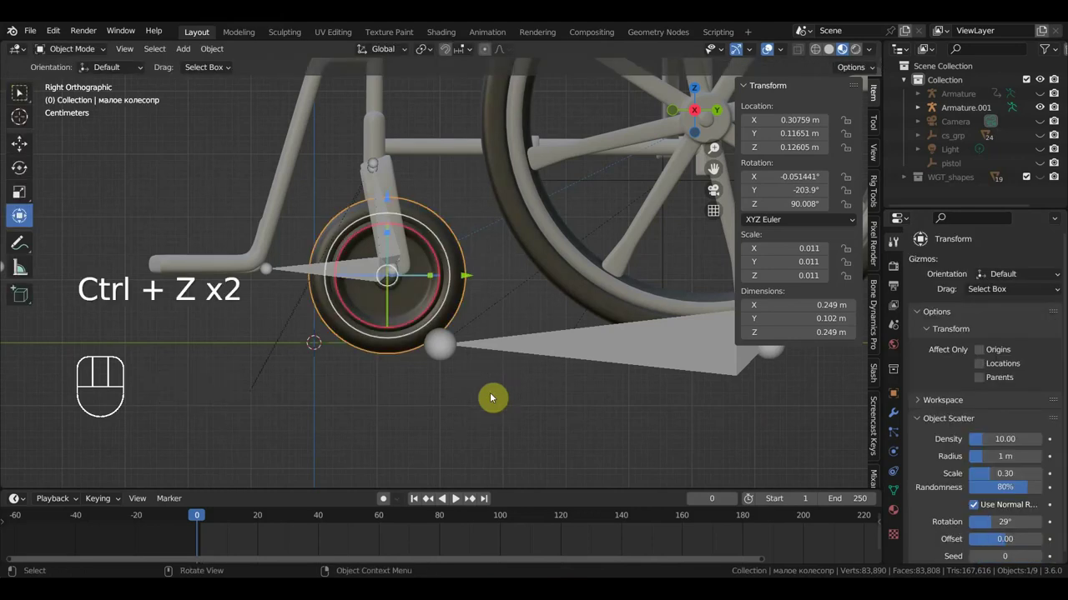
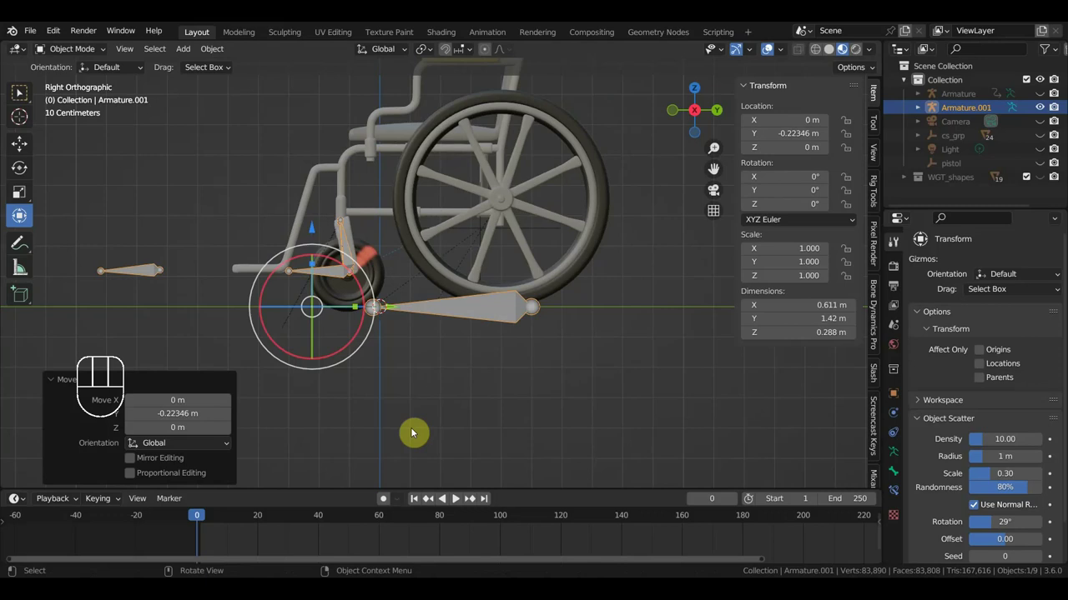
Step: Undo the armature's test move so it returns to the side view position
key(ctrl+z)
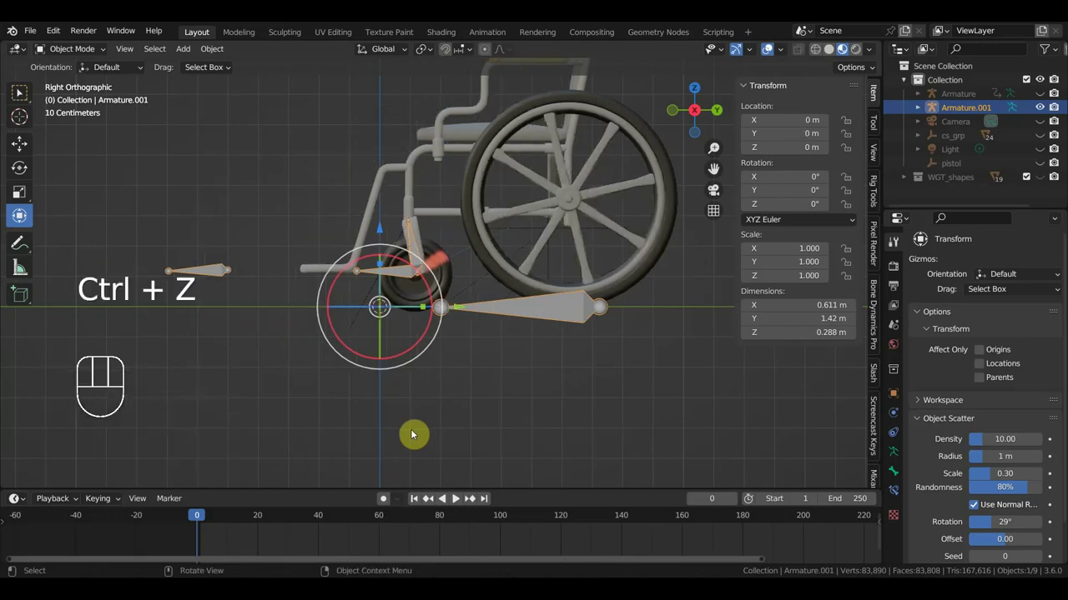
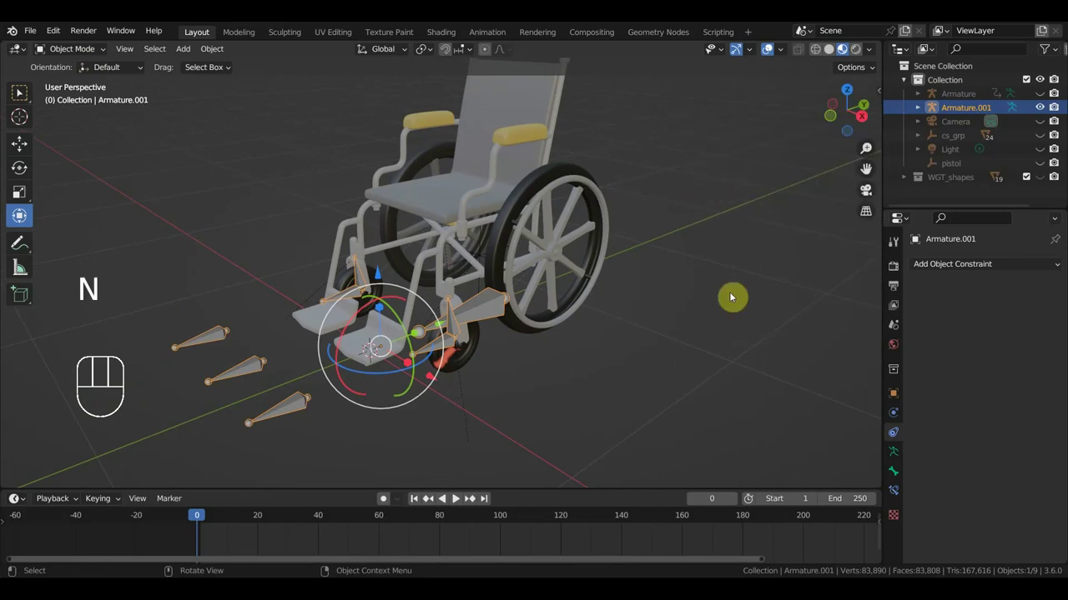
Step: Unhide all objects, inspect the character beside the wheelchair and select the character's Armature
key(alt+h)
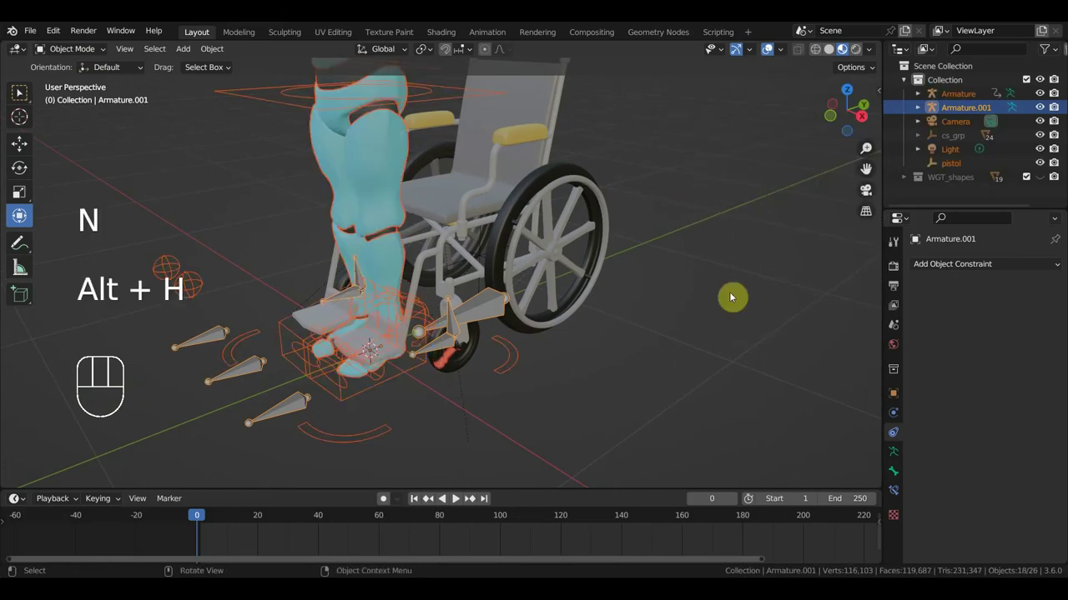
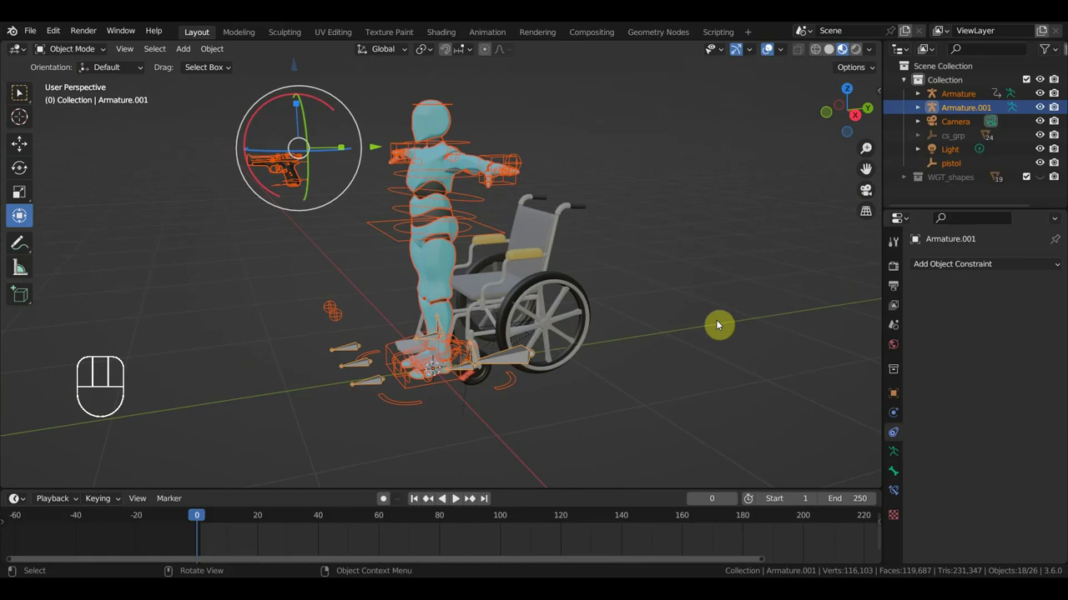
drag(465, 350, 459, 362)
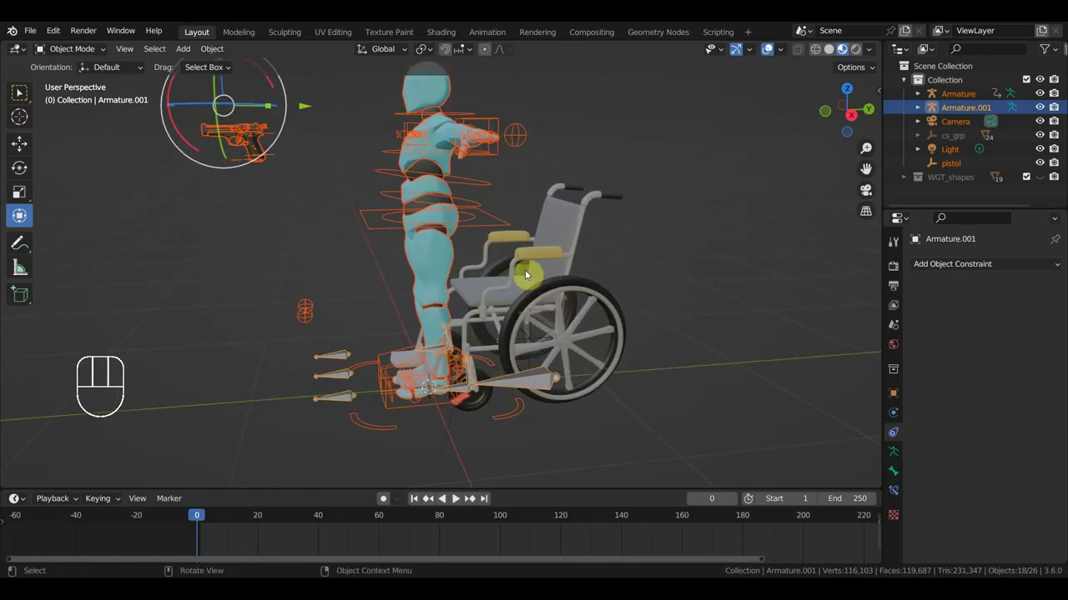
drag(493, 239, 494, 238)
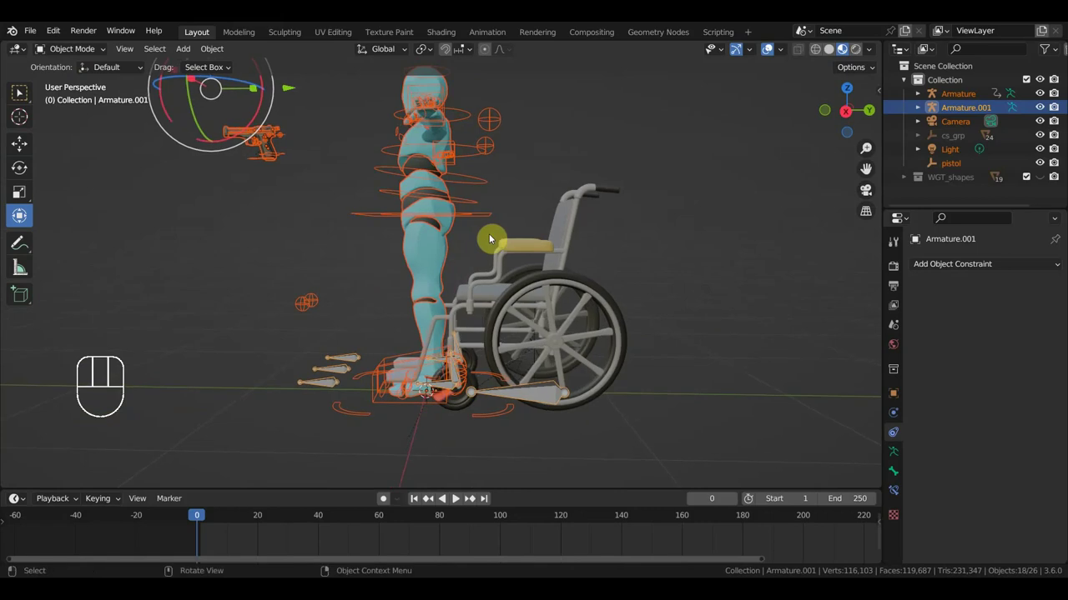
drag(522, 251, 556, 259)
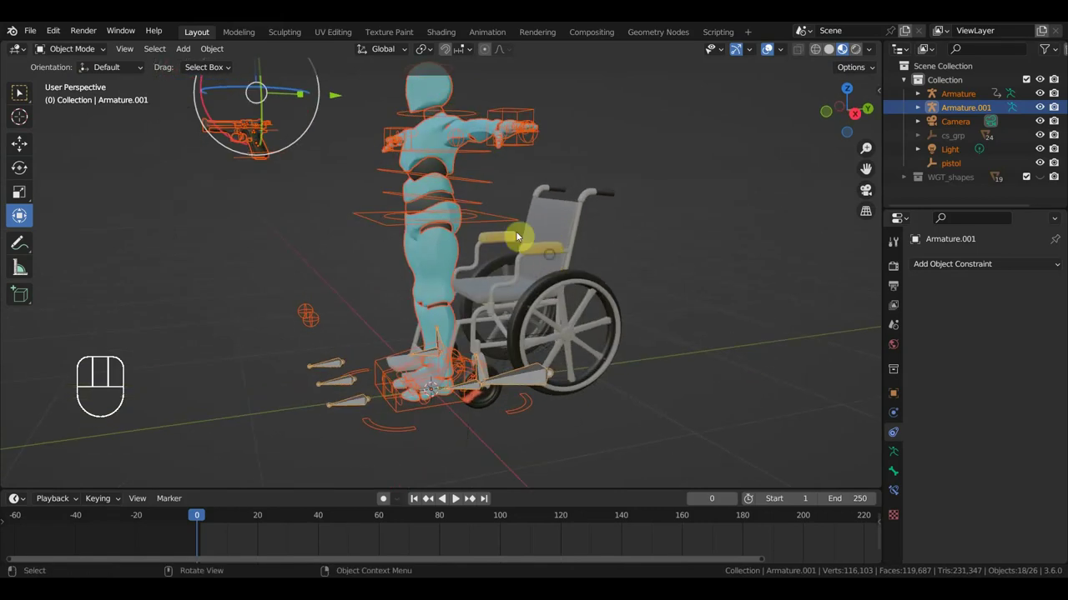
click(515, 220)
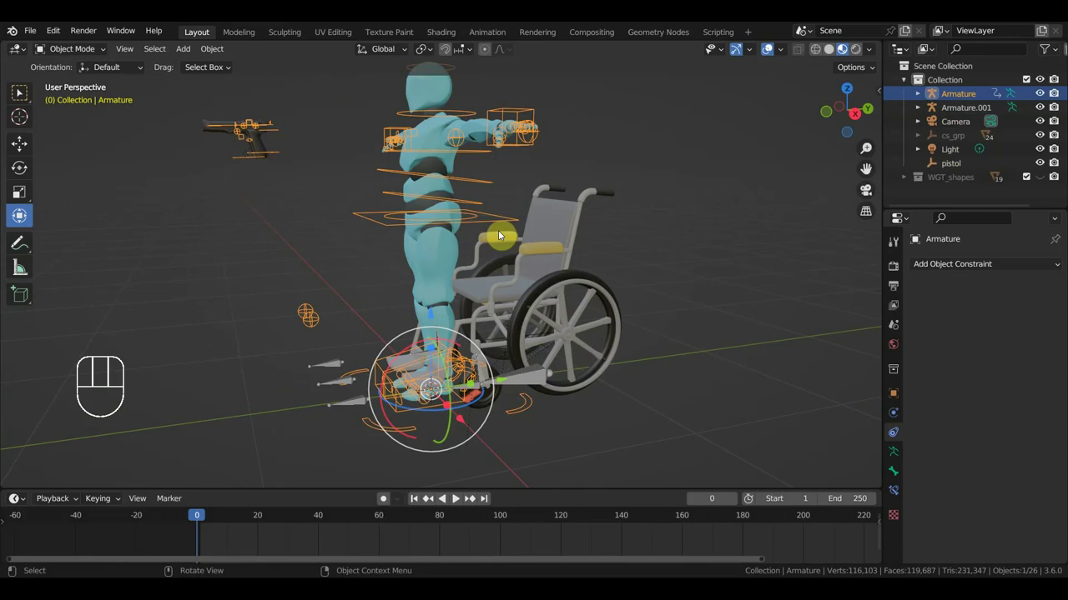
drag(501, 231, 474, 231)
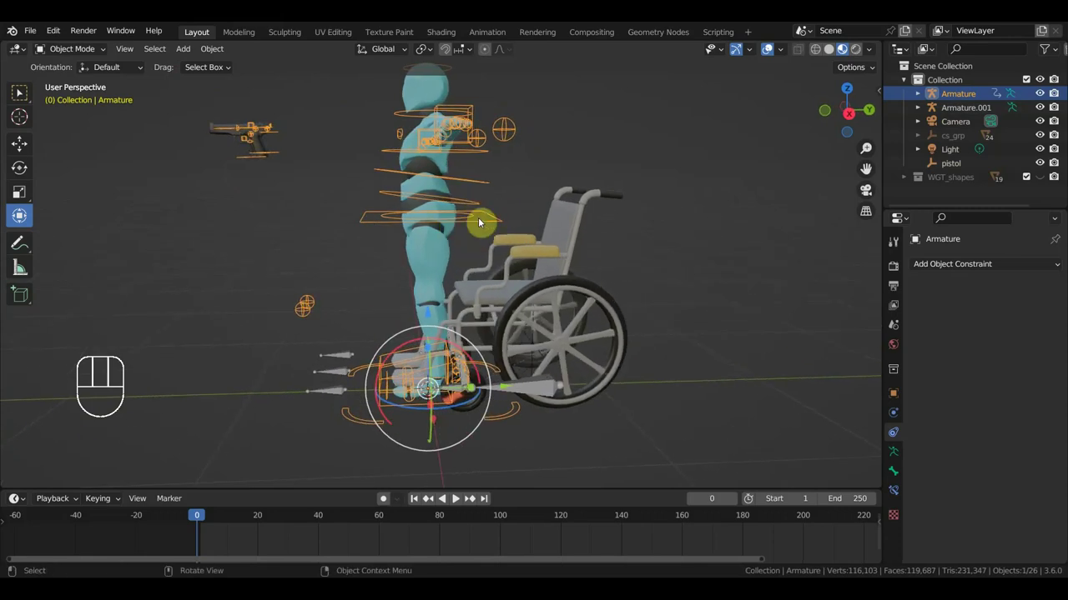
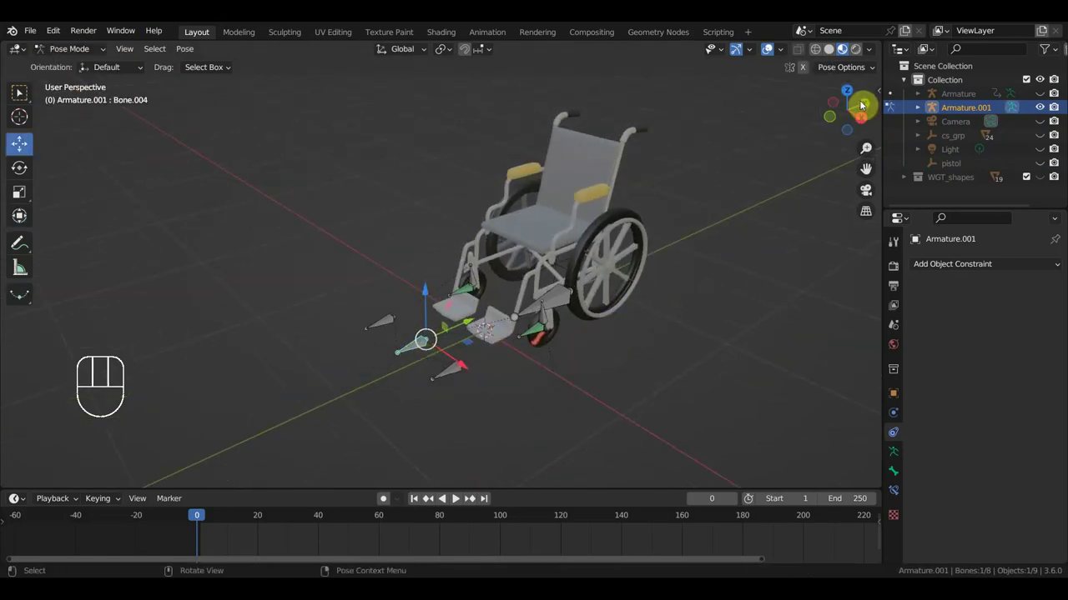
Step: In Rig Tools, create an Eye bone widget for the footrest bone
key(n)
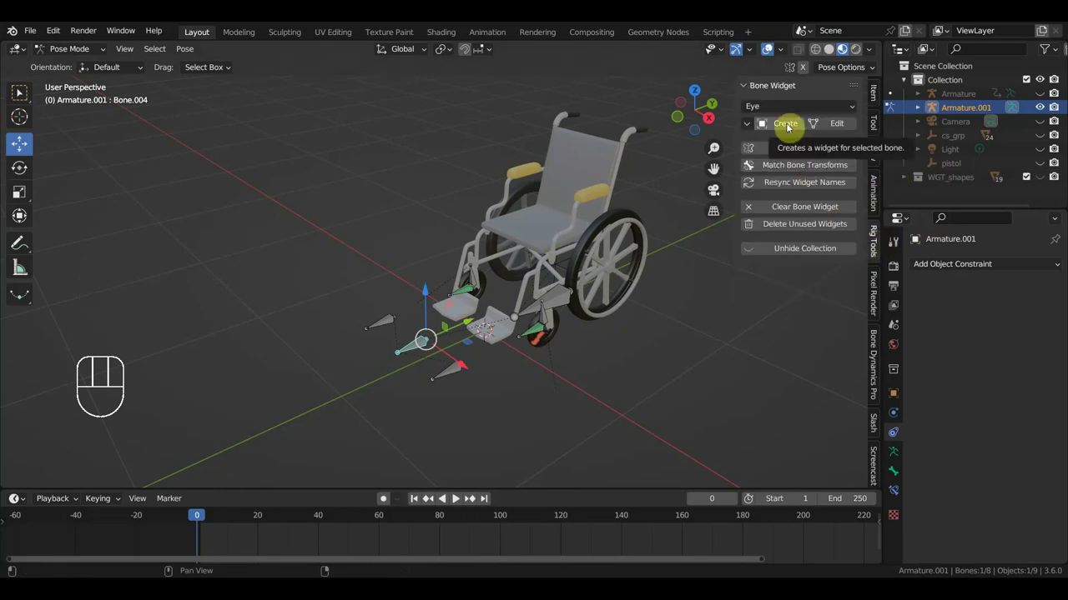
drag(794, 110, 782, 199)
click(790, 128)
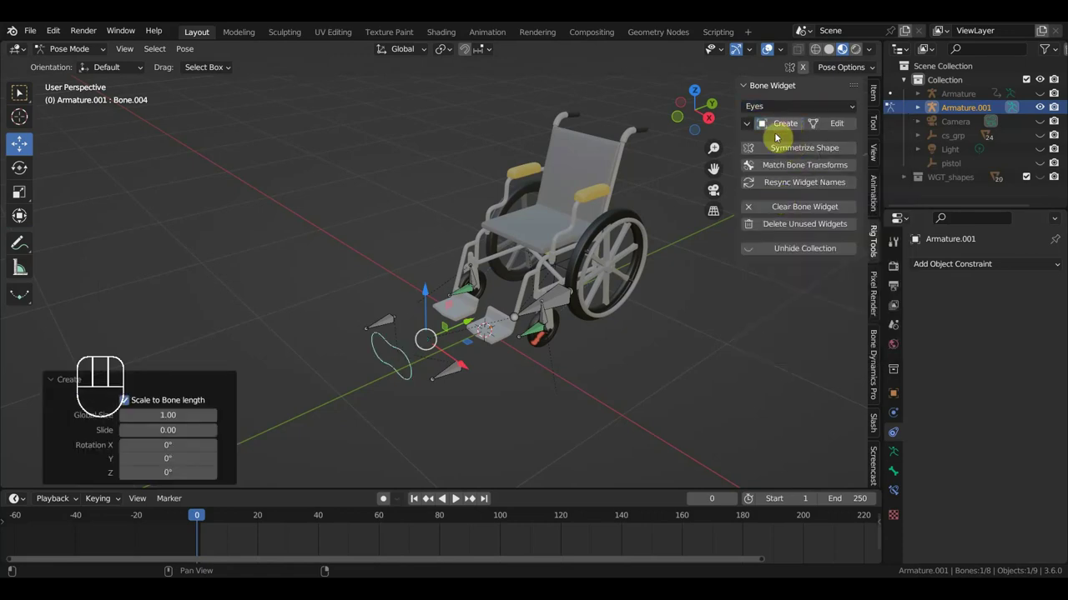
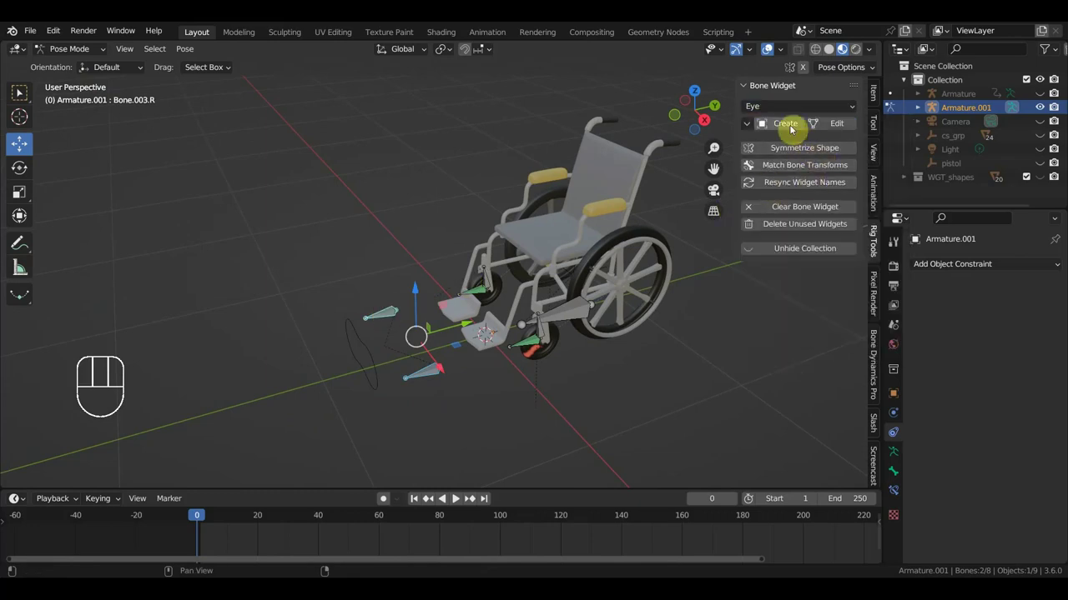
Step: Add a first bone group to Armature.001 and give it a yellow colour set
click(788, 125)
scroll(up, 3)
drag(439, 415, 900, 450)
scroll(down, 3)
click(900, 449)
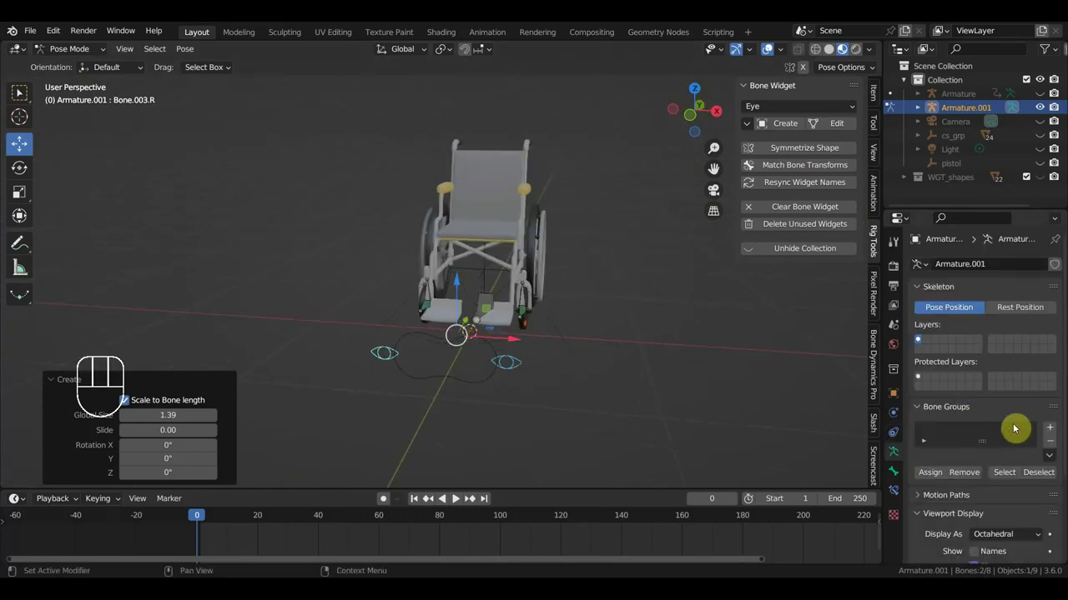
click(1055, 427)
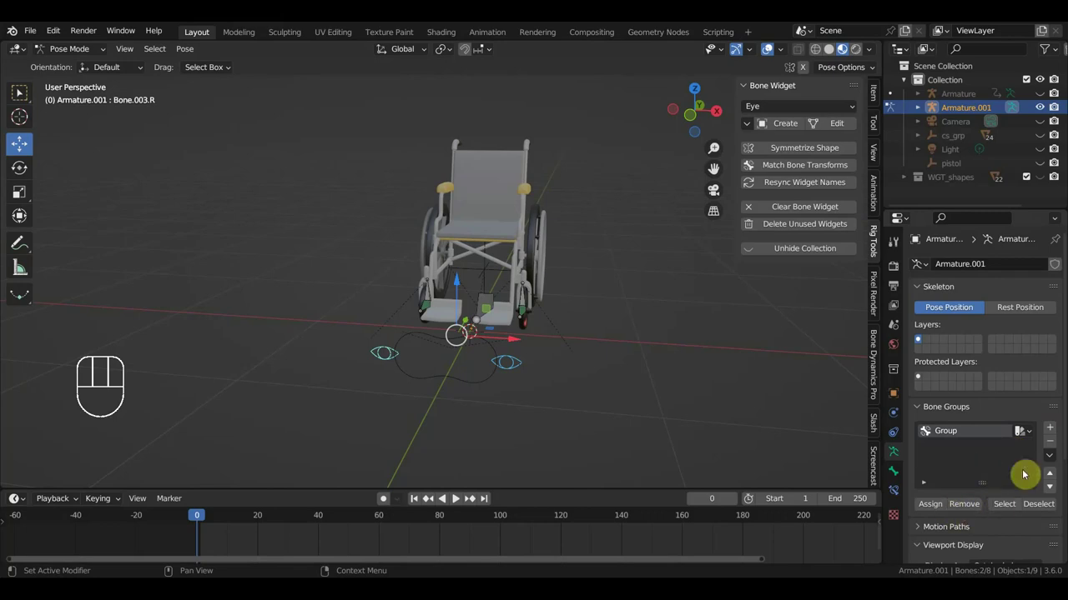
drag(1037, 433, 821, 281)
click(934, 507)
Step: Add a second bone group, Group.001, with a purple colour set
click(489, 380)
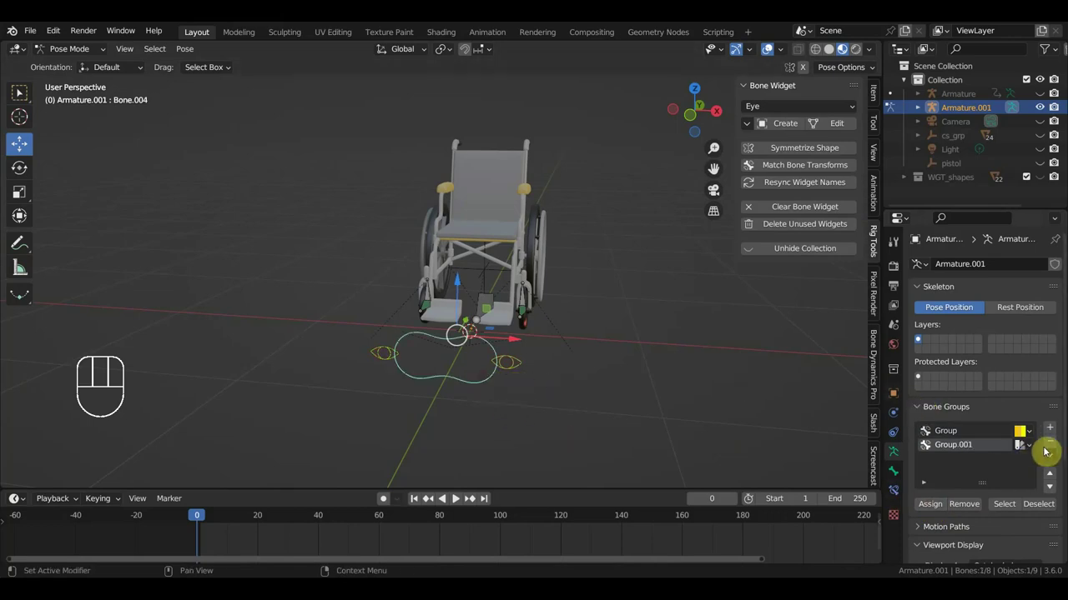
drag(1030, 448, 945, 433)
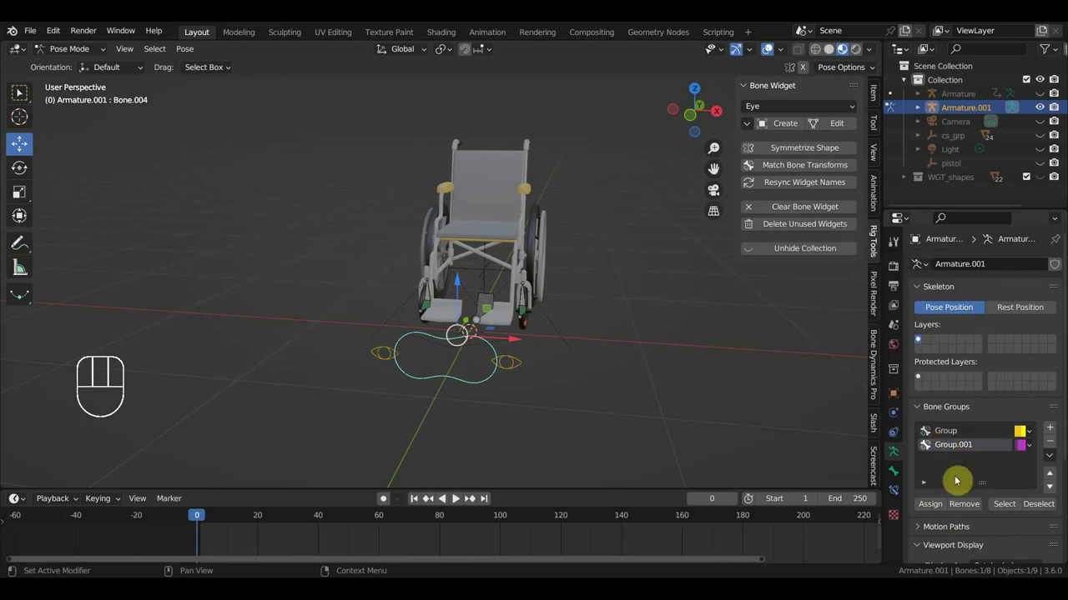
click(941, 507)
Step: Select the wheelchair's footrest bones, orbiting in close to see them
drag(752, 415, 658, 419)
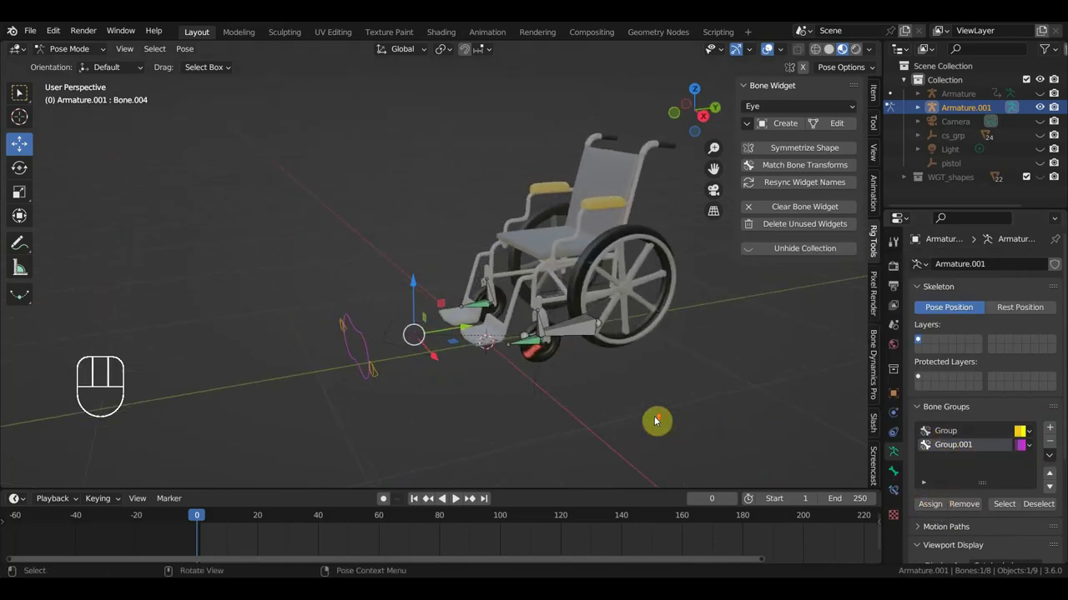
click(500, 318)
middle_click(587, 359)
click(590, 353)
middle_click(603, 361)
drag(495, 283, 528, 305)
drag(594, 341, 538, 313)
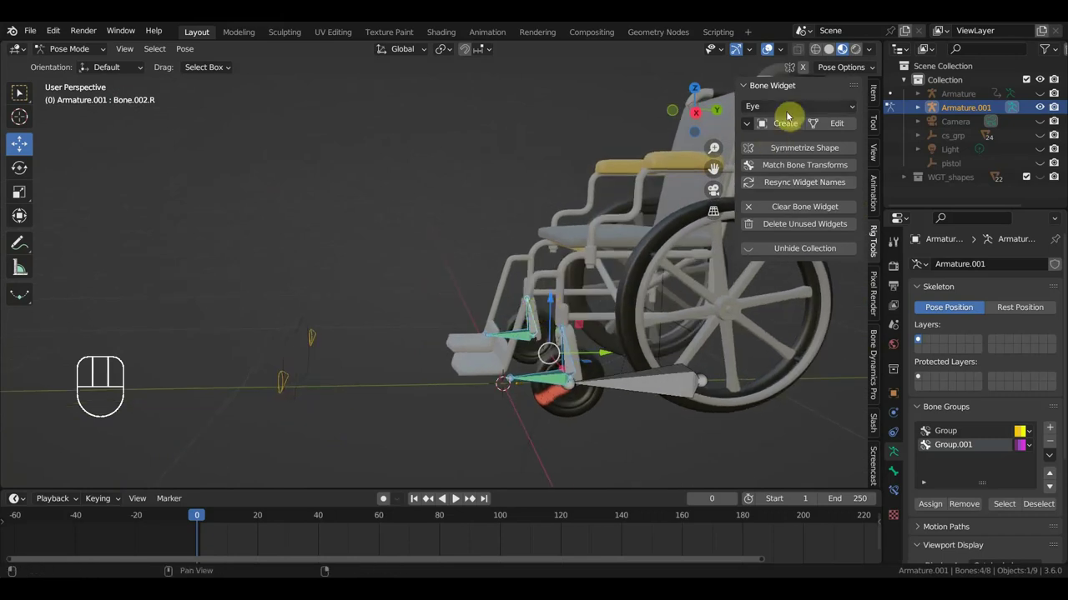
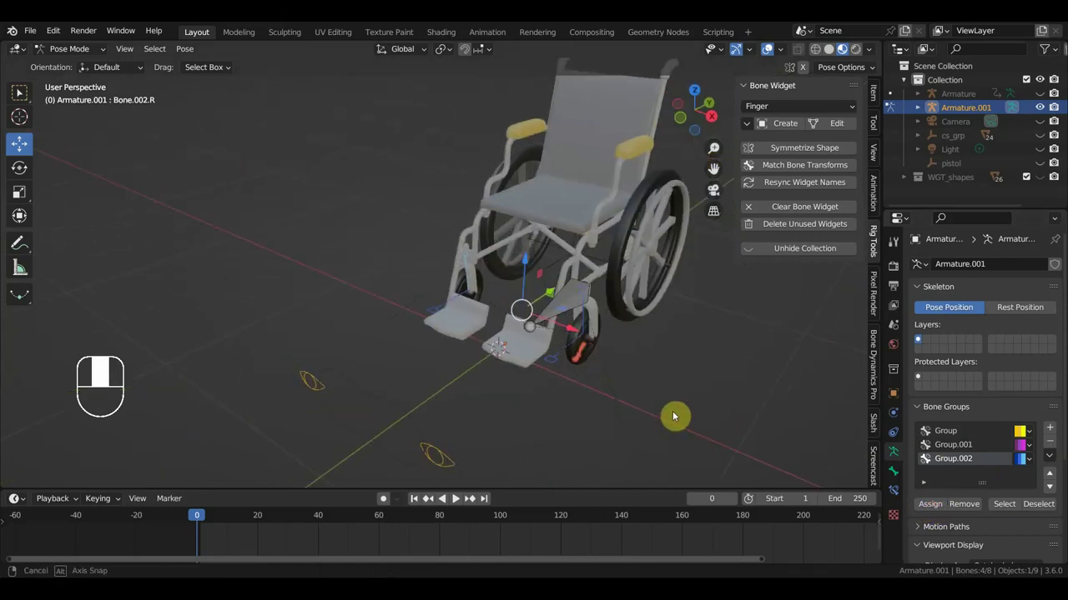
Step: Orbit the view around the wheelchair rig
middle_click(512, 308)
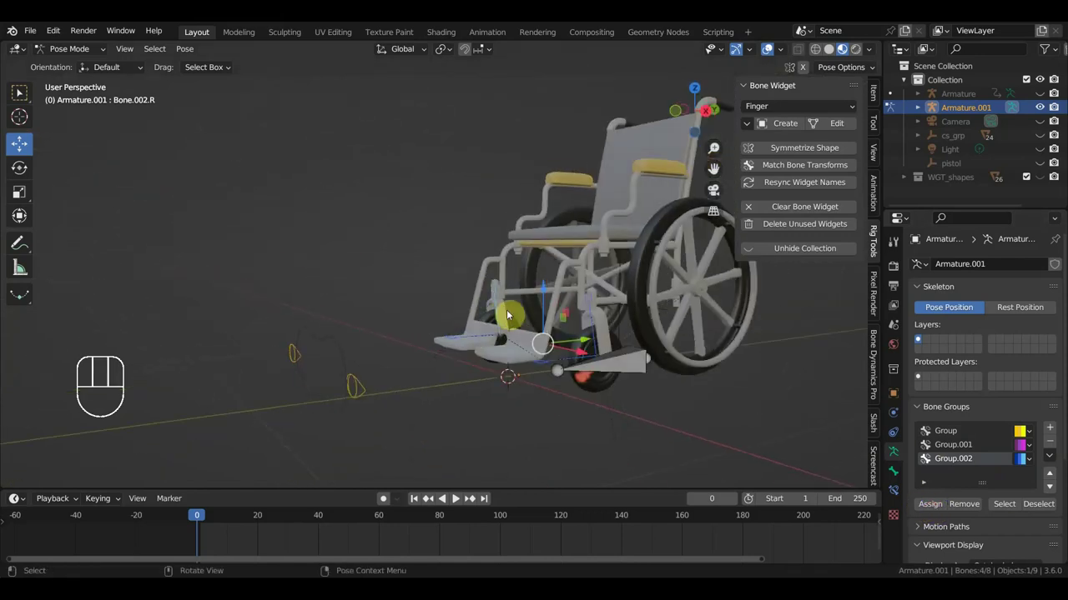
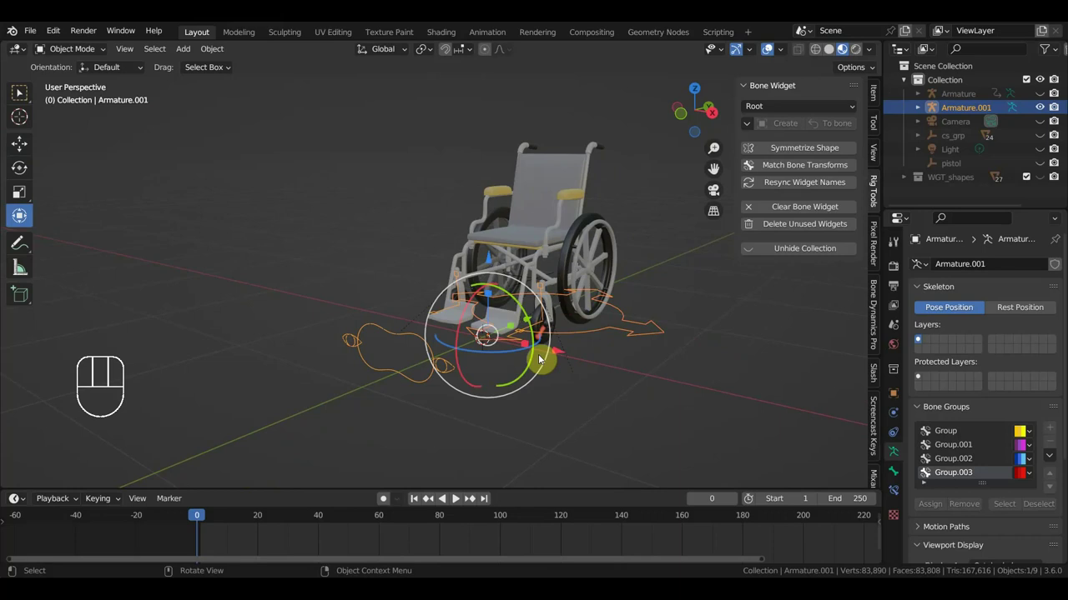
Step: Unhide the character, select both armatures together and pull back to view the whole scene
key(alt+h)
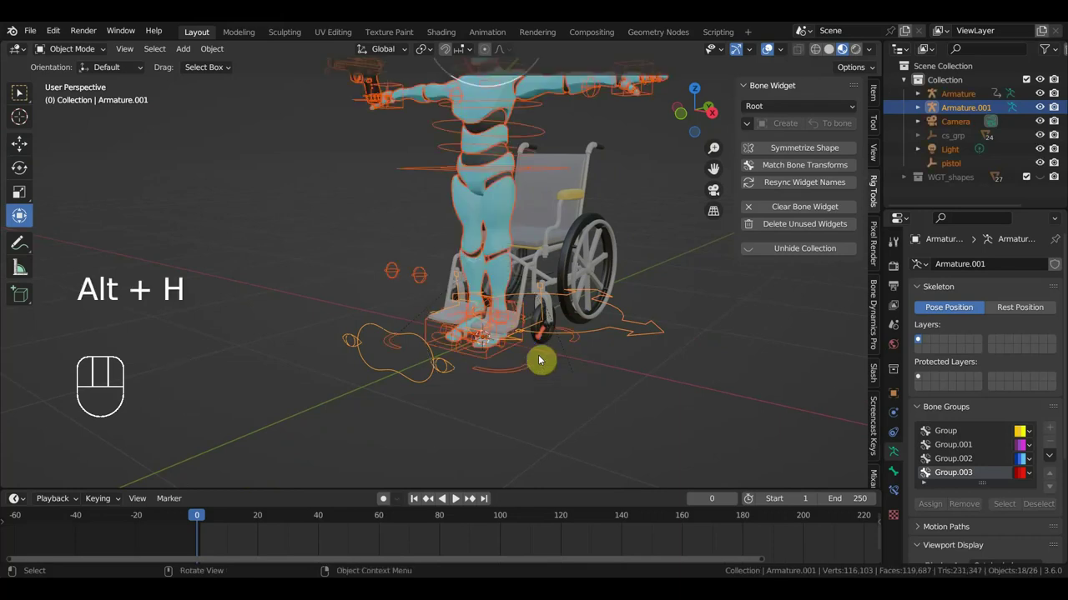
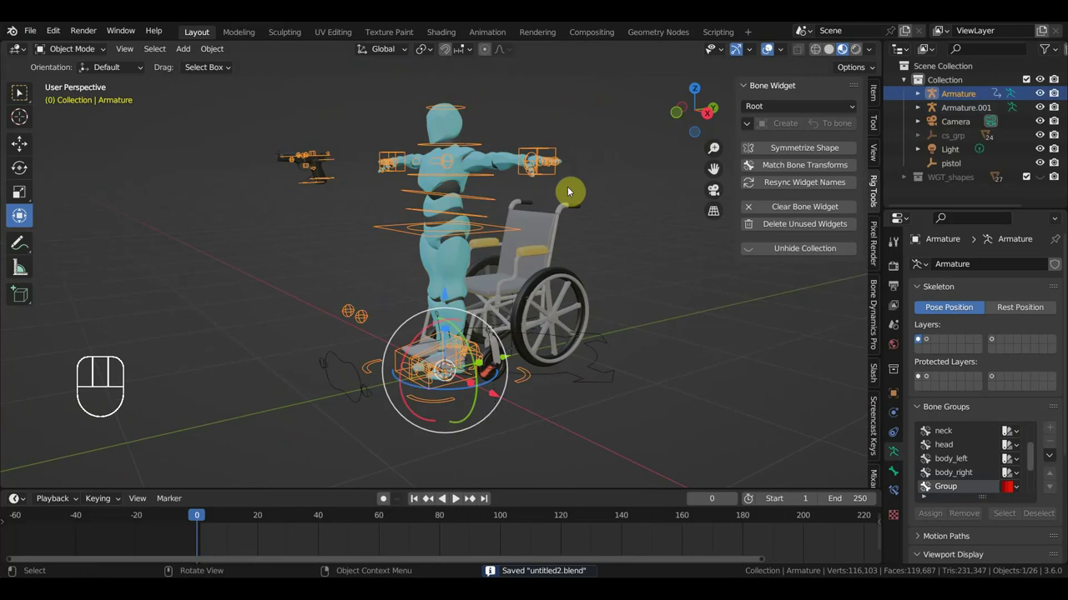
click(679, 421)
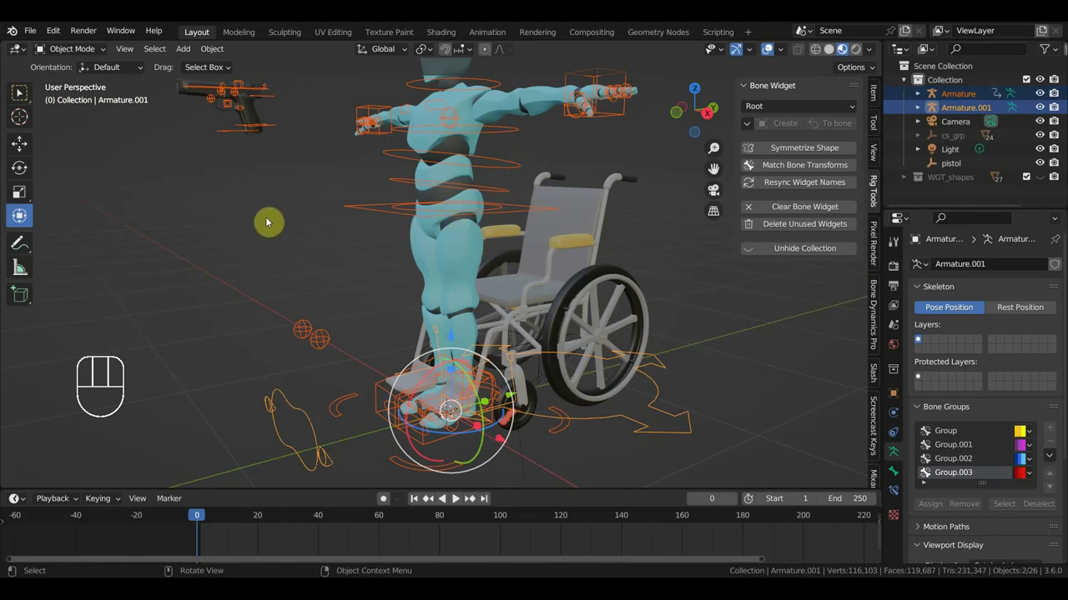
drag(71, 54, 73, 98)
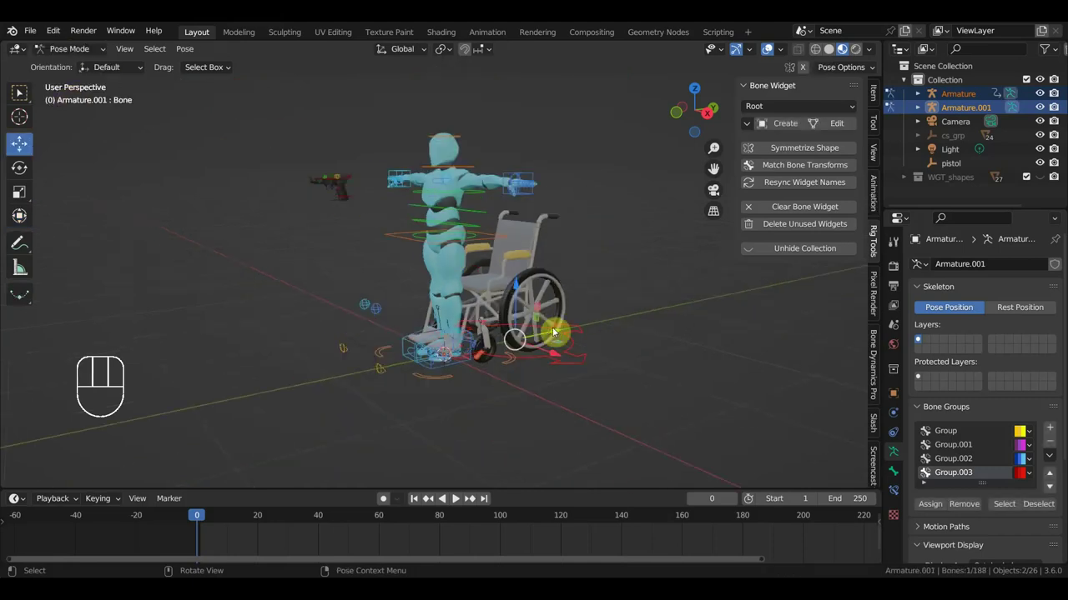
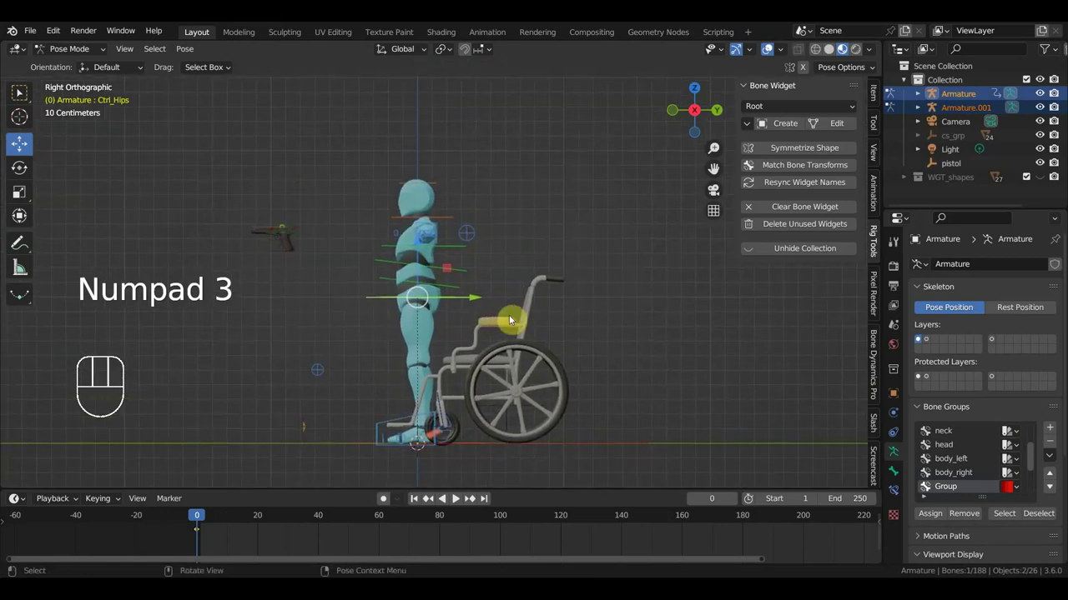
Step: Move Ctrl_Hips down into the seat and the foot control toward the footrest
key(g)
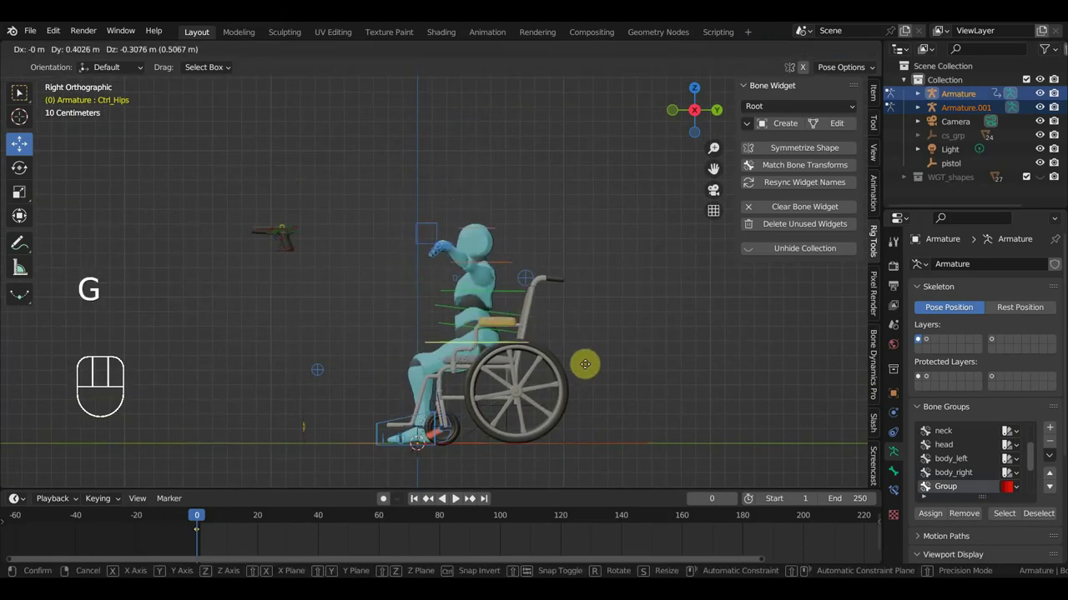
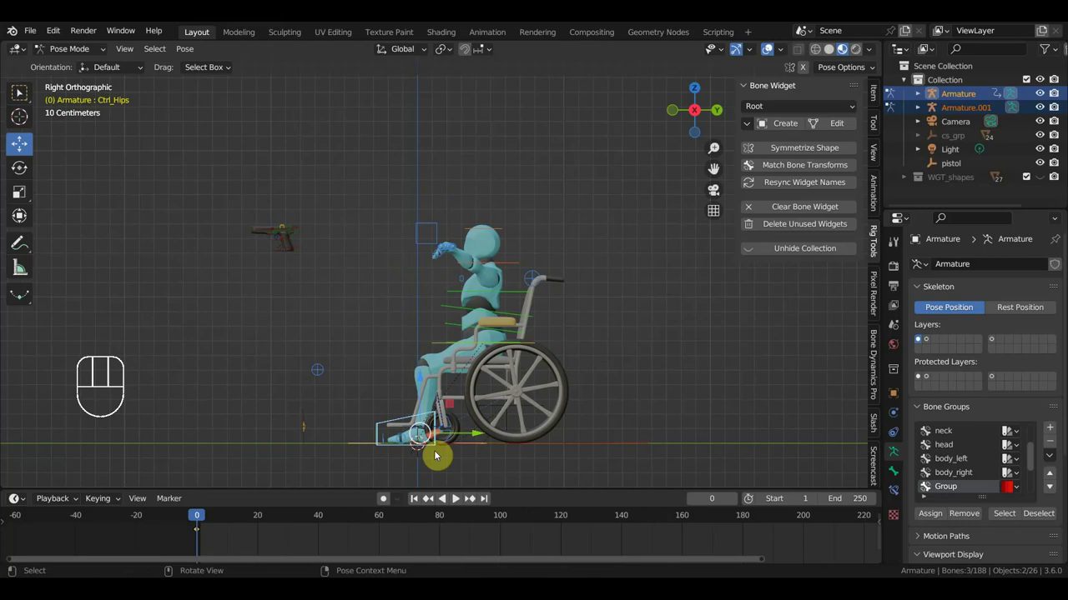
key(g)
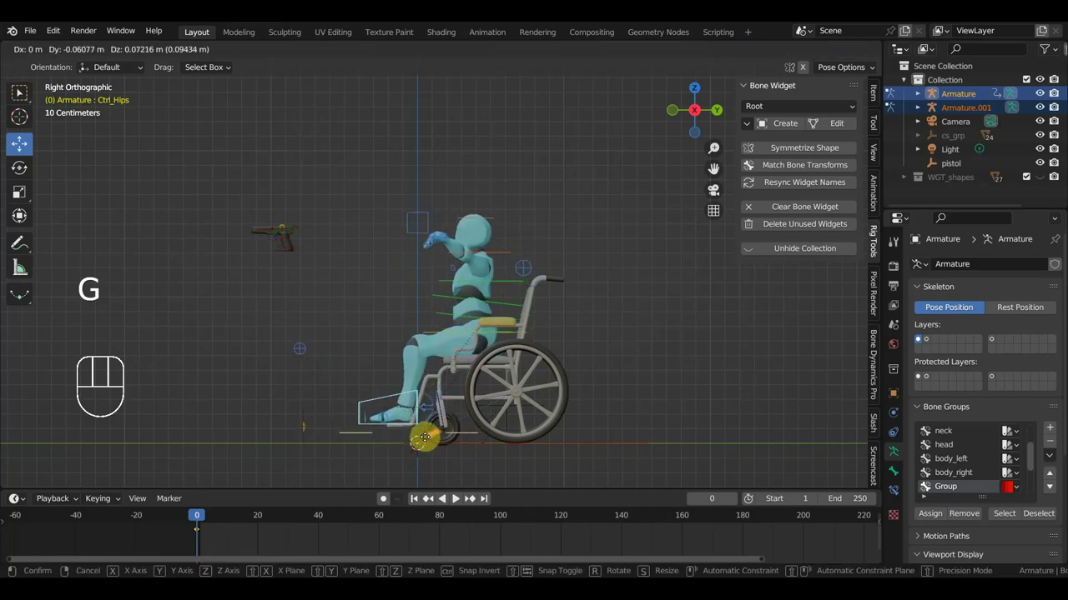
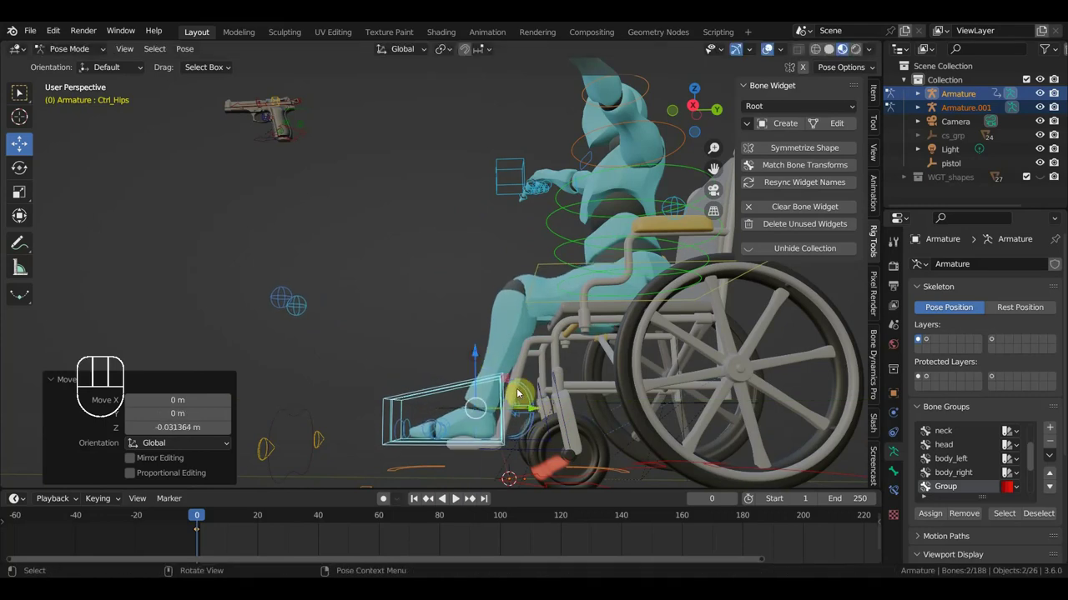
Step: Rotate Ctrl_Hips to tilt the body back into the chair
key(r)
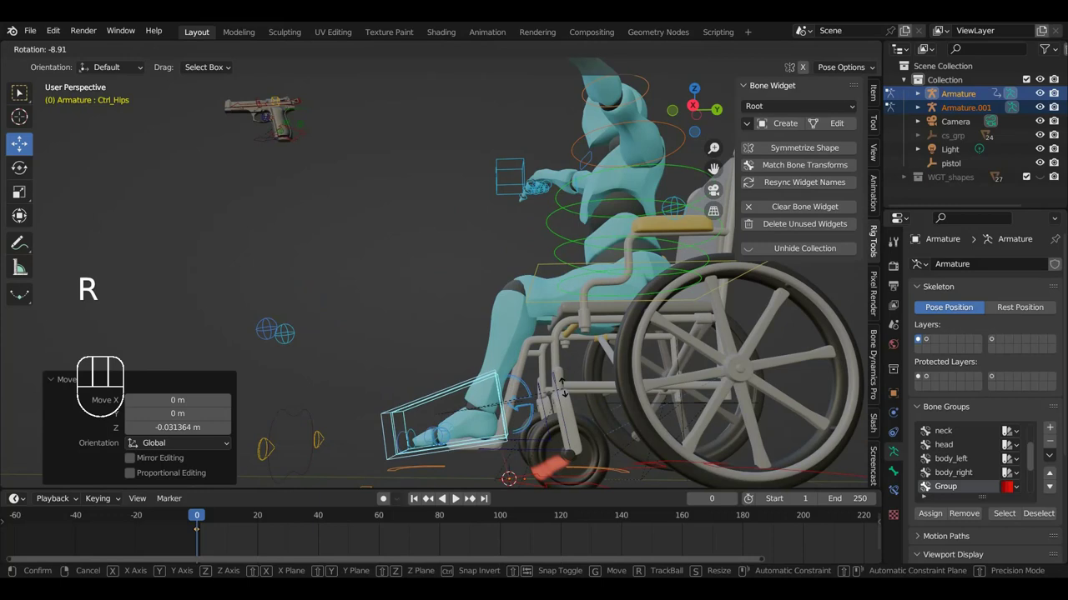
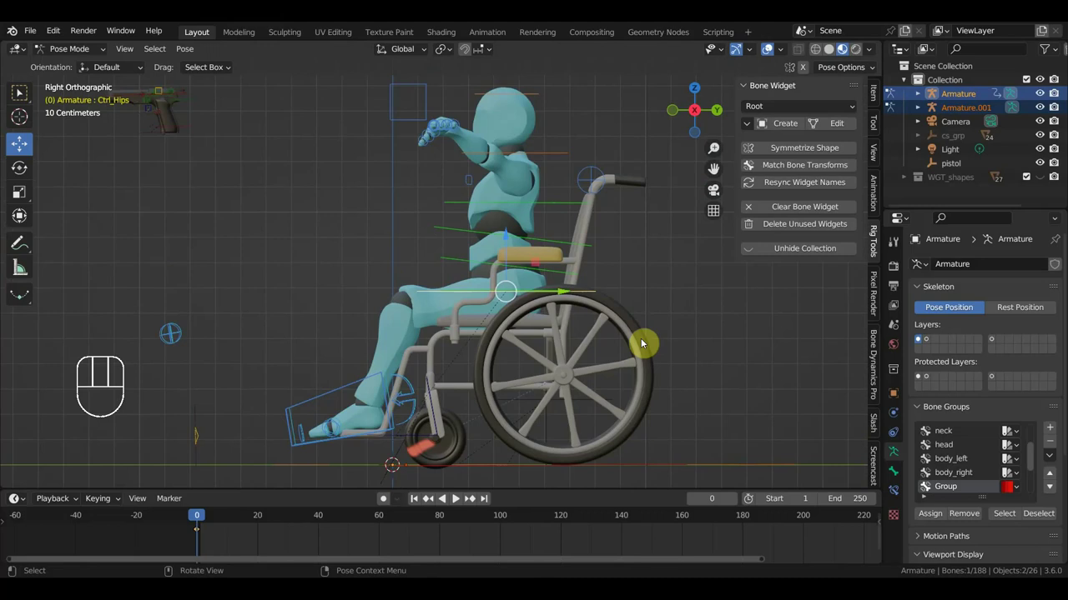
Step: Rotate and shift the hips from the side view, then rotate Ctrl_Spine to straighten the torso
key(r)
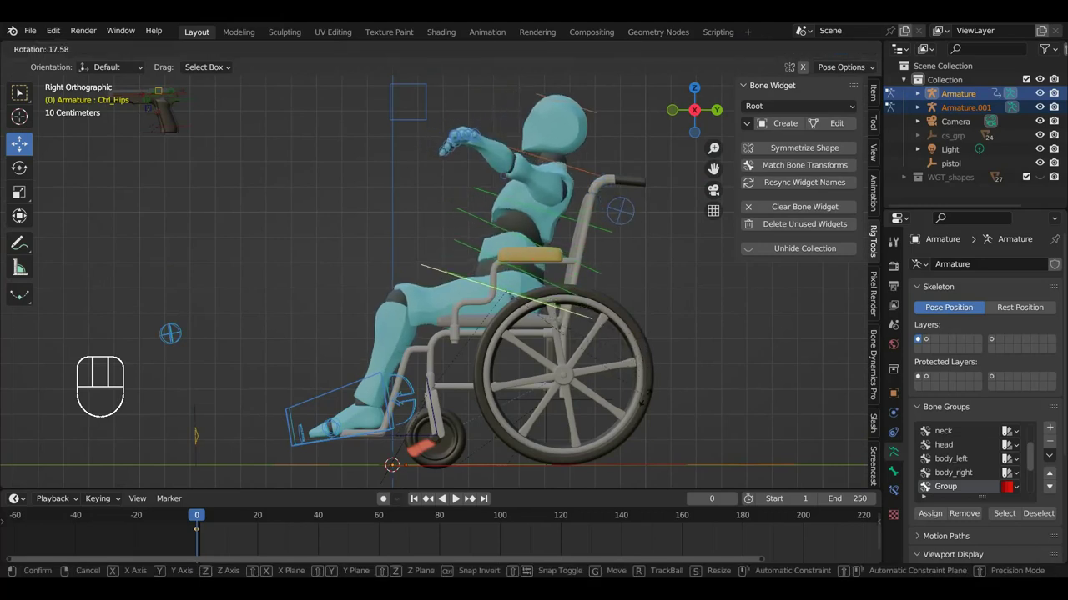
key(g)
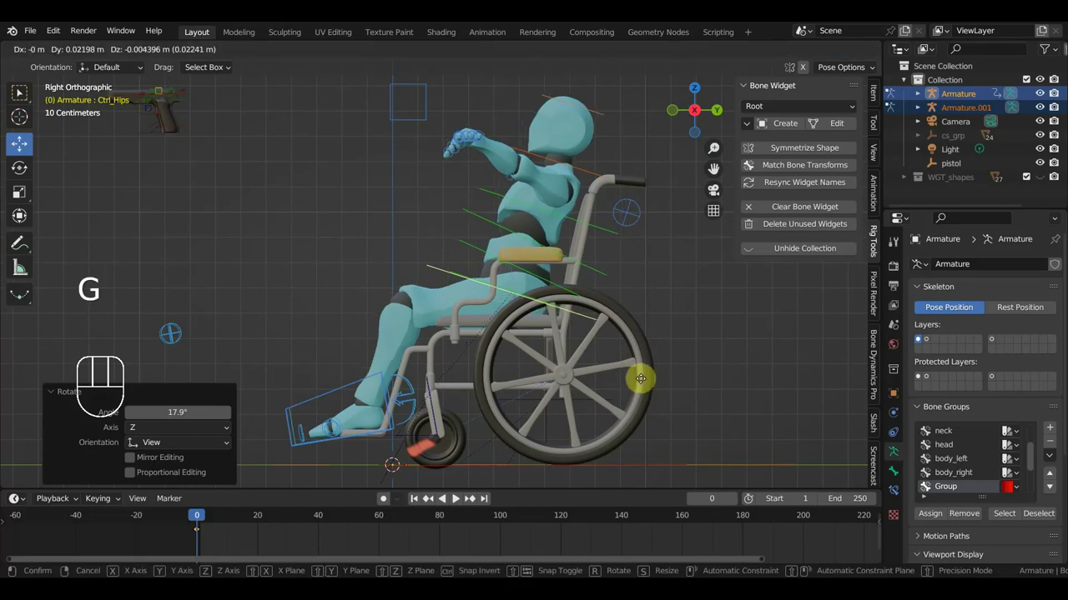
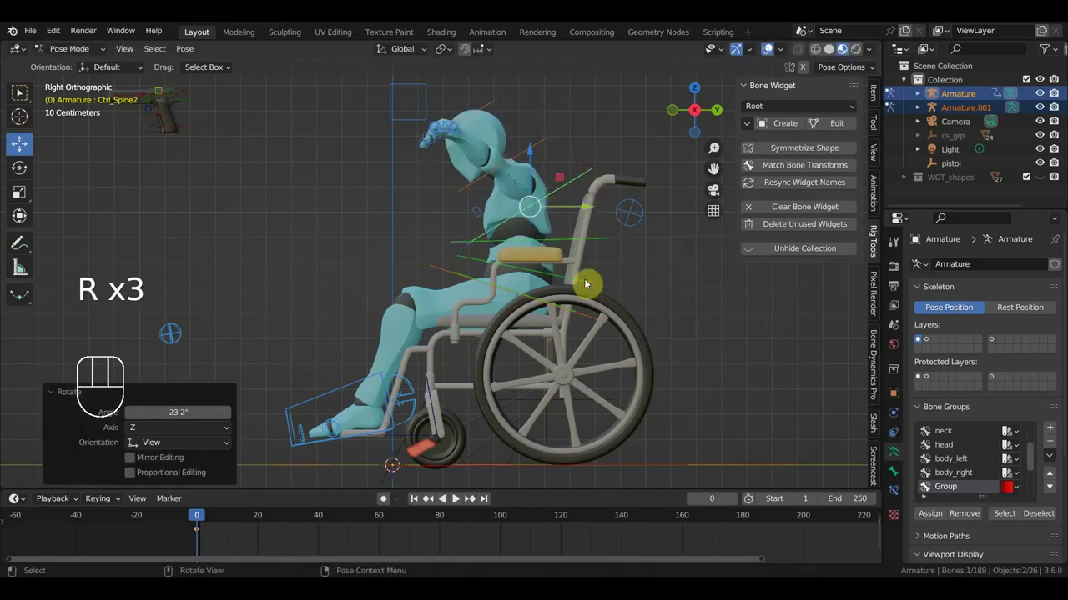
click(597, 286)
key(r)
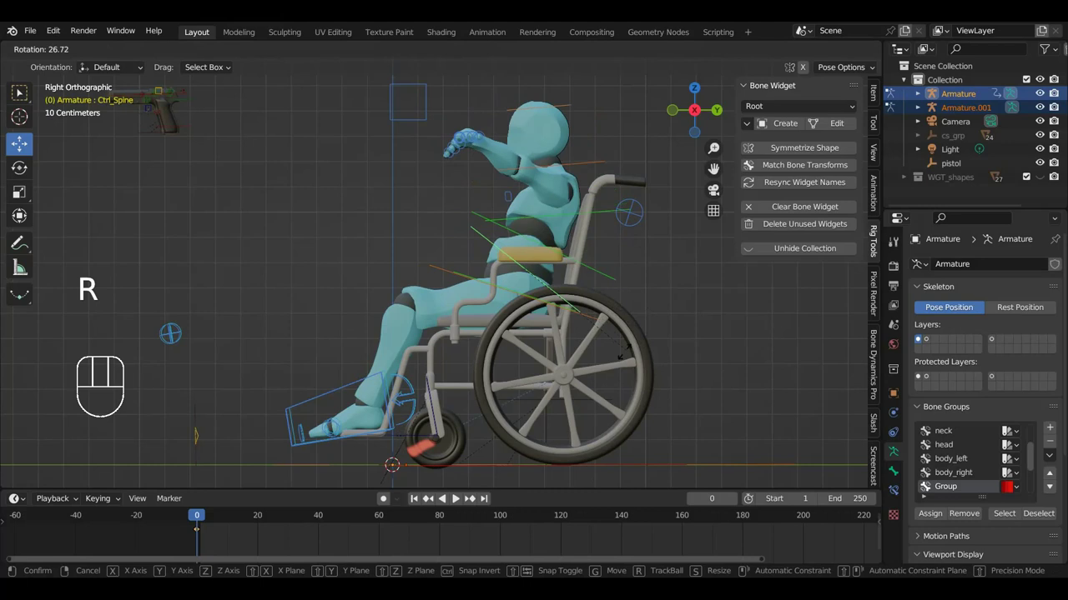
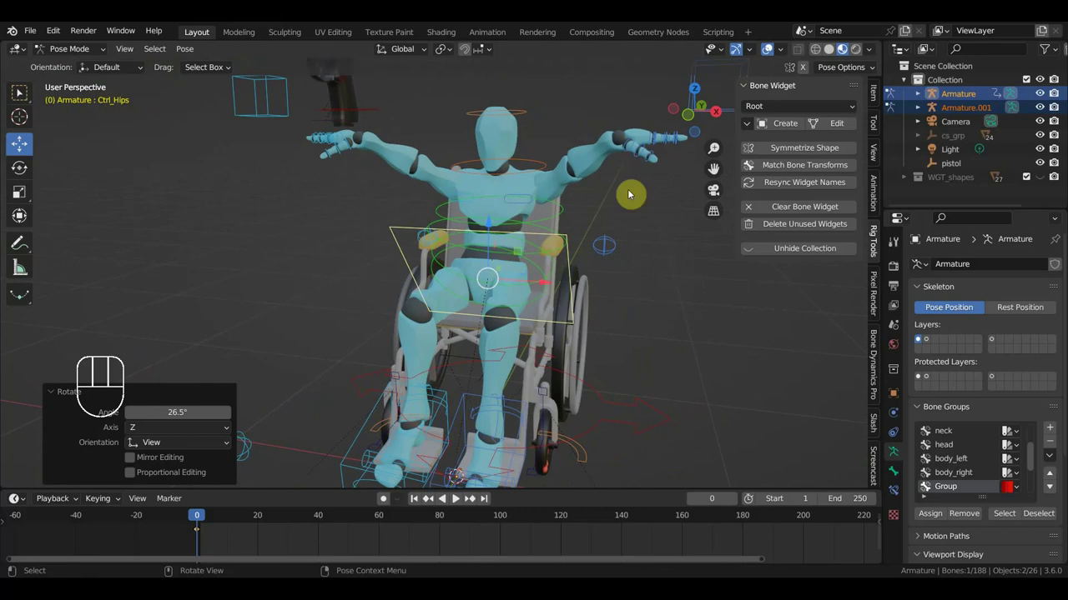
Step: Move Ctrl_Hand_IK_Left down toward the left wheel and rotate it to face the rim
click(661, 112)
drag(629, 243, 440, 223)
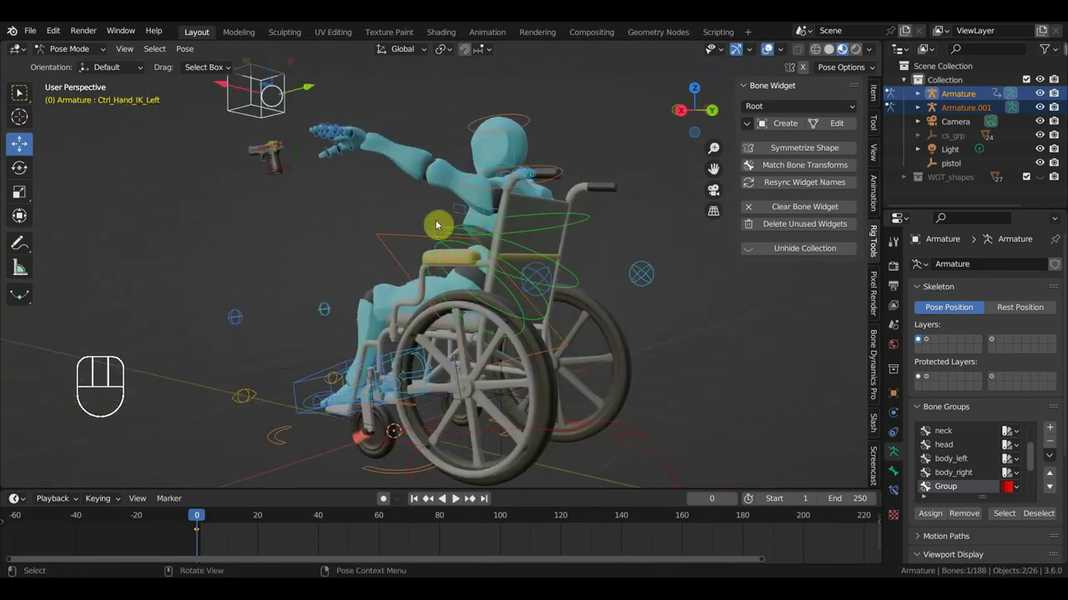
key(g)
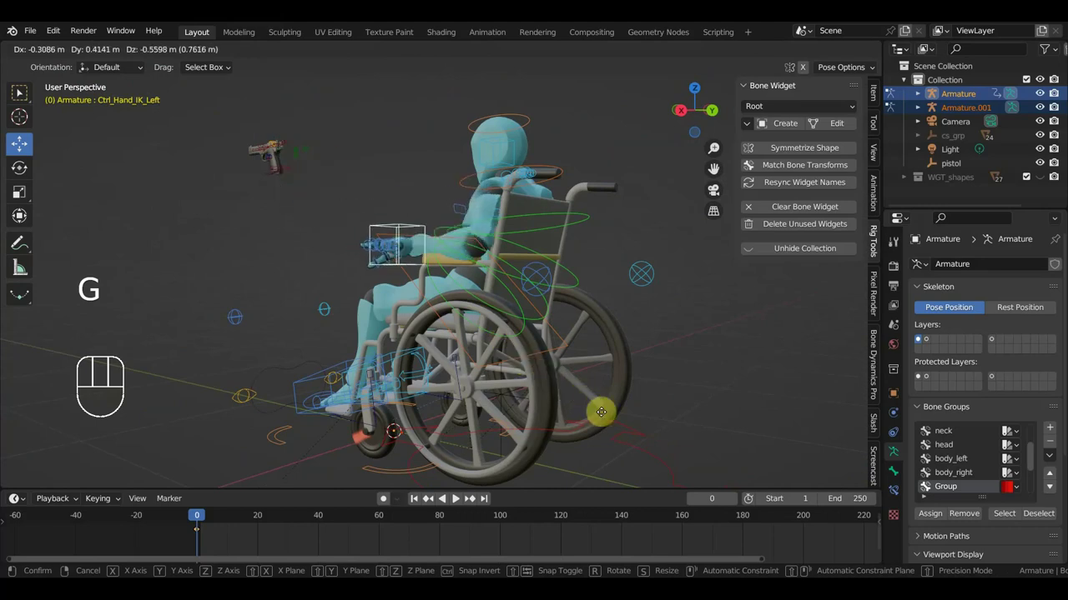
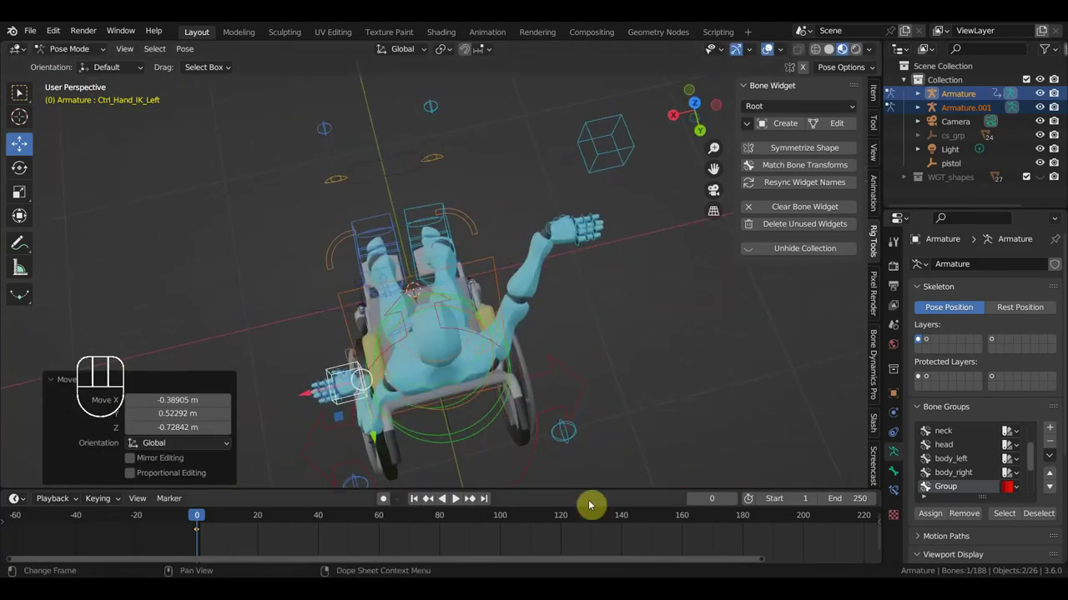
key(g)
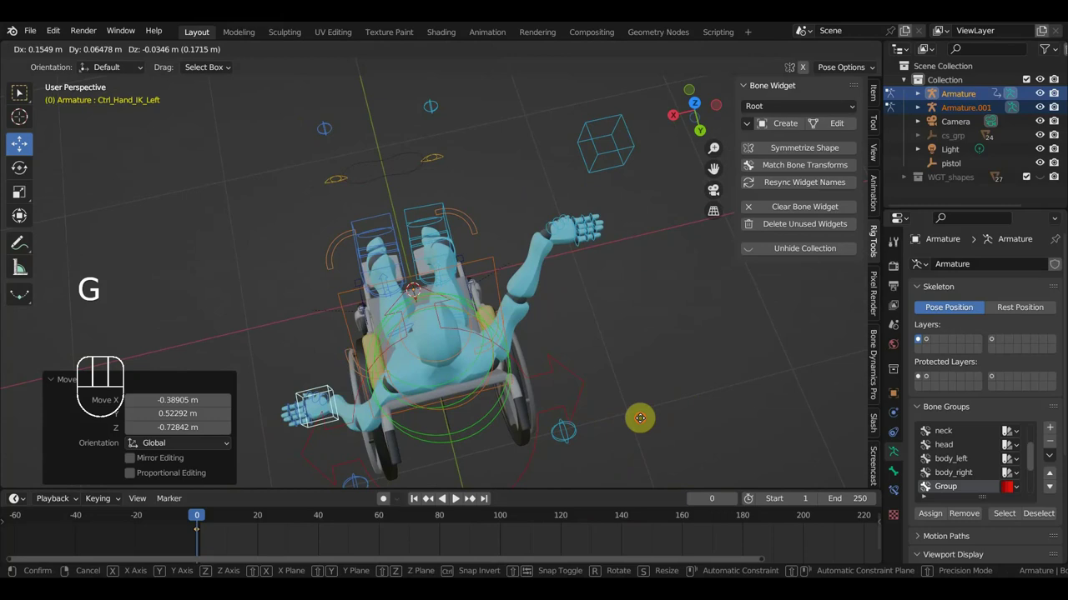
key(r)
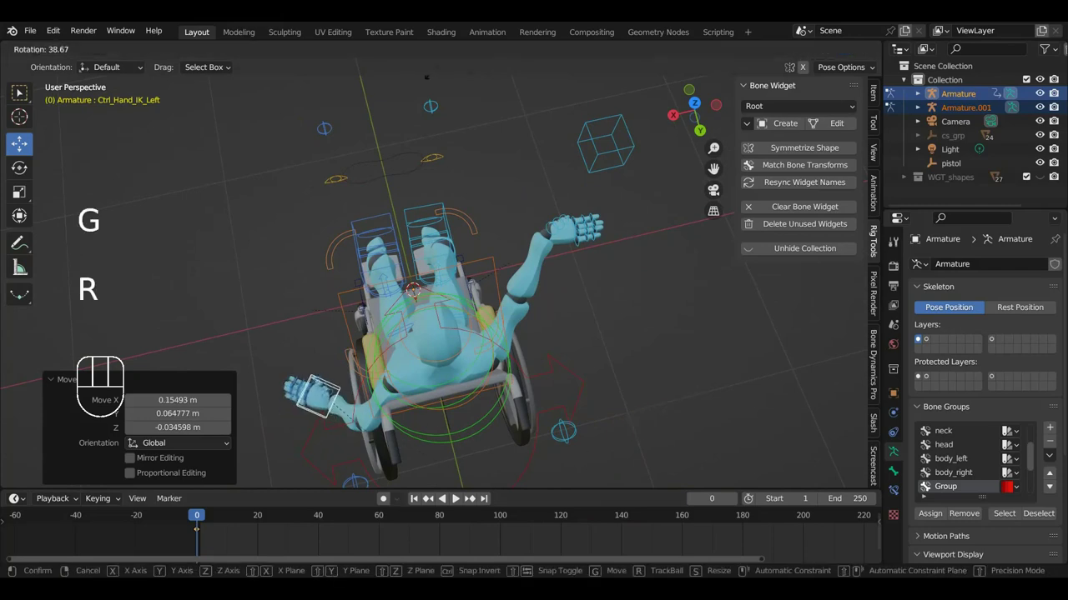
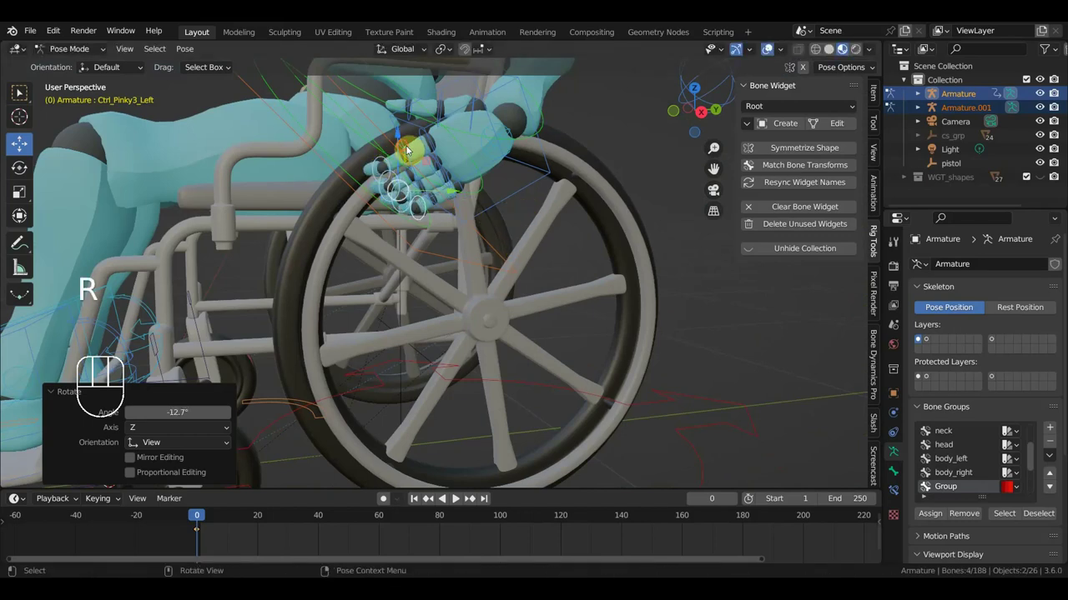
Step: Select the left finger controls and rotate them to curl around the push rim
click(419, 173)
middle_click(445, 258)
drag(437, 274, 452, 281)
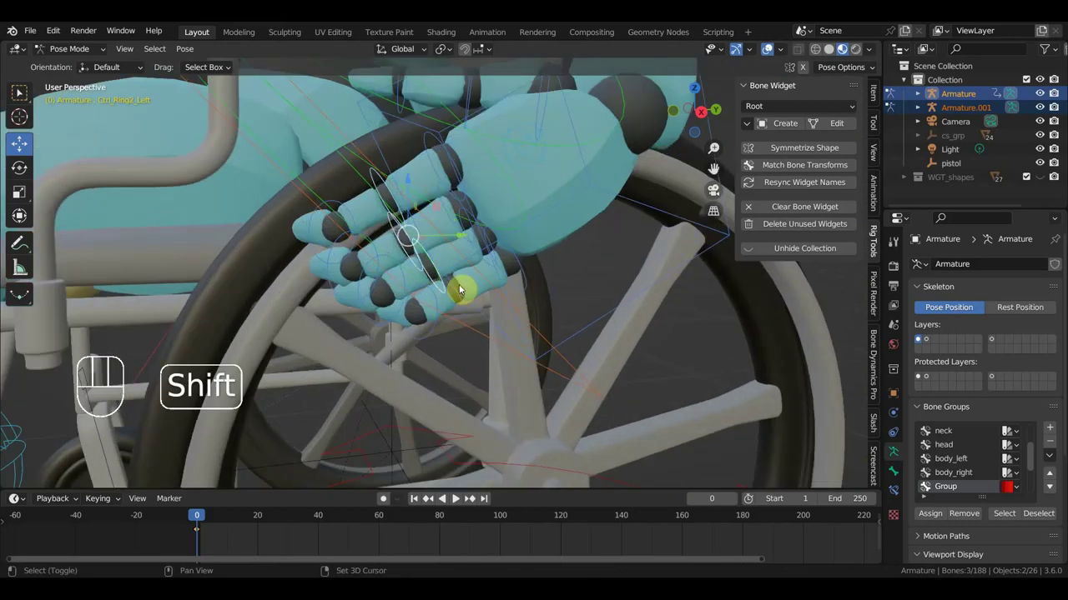
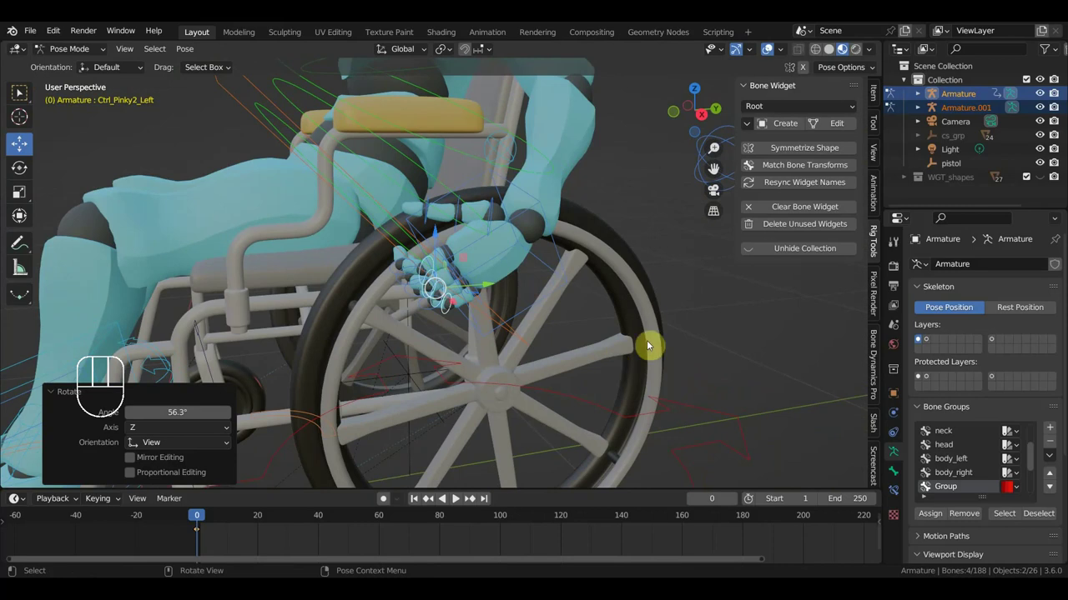
drag(493, 356, 549, 392)
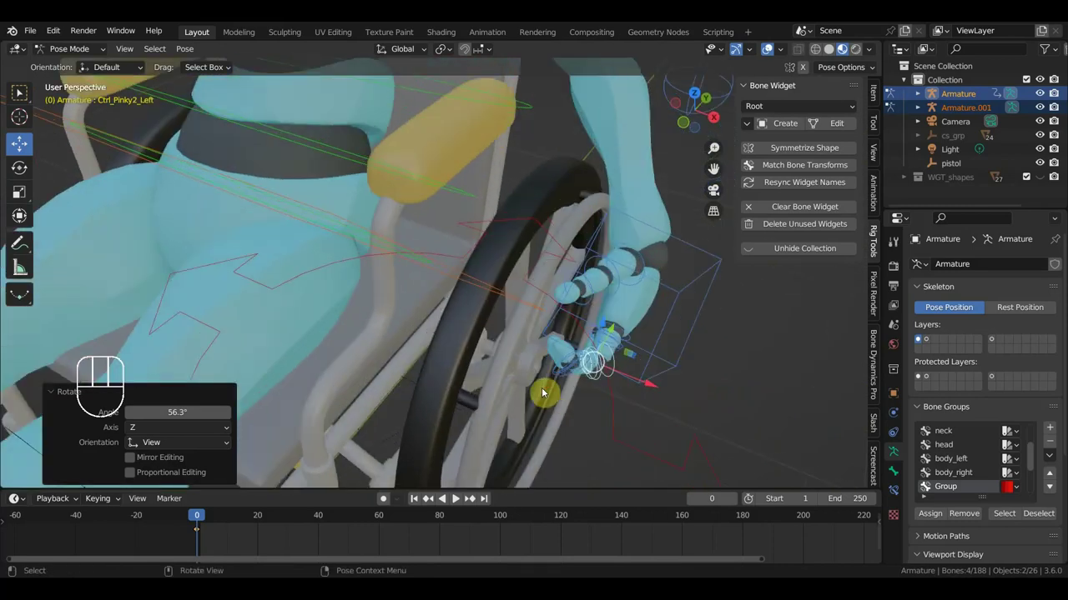
drag(615, 363, 623, 287)
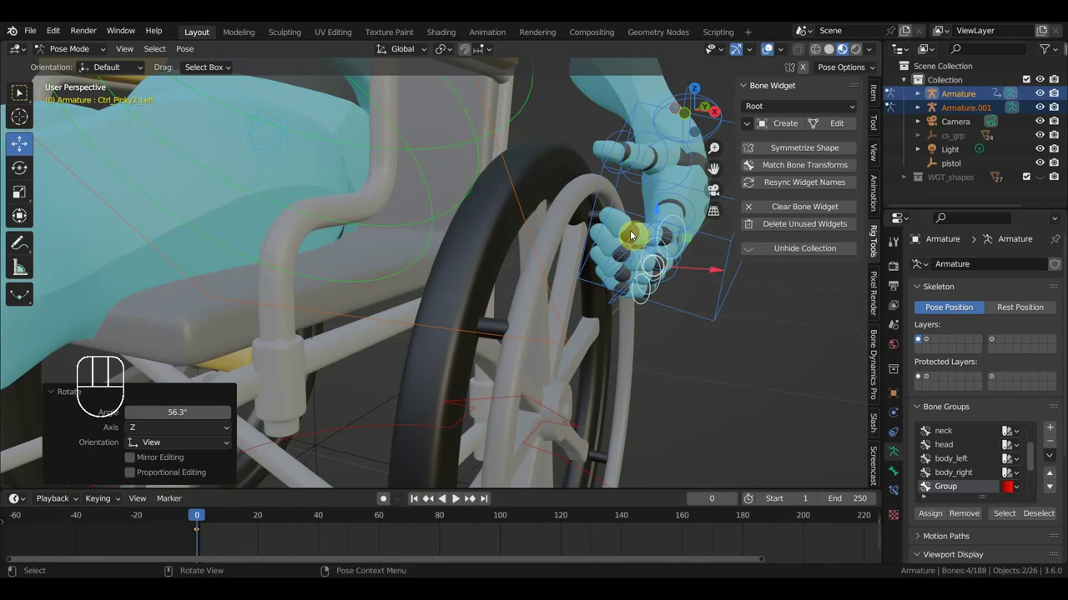
click(639, 234)
click(626, 249)
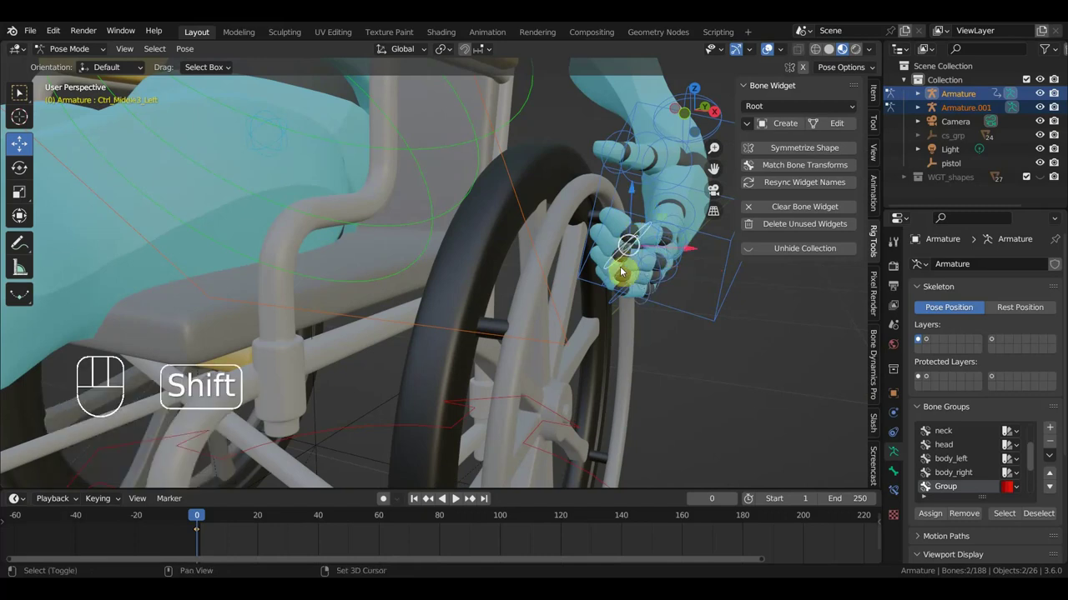
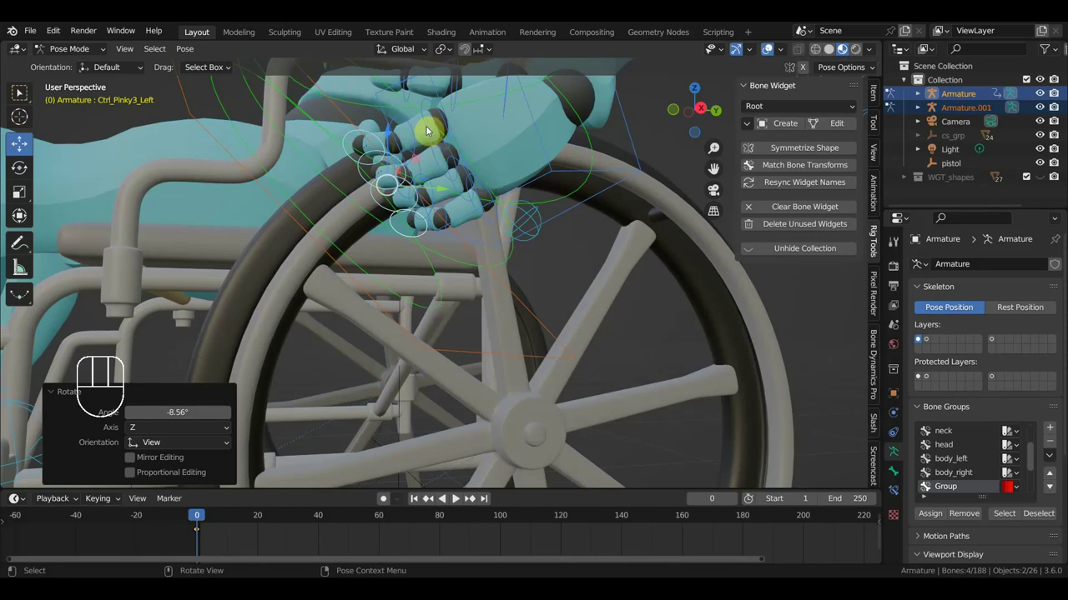
click(428, 111)
key(r)
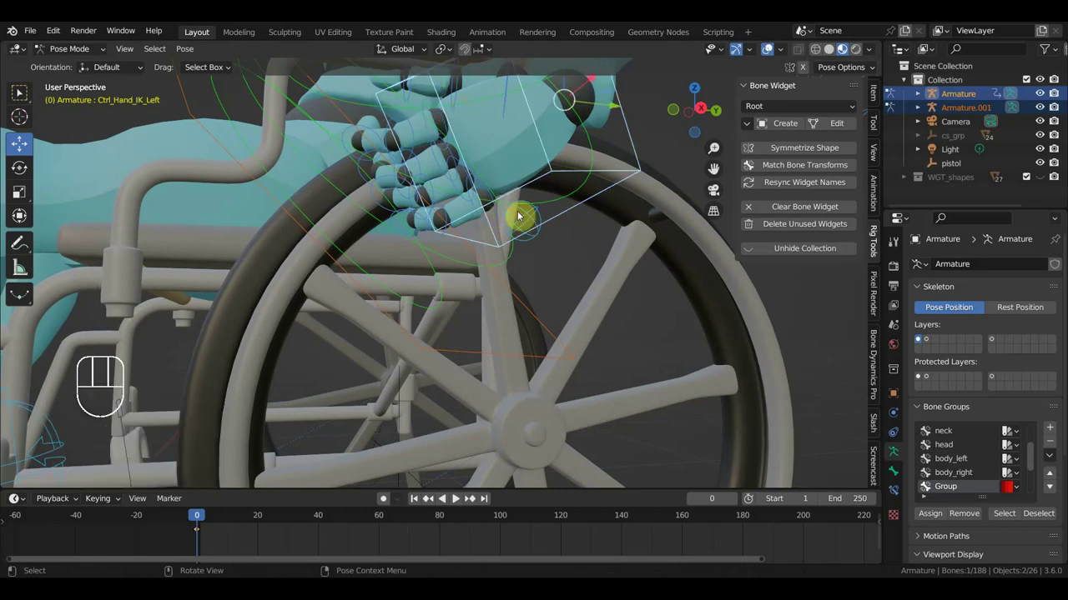
Step: Rotate the base pinky control, Ctrl_Pinky1_Left, to bend the pinky onto the rim
click(480, 206)
click(483, 213)
key(r)
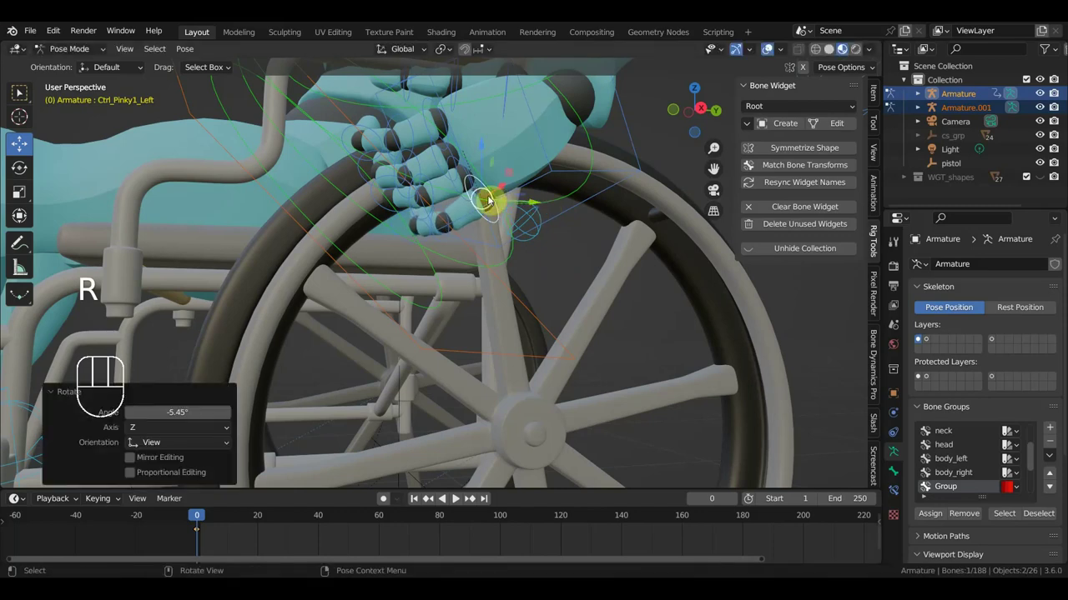
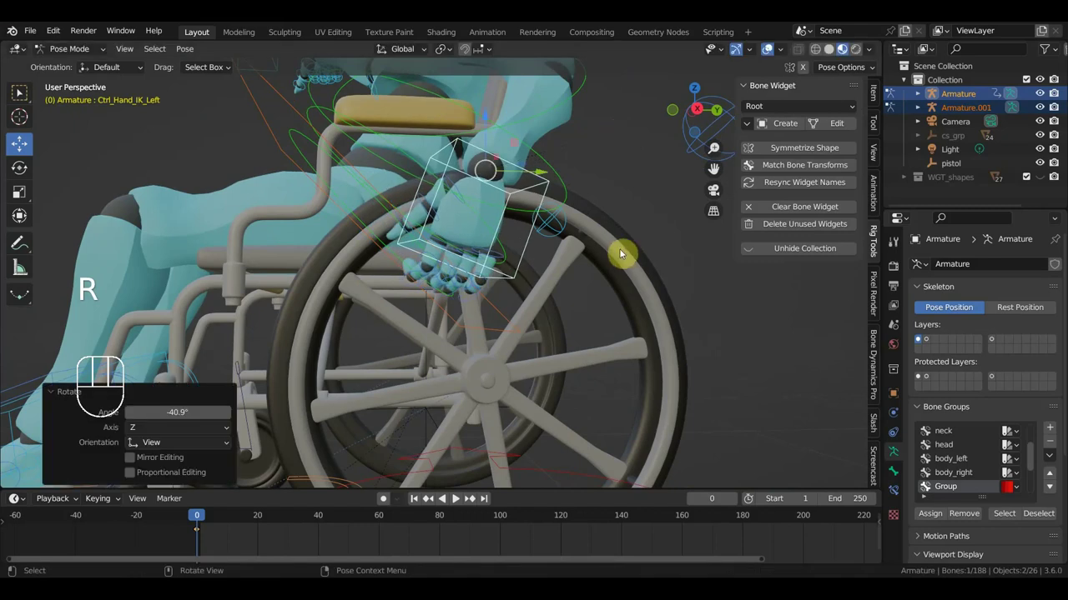
Step: Nudge Ctrl_Hand_IK_Left in three small moves until it rests on the wheel rim
key(g)
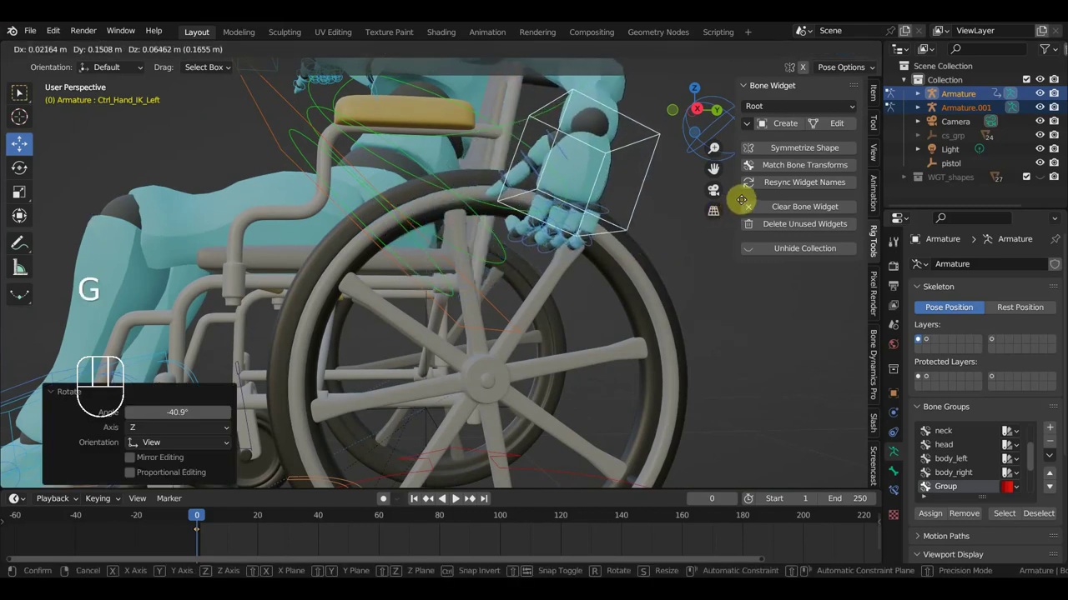
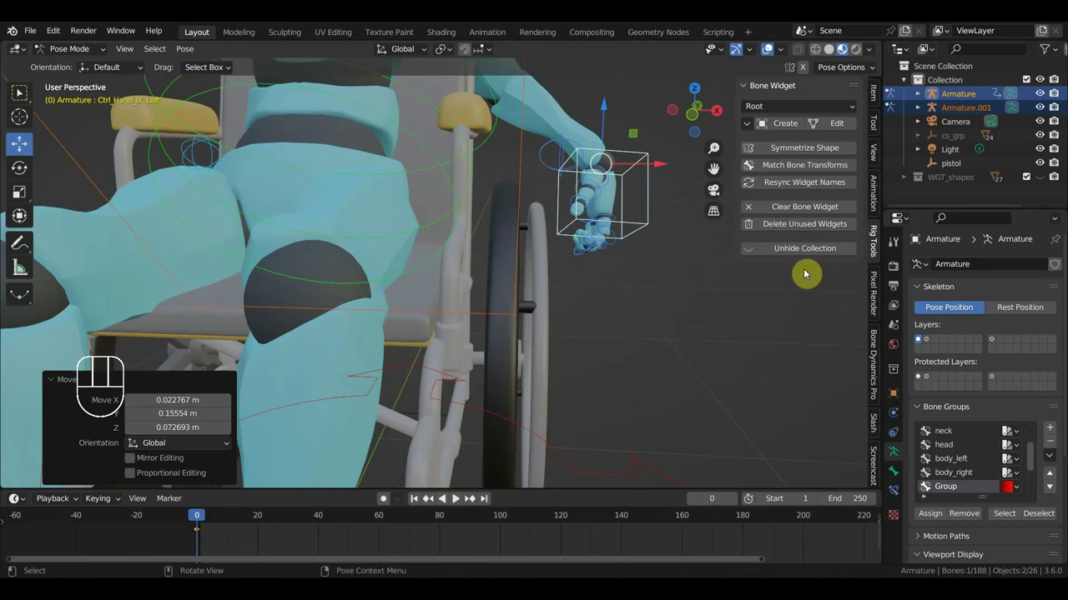
key(g)
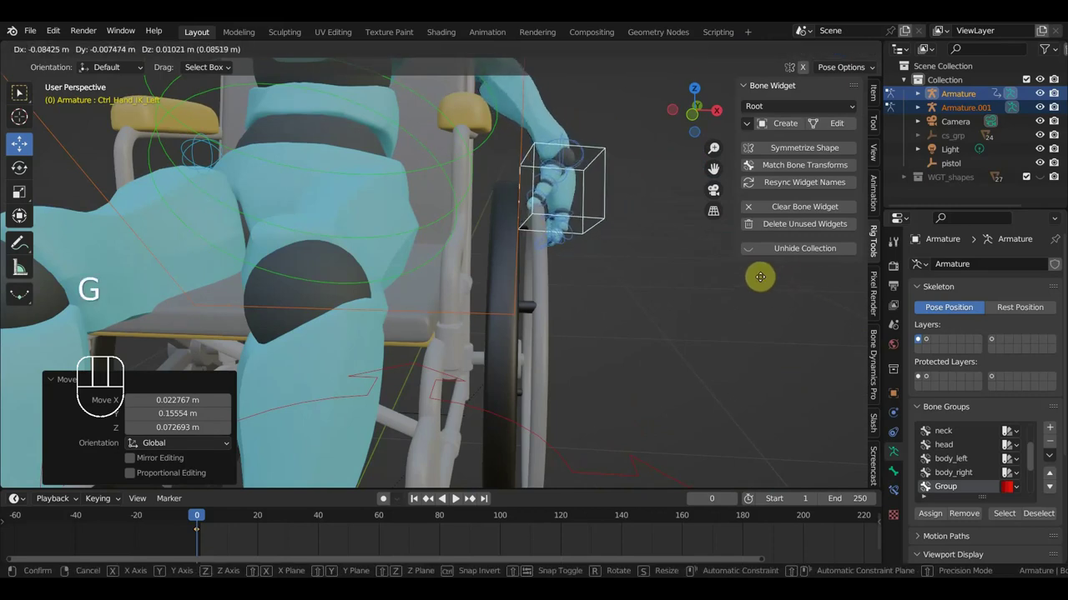
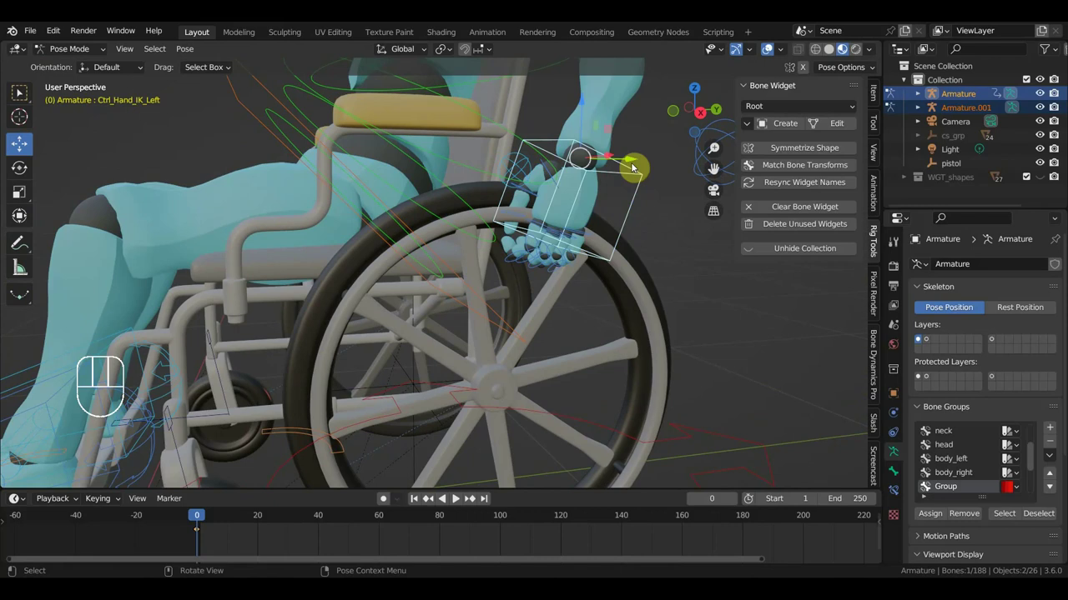
key(g)
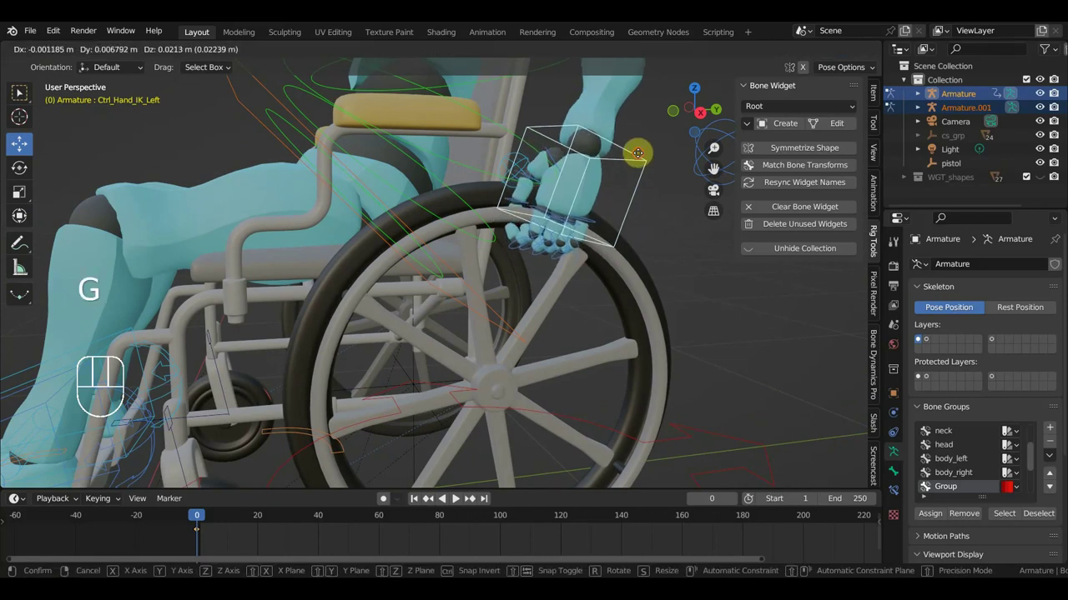
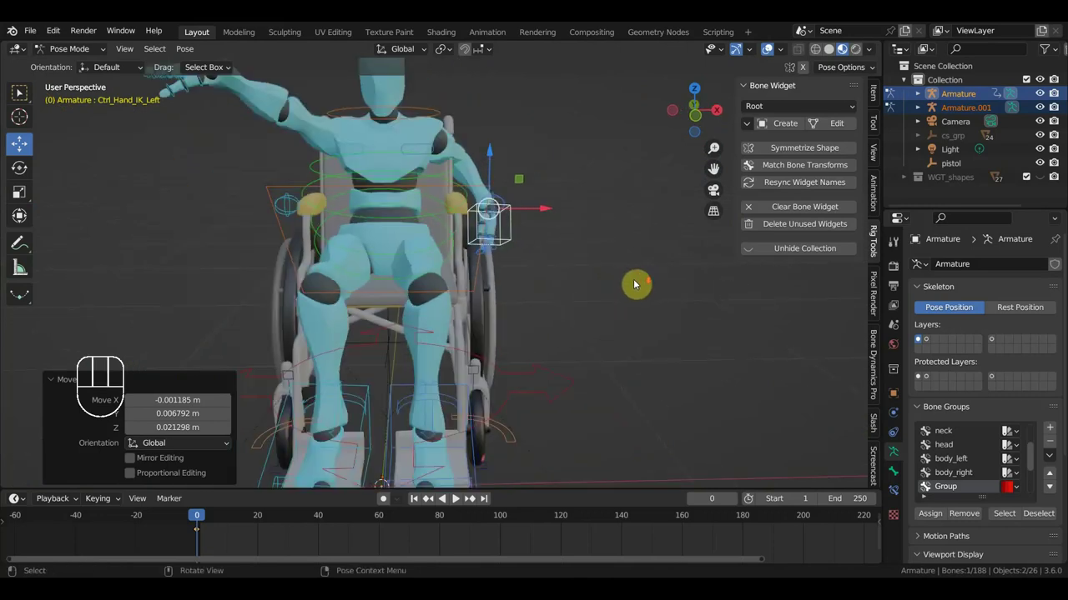
scroll(up, 3)
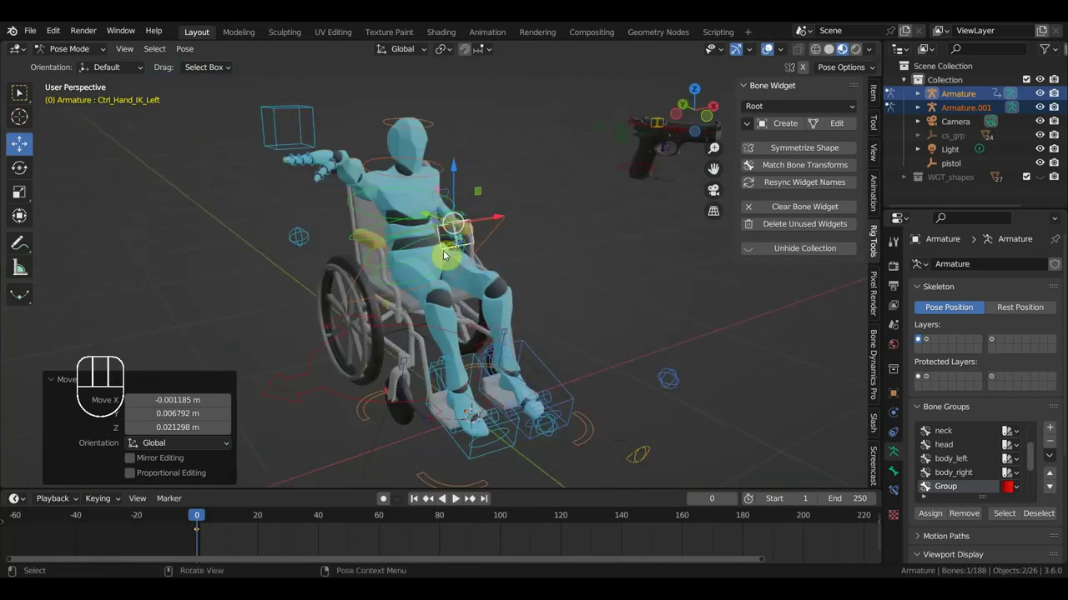
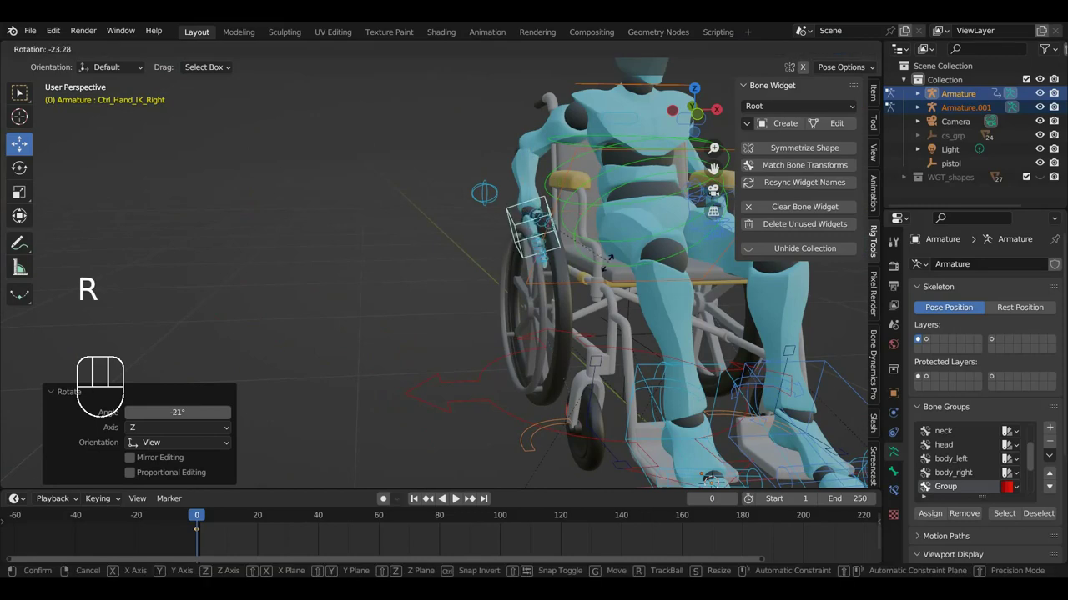
Step: Adjust the right hand control and zoom in close on the right hand and wheel
key(g)
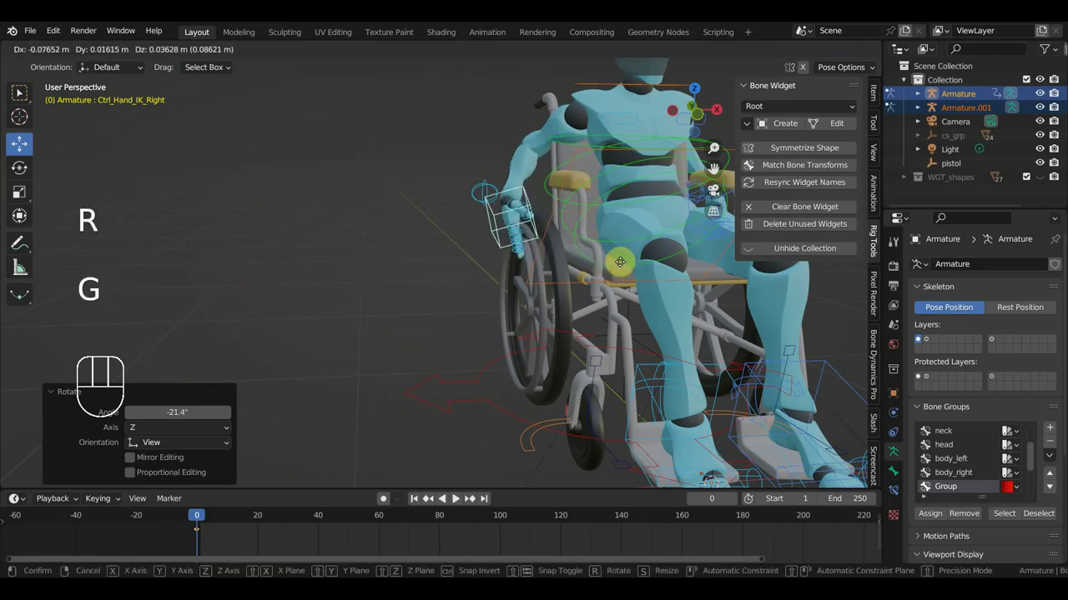
drag(596, 293, 682, 290)
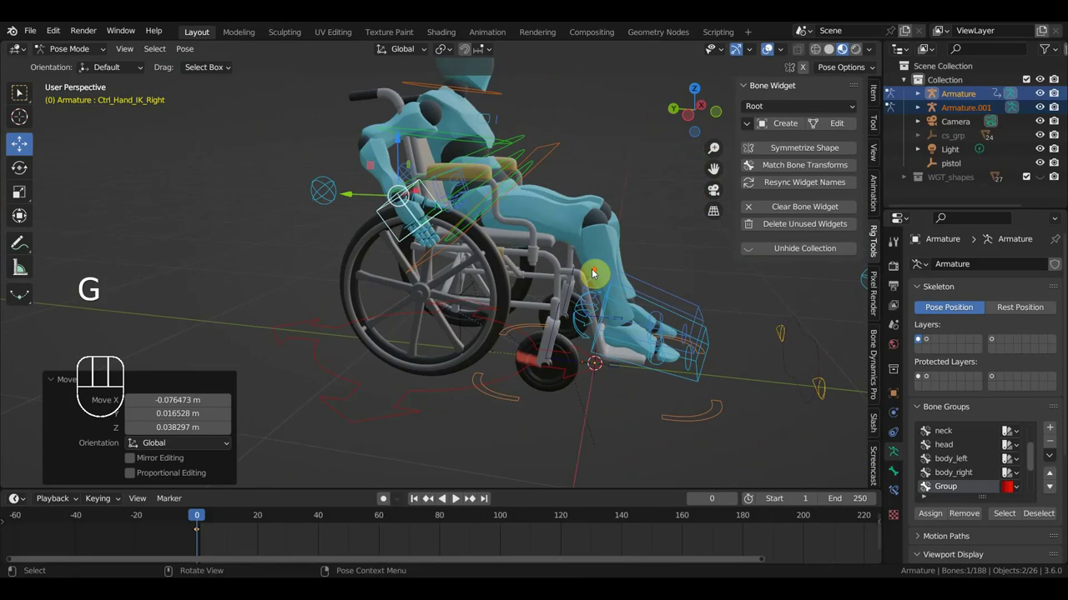
drag(587, 272, 556, 371)
drag(464, 362, 508, 338)
drag(488, 365, 498, 331)
drag(396, 332, 410, 335)
Step: Curl the selected right-hand finger controls around the wheelchair bar with a rotation
middle_click(368, 362)
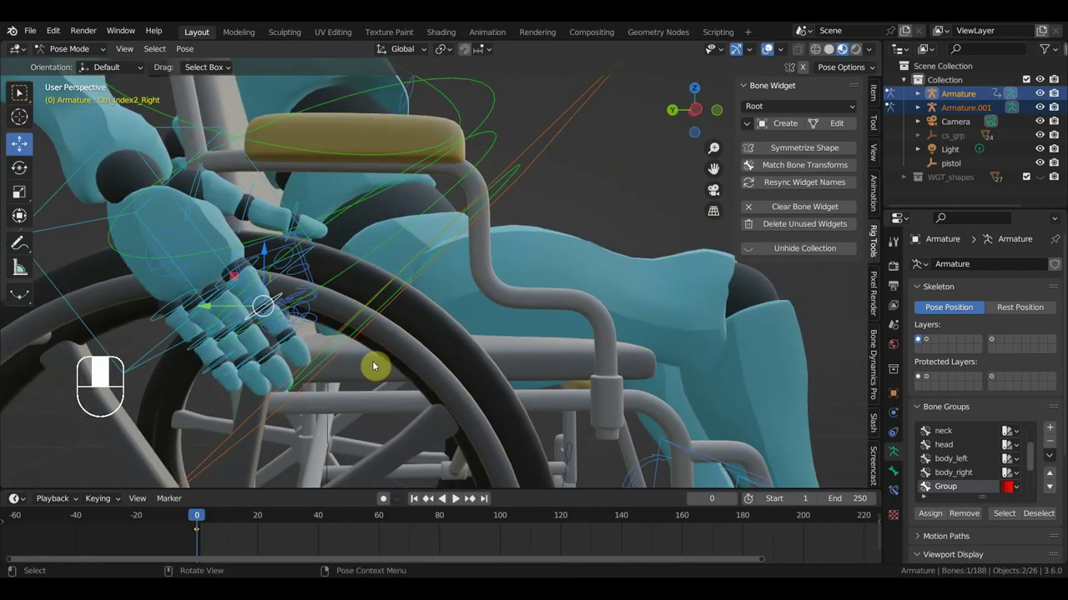
drag(261, 337, 259, 339)
drag(255, 364, 277, 392)
drag(396, 358, 455, 353)
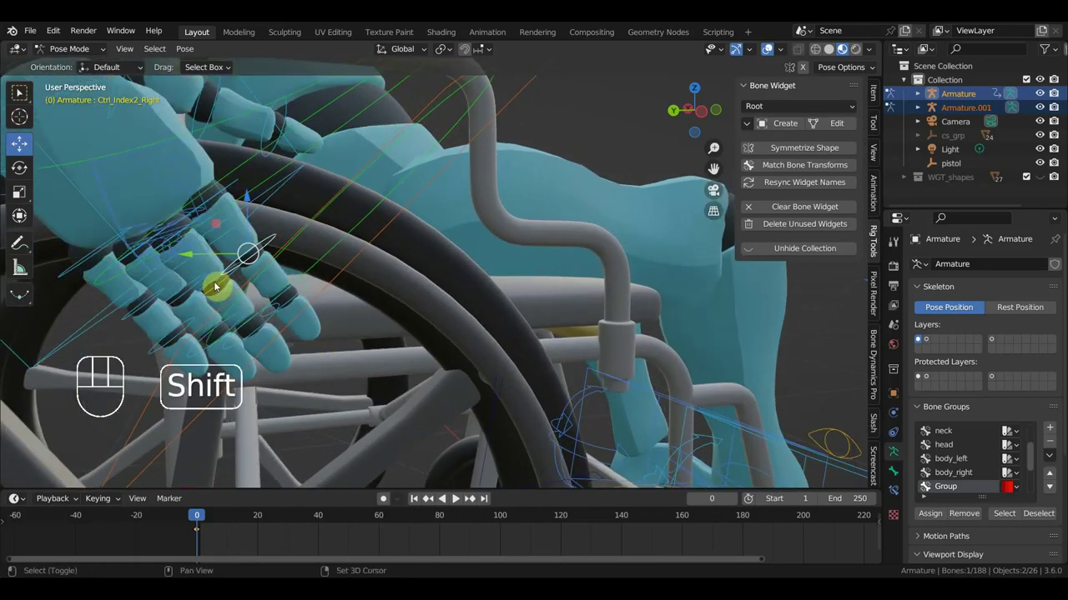
click(201, 282)
click(215, 281)
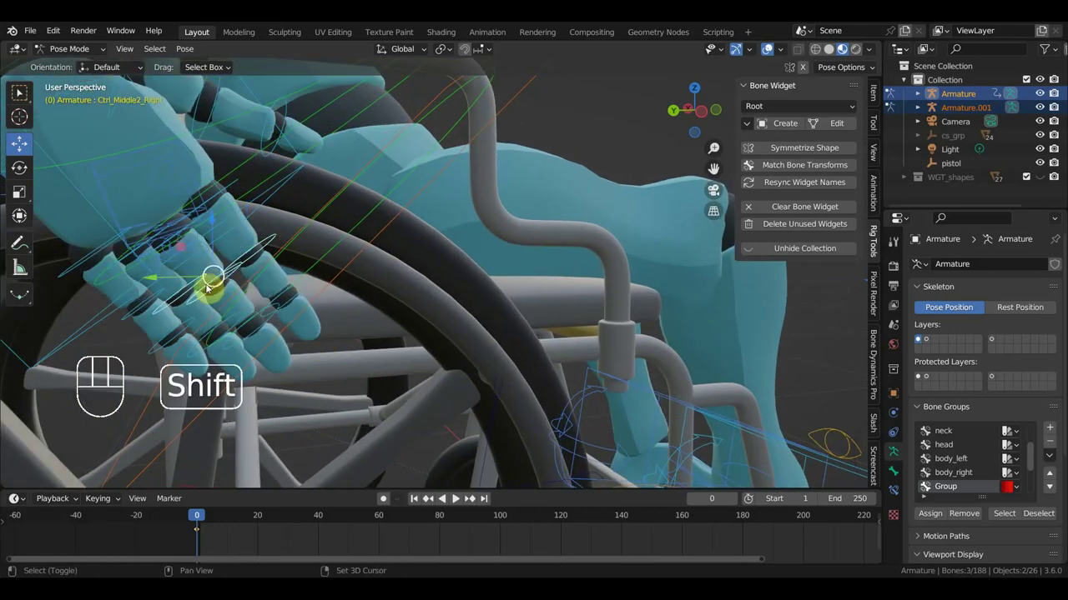
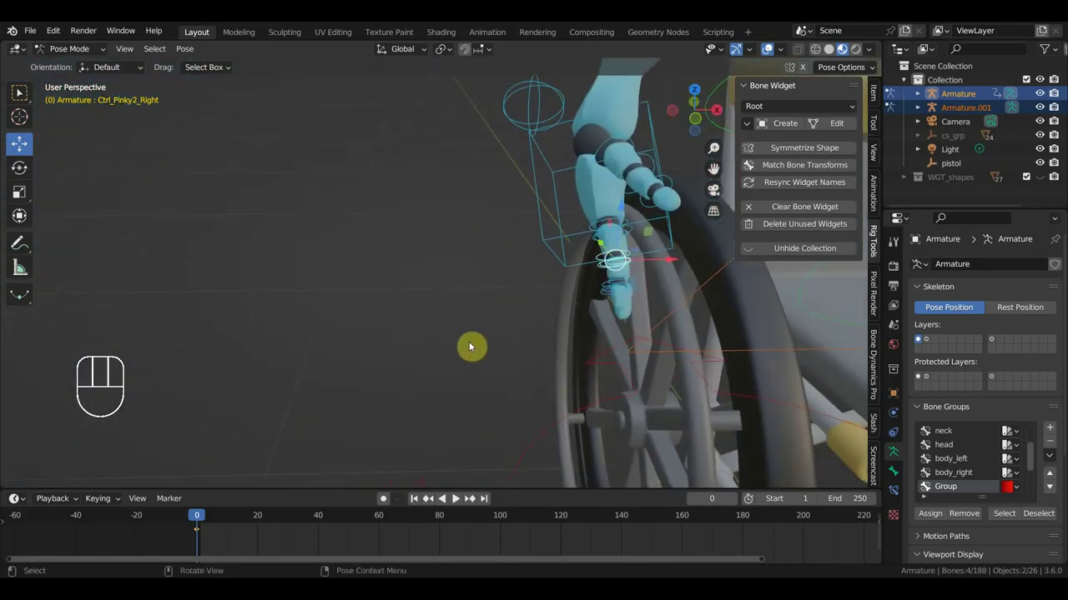
key(r)
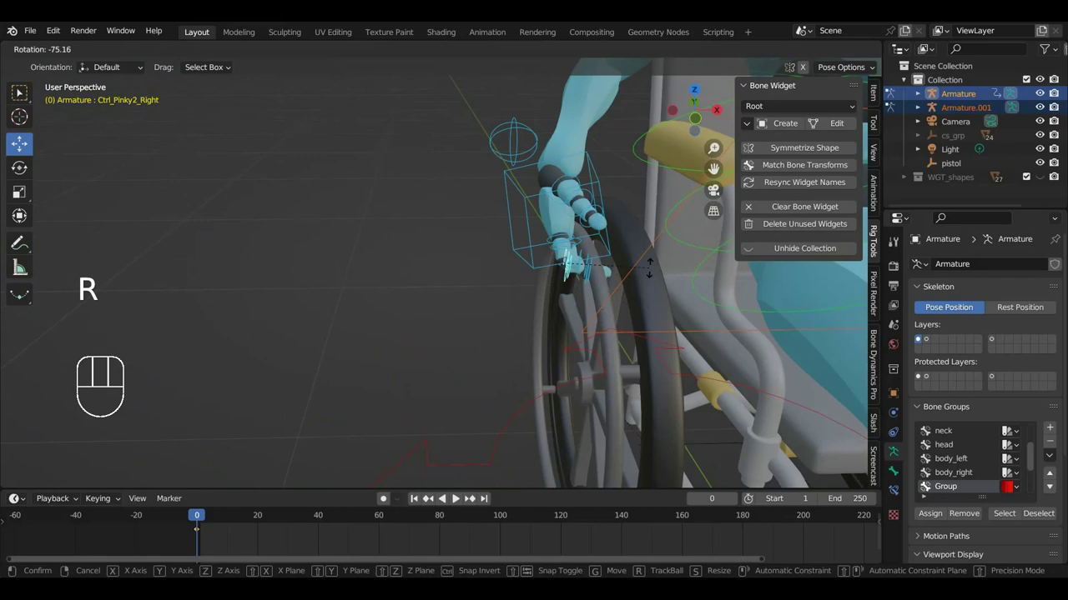
drag(604, 258, 606, 202)
drag(560, 273, 444, 300)
drag(473, 312, 493, 310)
drag(488, 370, 497, 388)
drag(495, 372, 460, 381)
click(456, 377)
Step: Add Ctrl_Hand_IK_Right to the selection, rotate hand and fingers together onto the bar, and unhide bones
drag(498, 380, 564, 396)
drag(373, 355, 333, 330)
drag(355, 272, 334, 249)
drag(293, 327, 290, 308)
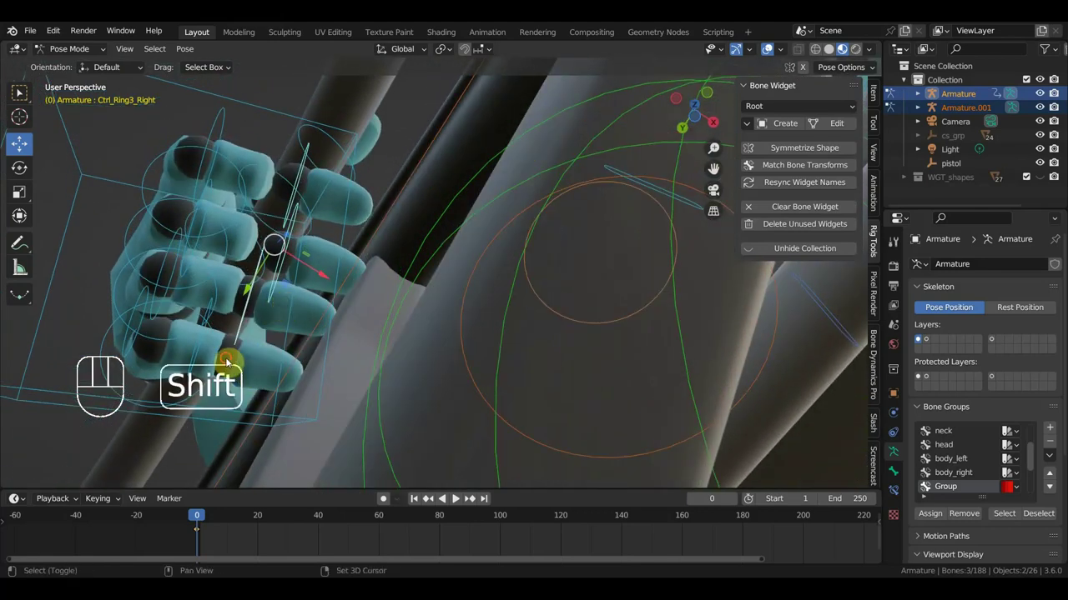
click(231, 362)
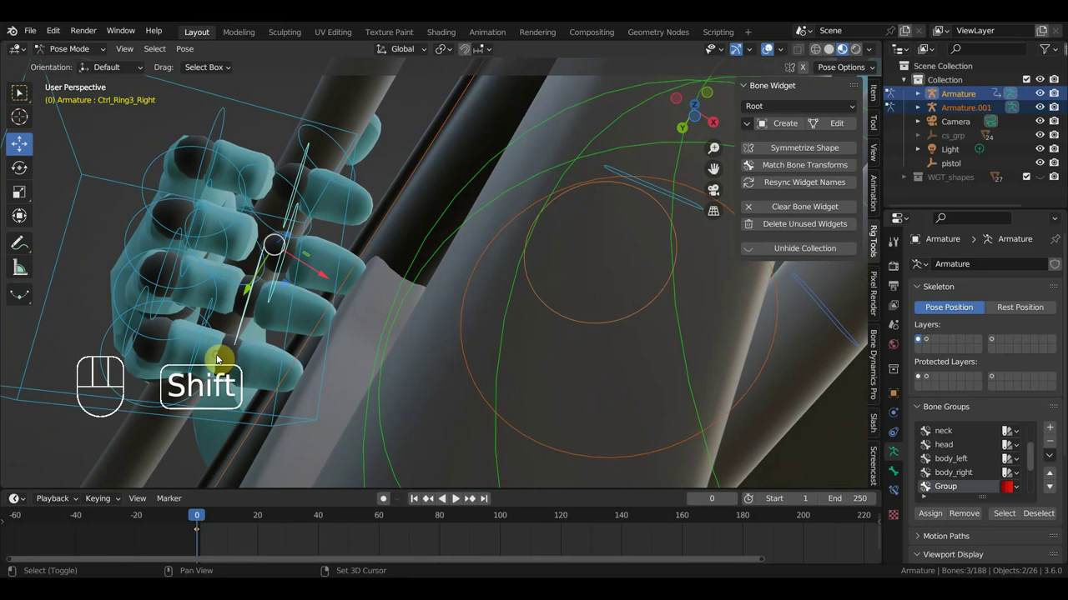
drag(291, 351, 319, 359)
key(ctrl+z)
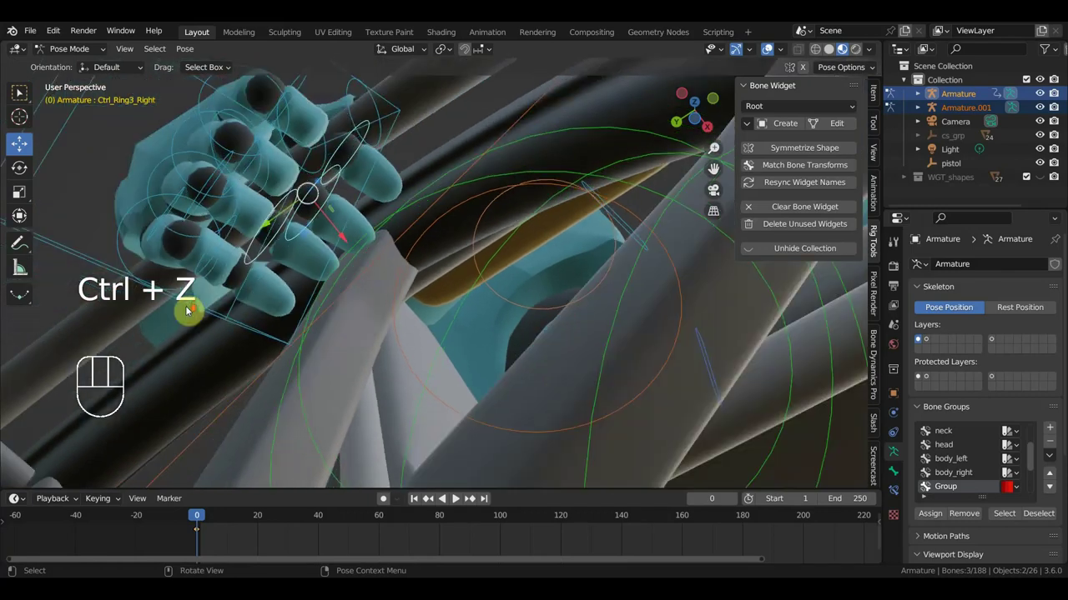
click(239, 299)
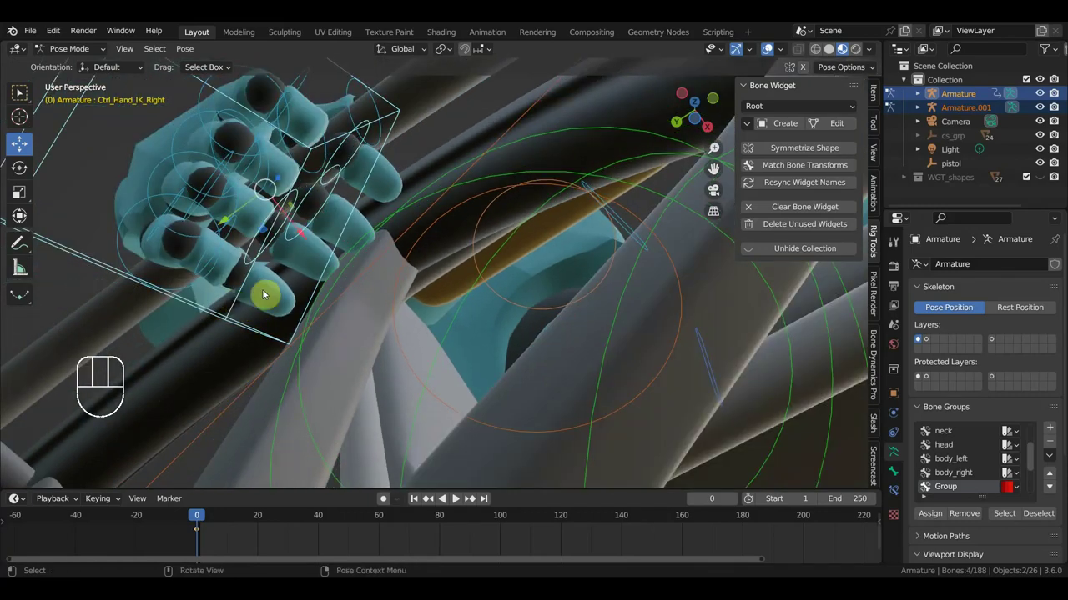
drag(272, 299, 242, 454)
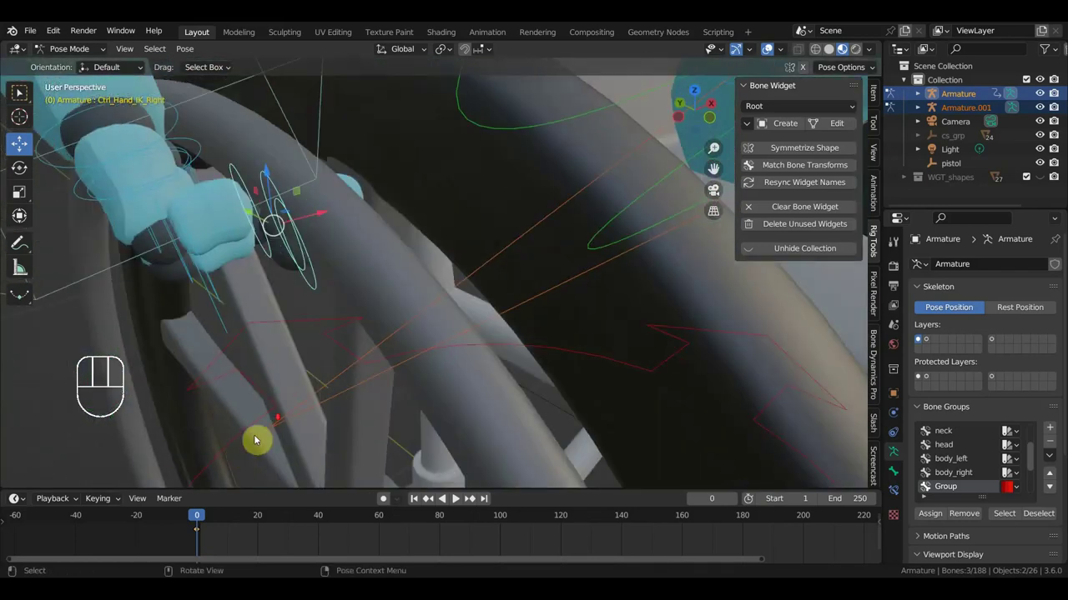
drag(390, 392, 366, 402)
middle_click(381, 384)
key(r)
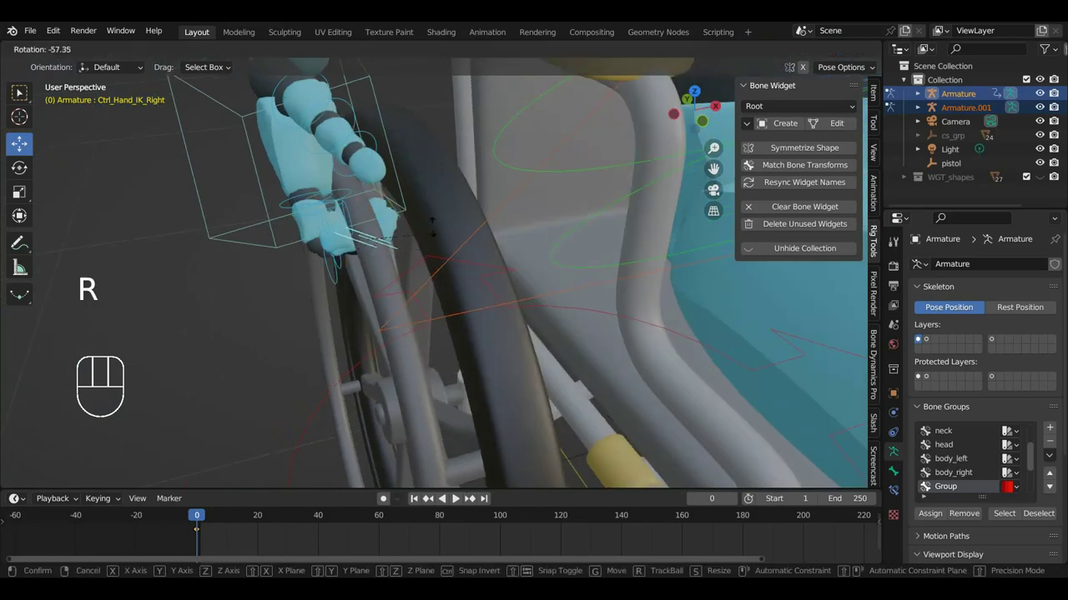
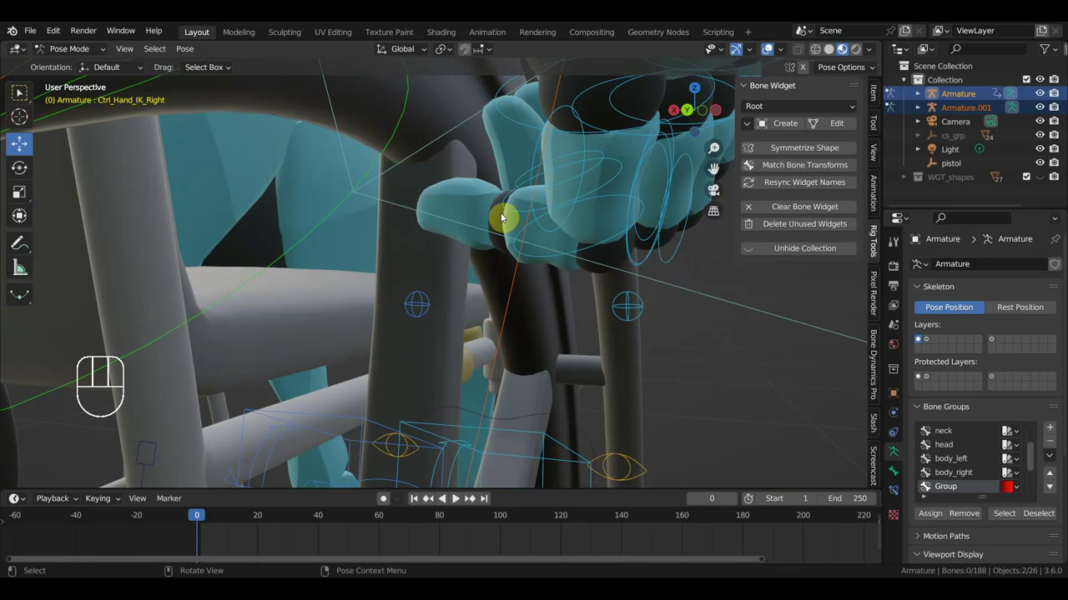
key(alt+h)
drag(549, 201, 562, 198)
drag(529, 197, 531, 228)
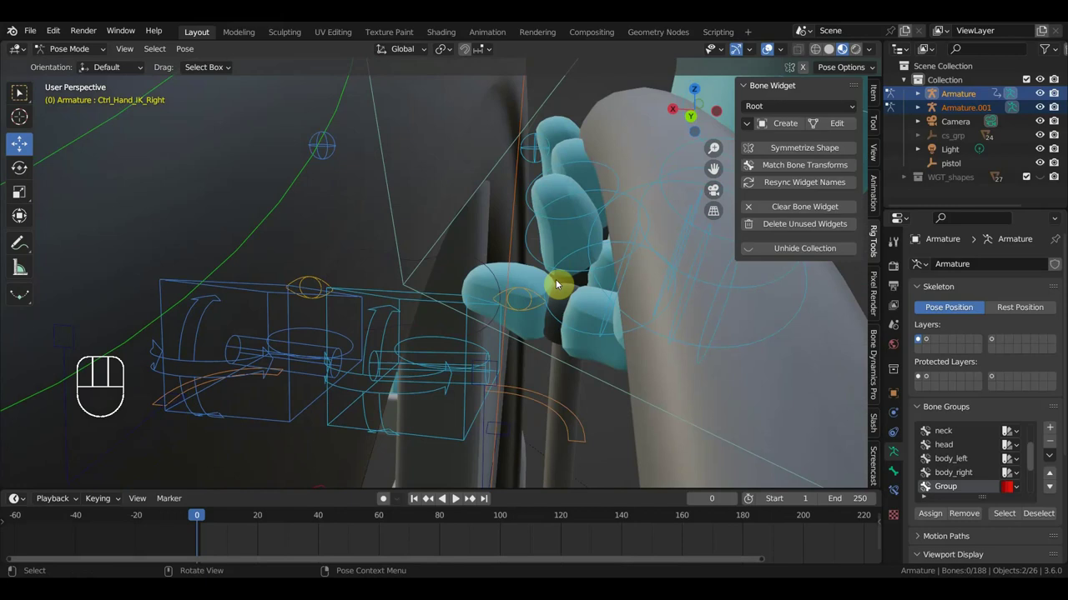
middle_click(548, 312)
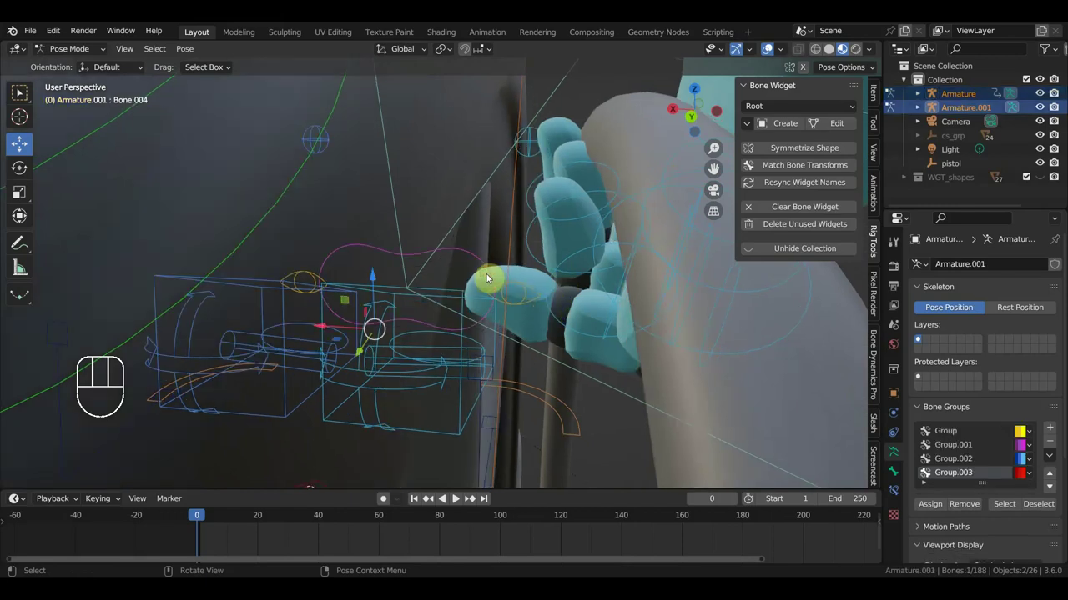
Step: Select Bone.004 of Armature.001 under the hand and rotate it slightly
click(573, 310)
click(583, 310)
click(571, 338)
drag(587, 314, 576, 292)
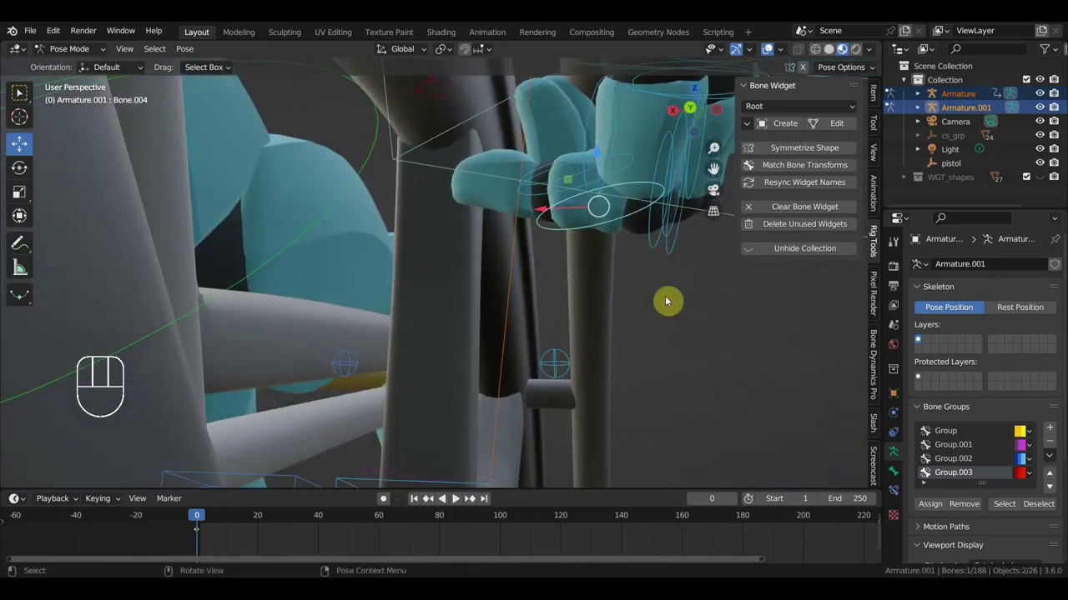
key(r)
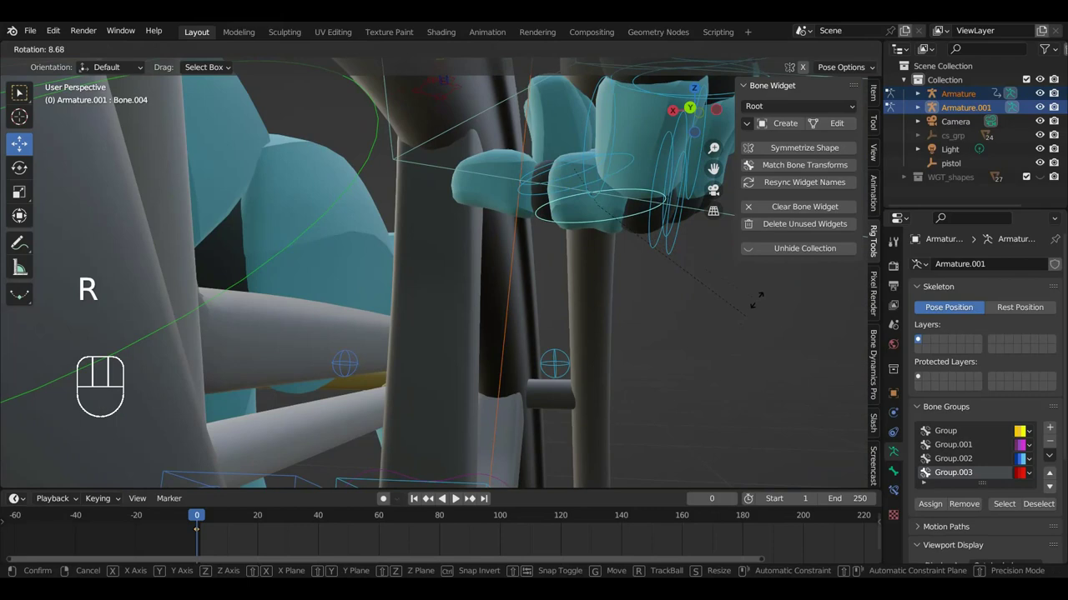
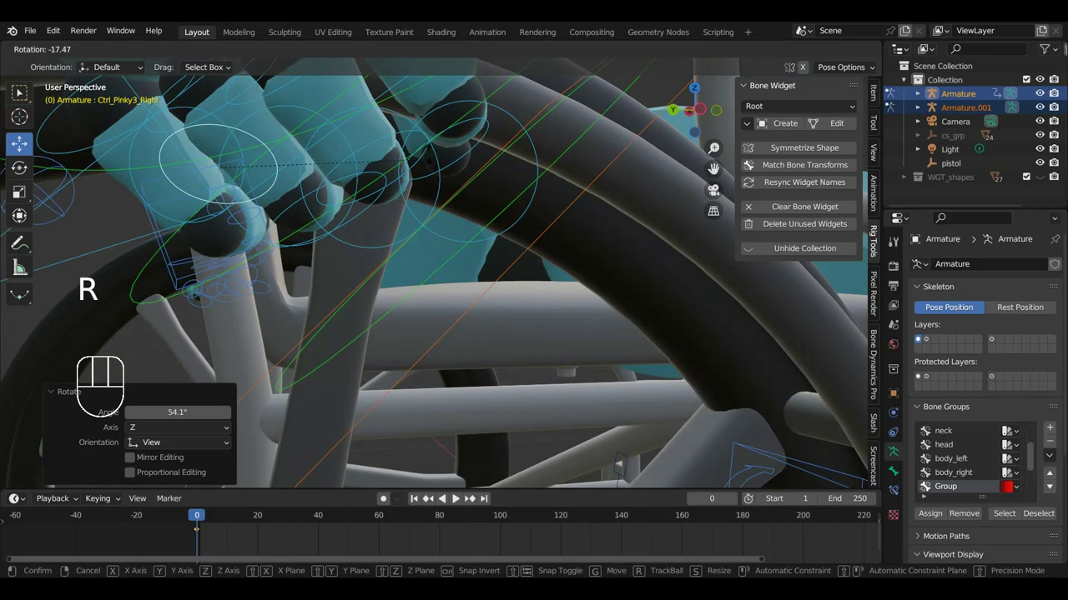
drag(403, 211, 314, 248)
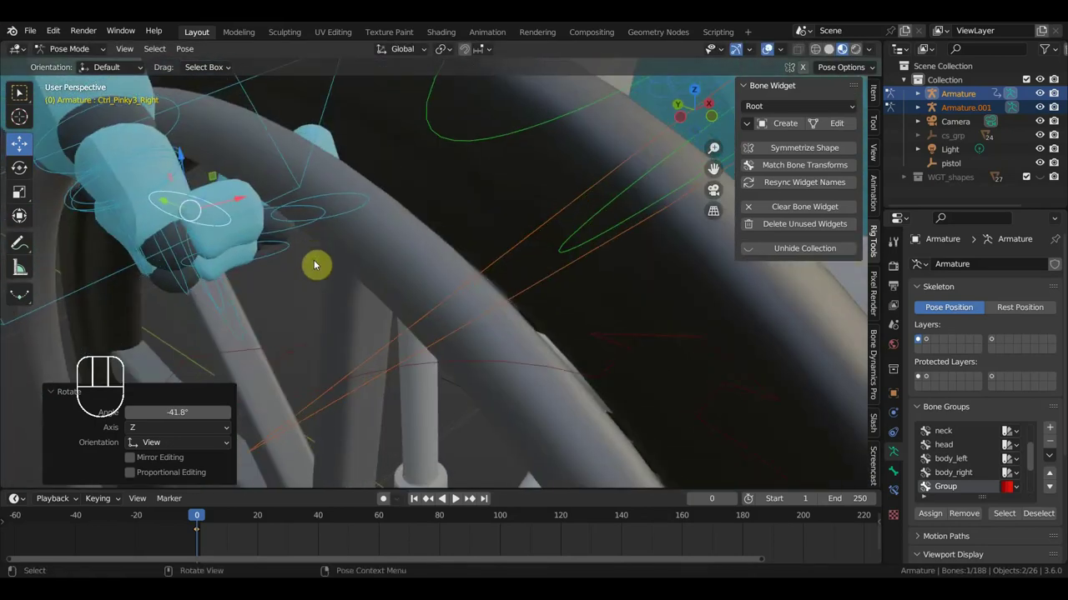
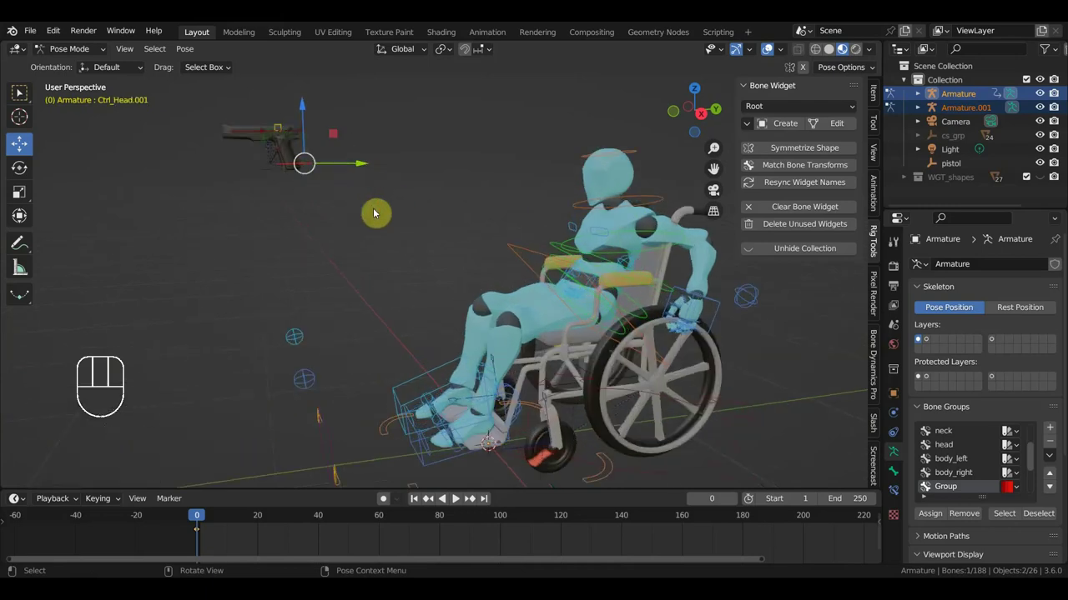
key(KP_3)
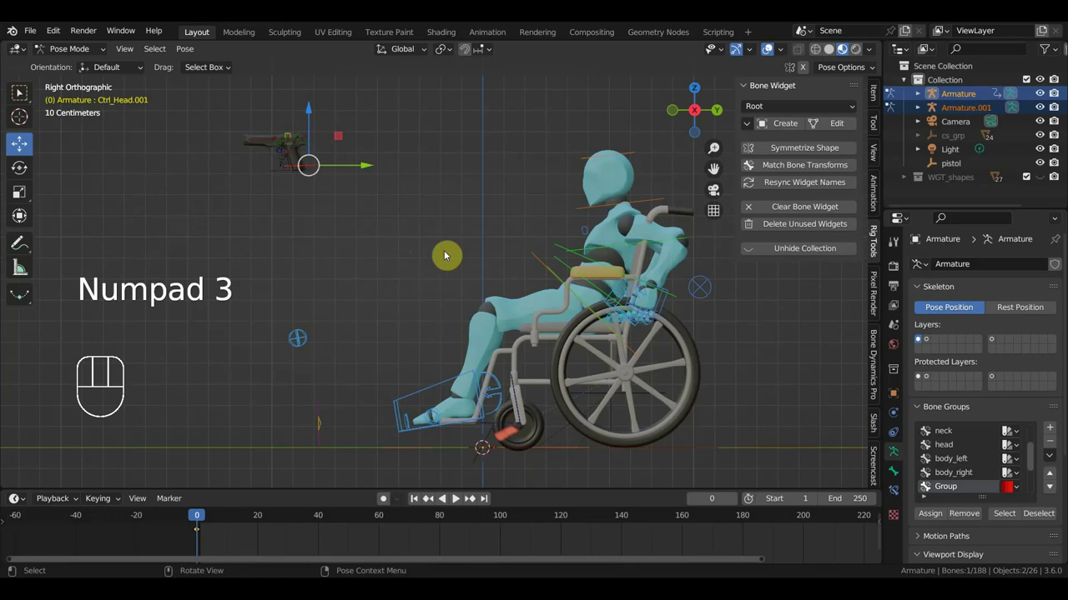
key(g)
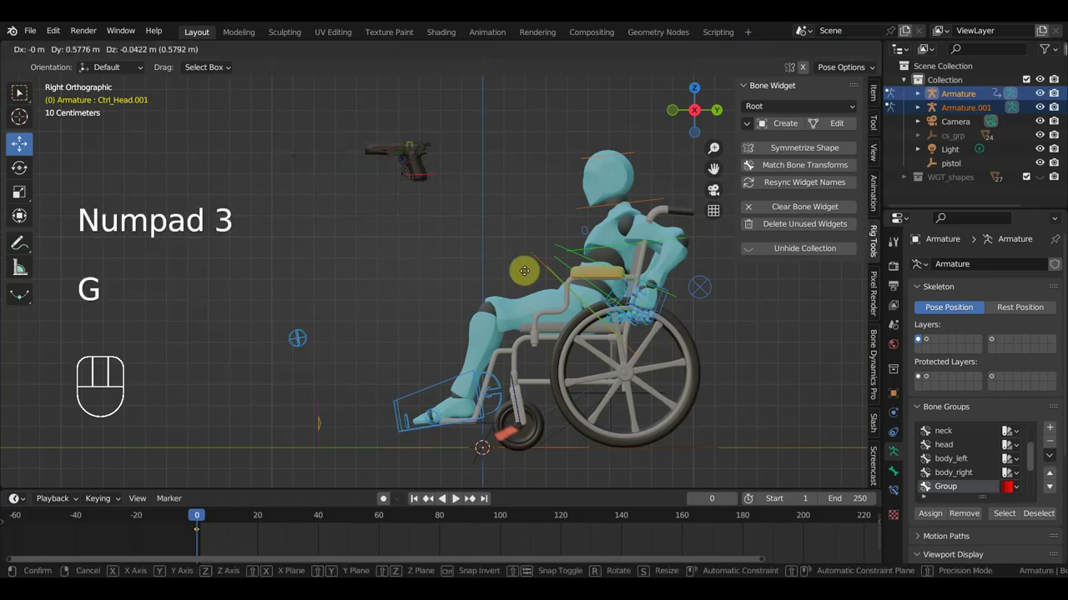
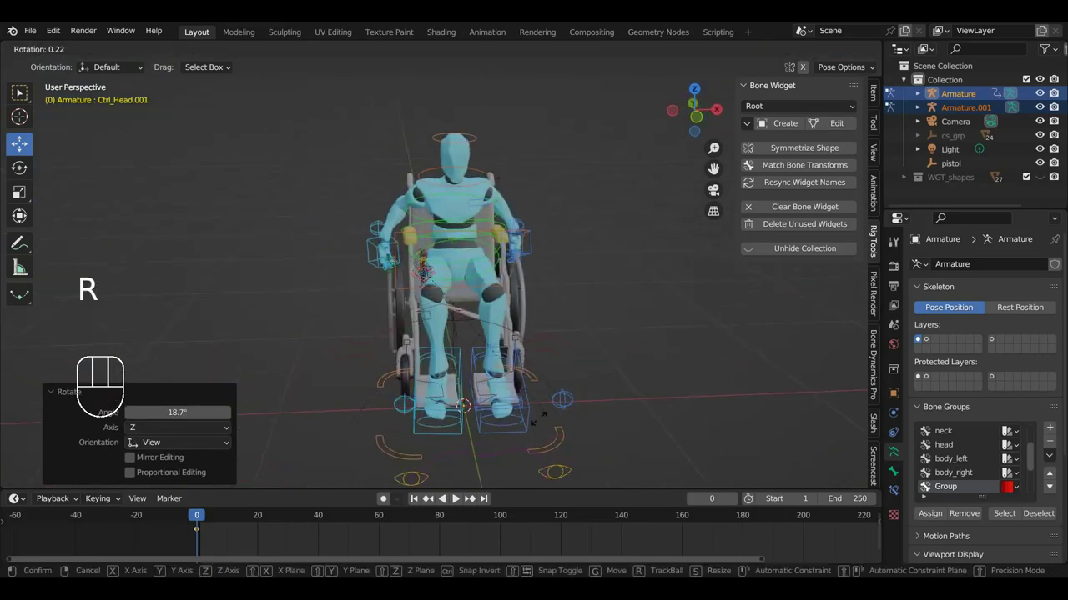
key(g)
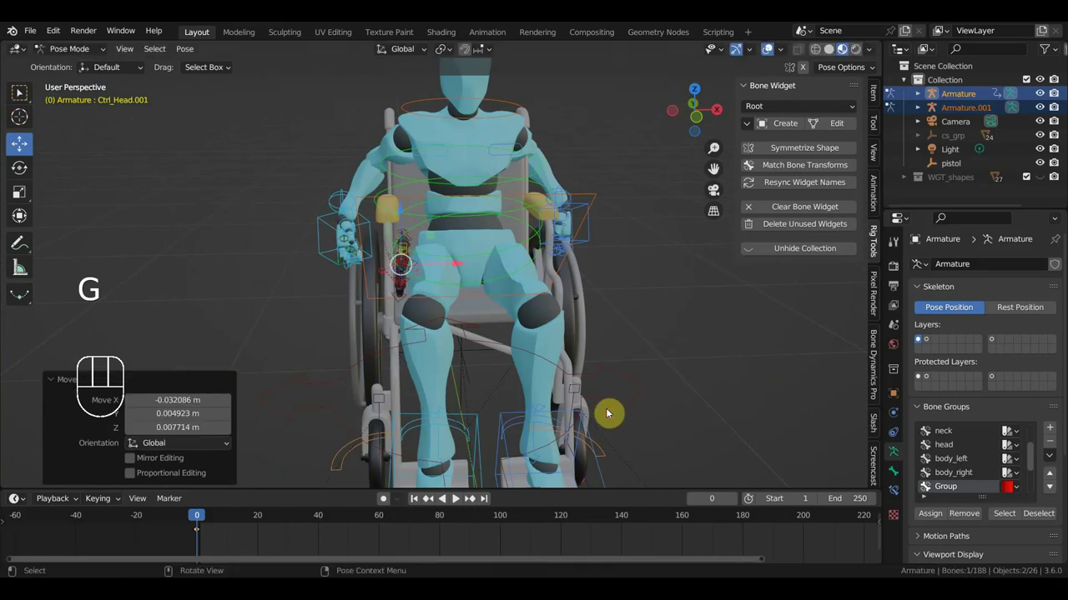
drag(614, 410, 730, 388)
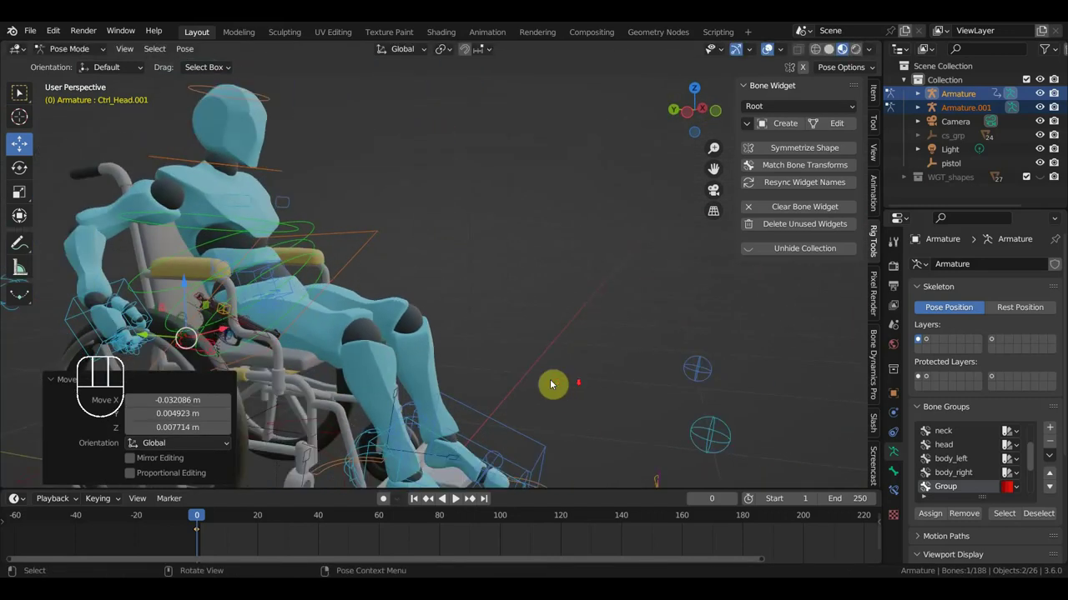
drag(472, 380, 355, 330)
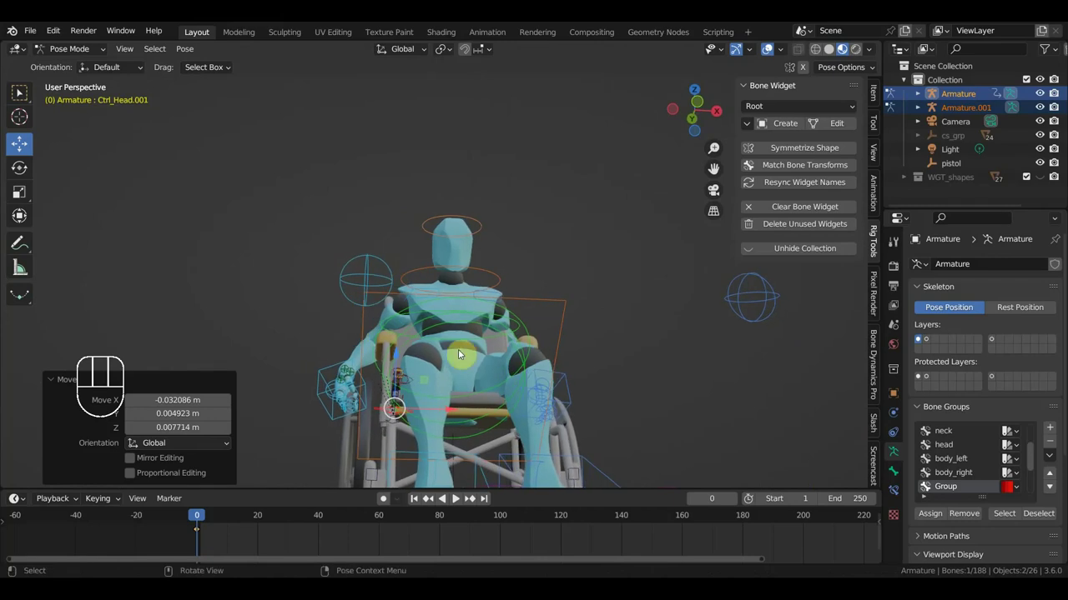
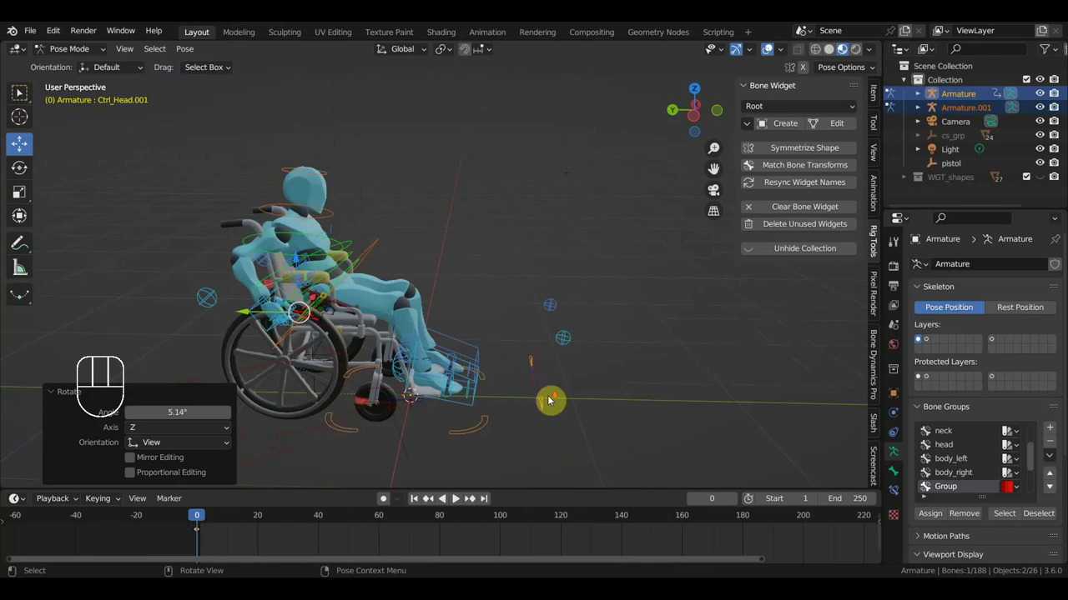
key(KP_3)
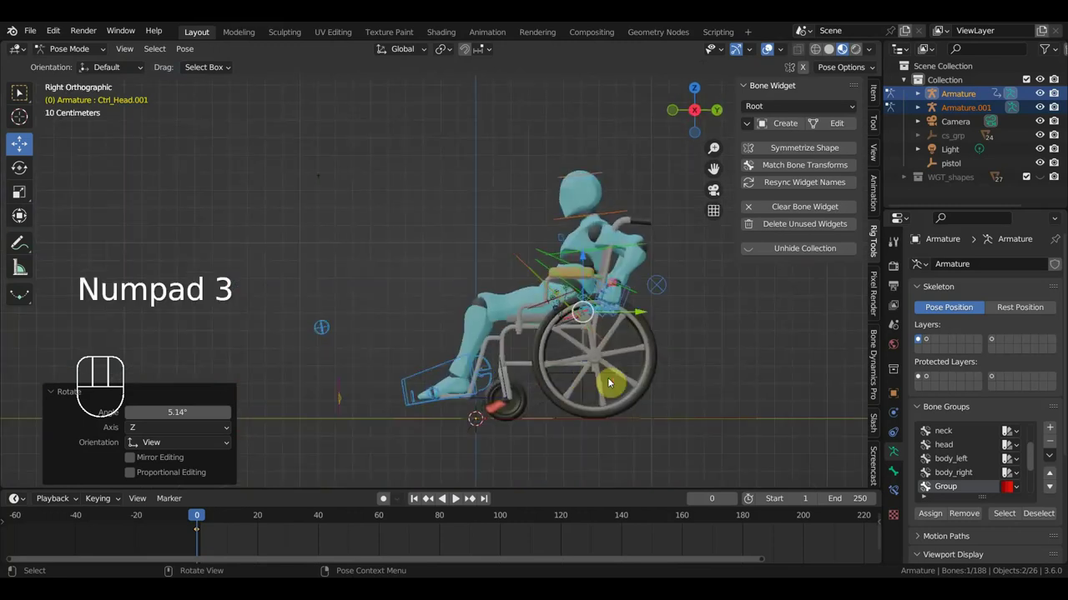
key(a)
Step: Select every bone and insert Location & Rotation keyframes at frame 0
key(KP_9)
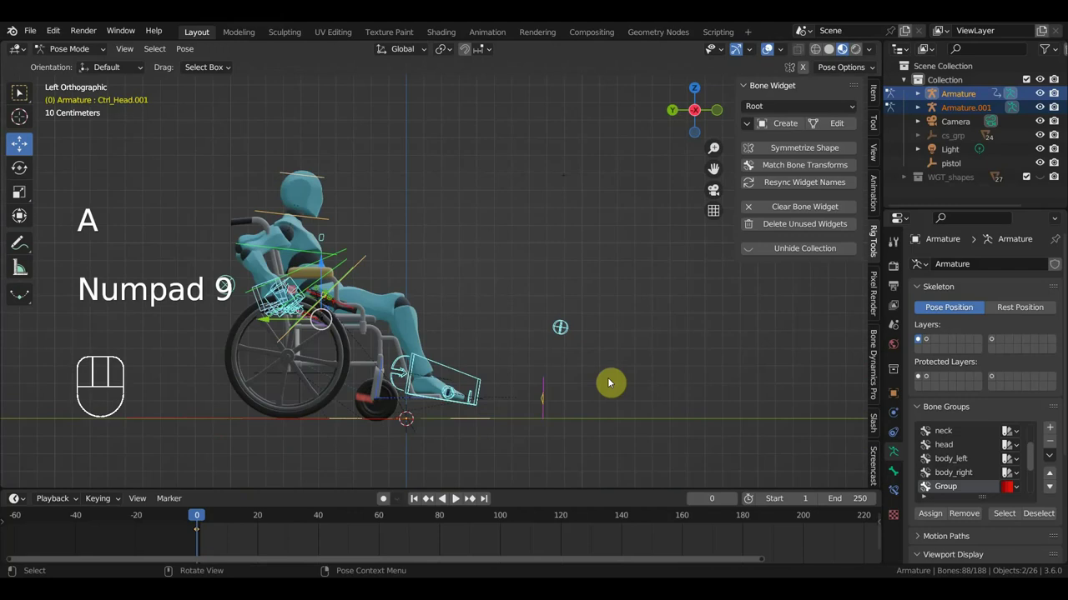
key(a)
key(i)
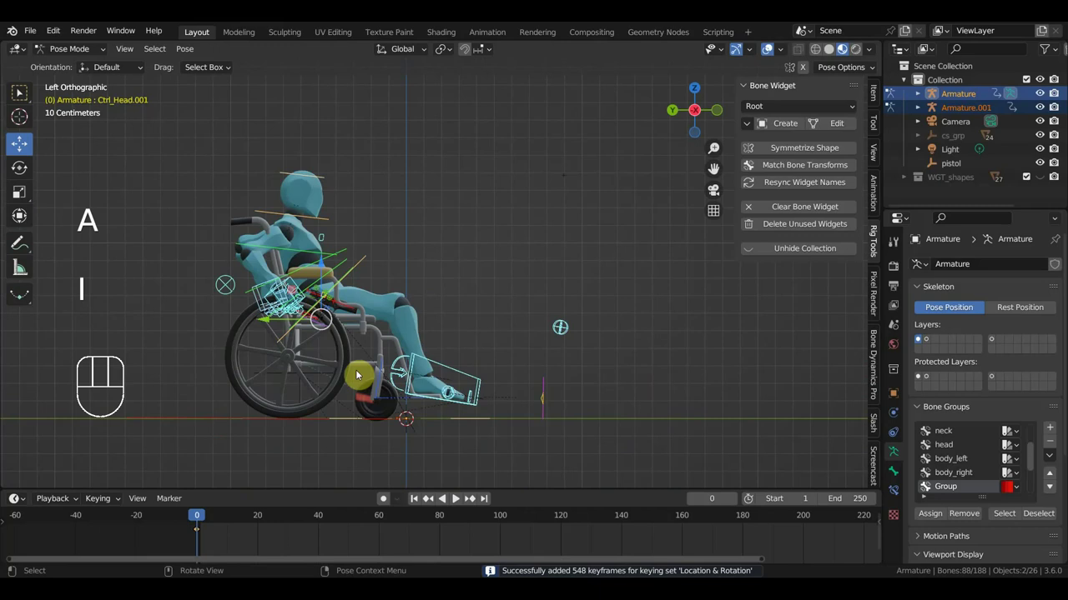
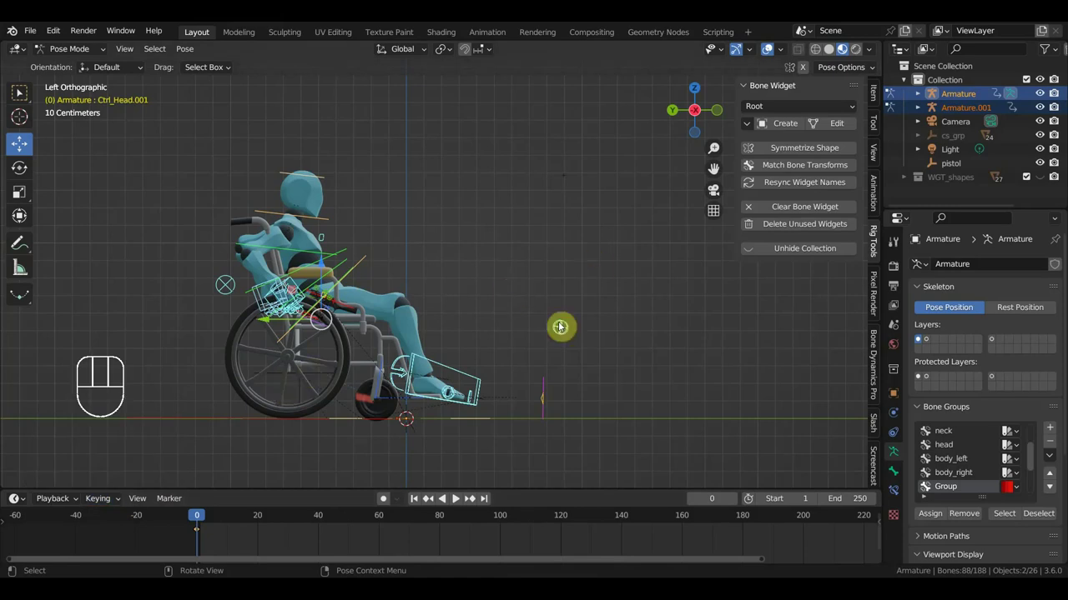
key(i)
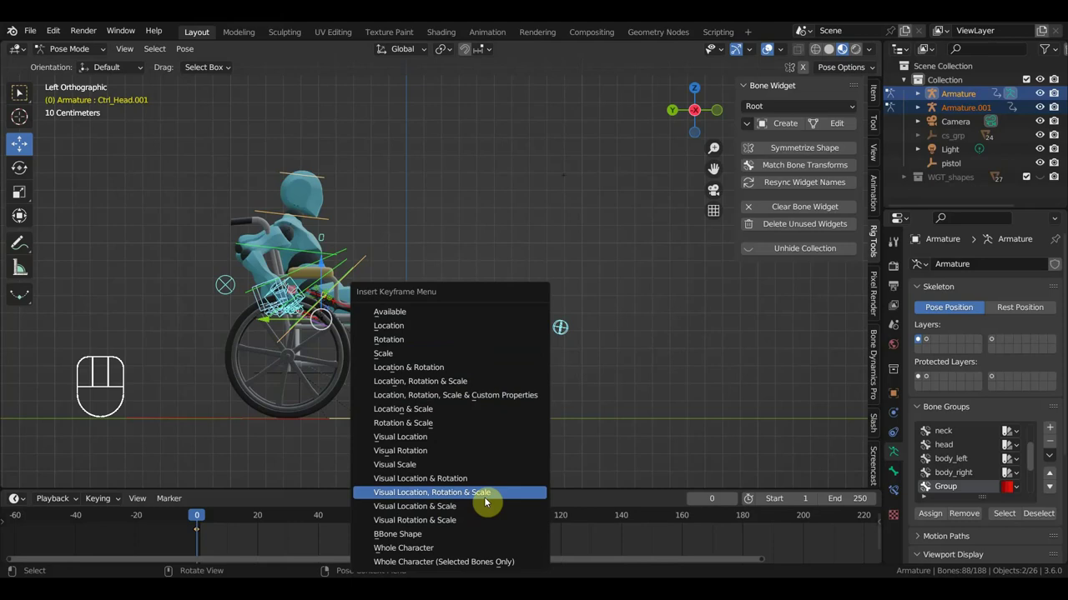
key(i)
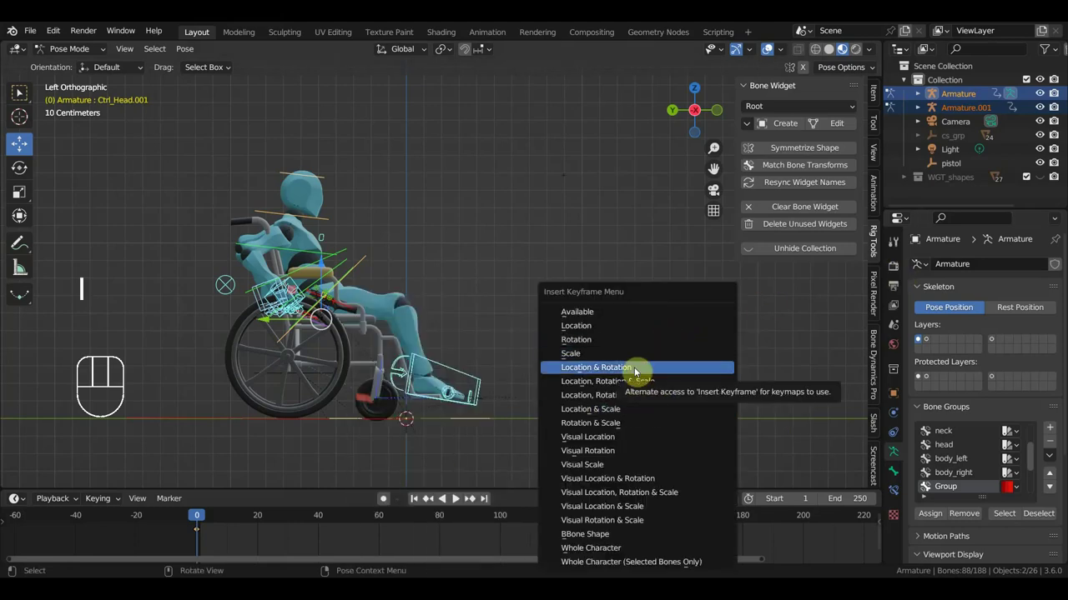
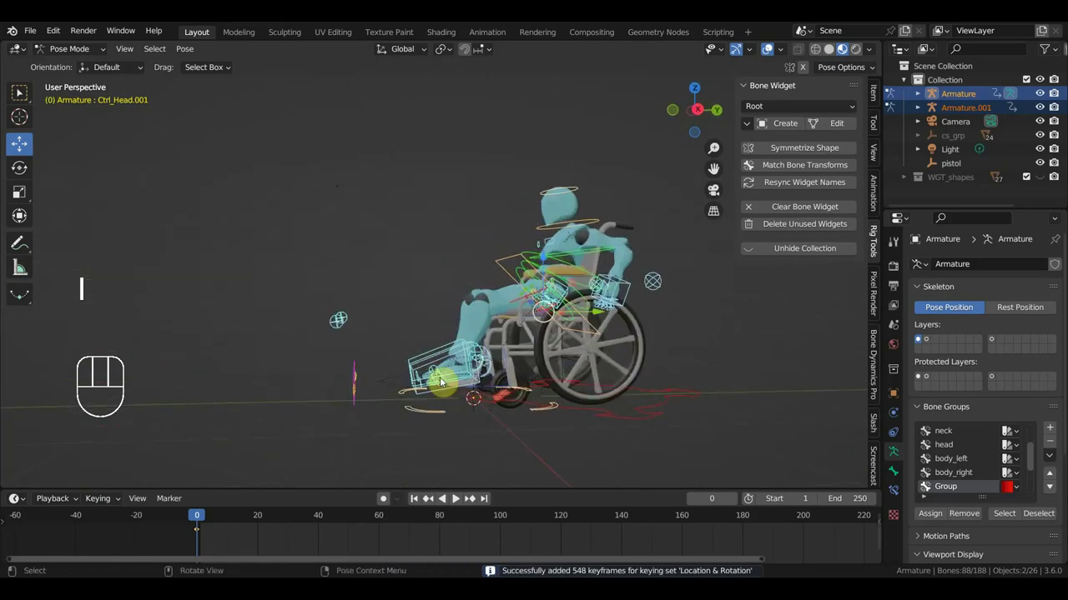
Step: From the side view at frame 10, move and rotate the hand IK controls down onto the wheel rims
key(KP_3)
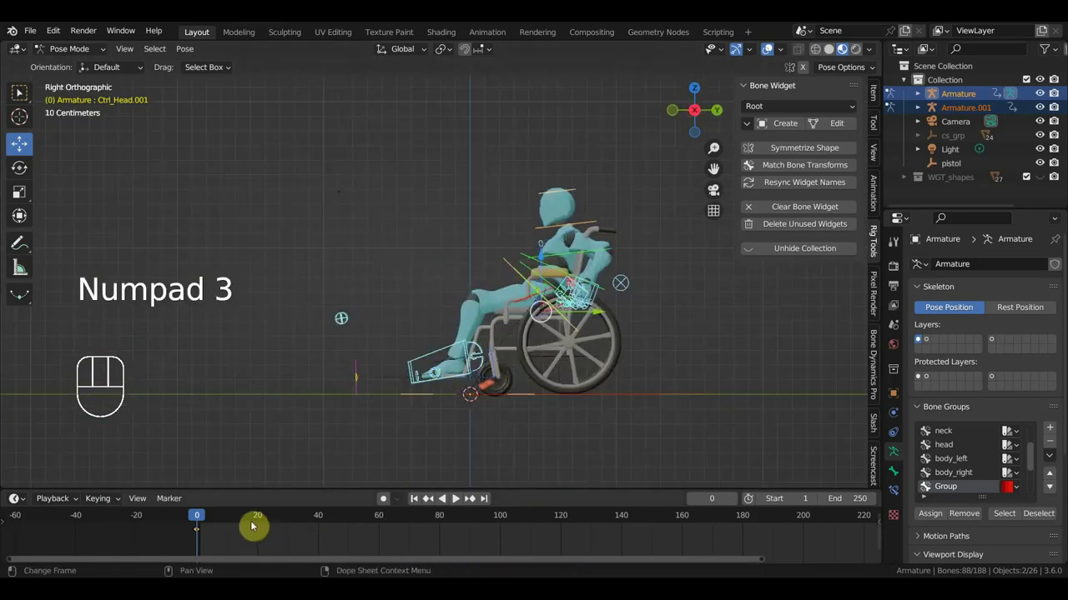
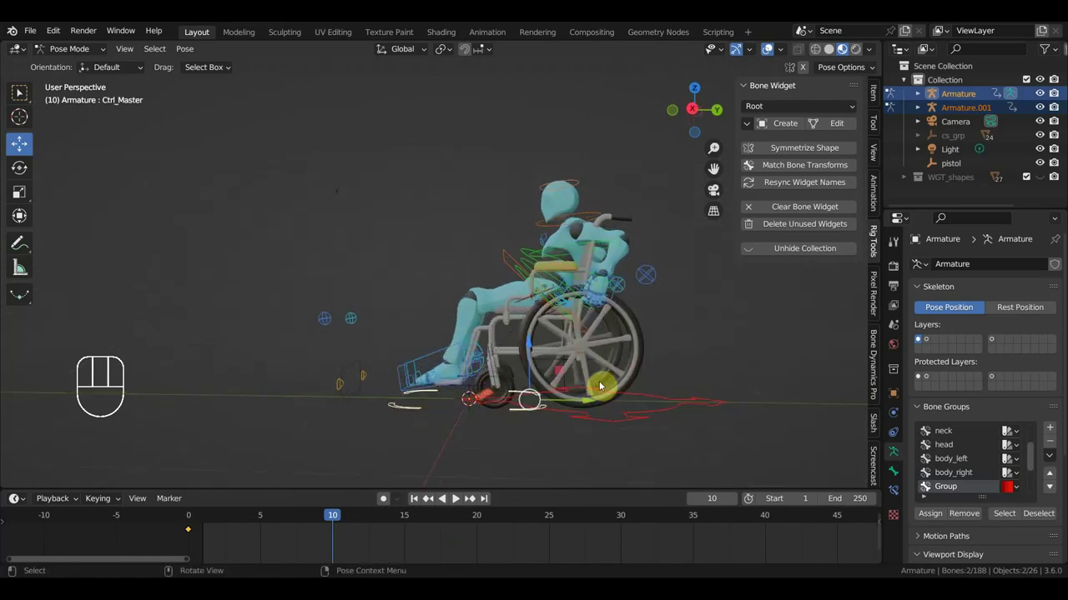
key(KP_3)
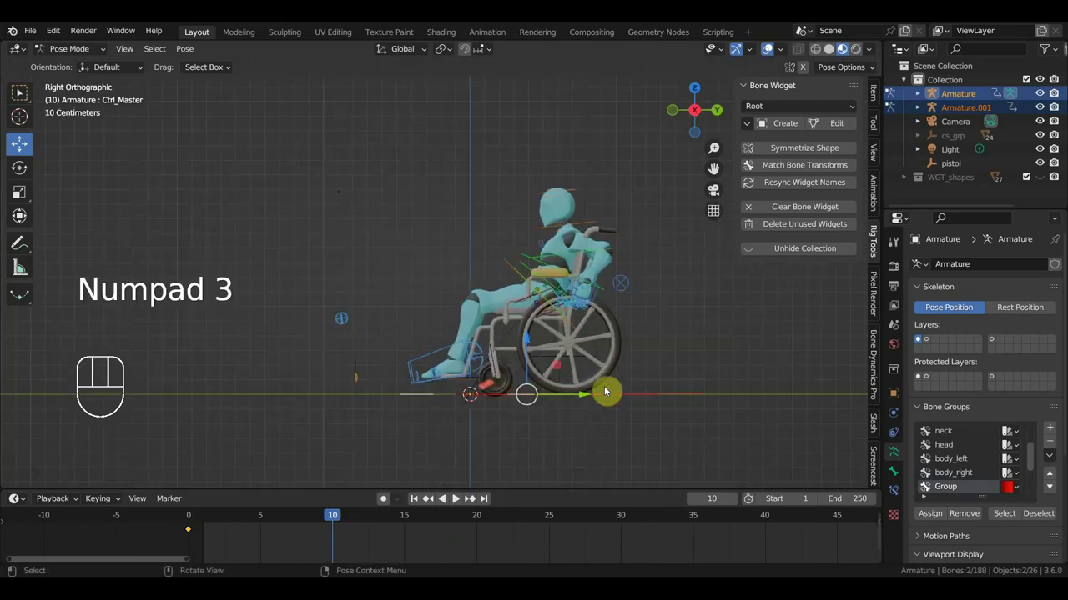
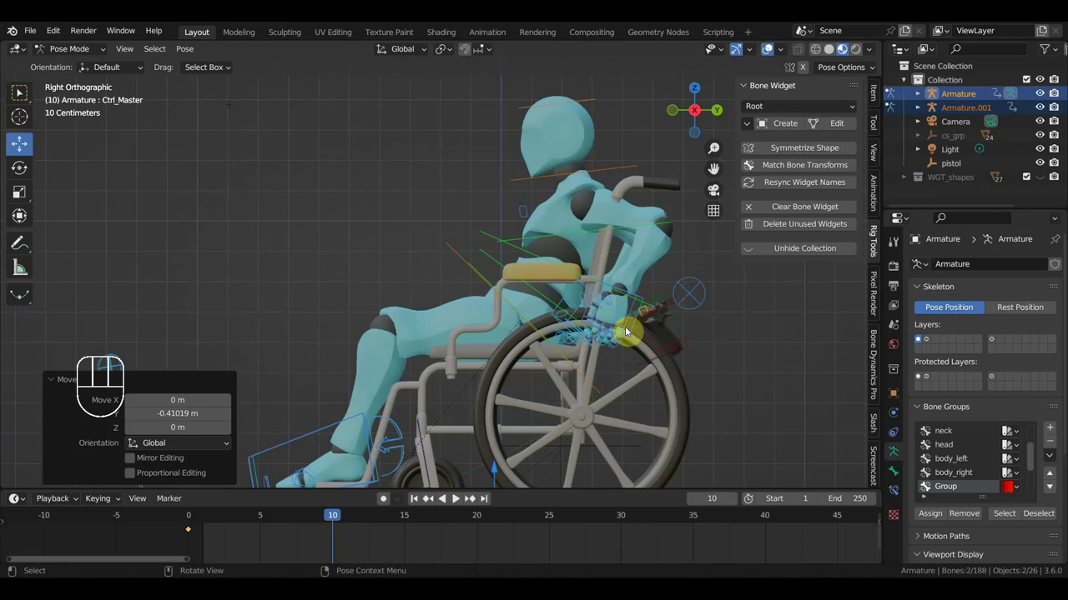
click(644, 299)
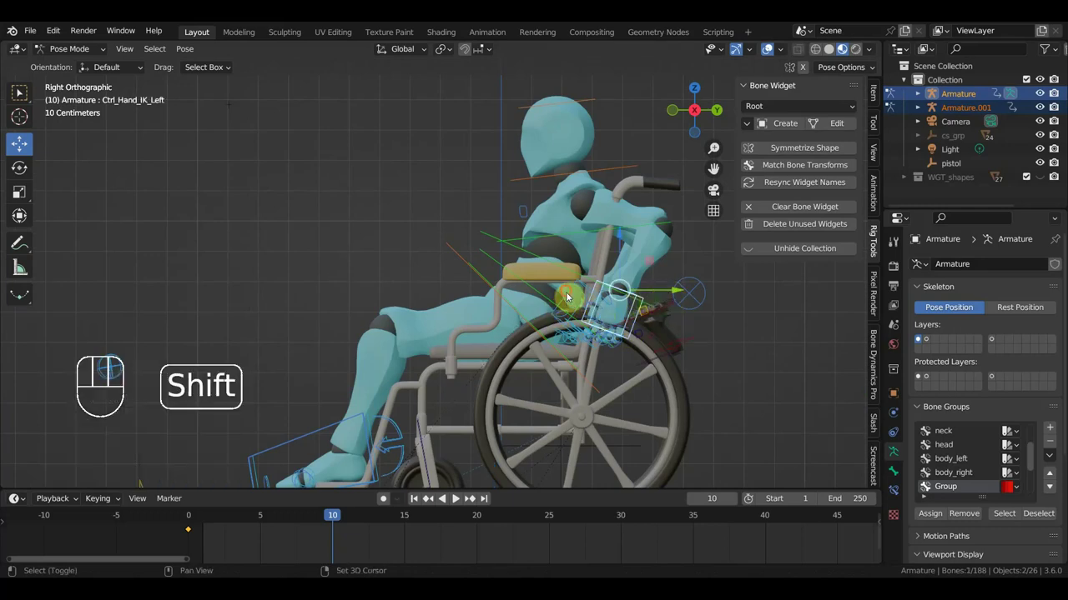
key(g)
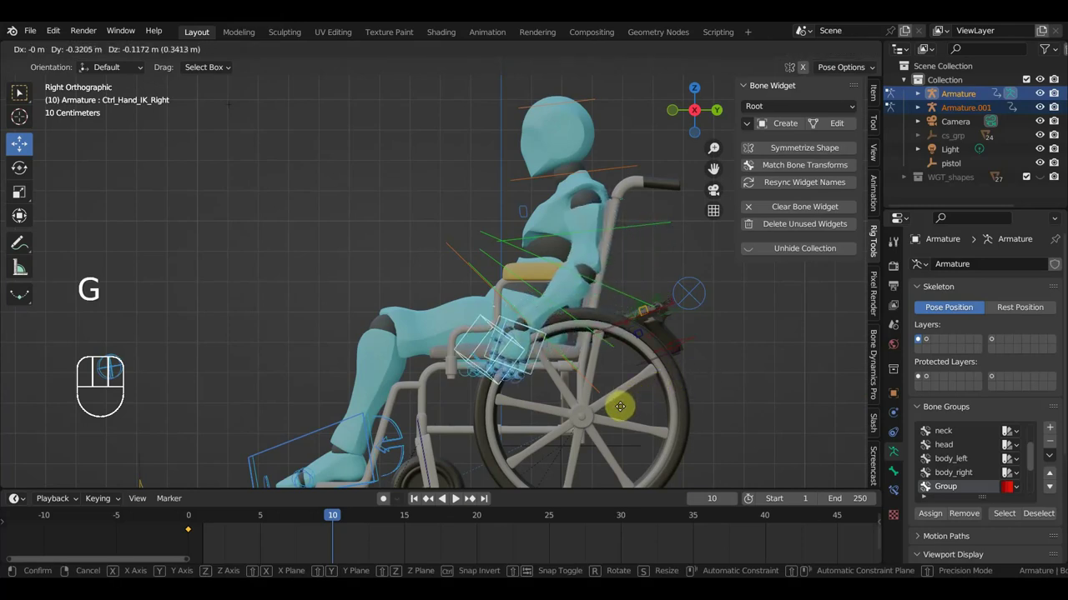
key(r)
key(g)
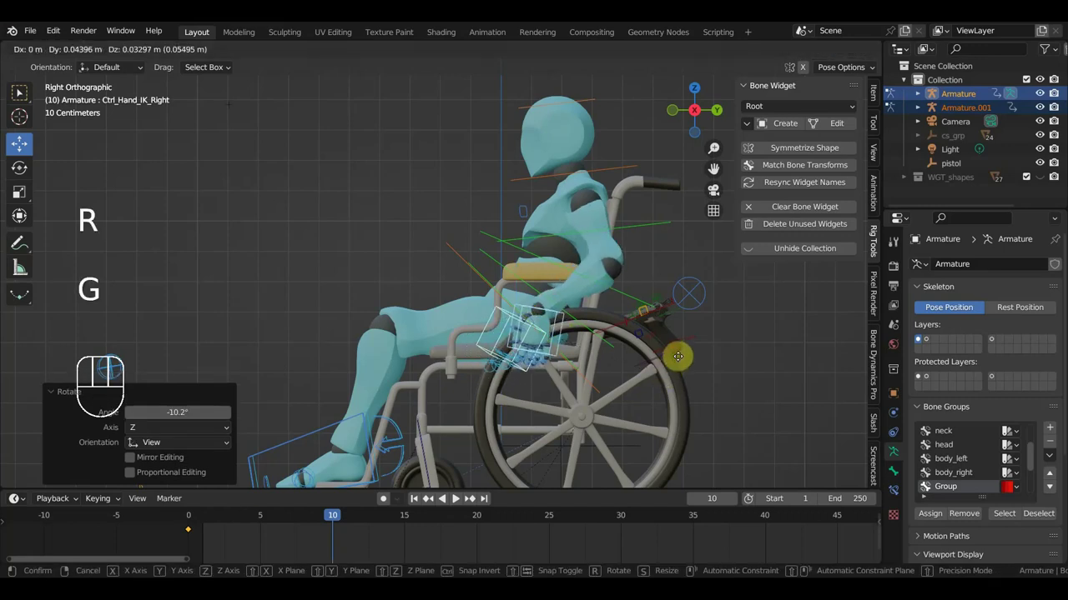
drag(632, 393, 640, 392)
Step: Key Location & Rotation for all bones at frame 10 and scrub ahead to frame 20
key(a)
key(i)
drag(334, 520, 484, 560)
key(KP_3)
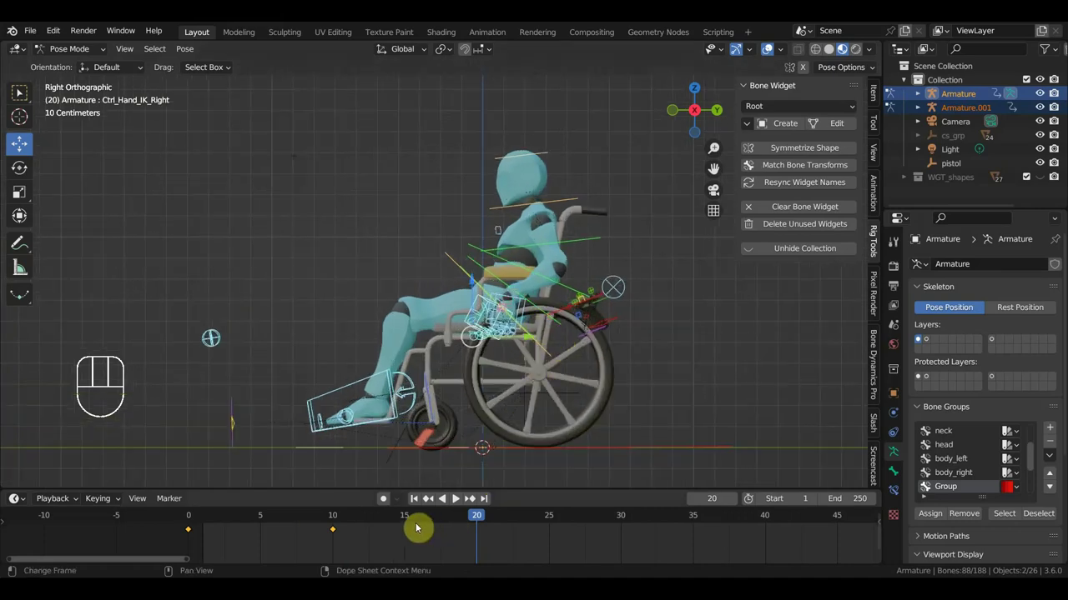
Step: At frame 15, select all bones and key Location & Rotation after repositioning the right hand
click(408, 519)
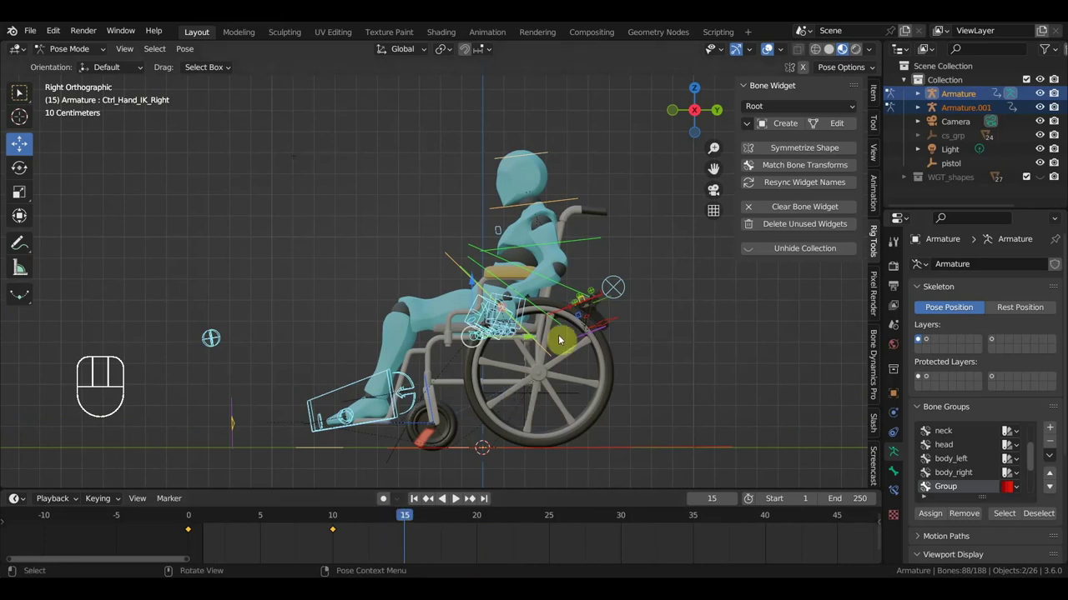
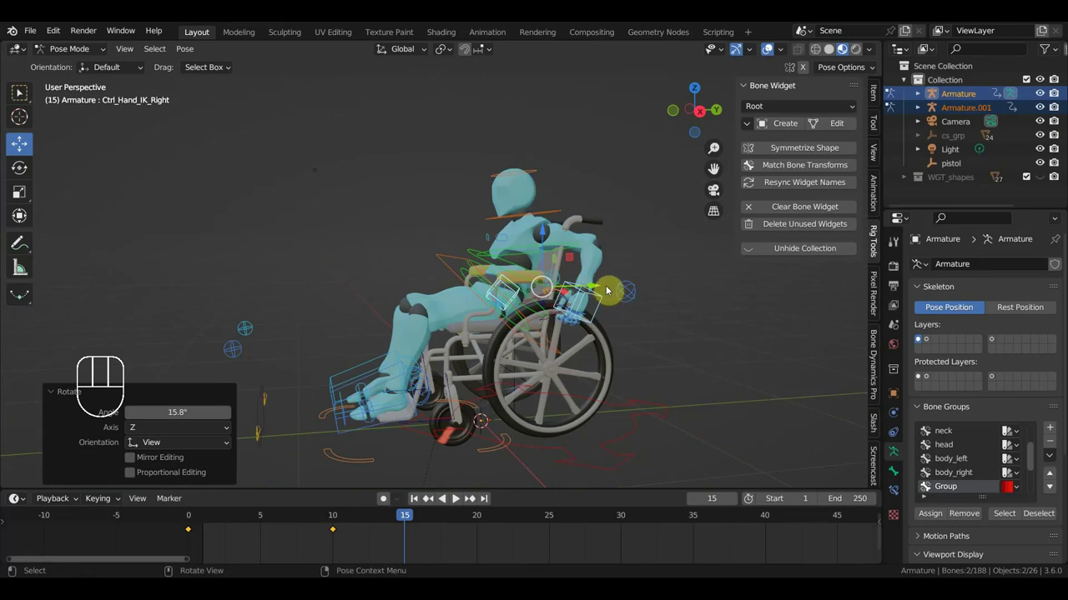
key(a)
key(i)
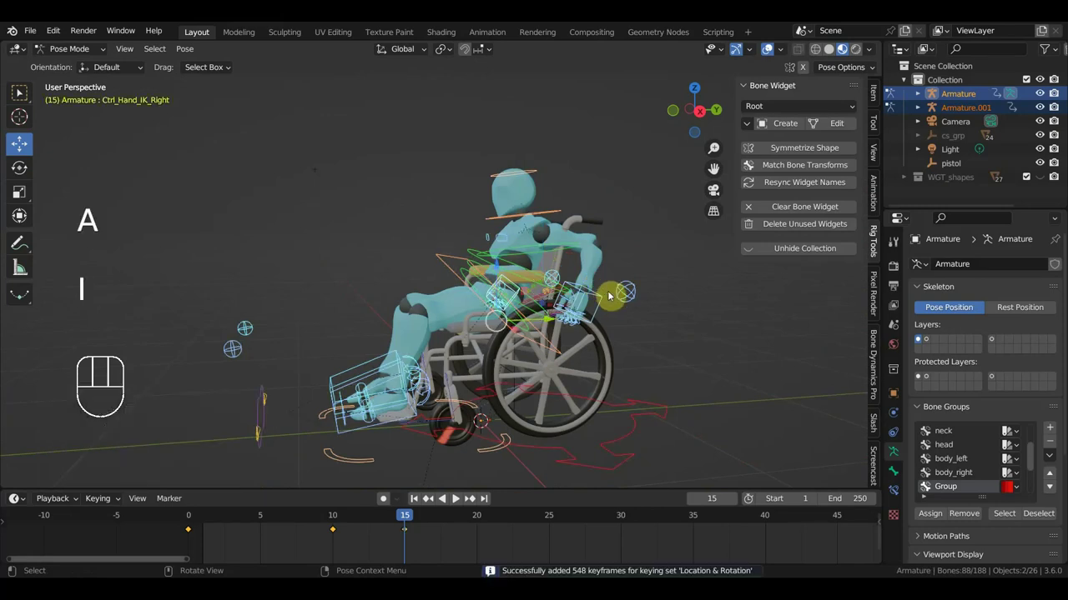
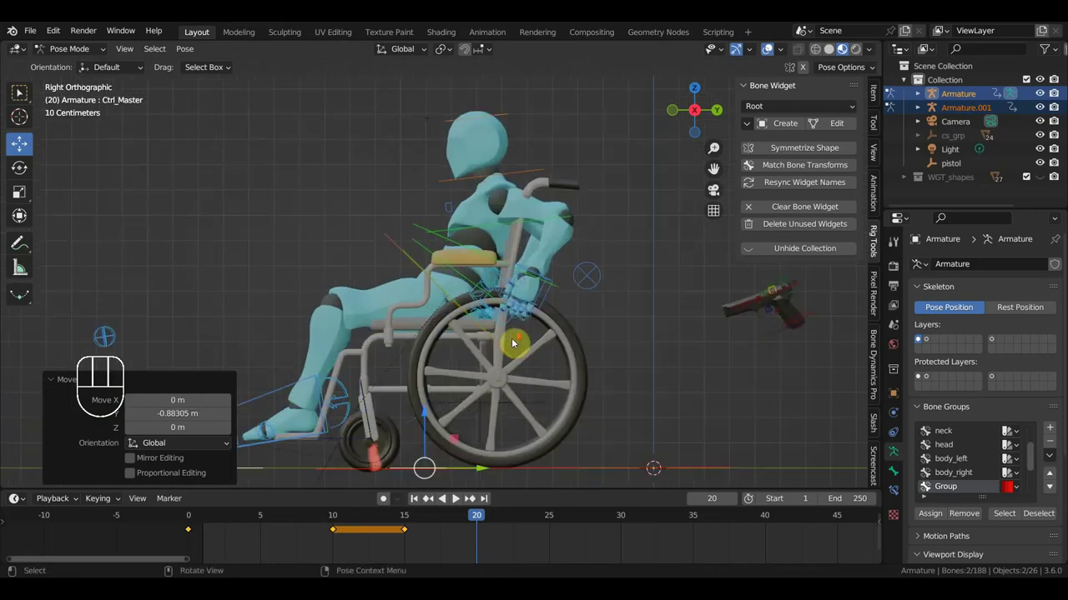
Step: Move and rotate Ctrl_Hand_IK_Right along the rim at frame 20 and key Location & Rotation for all bones
click(492, 275)
key(g)
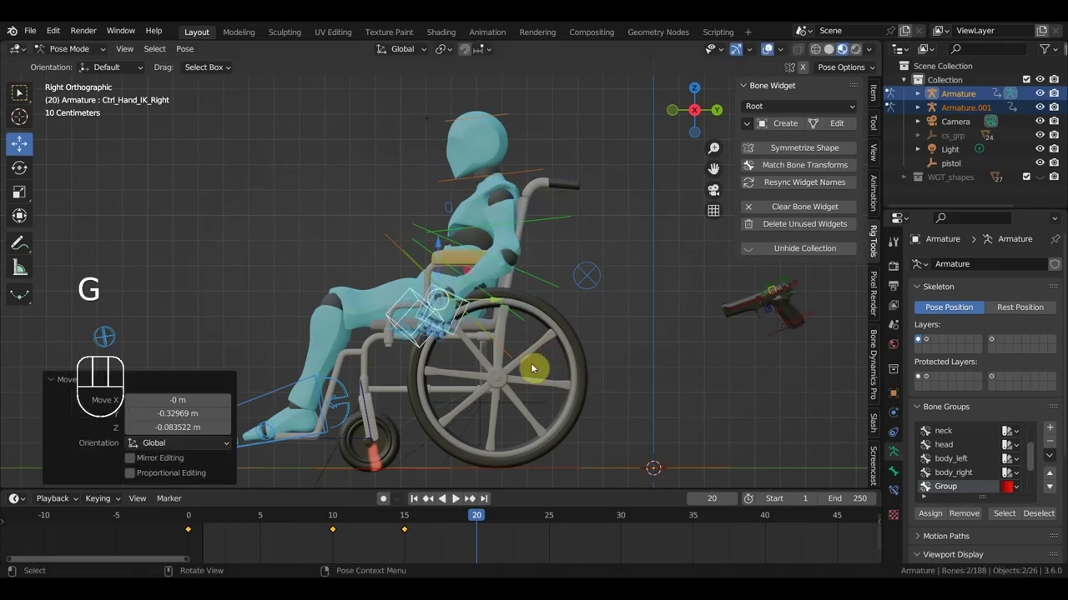
key(r)
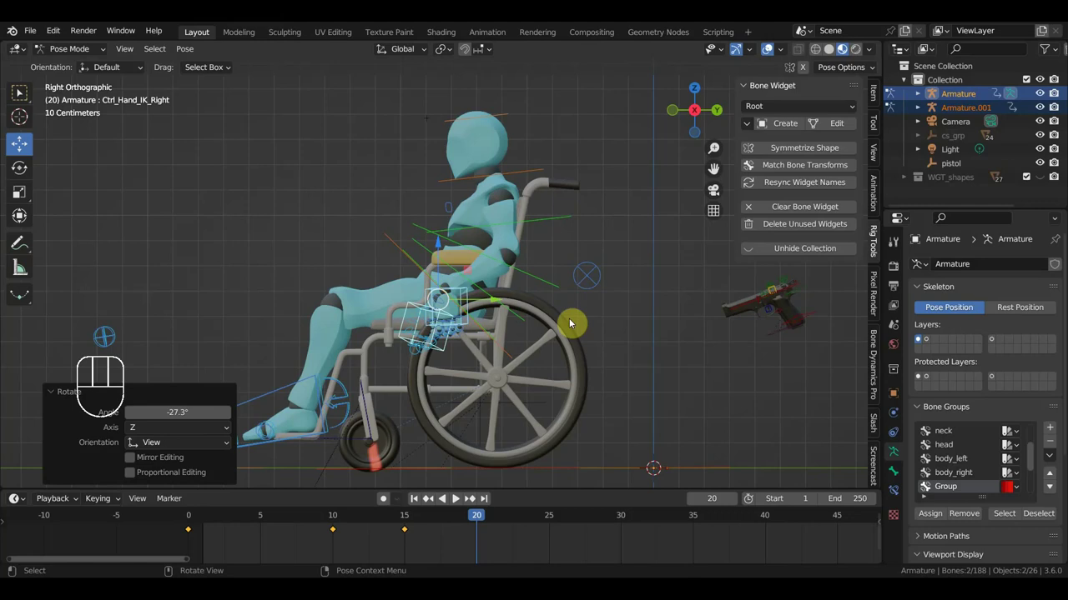
key(a)
key(i)
Step: Scrub back through the keyed frames in side view to check the rolling motion
drag(463, 519, 466, 374)
key(KP_3)
drag(598, 342, 508, 349)
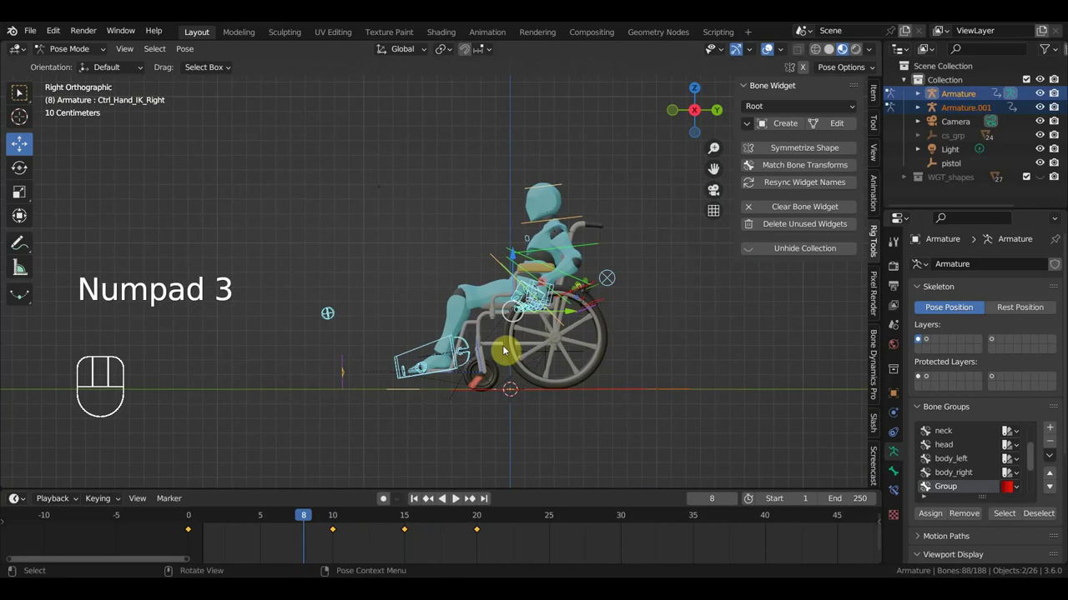
key(n)
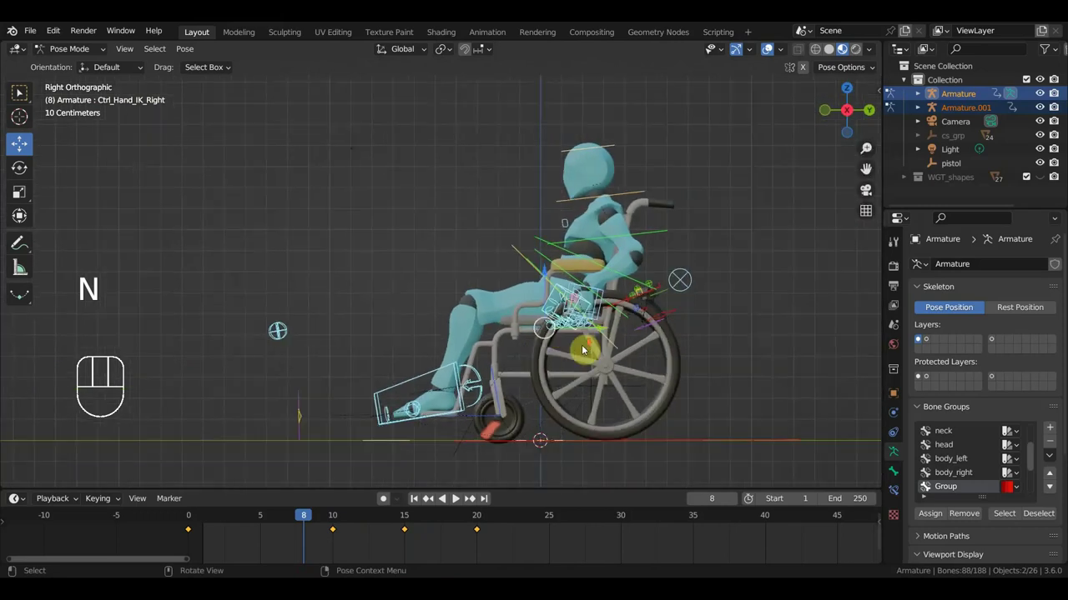
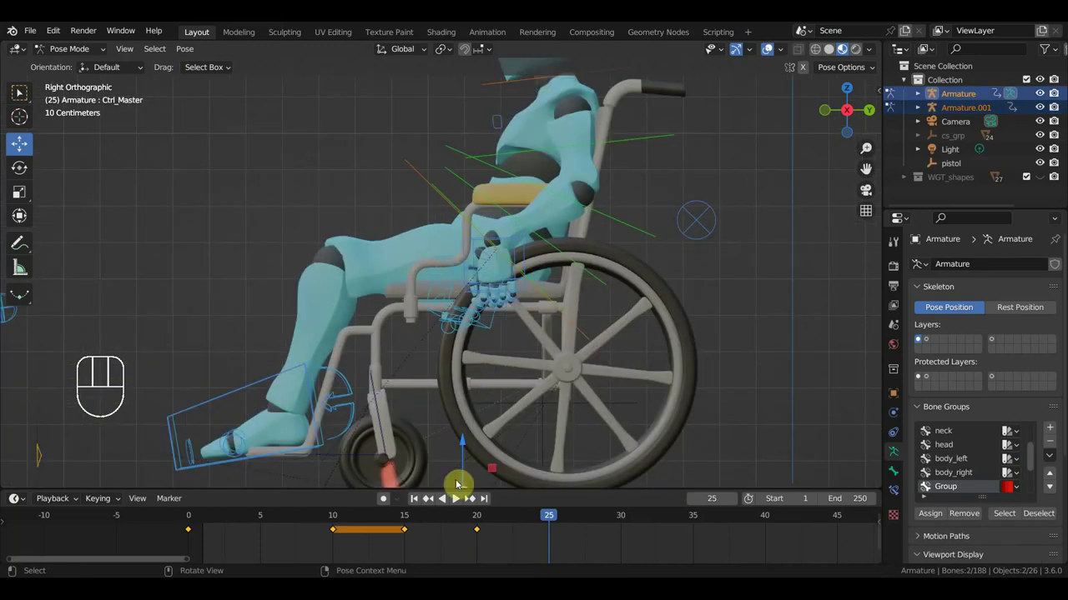
Step: At frame 25, move and rotate the left and right hand IK controls along the rims, checking from side view
click(532, 249)
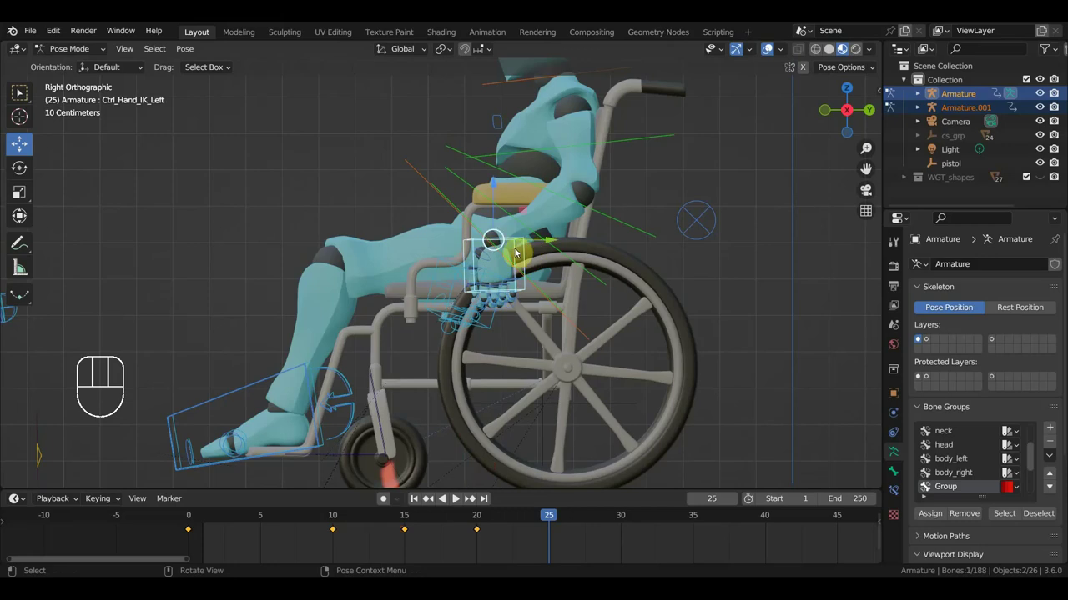
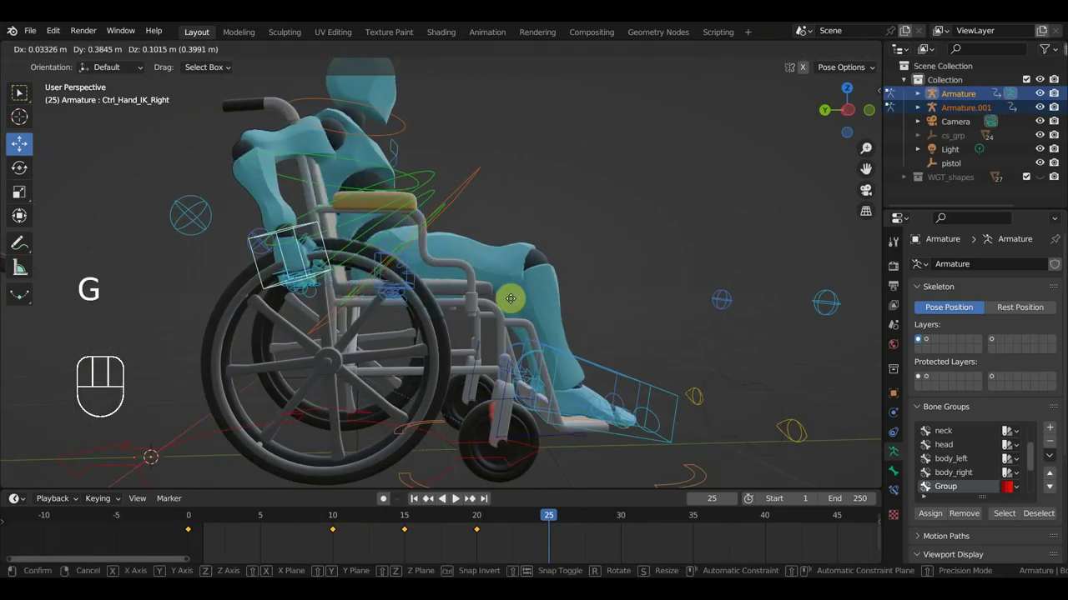
drag(578, 317, 556, 300)
key(g)
drag(552, 300, 653, 299)
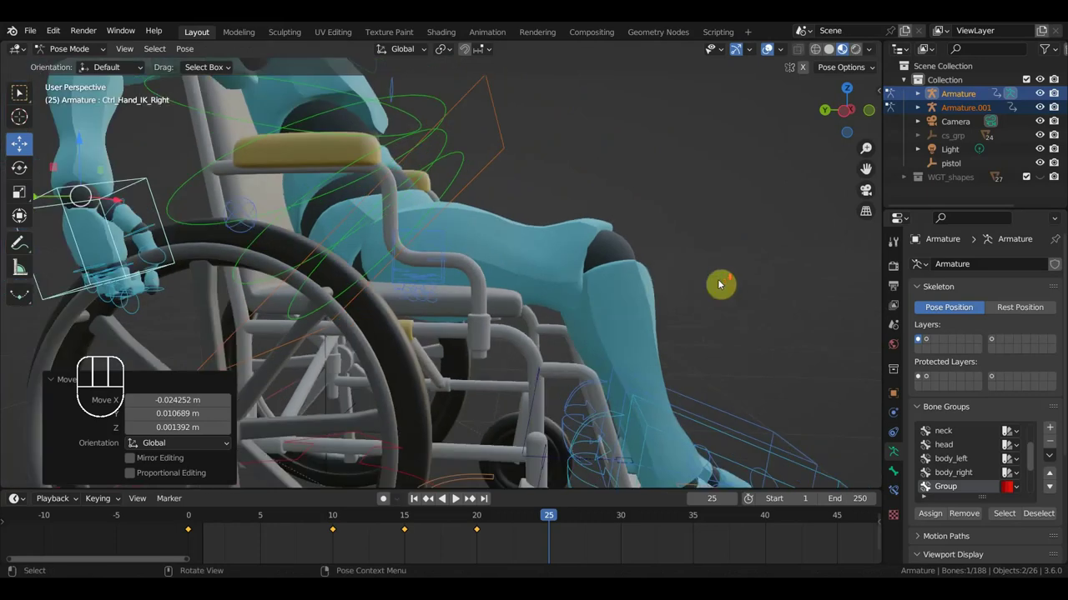
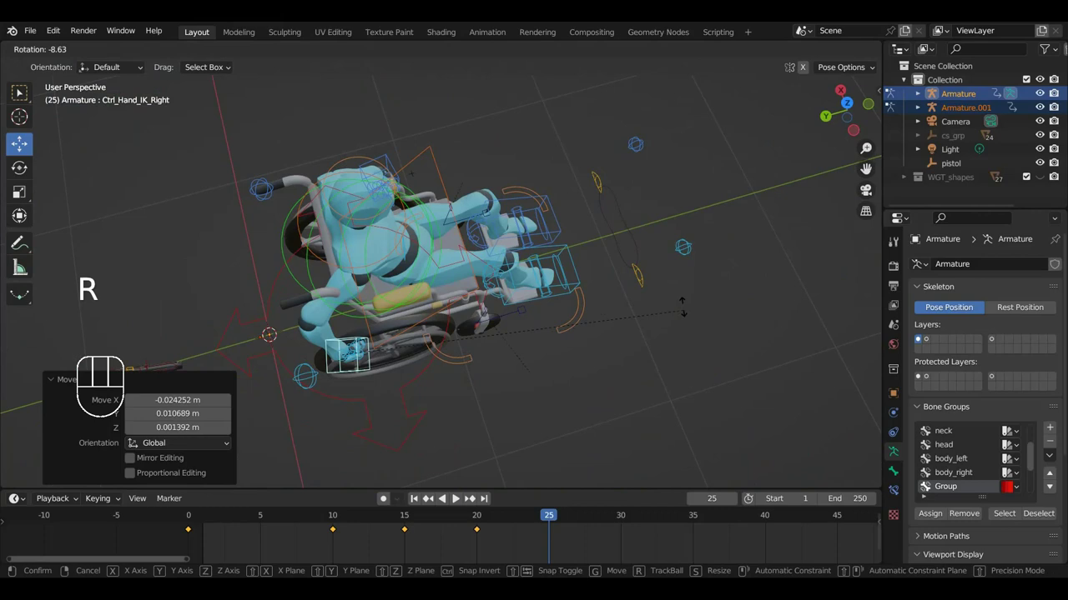
key(g)
drag(647, 306, 355, 207)
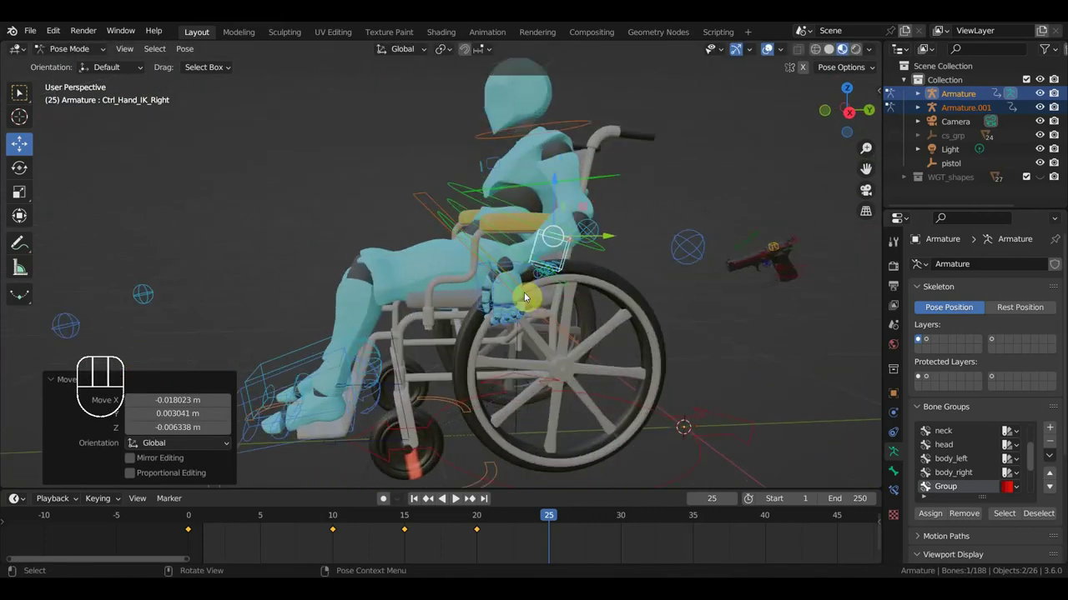
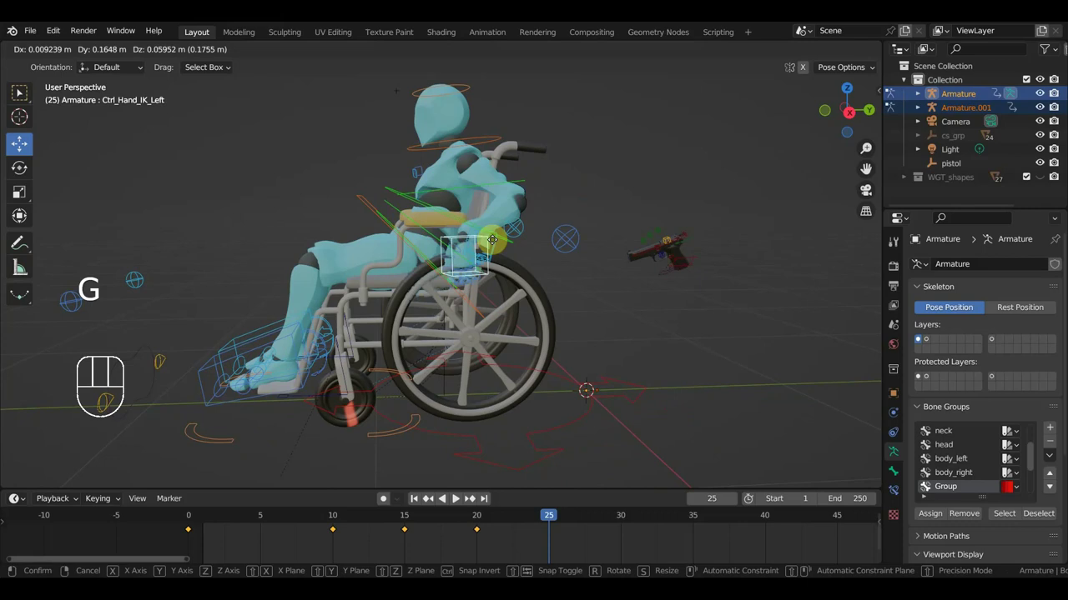
key(r)
key(g)
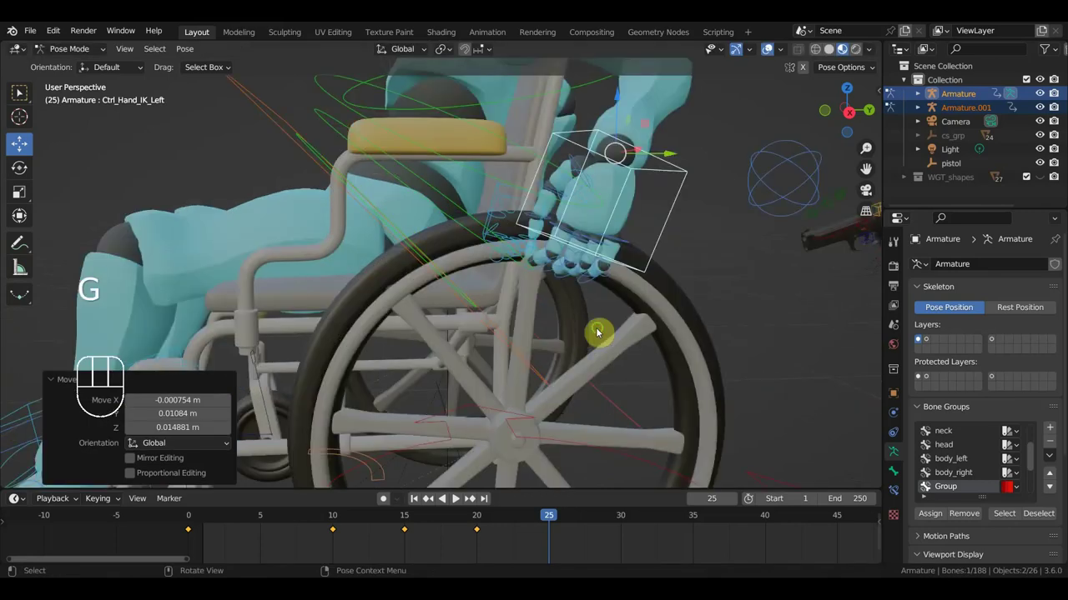
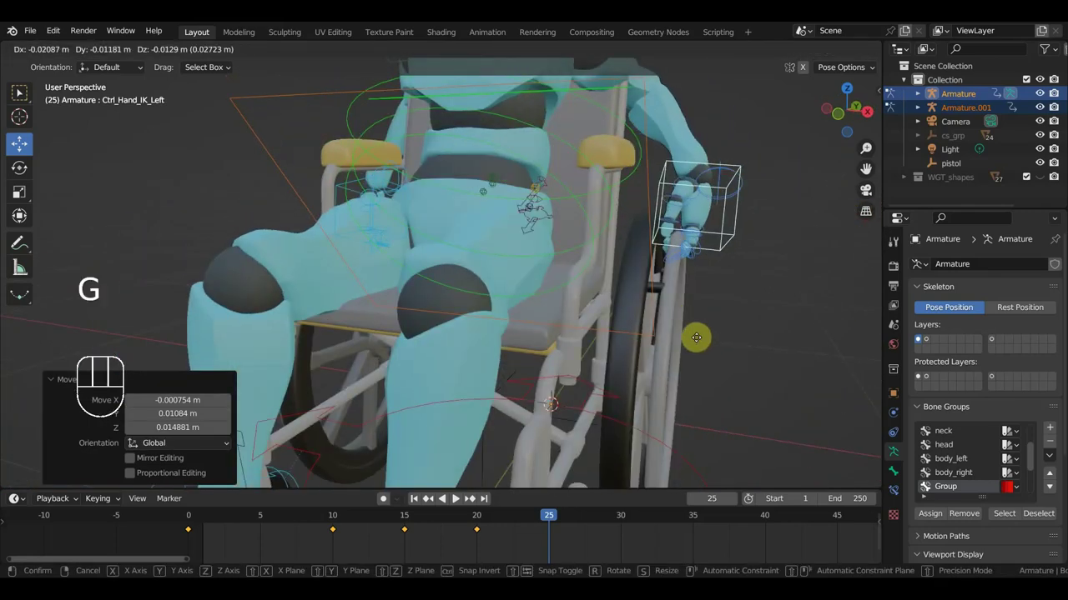
scroll(up, 3)
drag(623, 325, 600, 321)
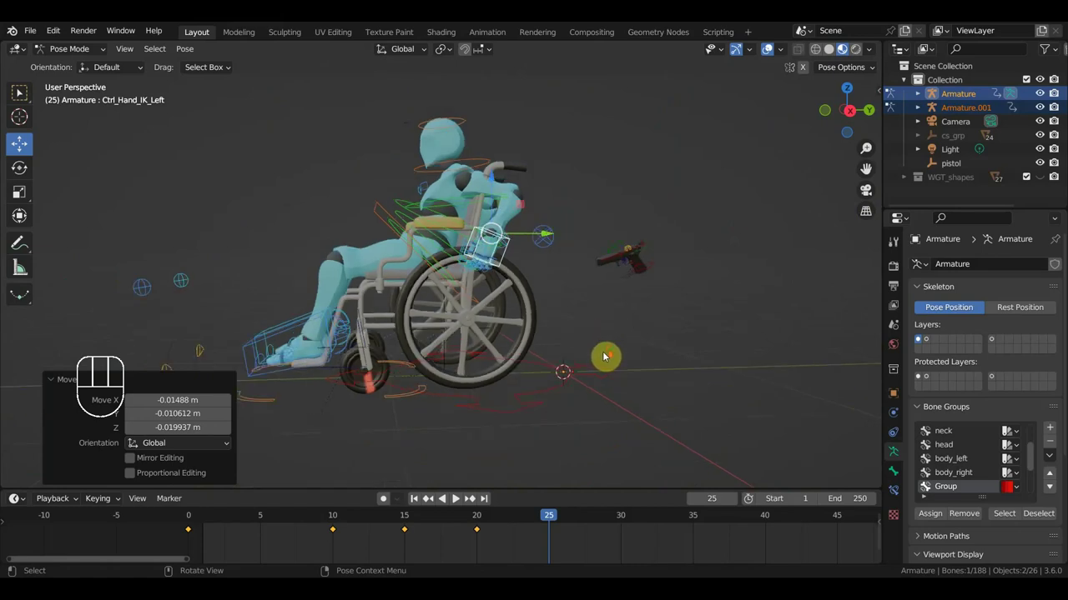
key(KP_3)
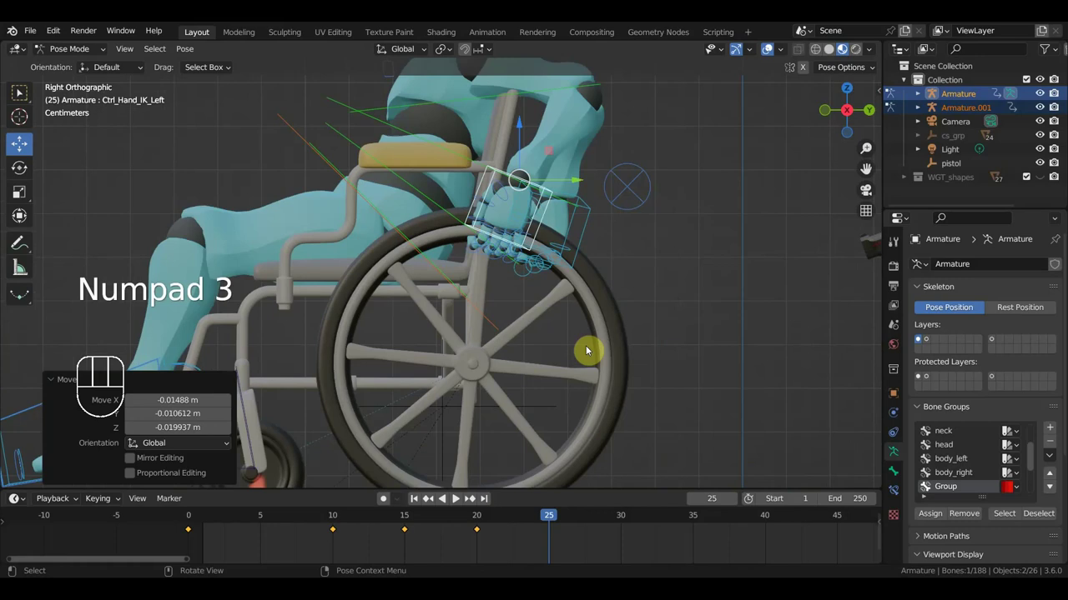
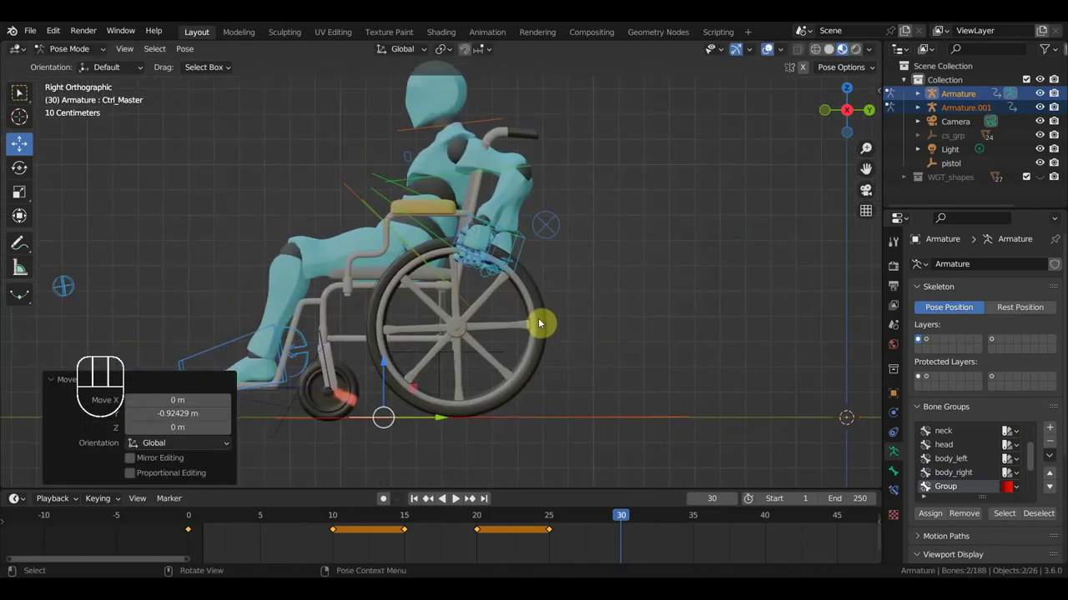
Step: At frame 30, move and rotate the left hand IK control down onto the lap
click(495, 228)
key(g)
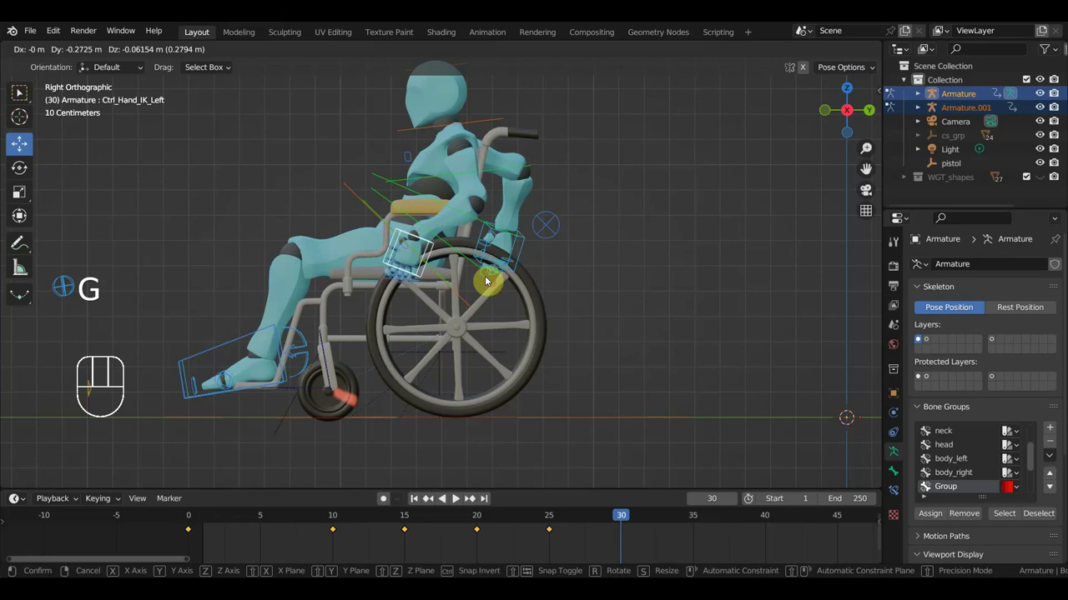
key(r)
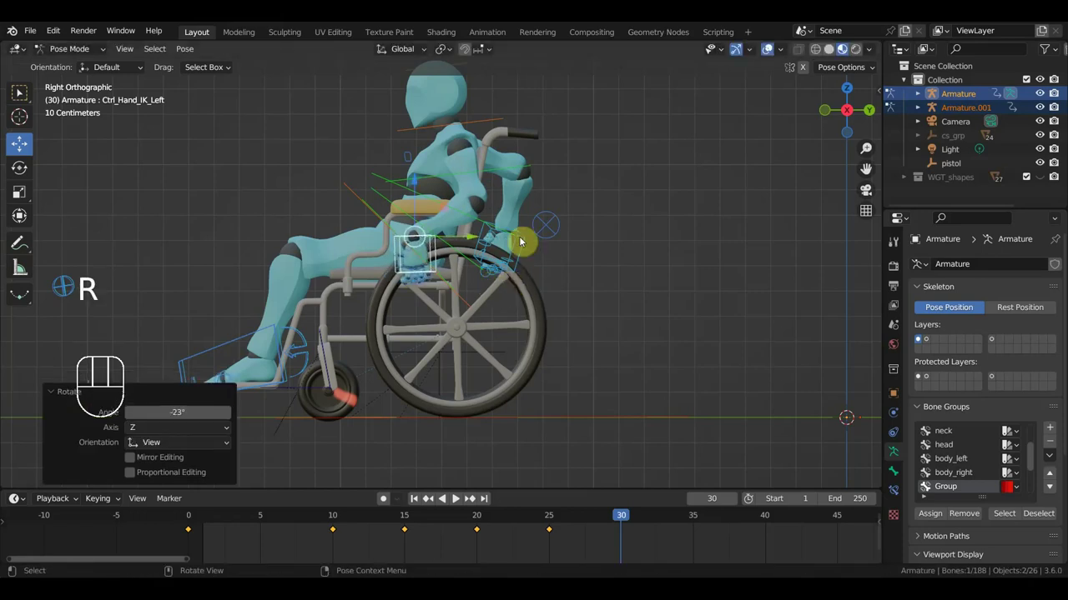
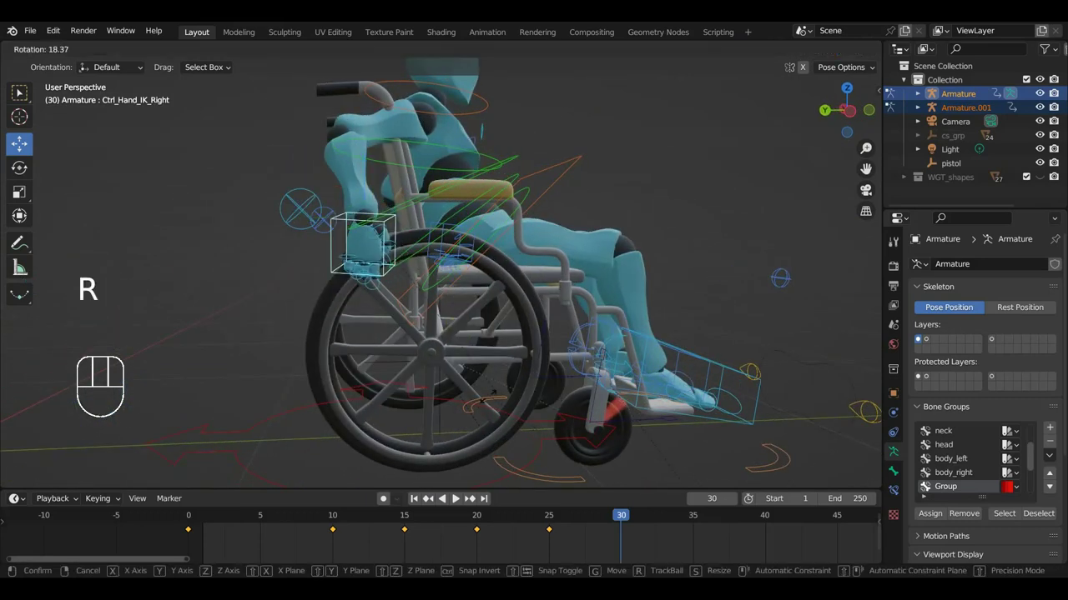
key(g)
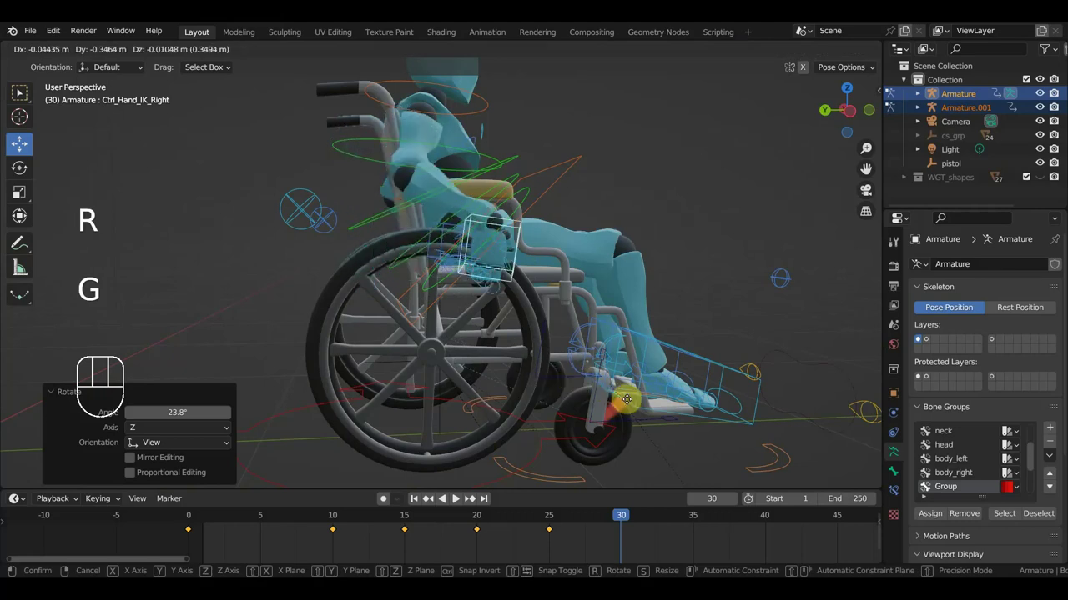
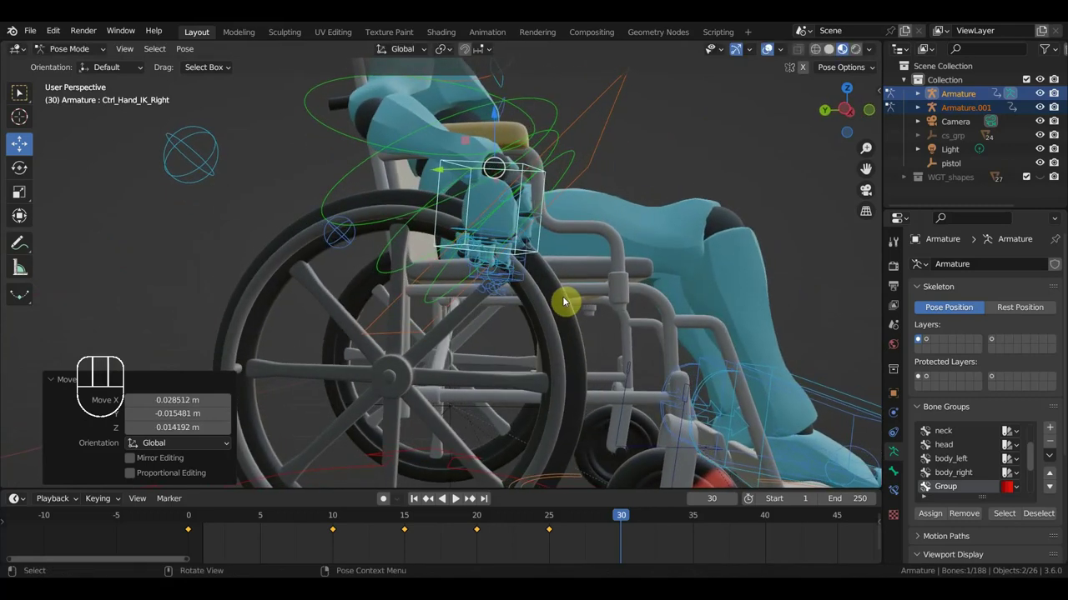
Step: Move and tilt the right hand IK control down toward the lap with repeated G/R adjustments
drag(576, 268, 595, 273)
key(r)
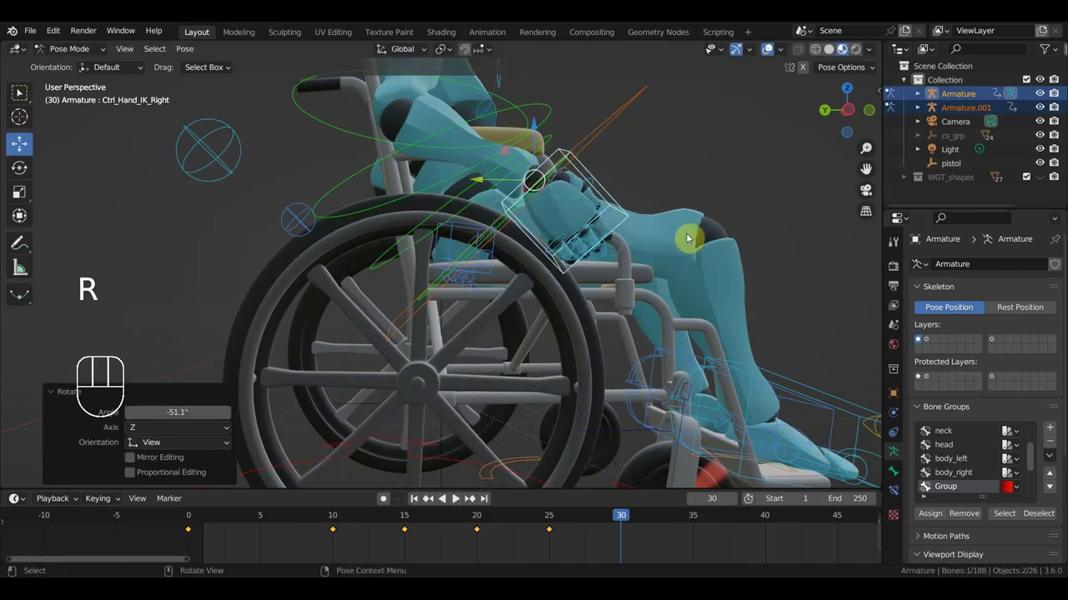
key(g)
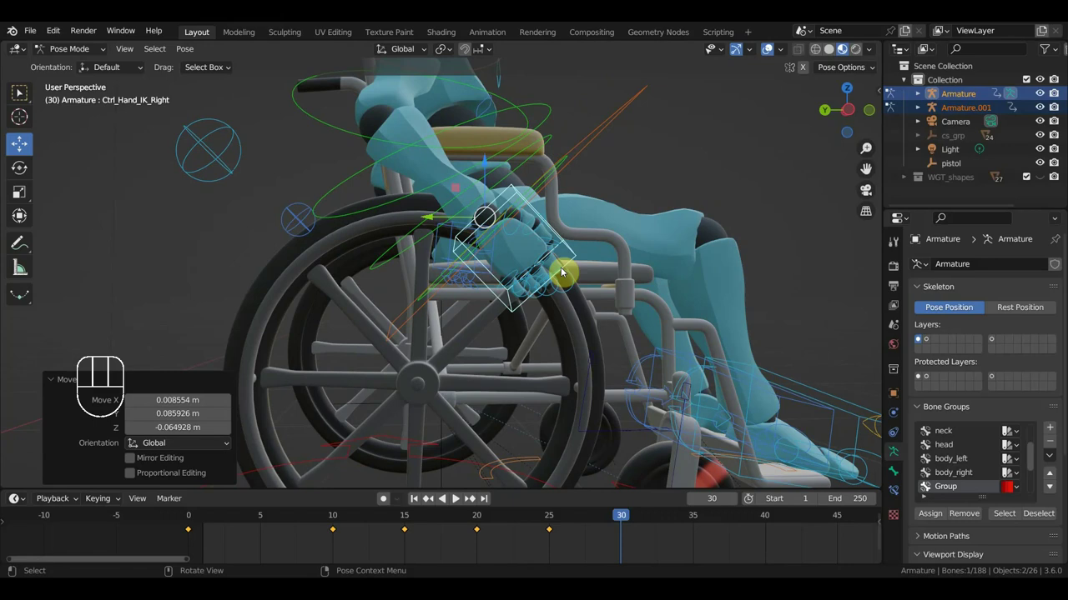
key(r)
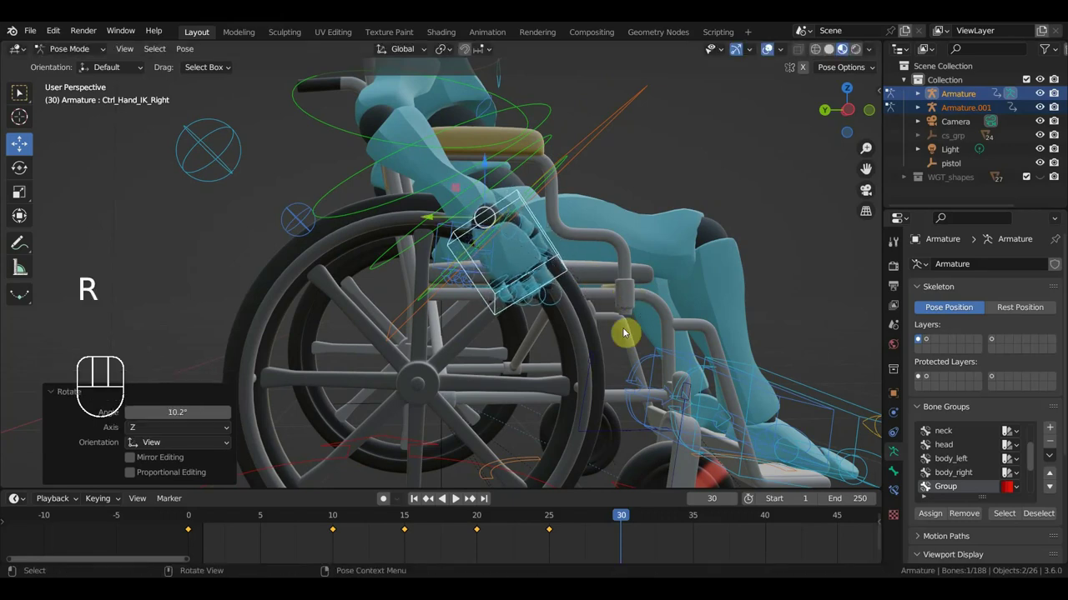
key(g)
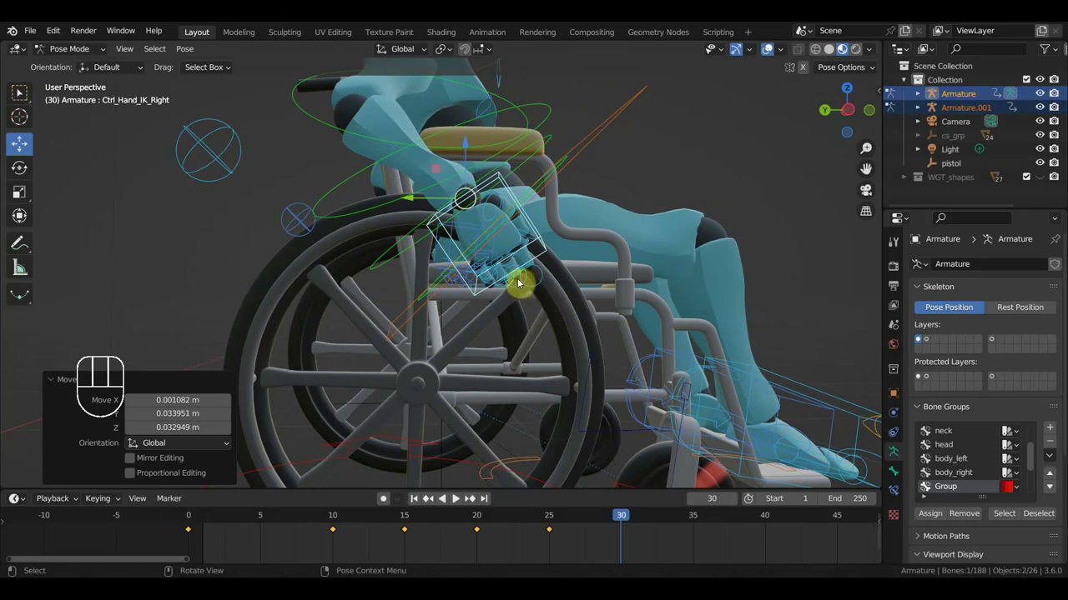
drag(586, 293, 587, 297)
key(r)
key(g)
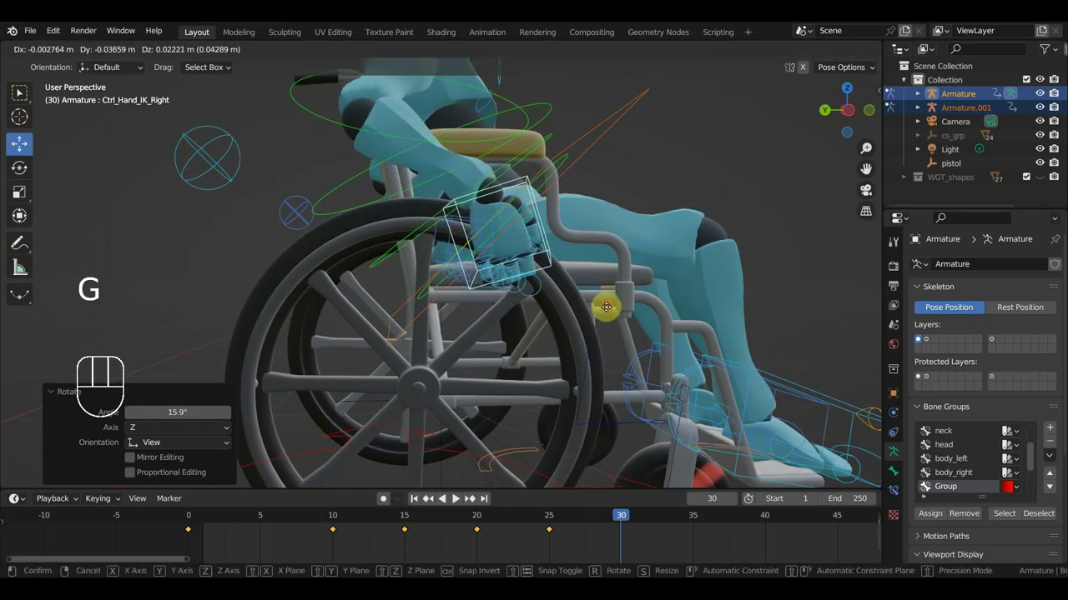
key(r)
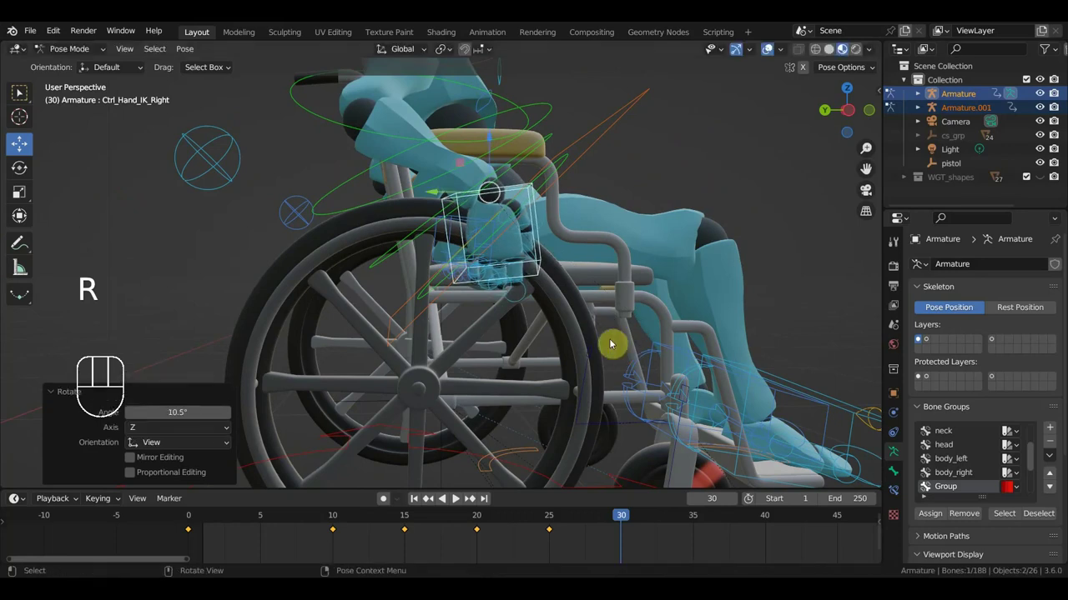
key(g)
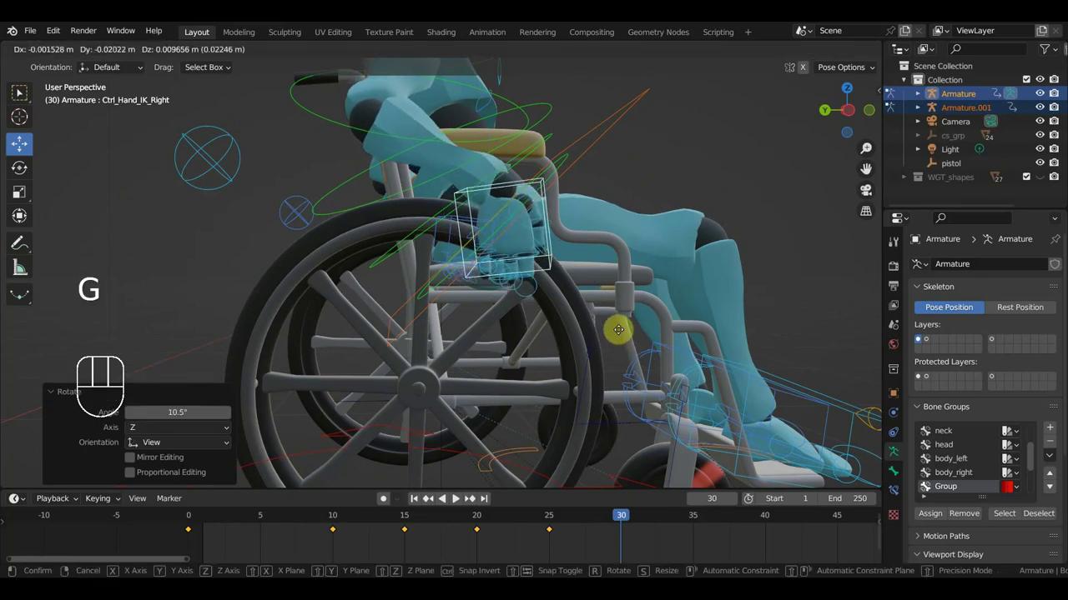
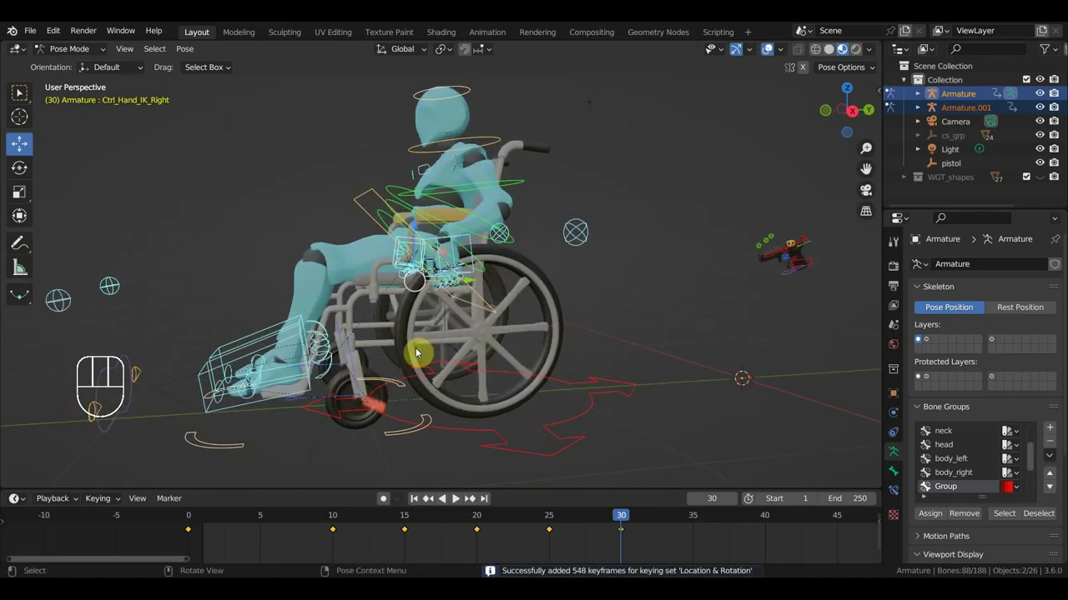
Step: Scrub back to frame 1 and review the motion from the Right Orthographic view
drag(619, 518, 210, 502)
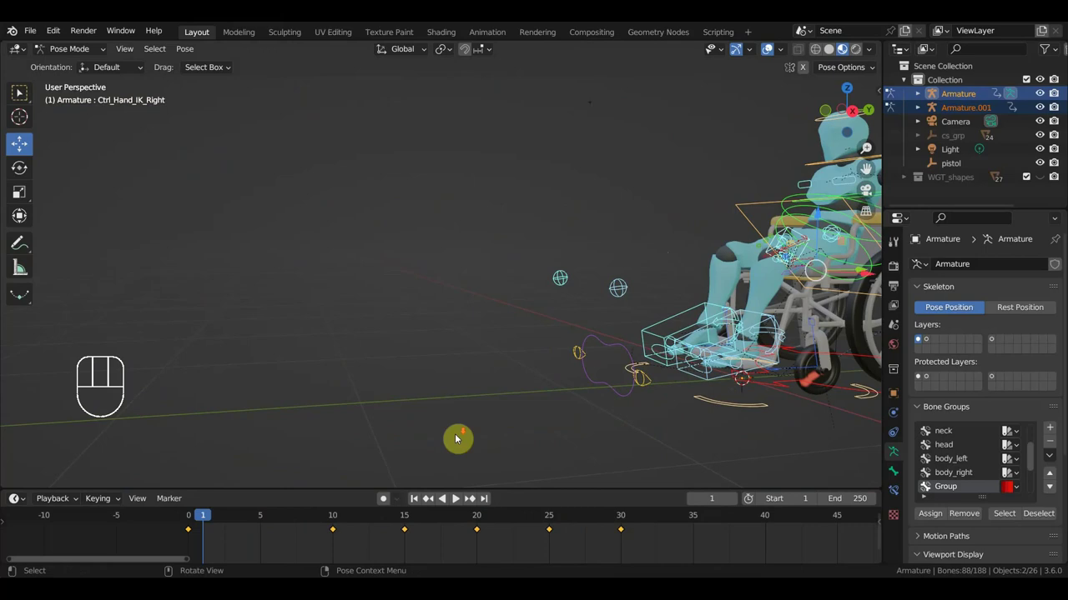
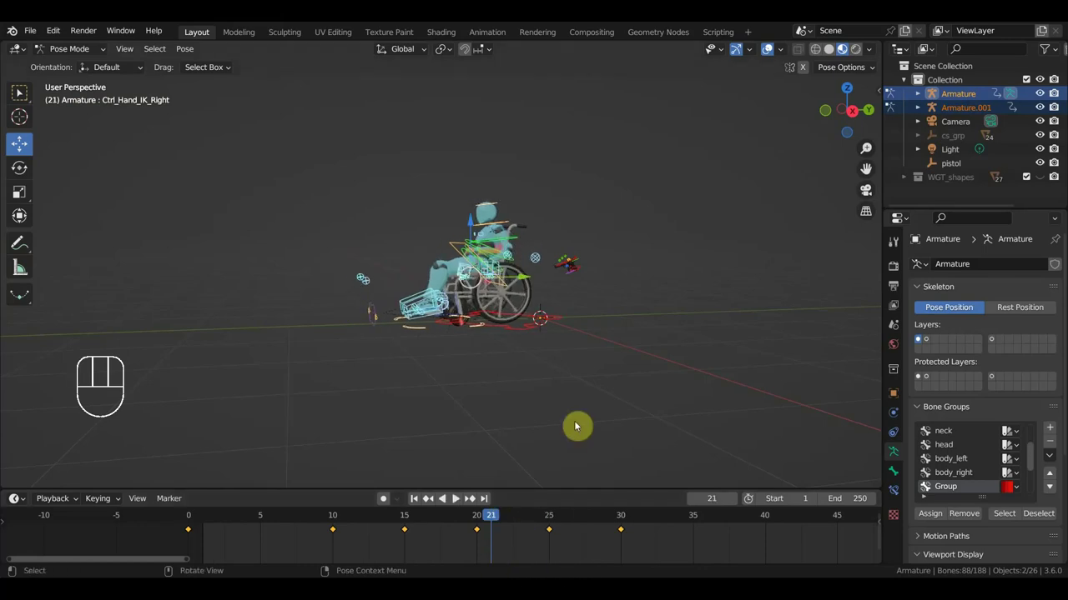
key(KP_3)
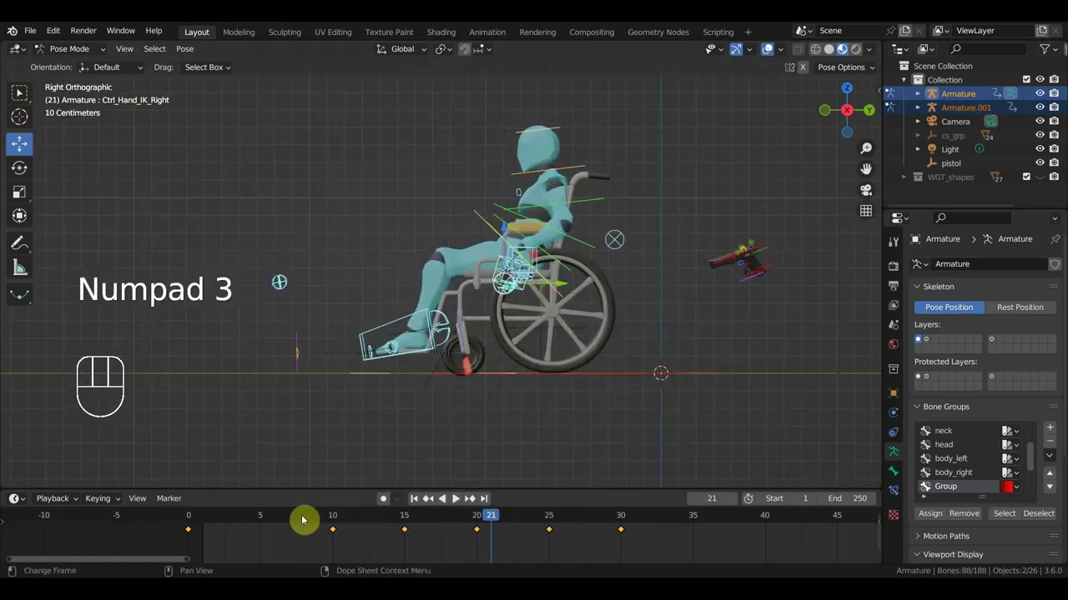
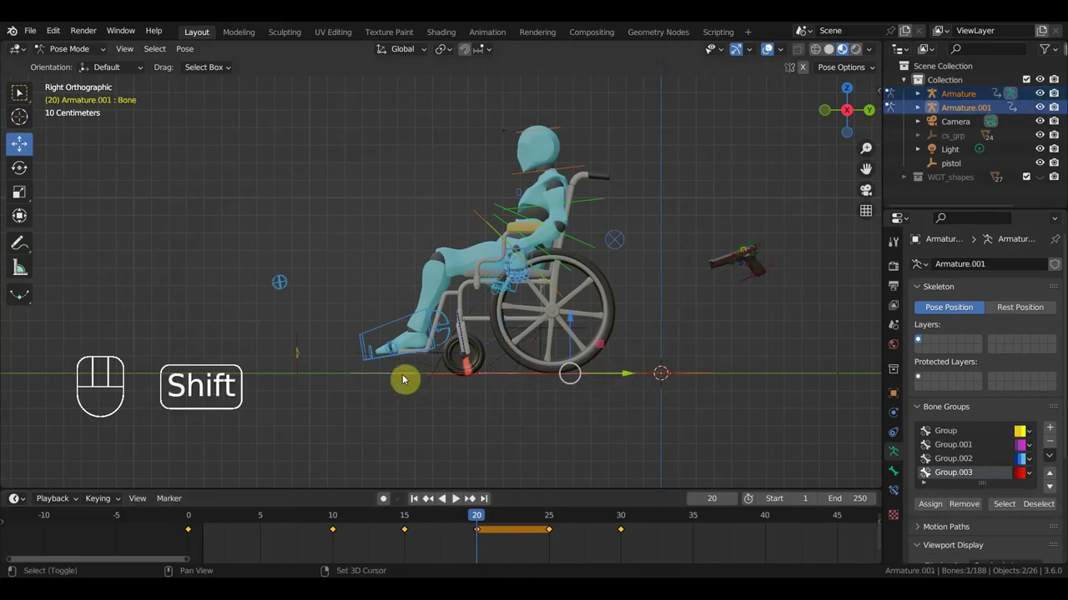
Step: Slide Ctrl_Master back along the floor, key it at frame 20, and scrub to frame 25
click(382, 373)
drag(556, 376, 514, 384)
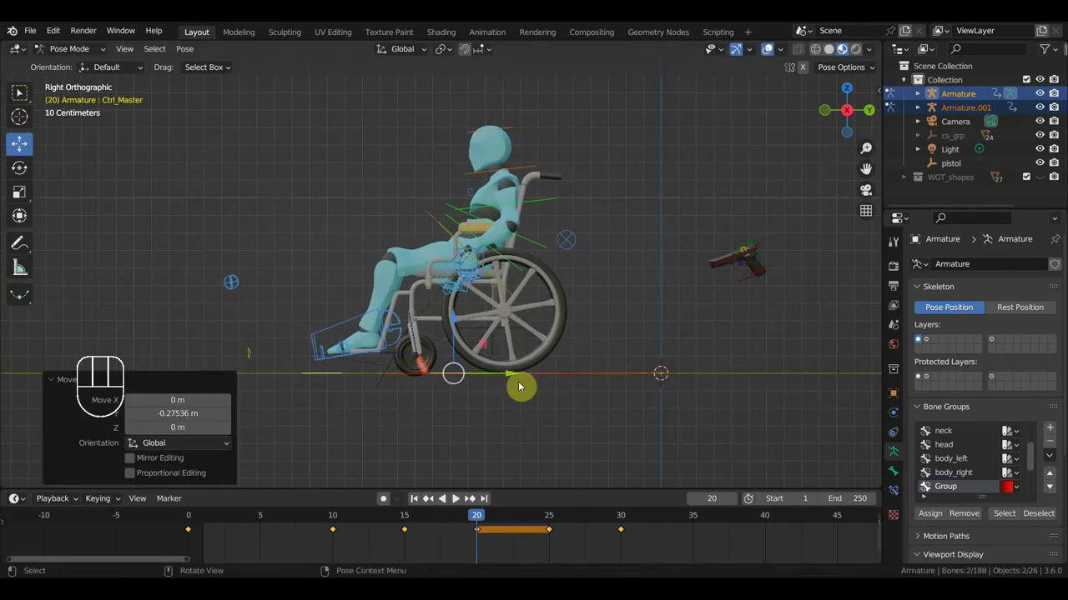
key(i)
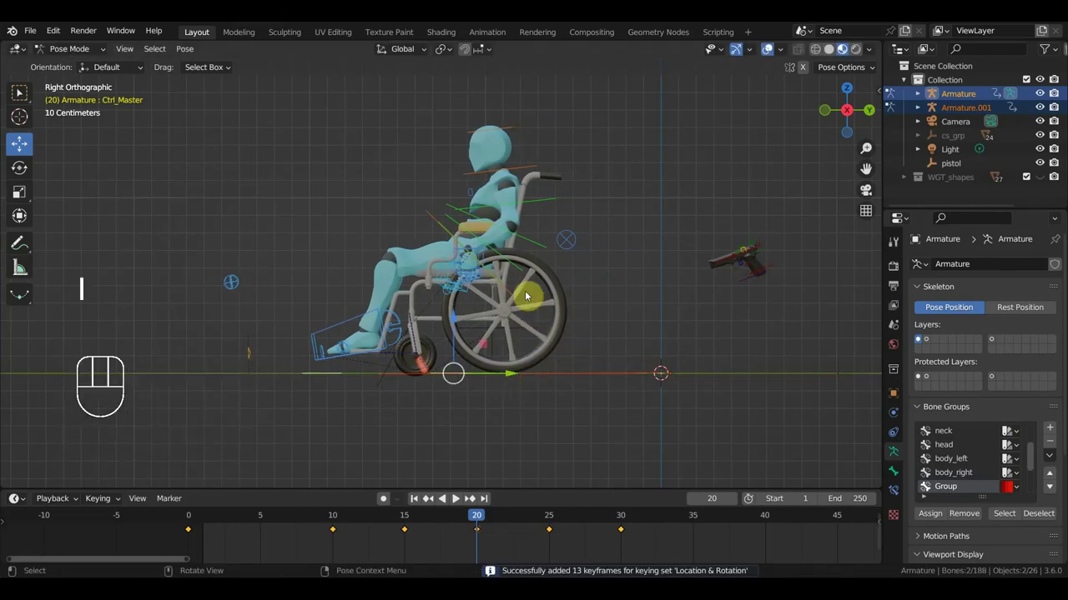
drag(490, 518, 626, 447)
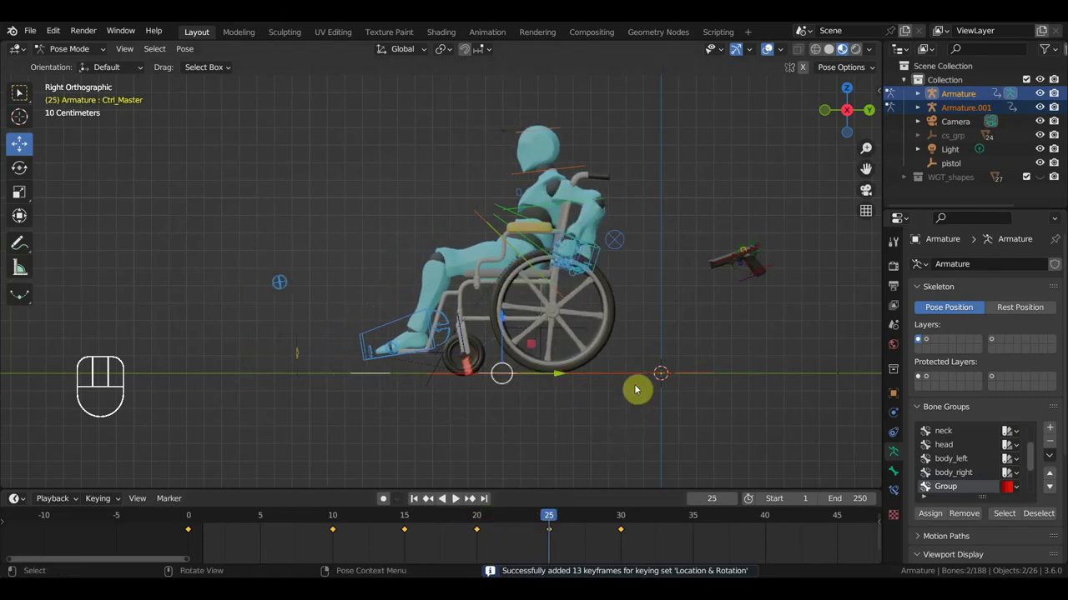
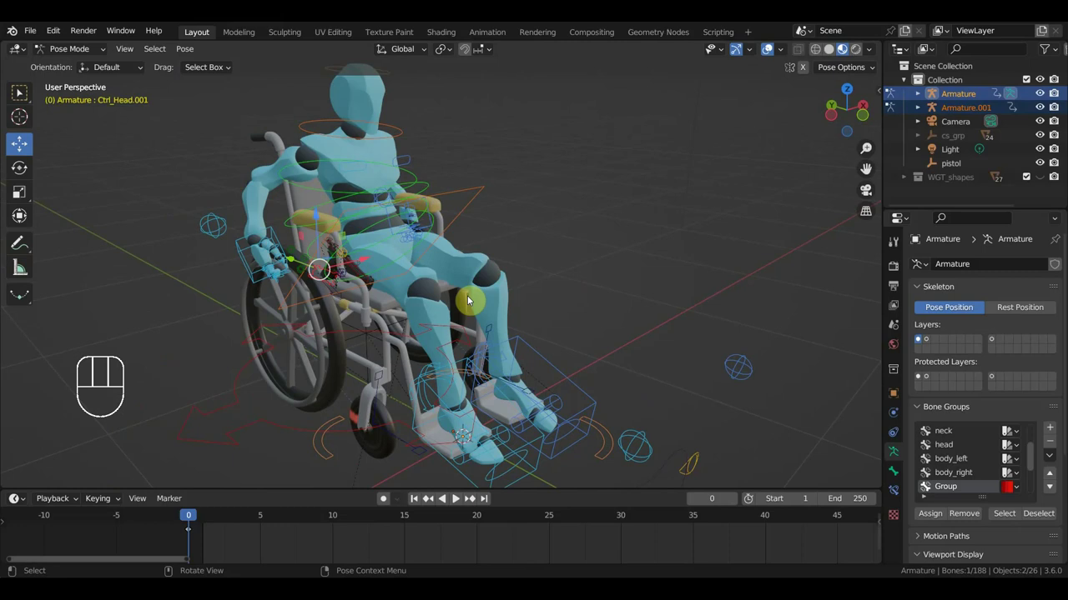
Step: Reveal the sidebar's Dynamic Parent panel and make Ctrl_Hips_Free the active control
key(n)
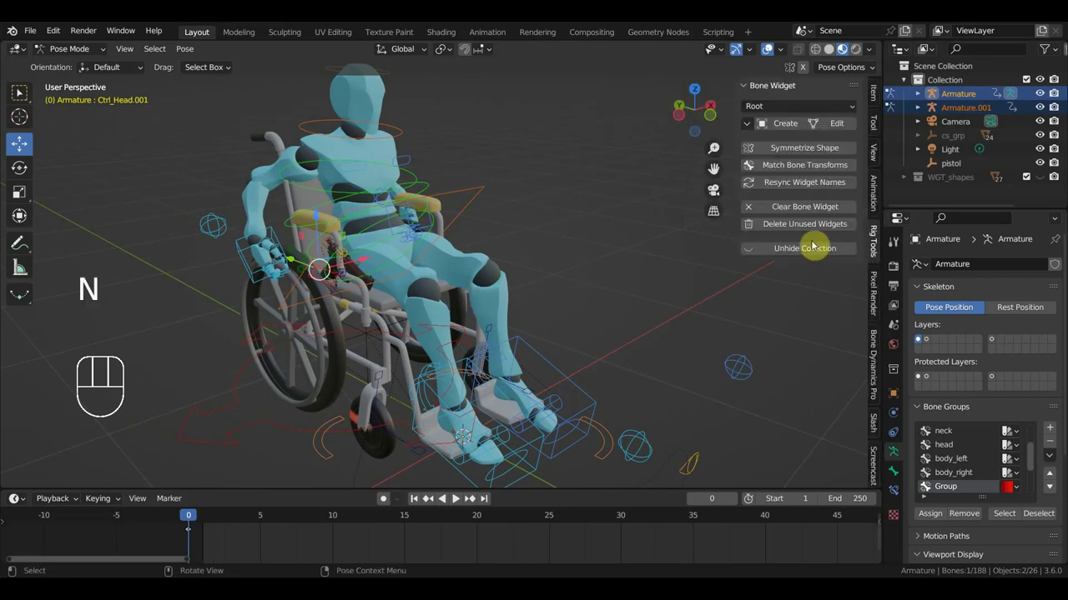
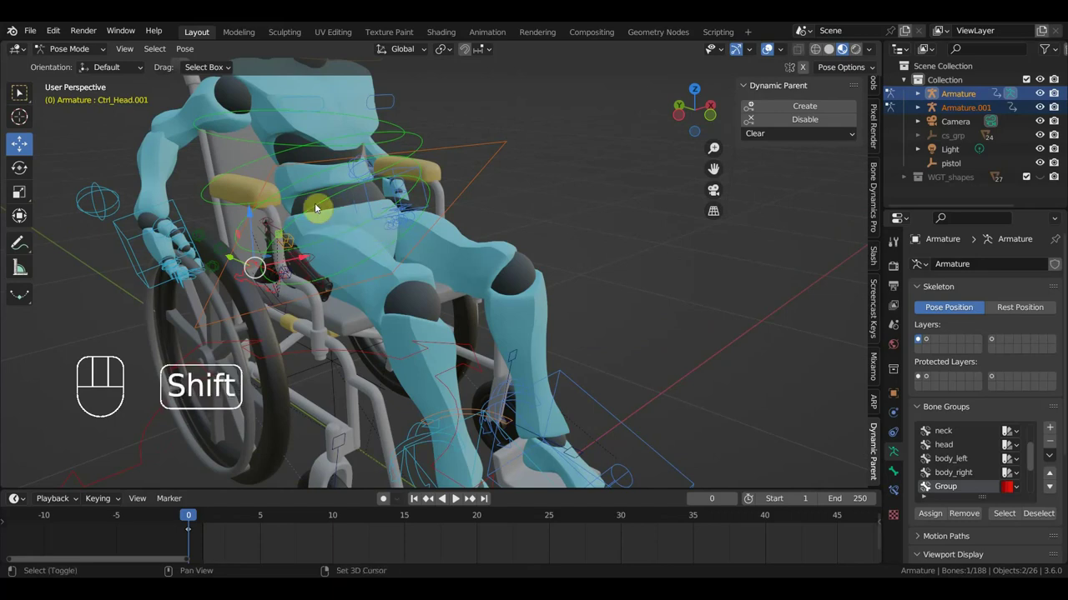
click(321, 208)
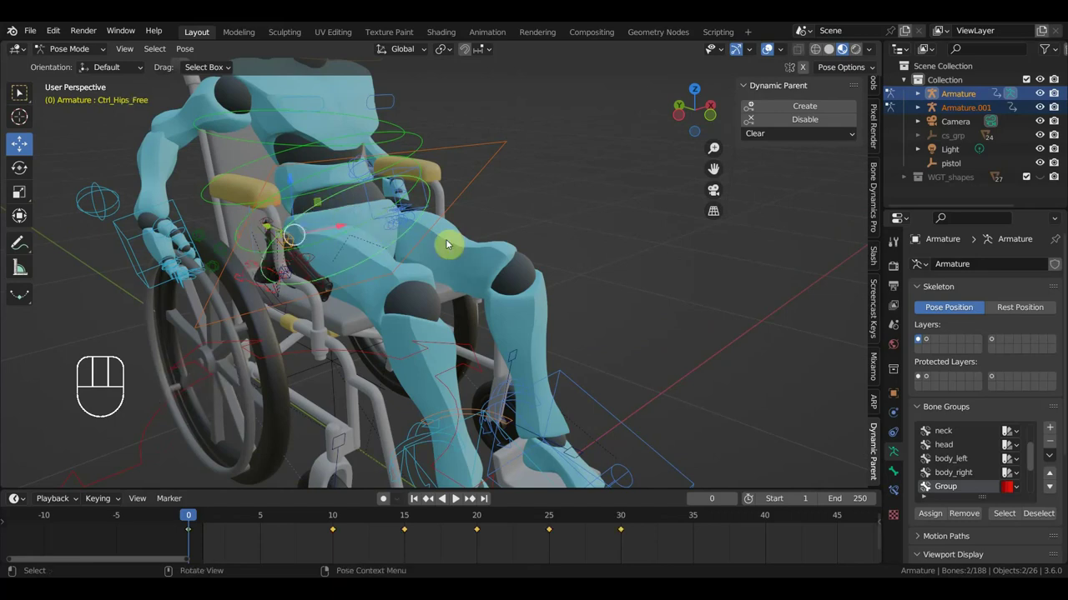
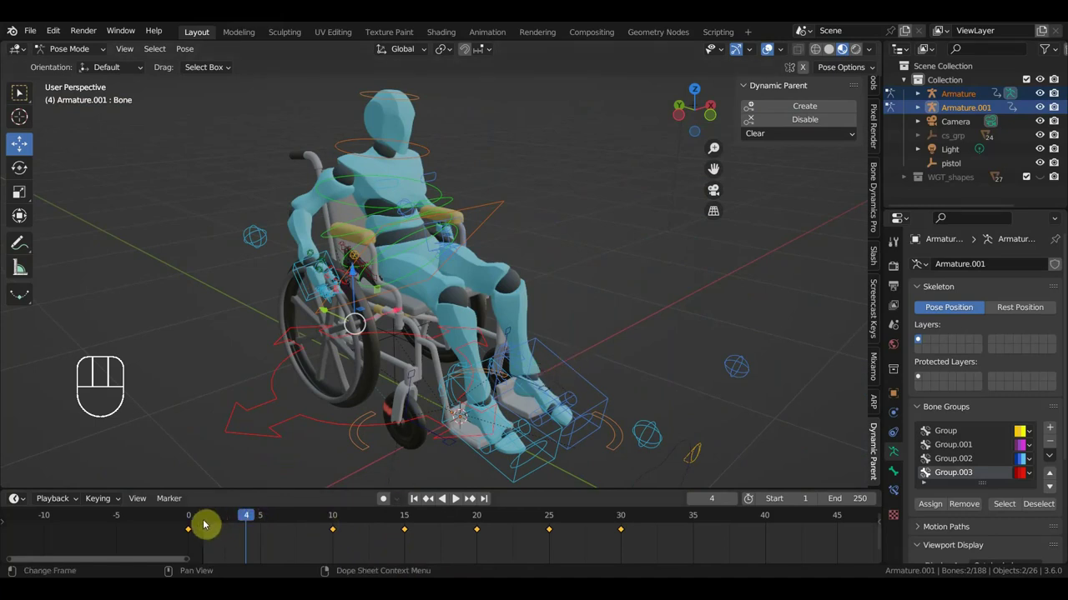
Step: At frame 1 select the hips control and bring up Dynamic Parent's Clear choices
click(209, 523)
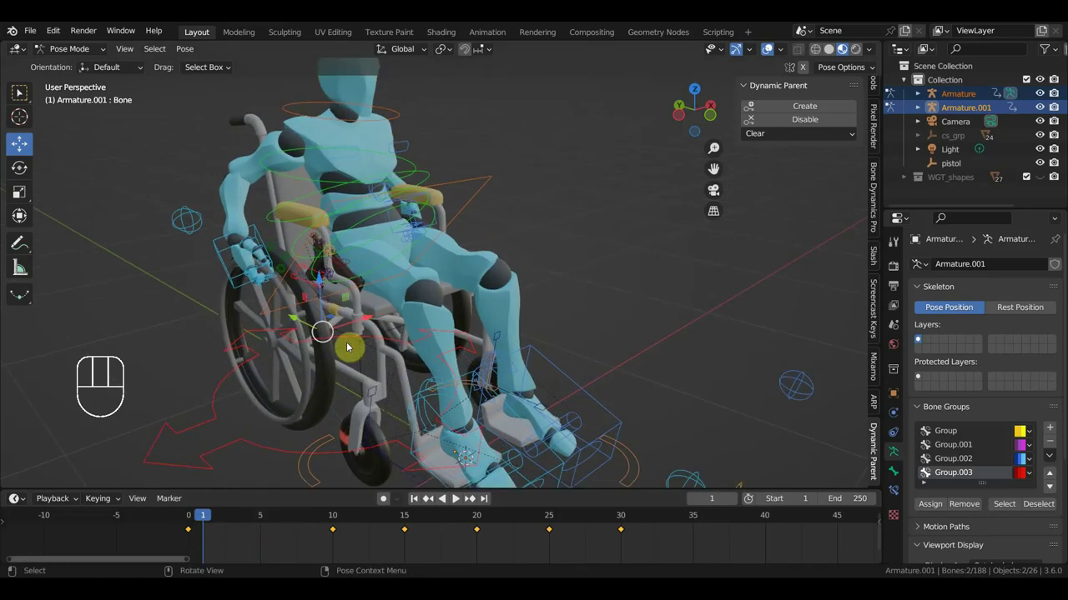
click(303, 273)
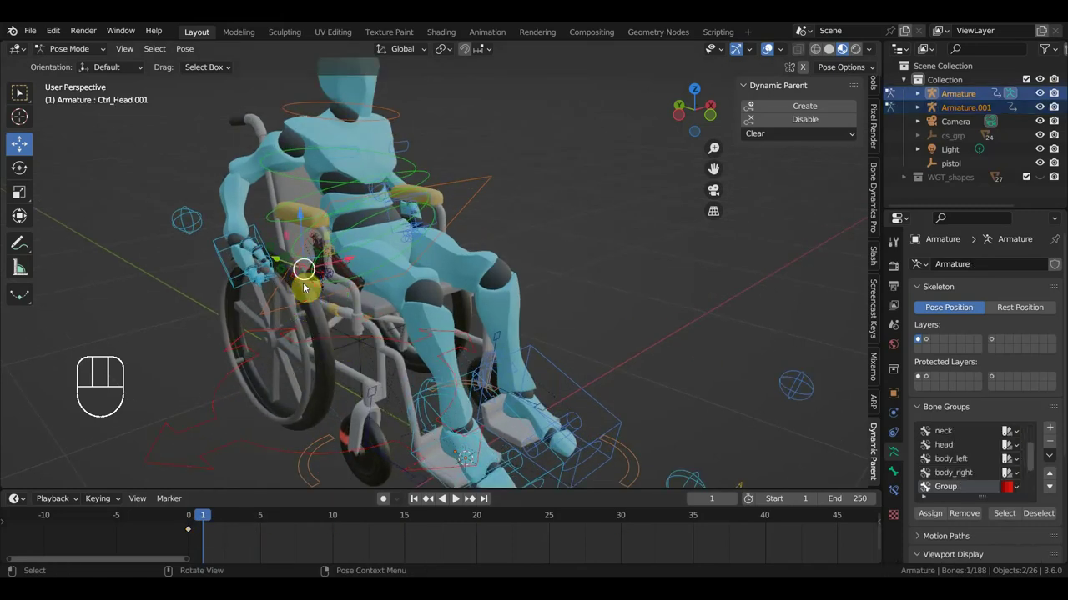
click(402, 253)
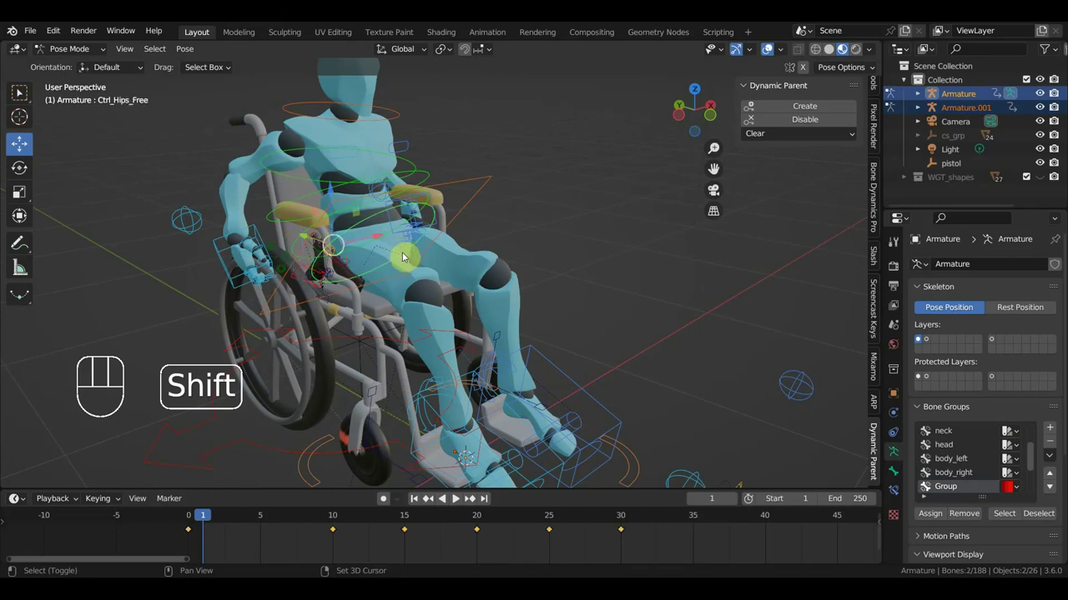
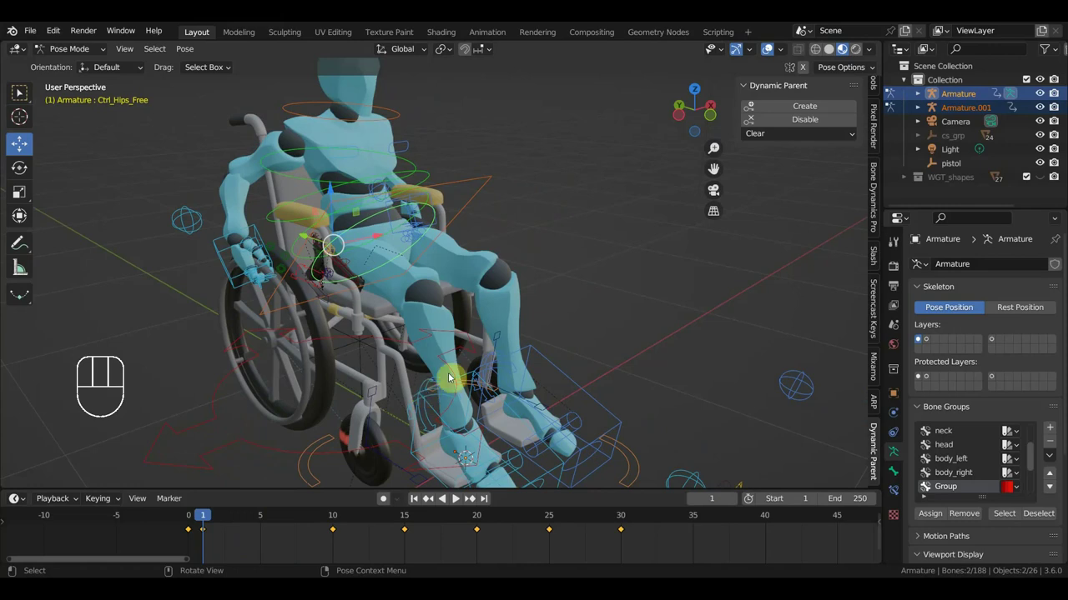
click(856, 136)
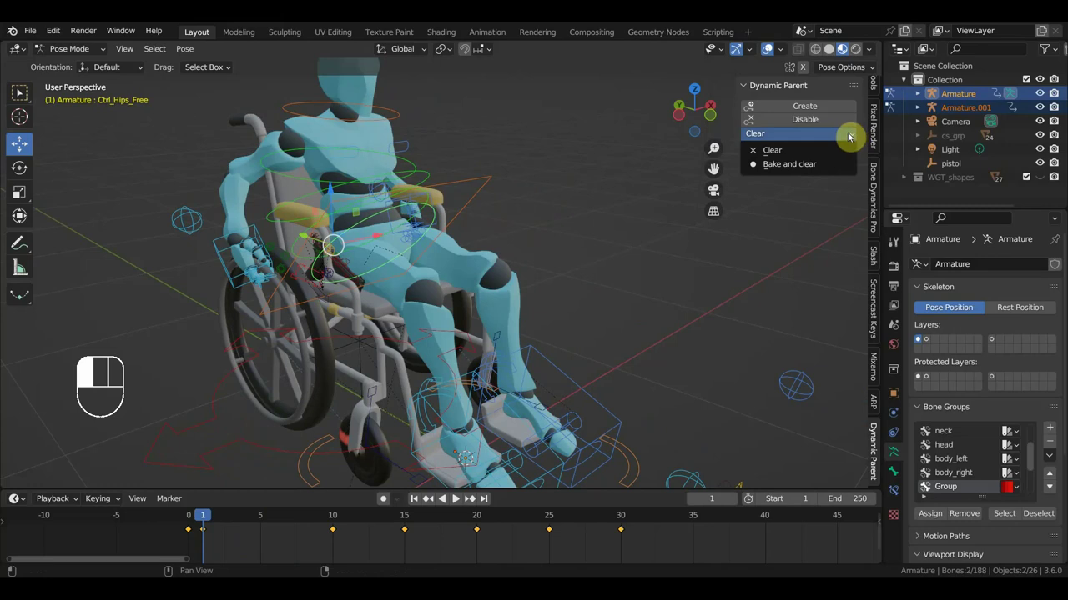
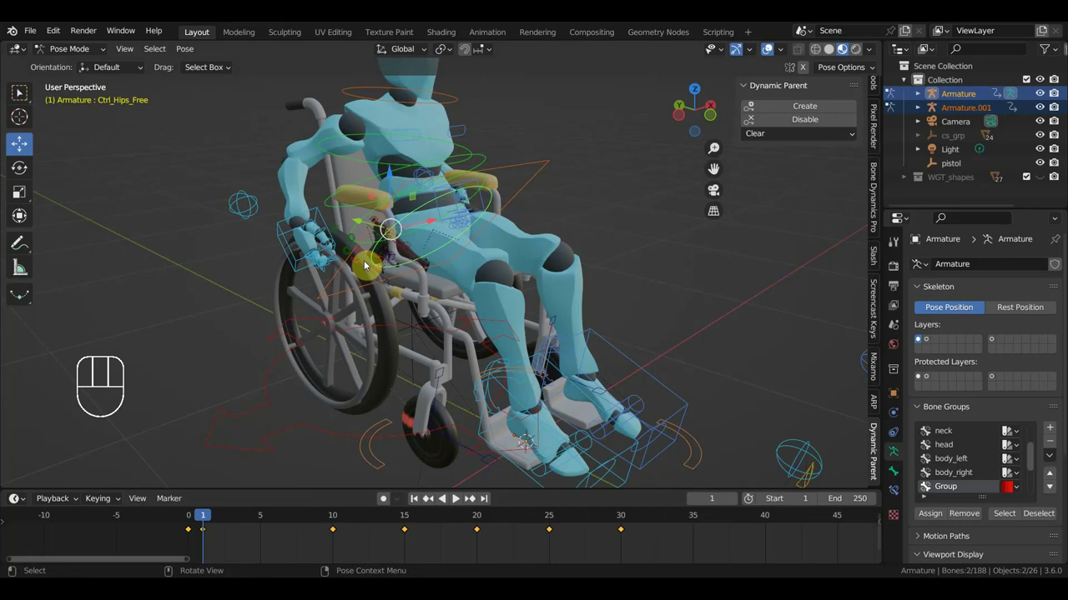
middle_click(384, 284)
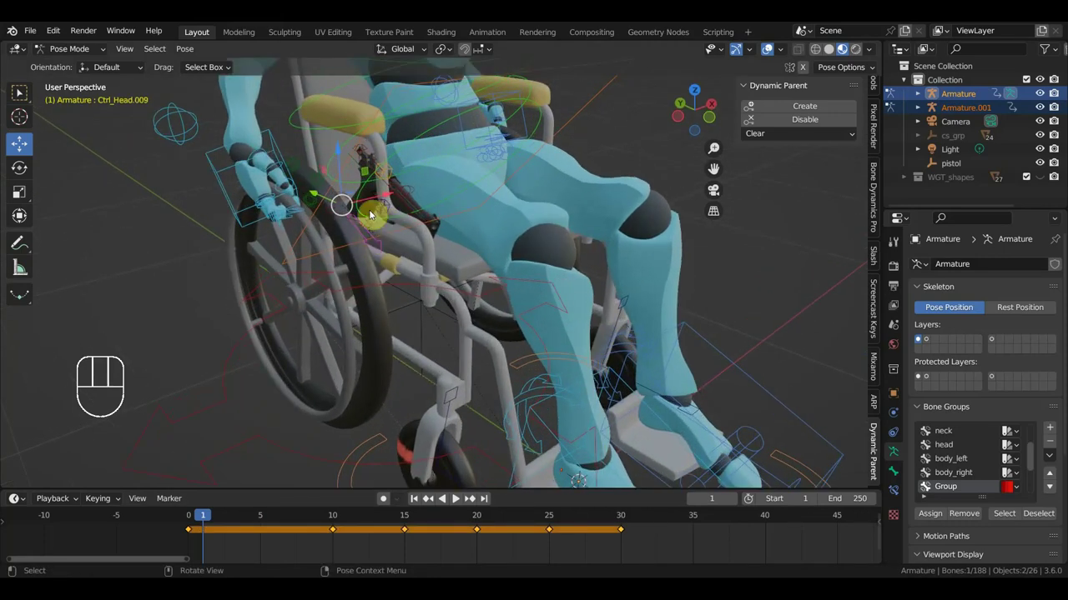
Step: Key Ctrl_Head.001's location and rotation at frame 1, then review the lap pose at frame 30
click(373, 212)
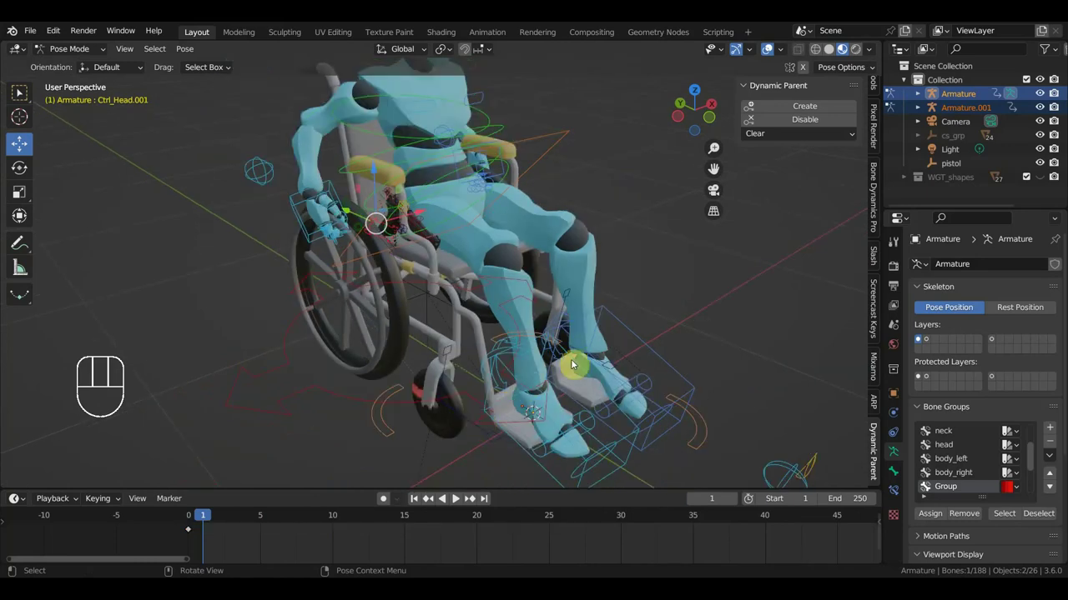
key(i)
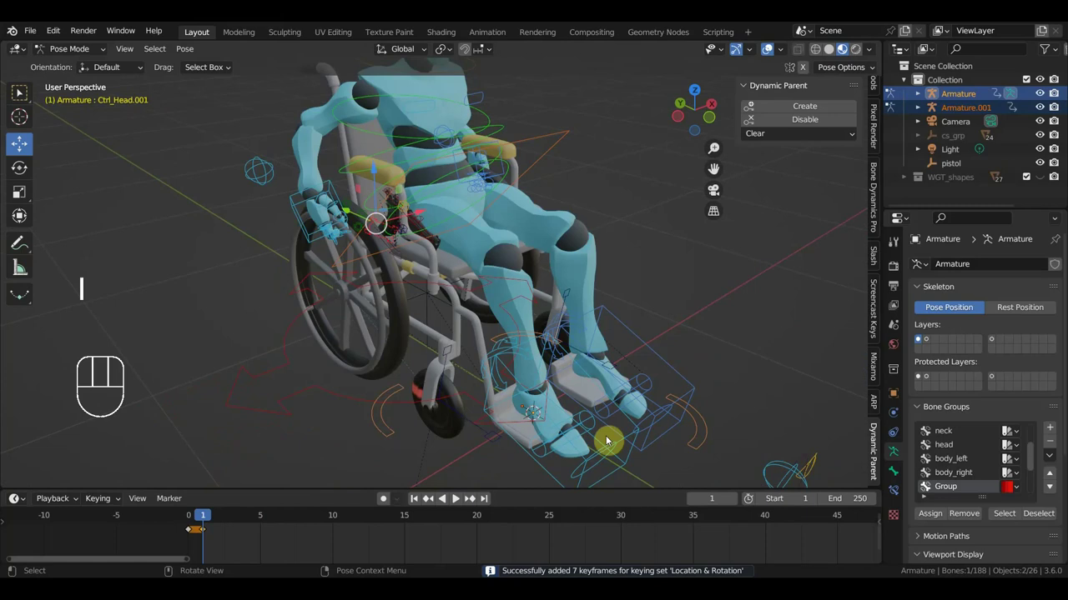
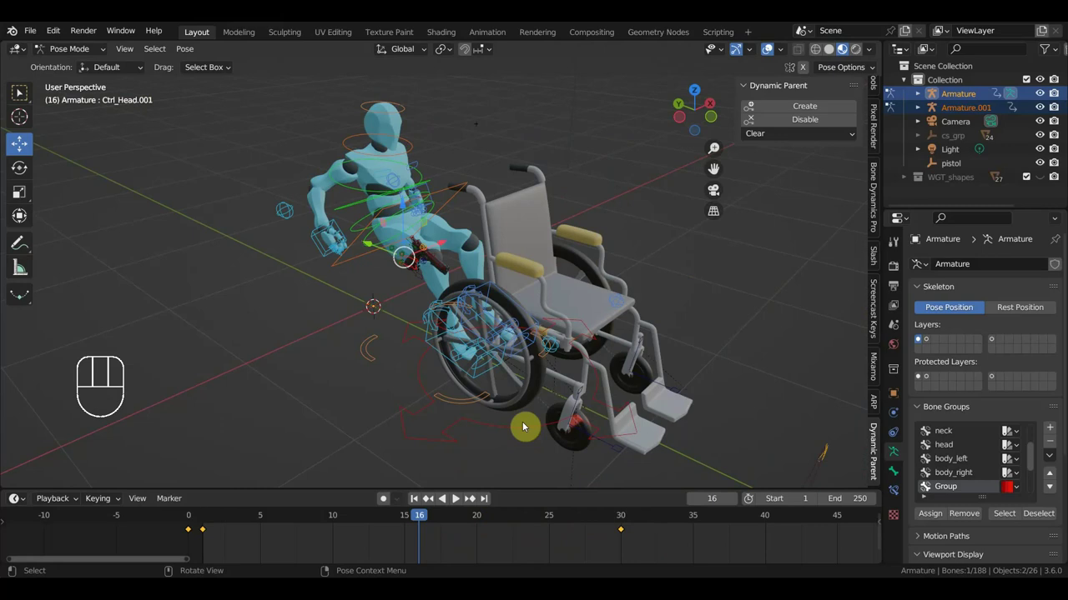
key(ctrl+z)
key(ctrl+z)
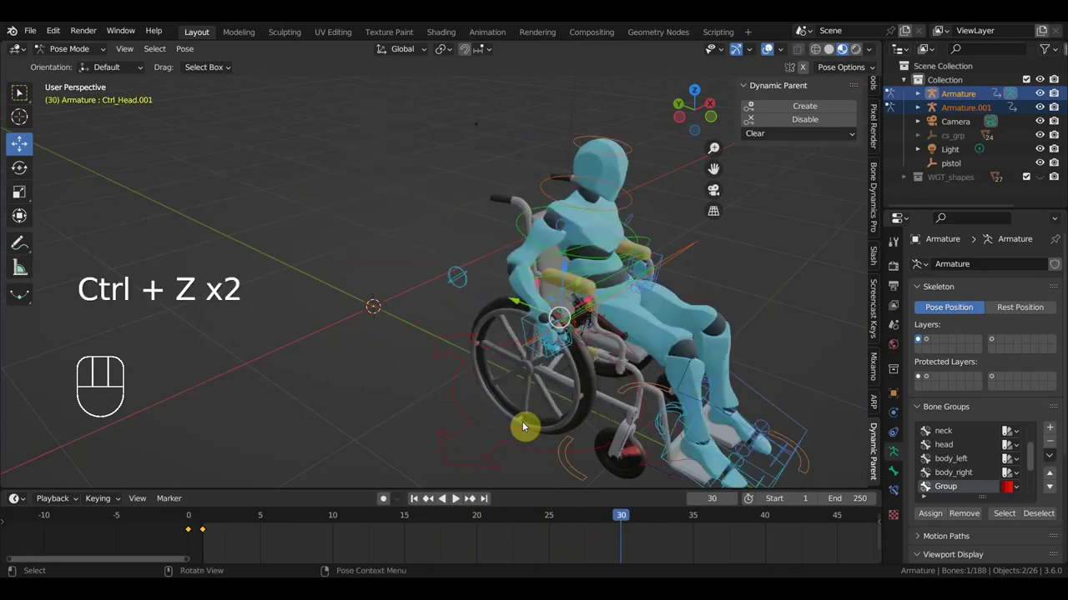
drag(538, 310, 484, 307)
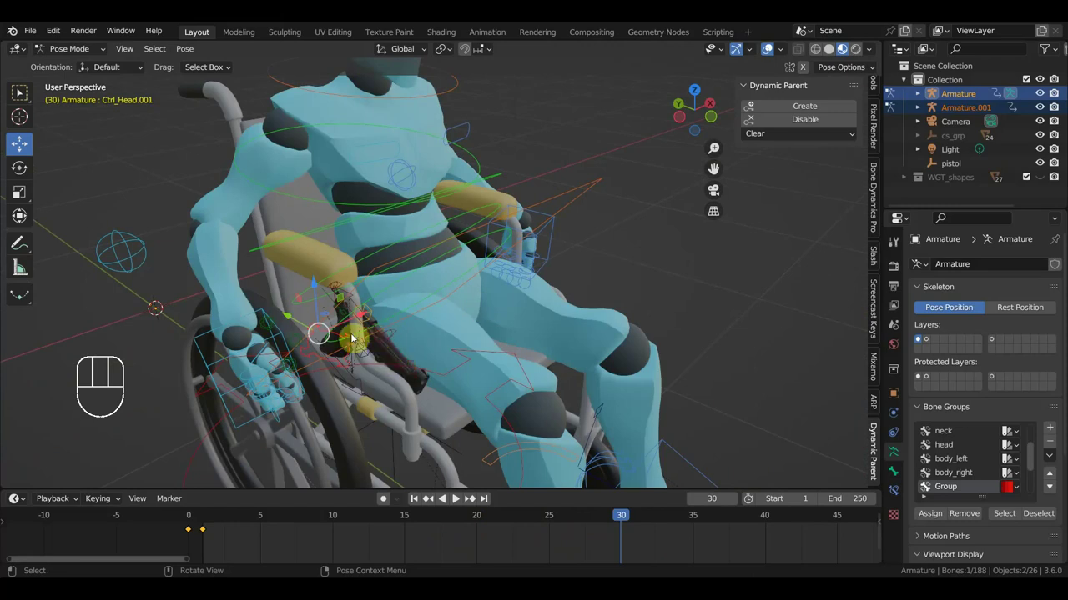
Step: Disable the head control's dynamic parenting from the Dynamic Parent panel
click(342, 338)
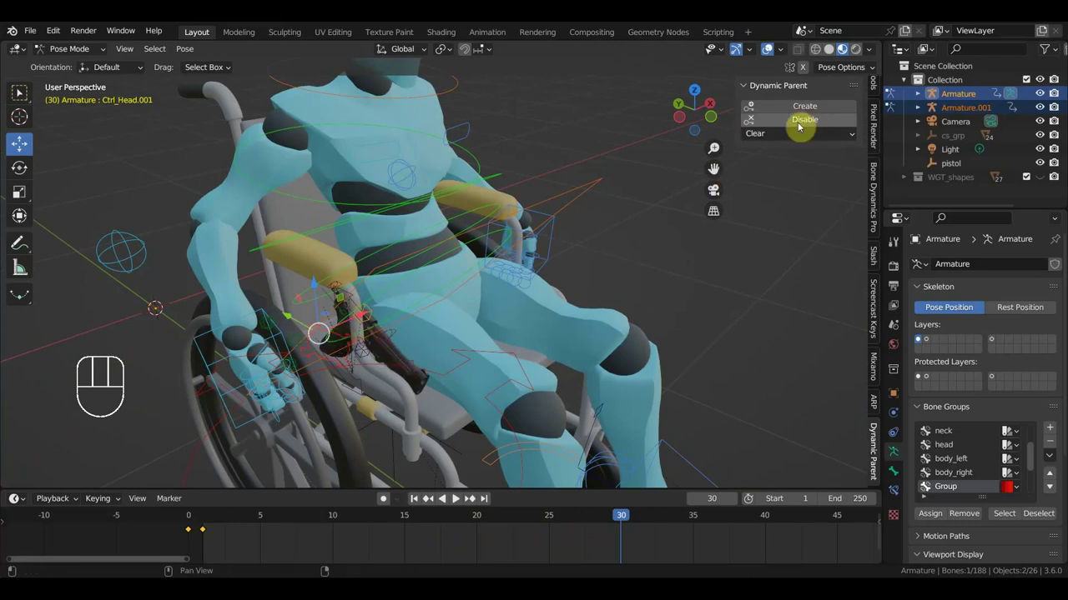
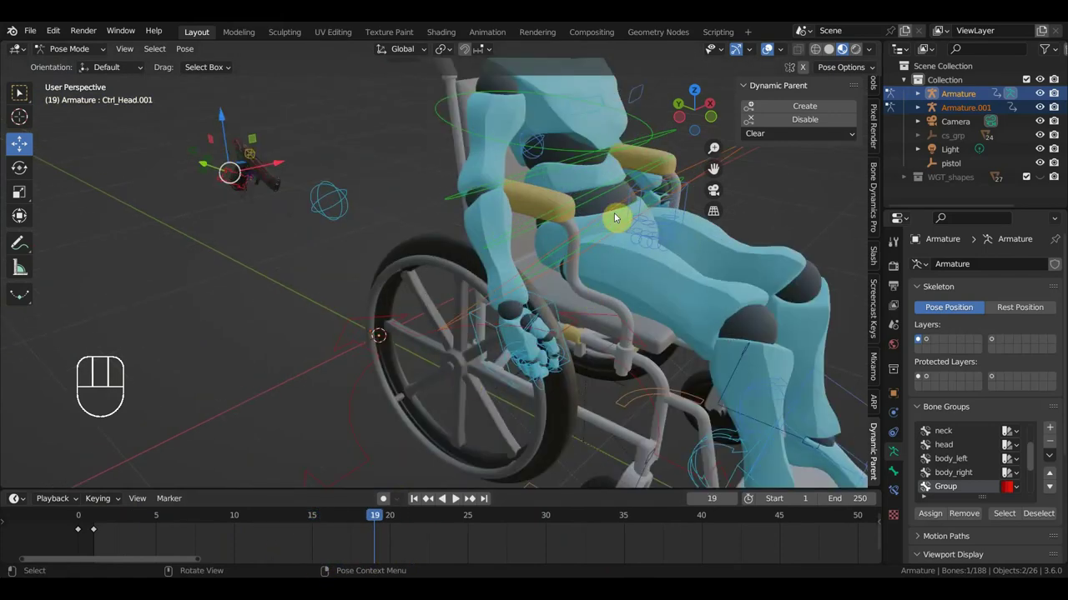
Step: Select Ctrl_Hips_Free, box-select its early keys and move the playhead to frame 30
click(691, 181)
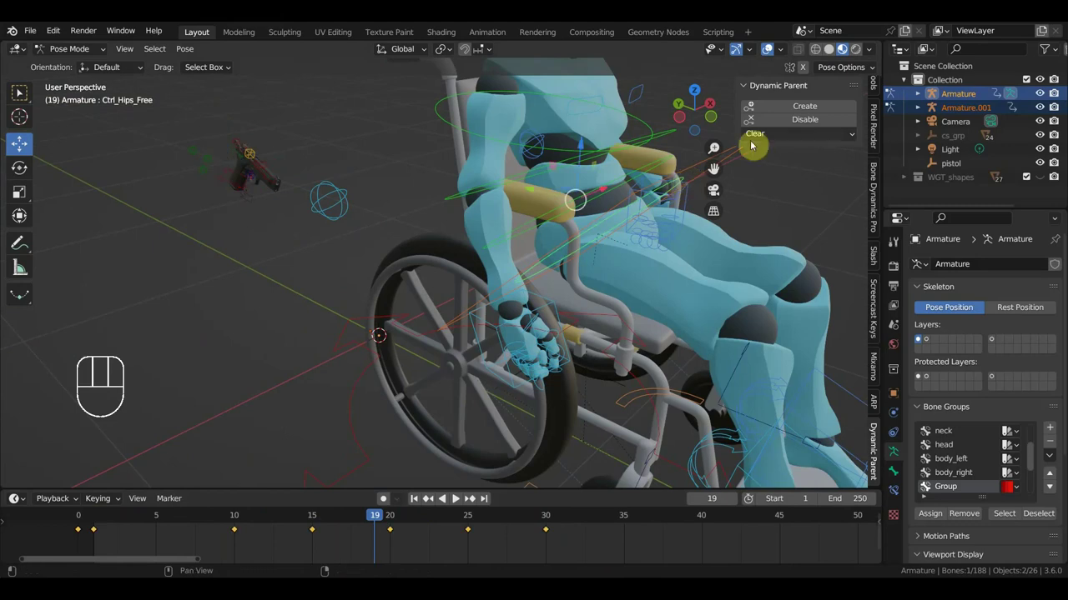
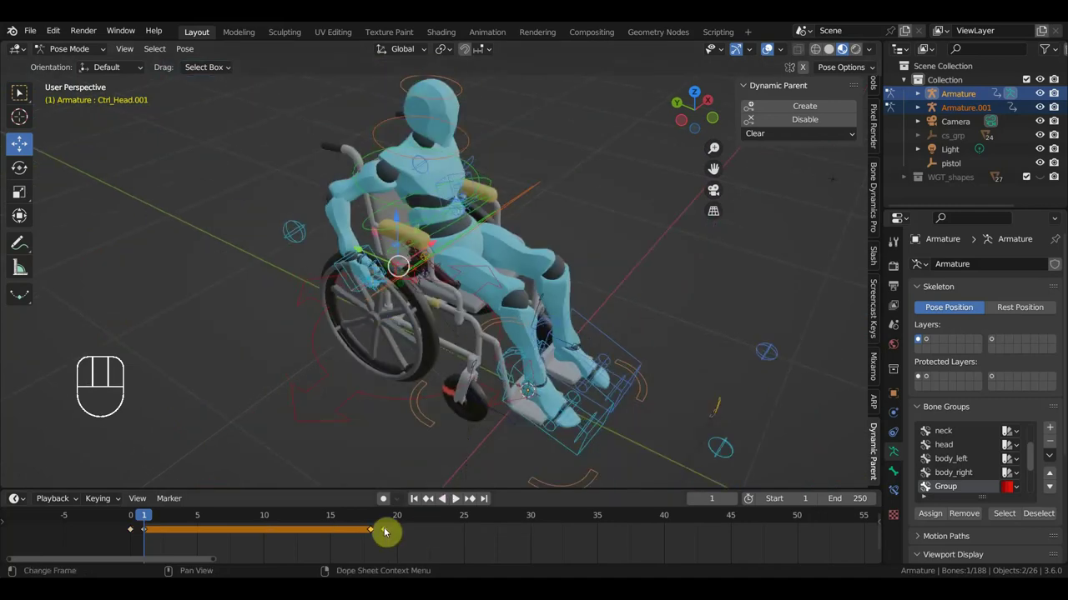
drag(166, 518, 254, 539)
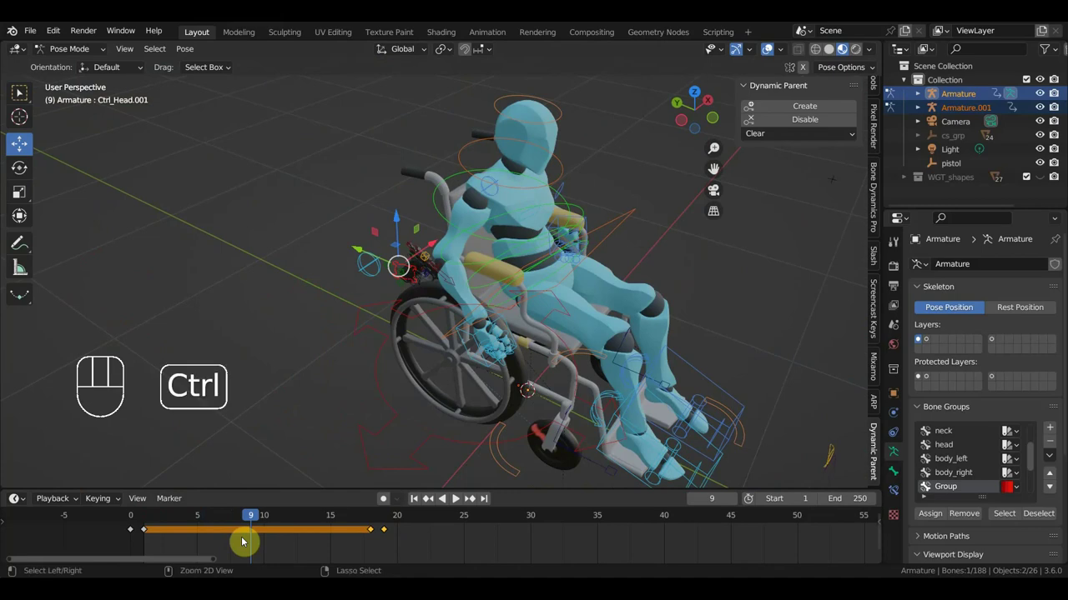
key(ctrl+z)
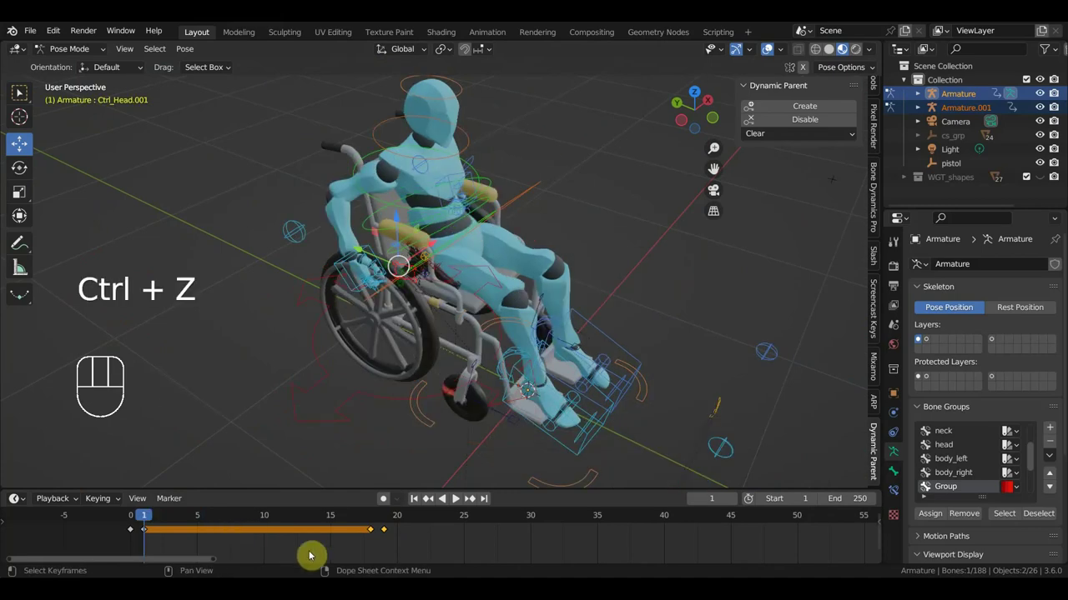
drag(412, 550, 370, 524)
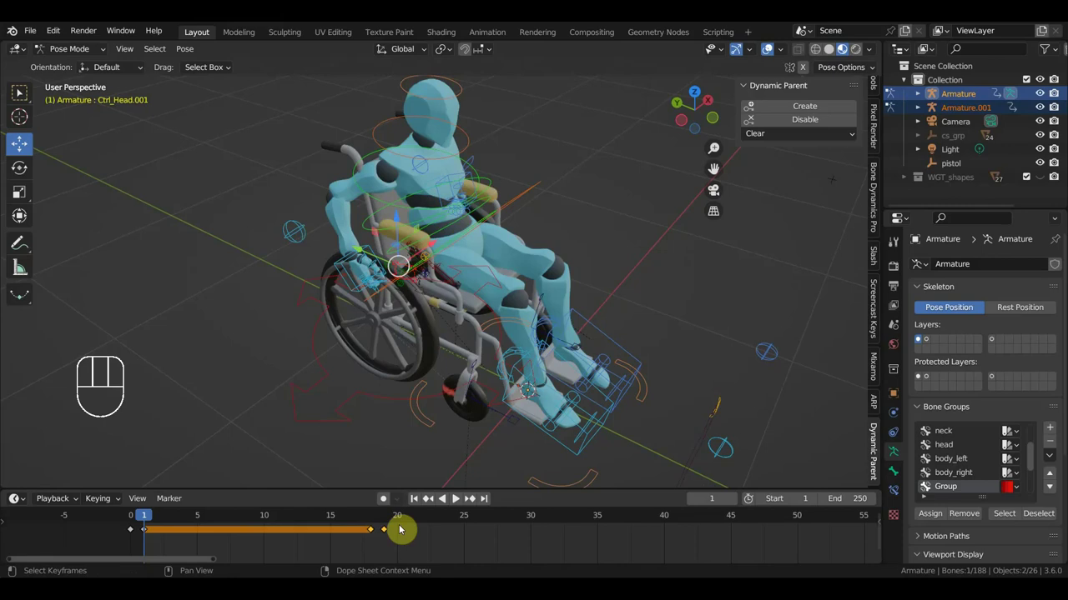
click(533, 521)
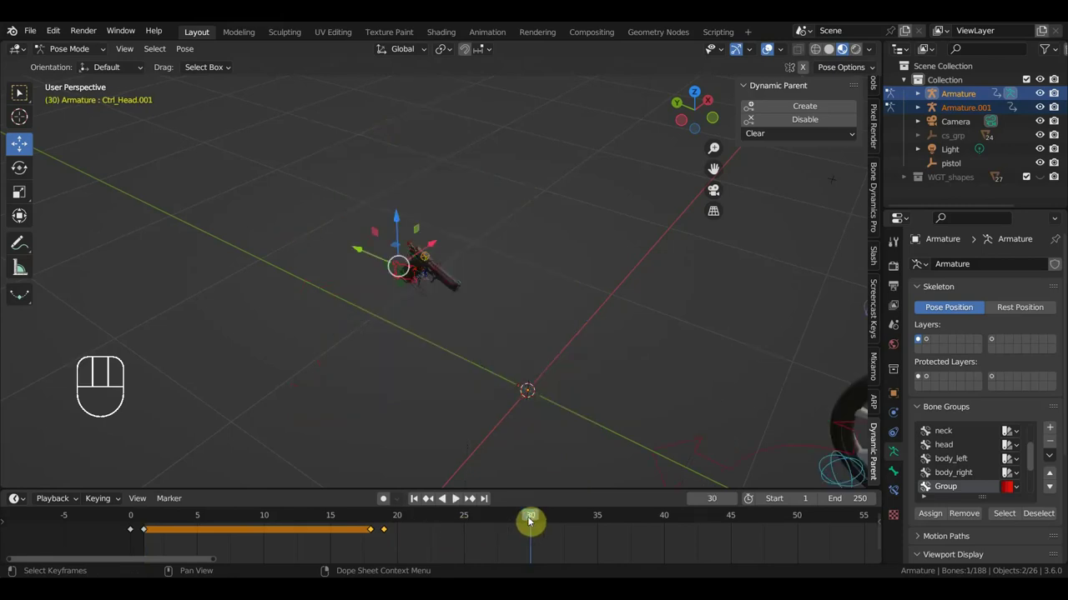
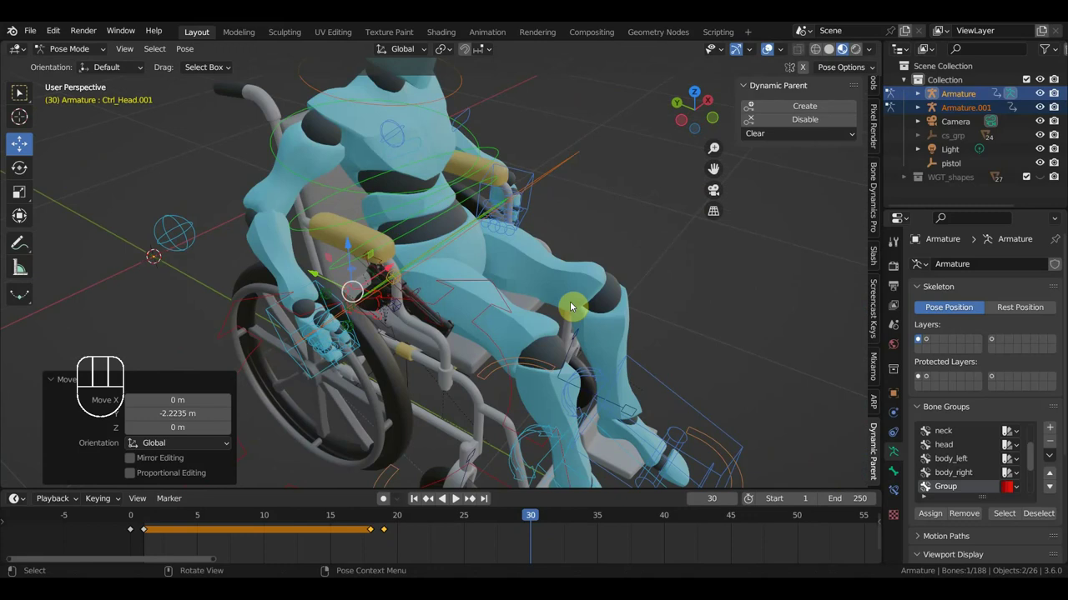
Step: Key location and rotation at frame 30, then review the pose at frame 27 around the wheelchair
key(i)
drag(530, 516, 536, 463)
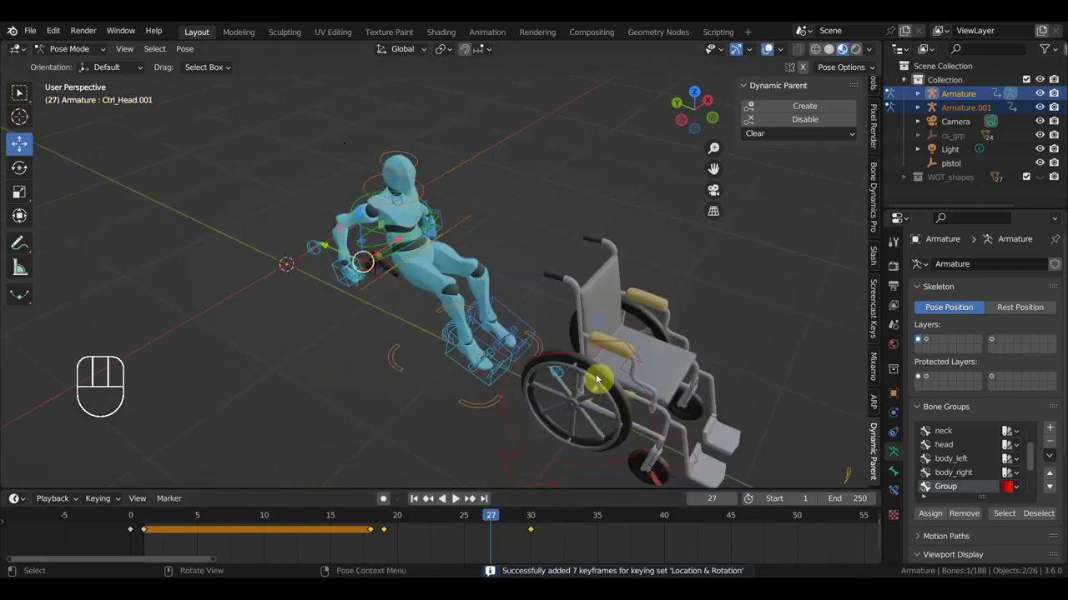
drag(605, 376, 618, 347)
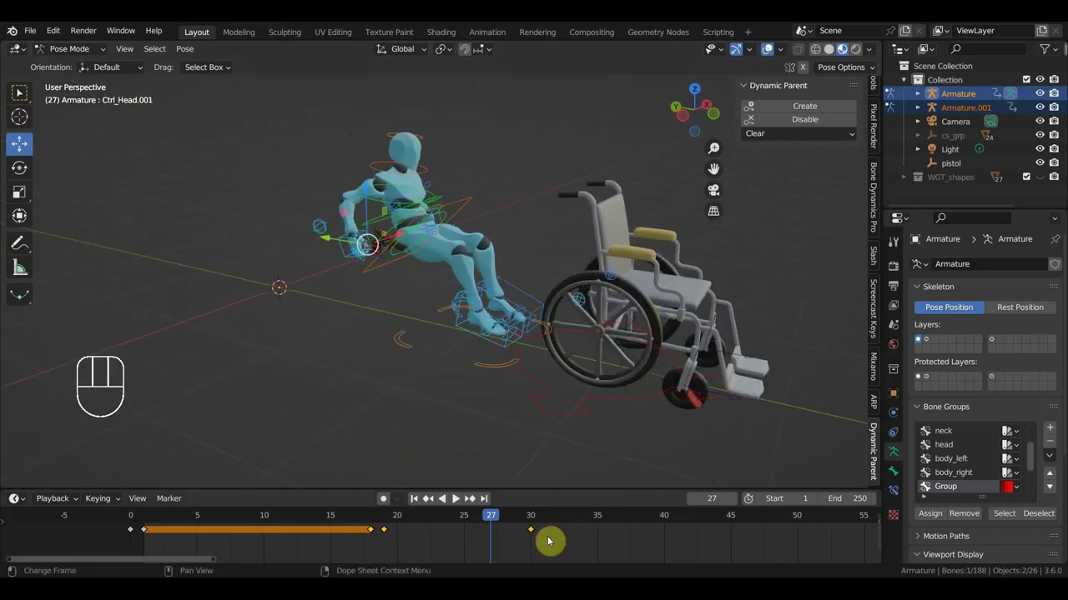
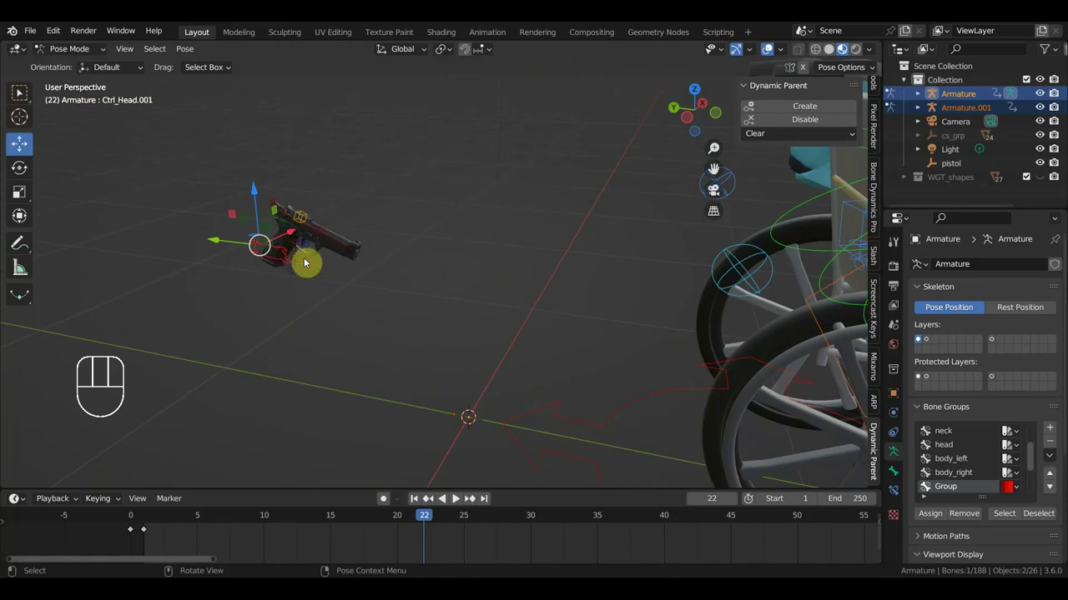
Step: Delete the in-between keyframes (frames 1-20 onward) of twelve selected body controls
drag(271, 227, 252, 196)
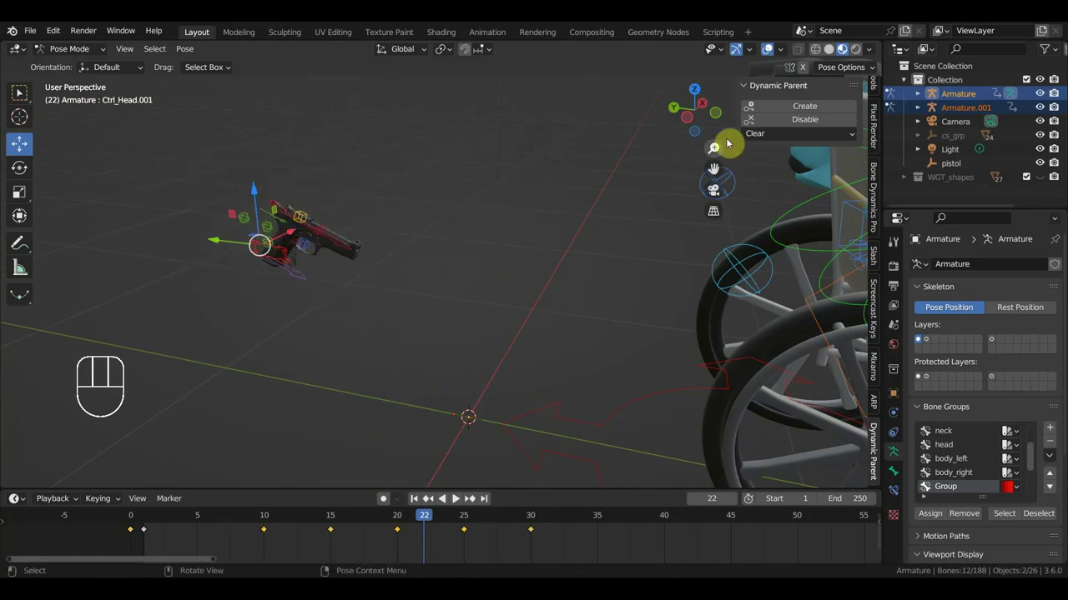
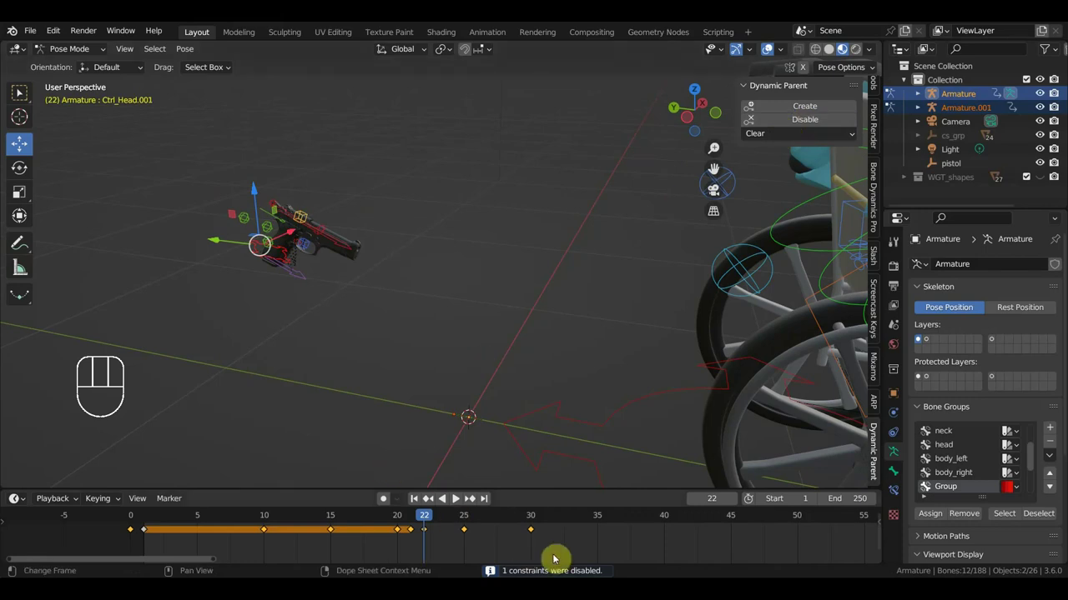
drag(474, 538, 392, 526)
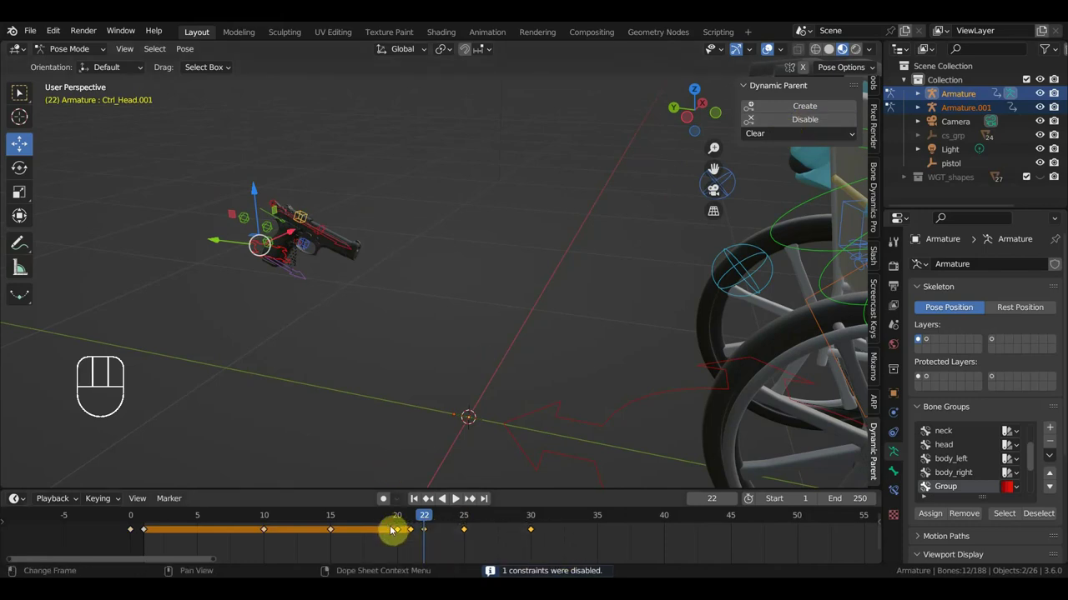
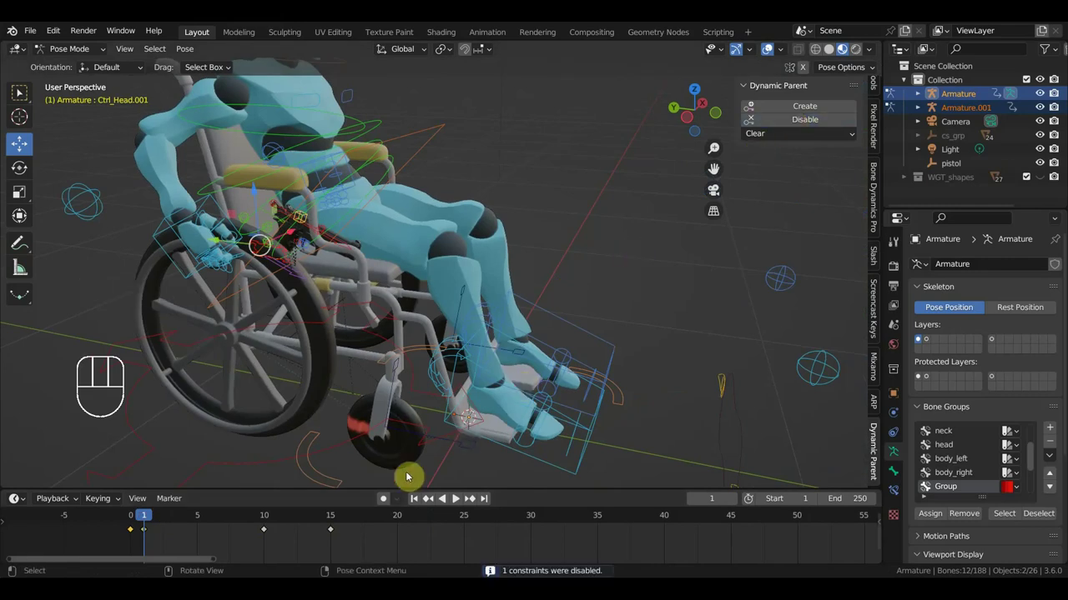
drag(382, 552, 277, 530)
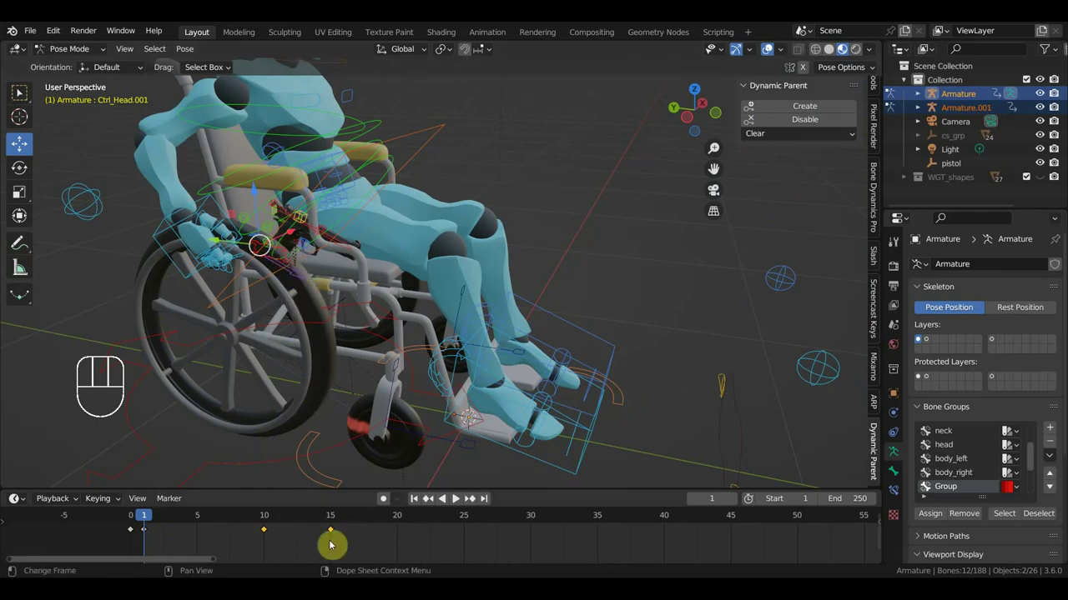
key(Delete)
Step: Orbit around the legs and zoom out to see the whole scene
drag(172, 520, 152, 519)
drag(304, 255, 281, 253)
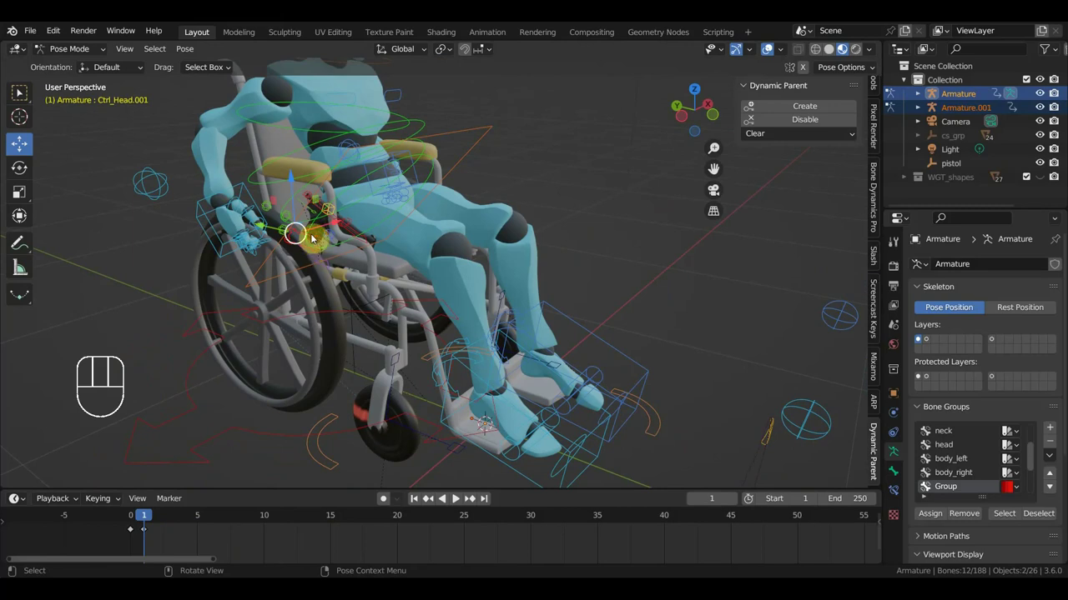
drag(449, 313, 481, 303)
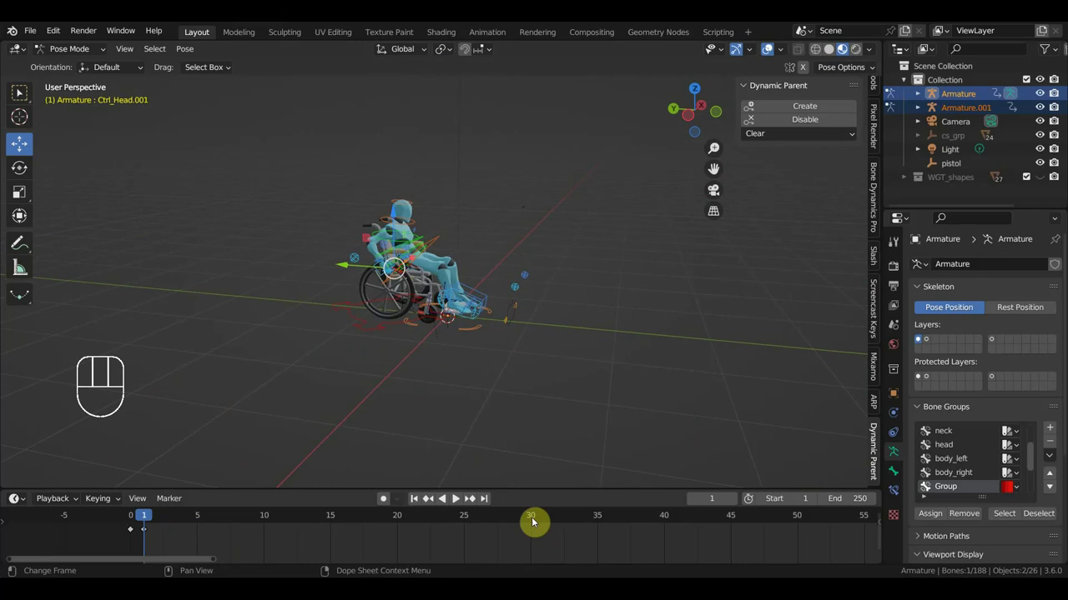
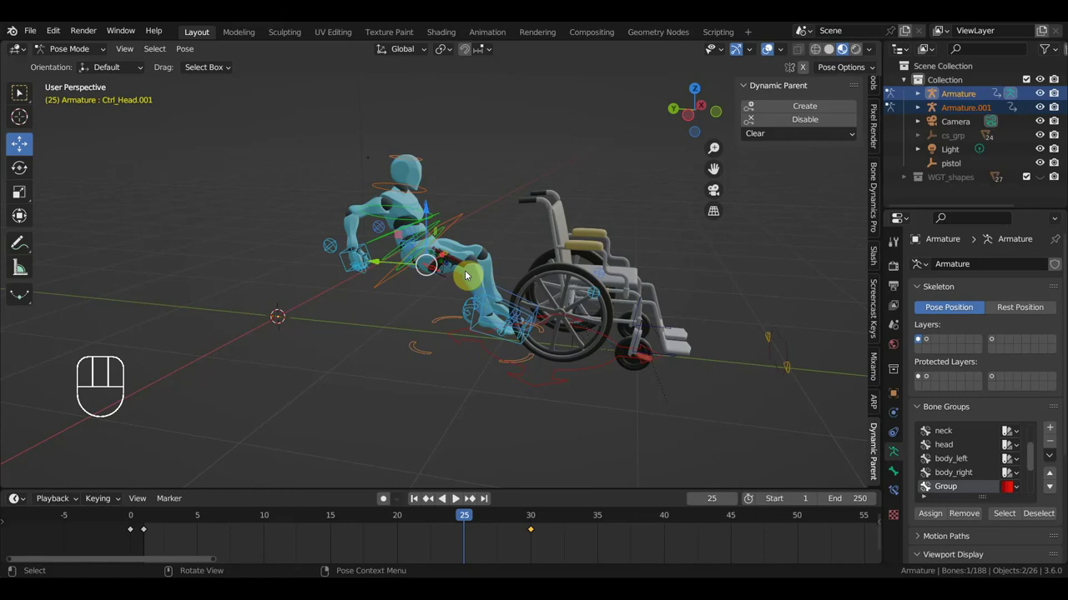
Step: At frame 5 remove stray keys and nudge the foot controls onto the footrests
click(131, 517)
drag(169, 519, 461, 573)
drag(570, 556, 506, 526)
key(Delete)
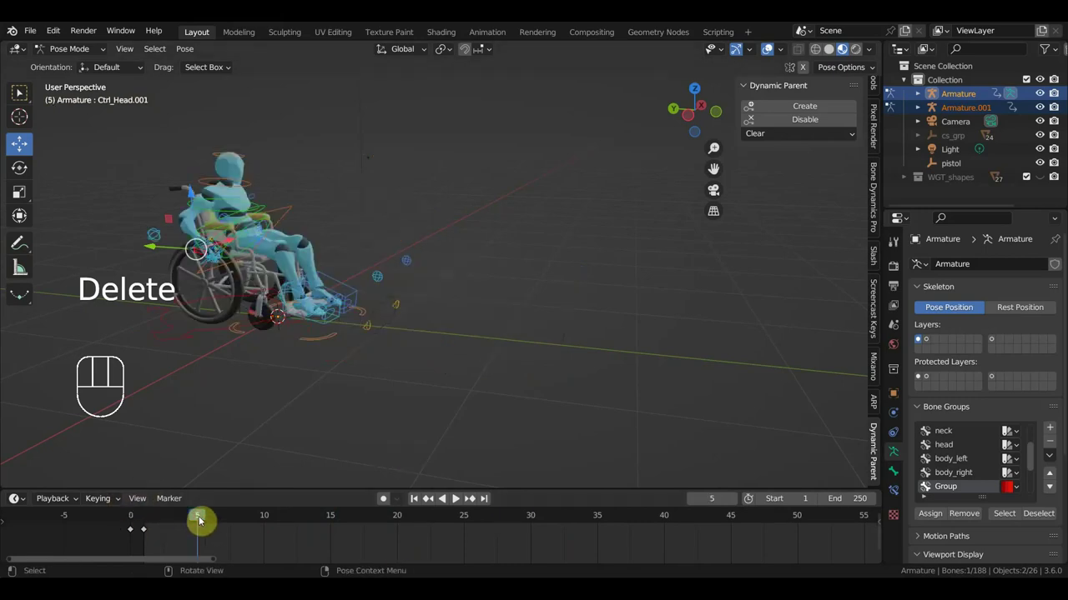
middle_click(327, 362)
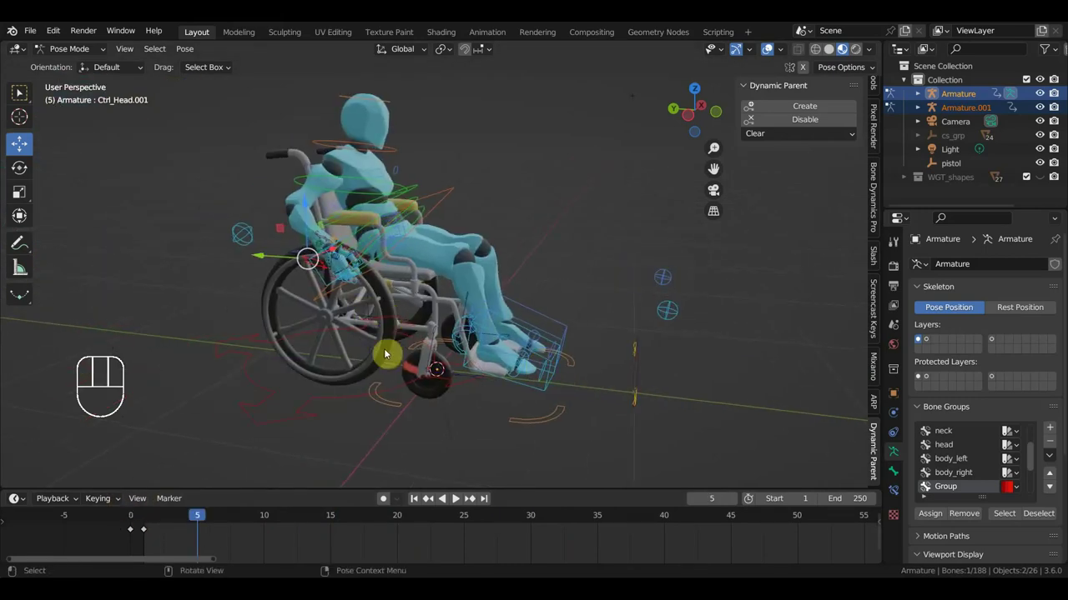
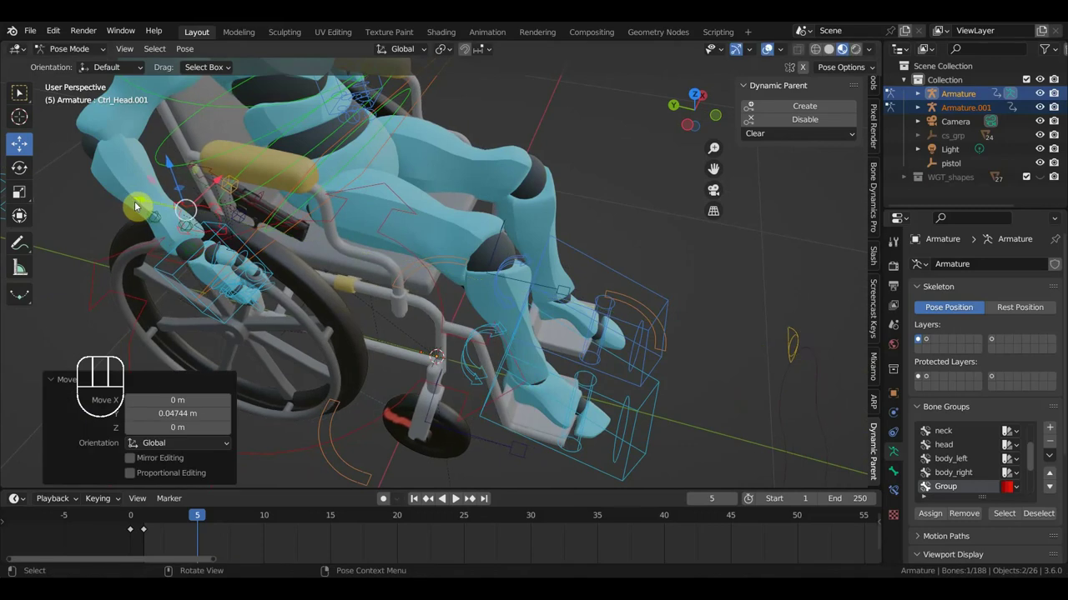
key(ctrl+z)
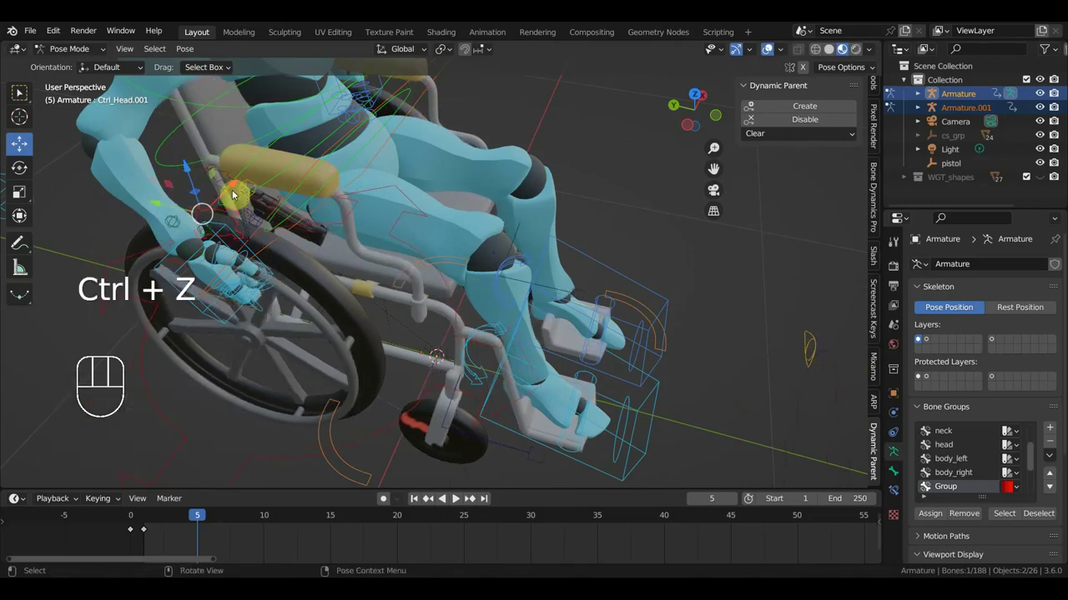
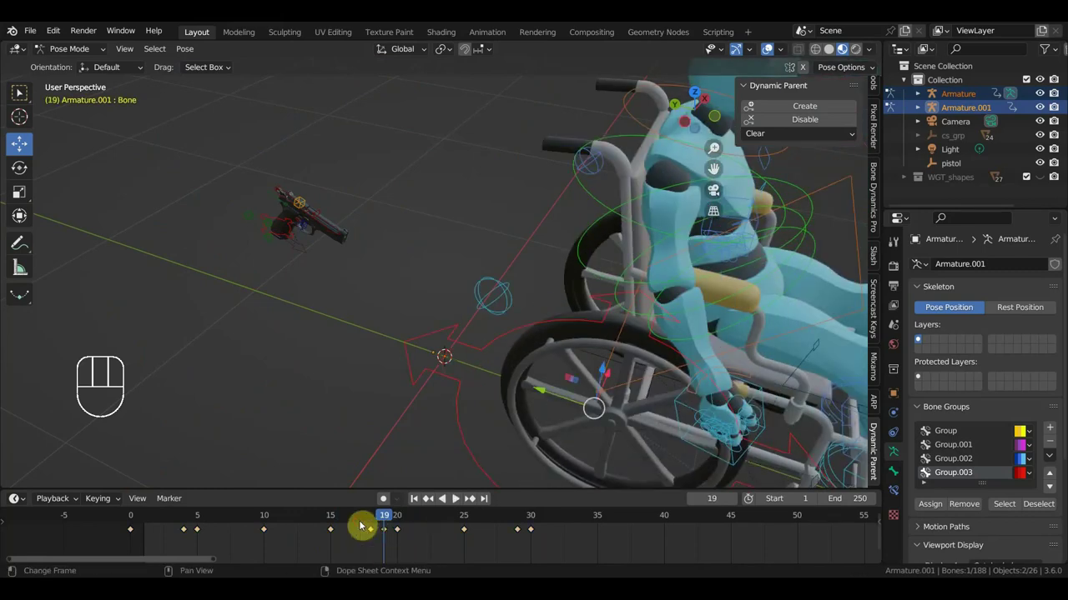
Step: Snap the second armature's stray keyframes onto the five-frame marks
key(Delete)
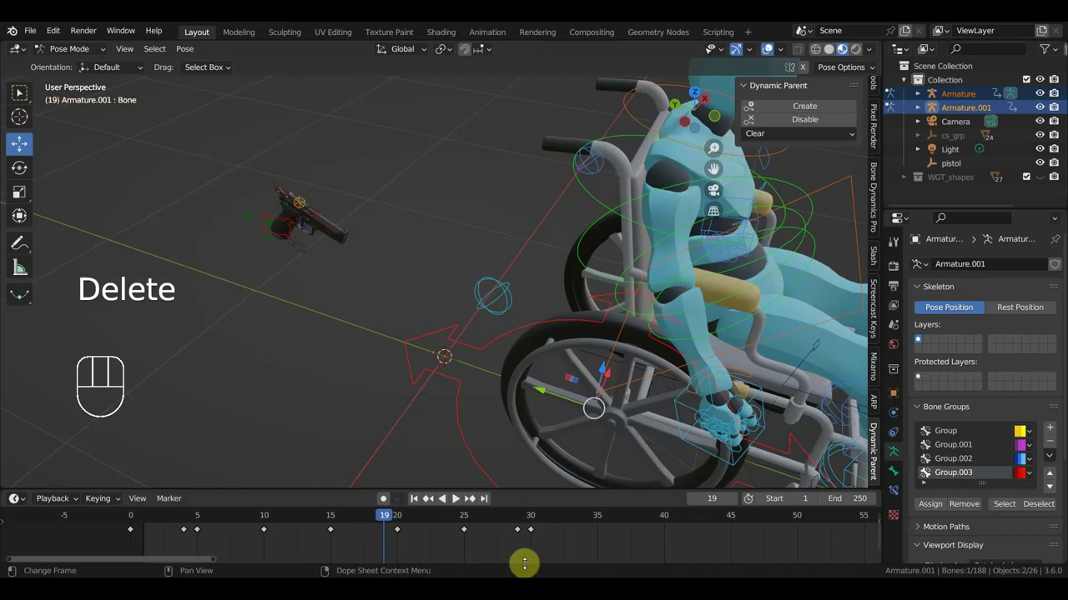
click(509, 519)
key(Delete)
drag(184, 539, 175, 528)
key(Delete)
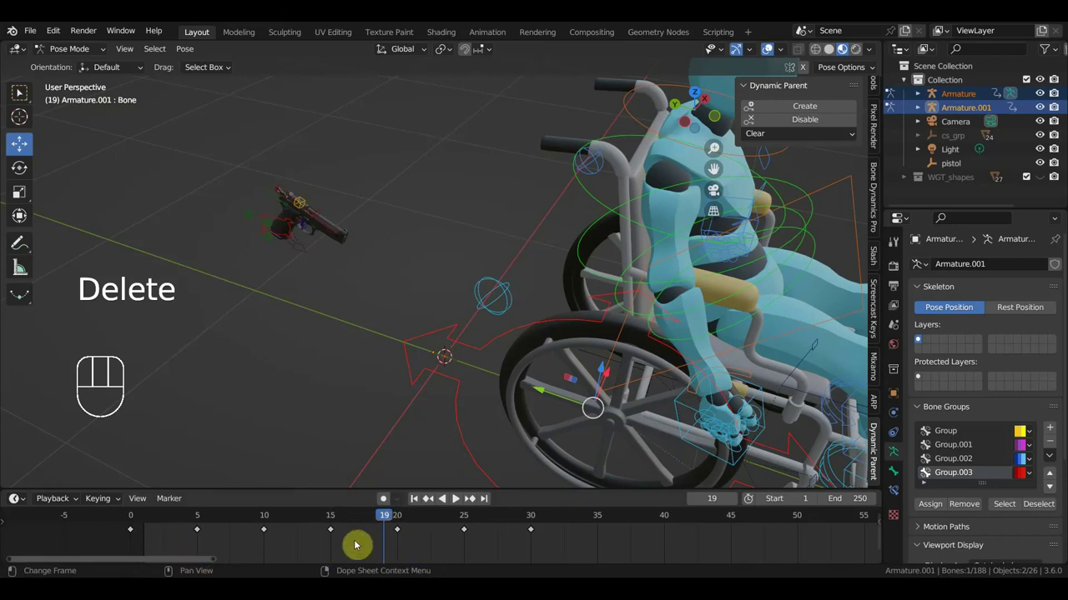
Step: Return to the animation's start and make the character rig's head control active
drag(385, 519, 148, 514)
drag(263, 297, 276, 310)
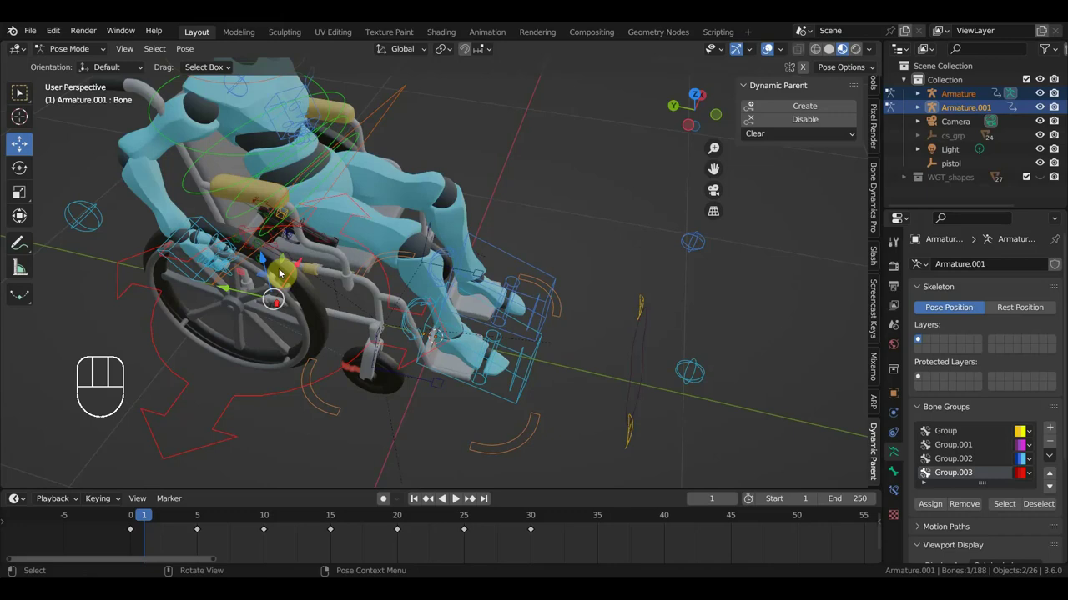
click(247, 230)
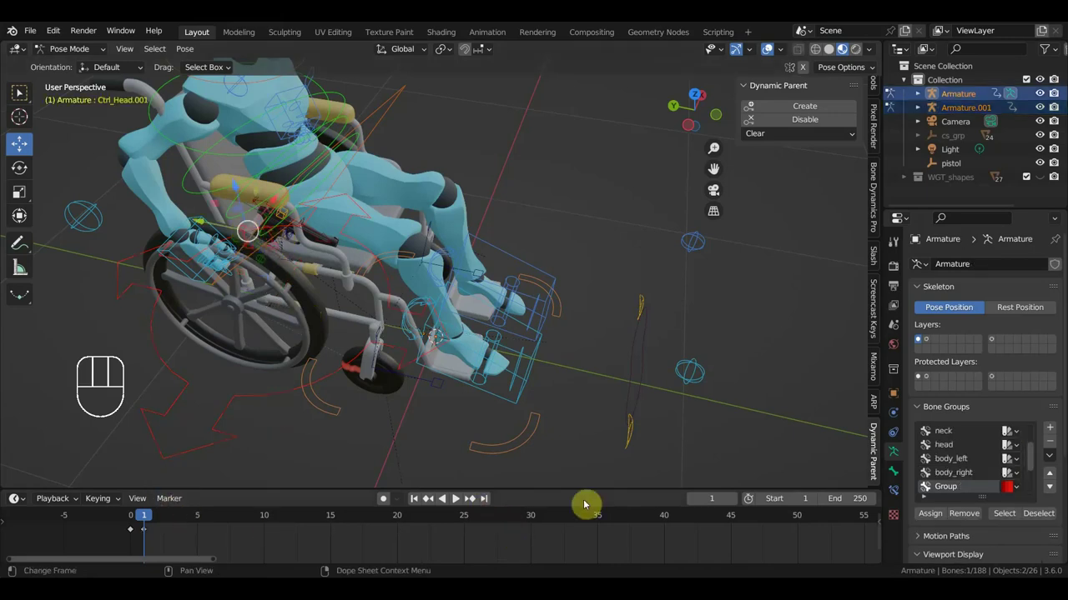
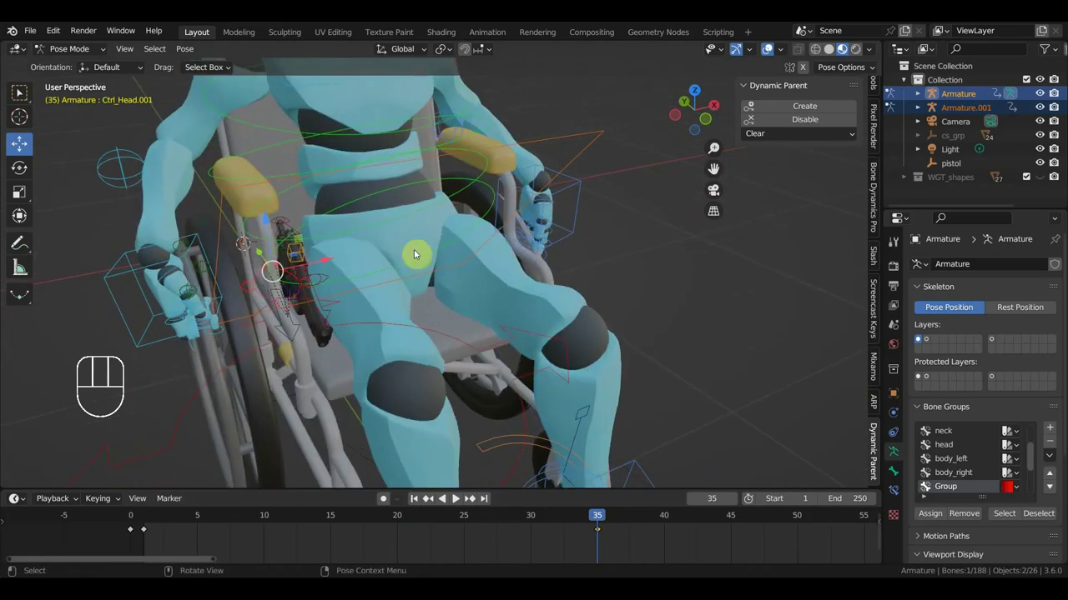
Step: Inspect the hips and head controls' keys, then select every control of the character rig
click(462, 236)
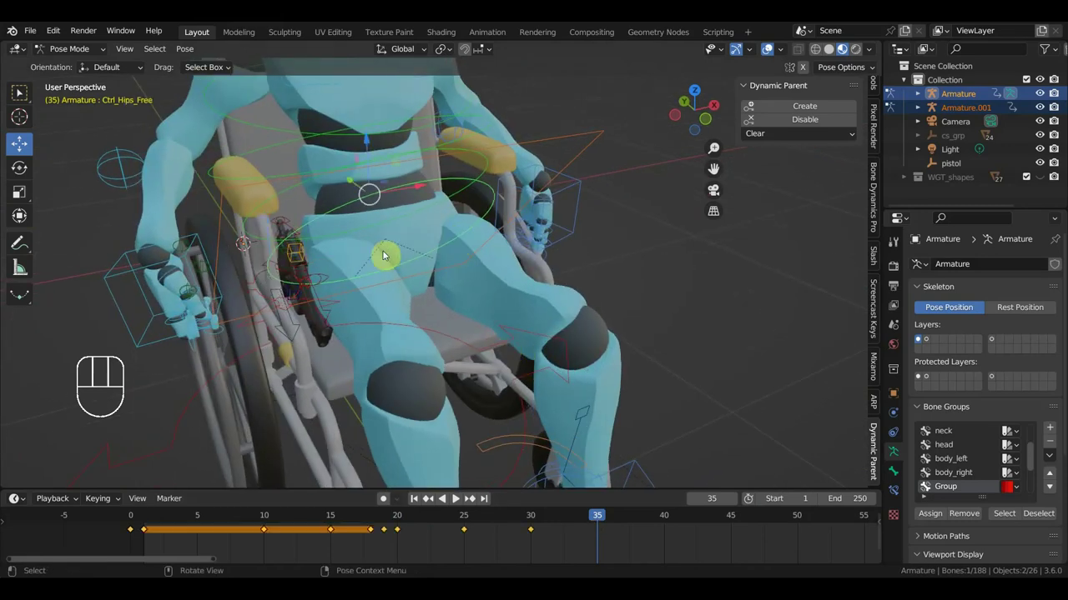
click(266, 279)
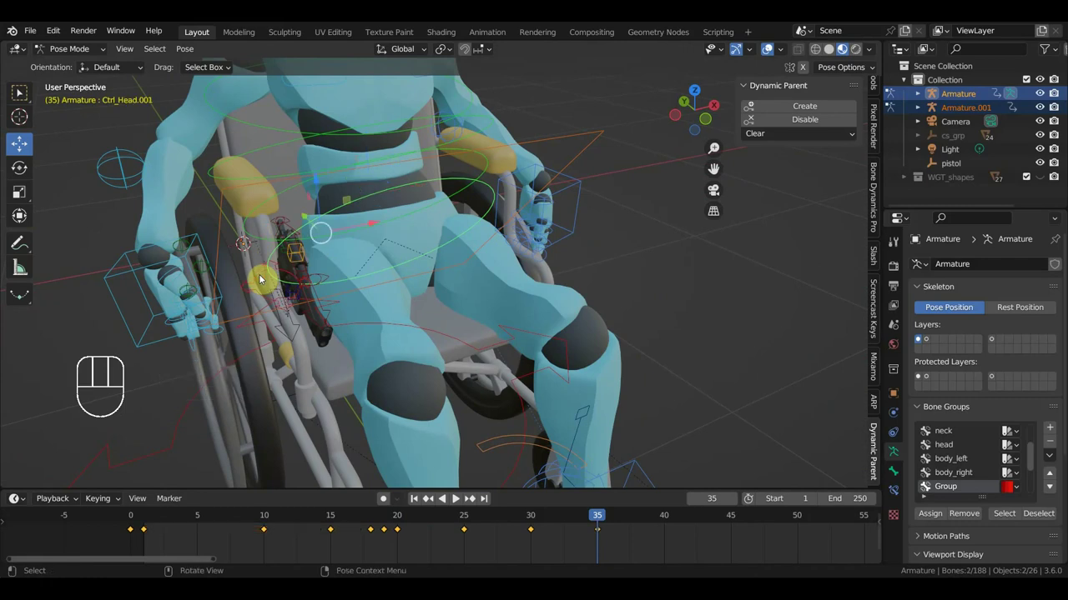
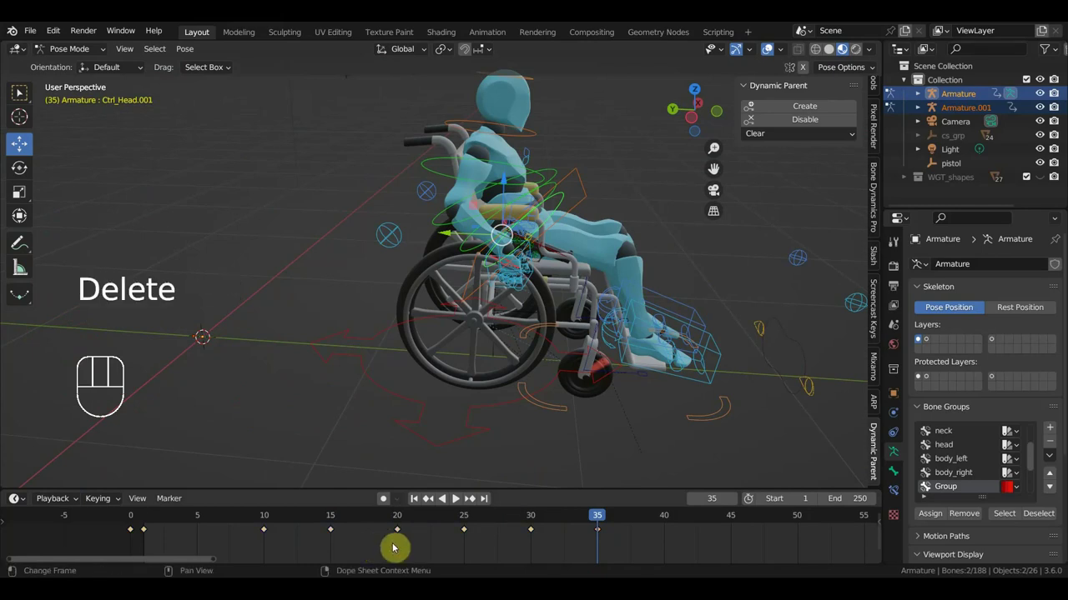
key(a)
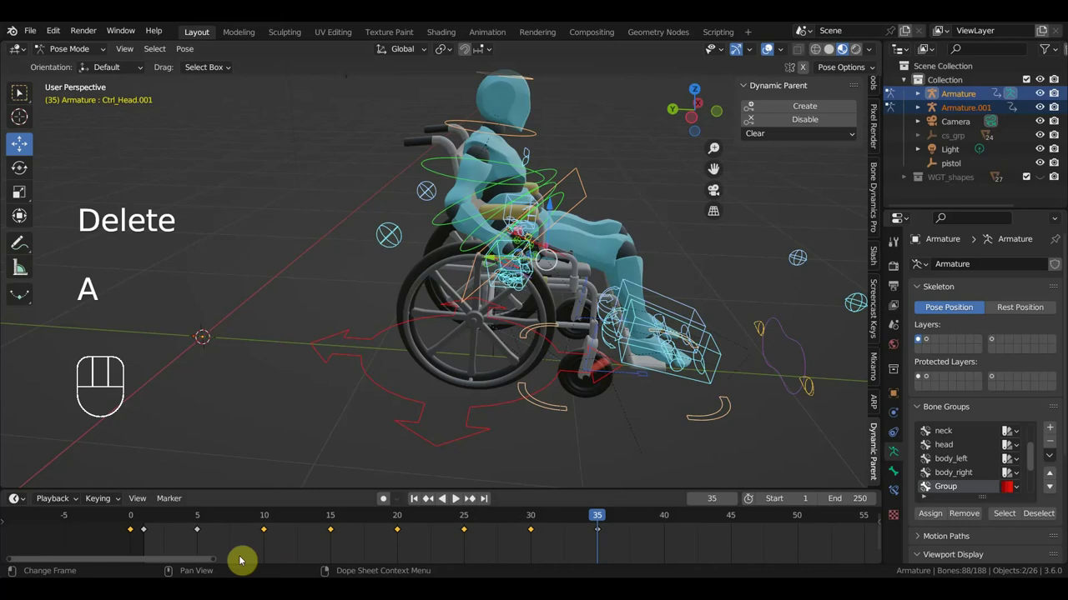
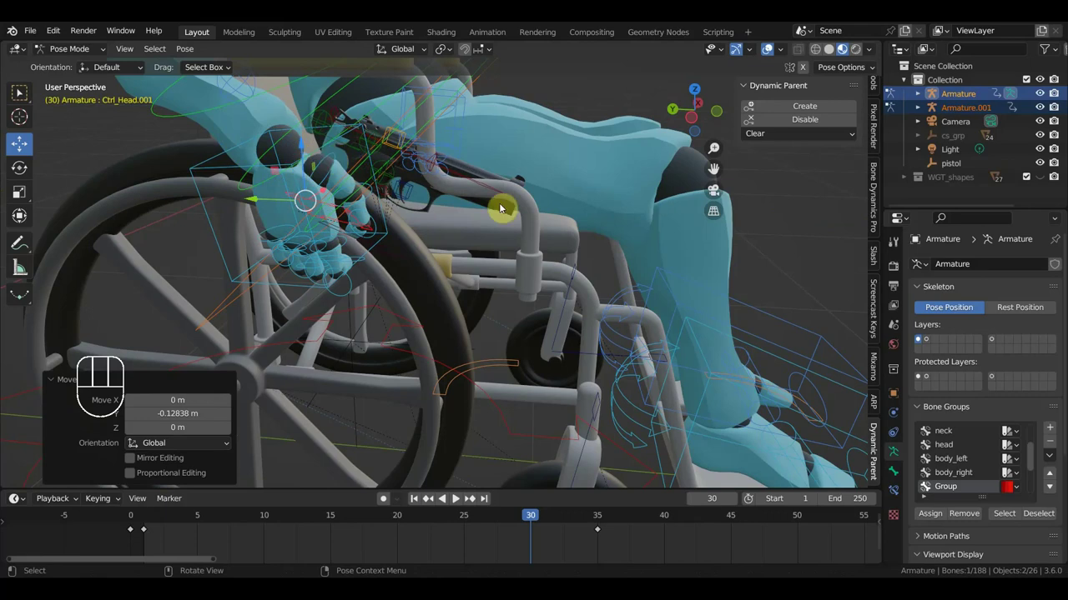
Step: Key location and rotation for all controls at frame 30, then review at frames 10 and 0
key(i)
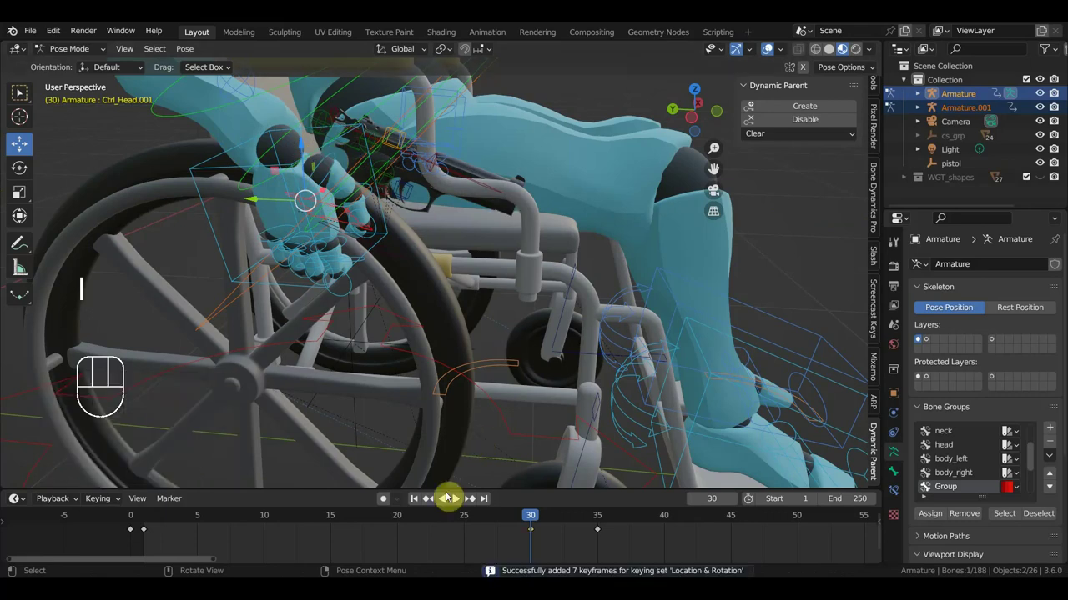
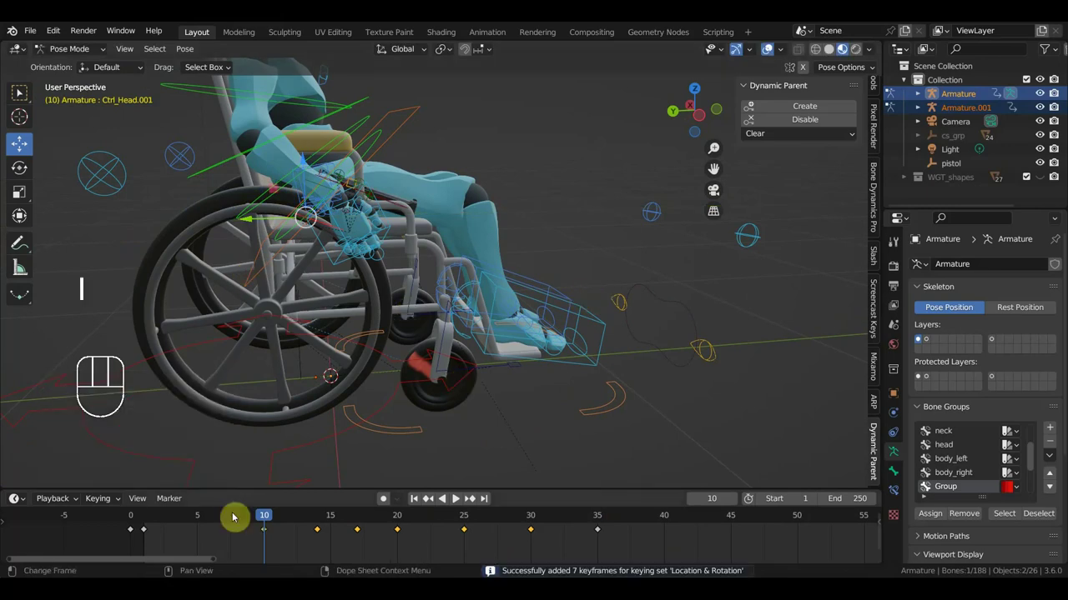
click(198, 519)
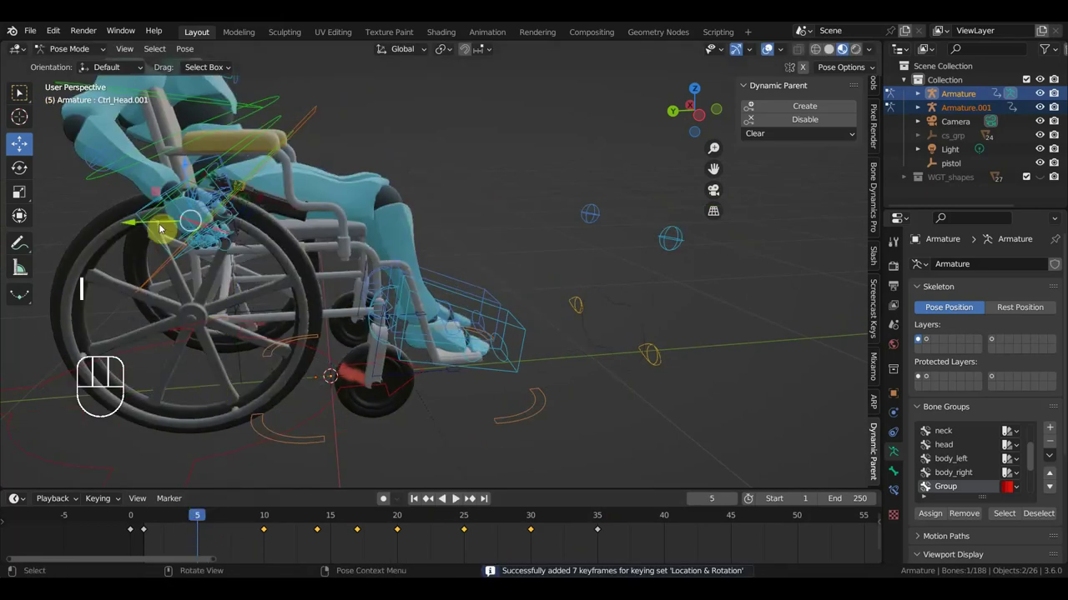
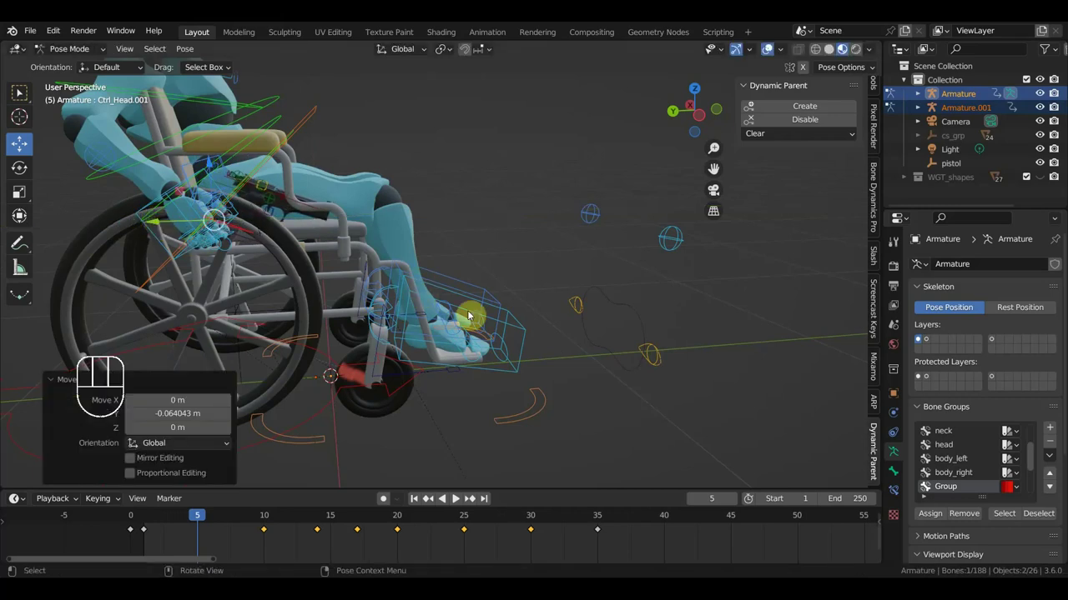
click(142, 522)
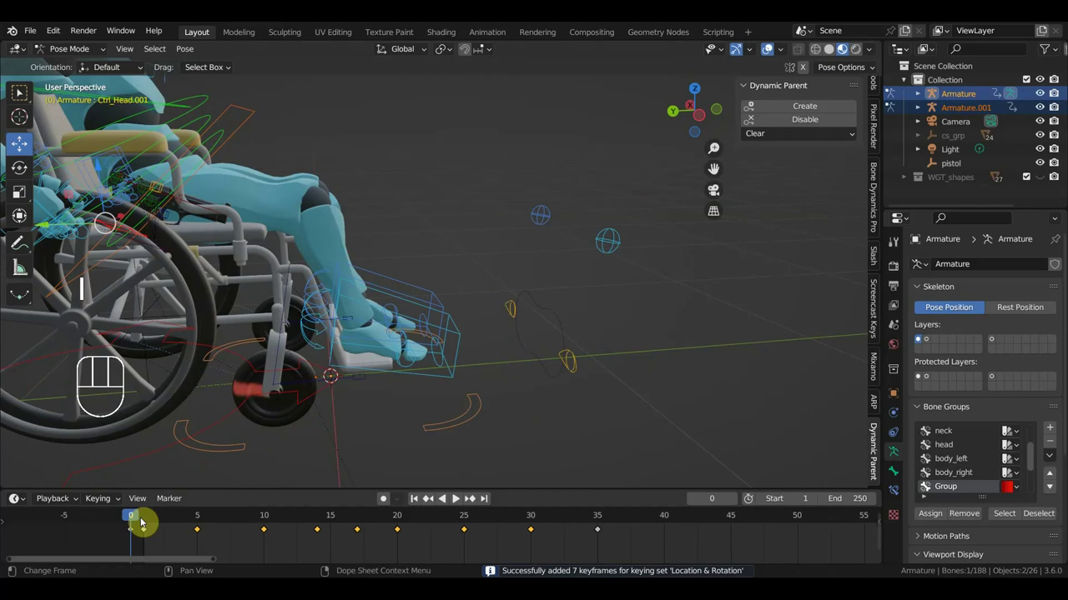
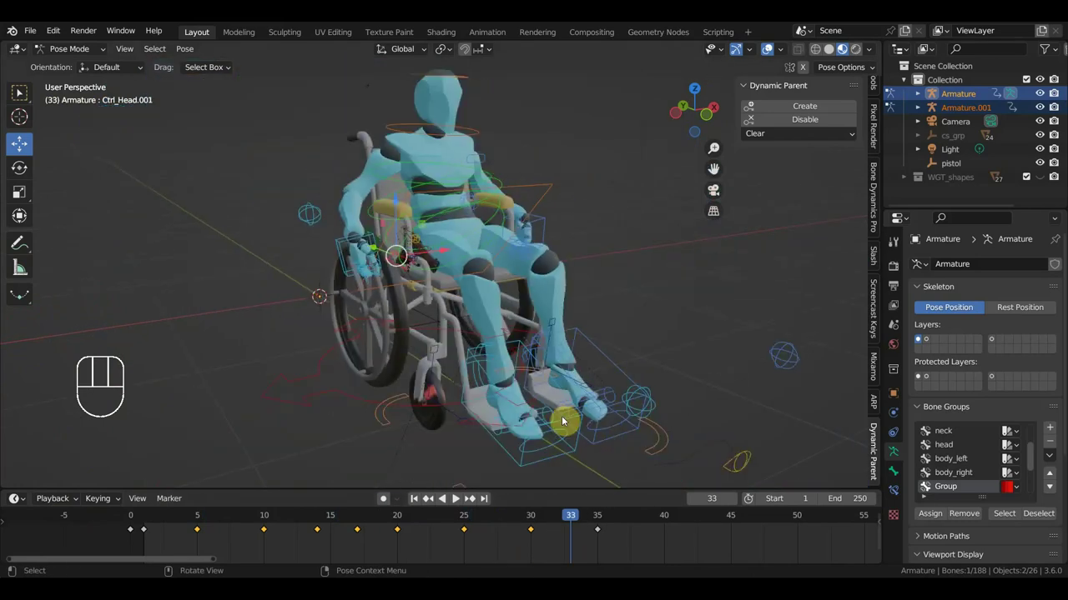
Step: At frame 40, rotate the rig's master control about -47° around the vertical axis in top view
key(KP_3)
key(space)
key(space)
click(670, 520)
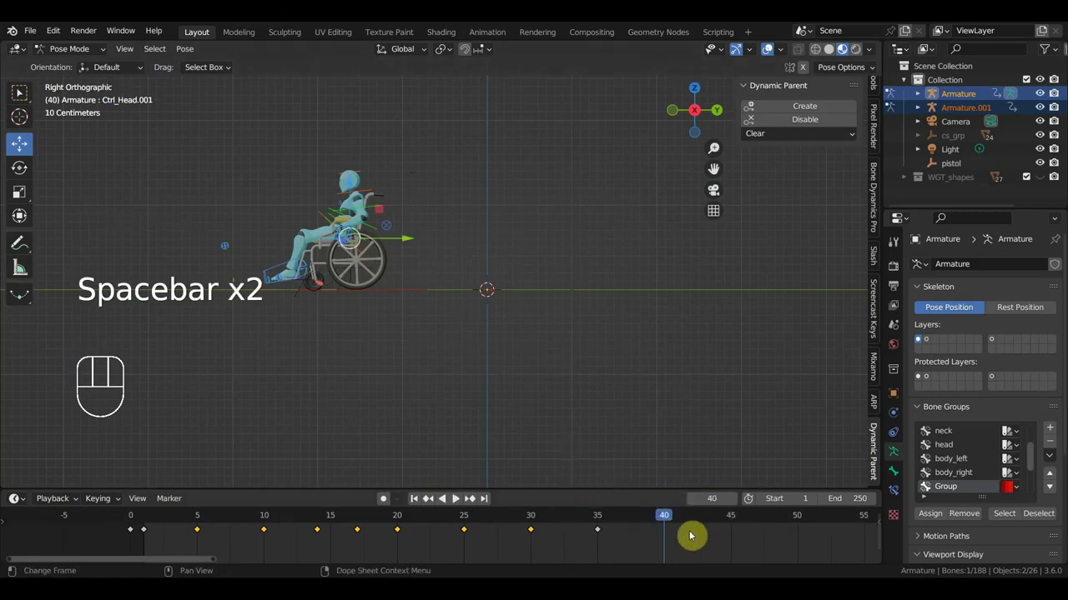
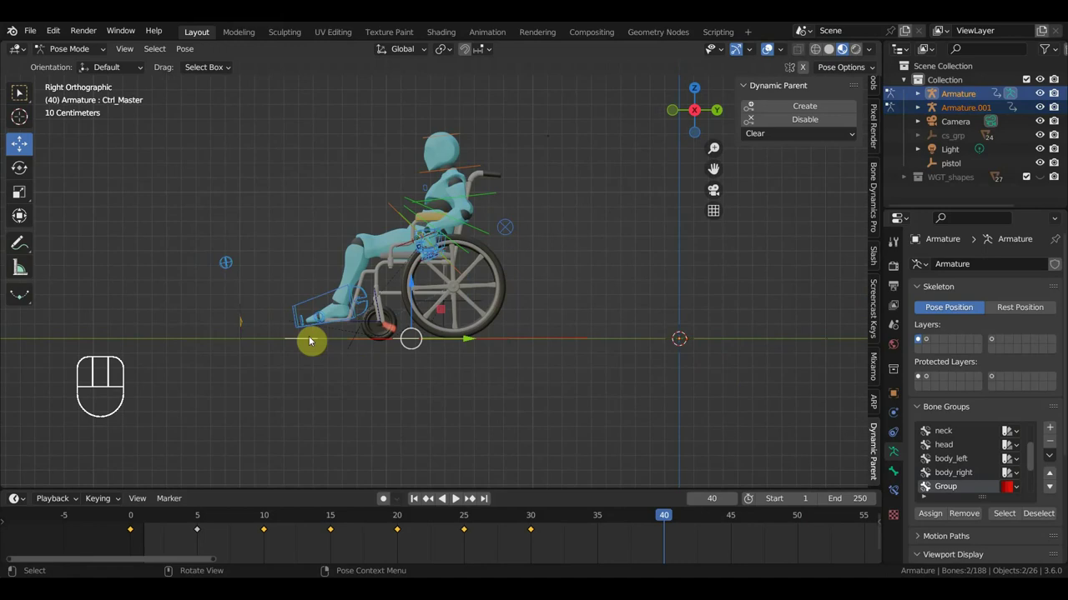
drag(461, 352, 497, 371)
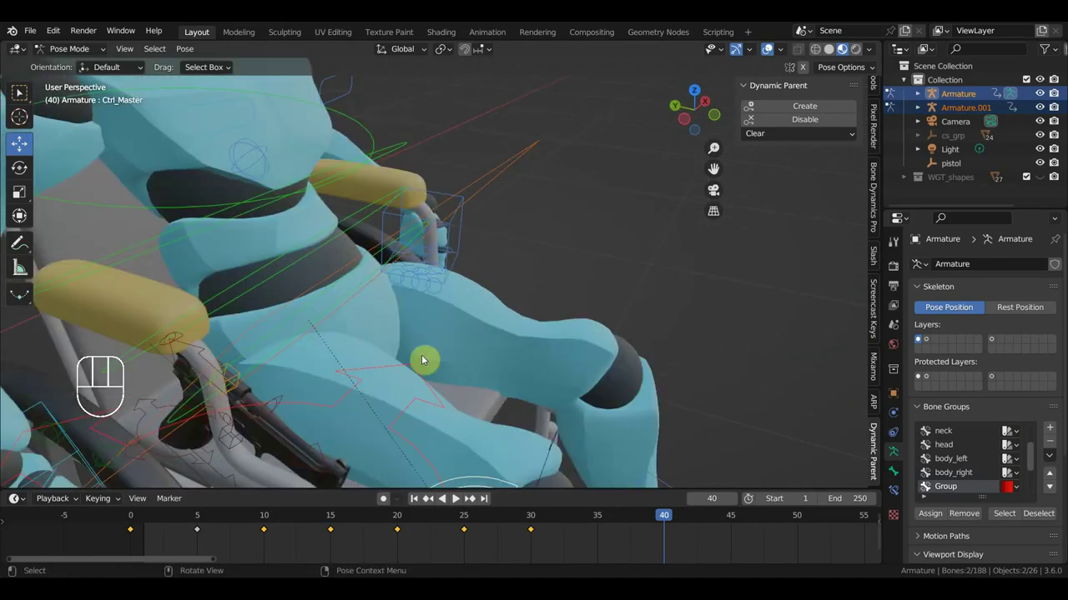
click(148, 412)
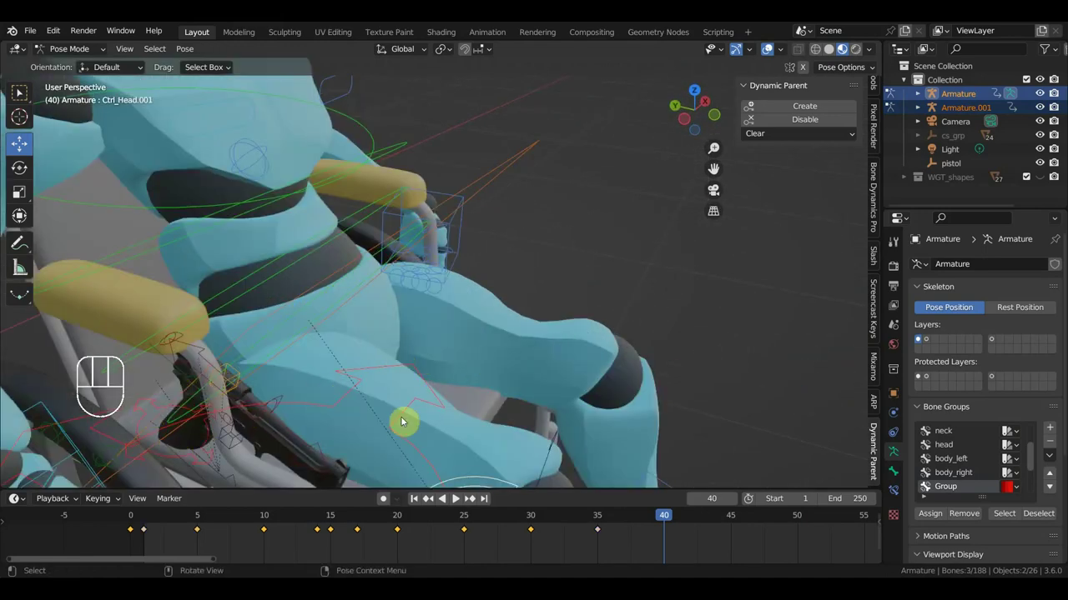
key(KP_7)
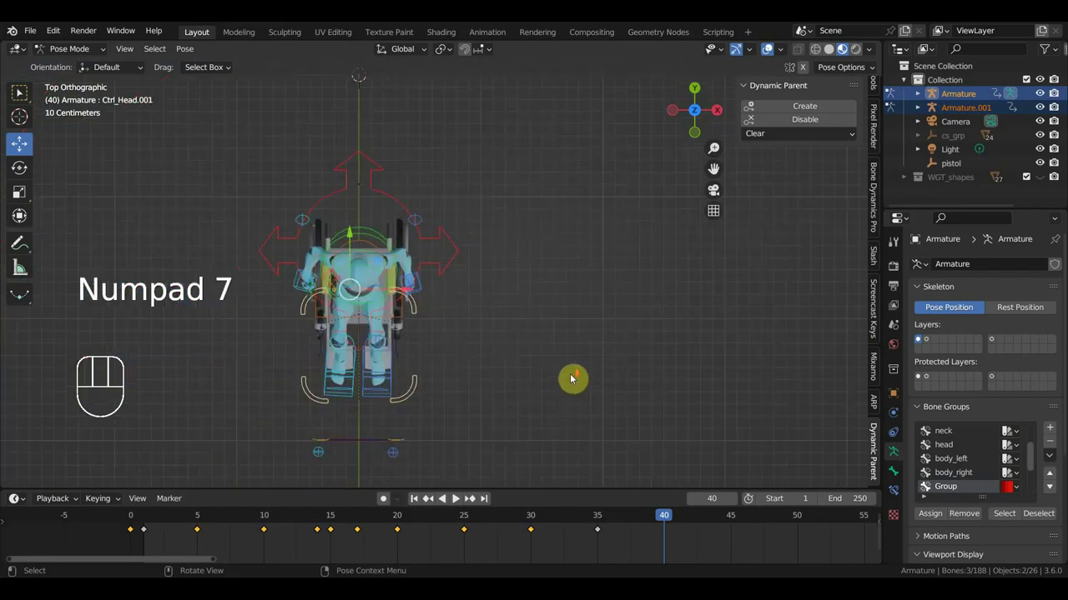
key(r)
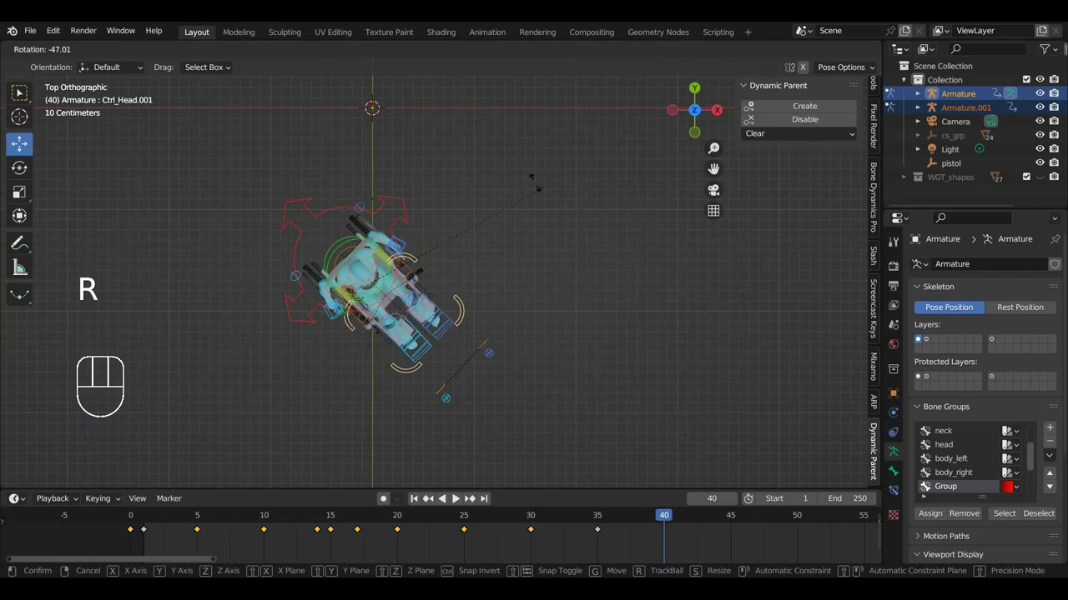
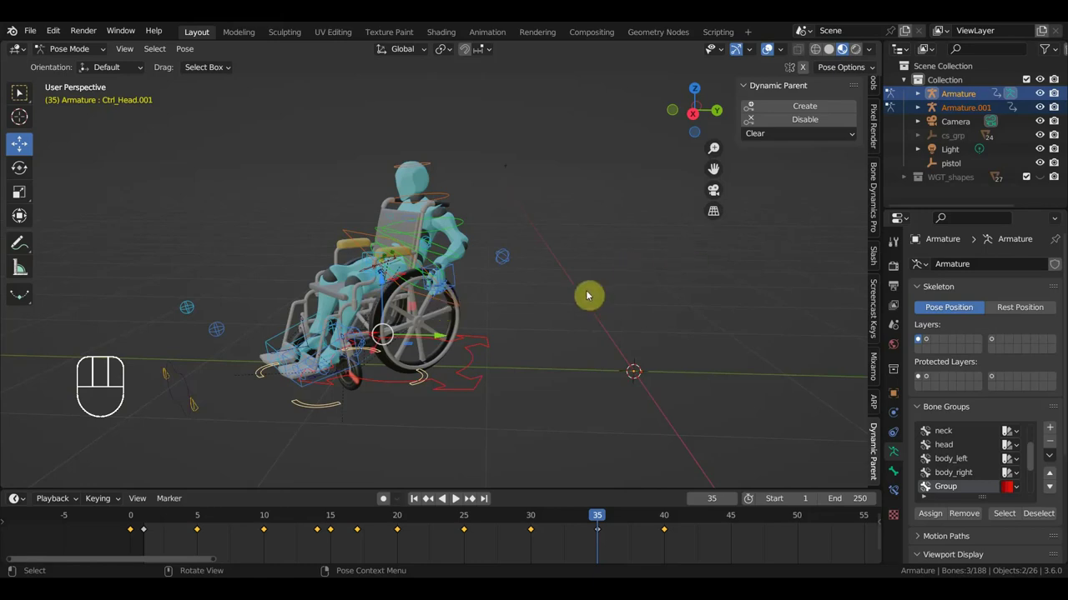
Step: Move the left hand IK control, then undo back through the recent changes
drag(496, 308, 475, 305)
key(g)
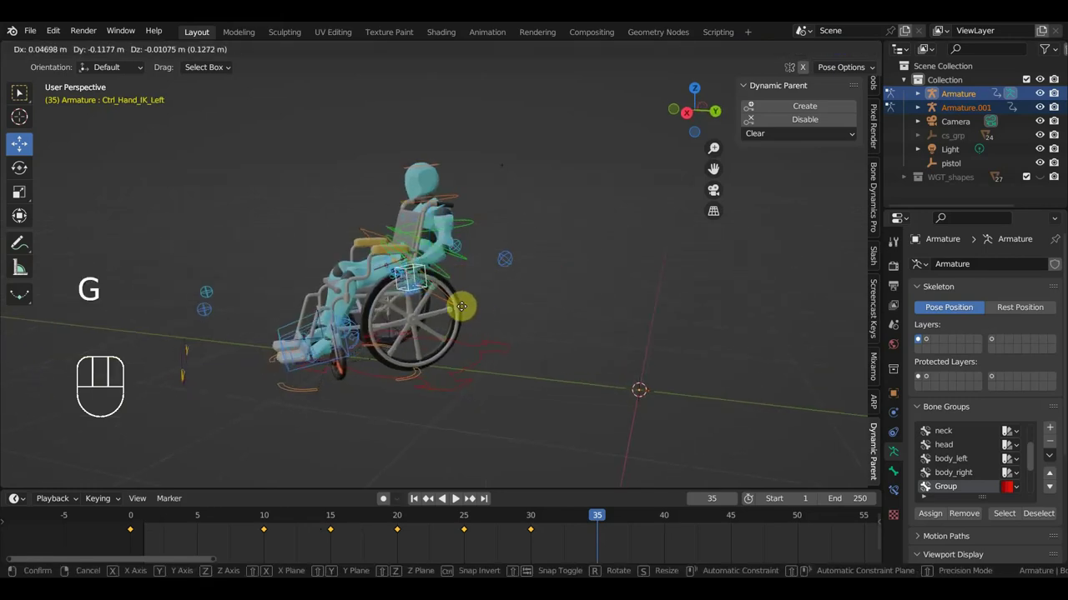
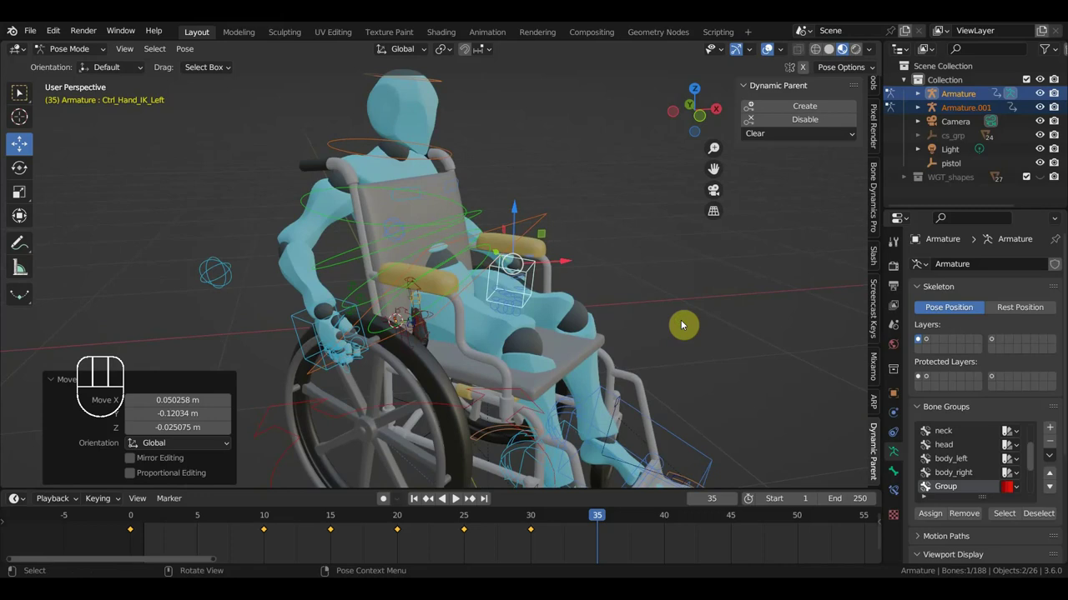
key(ctrl+z)
key(ctrl+z)
key(ctrl+z)
key(ctrl+z)
key(ctrl+z)
key(ctrl+z)
key(ctrl+z)
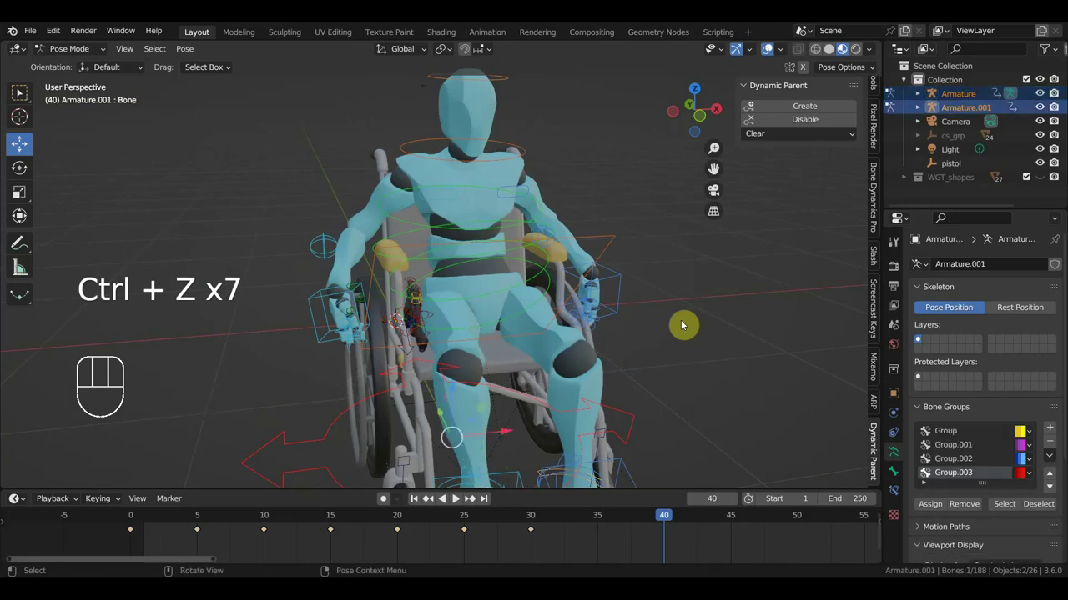
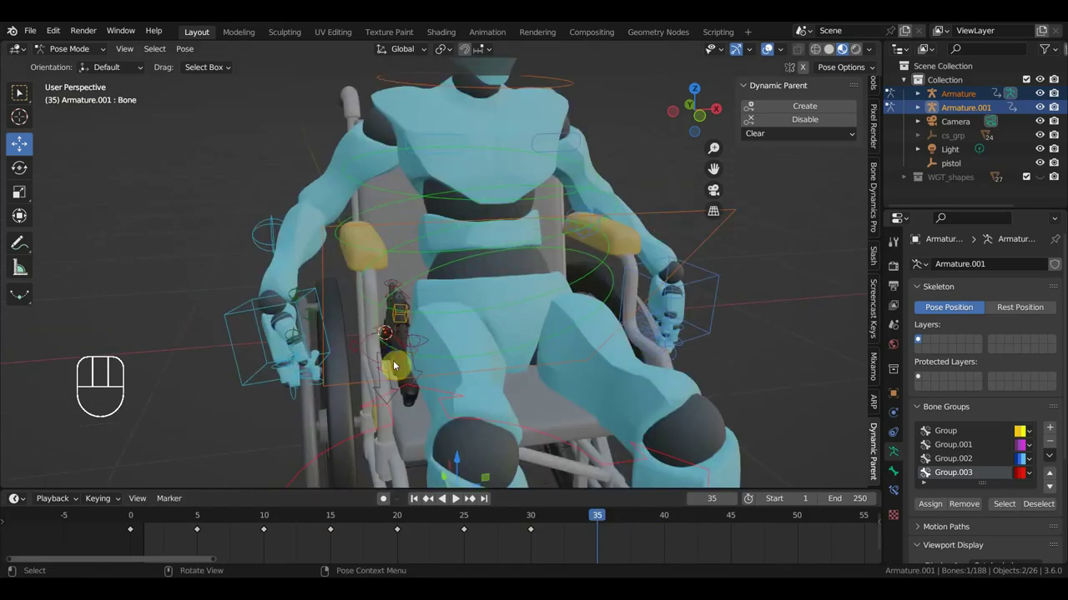
Step: Reselect the head control and the second armature's bone for further posing
click(395, 367)
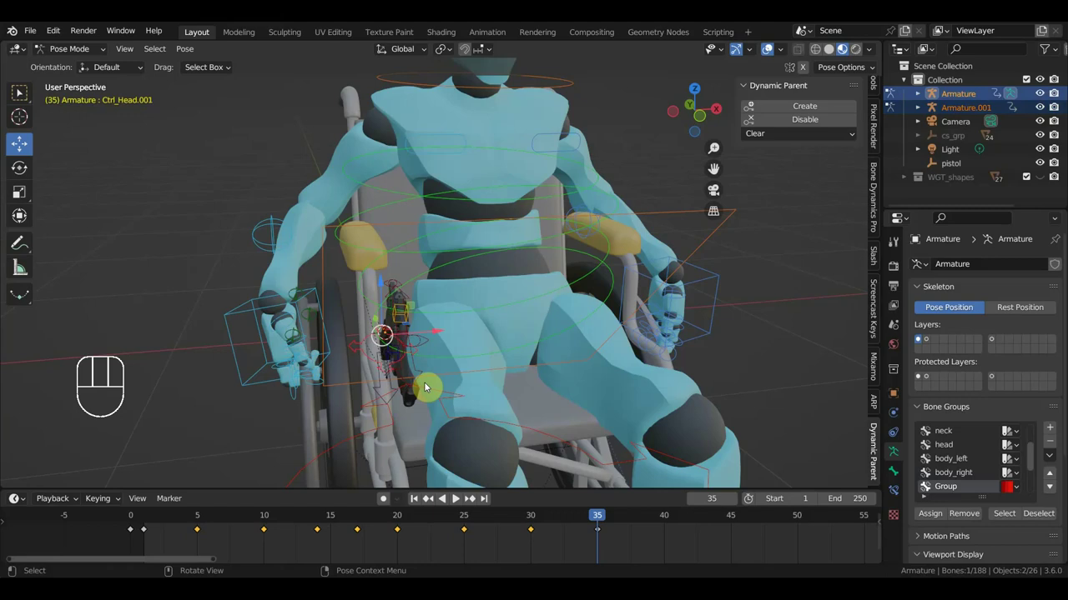
drag(486, 402, 506, 402)
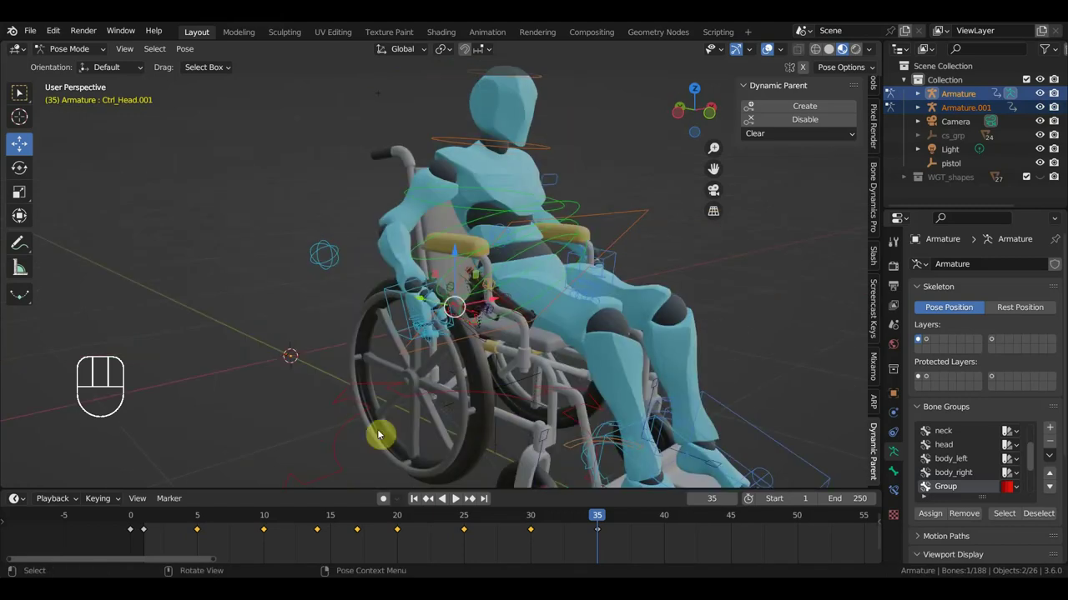
click(347, 431)
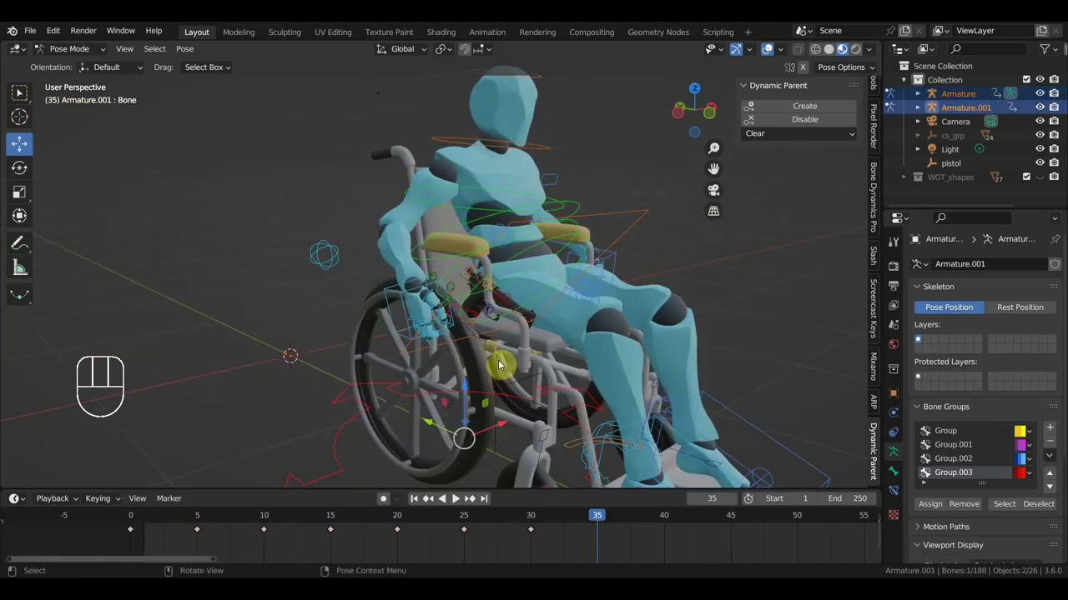
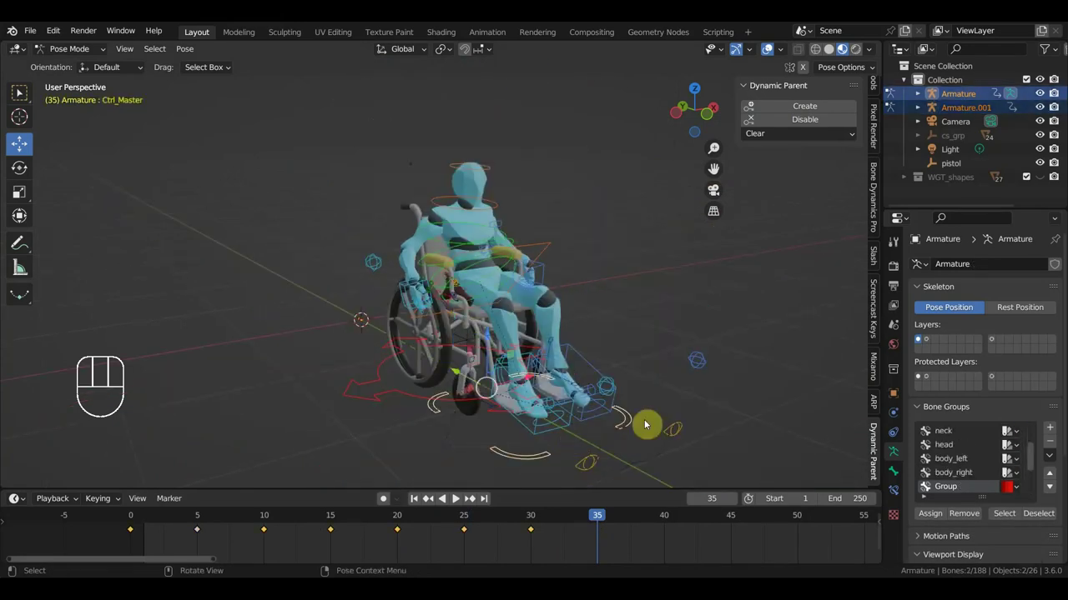
Step: At frame 35, turn Ctrl_Master partway round in top view and key Location & Rotation
key(KP_7)
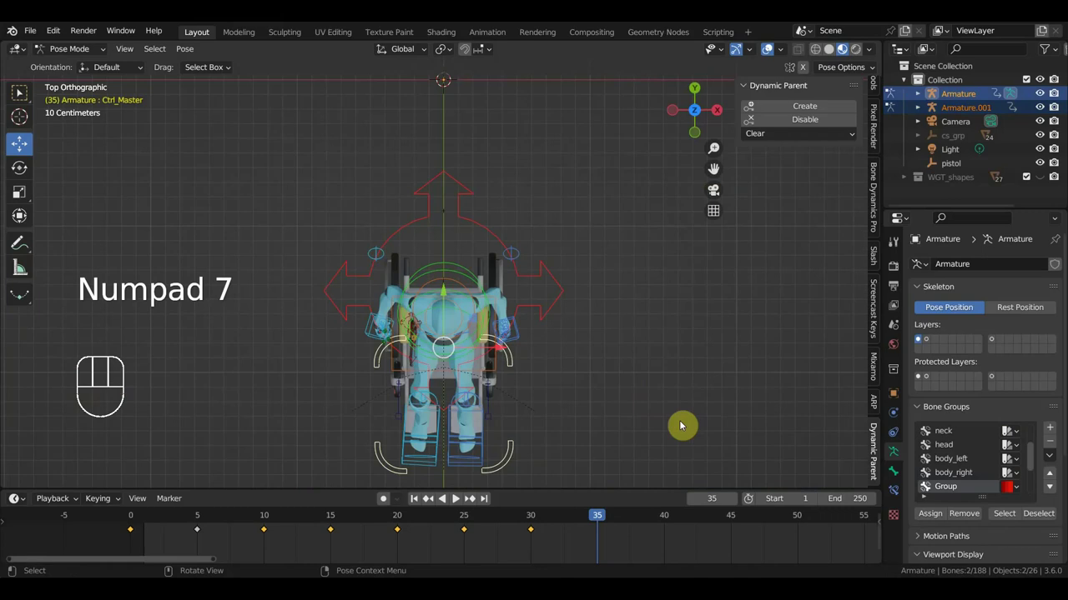
key(r)
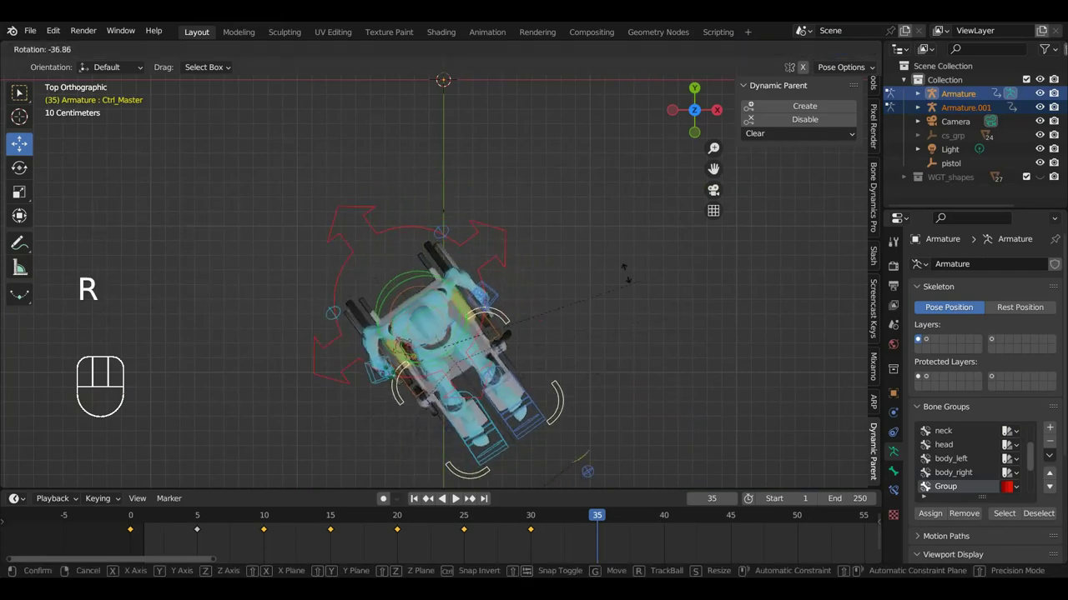
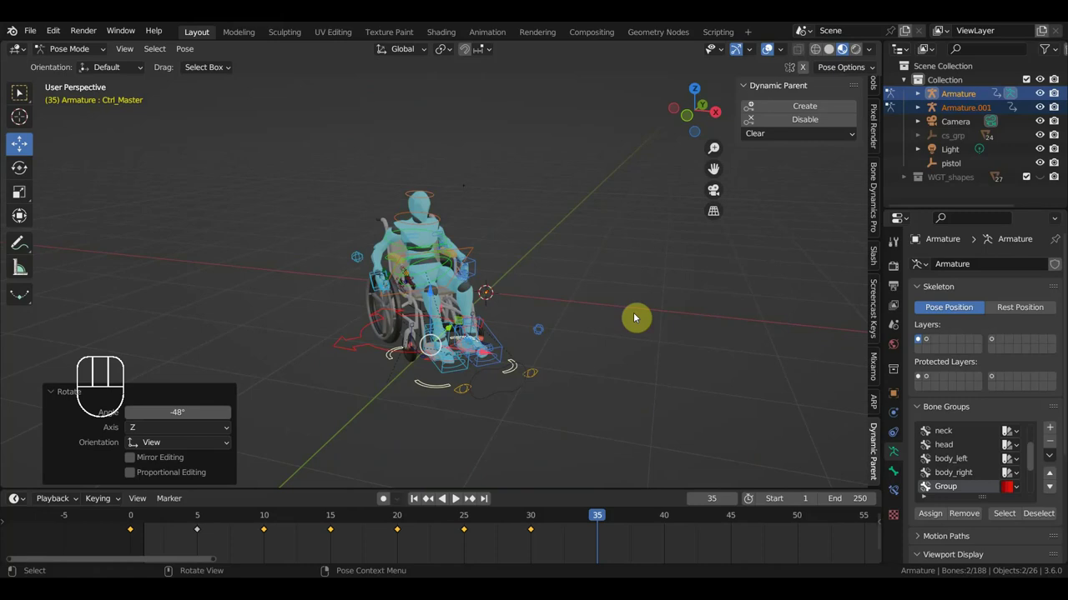
key(i)
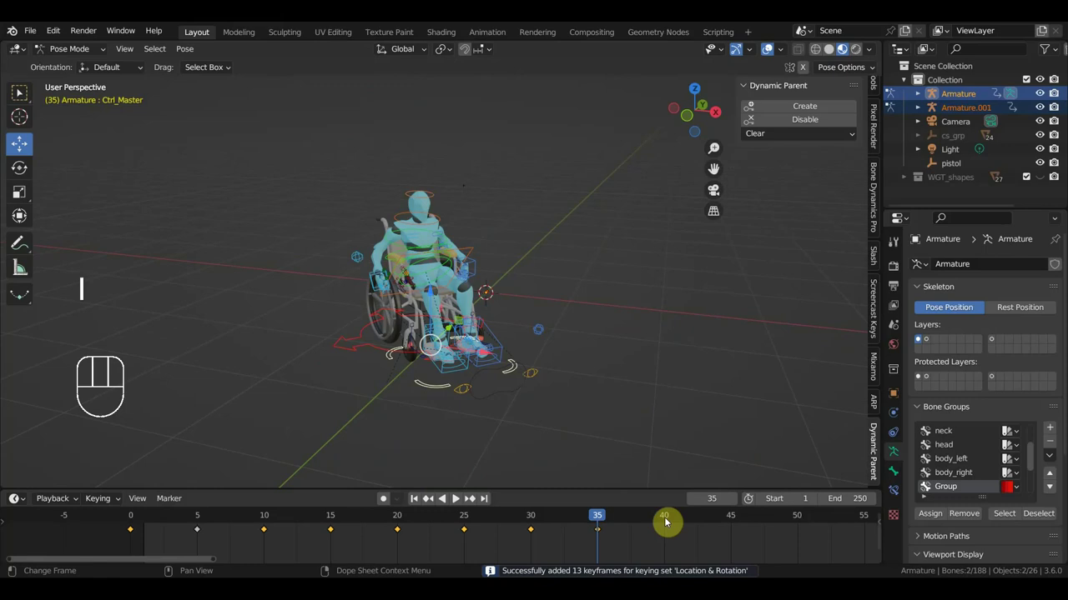
Step: At frame 40, turn the rig further to about 39° and key it, then inspect the pose
click(671, 522)
drag(462, 397, 482, 401)
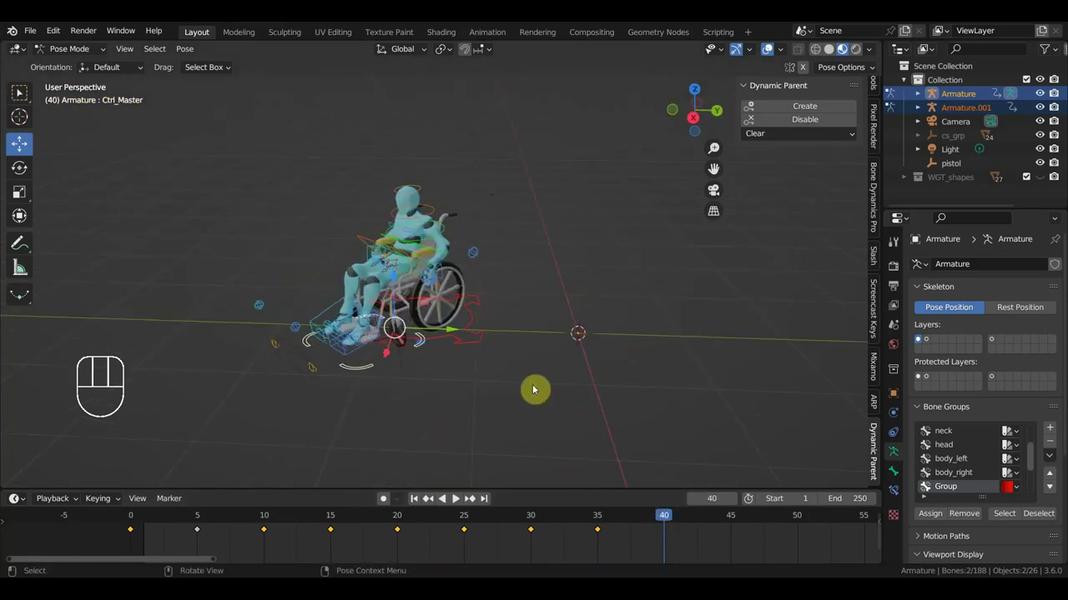
key(KP_7)
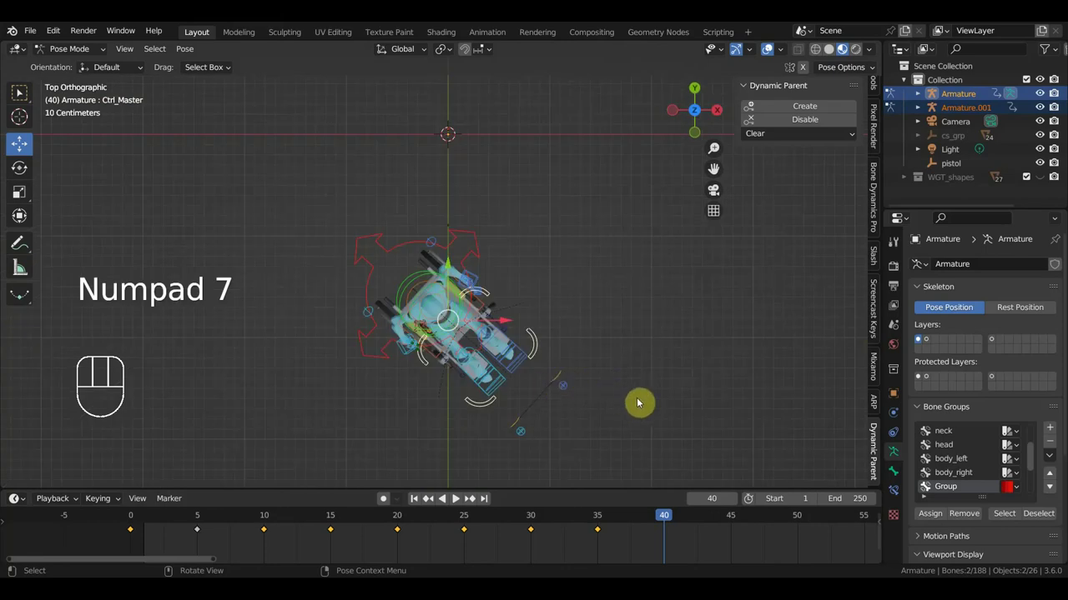
key(r)
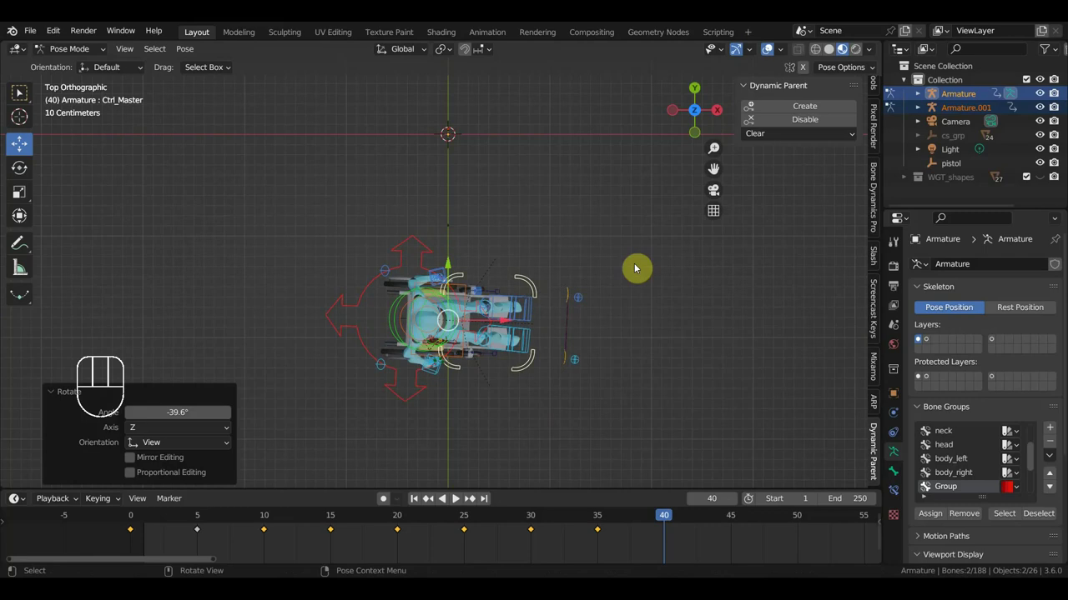
key(i)
drag(689, 409, 505, 294)
drag(507, 294, 486, 277)
drag(490, 284, 579, 282)
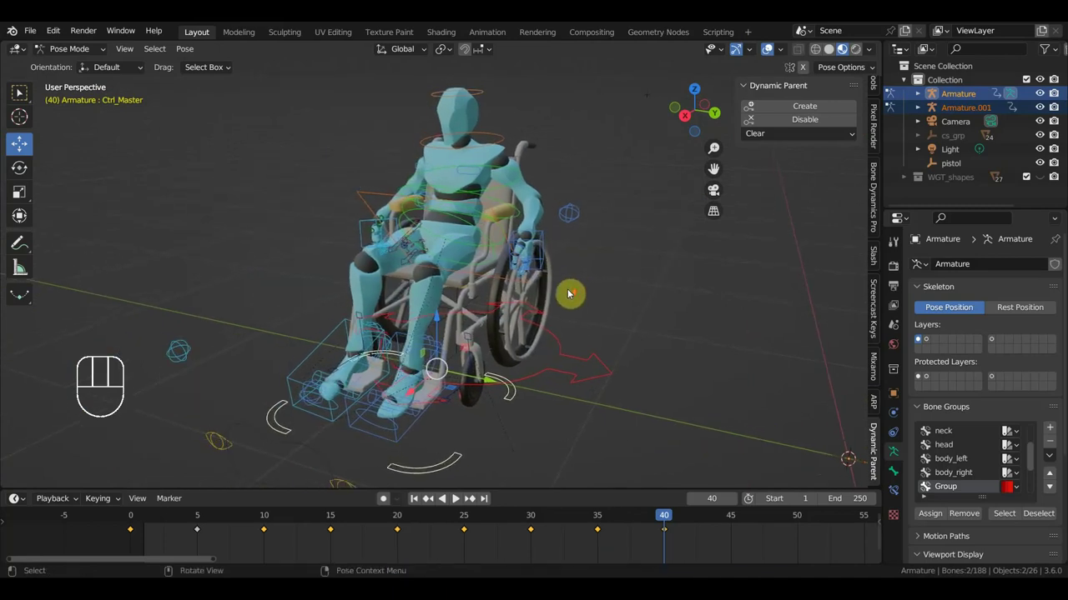
drag(562, 296, 558, 296)
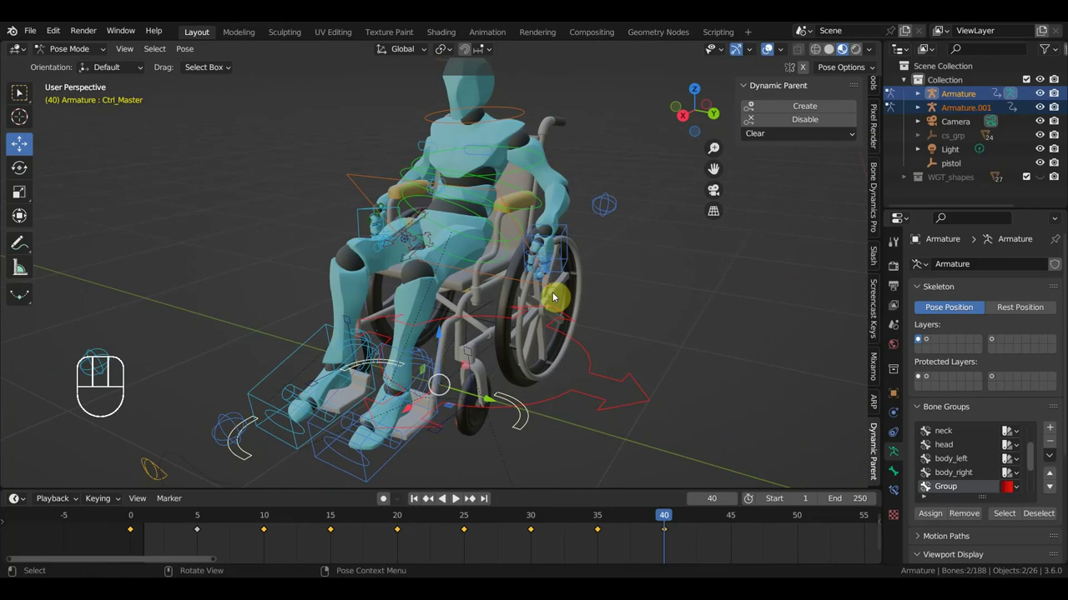
drag(546, 295, 621, 289)
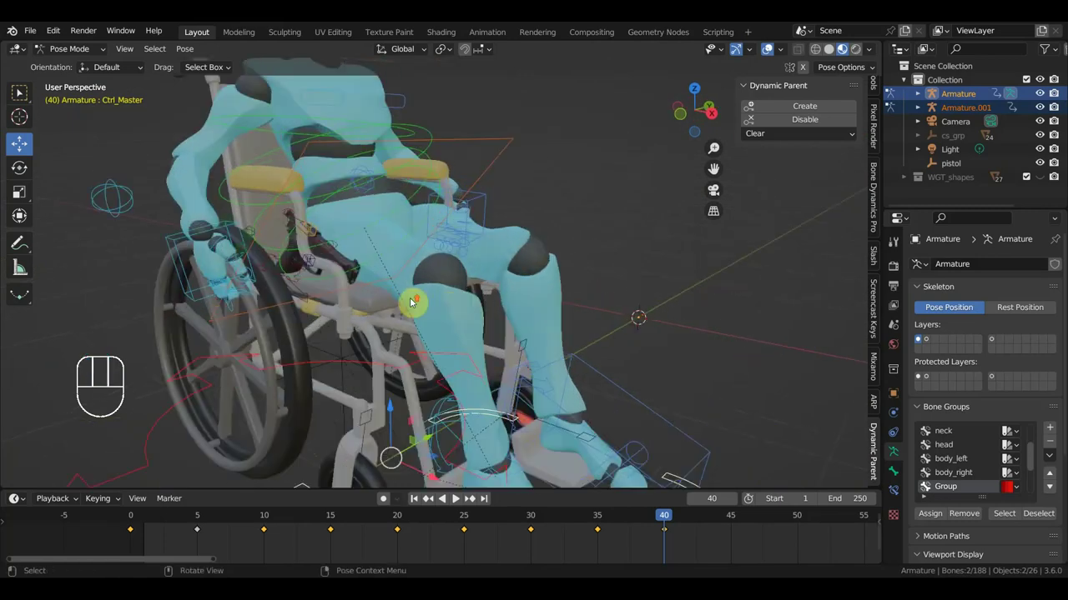
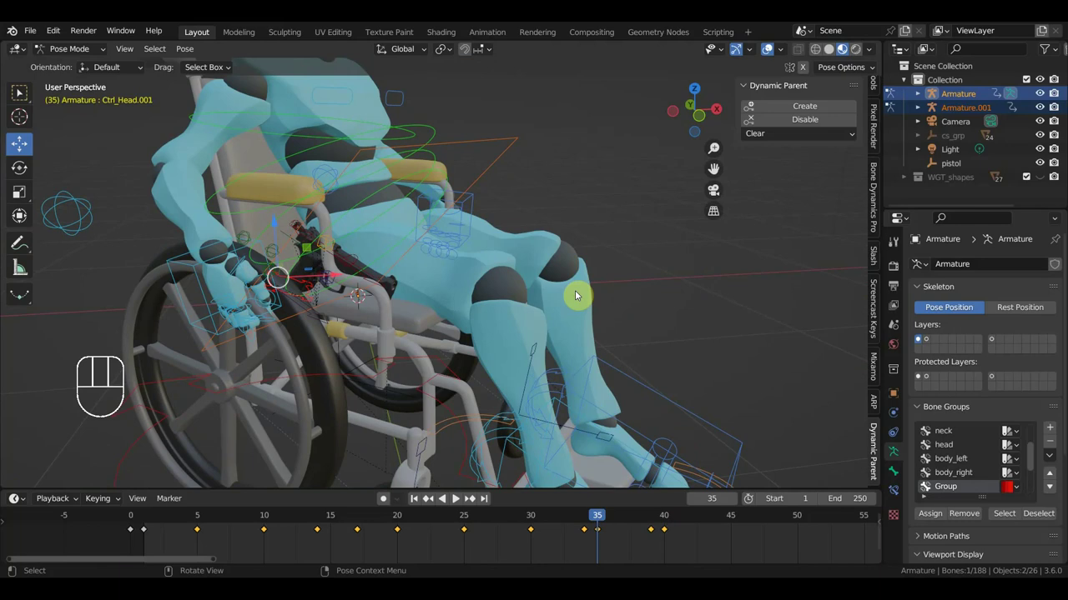
Step: At frame 32, move Ctrl_Hand_IK_Right up onto the top of the wheelchair wheel
drag(638, 272, 649, 272)
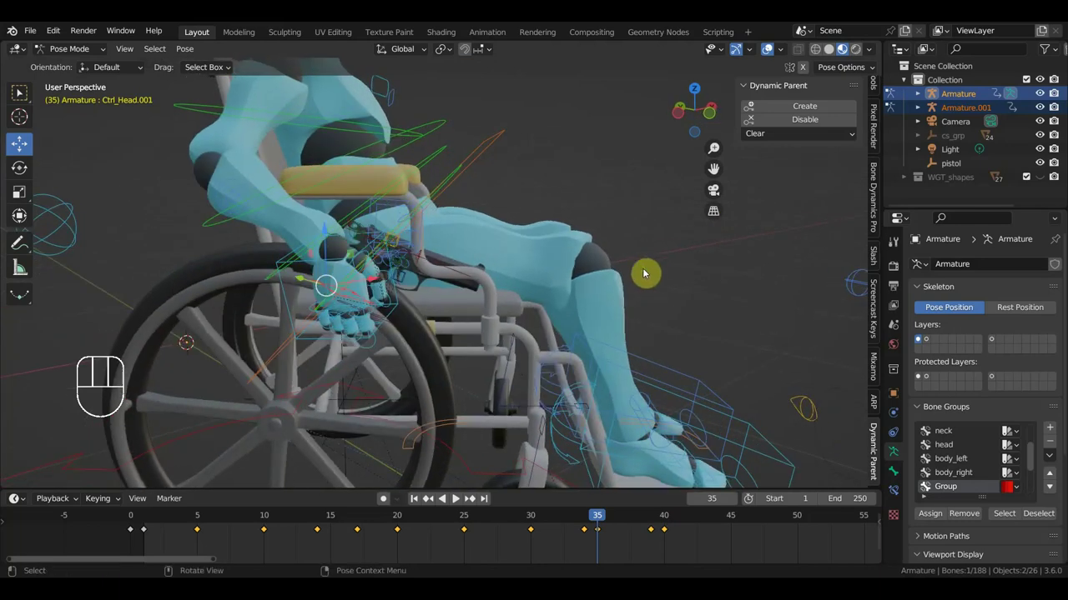
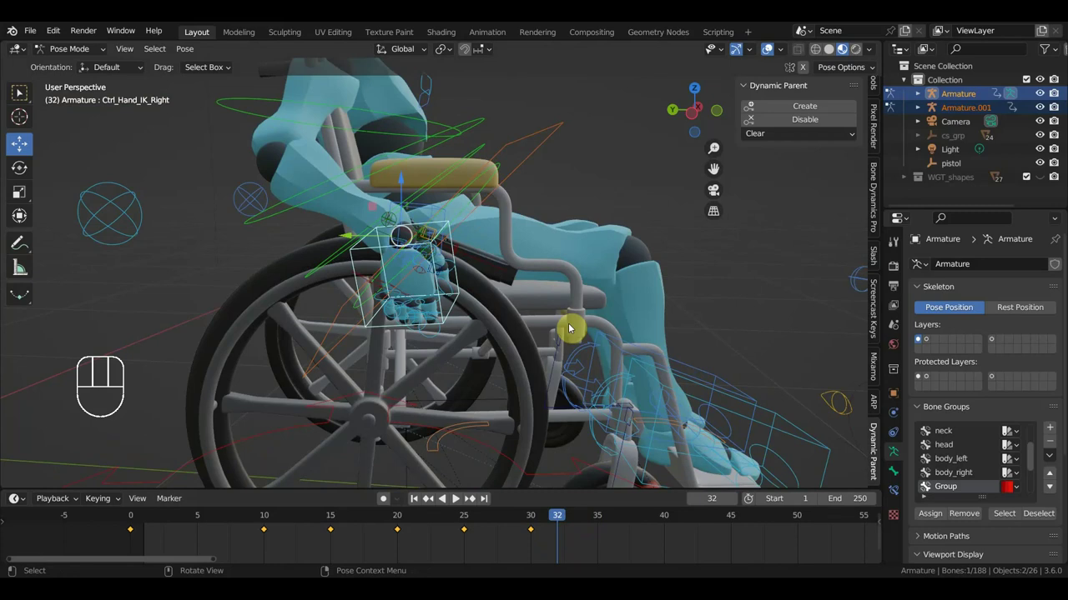
key(g)
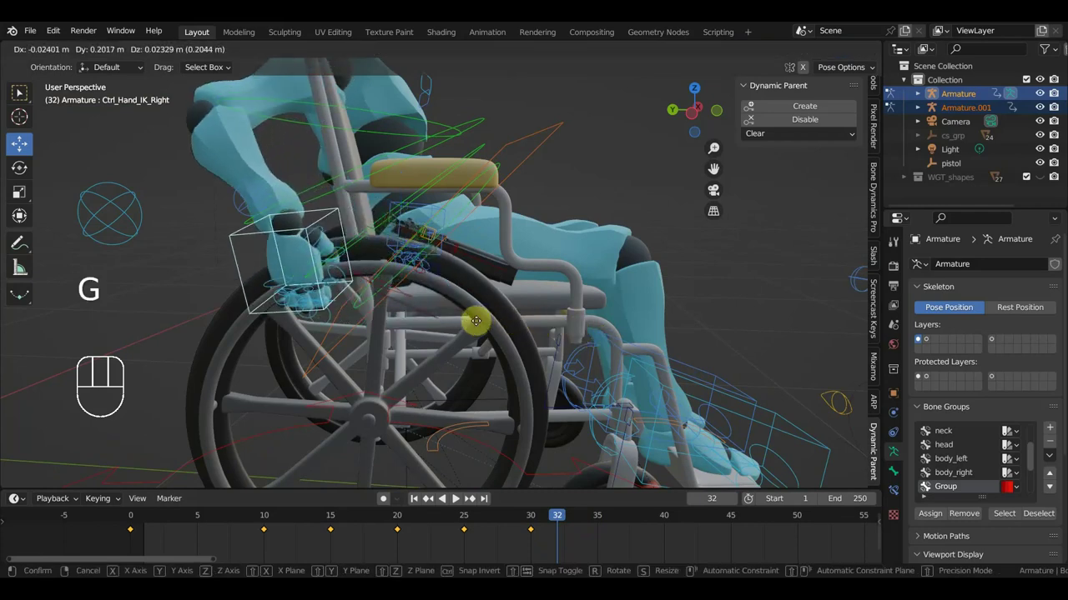
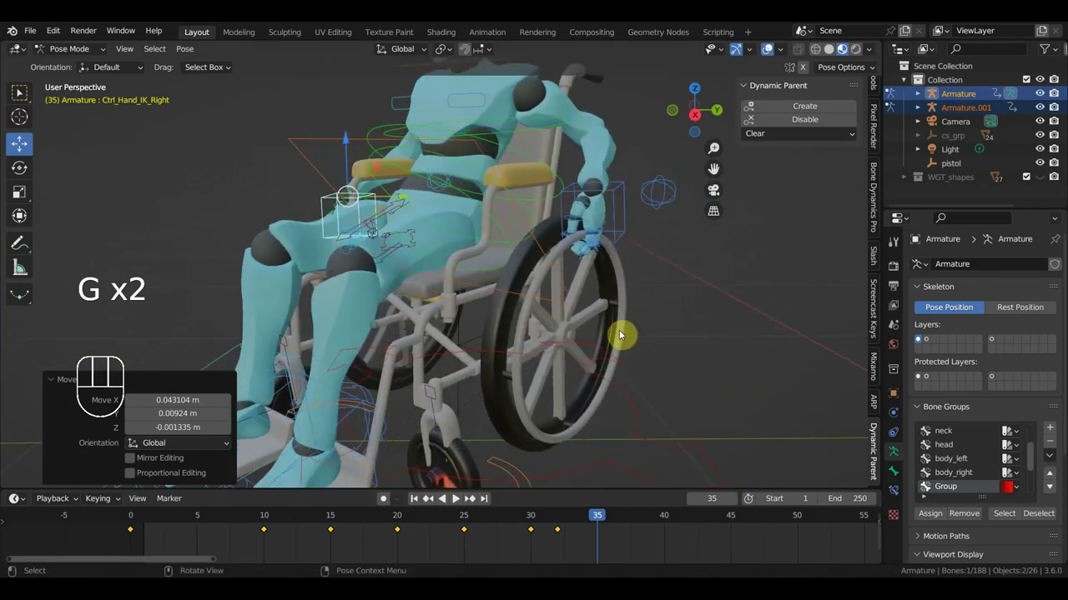
Step: Key Location & Rotation for all bones at frame 35
key(a)
key(i)
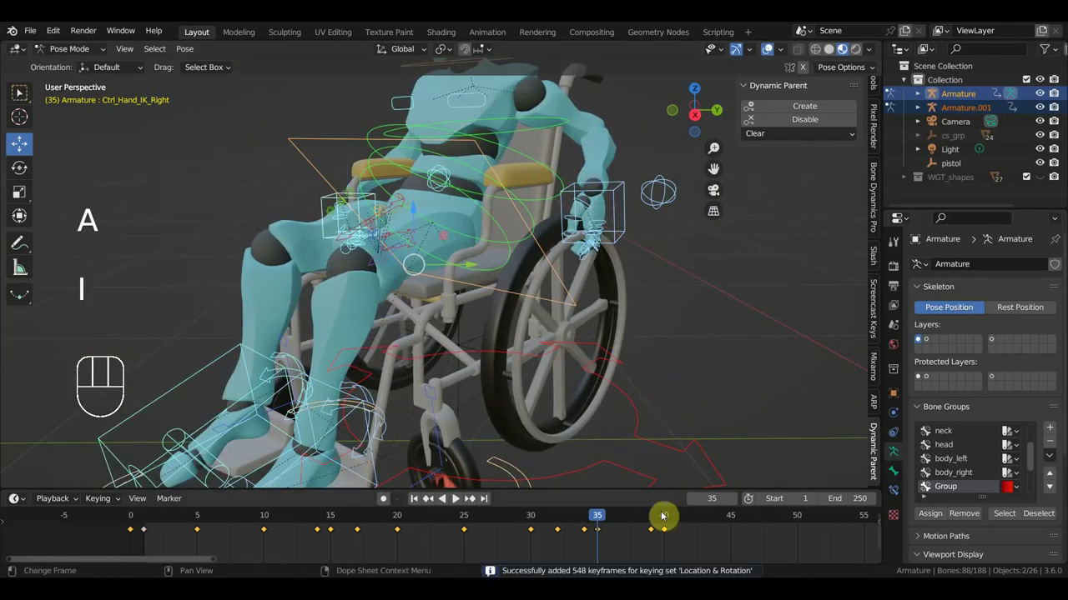
click(671, 517)
drag(649, 424, 583, 422)
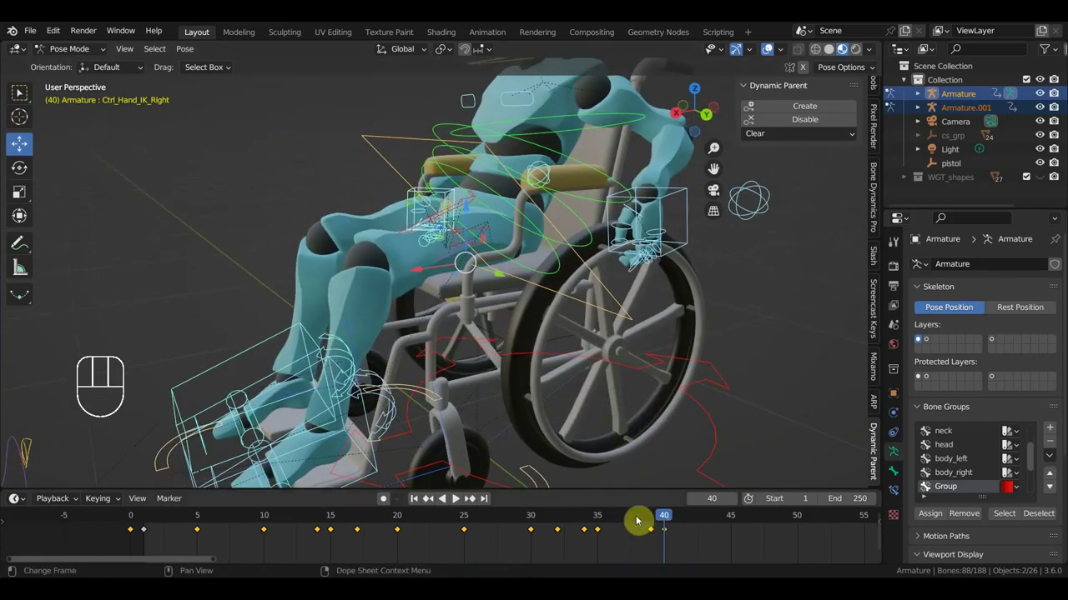
Step: Scrub between frames 39 and 40 to review the right hand gripping the wheel
click(631, 521)
drag(652, 368, 745, 371)
drag(646, 518, 659, 561)
drag(627, 379, 514, 389)
drag(652, 388, 711, 416)
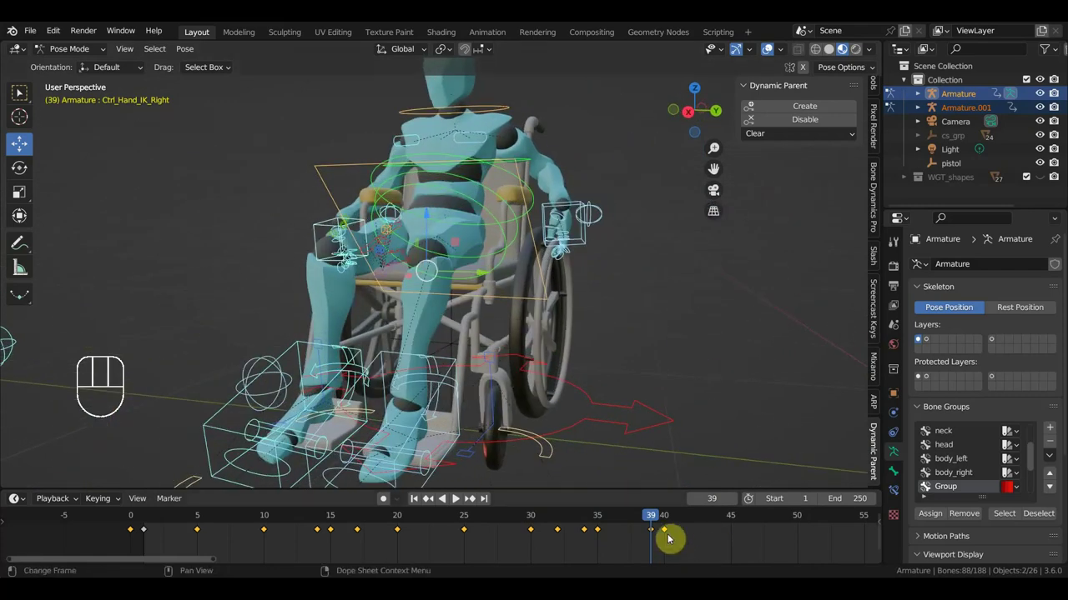
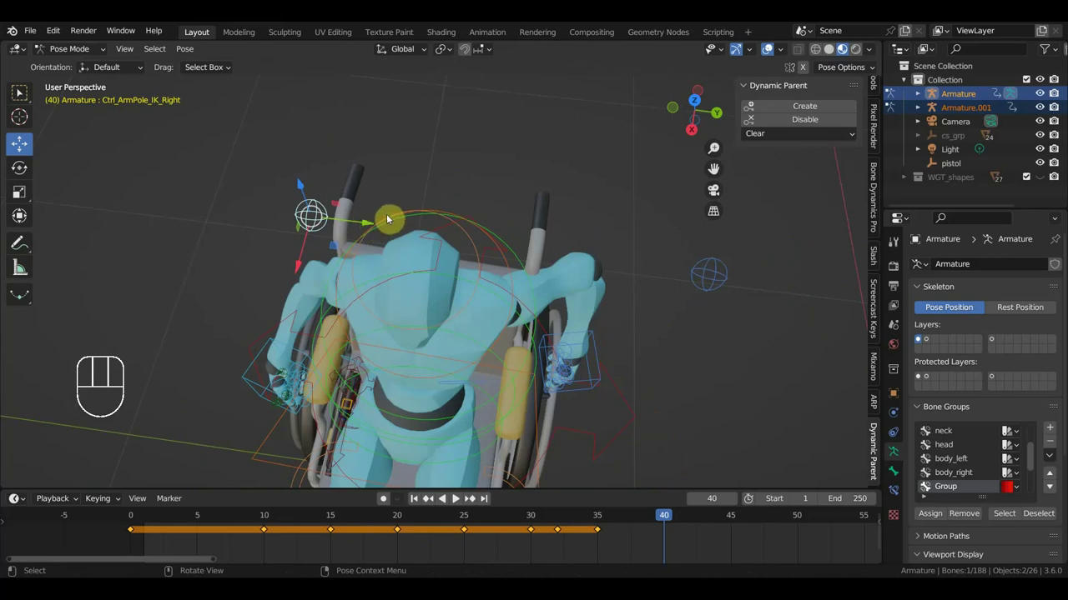
Step: Shift Ctrl_ArmPole_IK_Right and key all bones' location and rotation at frame 5
key(g)
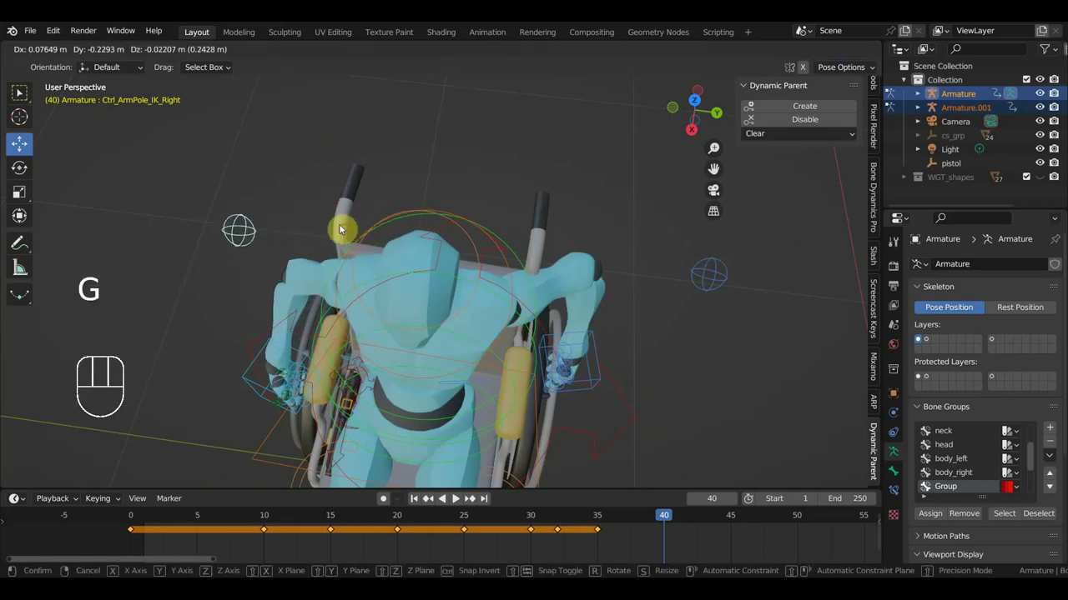
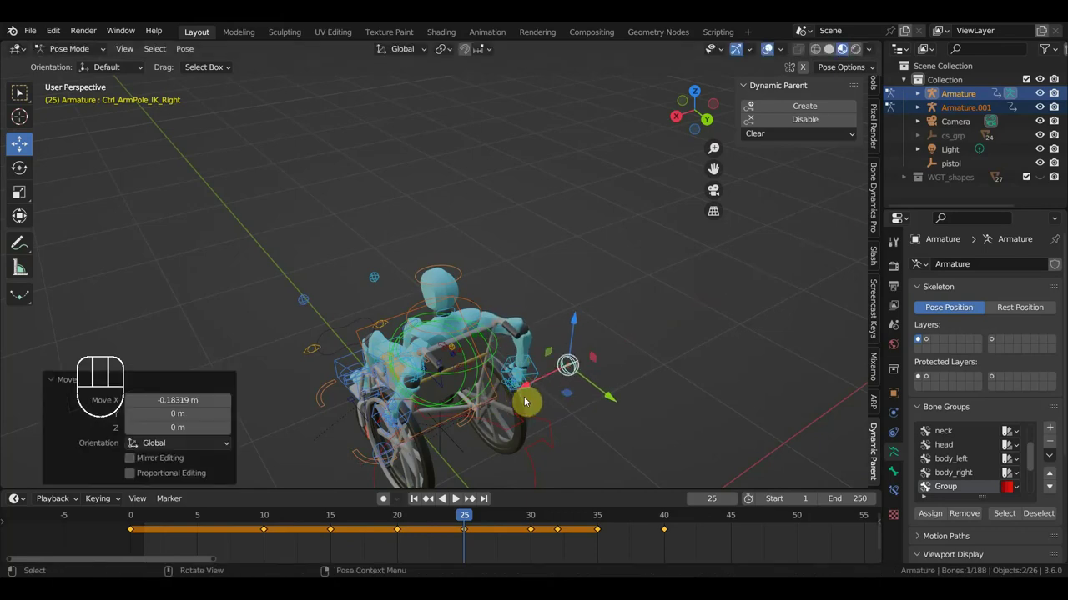
key(a)
key(i)
Step: Scrub back to frame 1 and reposition Ctrl_ArmPole_IK_Left
drag(471, 517, 385, 509)
drag(510, 445, 544, 316)
drag(541, 338, 443, 345)
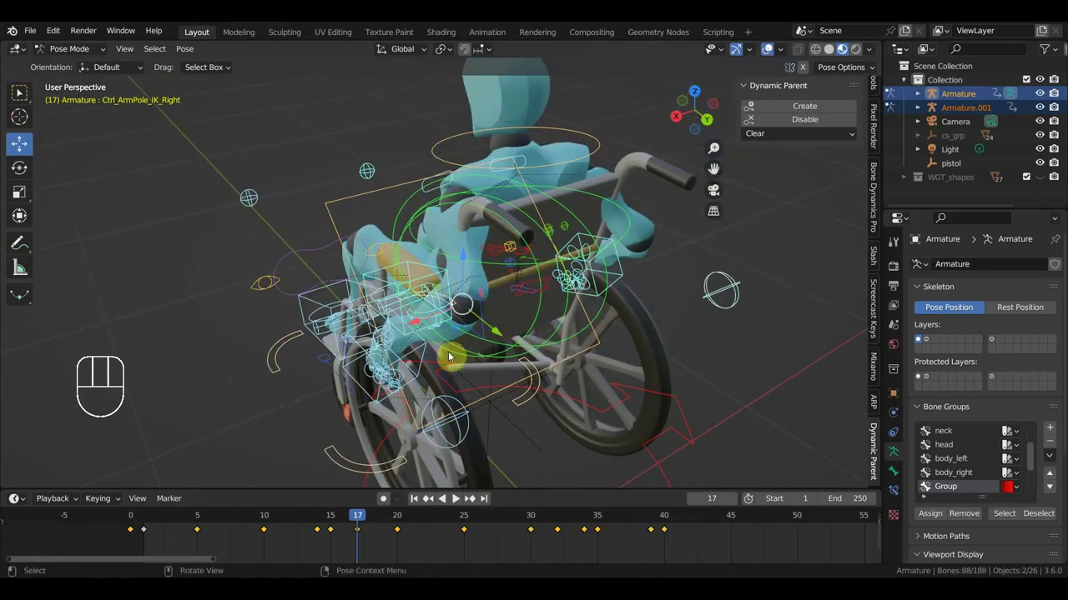
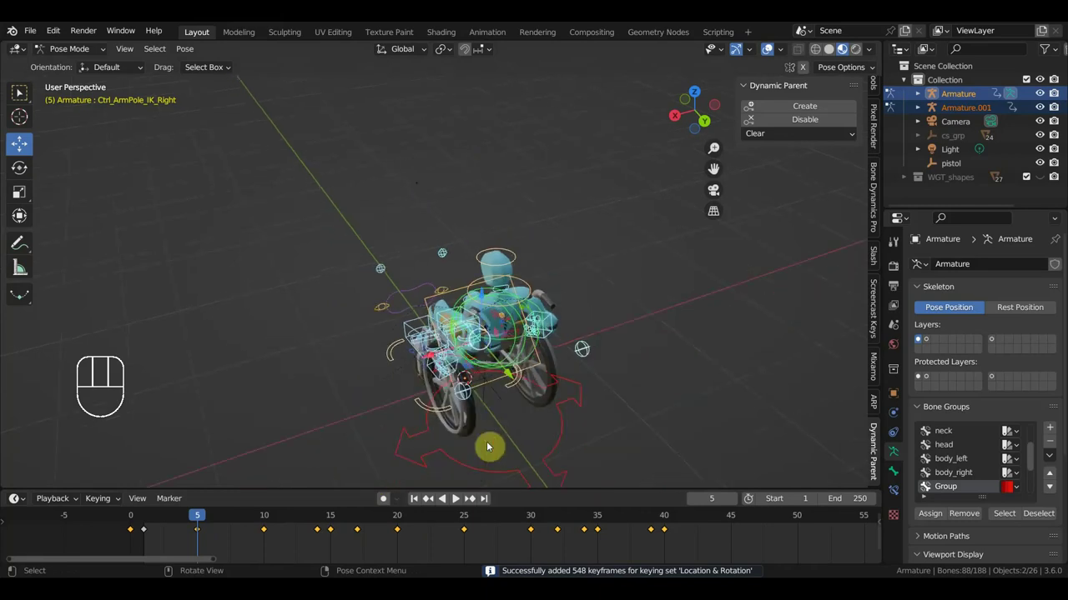
click(480, 402)
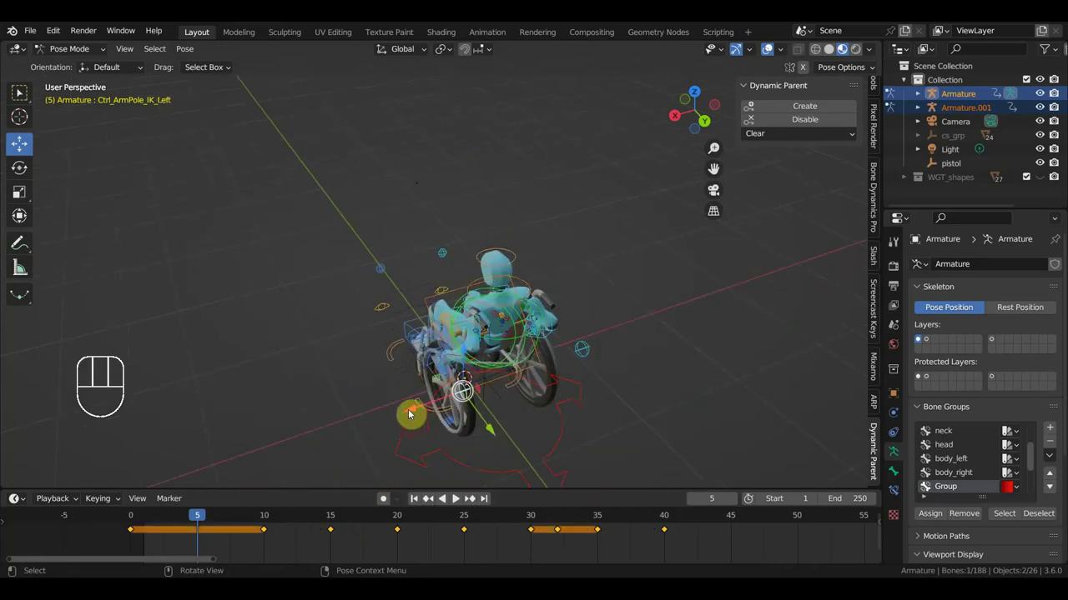
drag(415, 415, 557, 387)
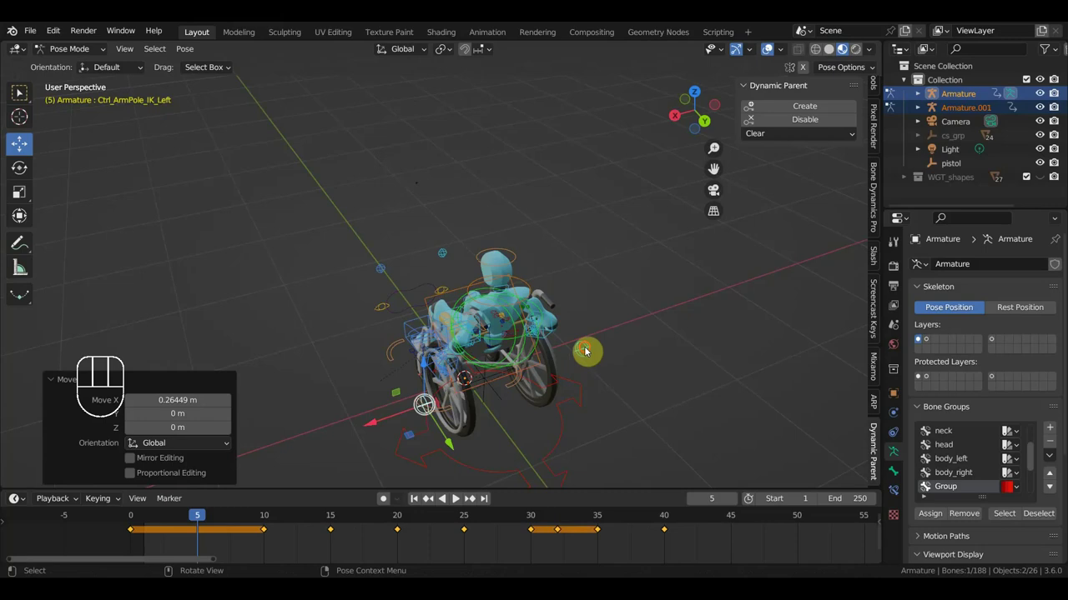
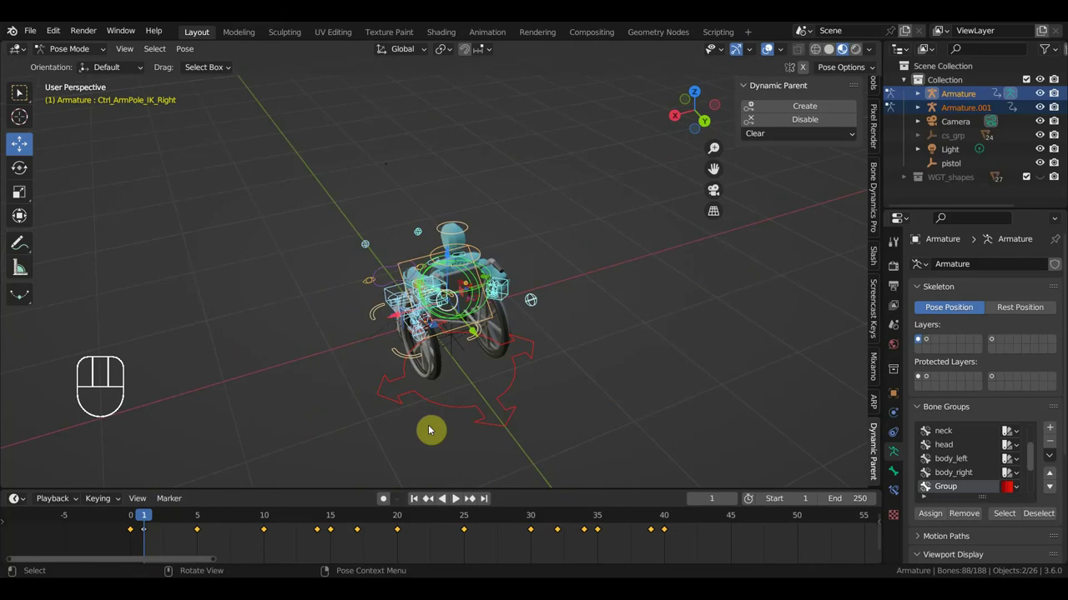
middle_click(423, 389)
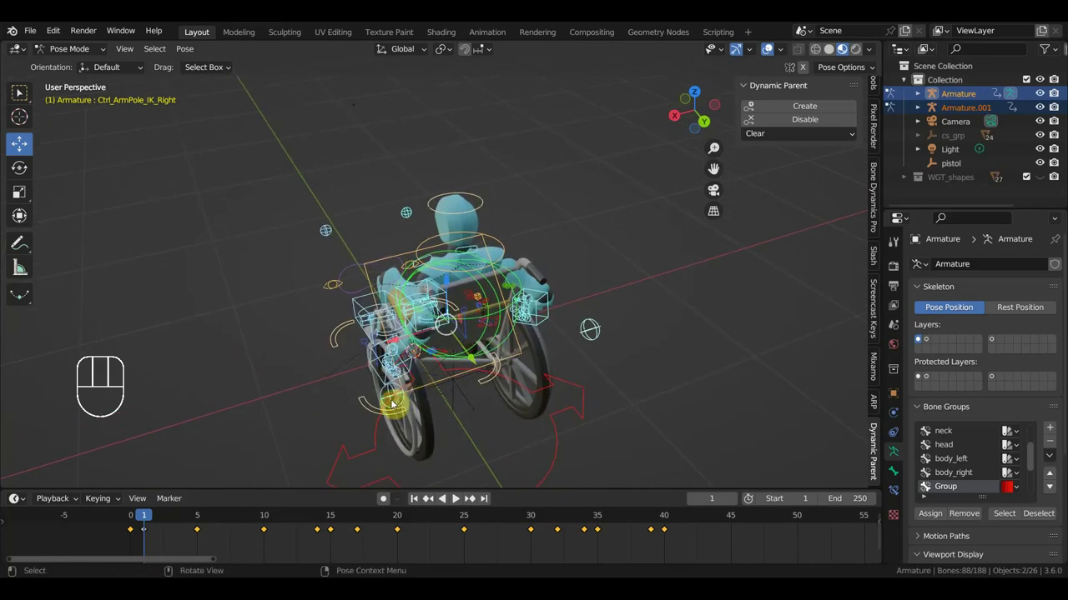
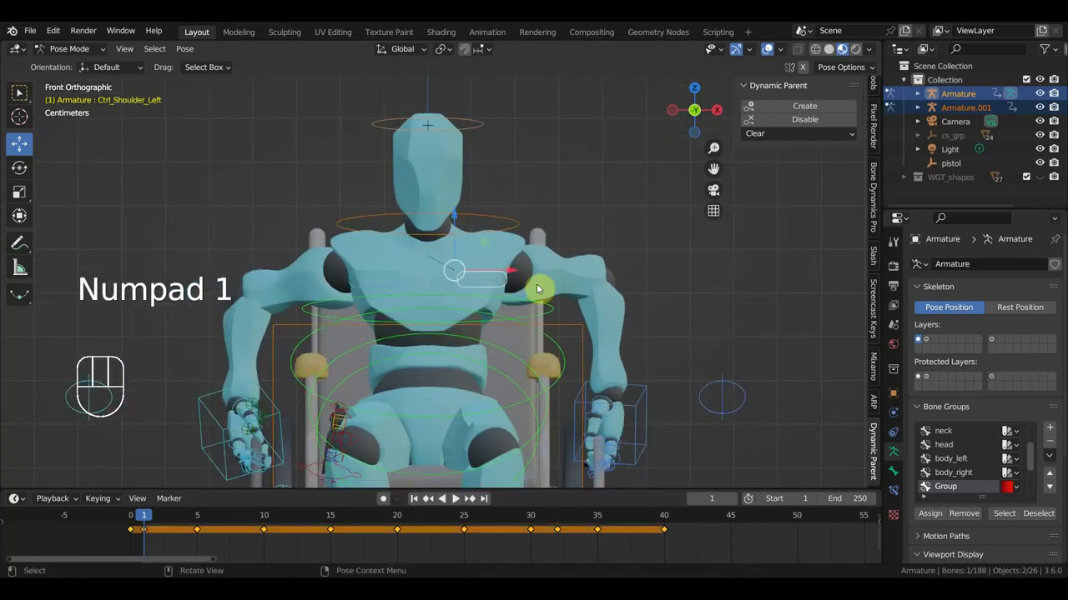
Step: Turn the left shoulder, key the full pose at frame 1 and slide the keys to frame 5
key(r)
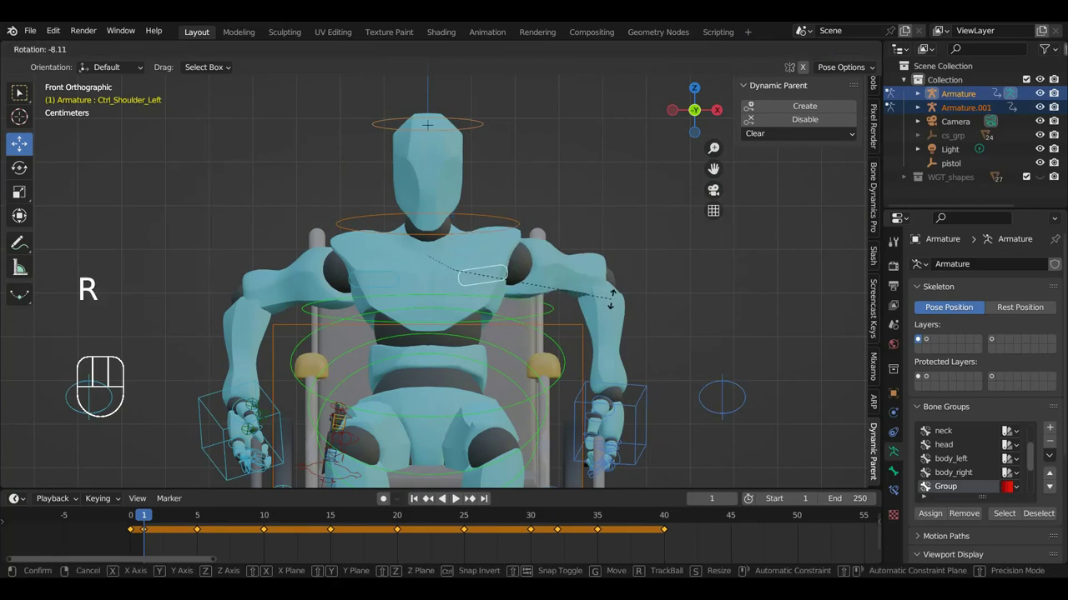
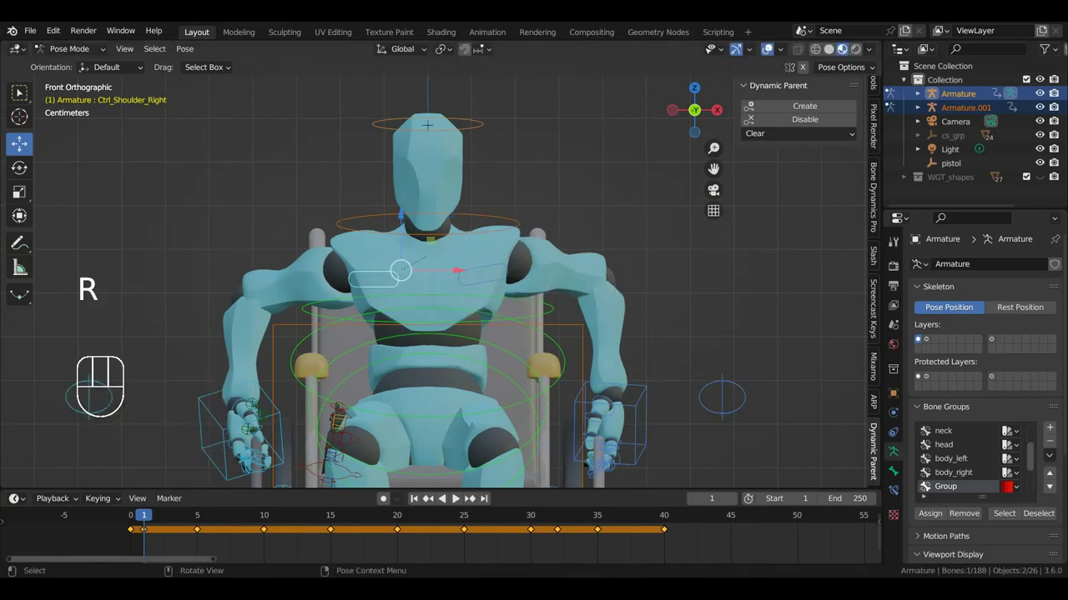
key(a)
key(i)
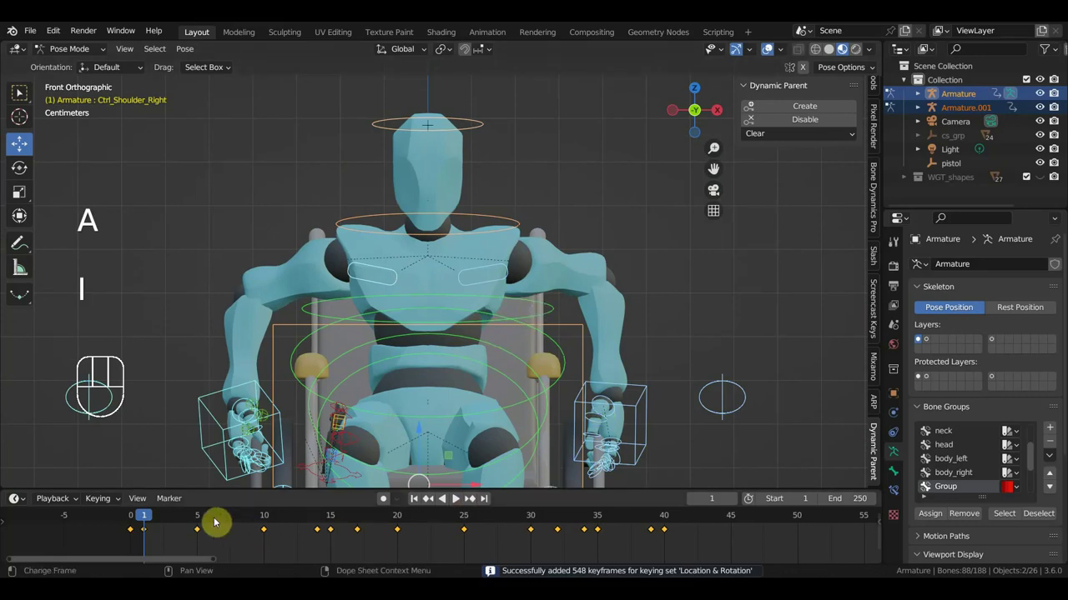
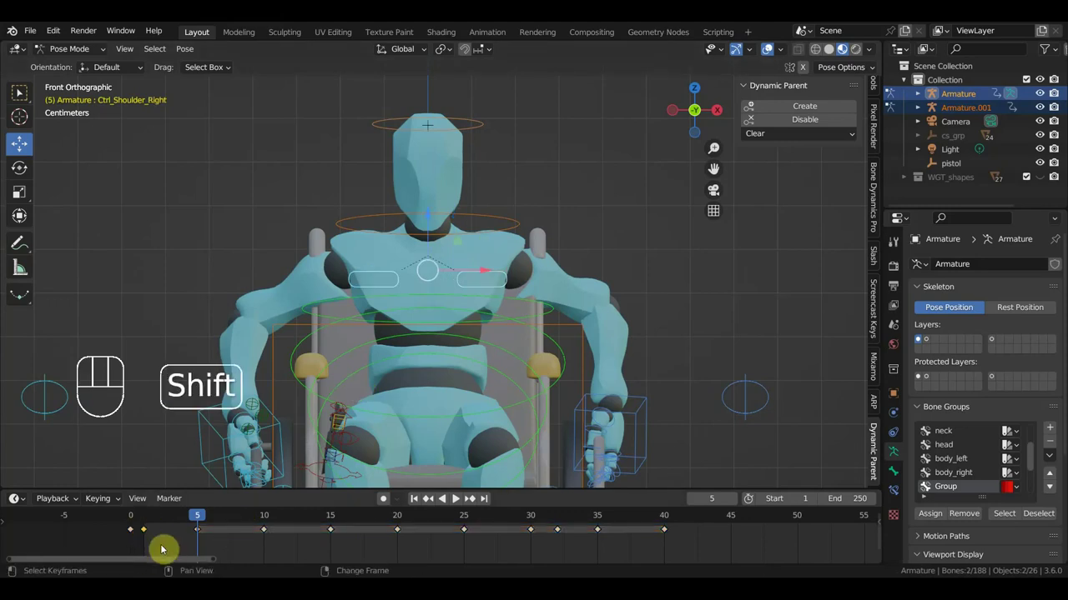
key(shift+d)
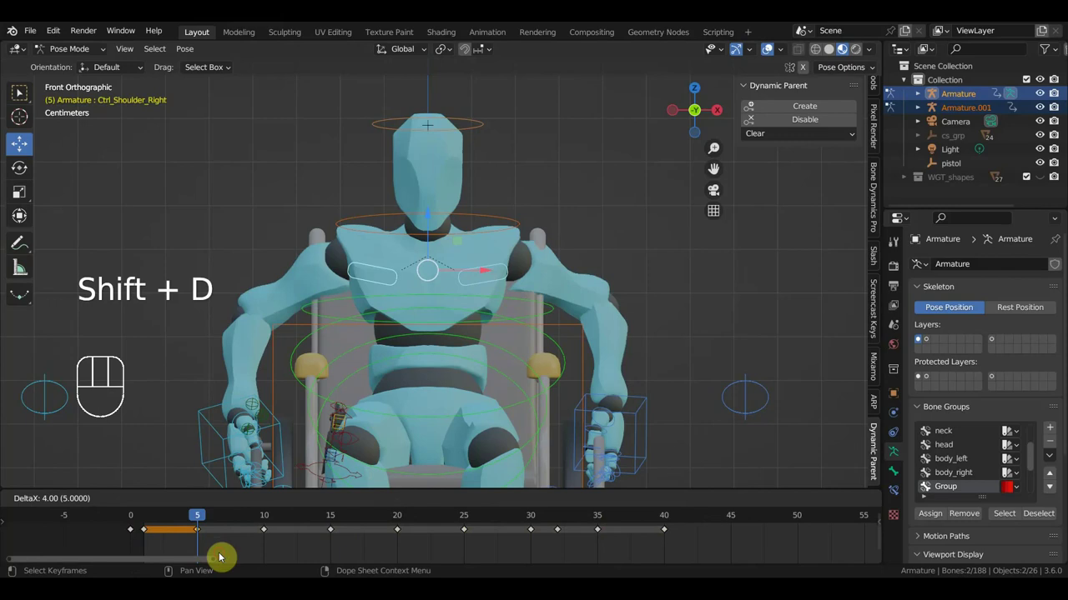
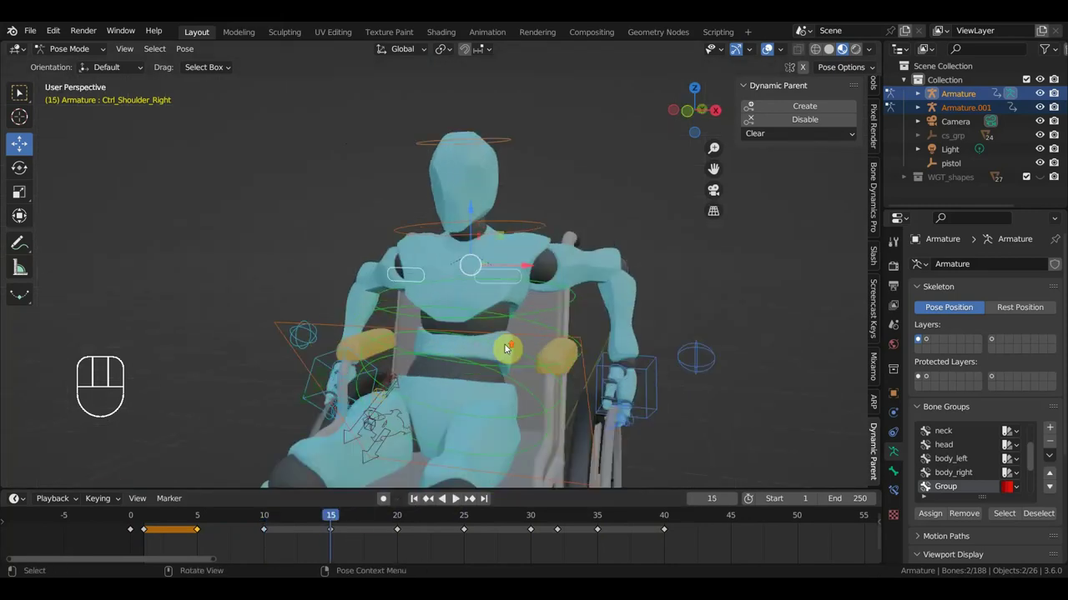
Step: In front view, rotate Ctrl_Shoulder_Left and key both shoulders at frames 15 and 25
key(KP_1)
click(505, 274)
key(r)
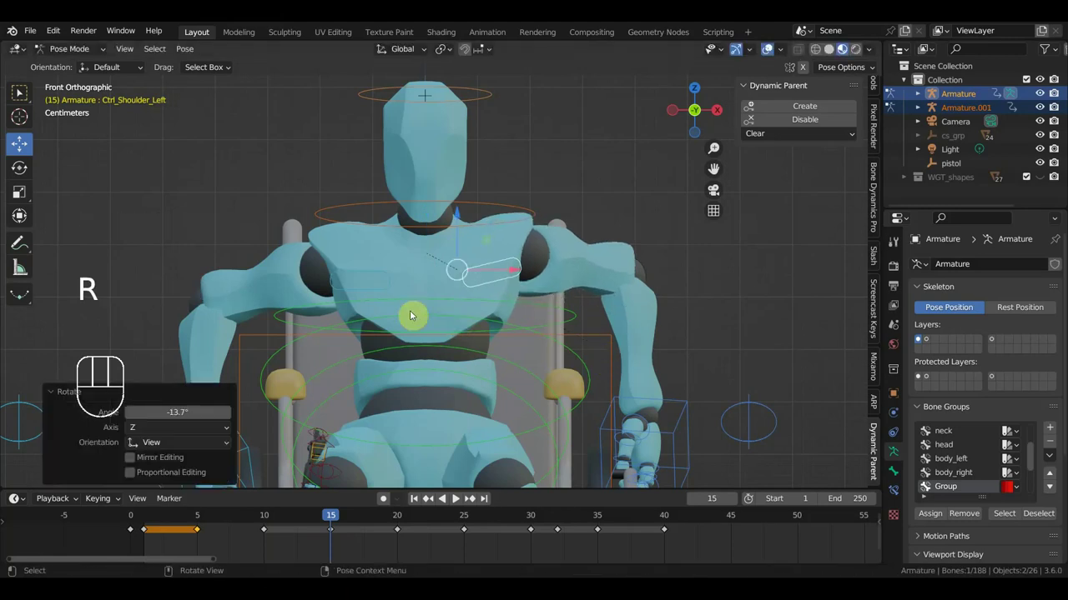
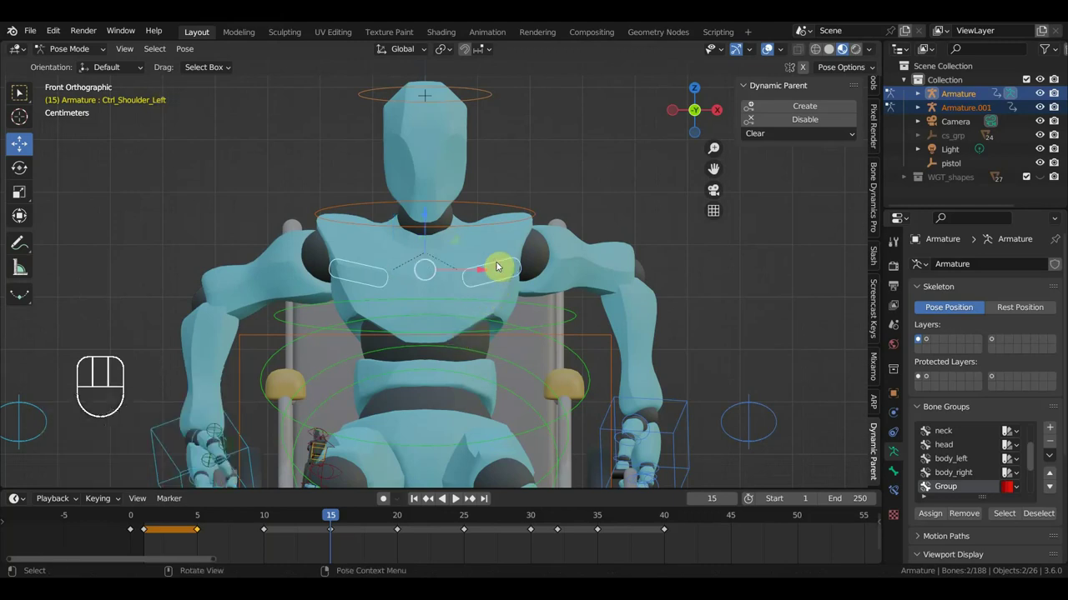
key(i)
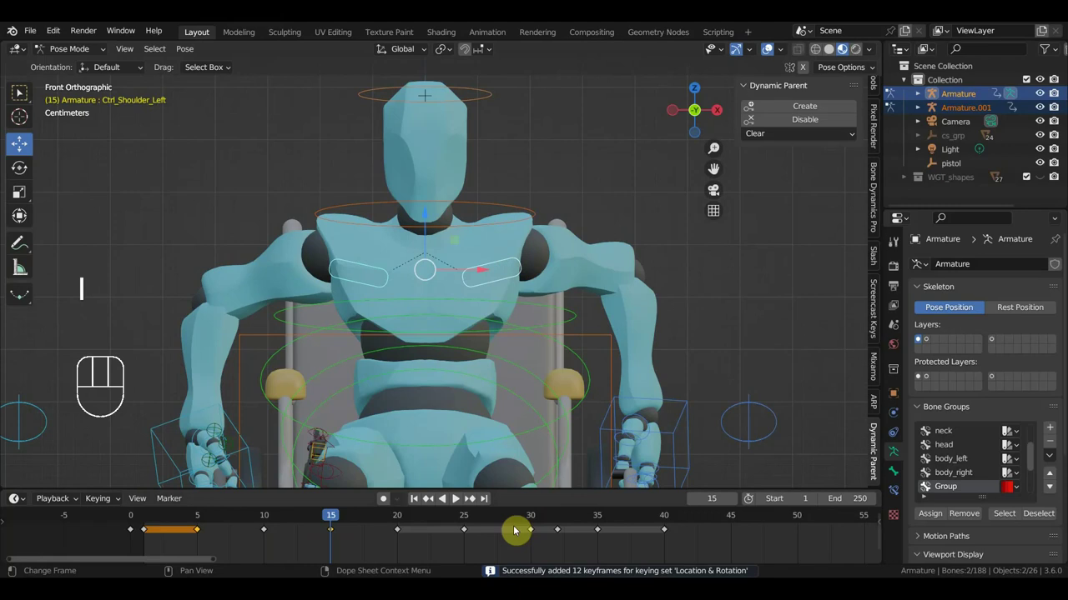
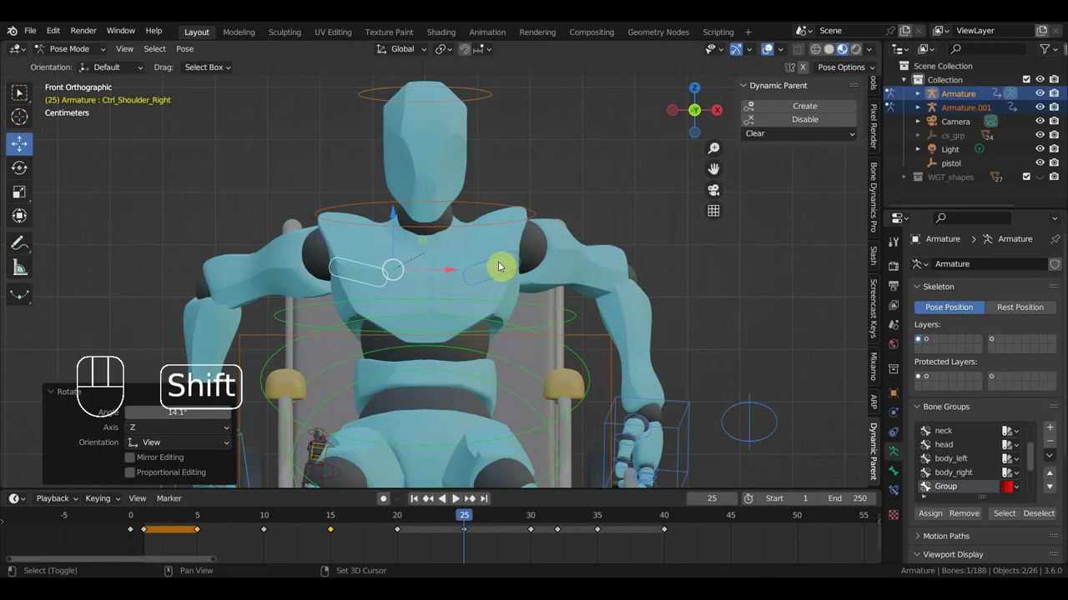
click(499, 261)
key(i)
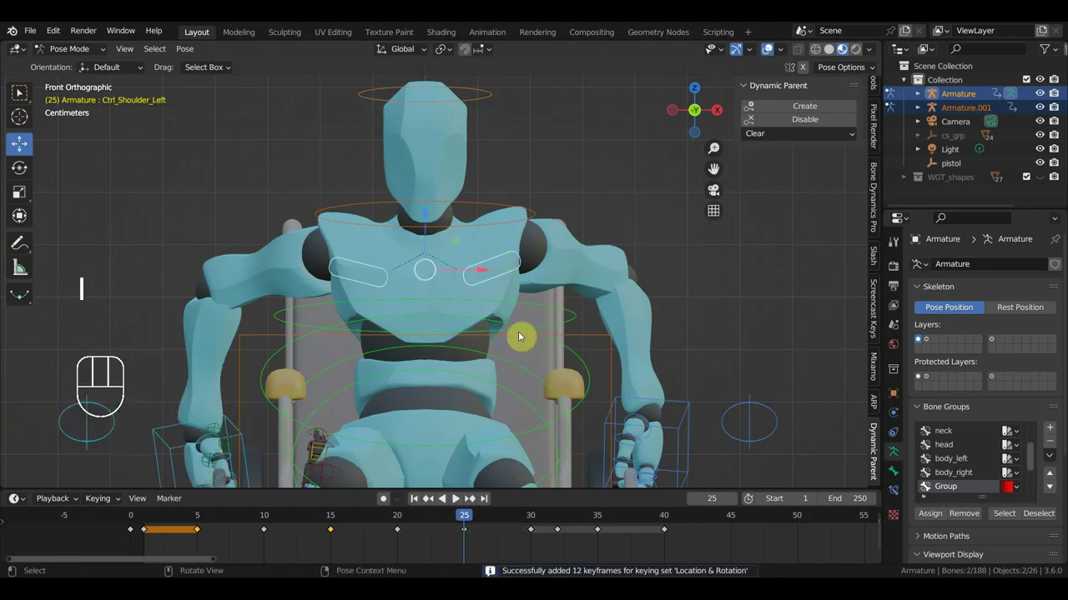
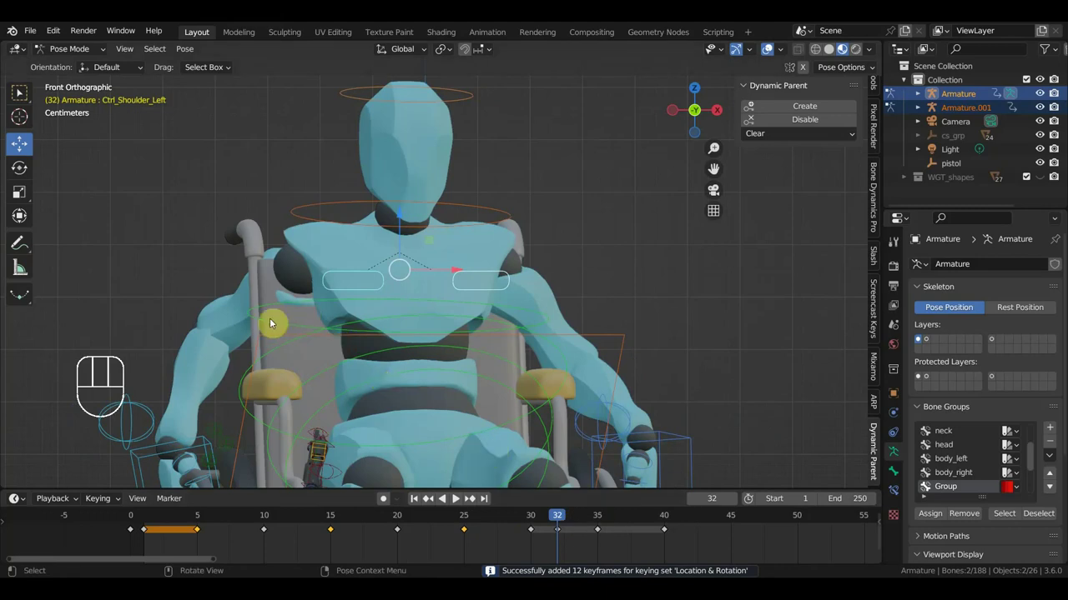
Step: At frame 32, reposition Ctrl_ArmPole_IK_Right, checking it from several angles
drag(369, 331, 447, 354)
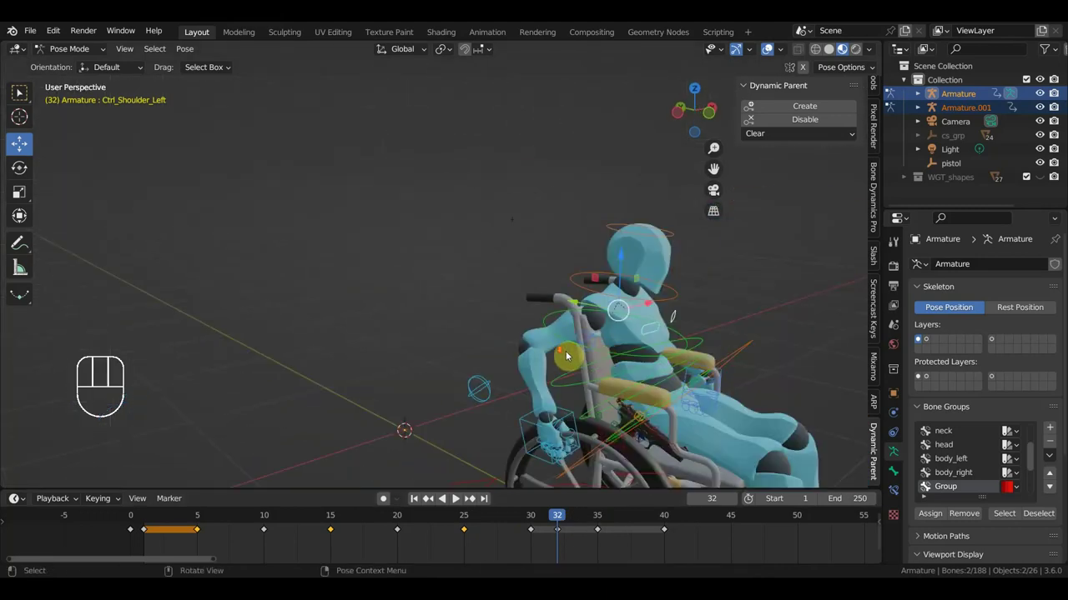
middle_click(621, 368)
click(512, 402)
drag(578, 398, 680, 390)
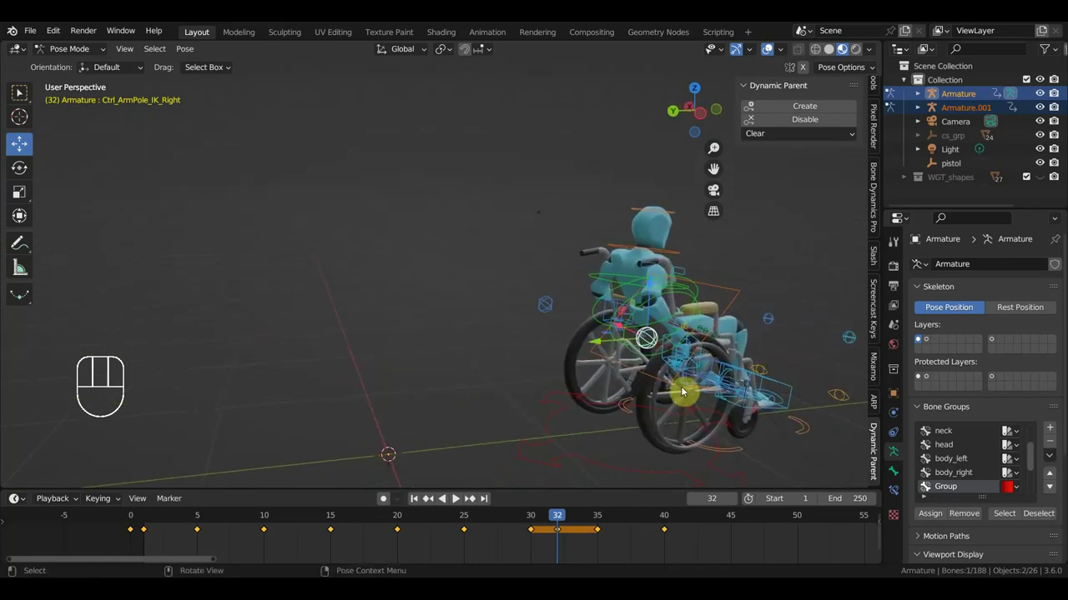
key(g)
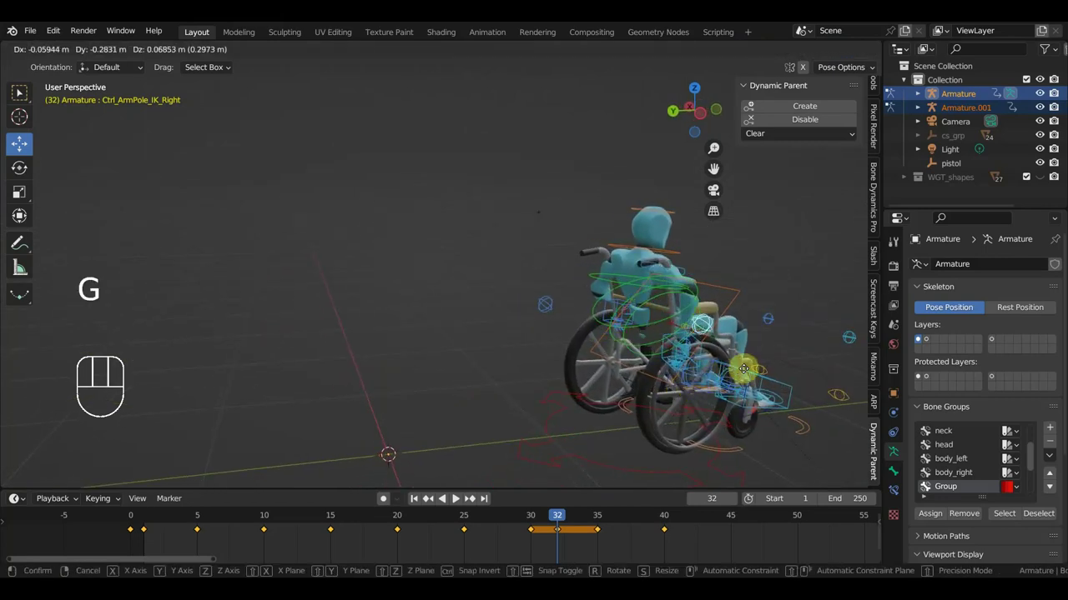
scroll(up, 3)
drag(692, 385, 527, 364)
scroll(up, 3)
drag(564, 337, 485, 340)
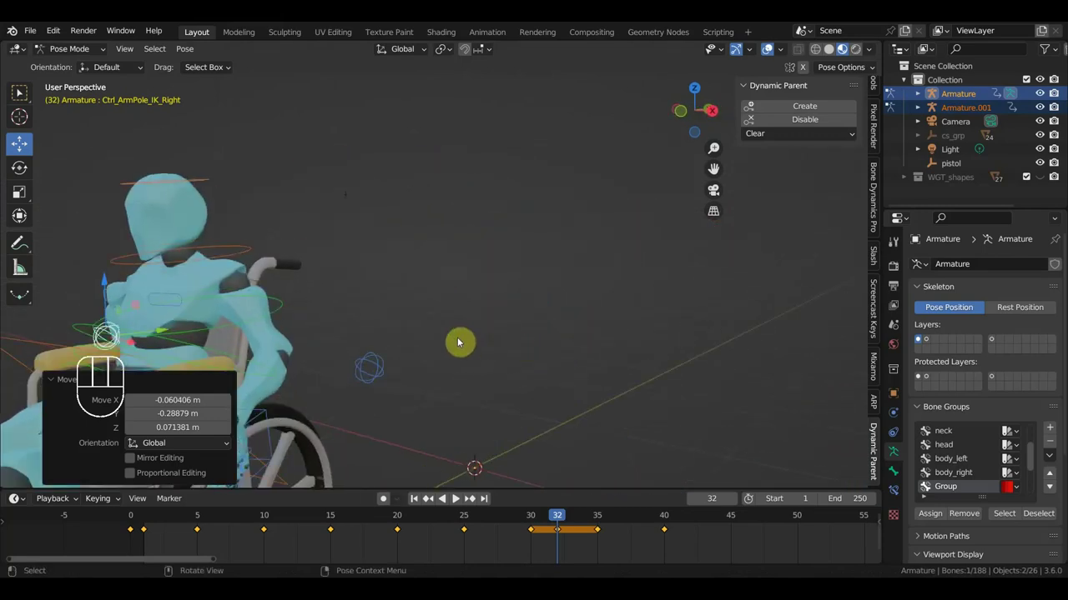
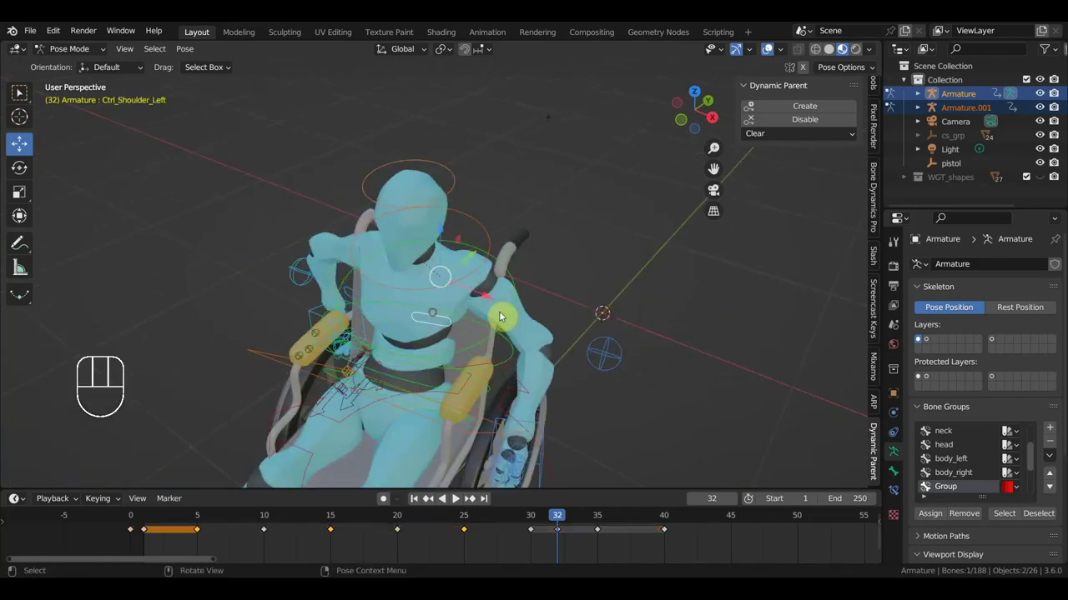
drag(588, 333, 607, 385)
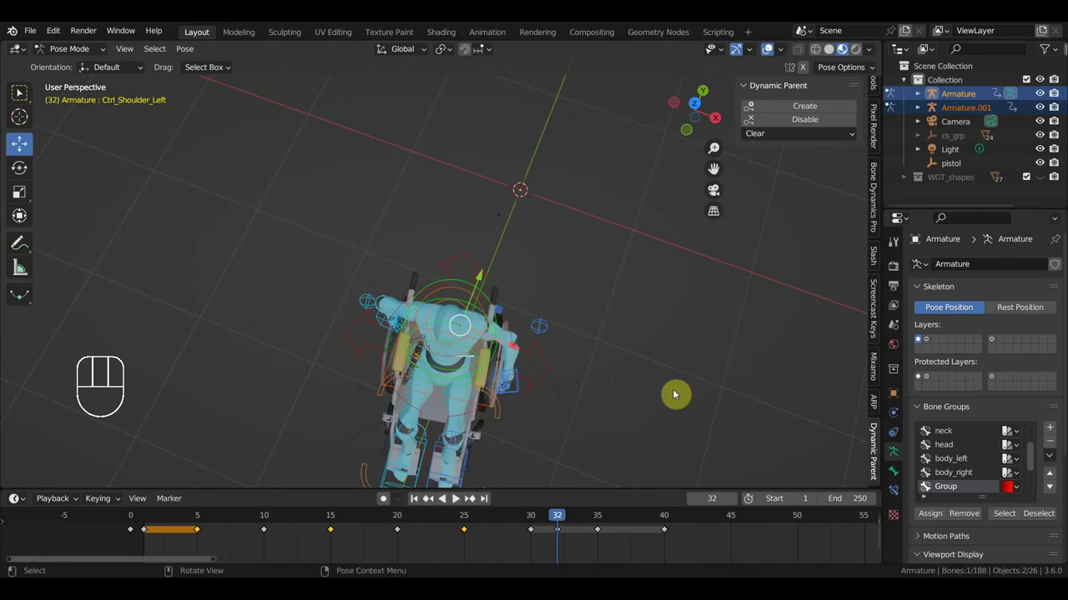
key(r)
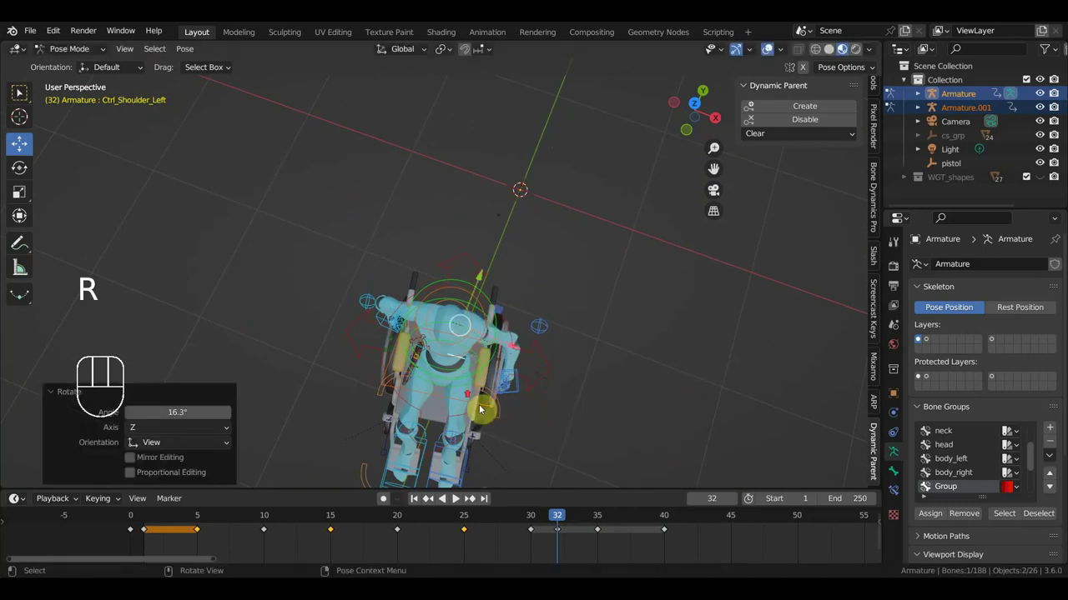
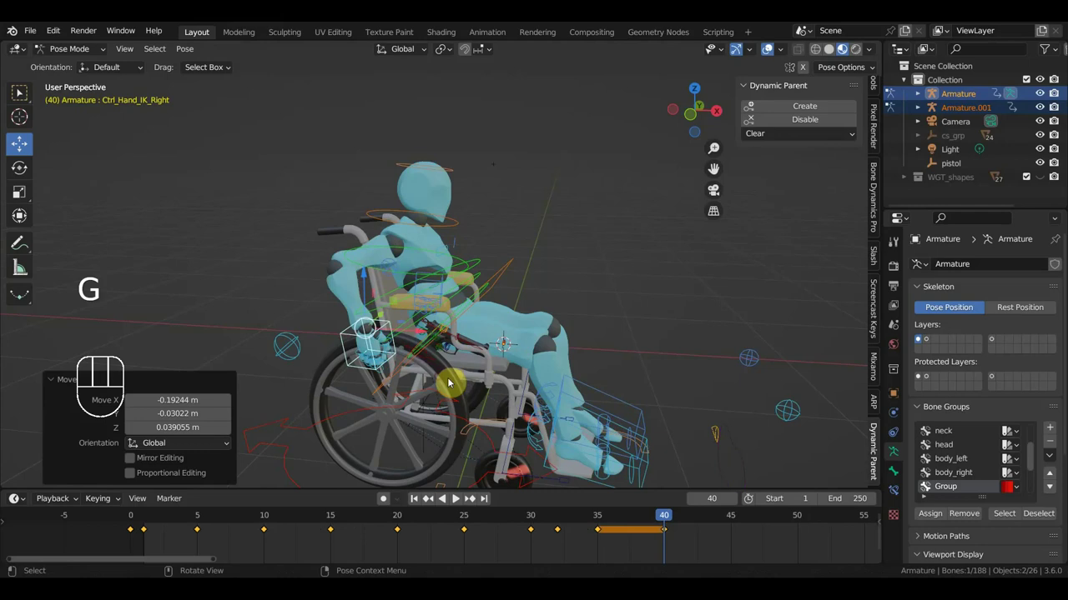
Step: Key Location & Rotation for all 548 channels of the rig at frame 40
drag(579, 383, 316, 370)
drag(459, 276, 463, 294)
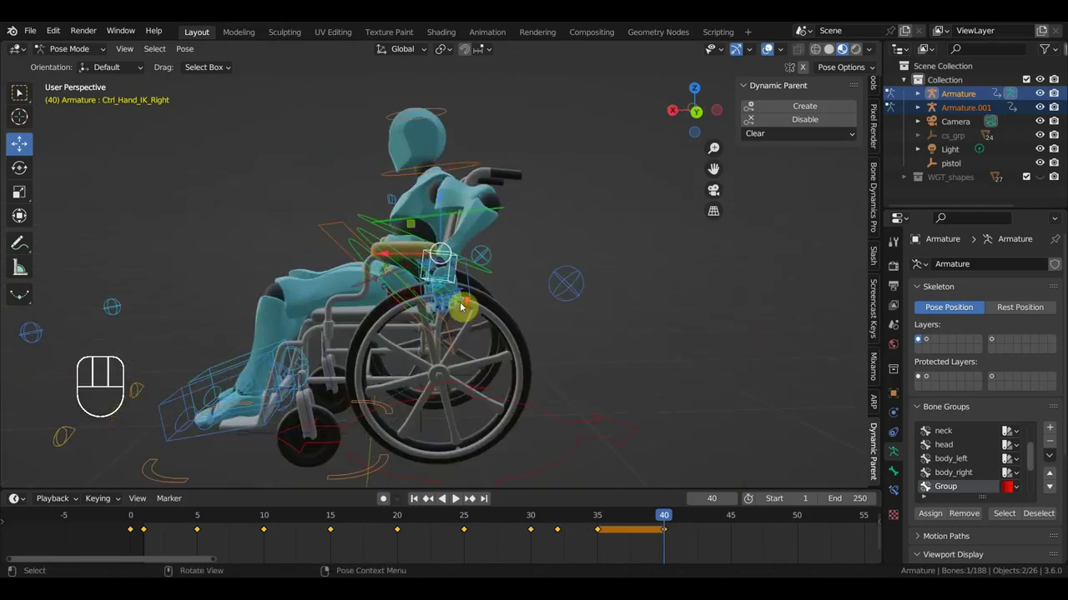
click(473, 277)
key(g)
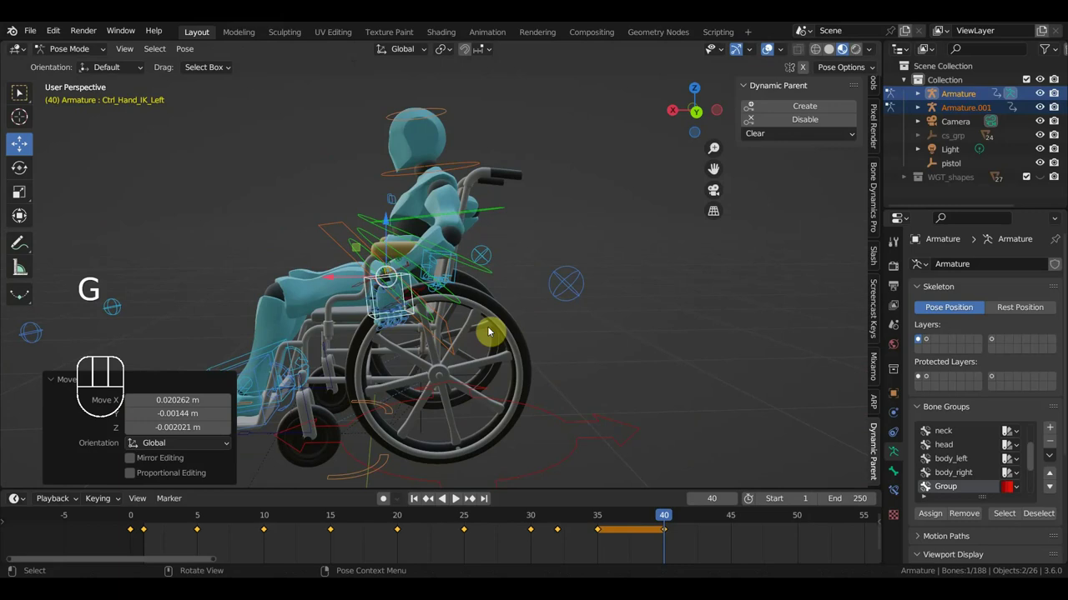
key(a)
key(i)
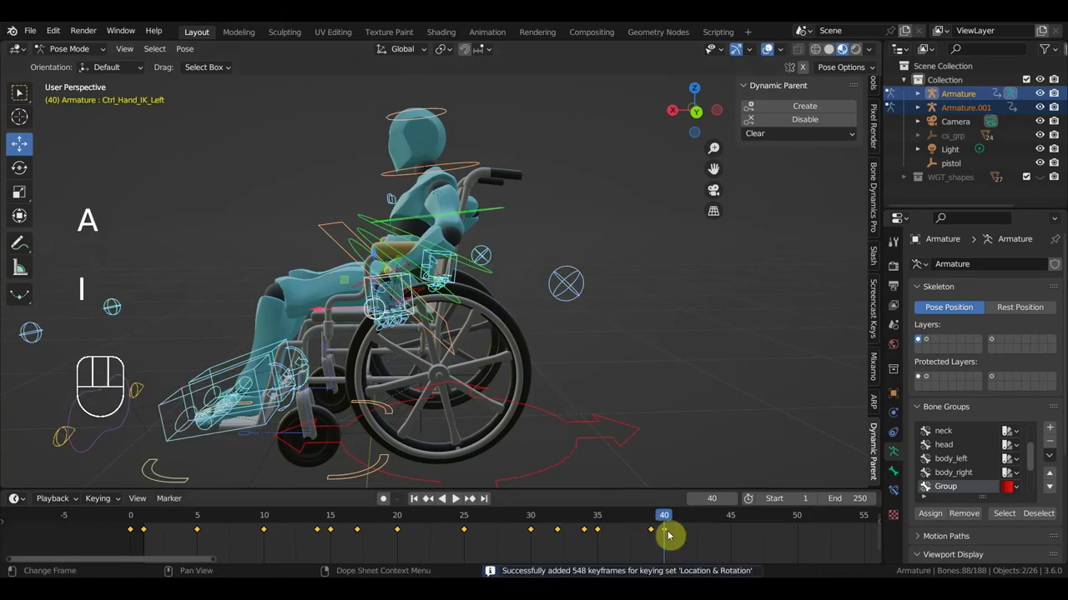
Step: Go to frame 45 and start moving Ctrl_Hand_IK_Right
drag(664, 519, 653, 514)
key(KP_1)
key(KP_3)
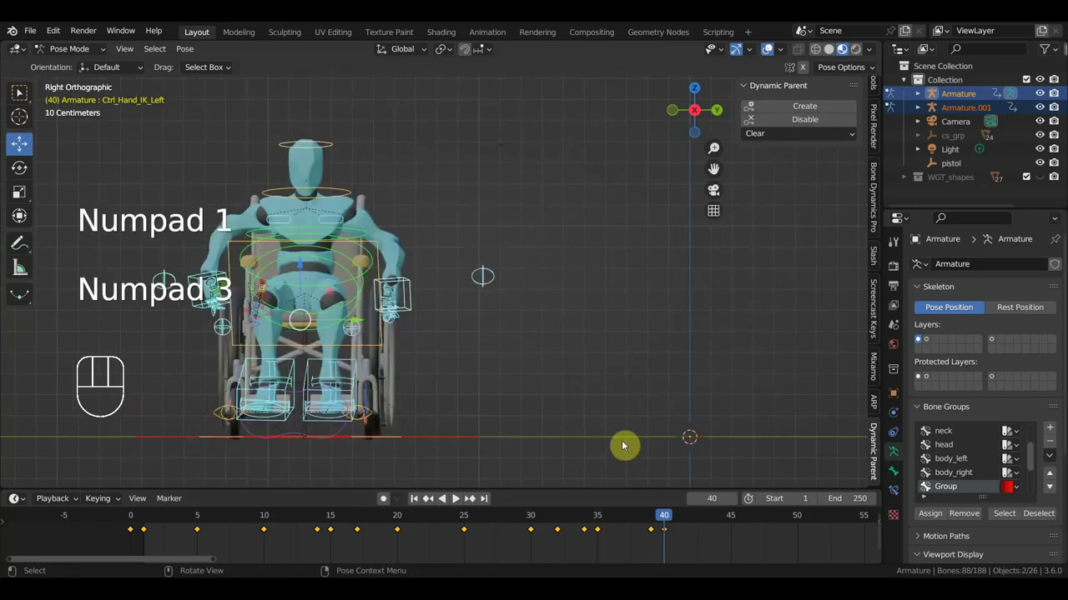
drag(581, 383, 715, 397)
click(736, 518)
drag(474, 417, 598, 407)
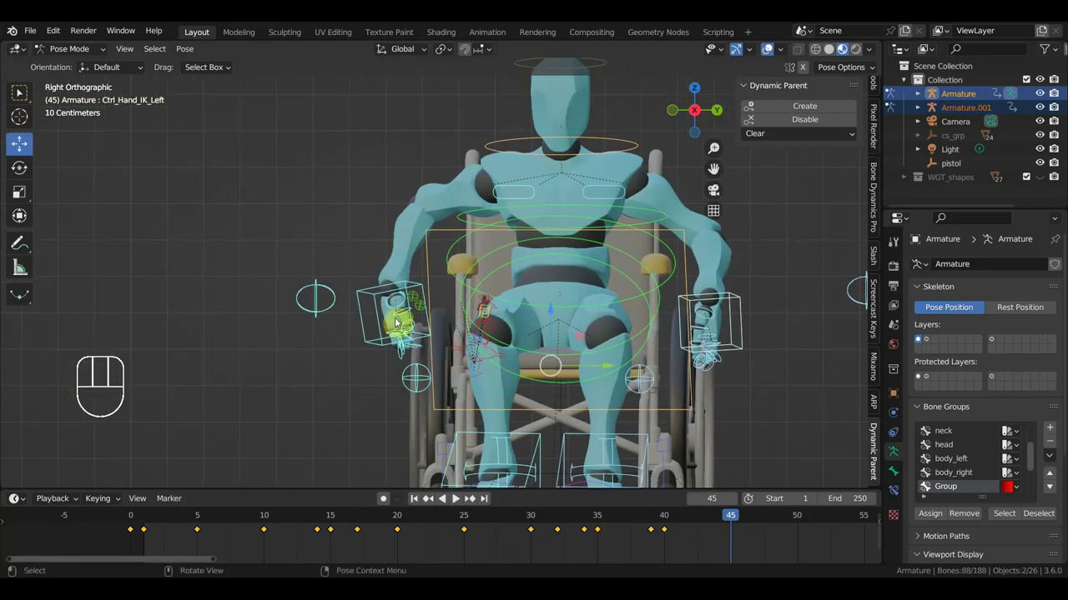
click(366, 290)
key(g)
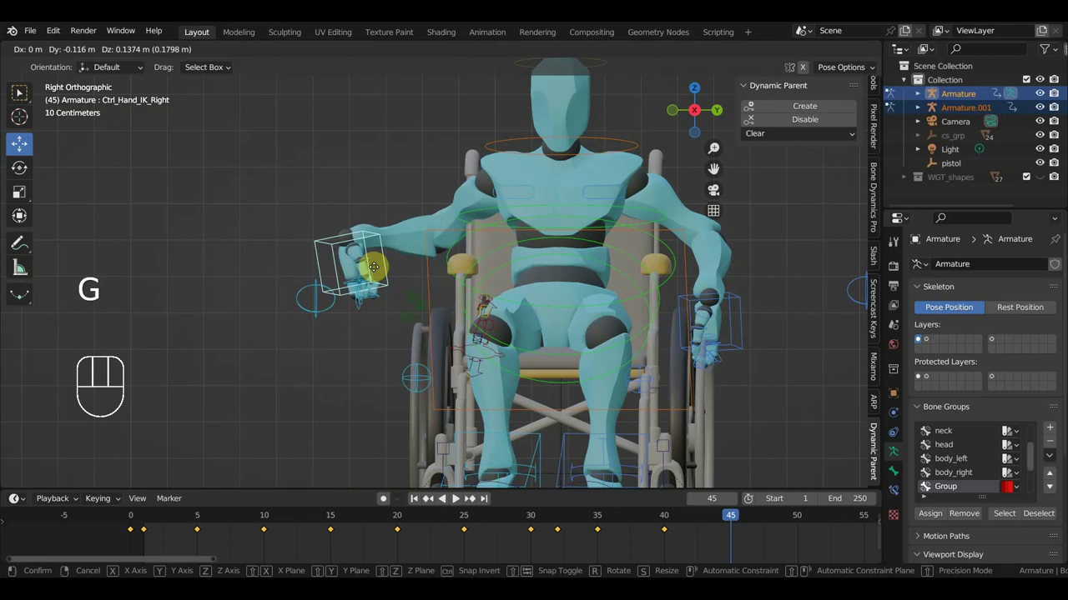
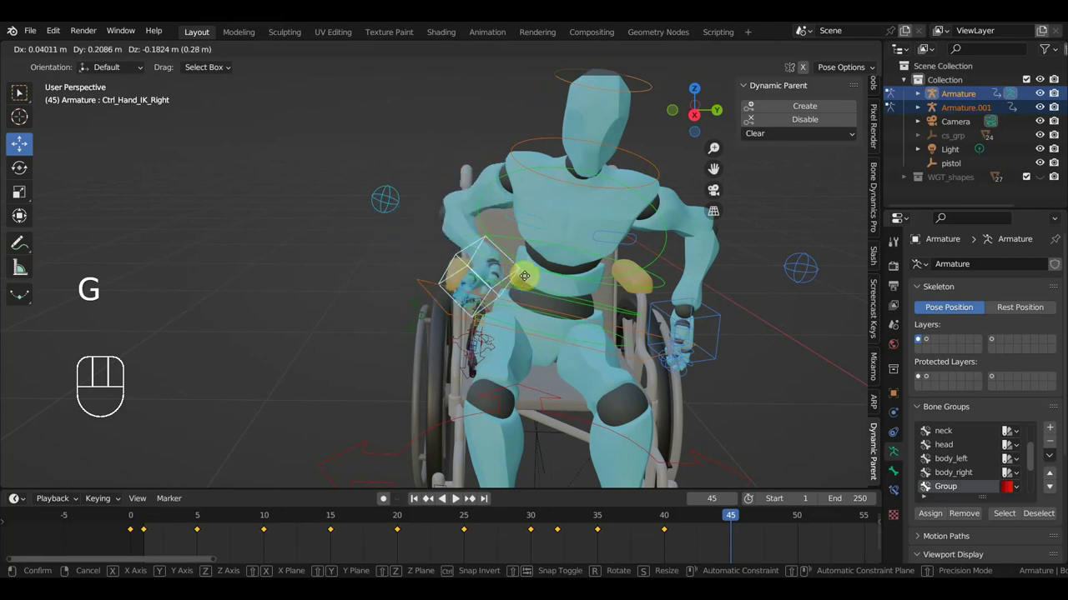
Step: Bring the right hand down toward the character's lap at frame 45
drag(556, 309, 706, 323)
key(e)
click(642, 311)
key(g)
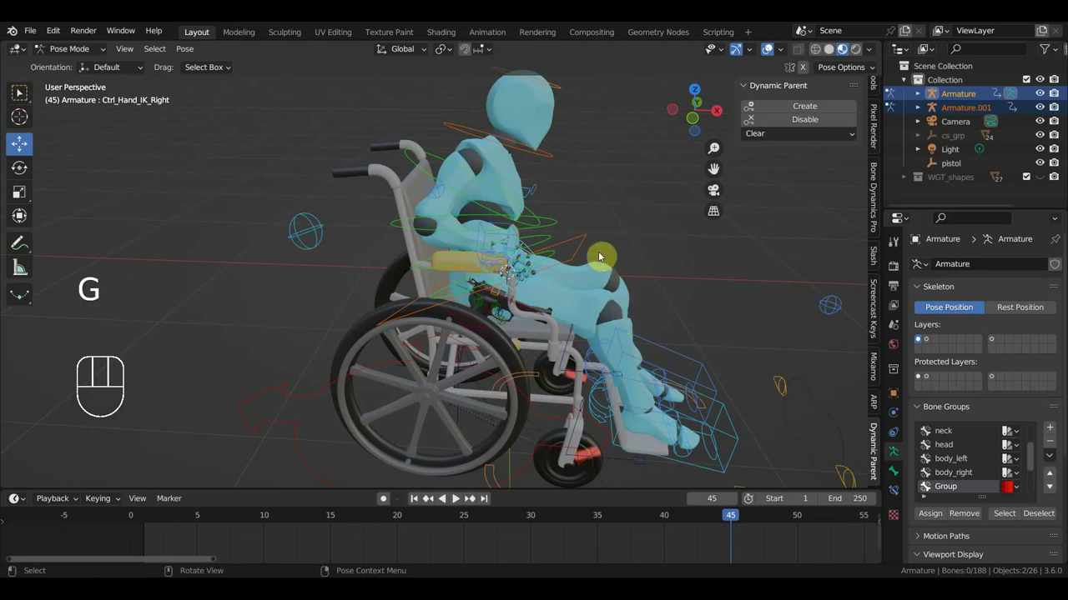
Step: Lower the left hand to the lap, then settle the right hand beside the pistol
click(518, 222)
key(g)
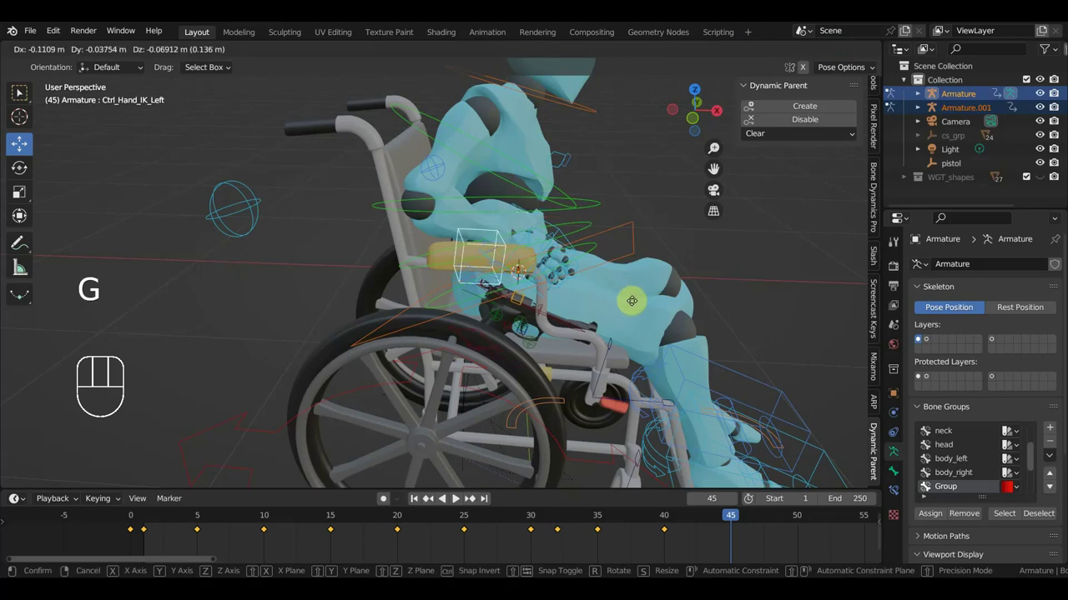
key(ctrl+z)
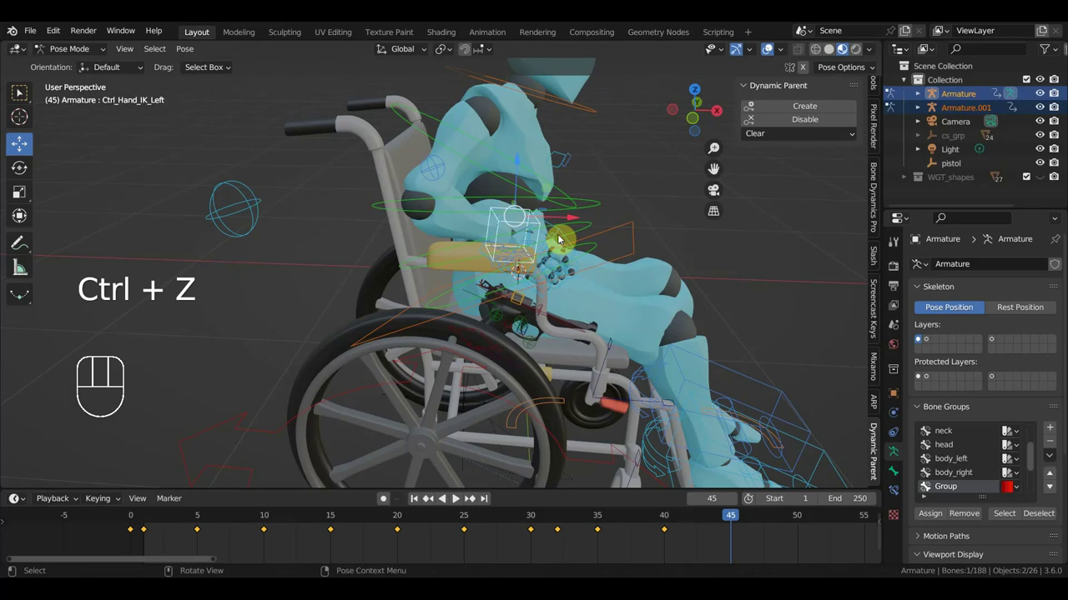
click(563, 232)
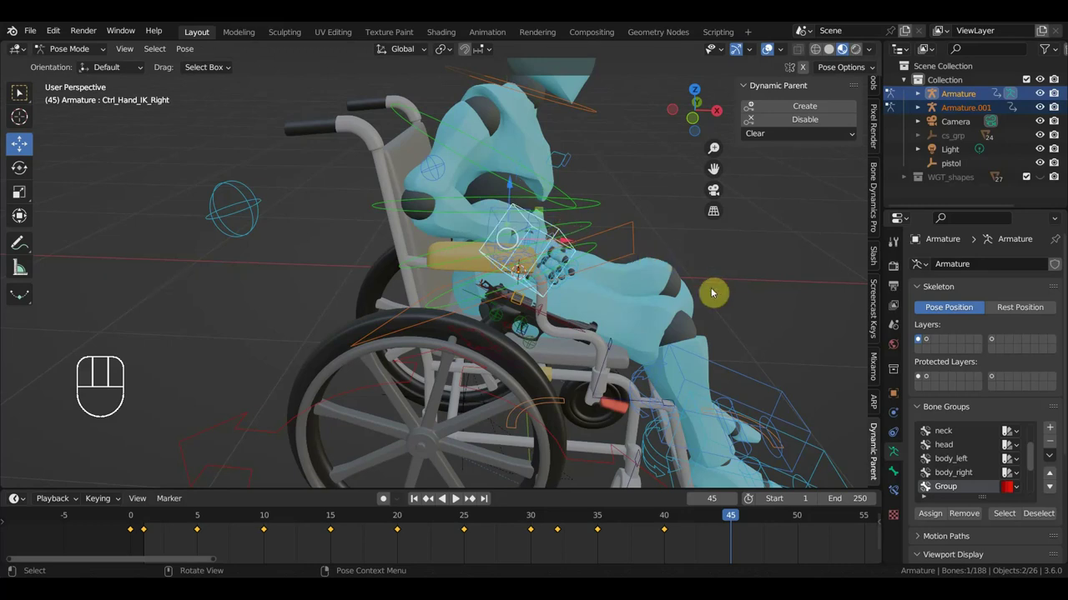
key(g)
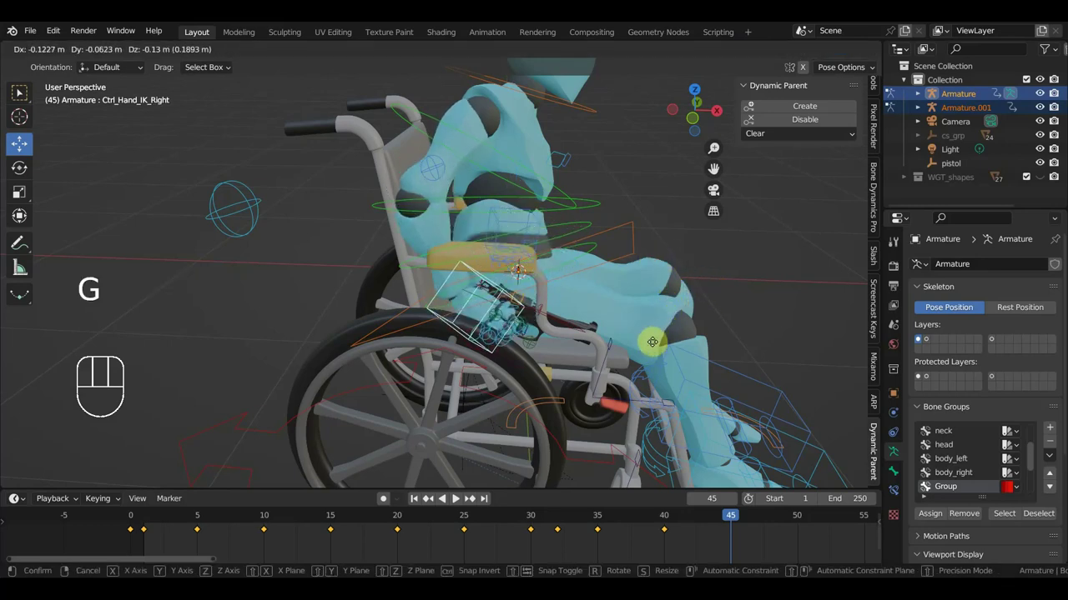
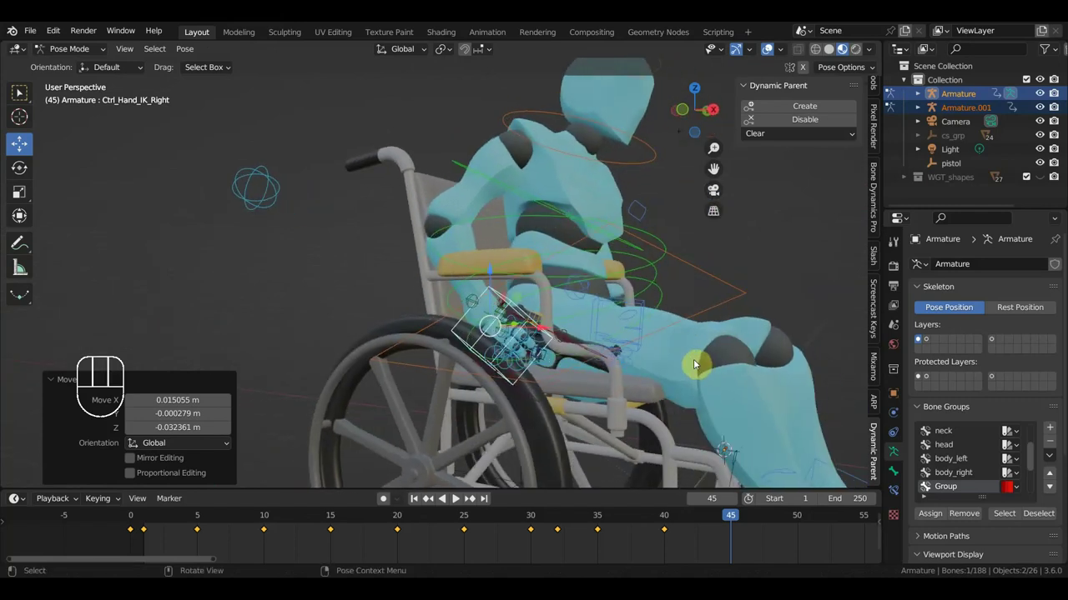
Step: Toggle the pistol's dynamic parent constraint, then undo back to the hand selection
drag(561, 429, 532, 422)
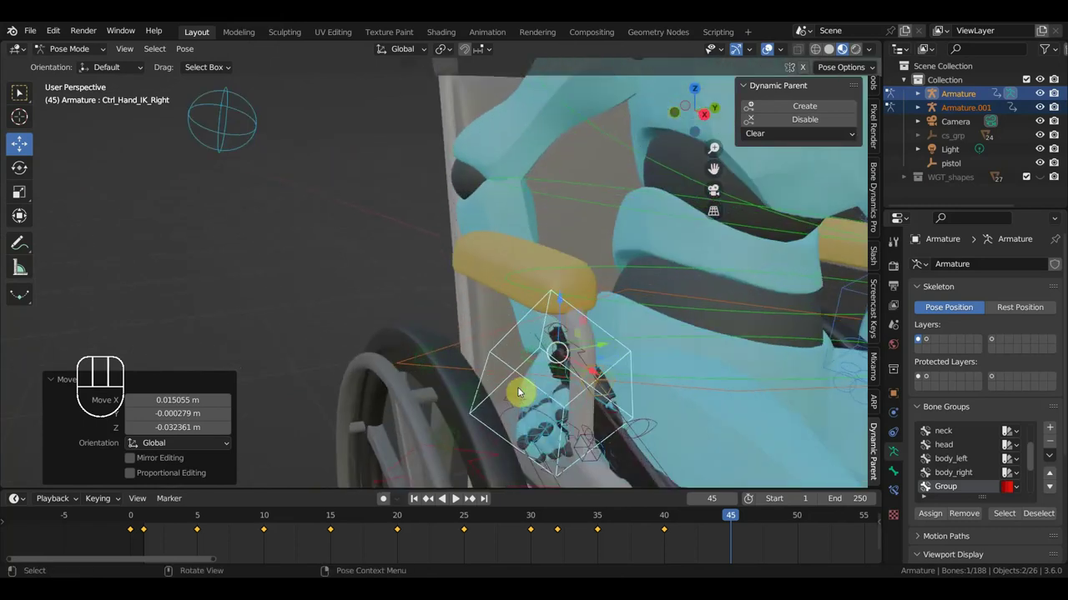
click(518, 399)
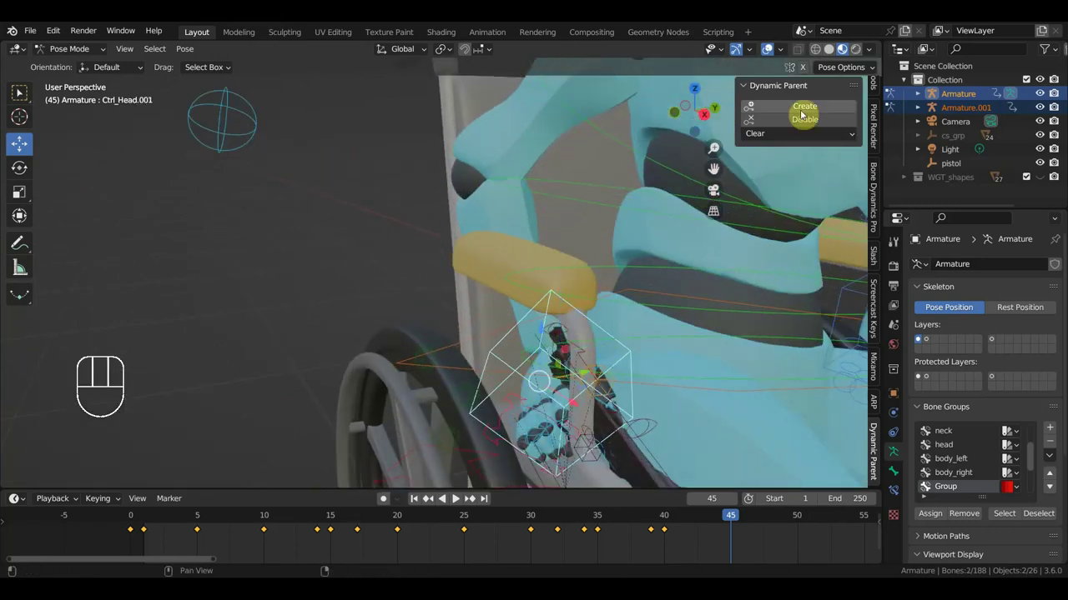
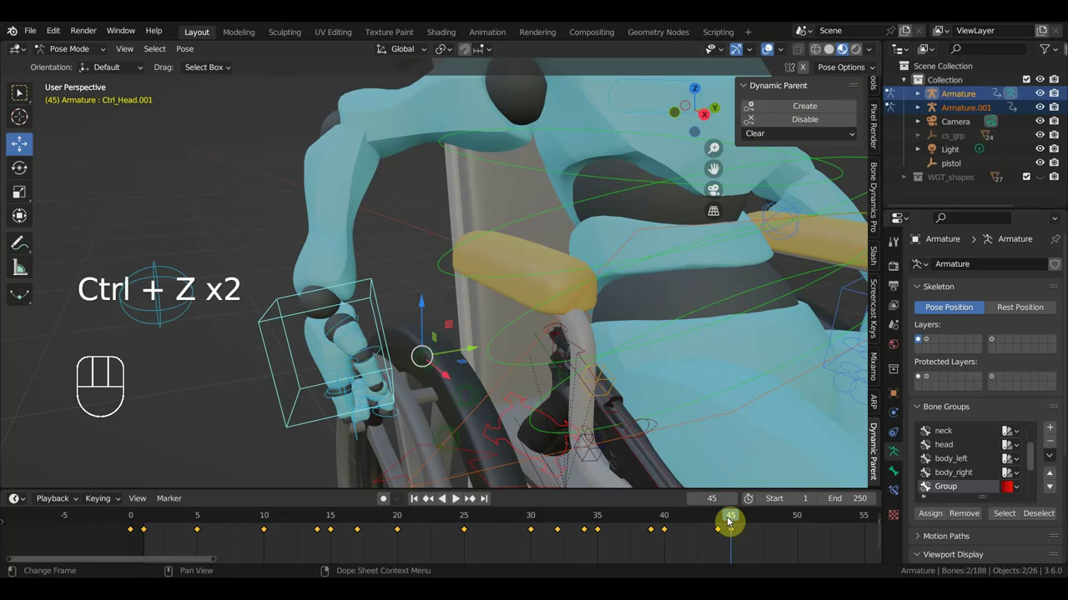
click(270, 266)
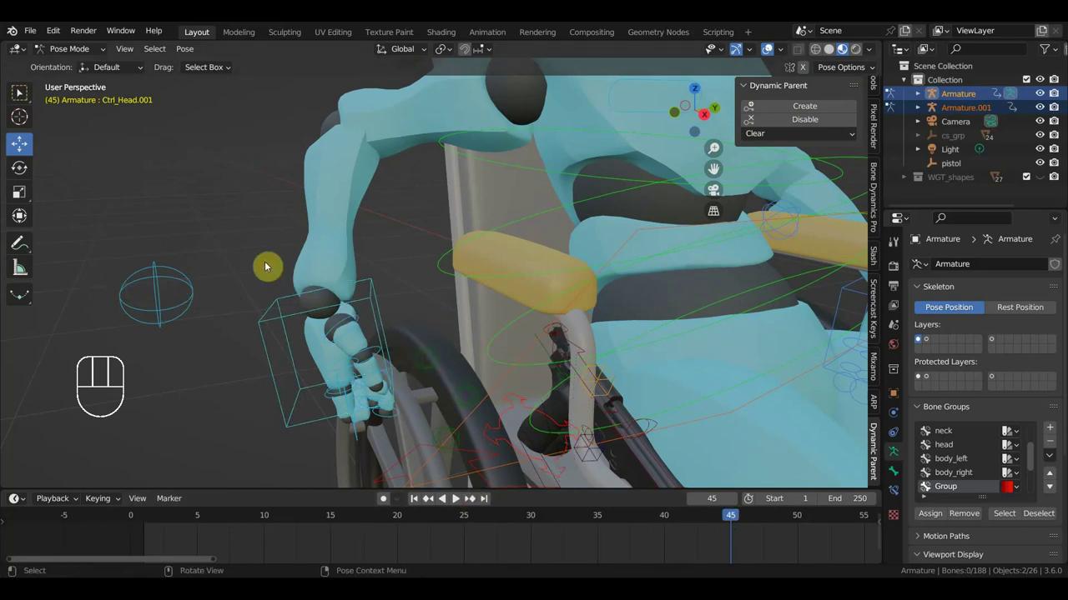
key(ctrl+z)
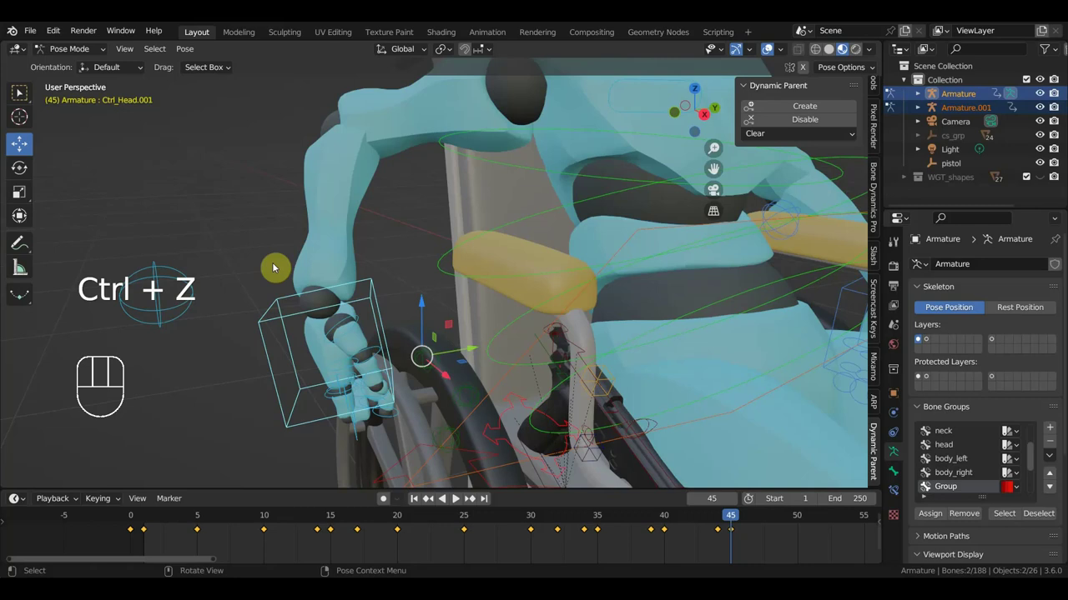
key(ctrl+z)
key(ctrl+z)
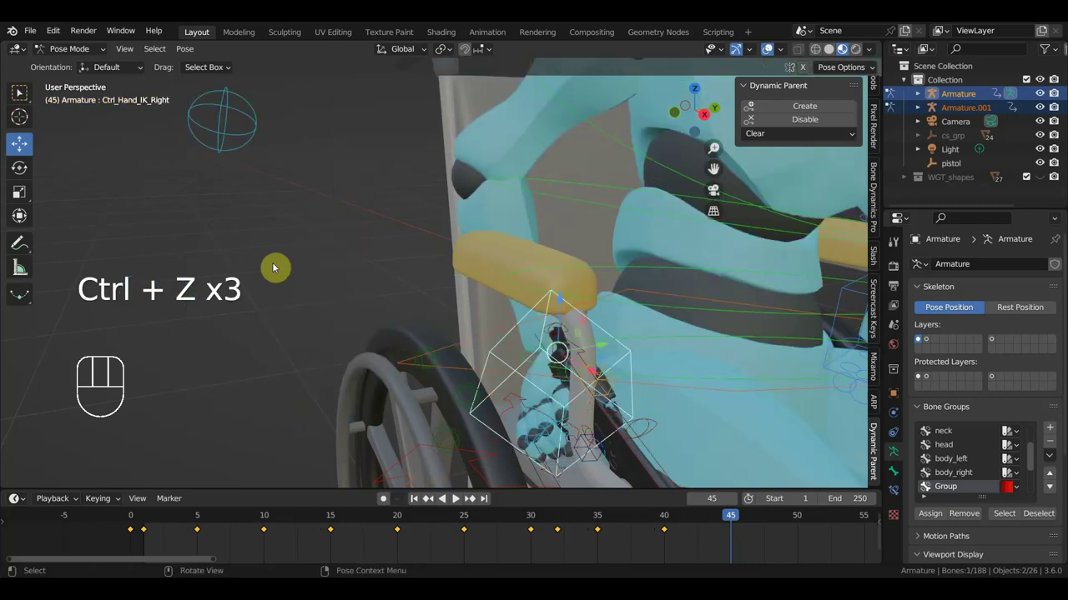
middle_click(662, 298)
Step: Key Location & Rotation for all bones at frame 45, then select the right hand and pistol controls
key(a)
key(i)
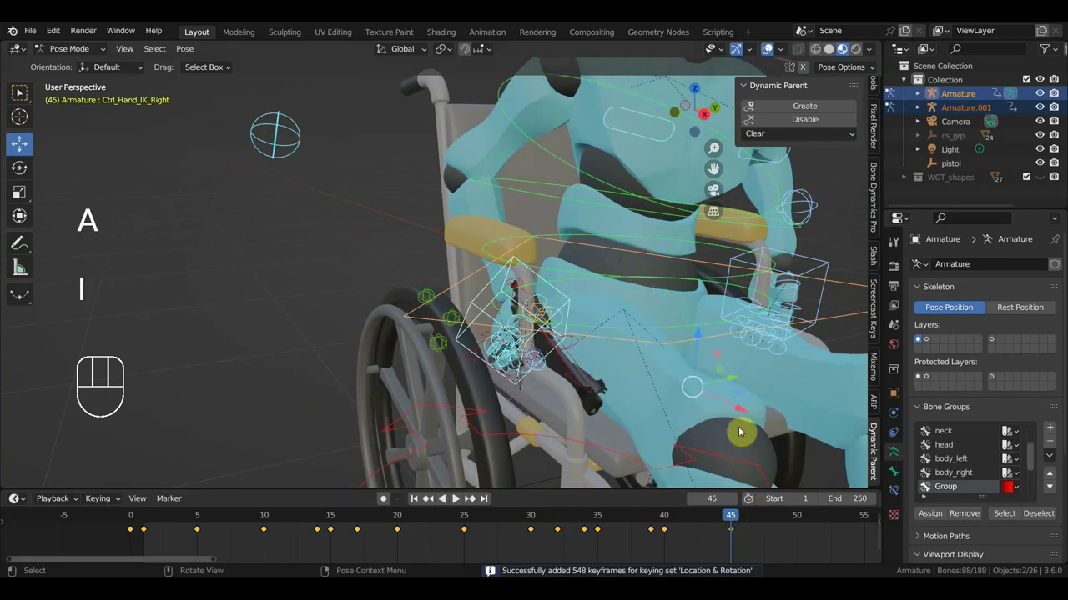
drag(570, 301, 574, 321)
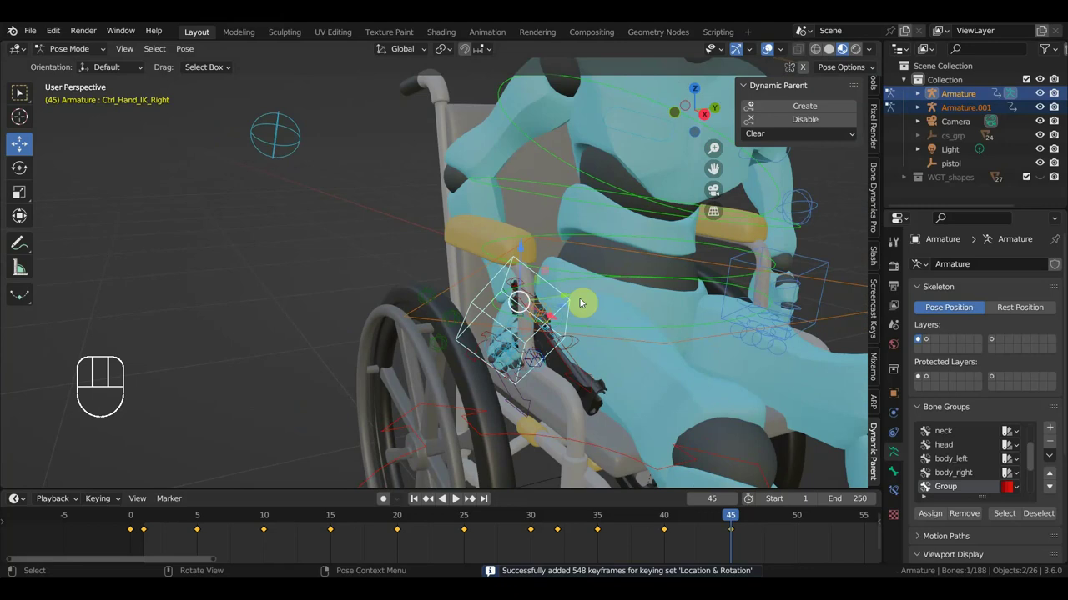
click(493, 334)
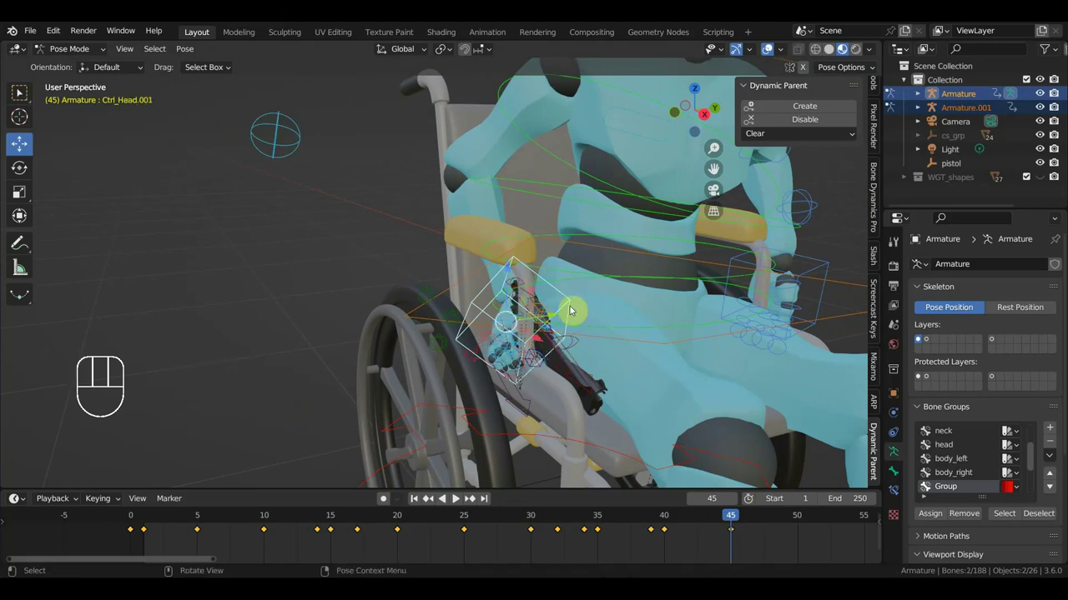
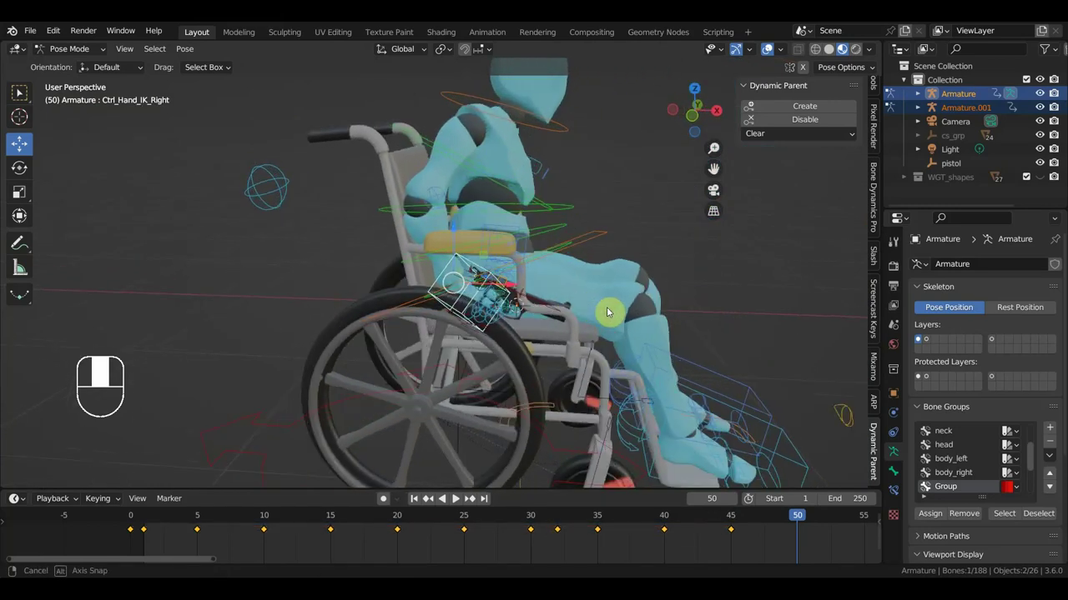
Step: Move Ctrl_Hand_IK_Right toward the pistol and select the pistol control beside it
key(g)
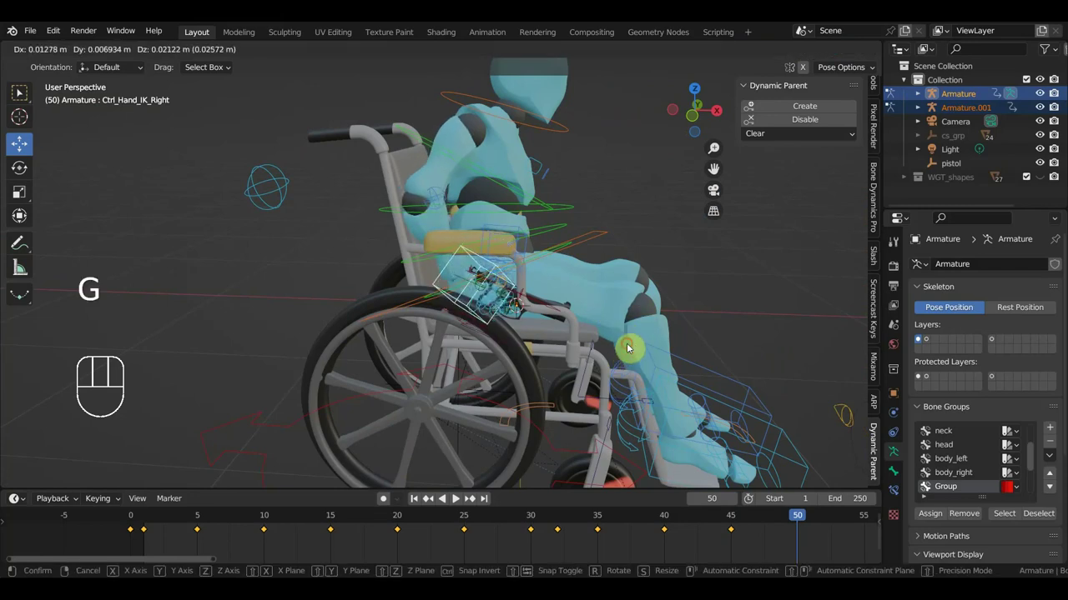
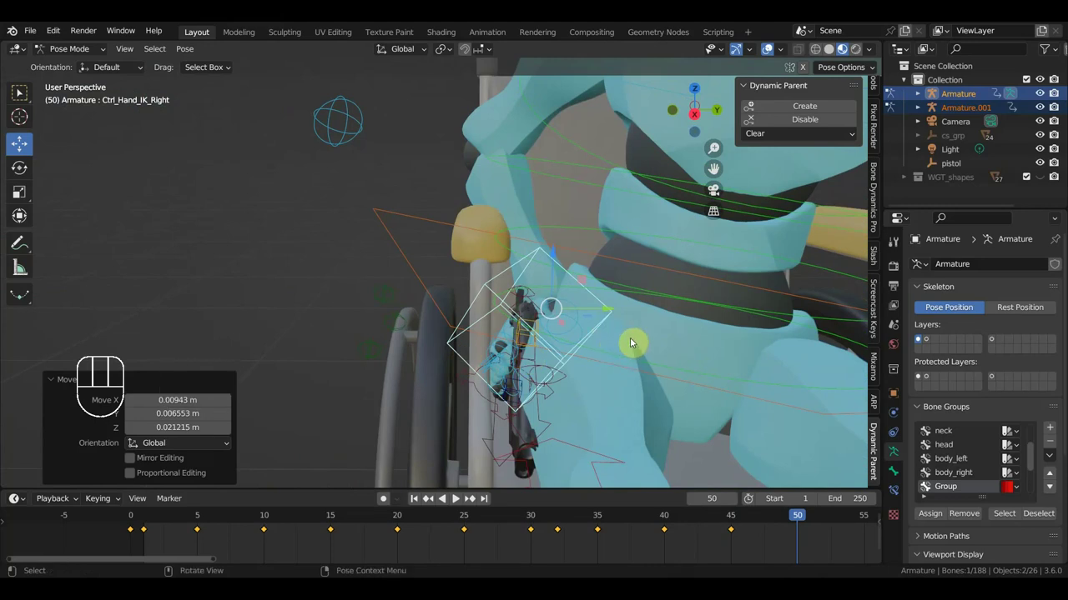
key(g)
drag(622, 339, 660, 331)
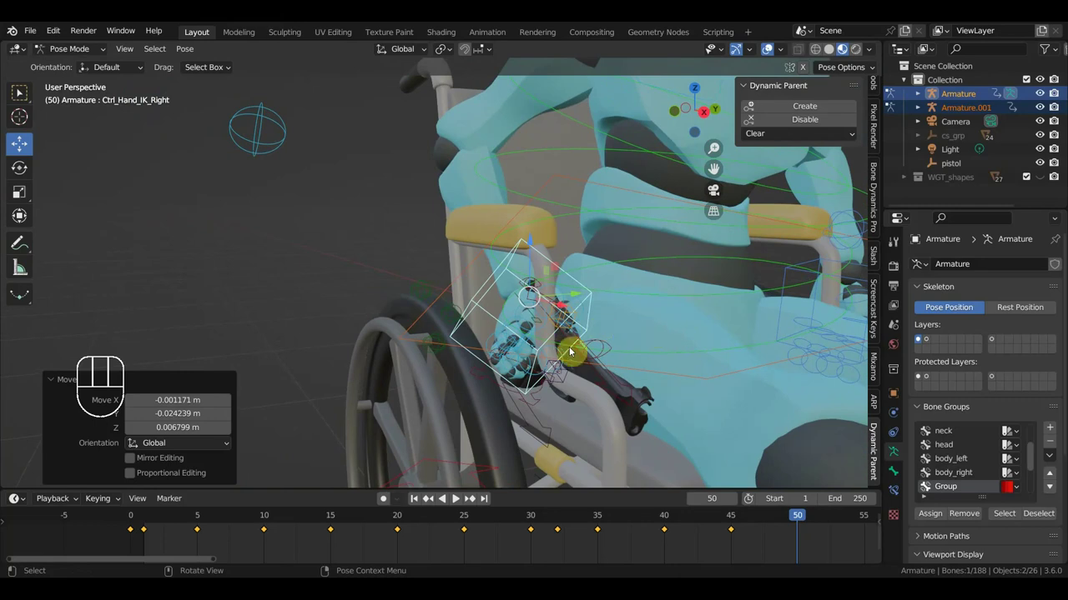
drag(592, 358, 584, 366)
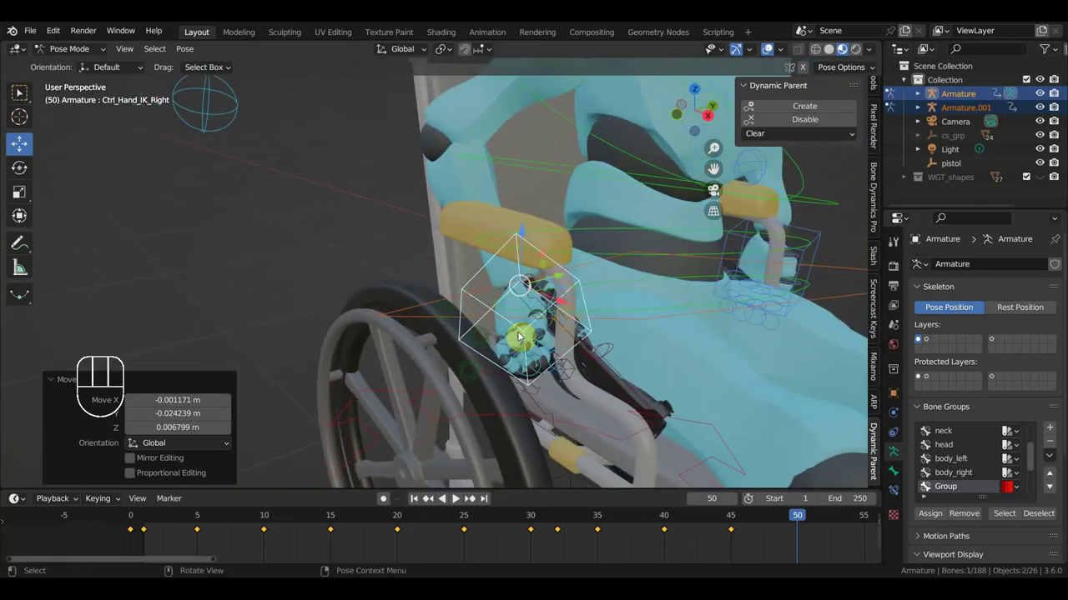
scroll(up, 3)
middle_click(485, 355)
click(494, 335)
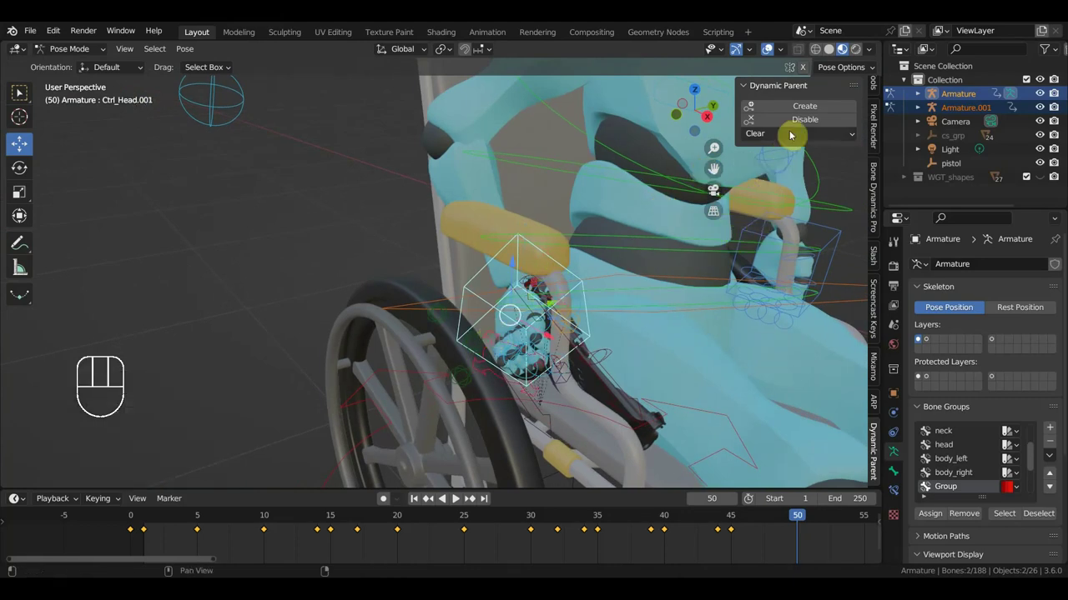
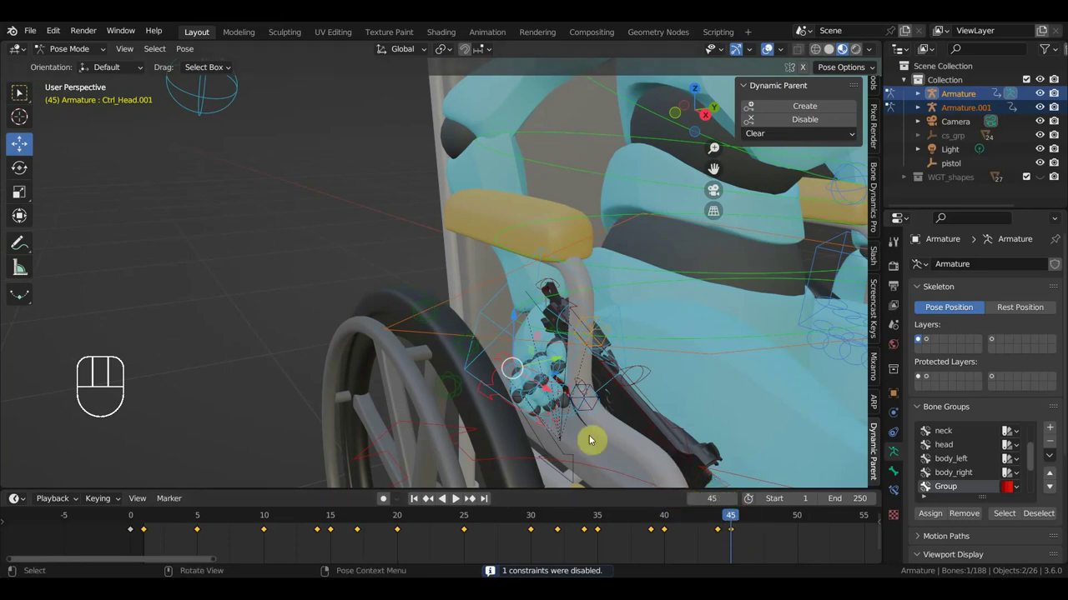
Step: At frame 48, disable the pistol's dynamic parent and reposition the right hand onto the grip
click(769, 521)
click(502, 324)
click(506, 364)
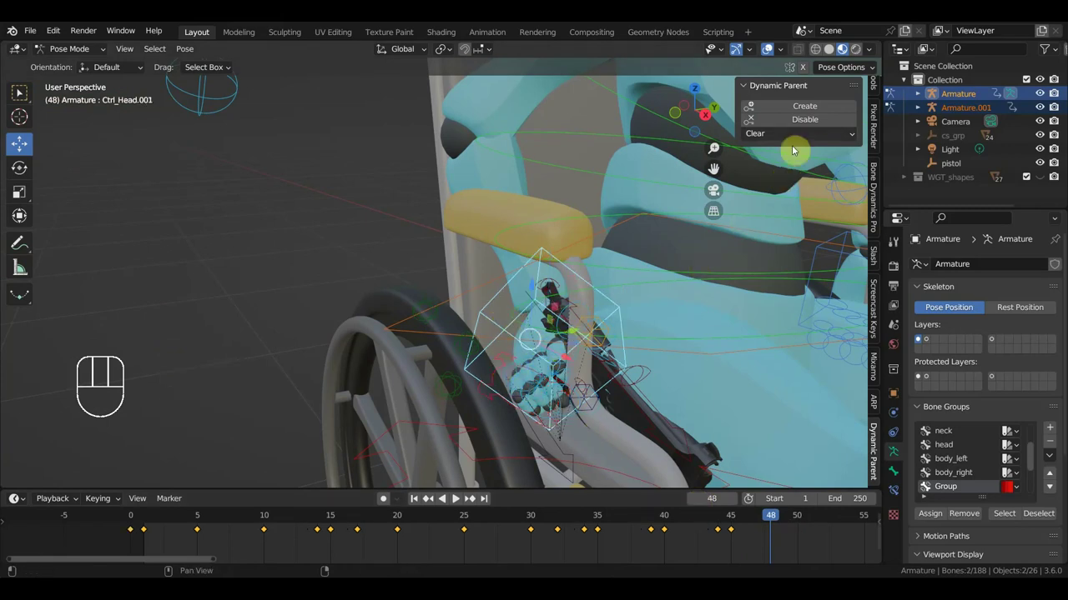
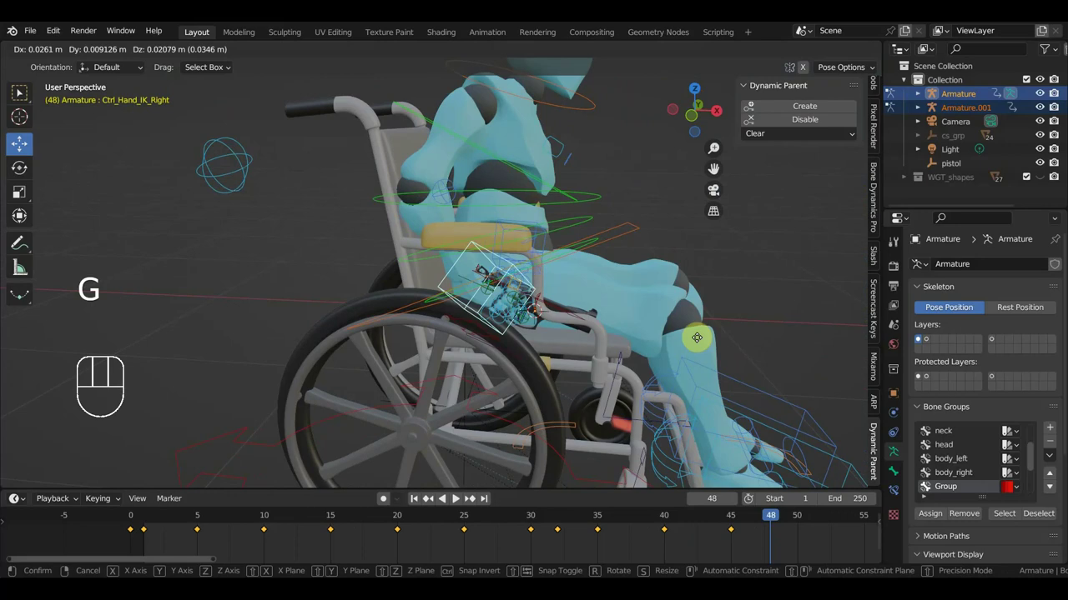
scroll(up, 3)
key(g)
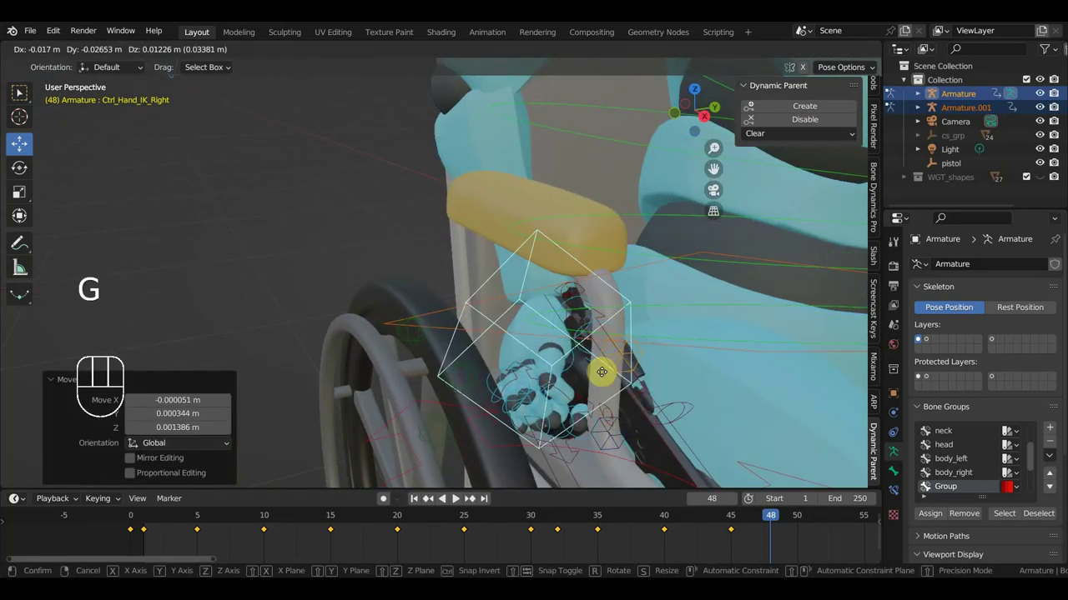
Step: Check the hand on the pistol from around, reselect the pistol control at frame 48 and undo a stray move
drag(622, 391, 660, 407)
scroll(down, 3)
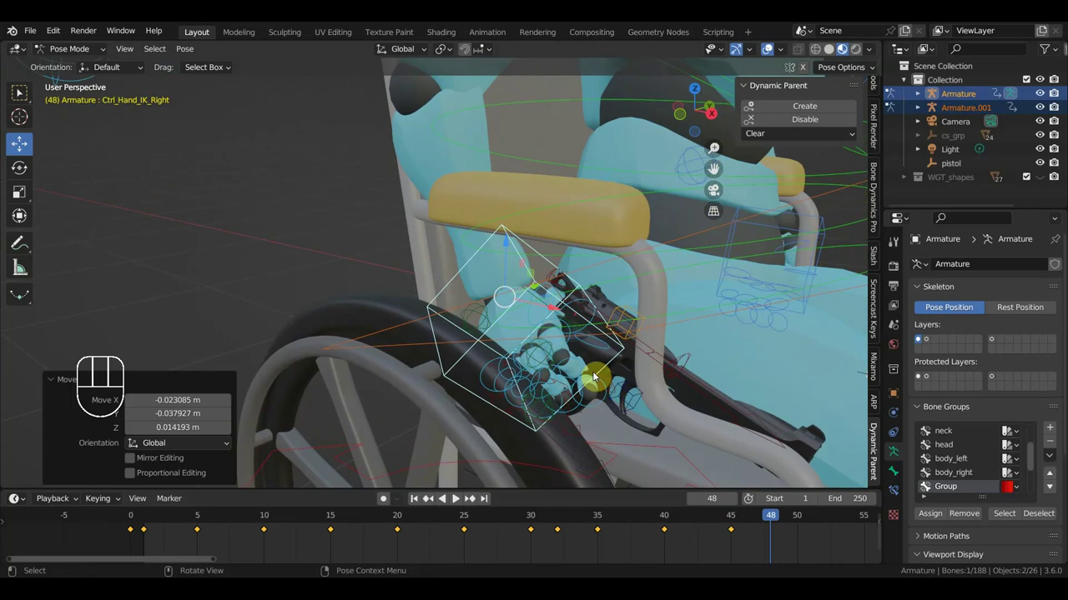
scroll(up, 3)
scroll(up, 3)
scroll(down, 3)
click(513, 346)
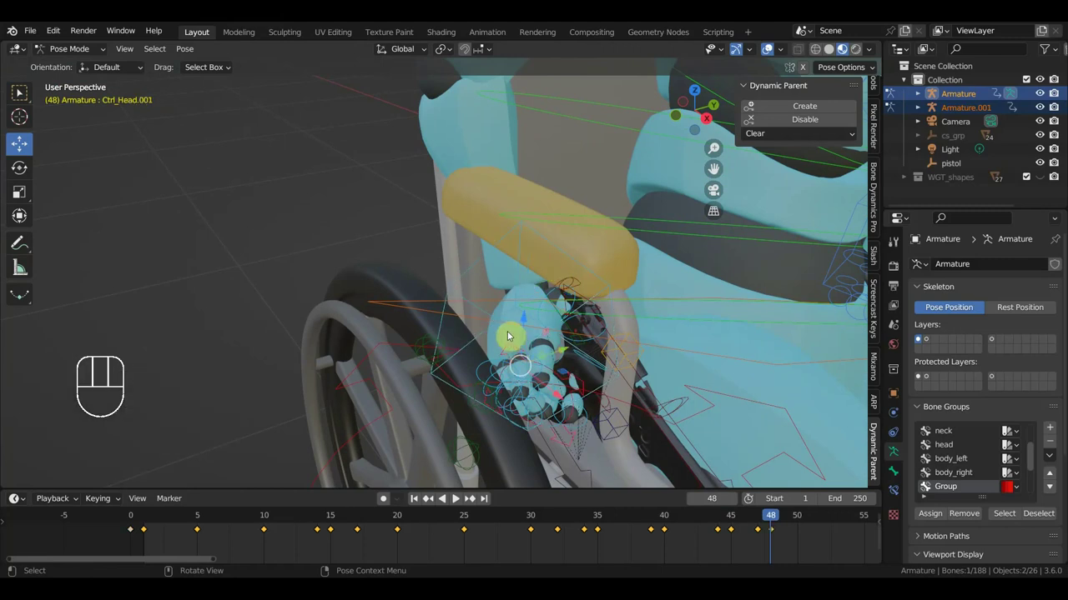
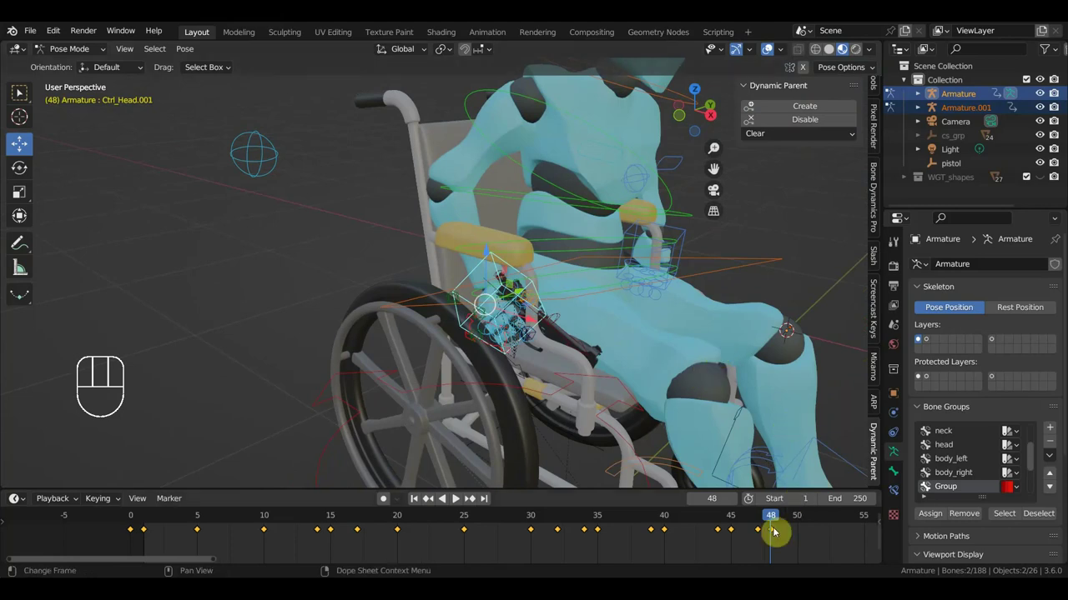
click(473, 279)
key(g)
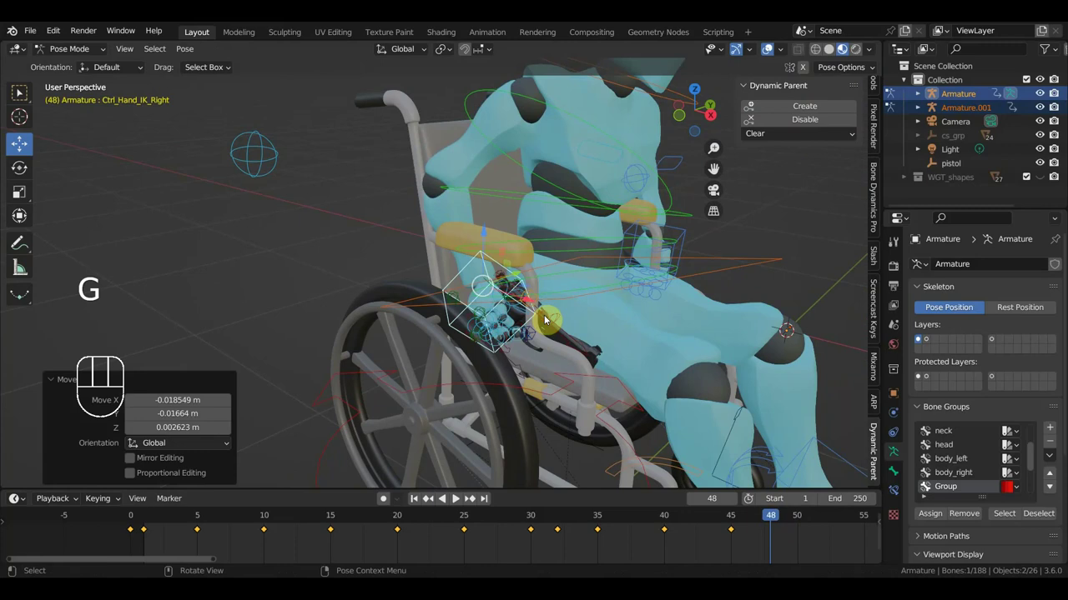
key(ctrl+z)
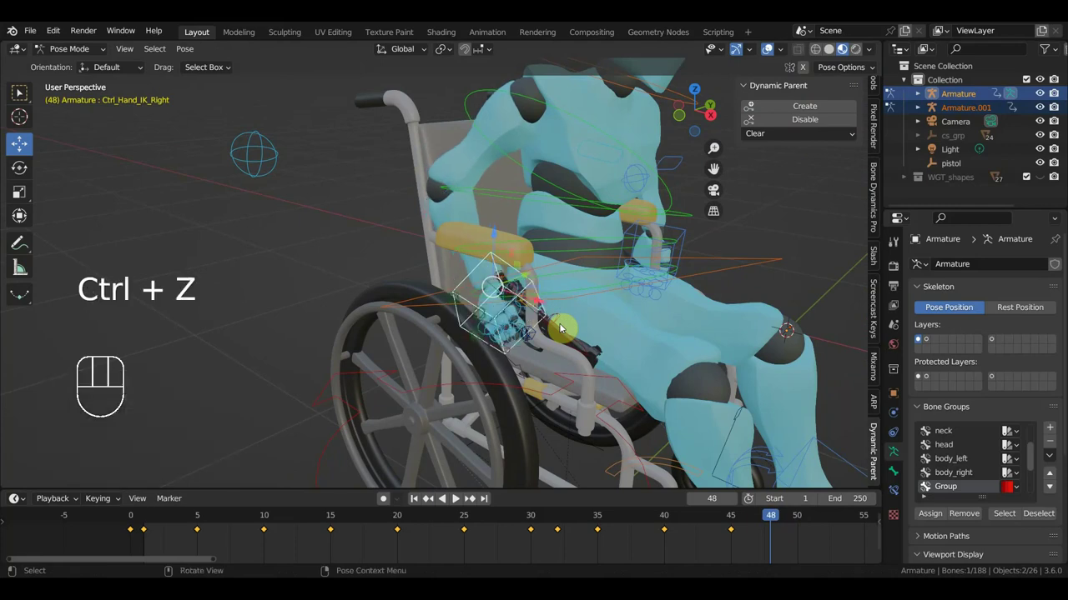
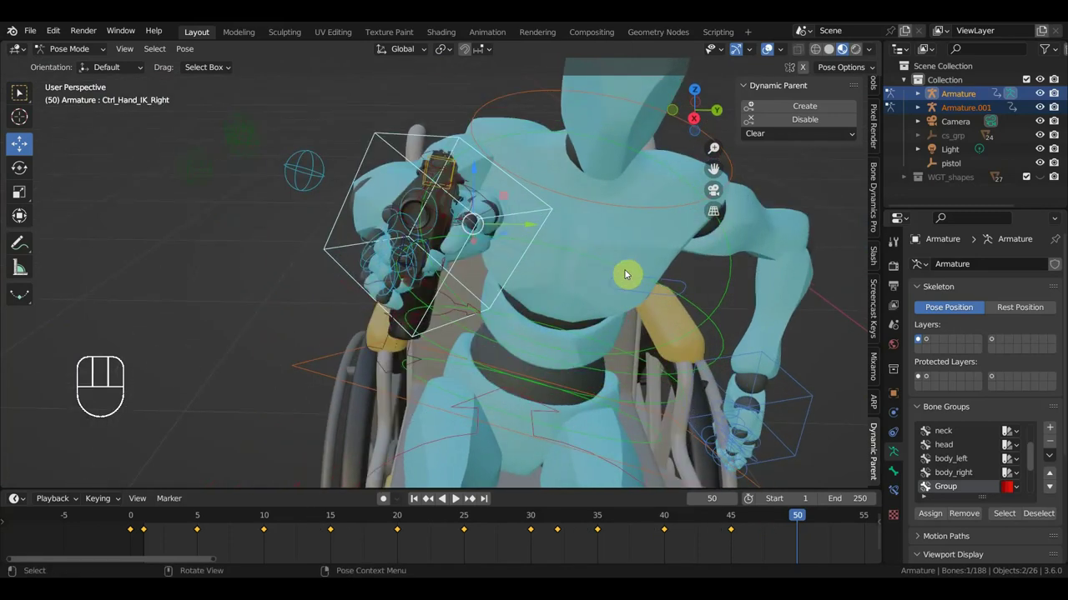
Step: Rotate Ctrl_Hand_IK_Right at frame 50 so the hand wraps the pistol grip, then nudge its position
key(r)
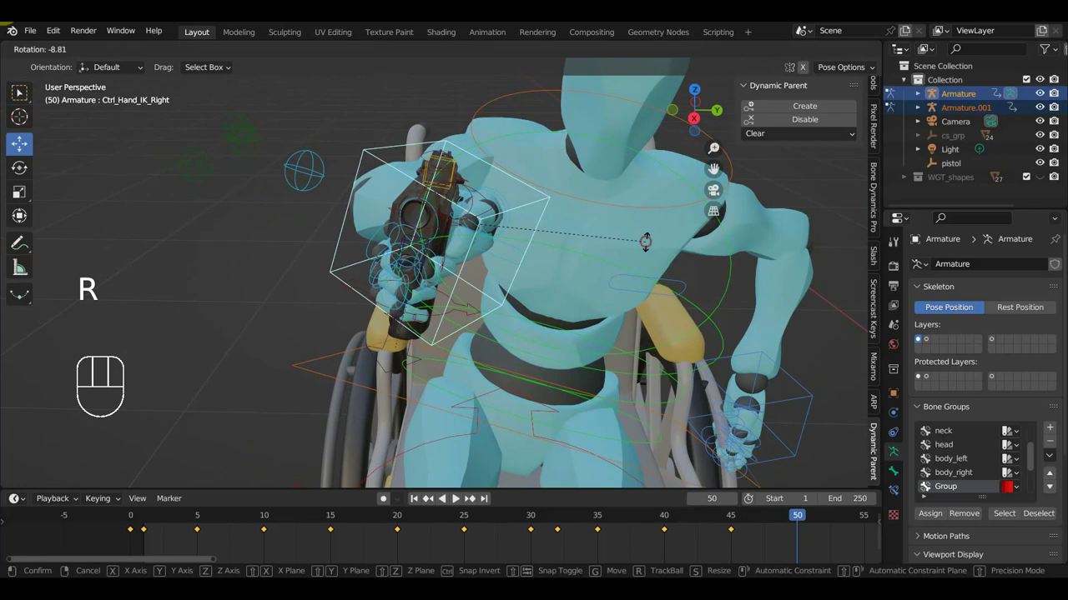
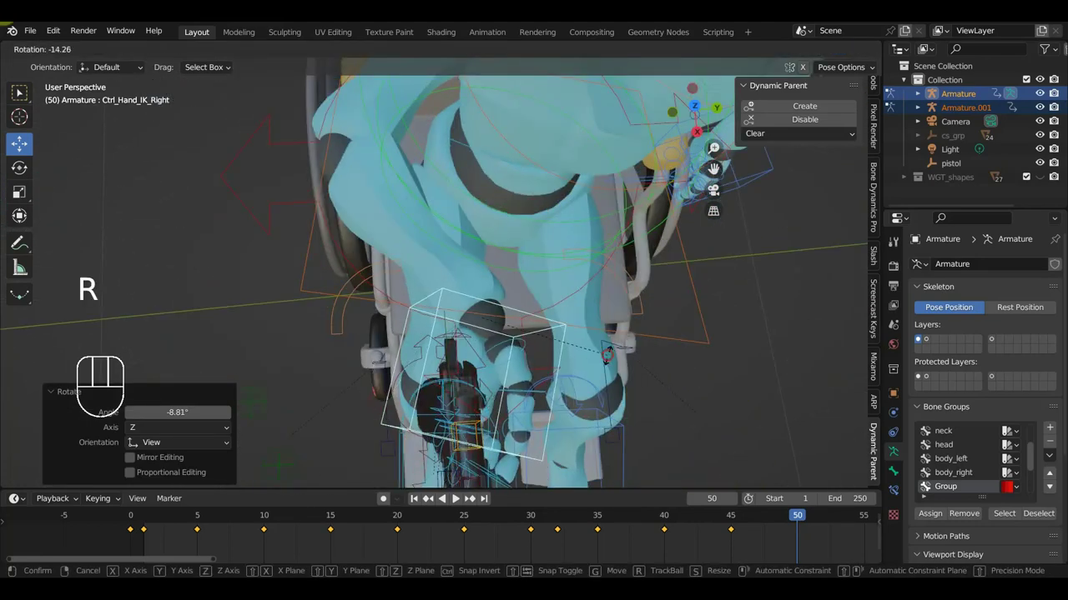
key(g)
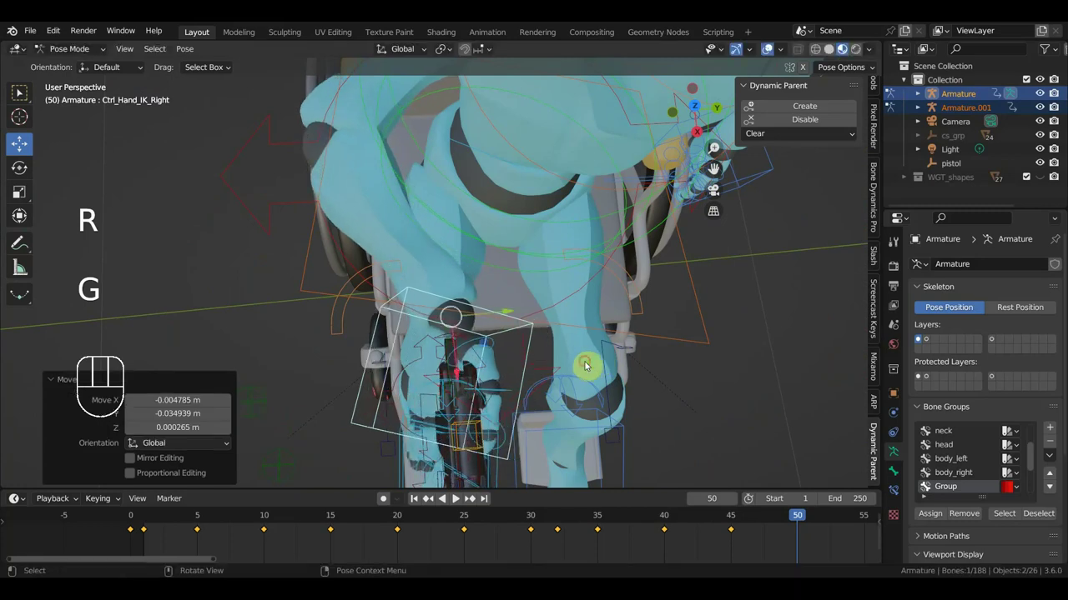
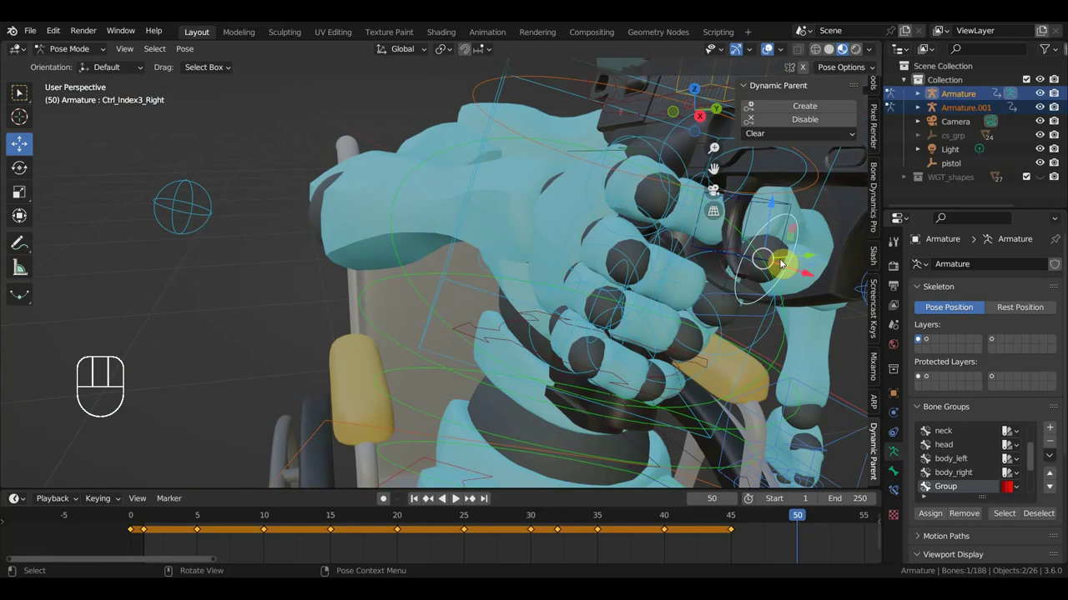
Step: Rotate Ctrl_Index3_Right, Ctrl_Middle2_Right and a third finger control to curl around the grip
drag(734, 232, 752, 244)
drag(757, 224, 630, 201)
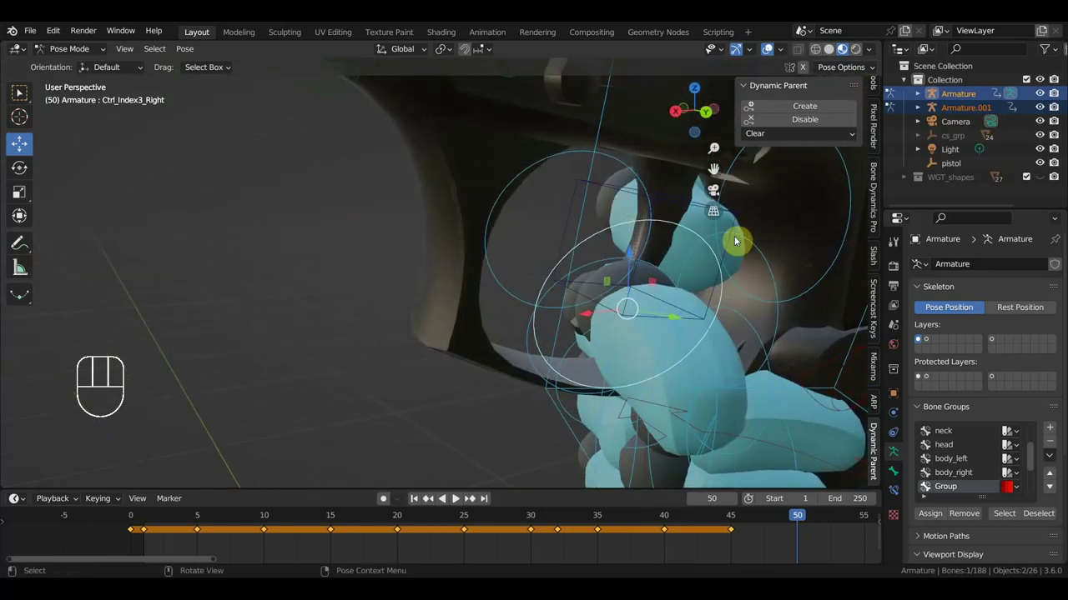
click(647, 191)
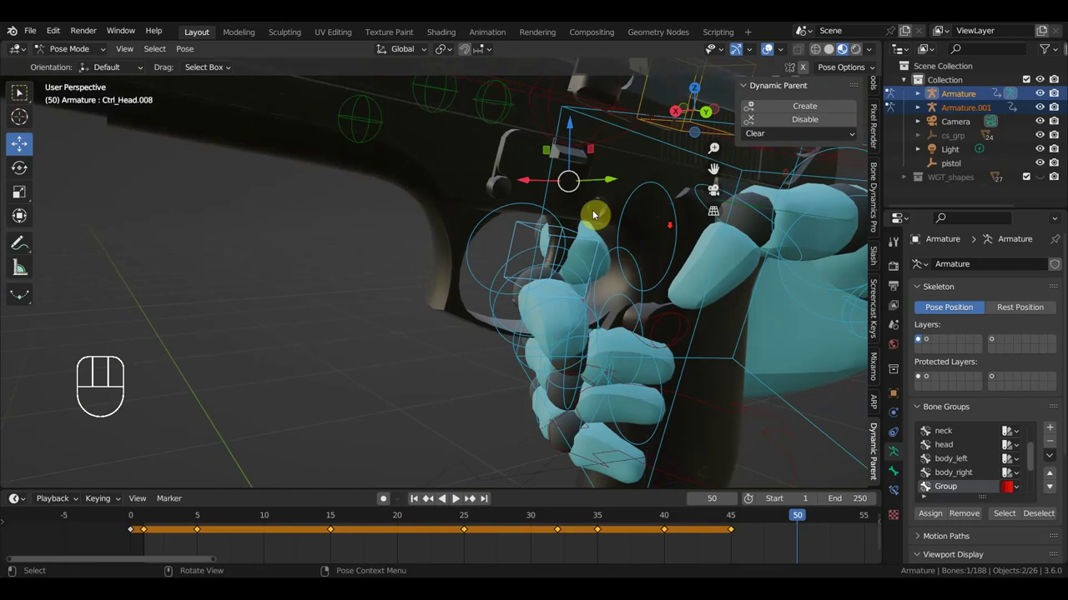
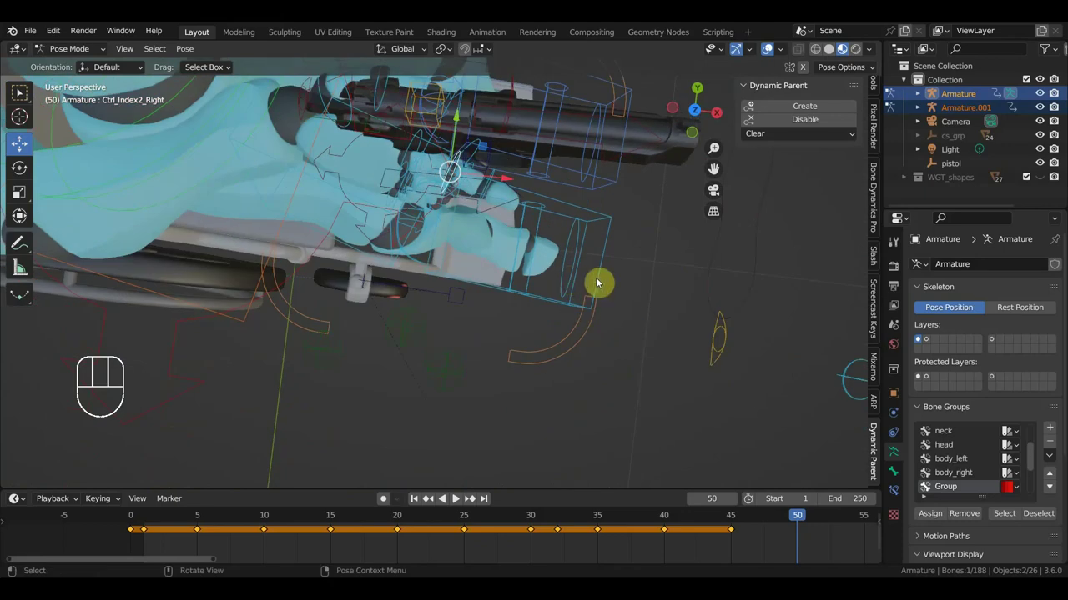
key(KP_7)
key(r)
click(473, 183)
key(r)
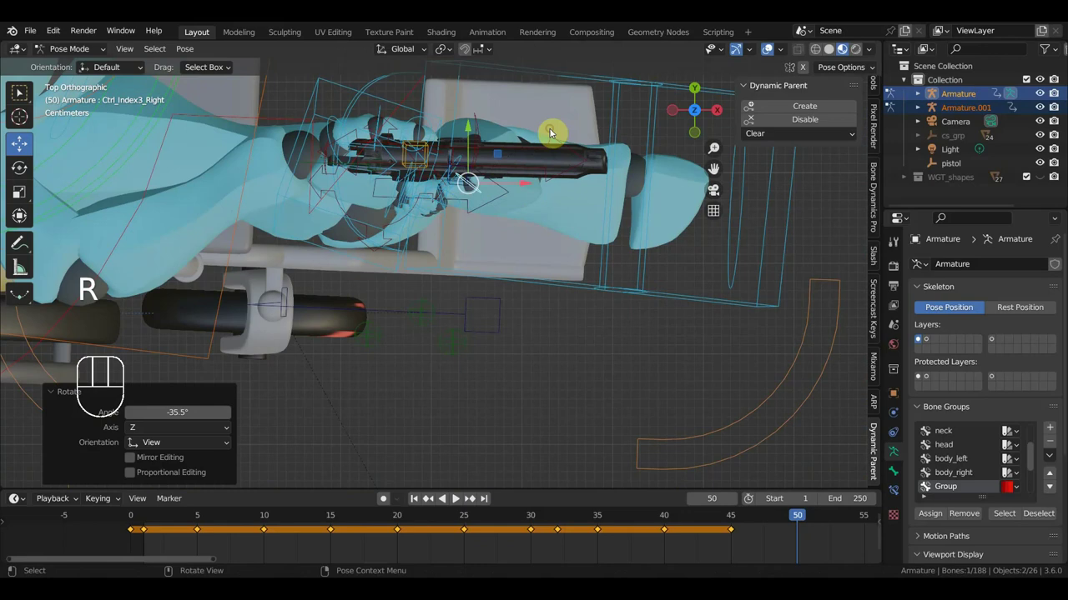
click(451, 194)
key(r)
drag(529, 220, 496, 209)
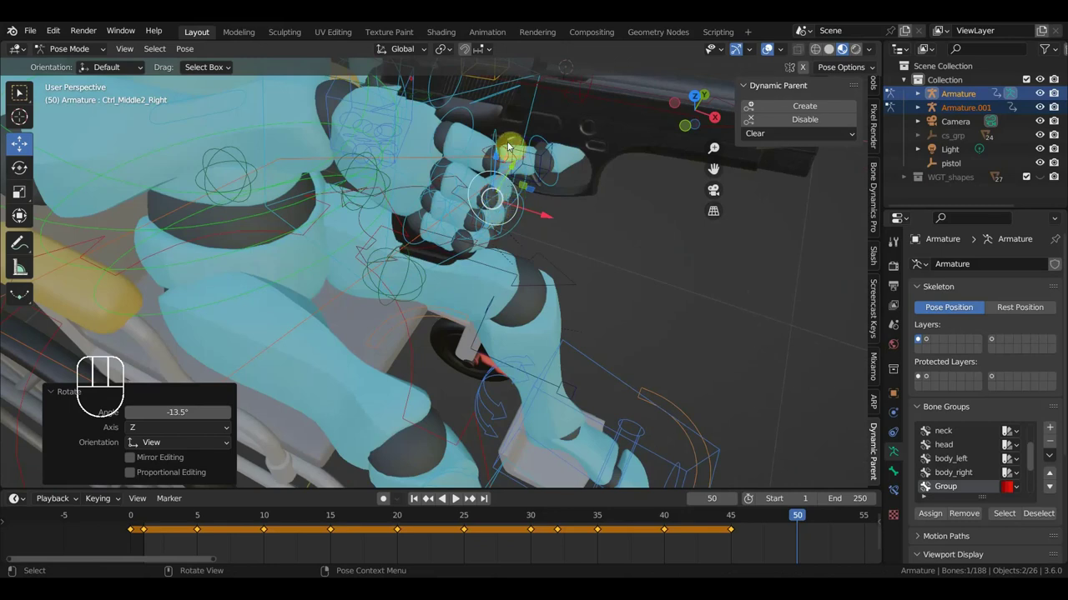
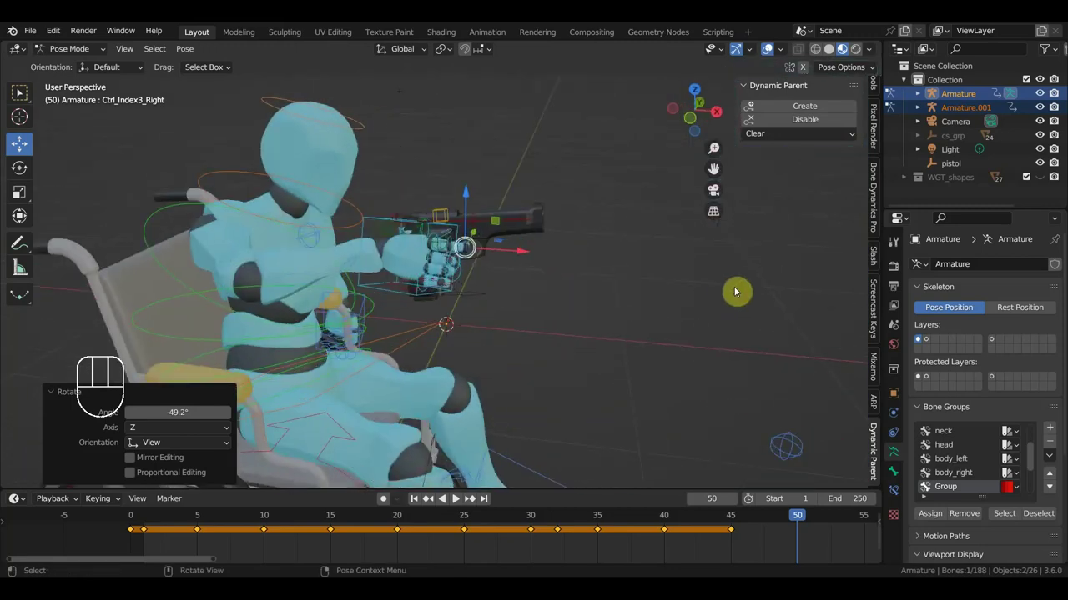
Step: Key Location & Rotation on all rig controls at frame 50 and create a dynamic parent so the pistol follows the hand
key(a)
key(i)
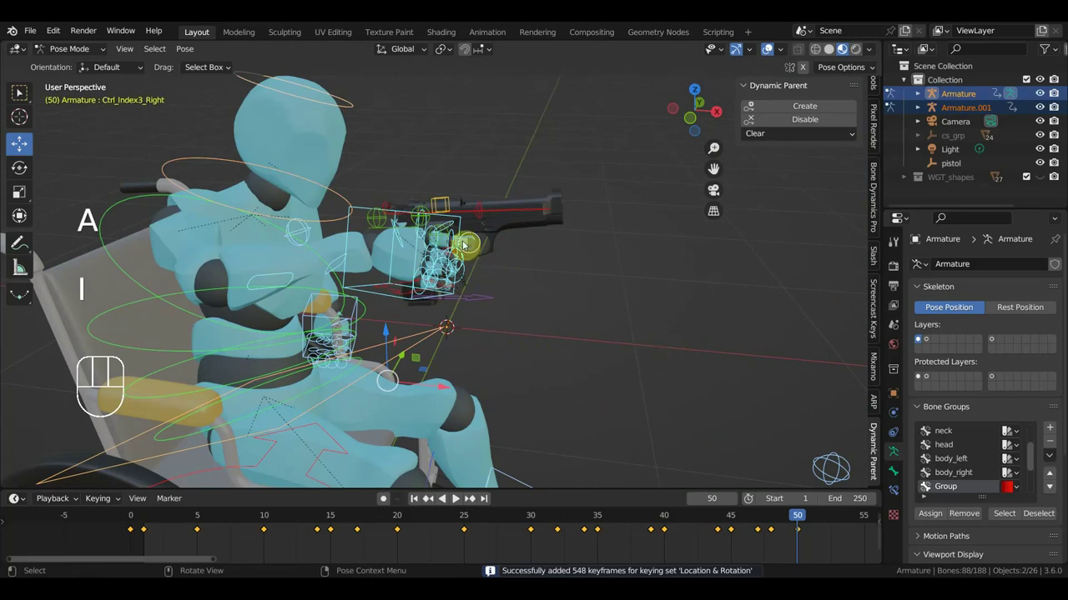
click(350, 242)
click(397, 294)
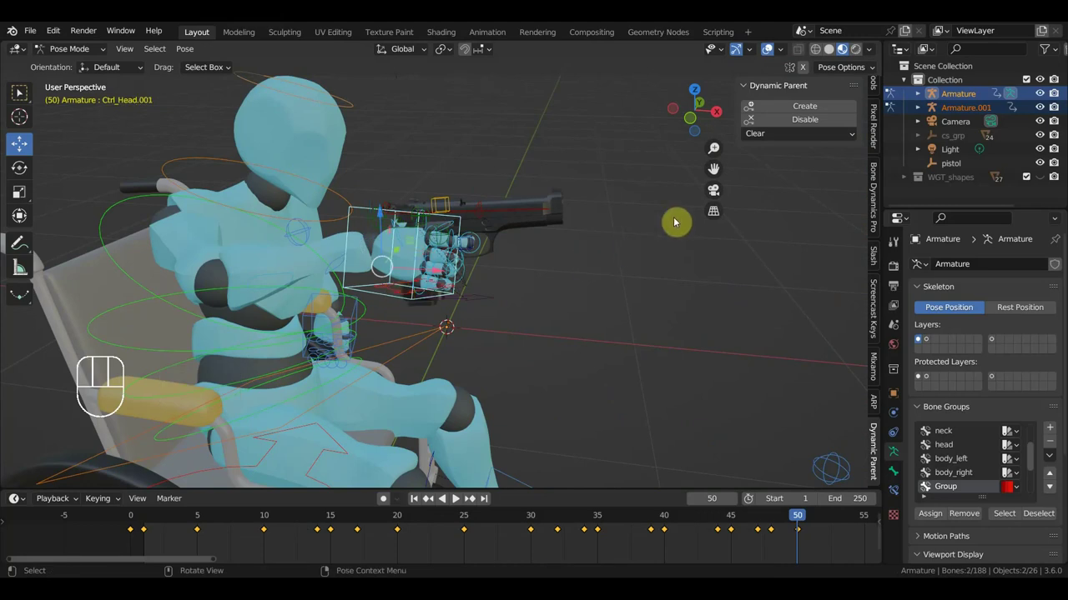
click(813, 111)
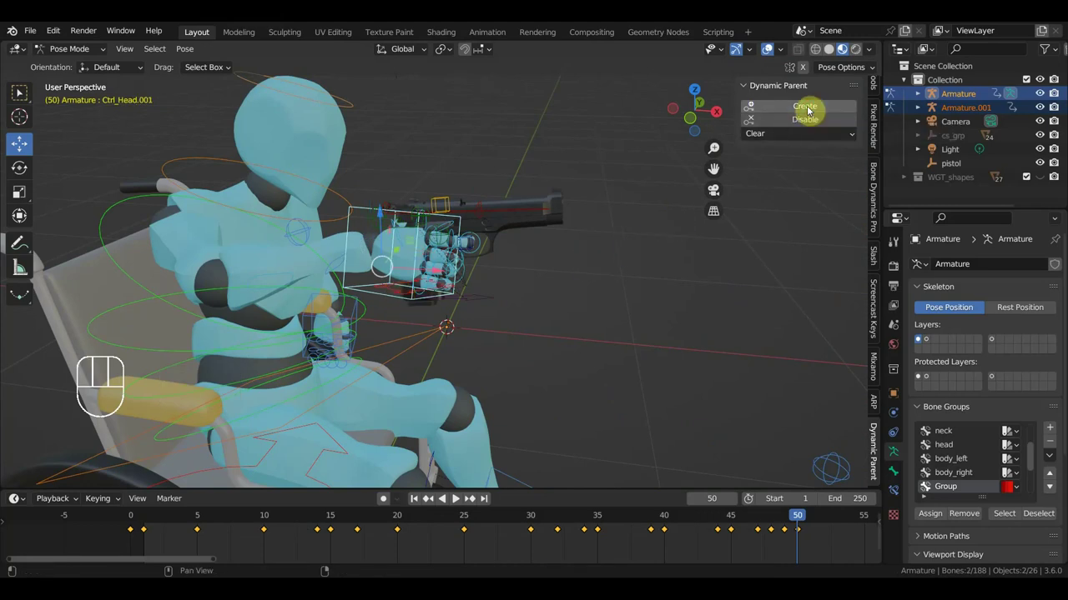
Step: Scrub the timeline back through frame 49 toward frame 48 to review the motion
drag(796, 521, 789, 522)
drag(748, 387, 751, 354)
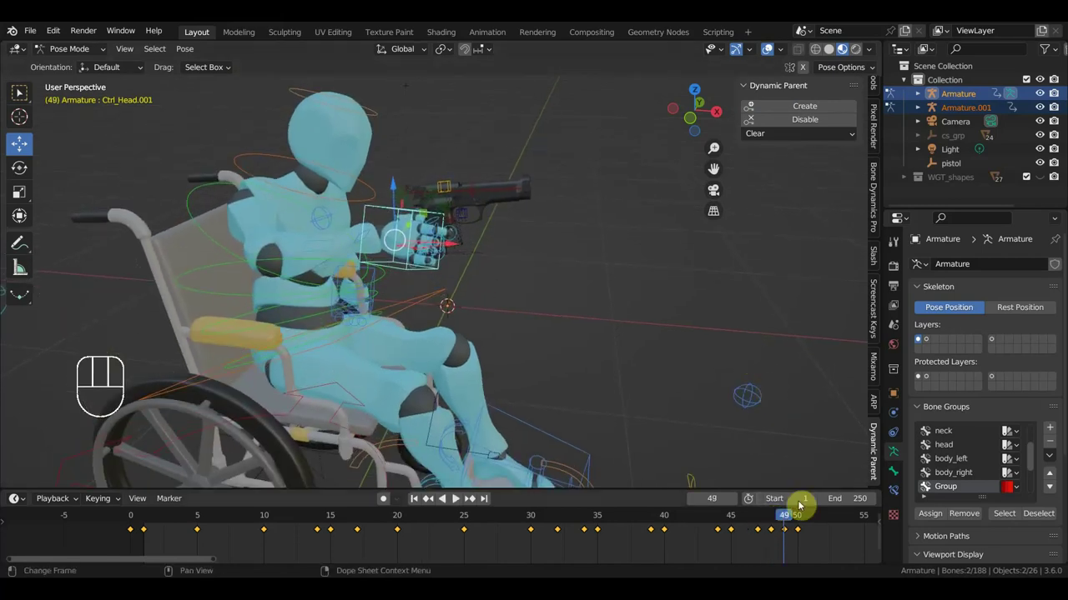
drag(782, 520, 746, 506)
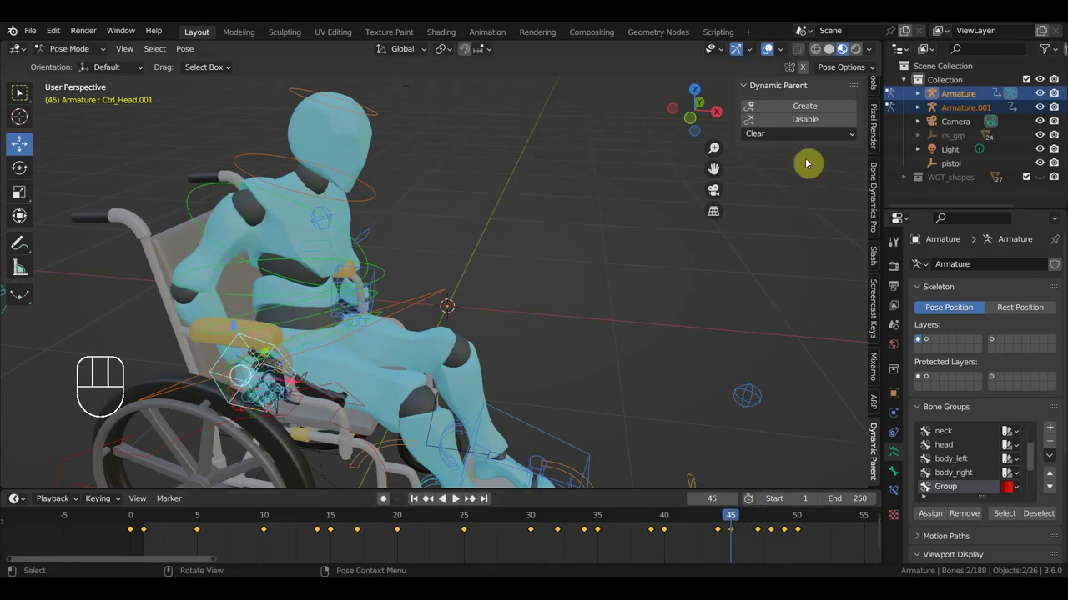
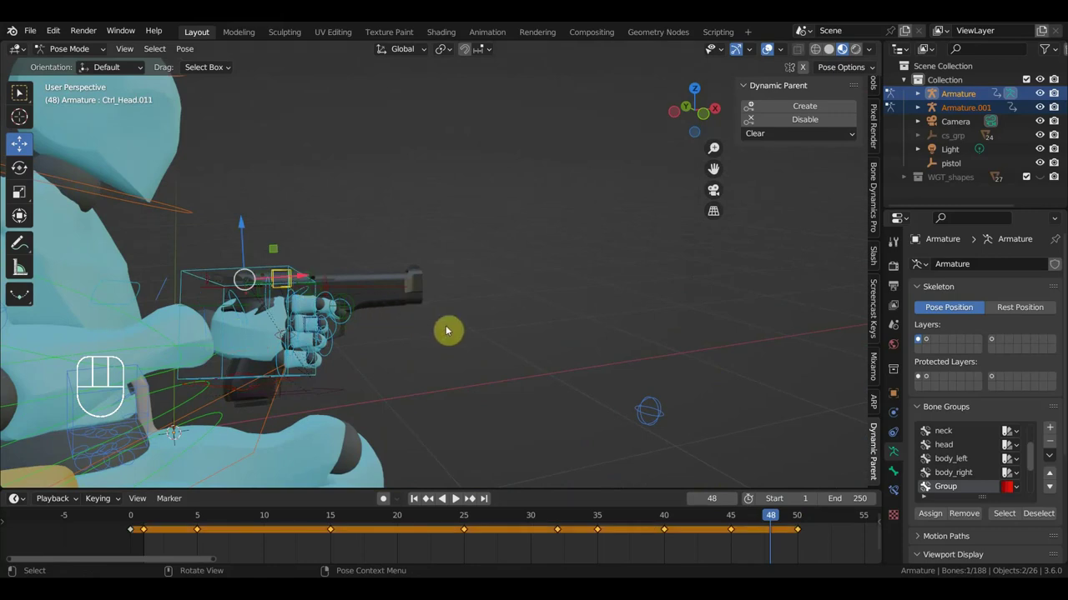
Step: Reposition Ctrl_Hand_IK_Right at frame 48, then in Right Ortho view rotate Ctrl_Hips about -4.5°
key(g)
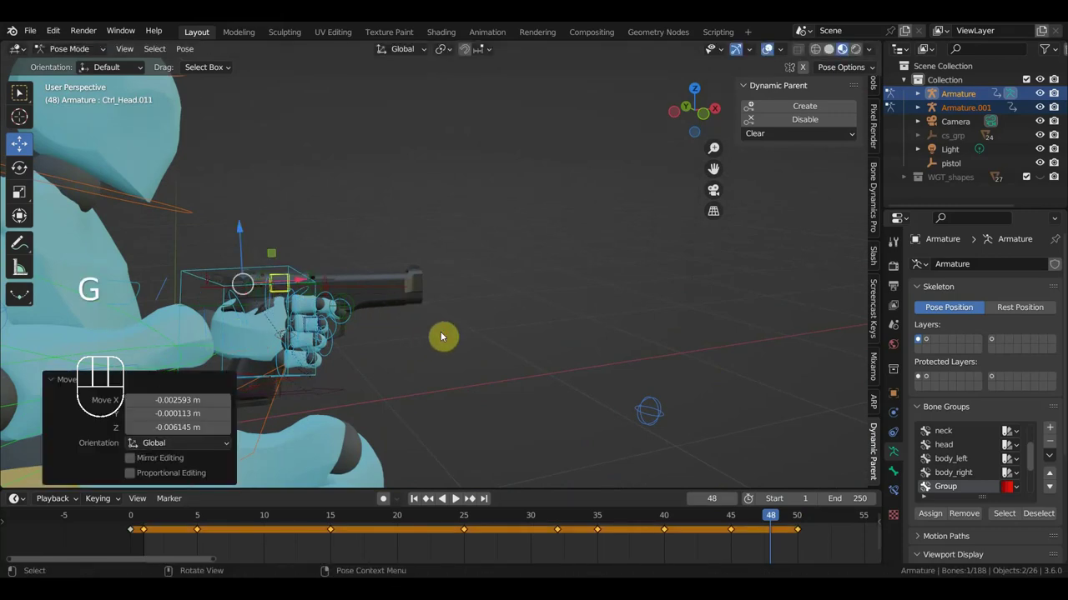
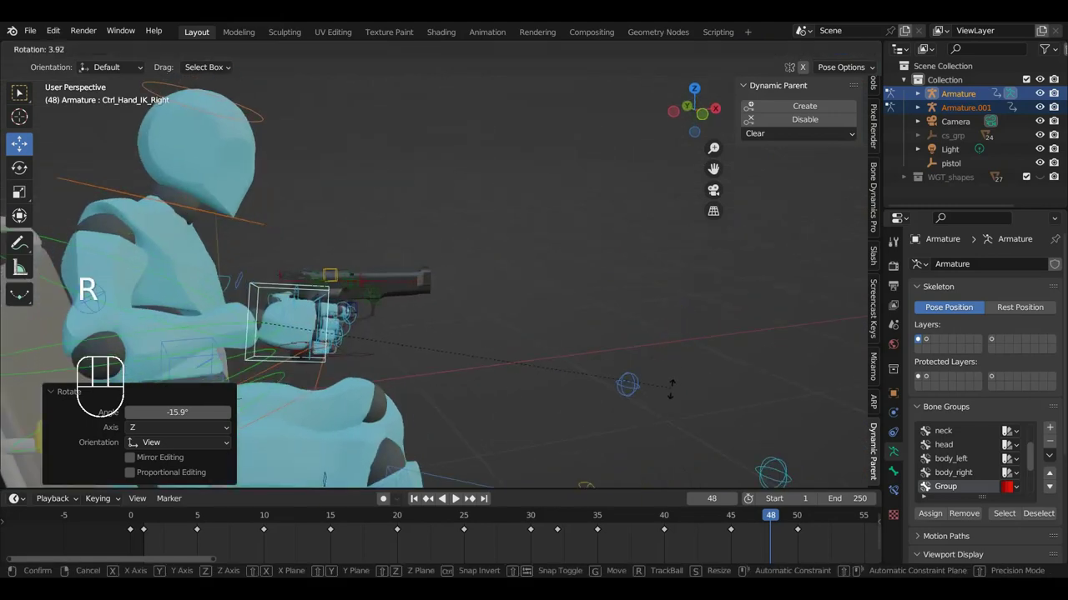
key(g)
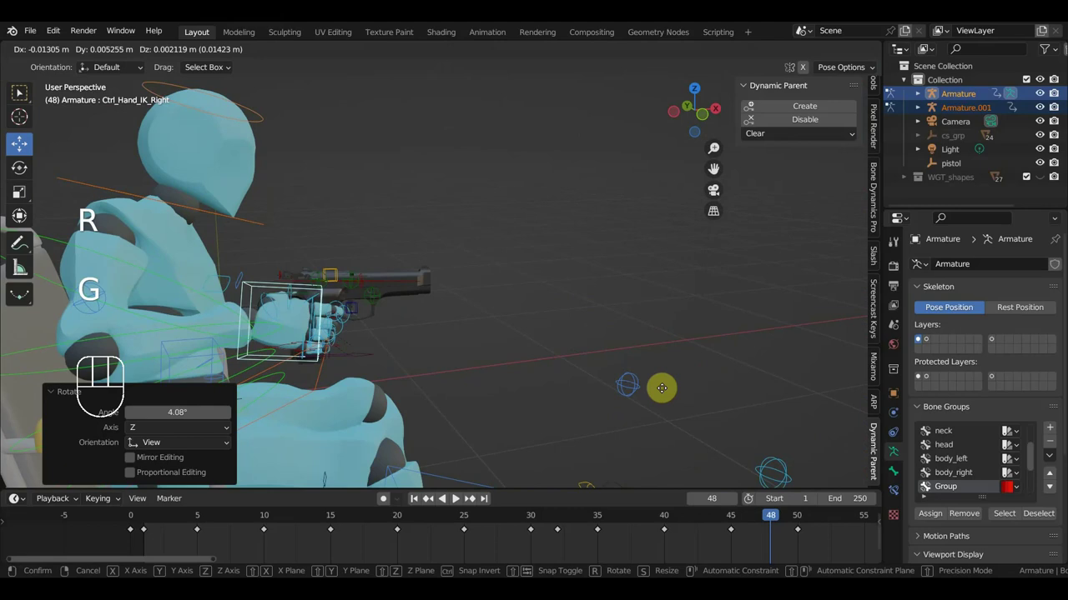
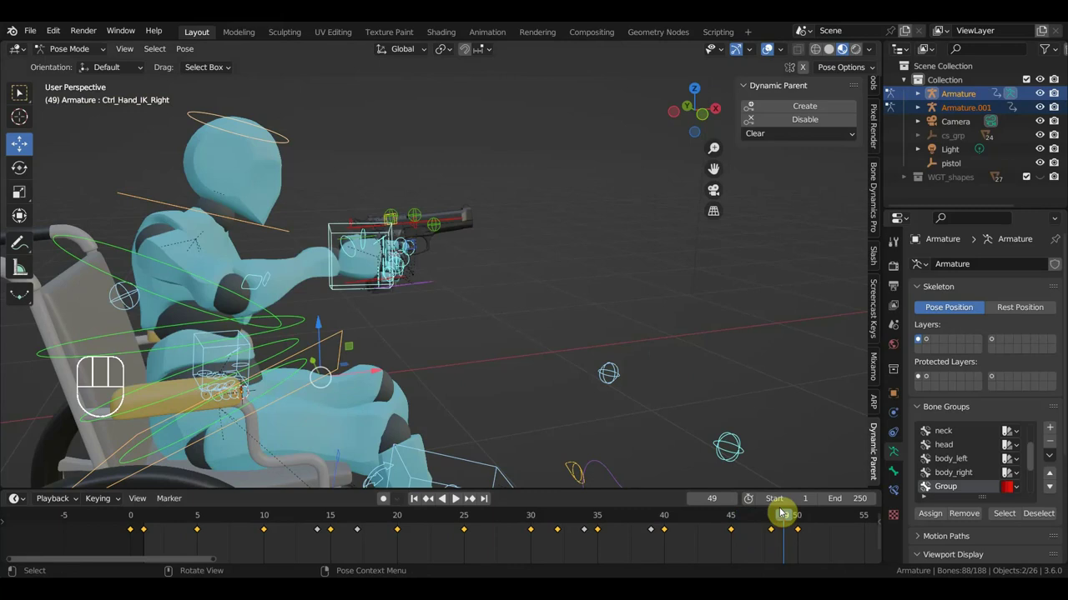
key(KP_3)
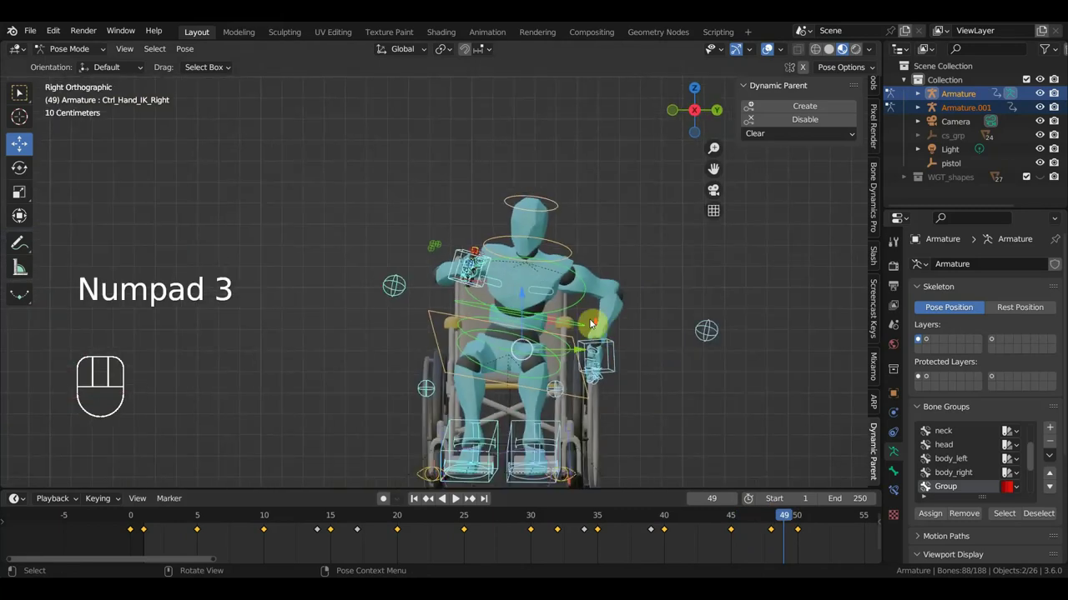
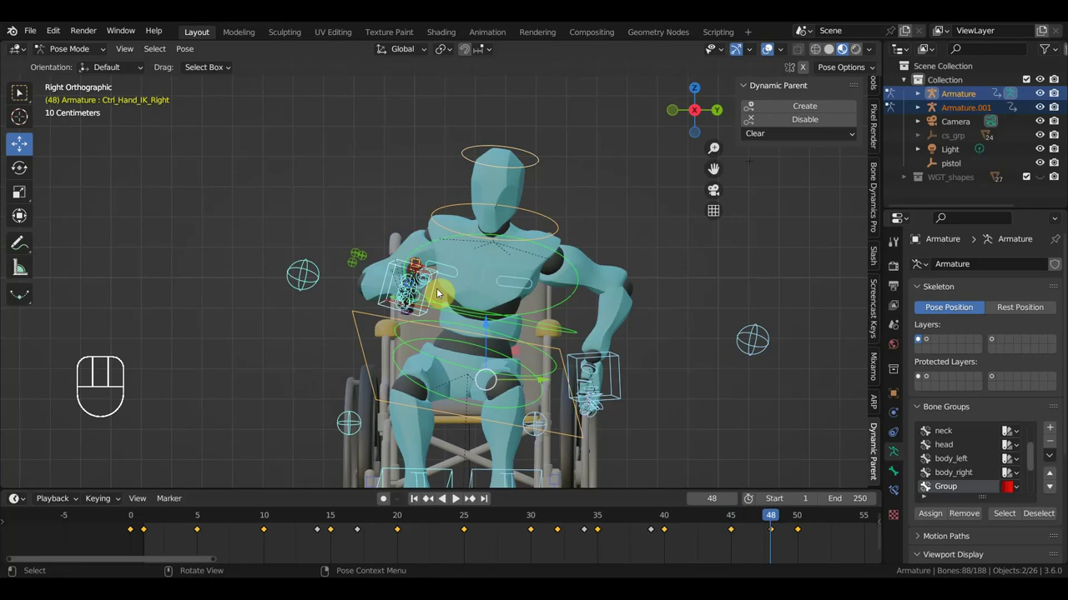
click(563, 356)
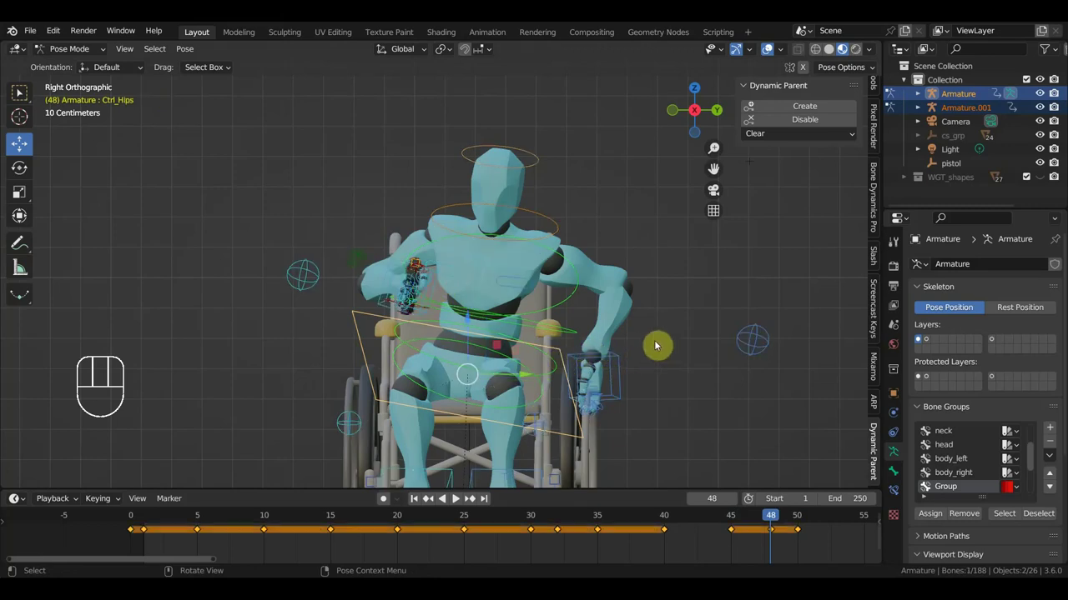
key(r)
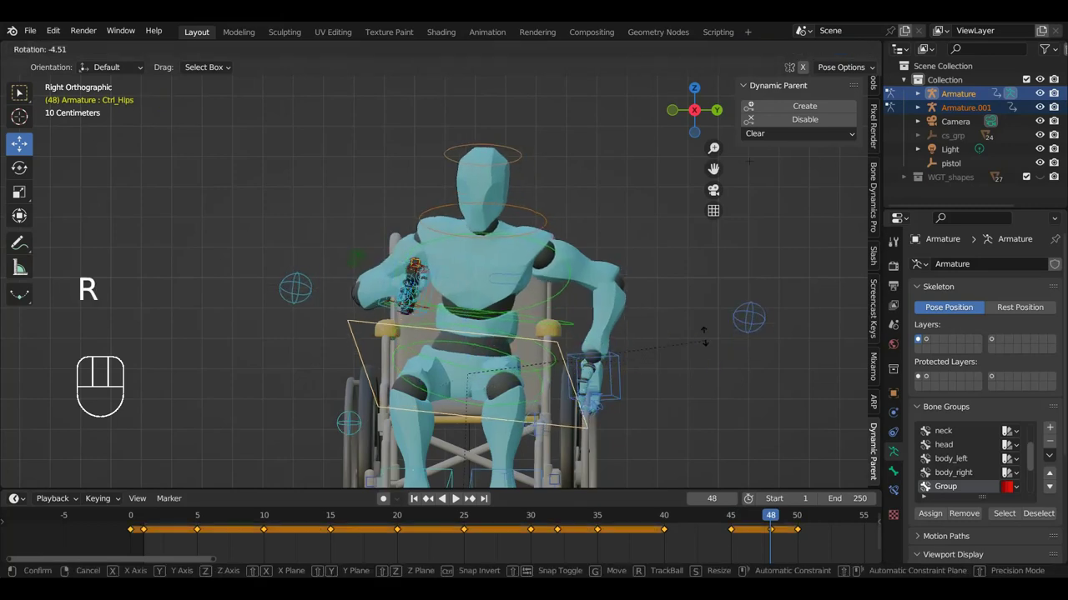
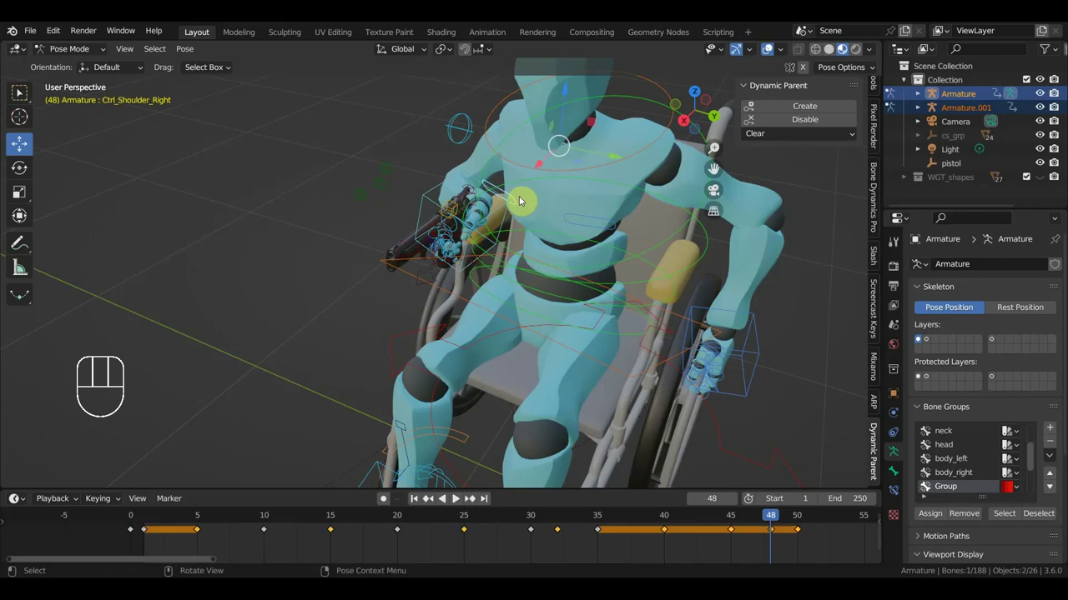
Step: From the side view rotate the shoulder controls and Ctrl_Spine2 at frame 48
key(KP_1)
key(KP_3)
key(r)
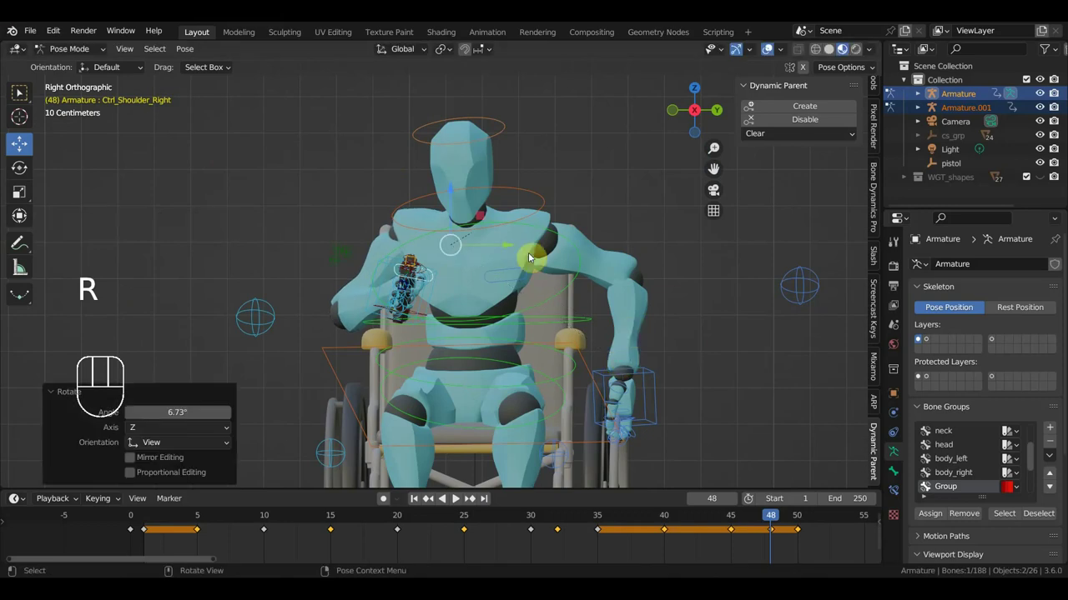
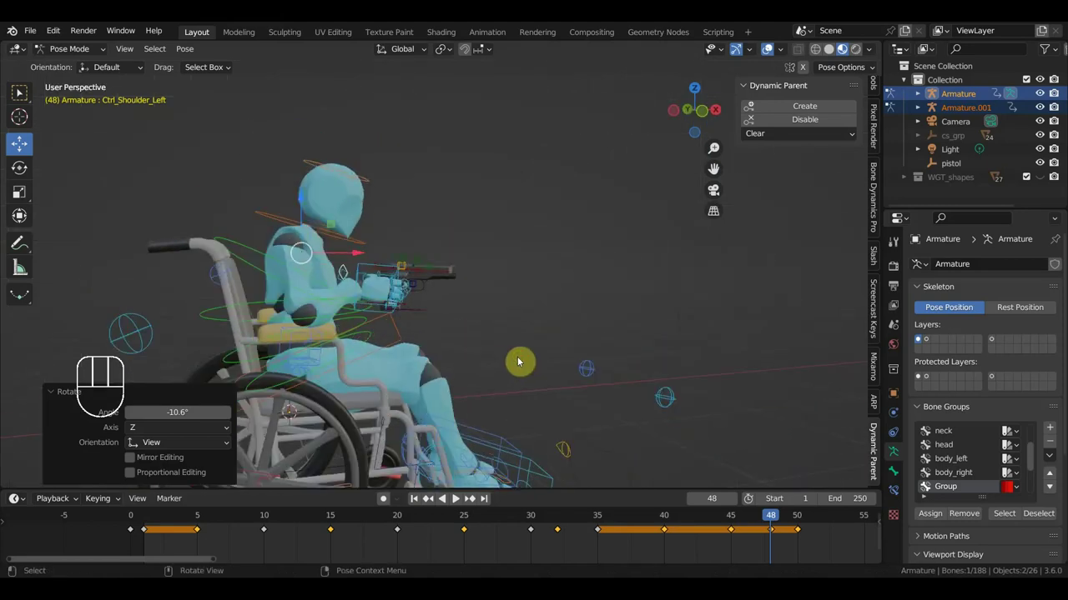
click(284, 279)
key(r)
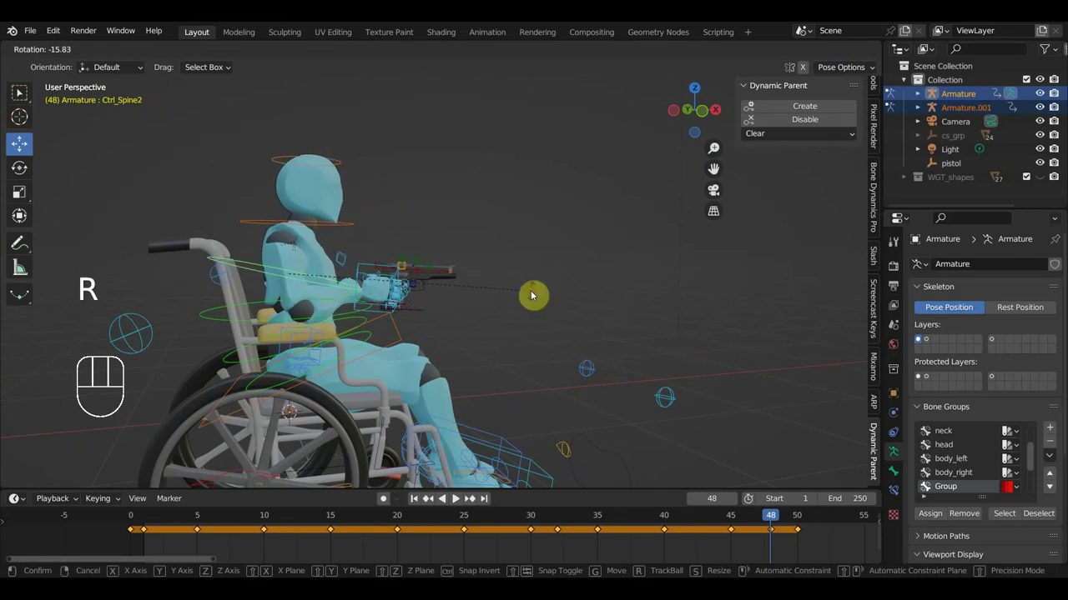
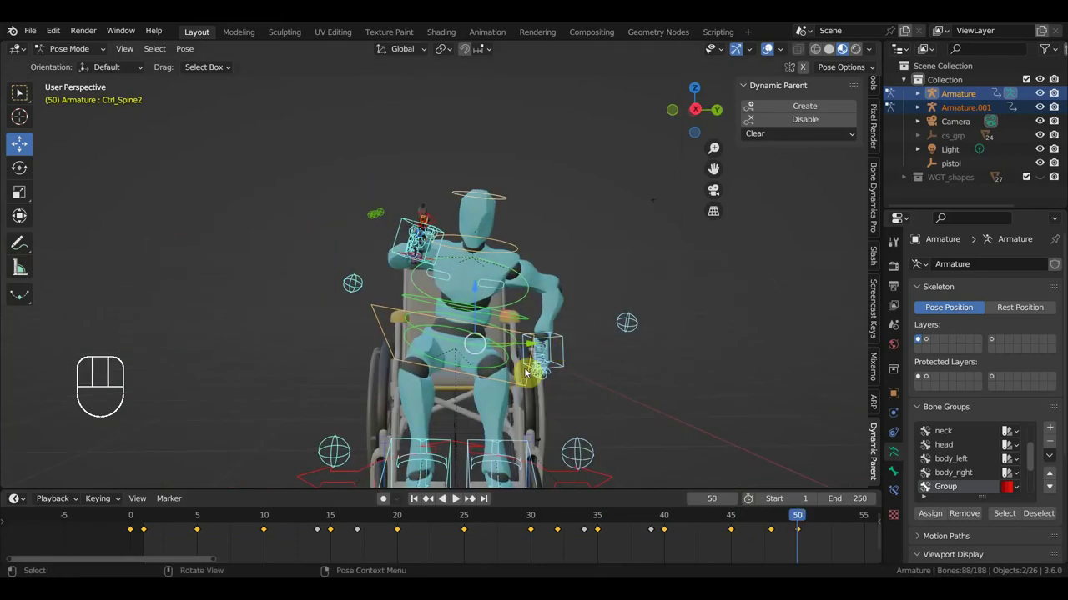
Step: Rotate Ctrl_Hips about -4° at frame 50, undoing an accidental grab, and frame the hand on the pistol
click(530, 378)
key(r)
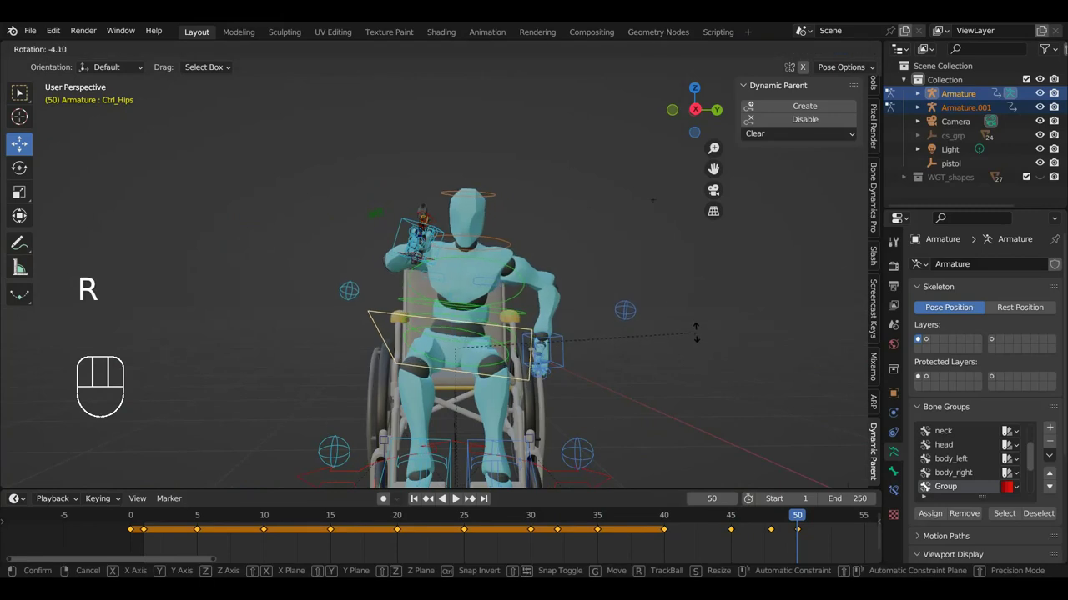
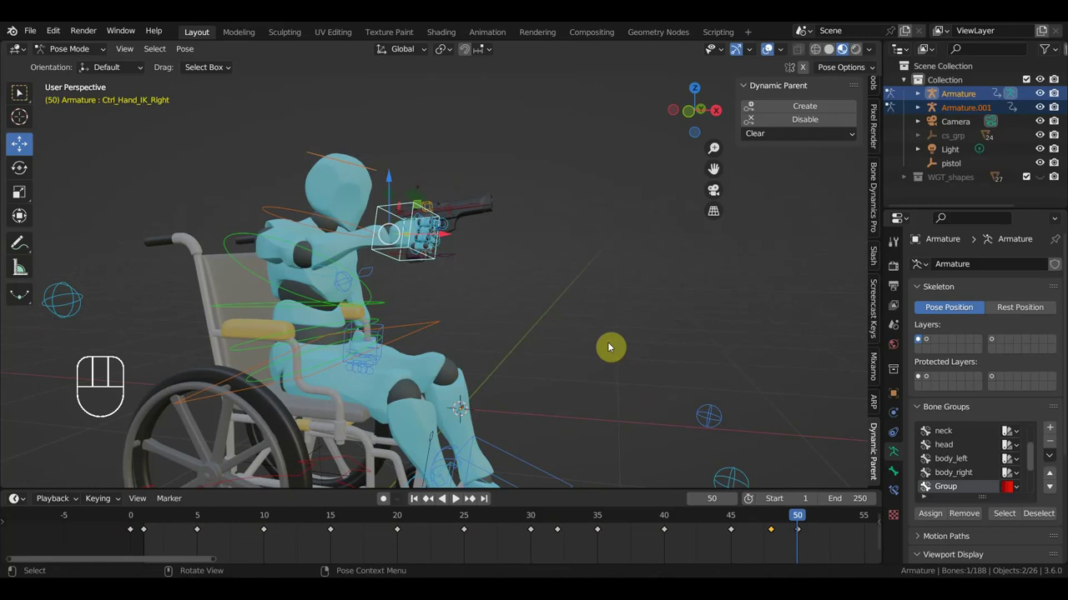
key(g)
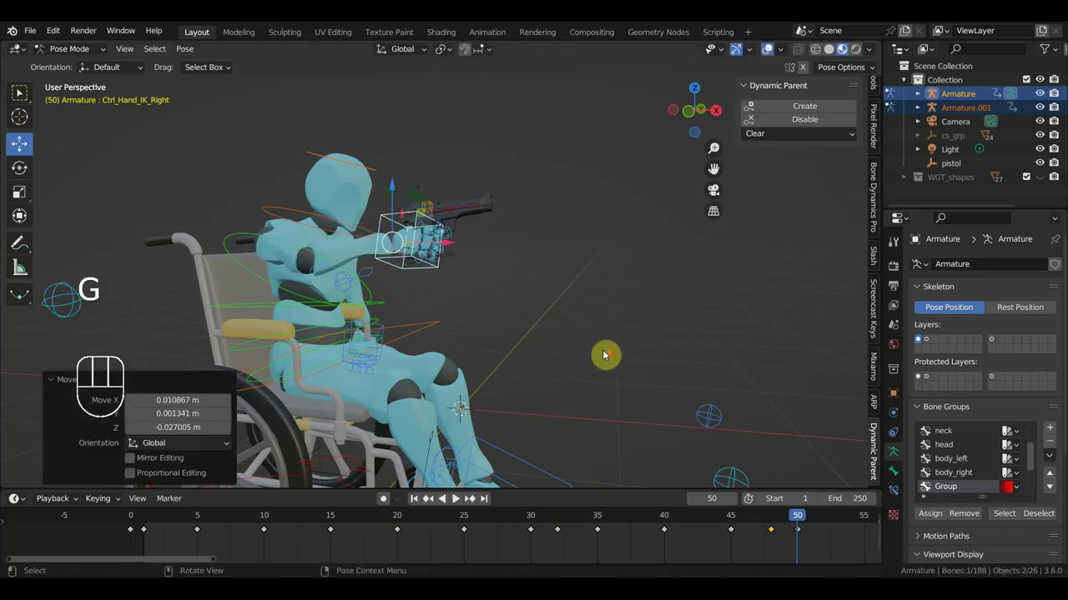
drag(604, 351, 671, 372)
middle_click(657, 370)
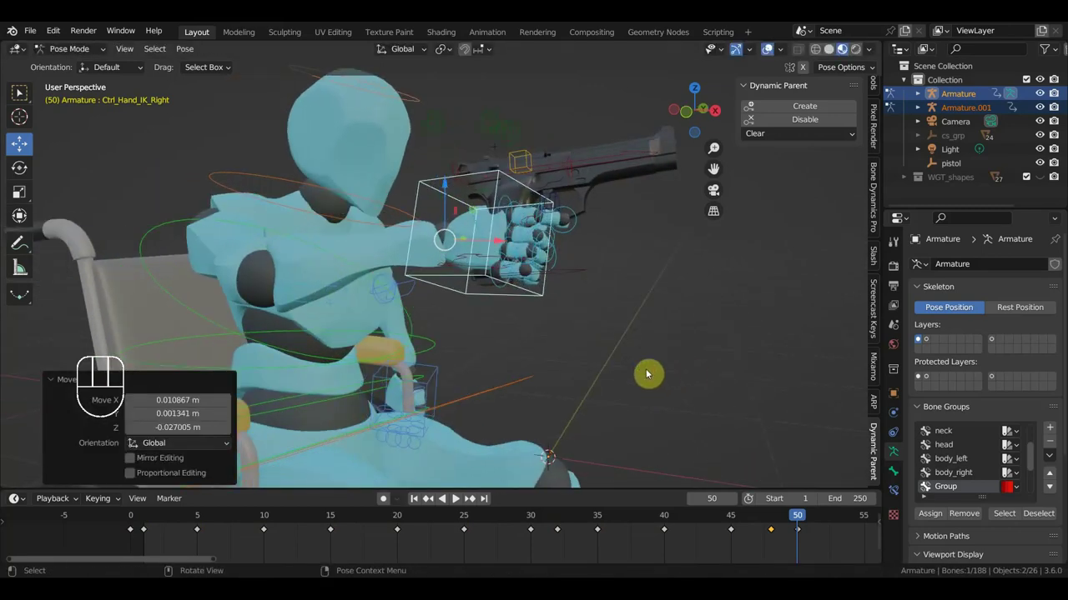
key(ctrl+z)
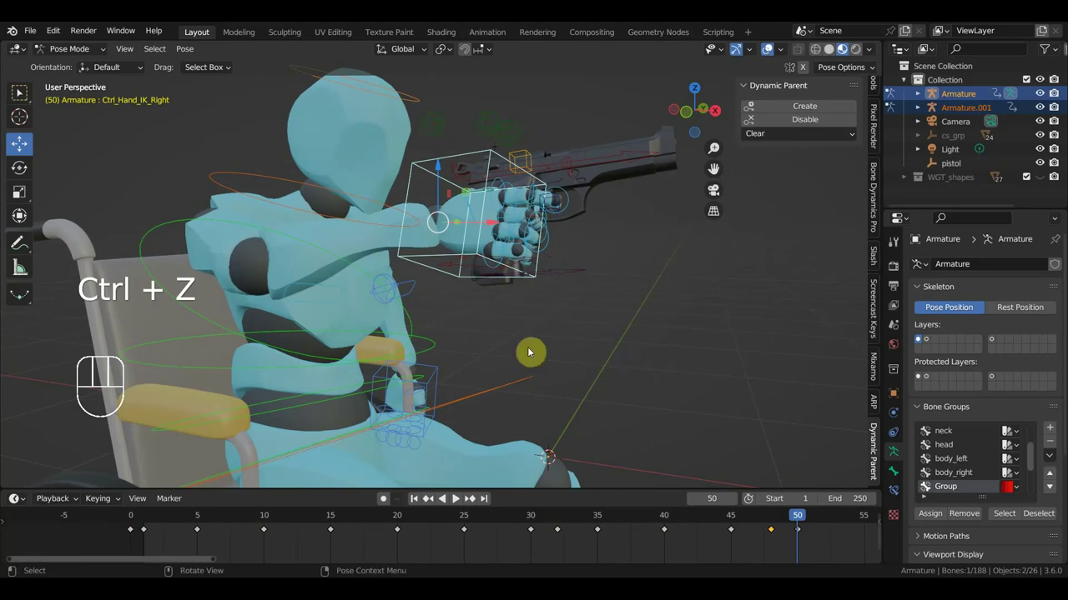
Step: Select the pistol's control with the hand and disable its dynamic parent link
click(572, 273)
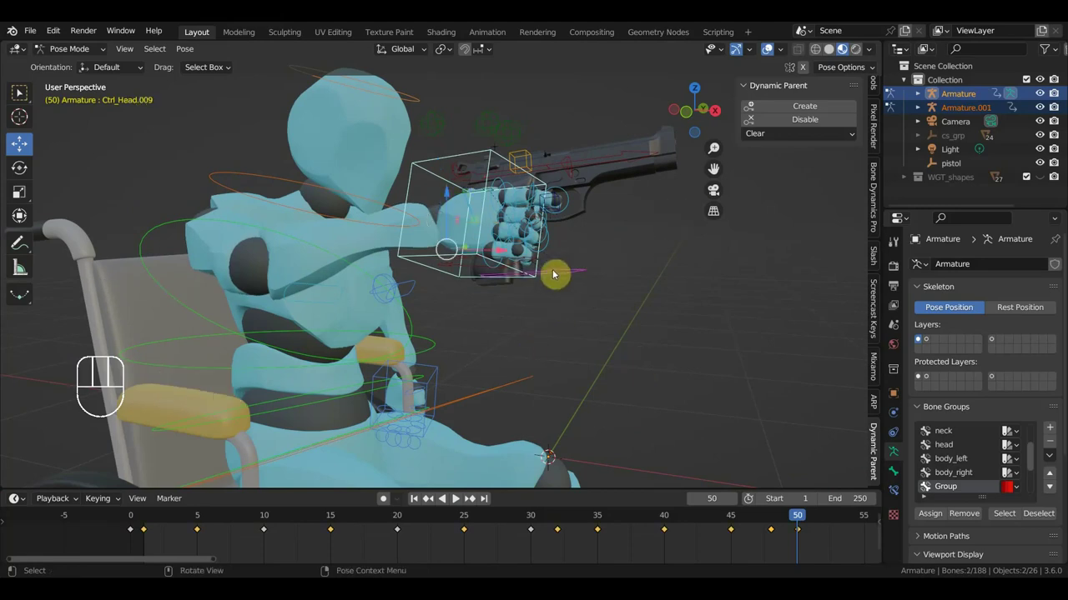
middle_click(494, 259)
drag(488, 288, 507, 312)
click(488, 293)
click(448, 181)
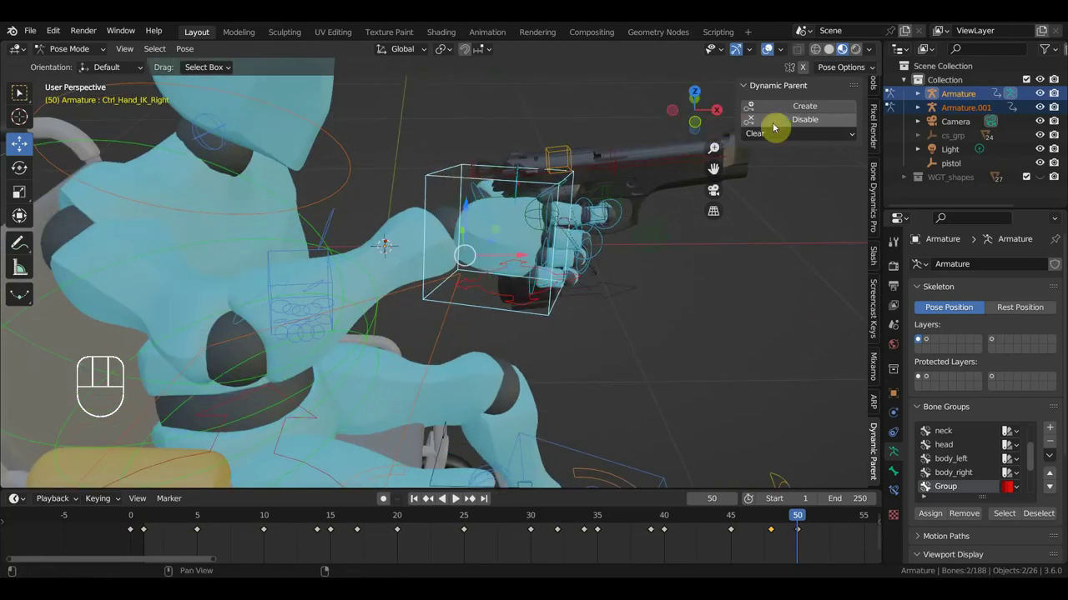
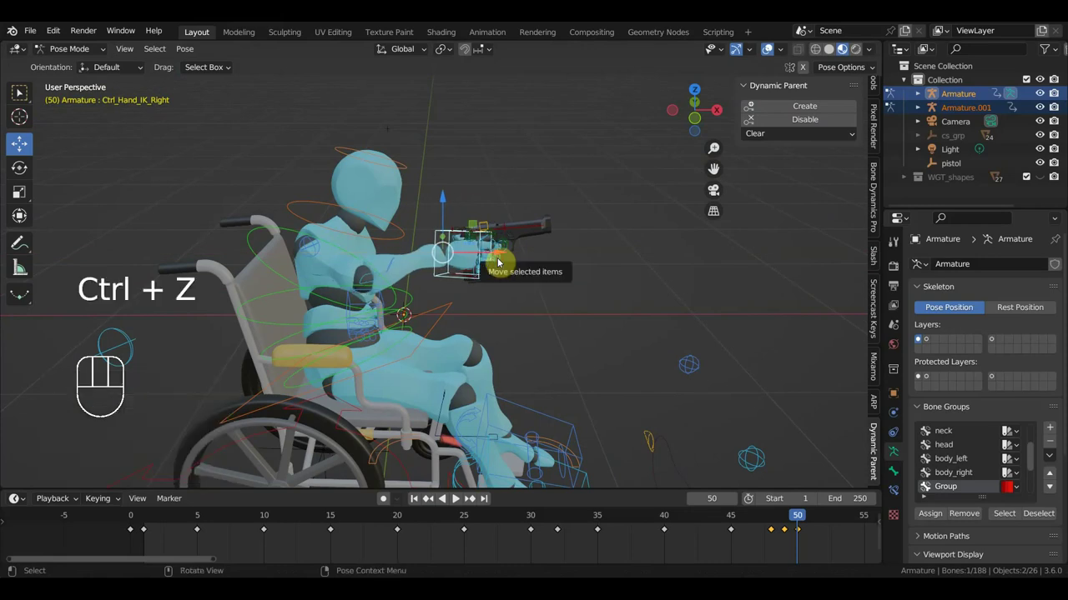
Step: Delete the stray key, reselect the pistol control and scrub the timeline back toward frame 48
drag(790, 547, 787, 527)
key(Delete)
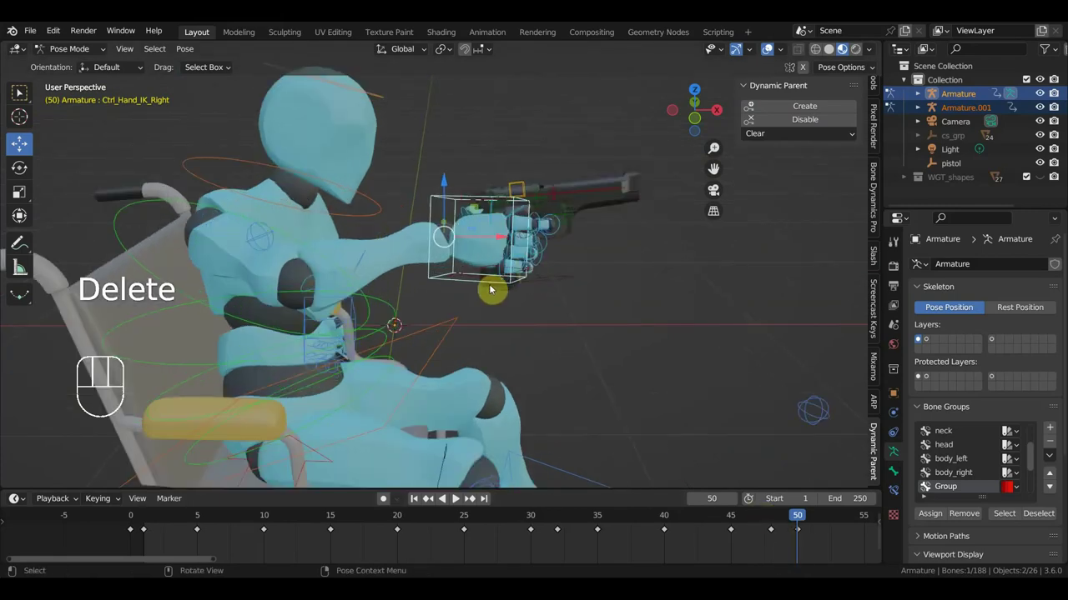
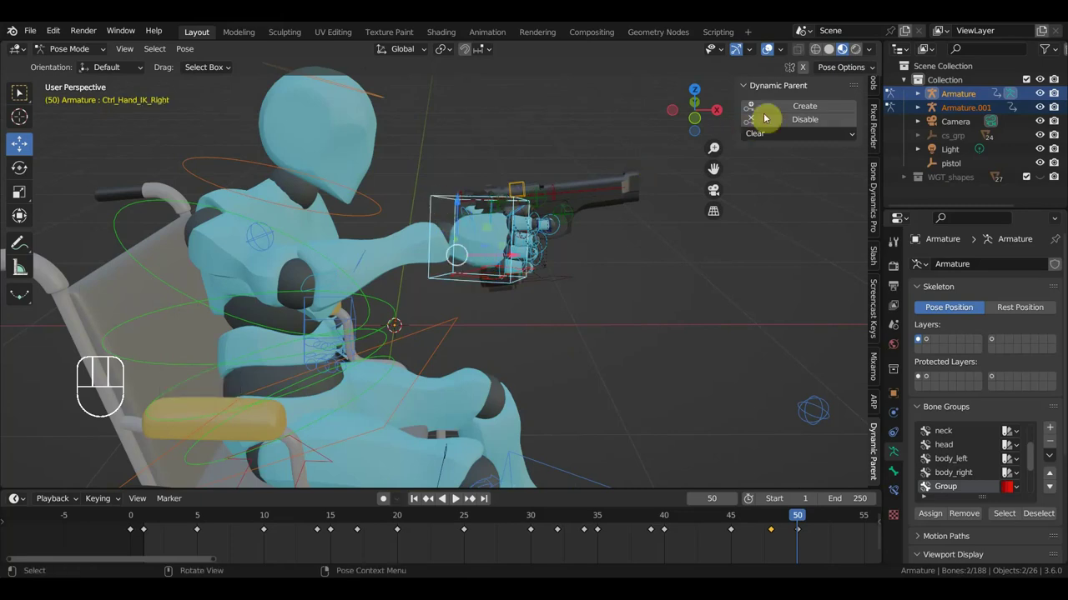
click(486, 270)
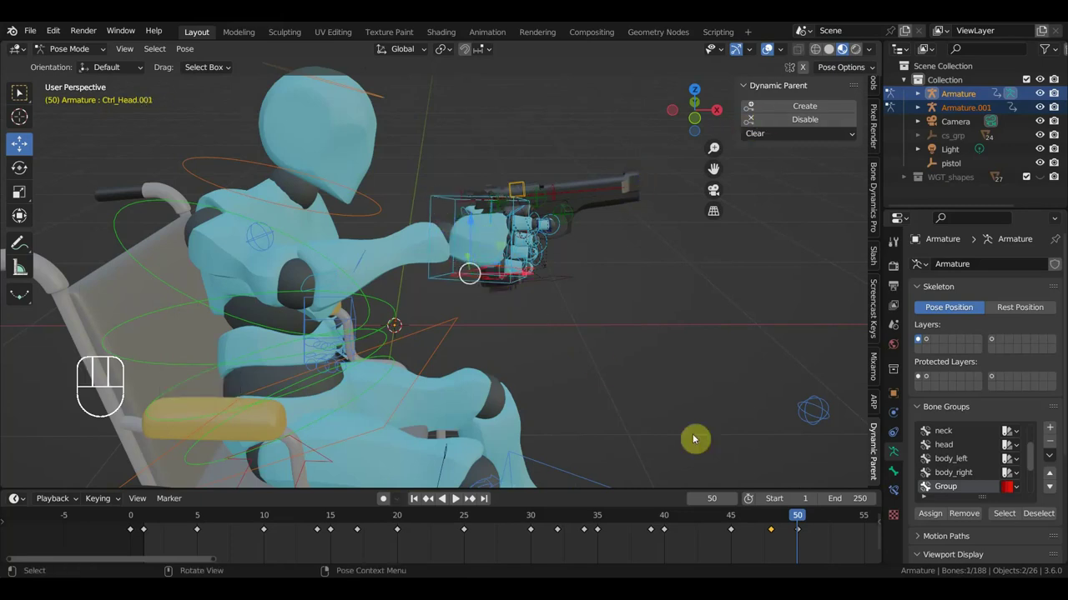
click(676, 519)
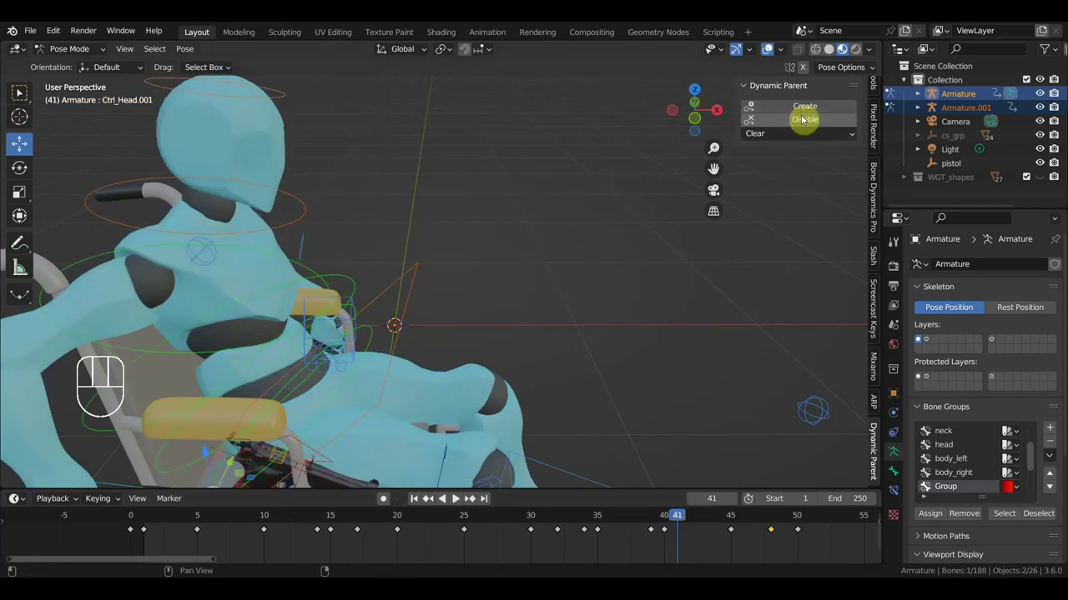
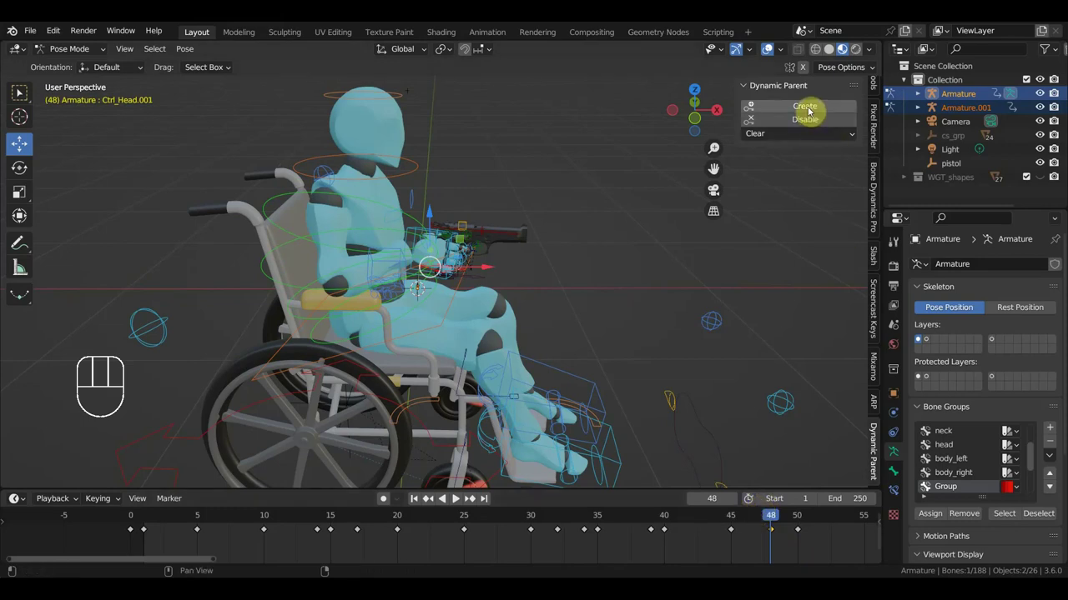
Step: Create a dynamic parent for the pistol control, undo it after checking, and advance to frame 52
click(813, 106)
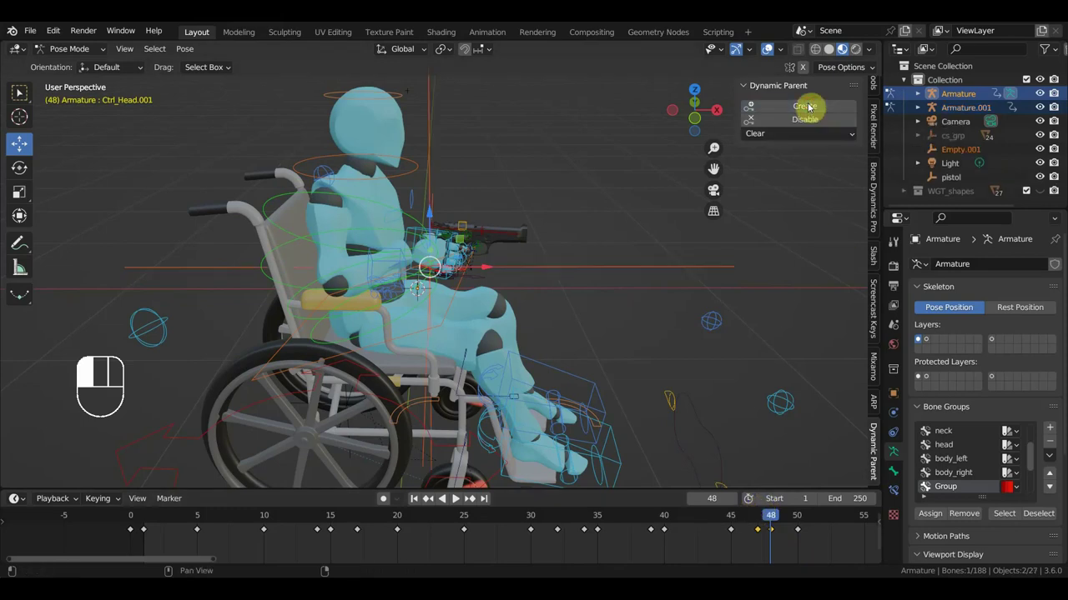
drag(626, 233, 497, 229)
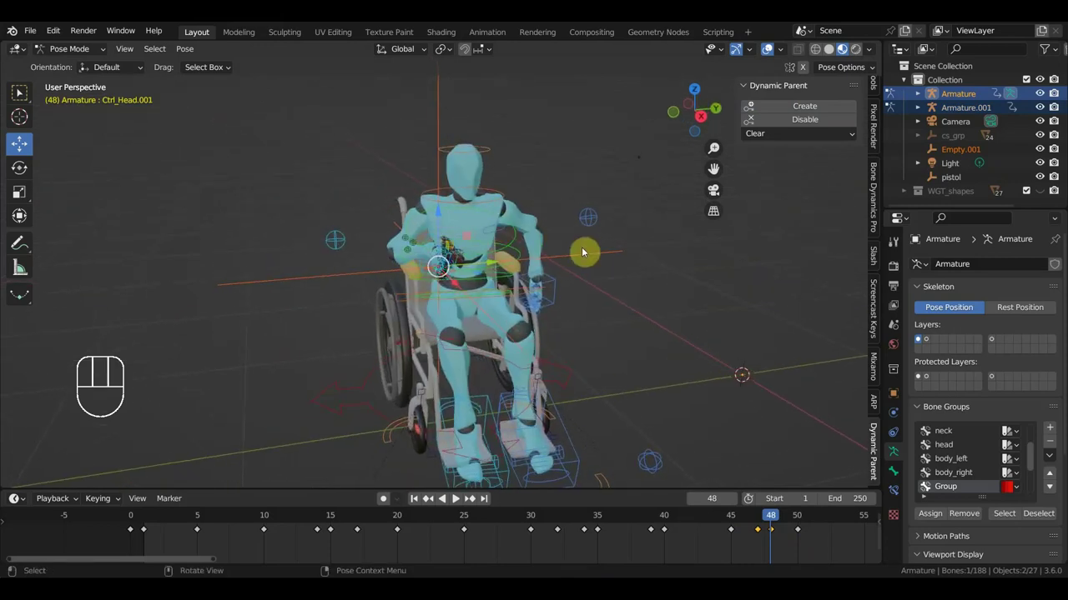
key(ctrl+z)
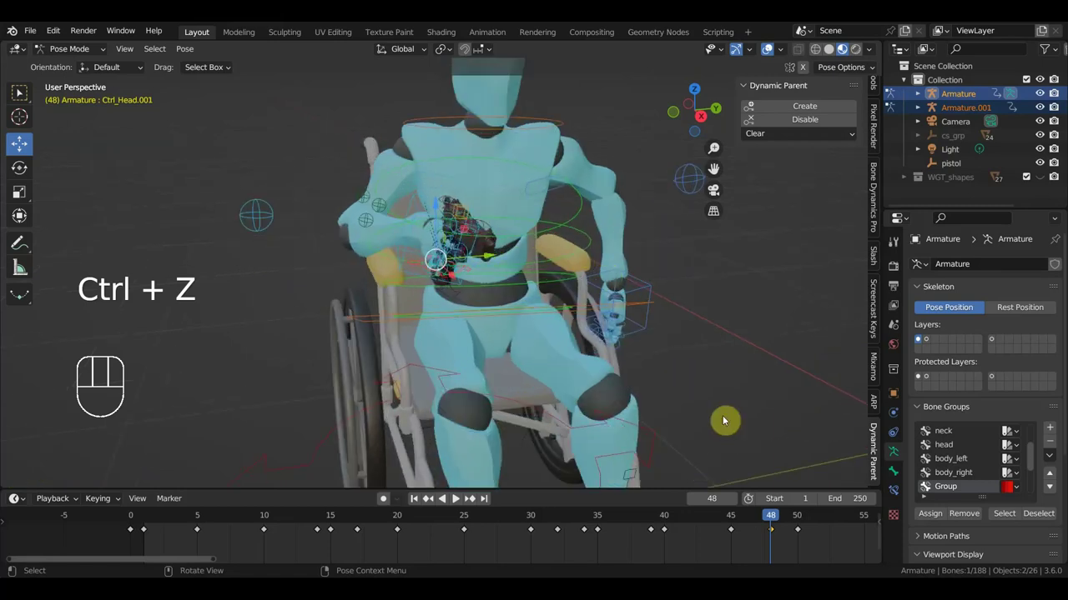
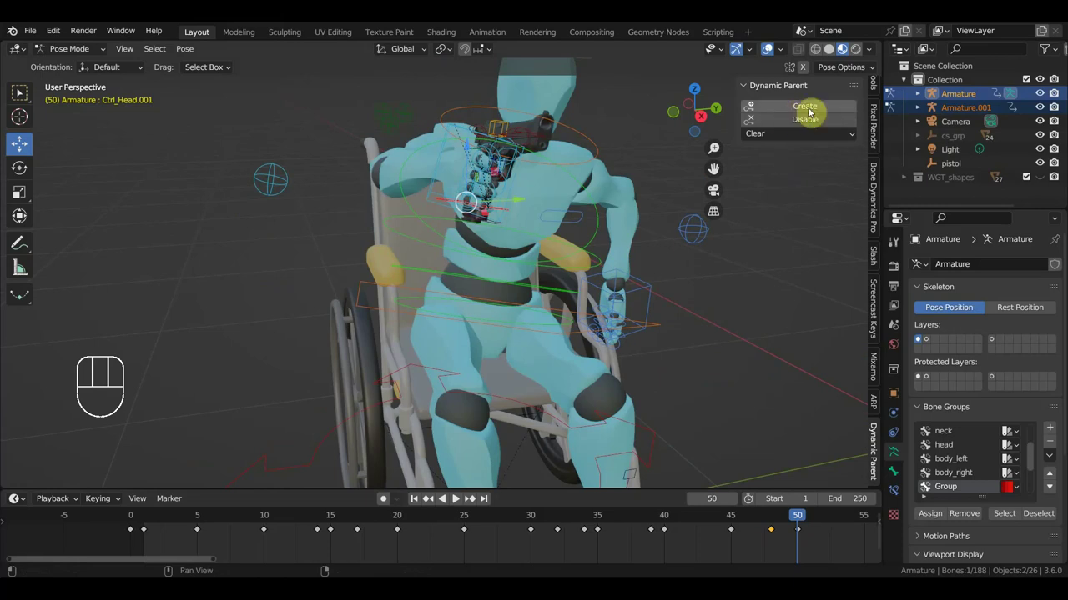
middle_click(717, 267)
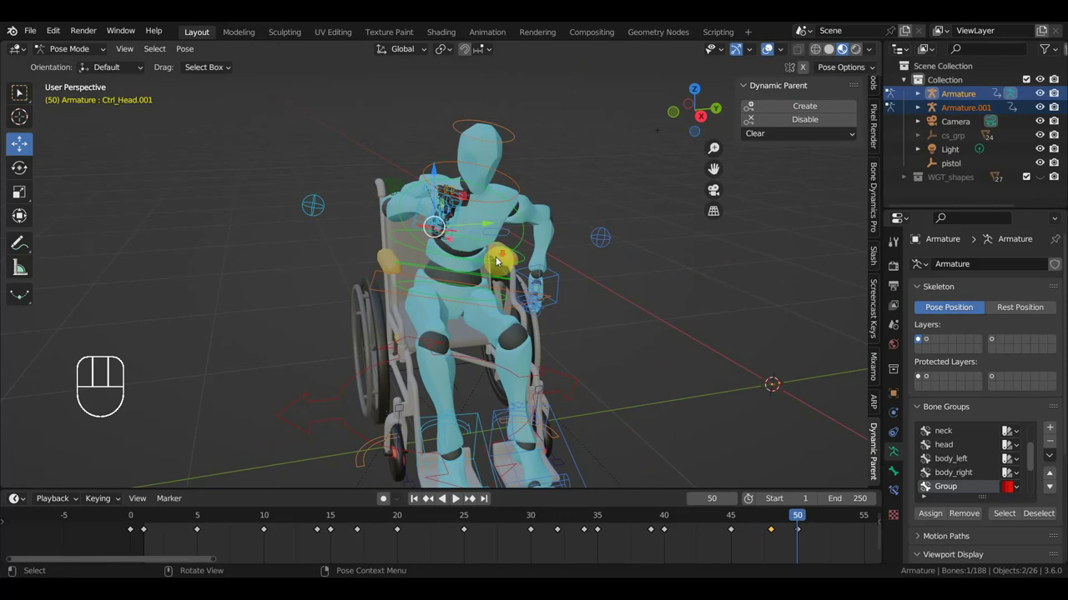
middle_click(571, 284)
drag(559, 276, 629, 276)
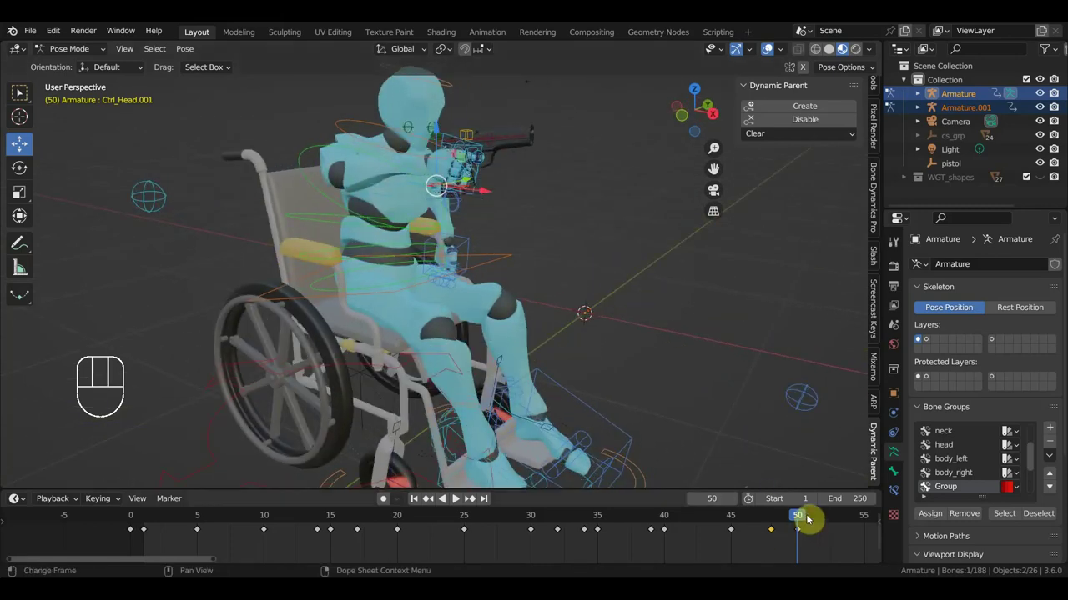
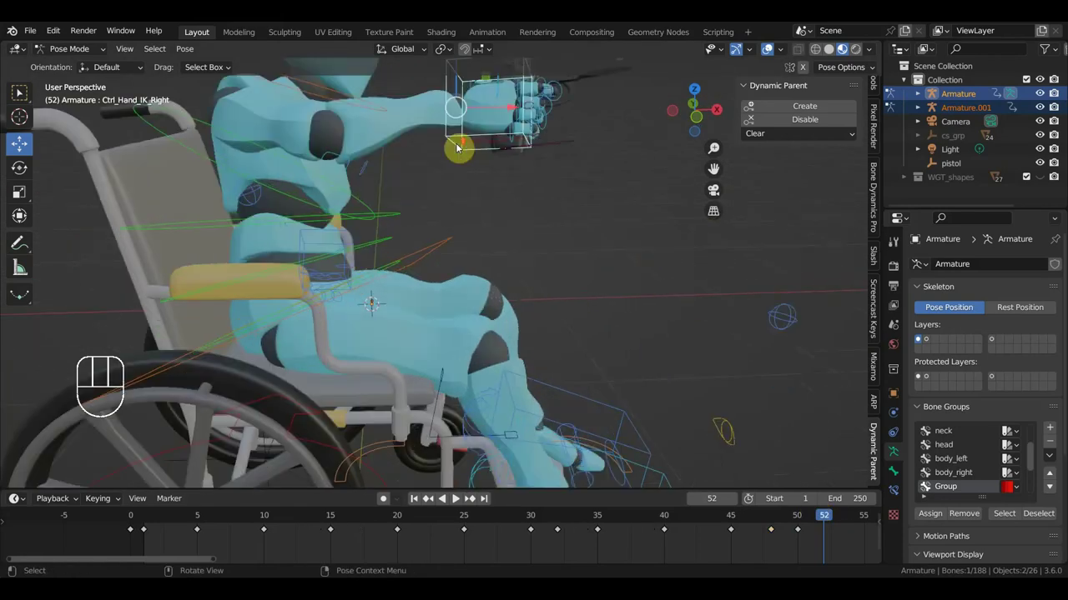
Step: Select the pistol control, swing to the character's front and rotate Ctrl_Hips at frame 52
click(486, 145)
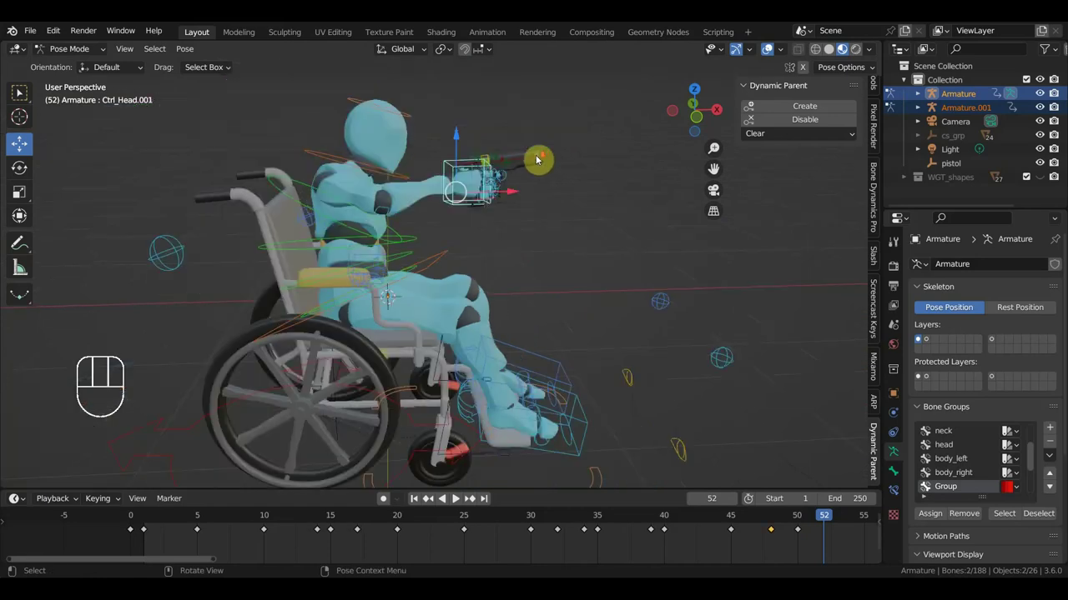
drag(517, 209, 604, 236)
drag(603, 240, 448, 227)
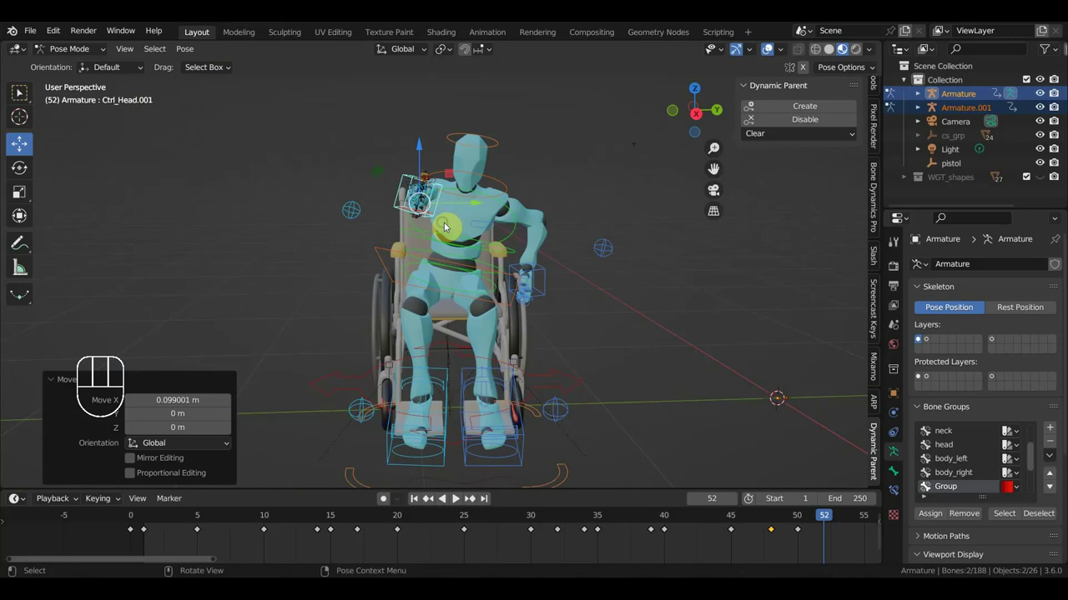
click(433, 241)
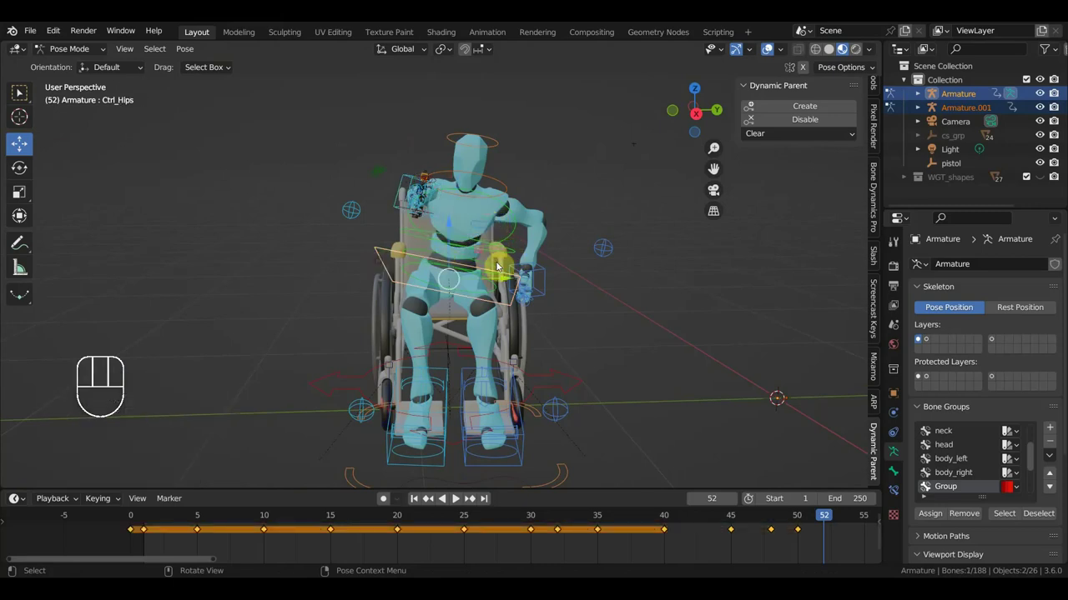
key(r)
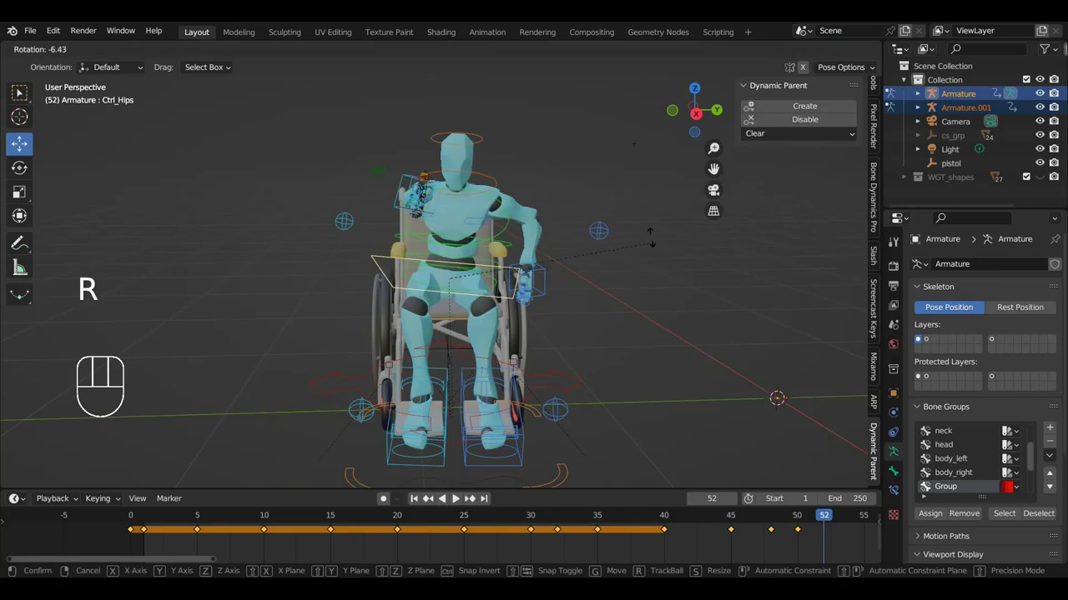
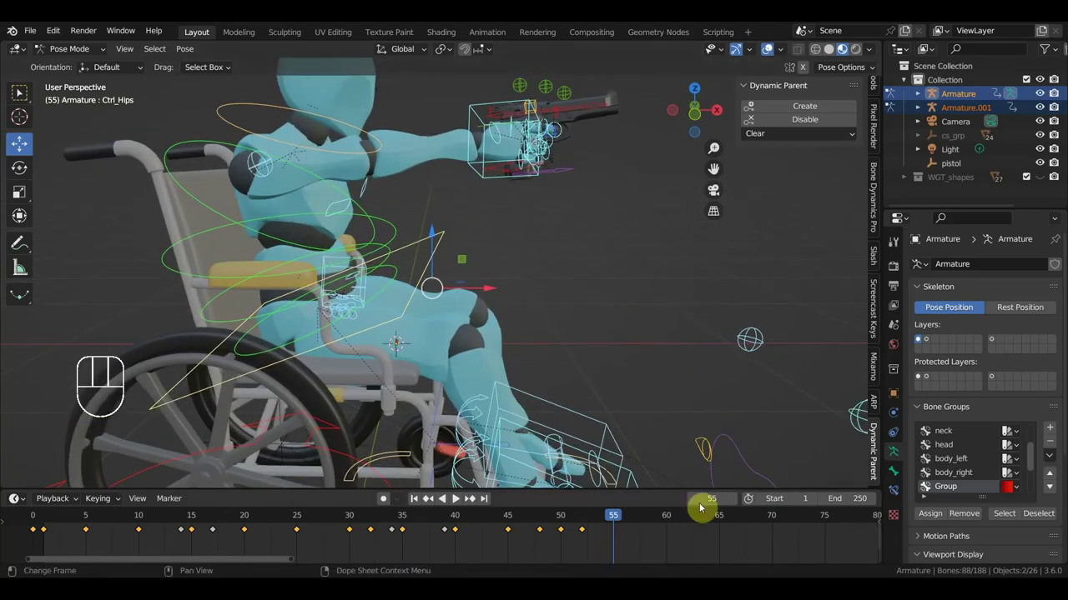
Step: Rotate Ctrl_Spine2 at frame 55 and key its Location & Rotation
drag(414, 249, 431, 342)
drag(391, 330, 363, 310)
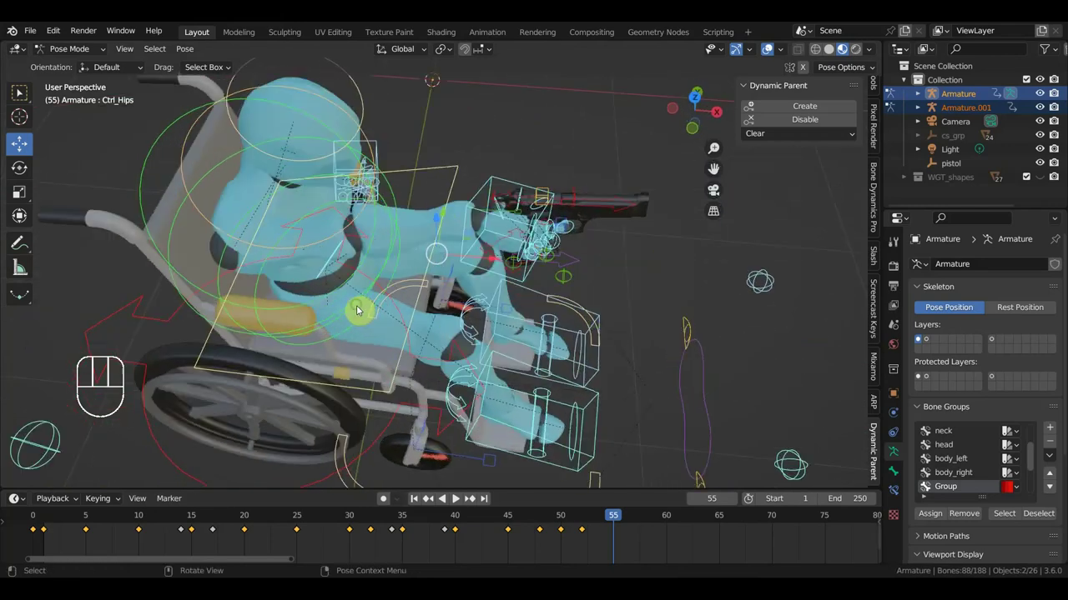
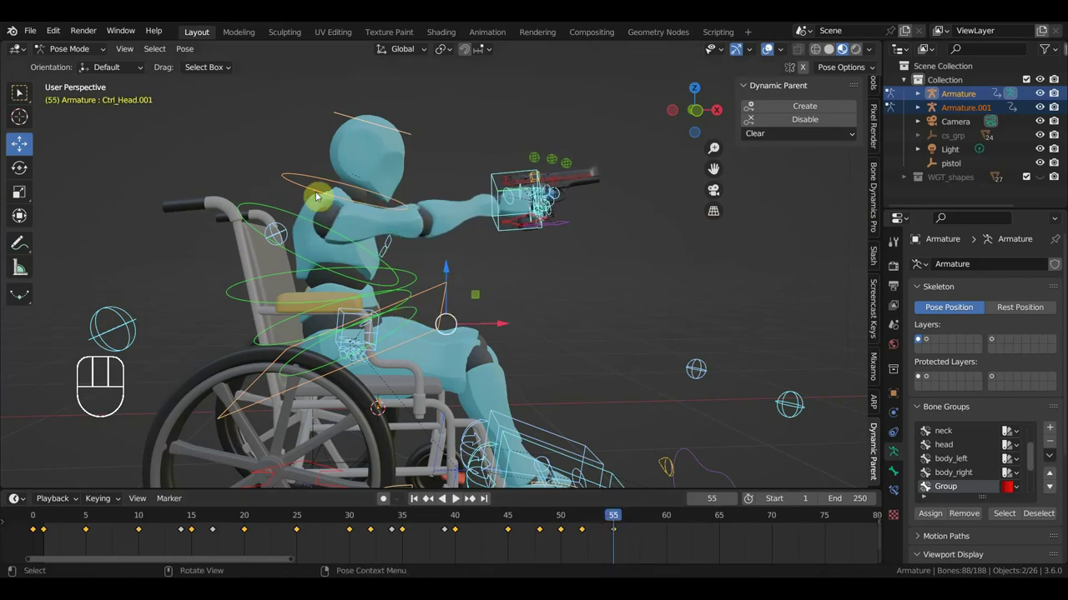
key(r)
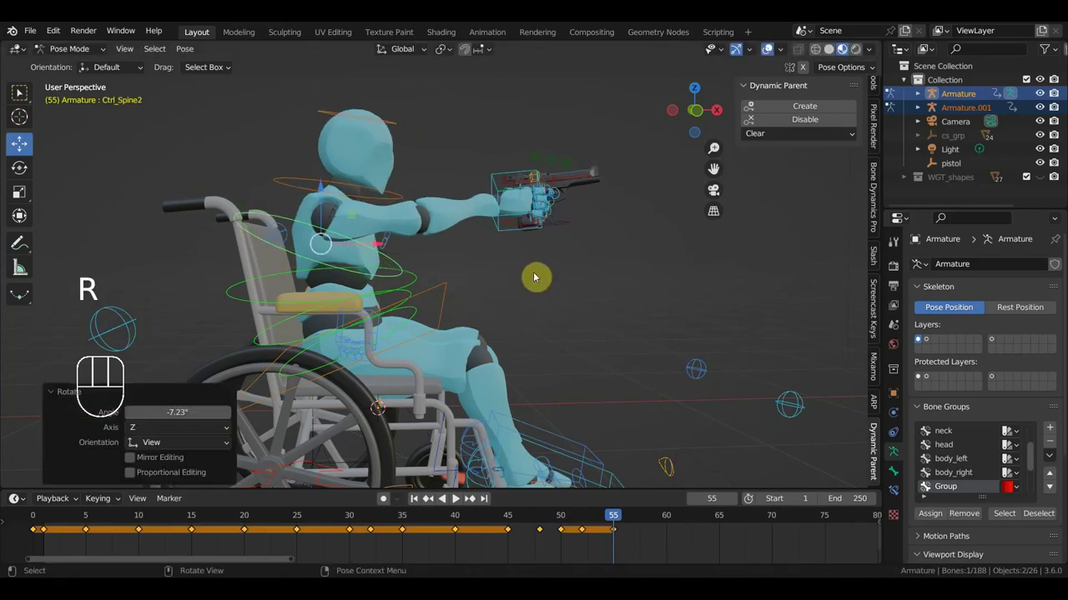
key(i)
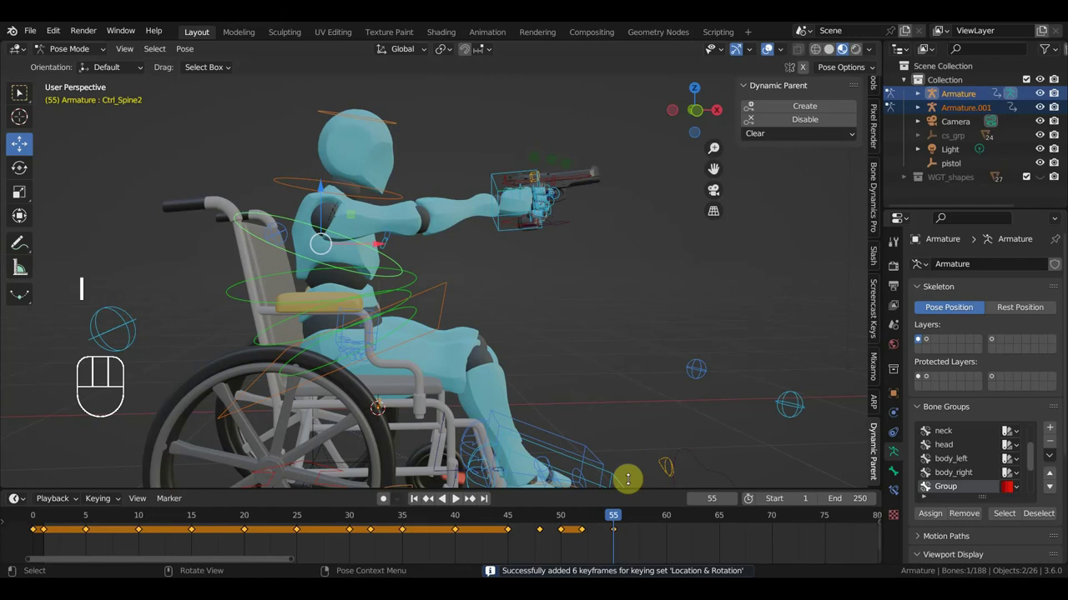
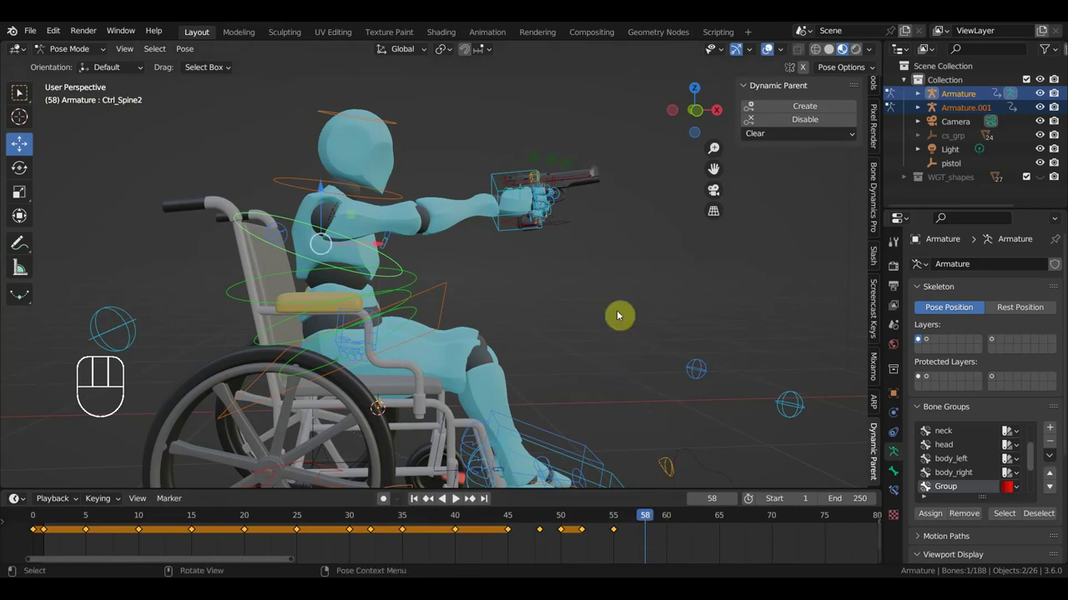
Step: Key the pistol control's location and rotation at frame 58 and select the right hand IK
click(572, 181)
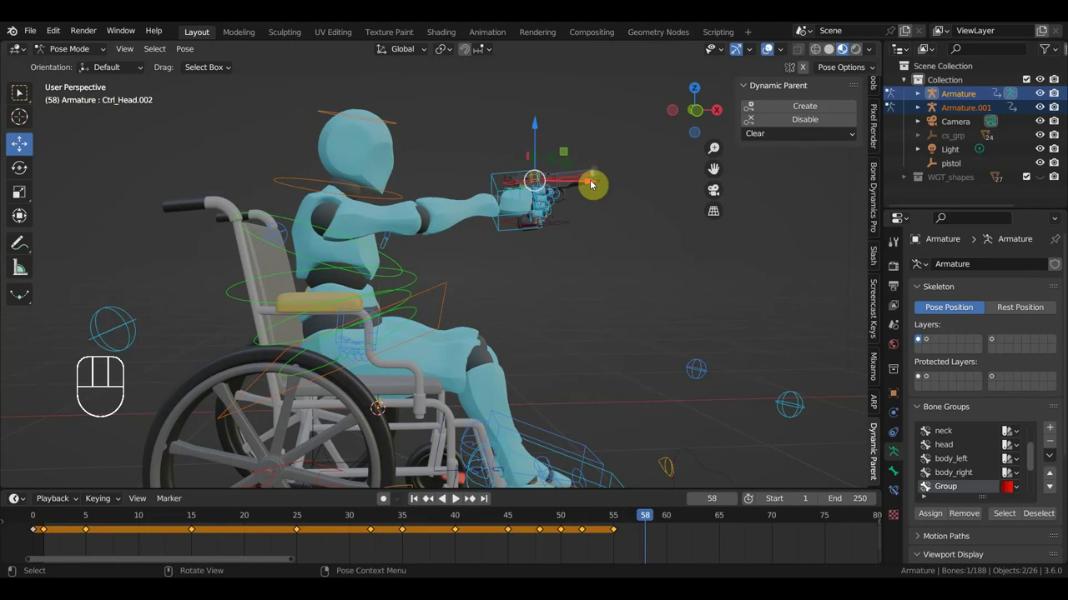
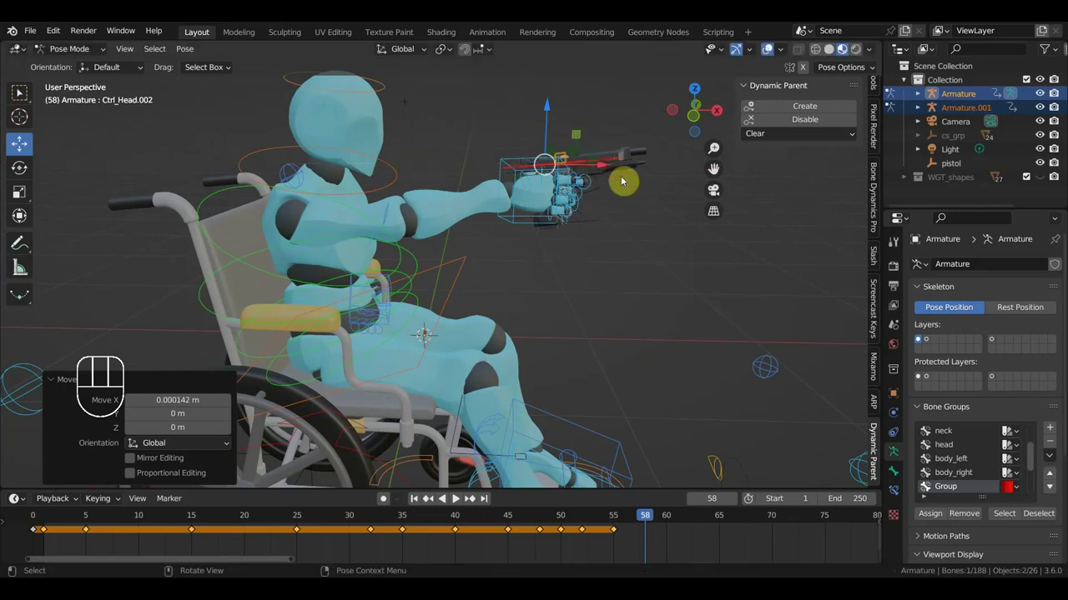
key(i)
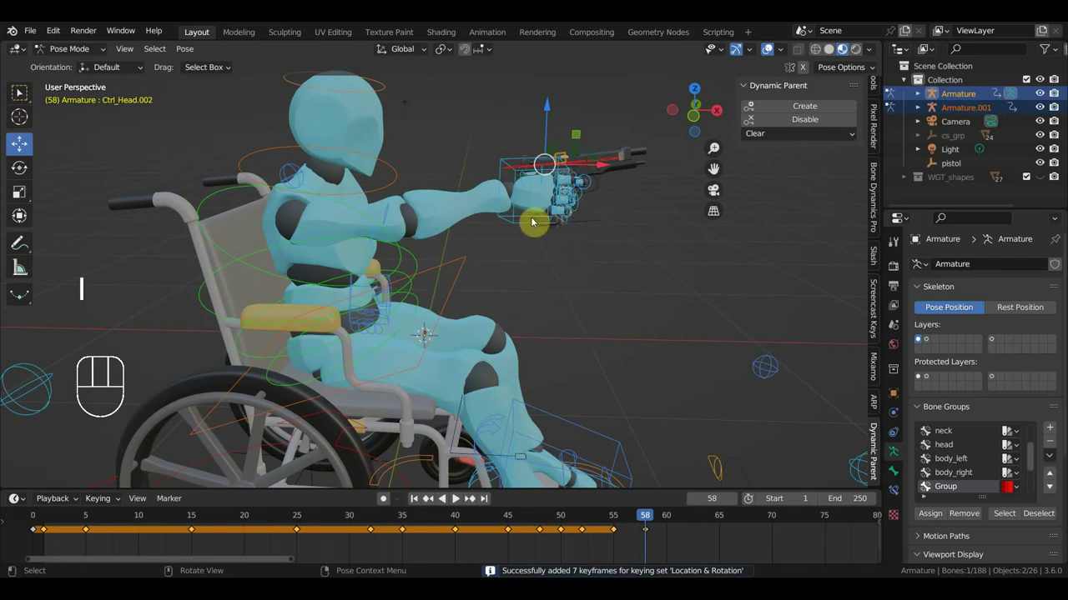
click(520, 162)
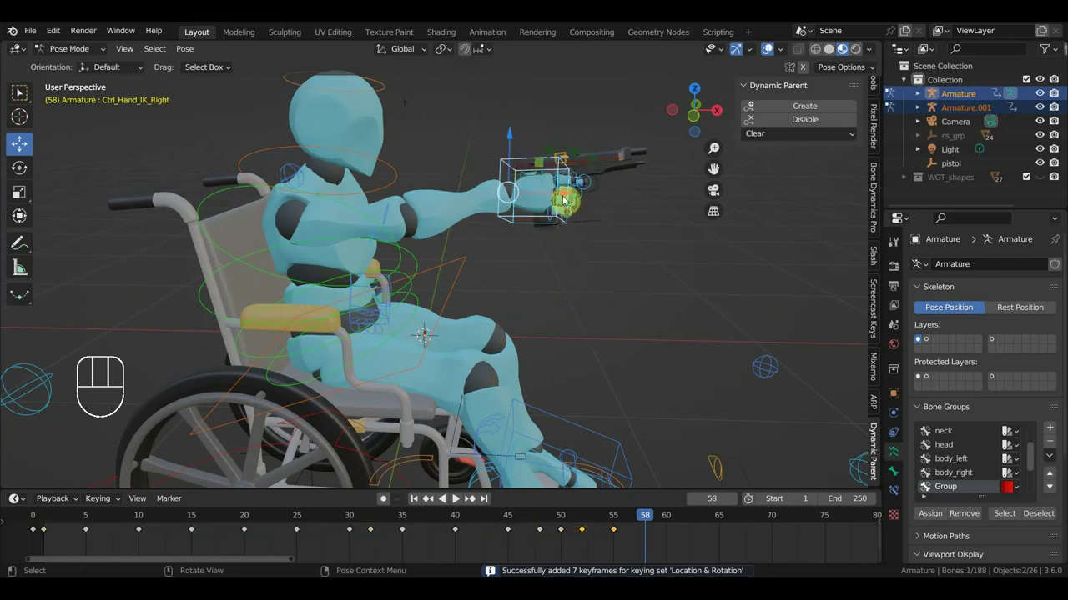
key(KP_3)
drag(688, 382, 748, 388)
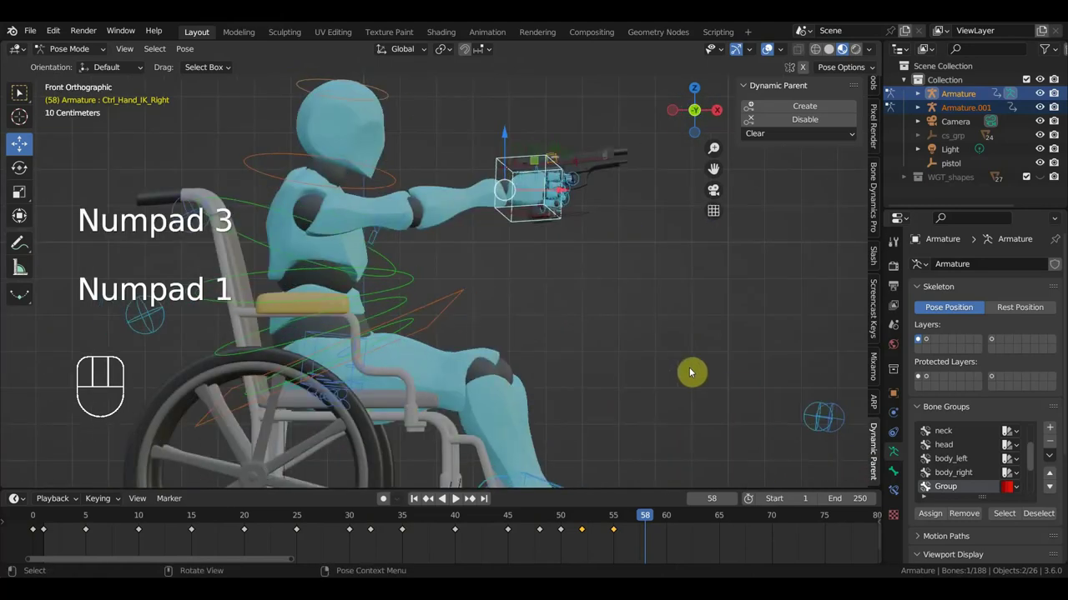
Step: Tilt the right hand upward and rotate the pistol to follow it
key(KP_1)
click(566, 194)
key(r)
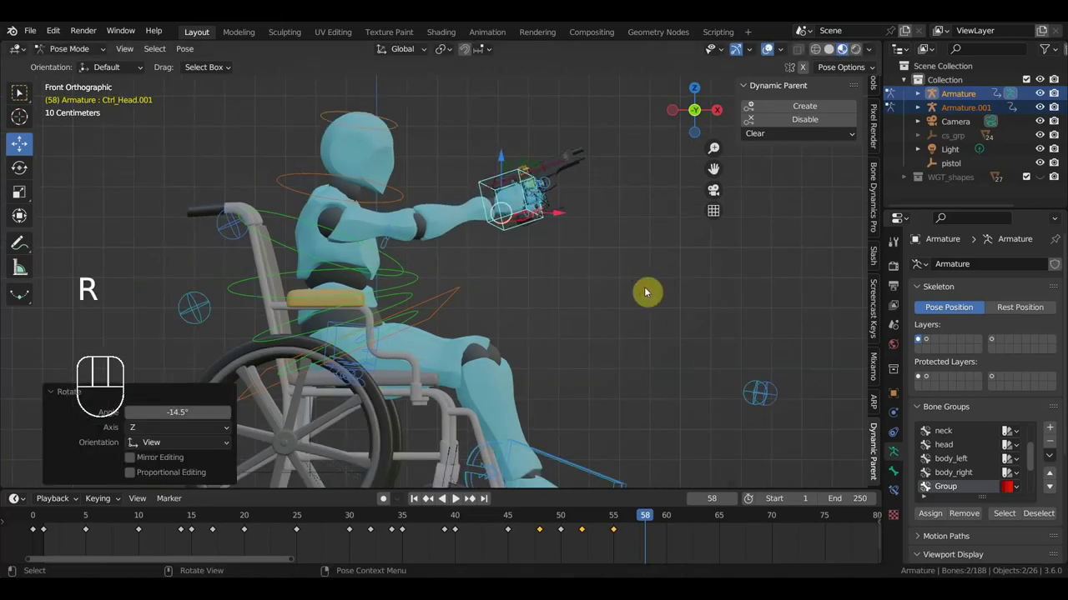
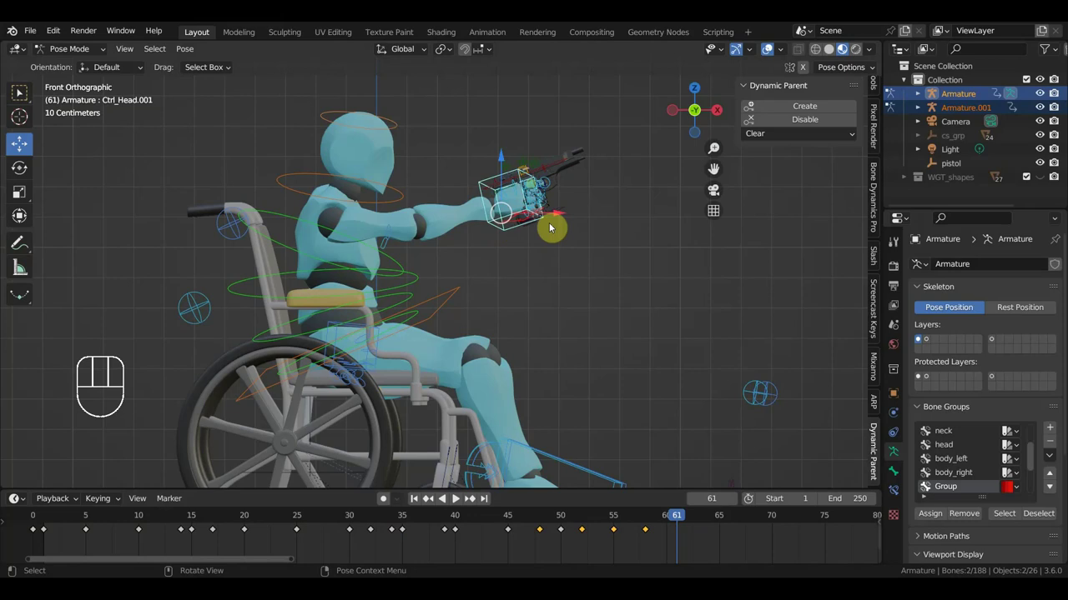
Step: Level the pistol and move its control back into the hand
key(r)
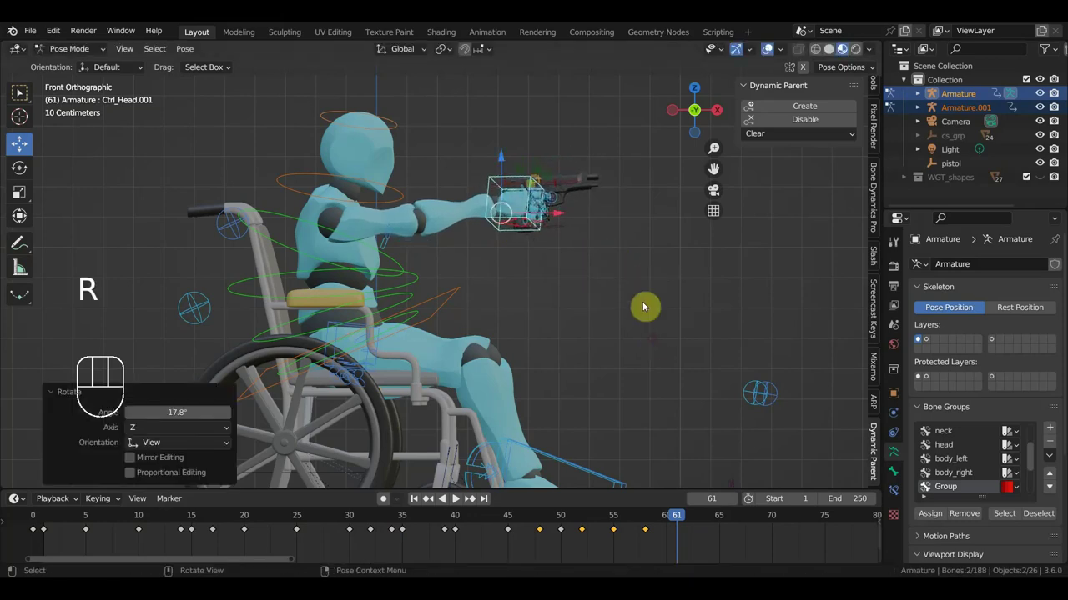
click(567, 187)
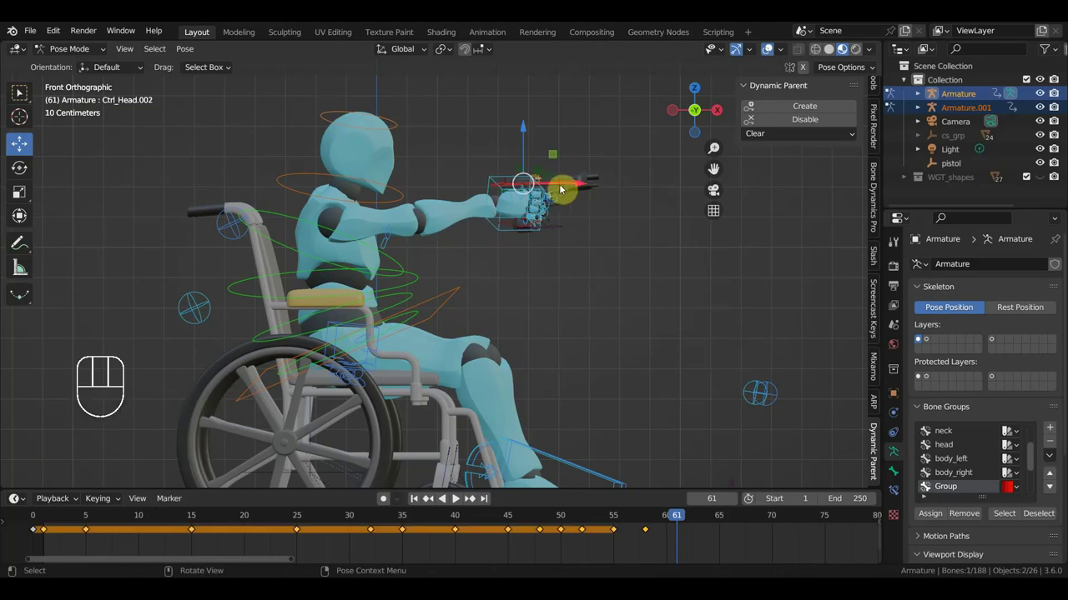
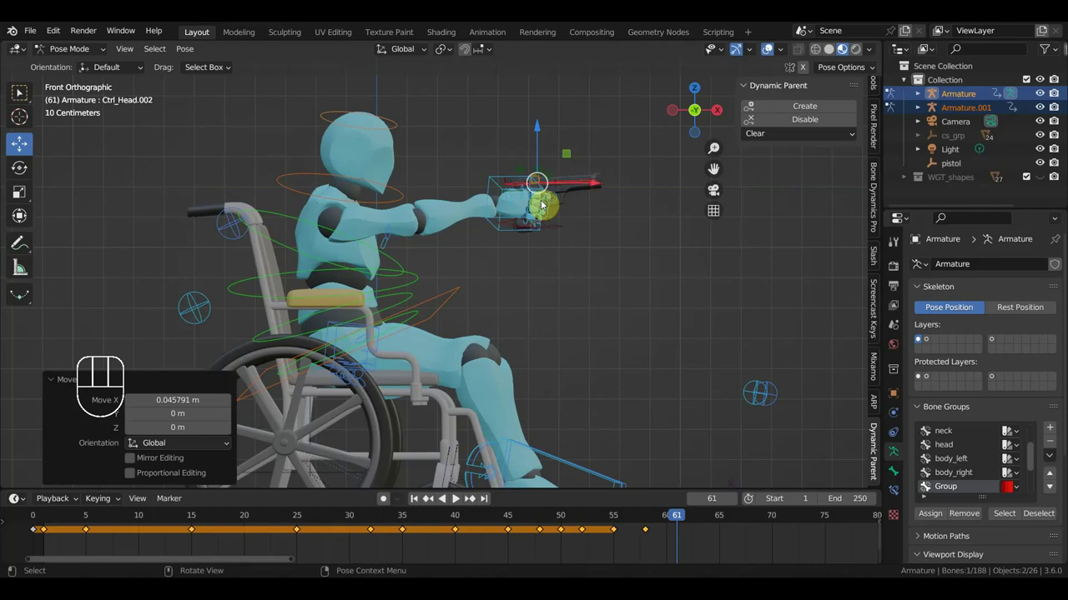
drag(457, 229, 430, 318)
drag(395, 264, 360, 247)
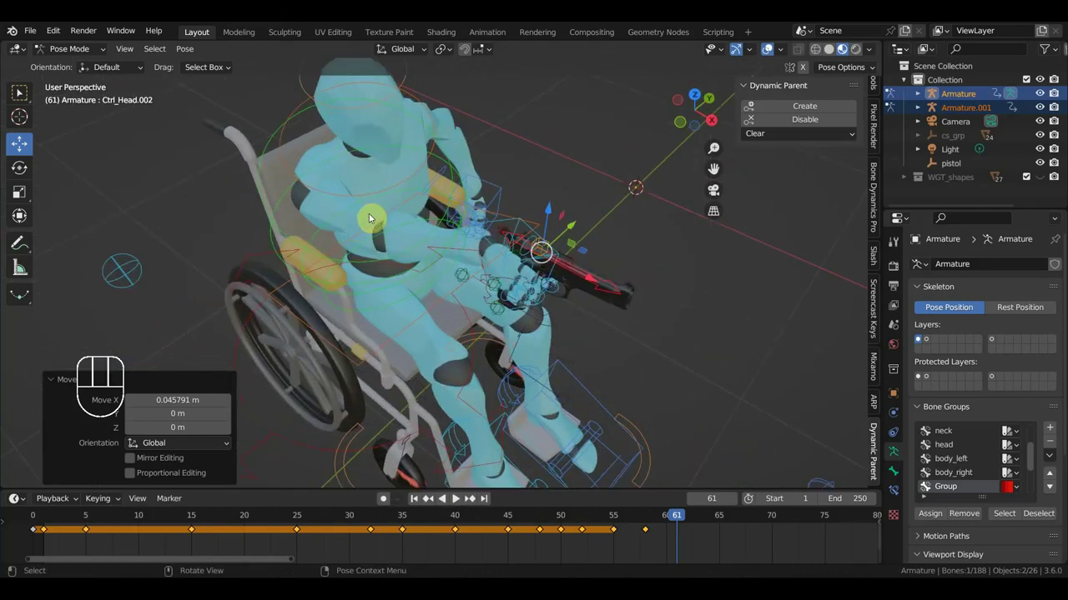
drag(367, 232, 366, 250)
scroll(down, 3)
drag(401, 241, 281, 233)
drag(473, 195, 464, 146)
Step: Rotate Ctrl_Shoulder_Right about 13 degrees, checking the arm from top view
click(489, 206)
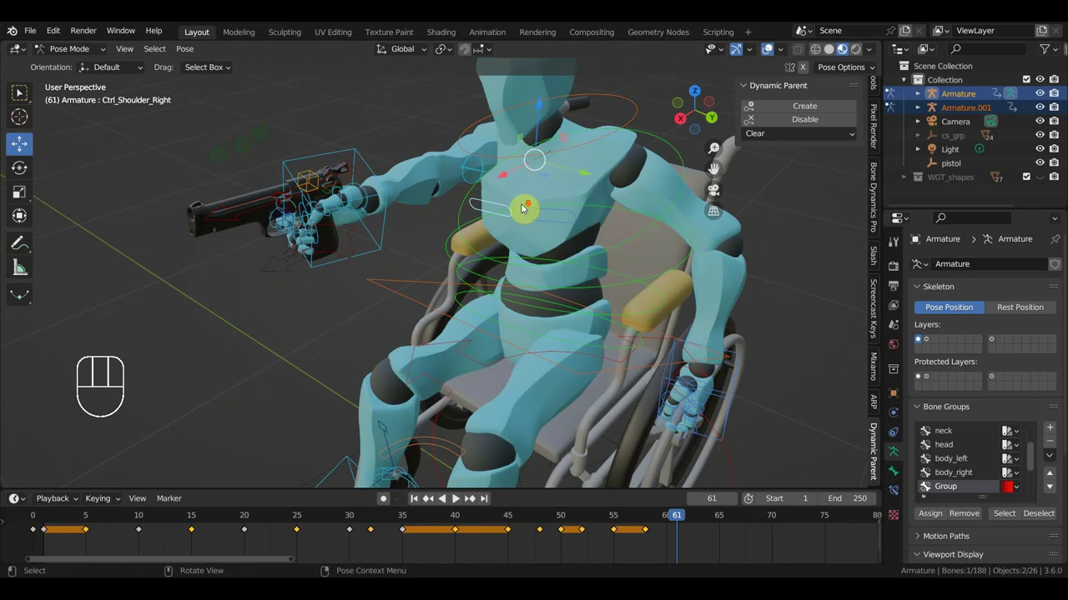
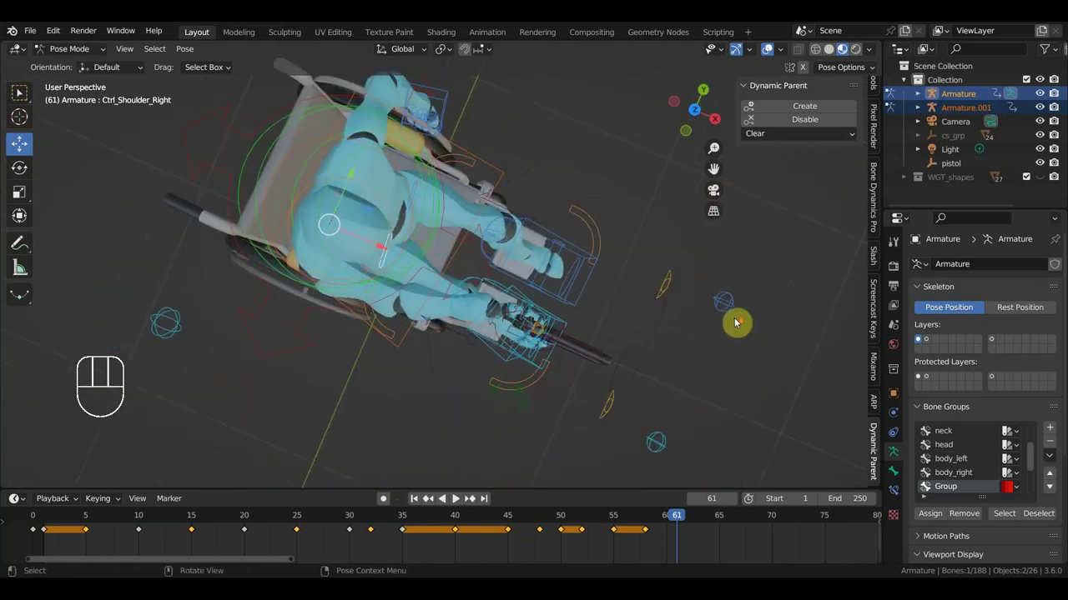
key(KP_7)
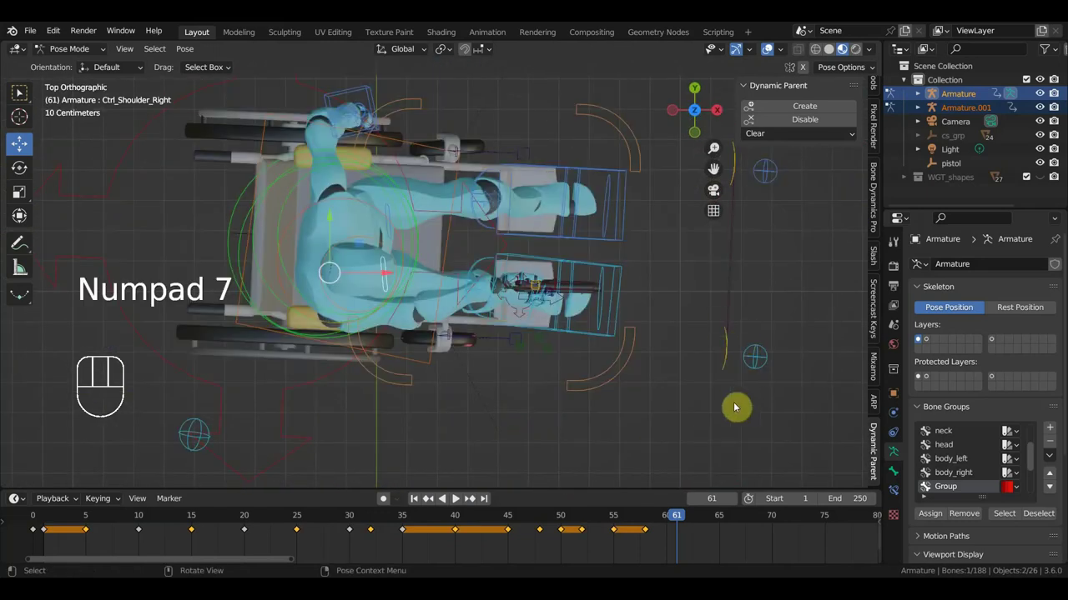
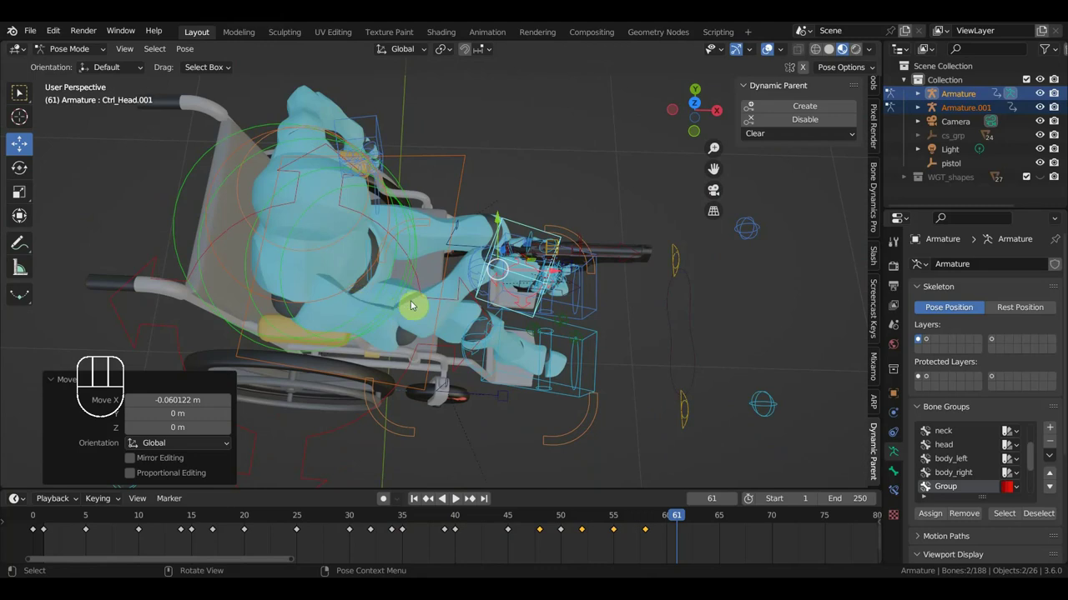
drag(392, 297, 331, 273)
drag(344, 286, 354, 301)
scroll(down, 3)
drag(354, 301, 377, 242)
drag(377, 243, 384, 251)
key(KP_7)
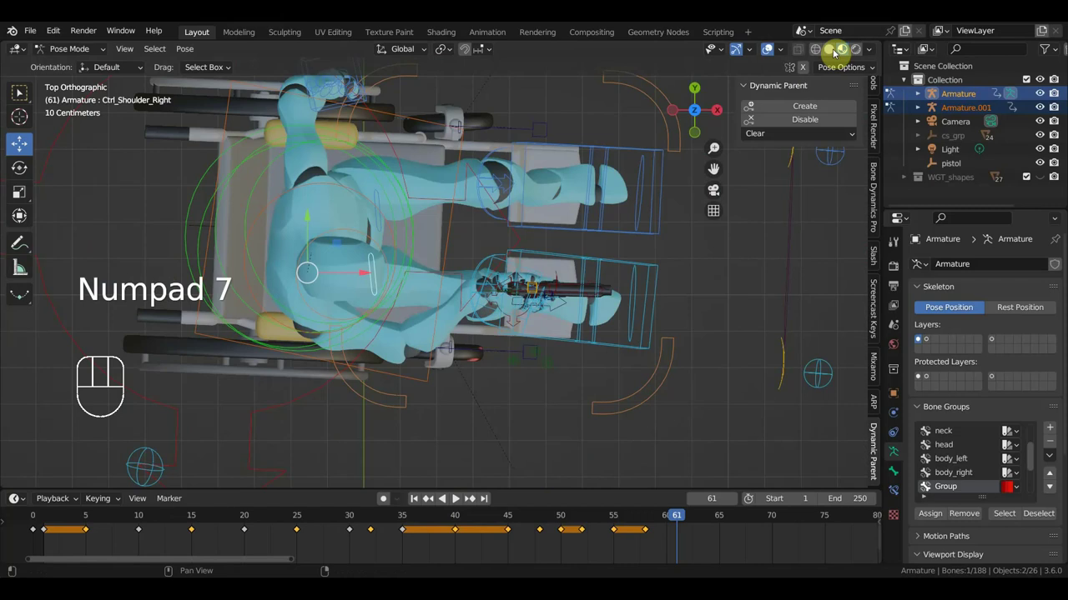
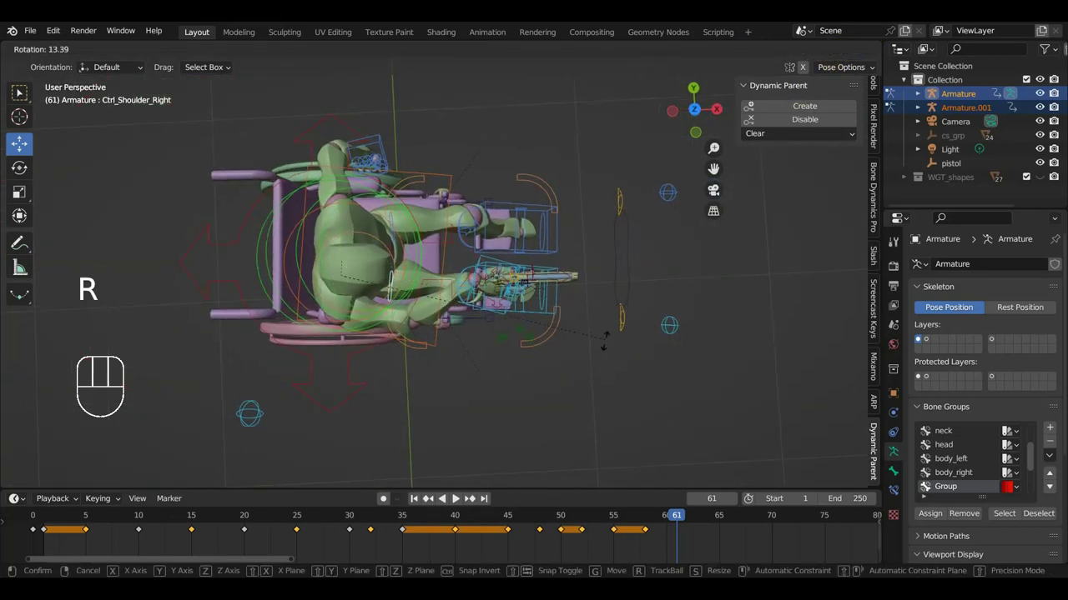
drag(553, 340, 547, 205)
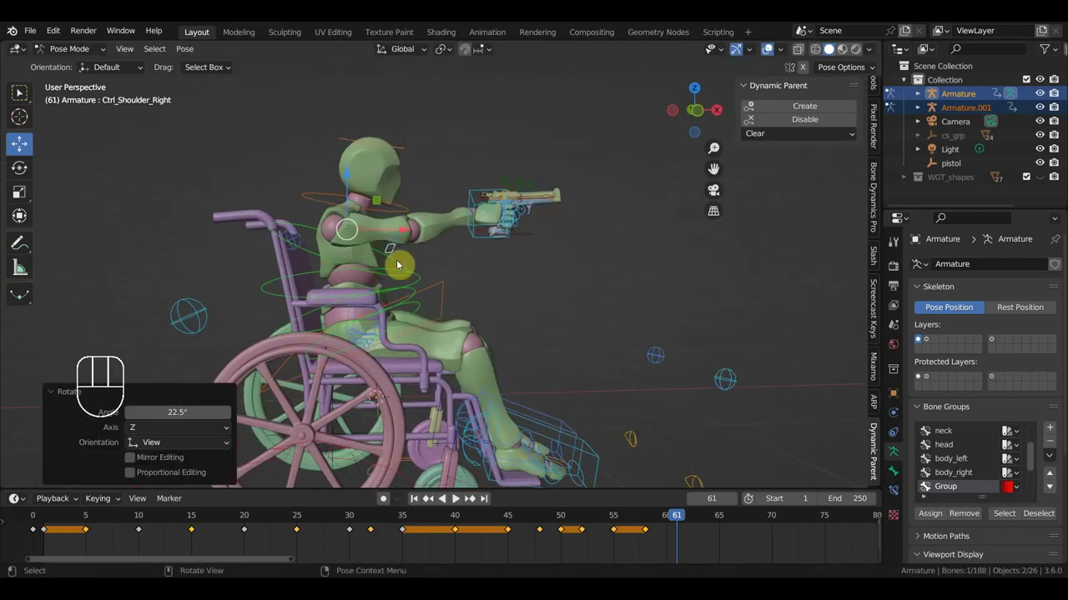
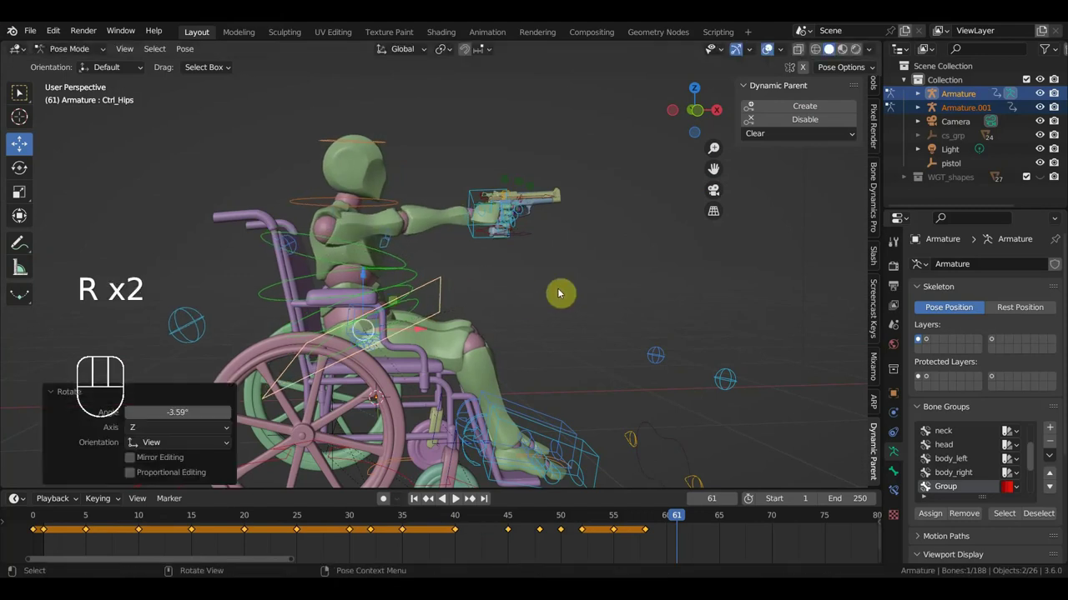
Step: Select every rig bone and key location and rotation at frame 61
key(a)
key(i)
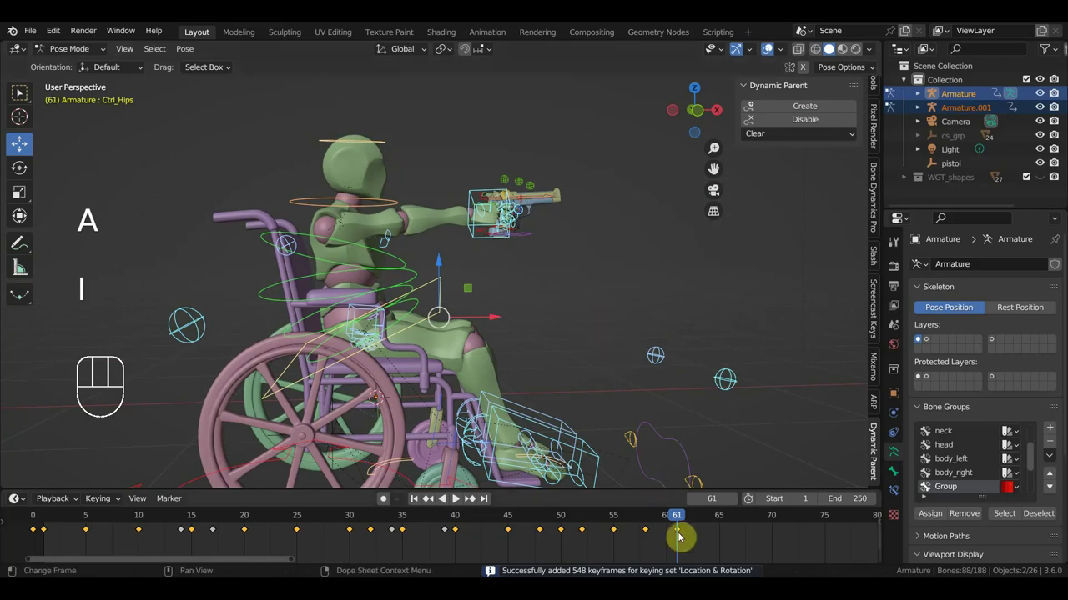
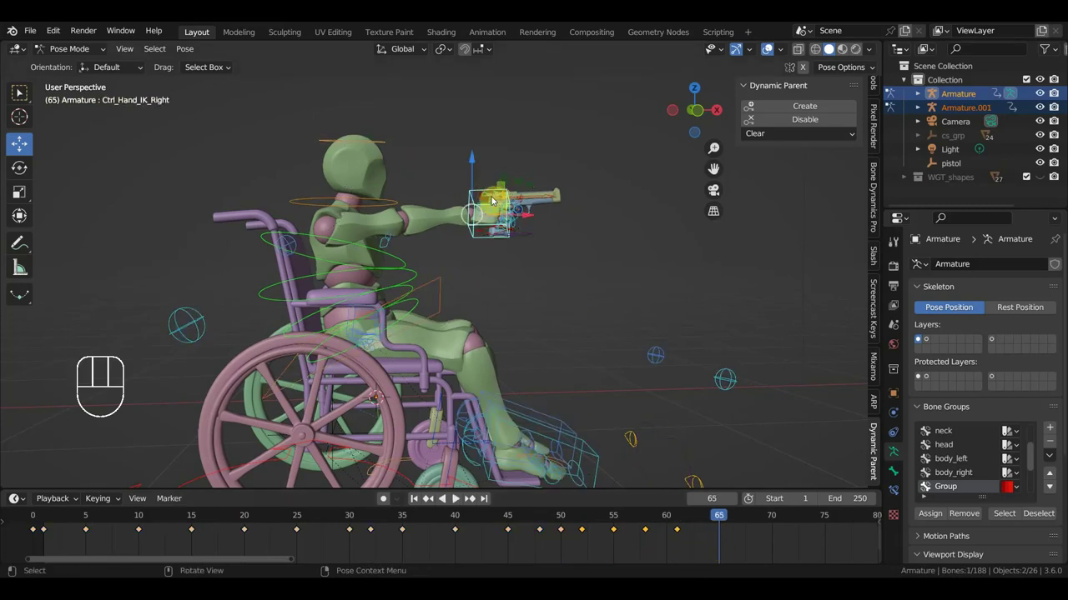
Step: Lower the pistol hand and rotate the pistol to lie across the character's thigh
key(g)
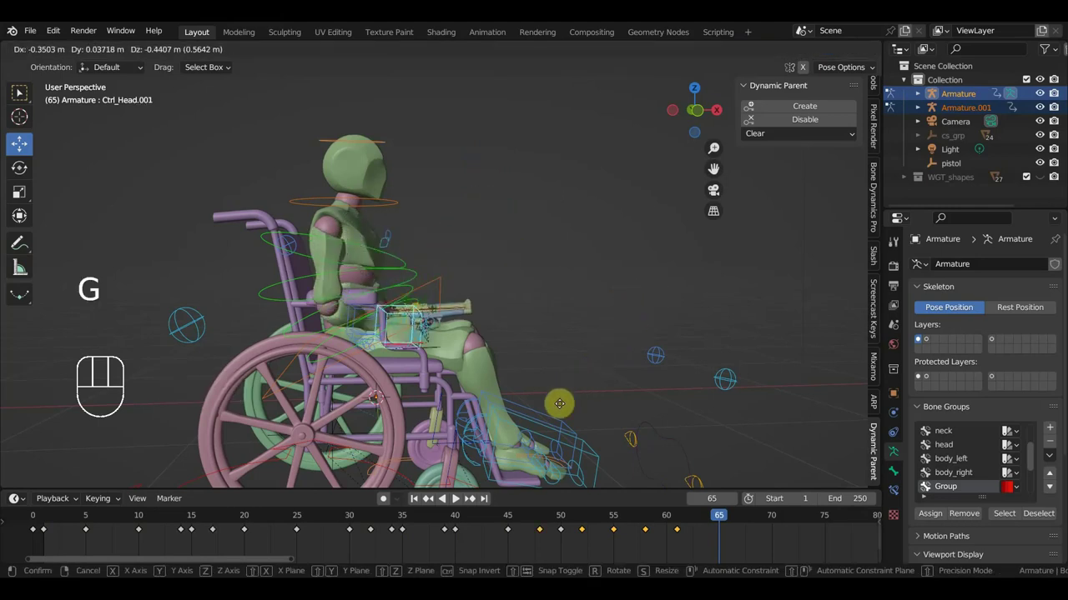
key(r)
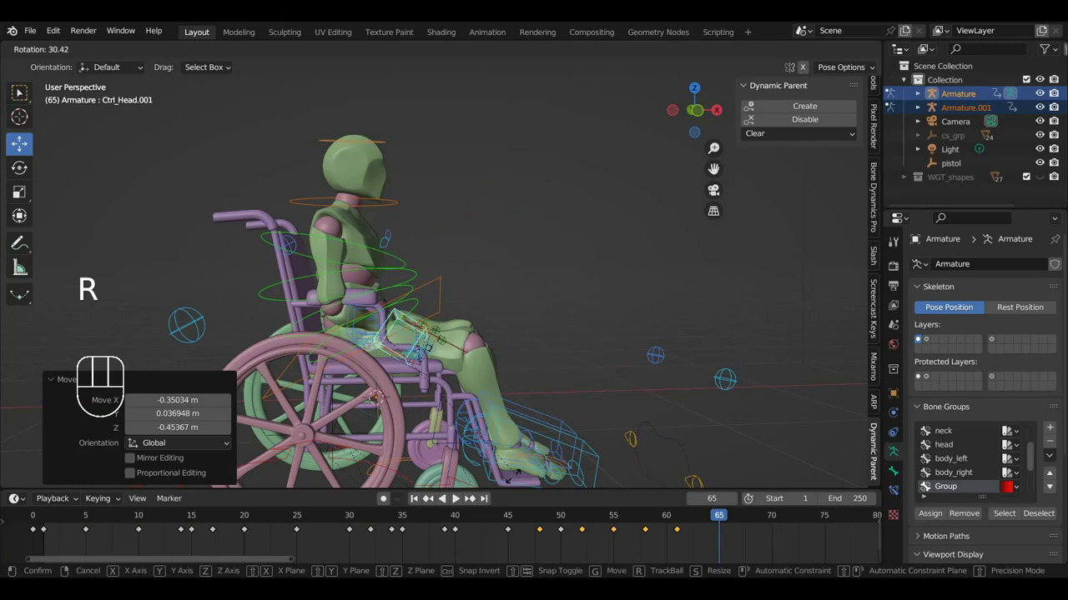
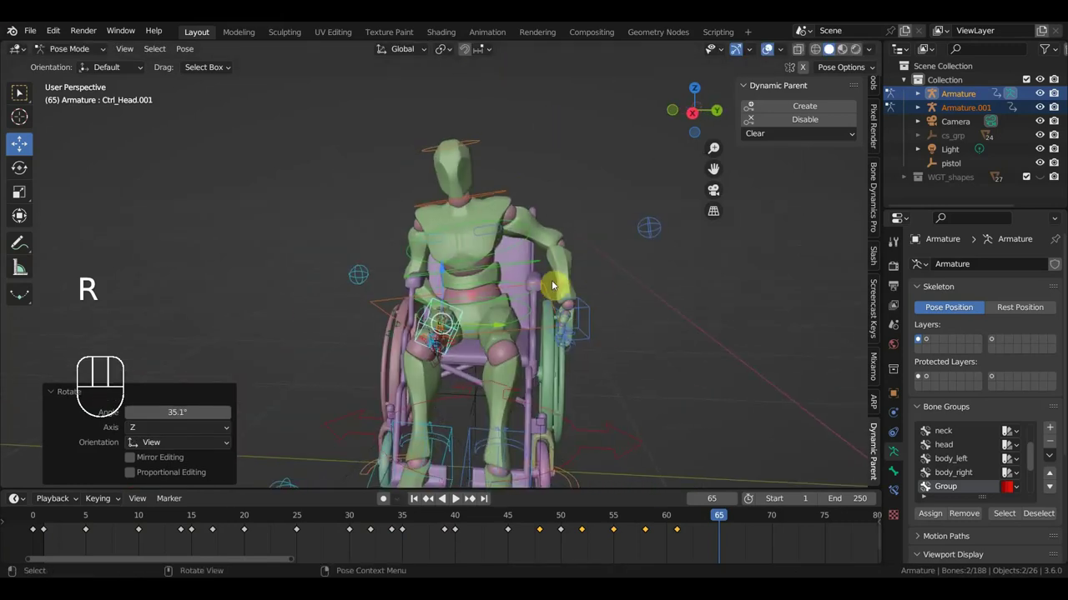
key(g)
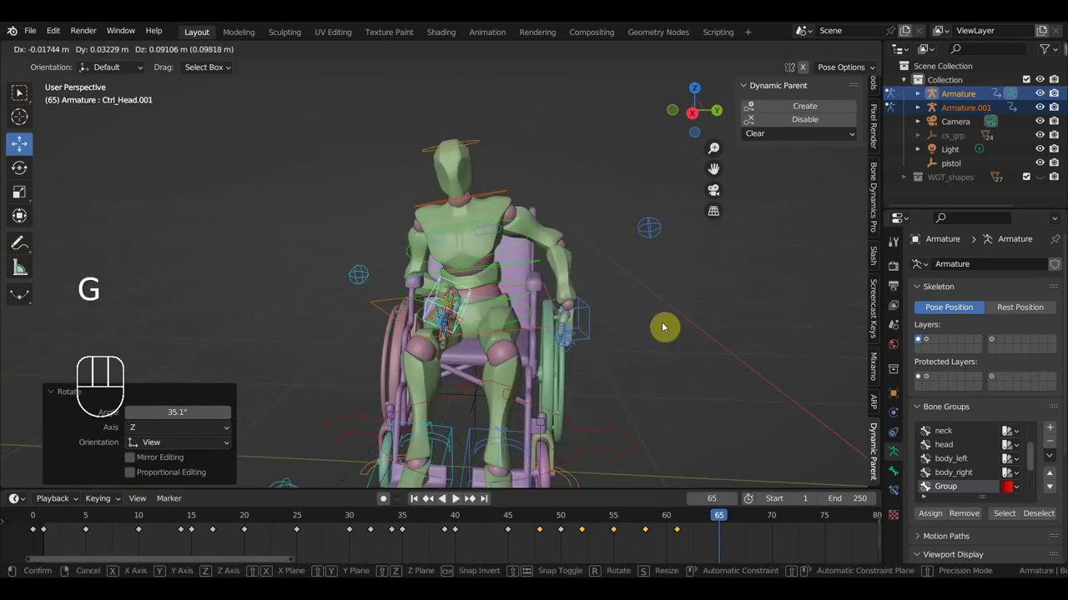
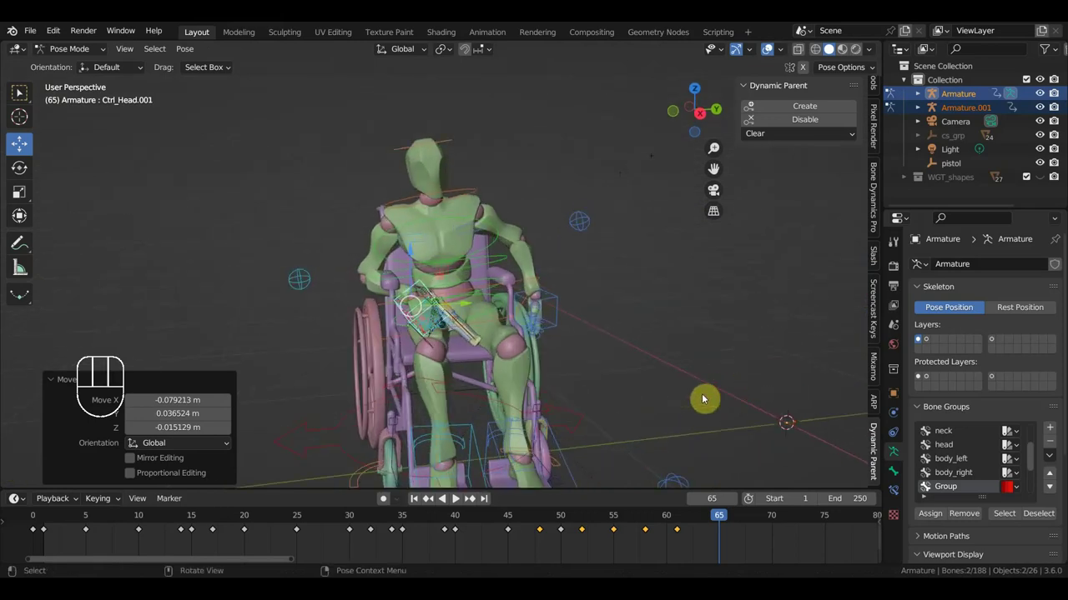
key(r)
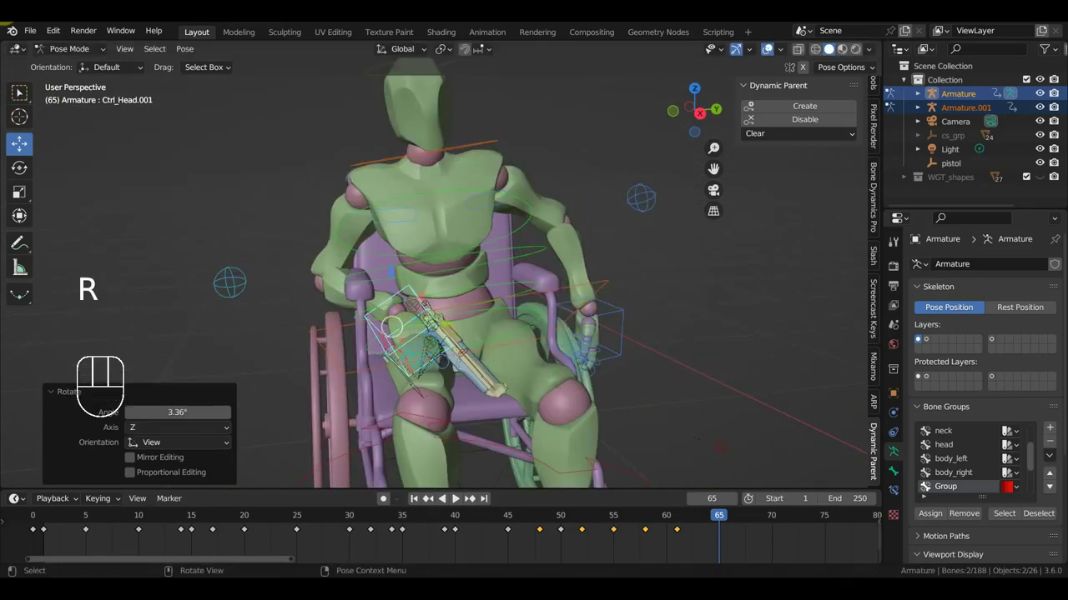
key(g)
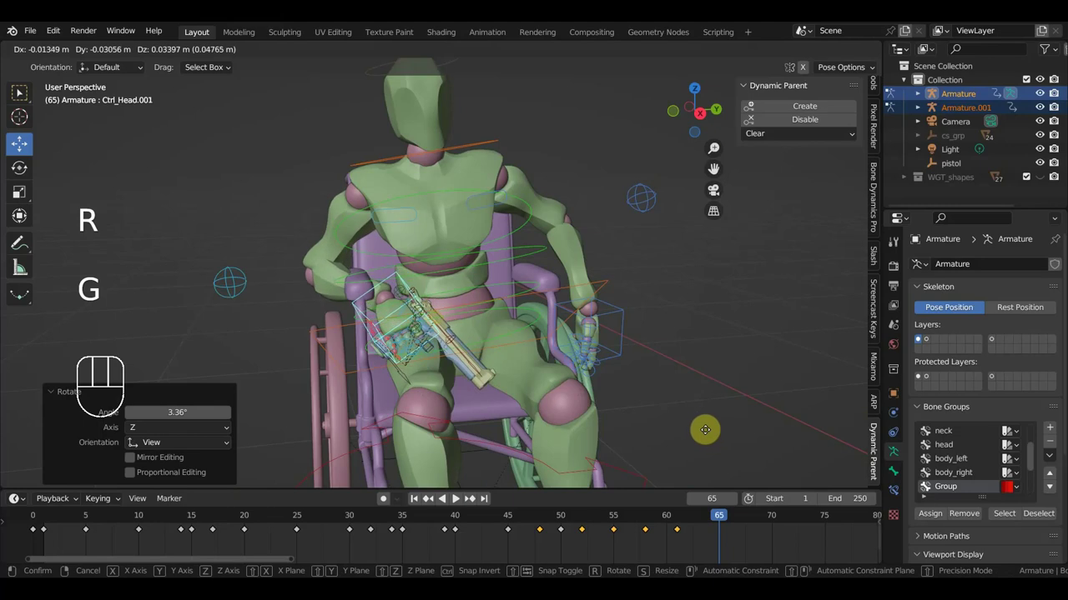
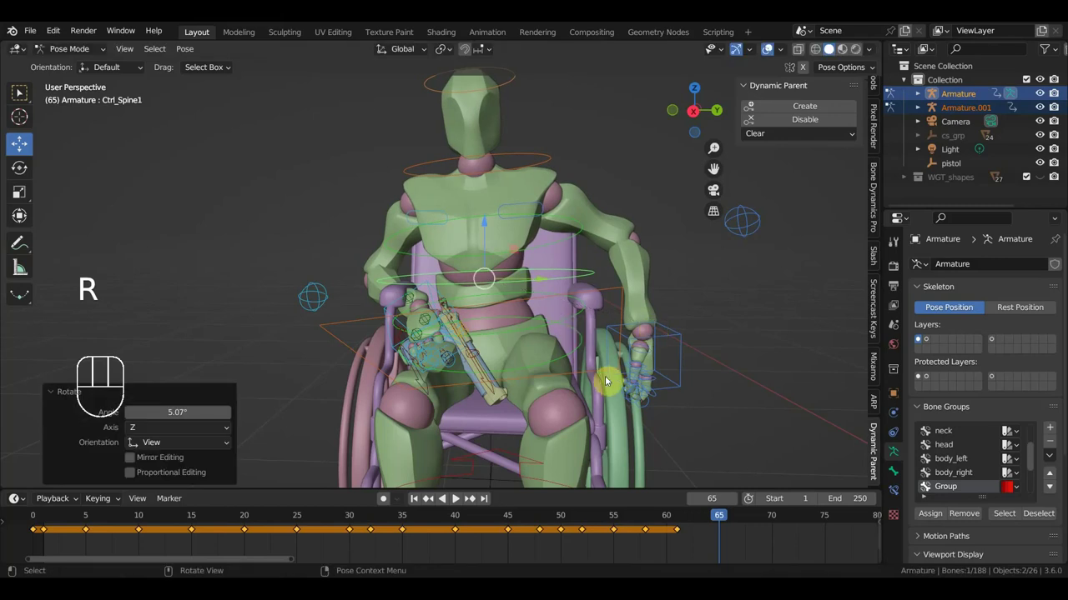
Step: Turn Ctrl_Spine1 slightly and rotate the left hand to rest on the pistol
key(r)
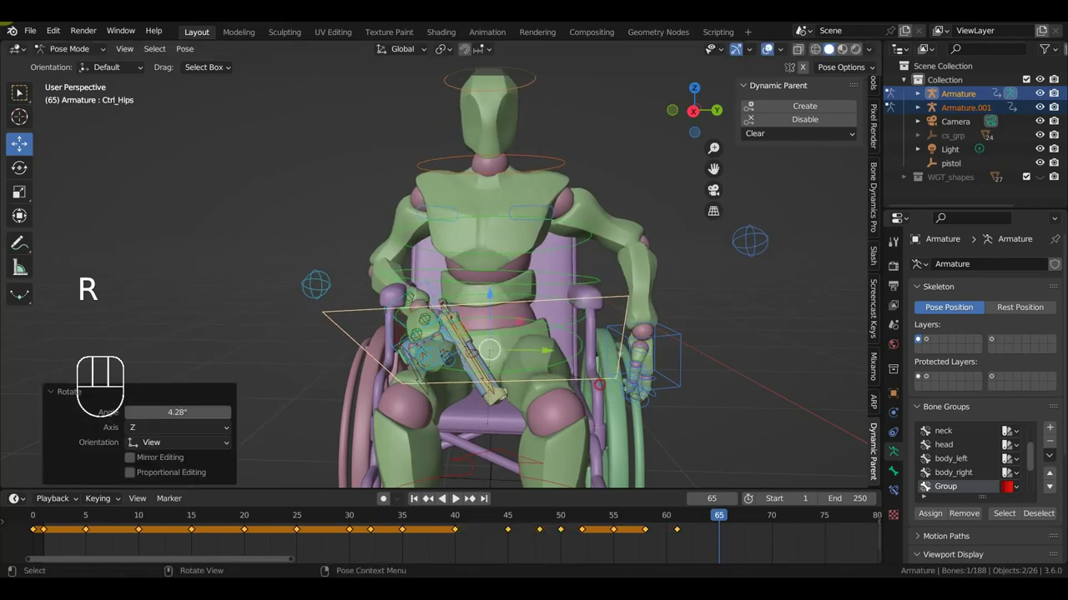
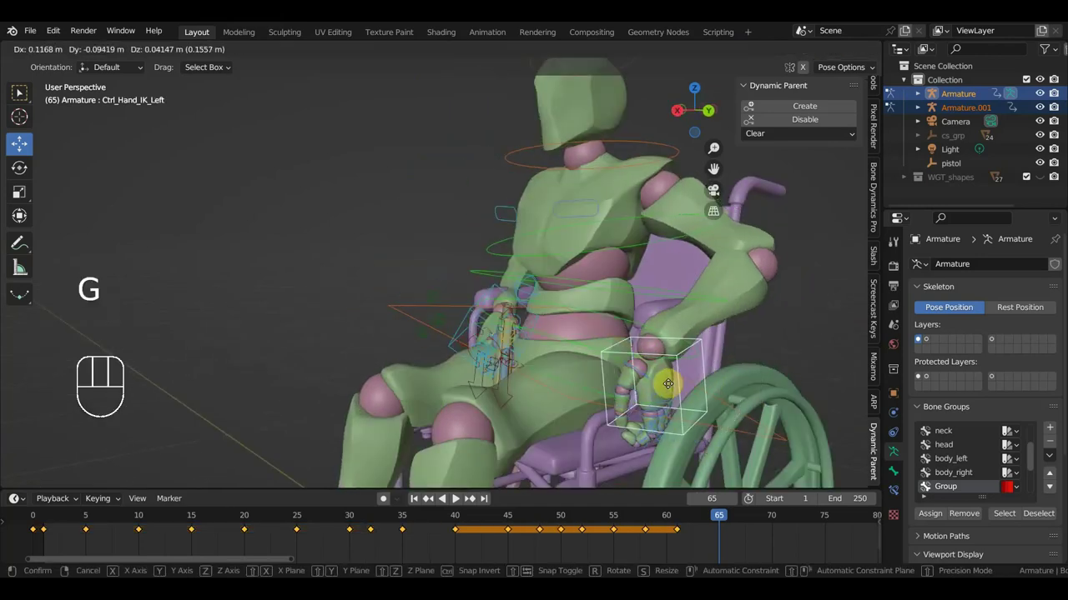
key(r)
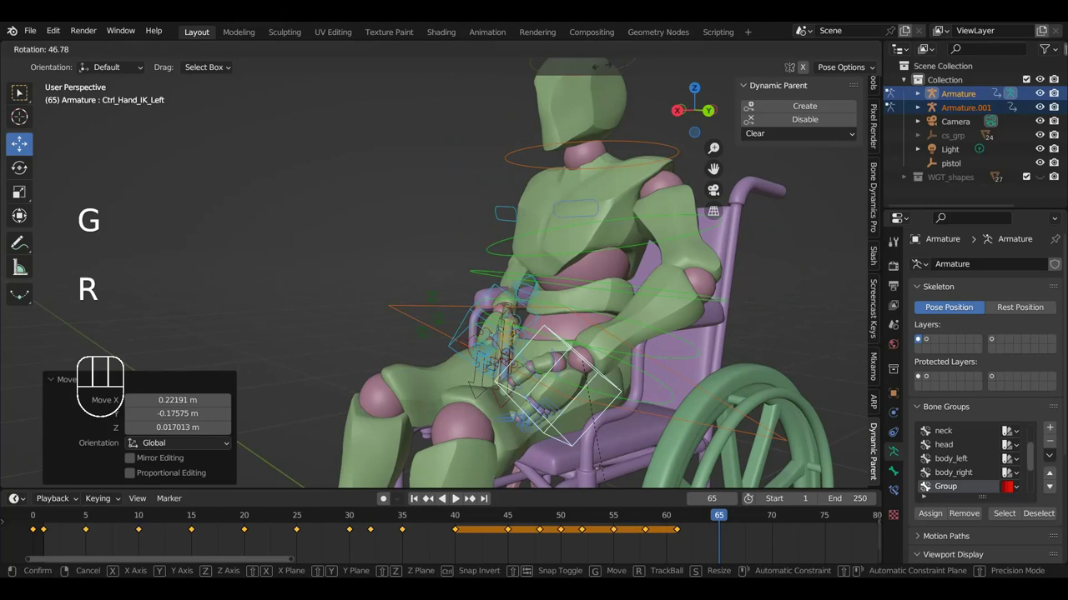
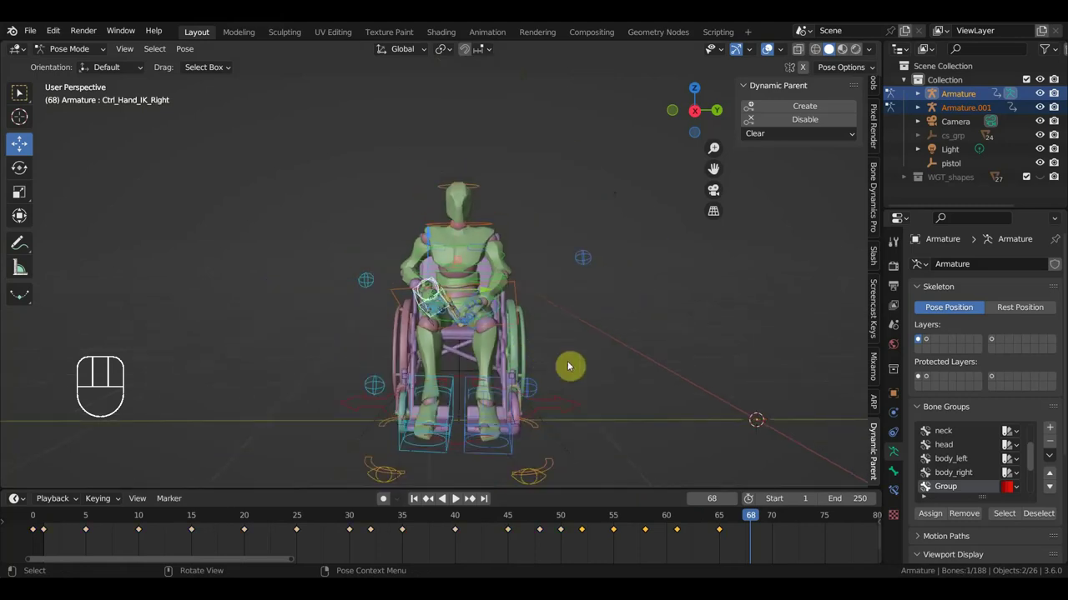
Step: Look through the scene camera and fly it to frame the character
key(KP_3)
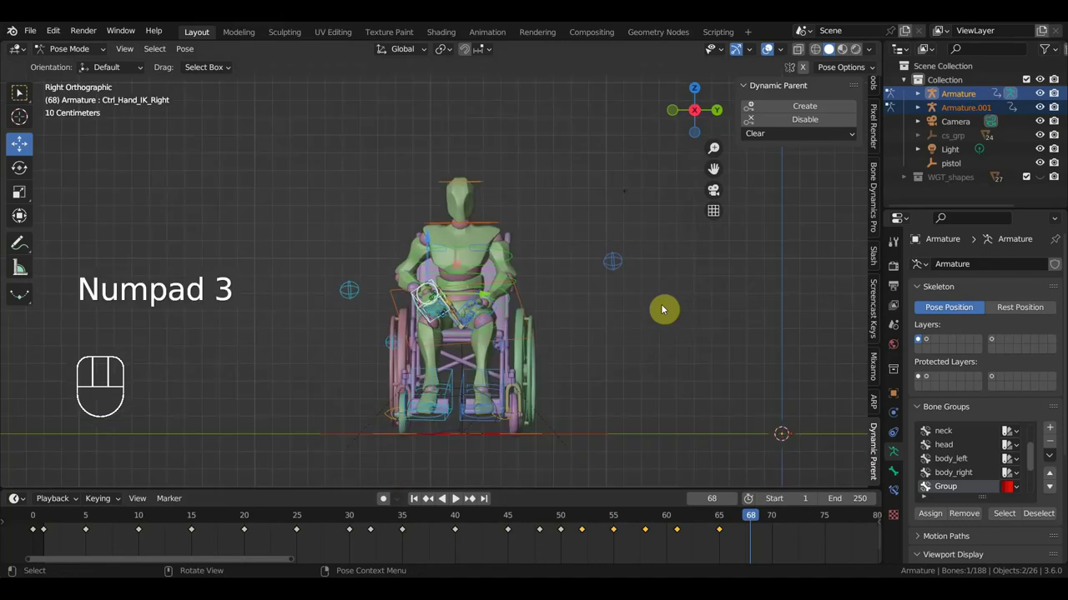
key(KP_0)
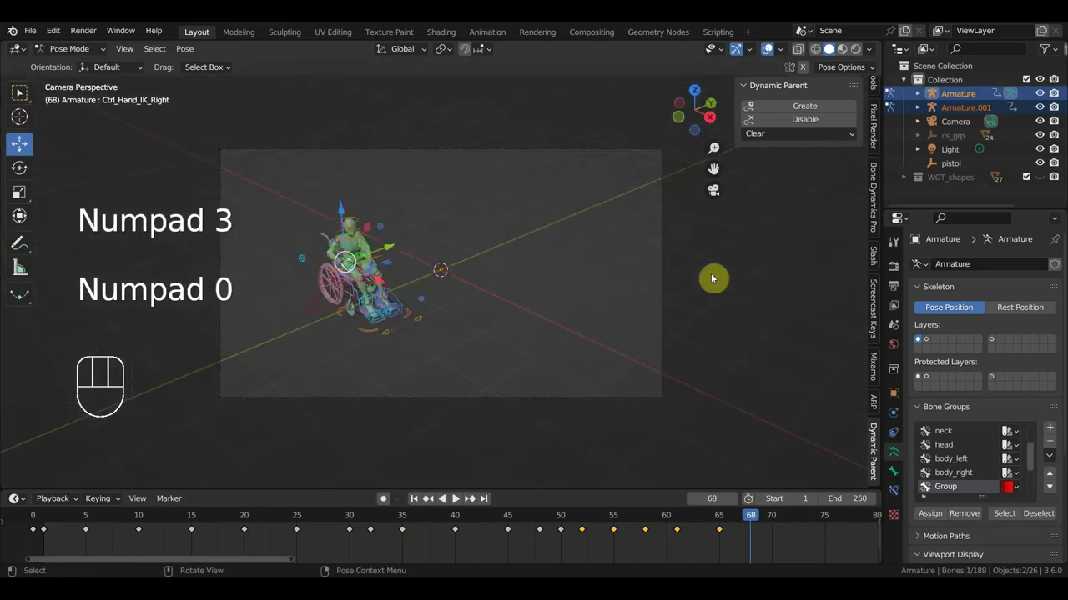
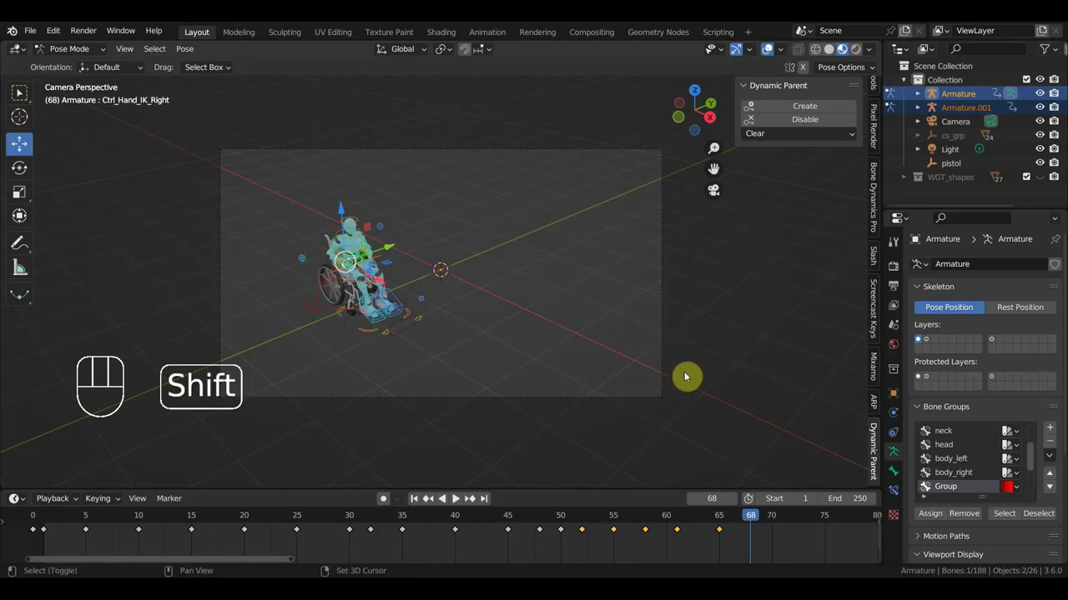
key(shift+f)
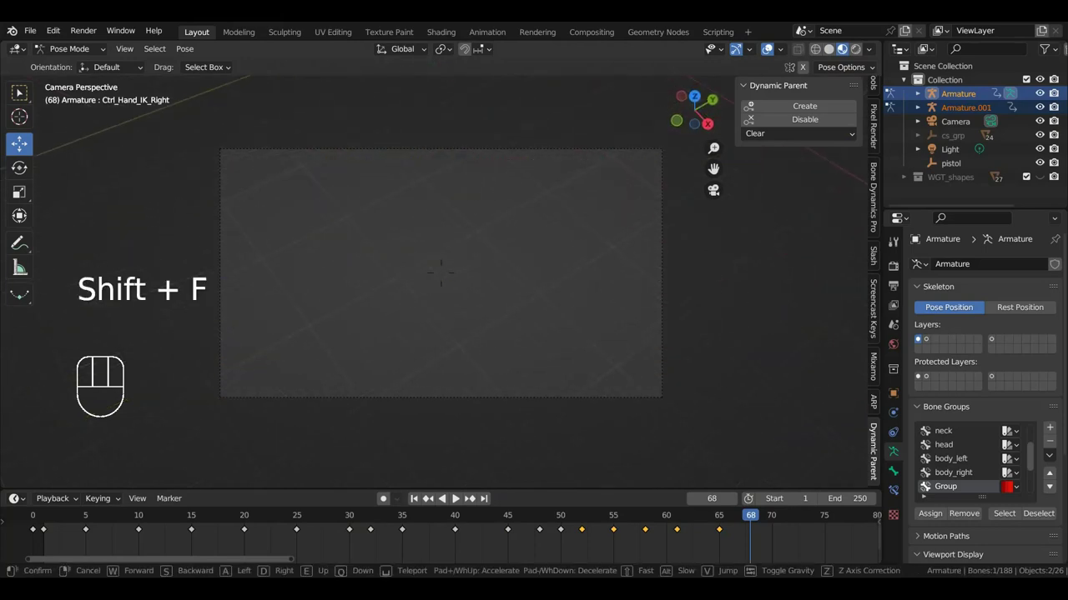
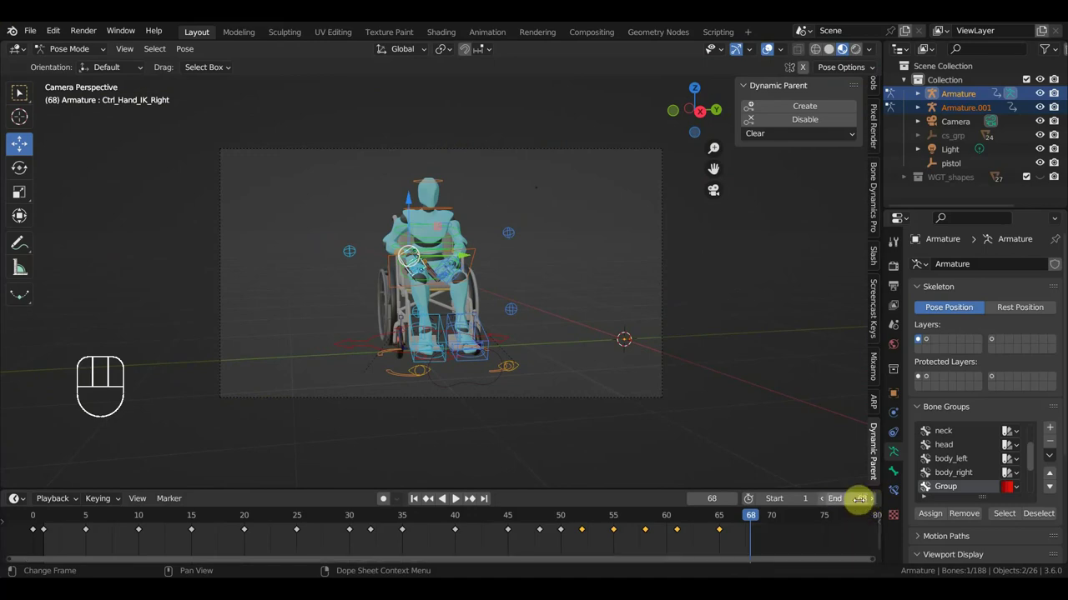
Step: Play the animation ending at frame 68, stop, and return to frame 1
key(space)
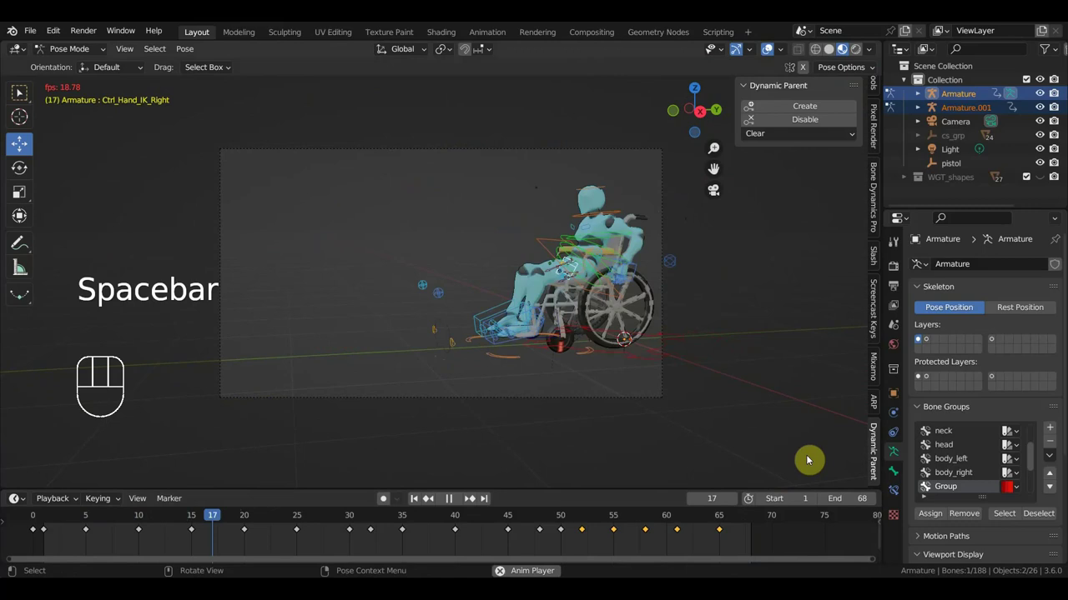
key(space)
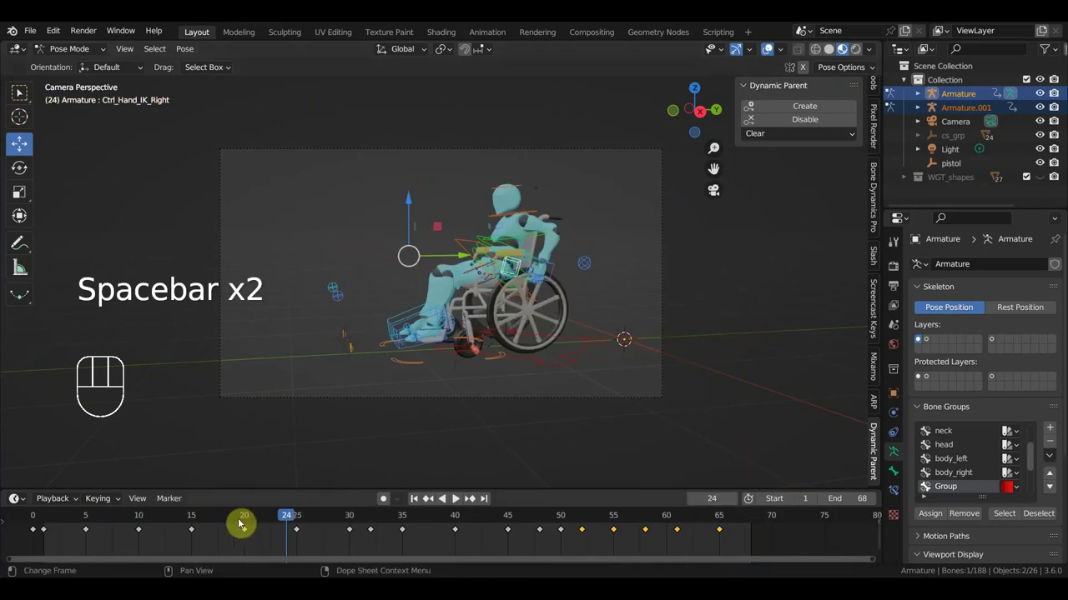
click(58, 518)
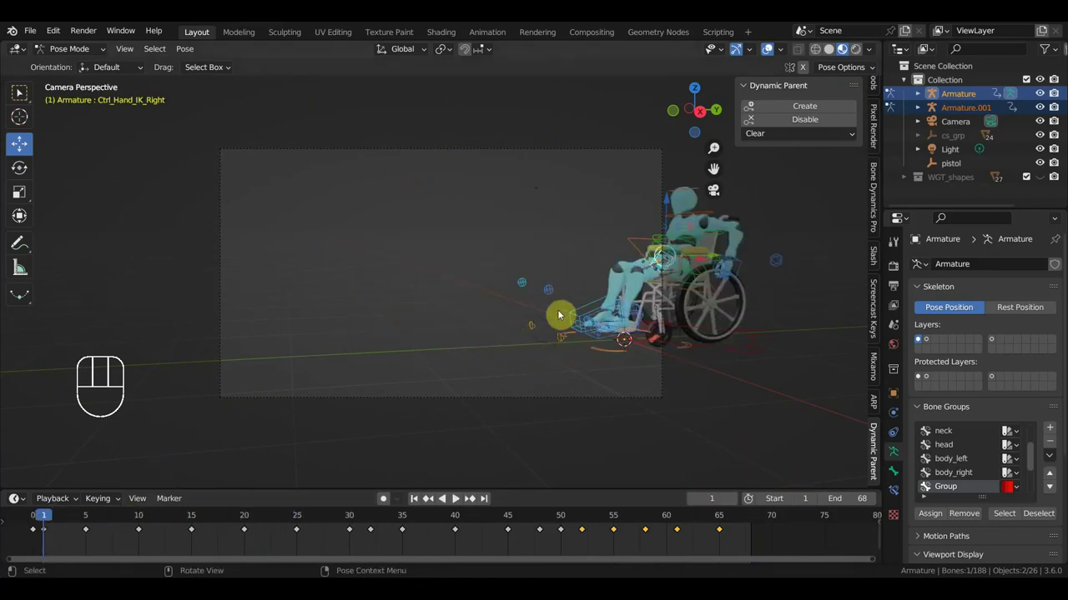
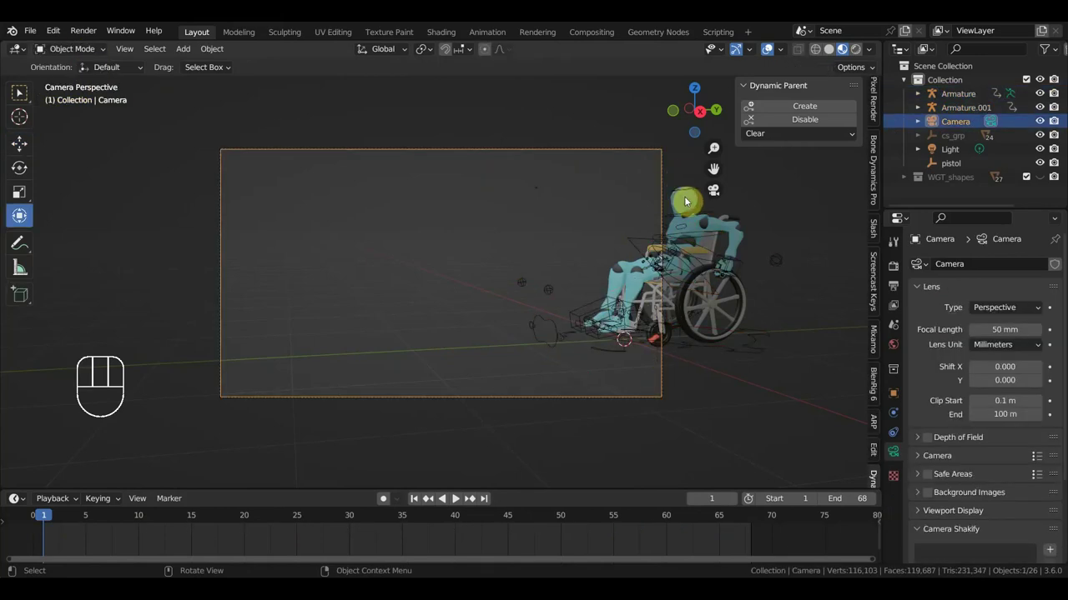
Step: Fly the camera to opening, frame-25 and frame-42 framings, then orbit out of camera view
key(shift+f)
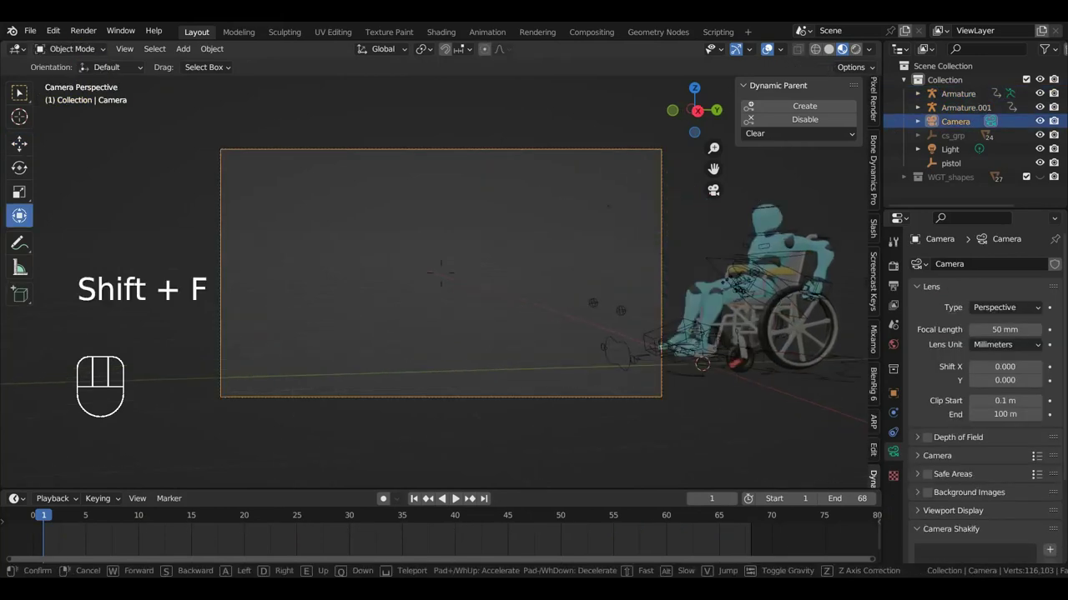
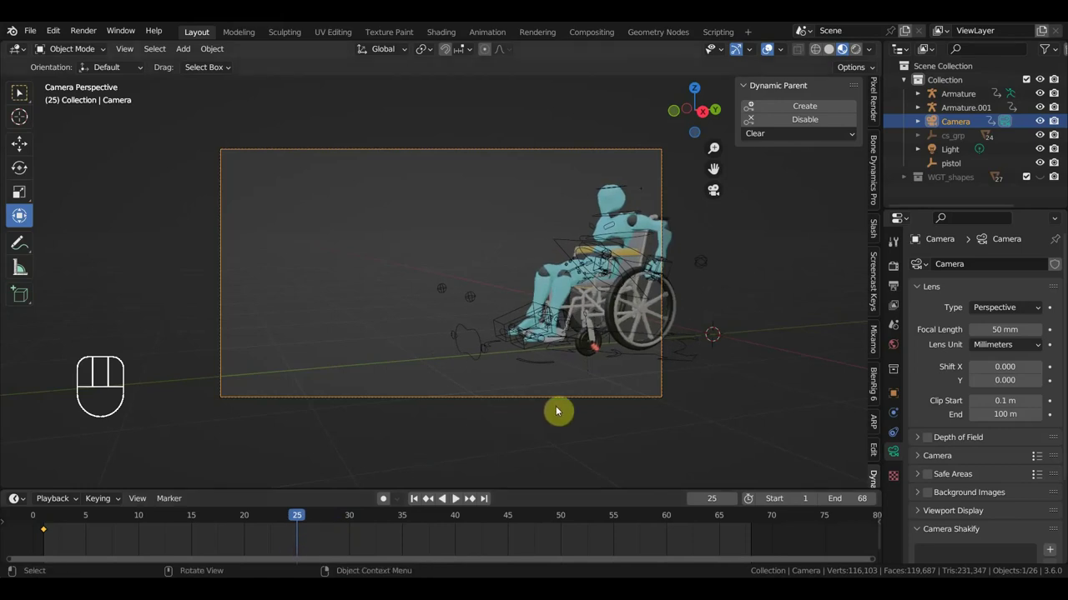
key(shift+f)
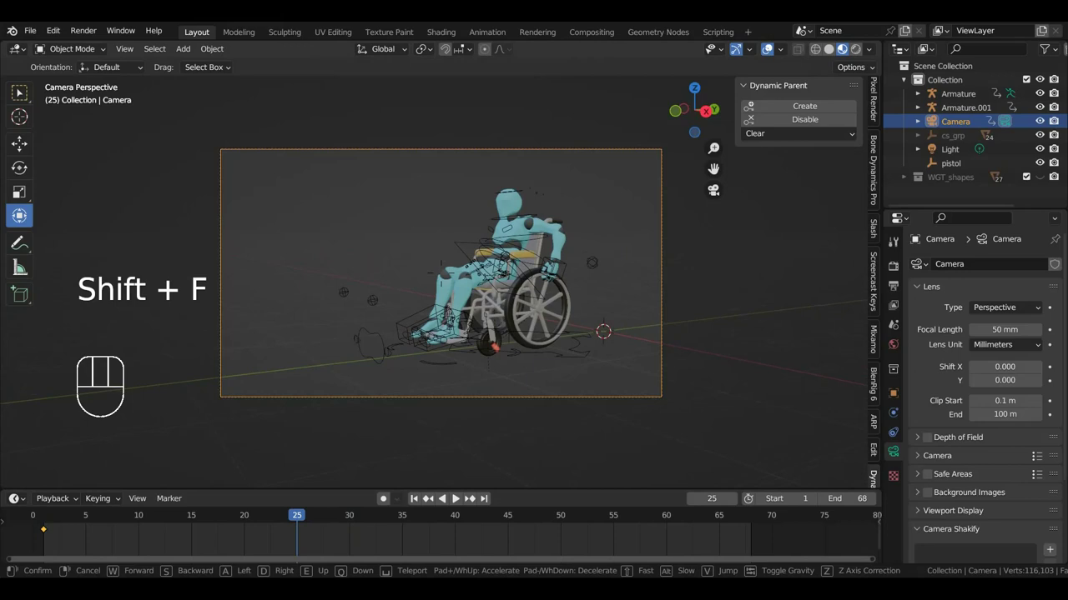
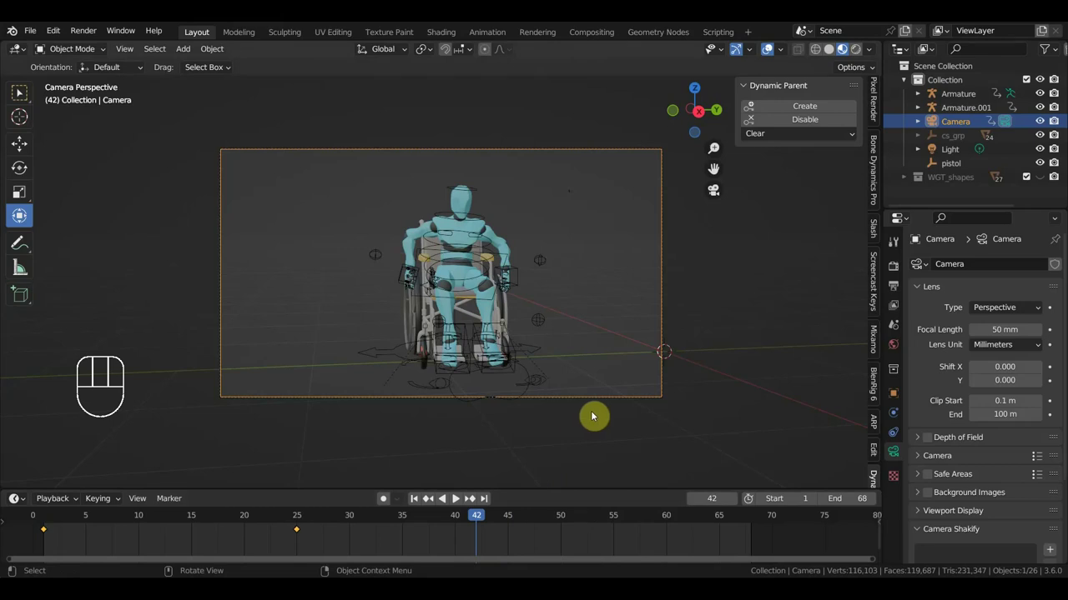
key(shift+f)
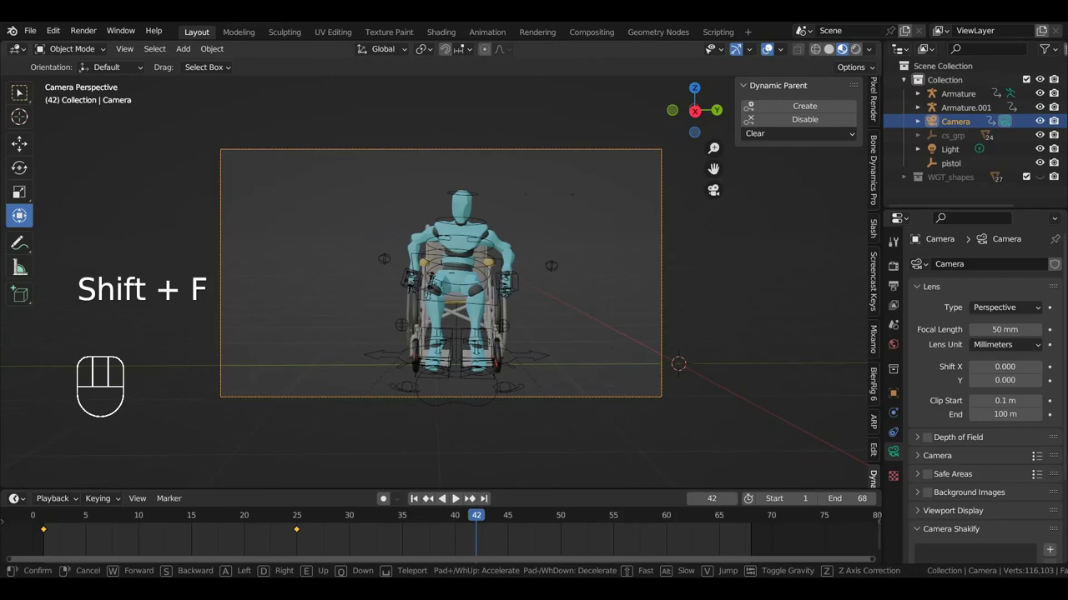
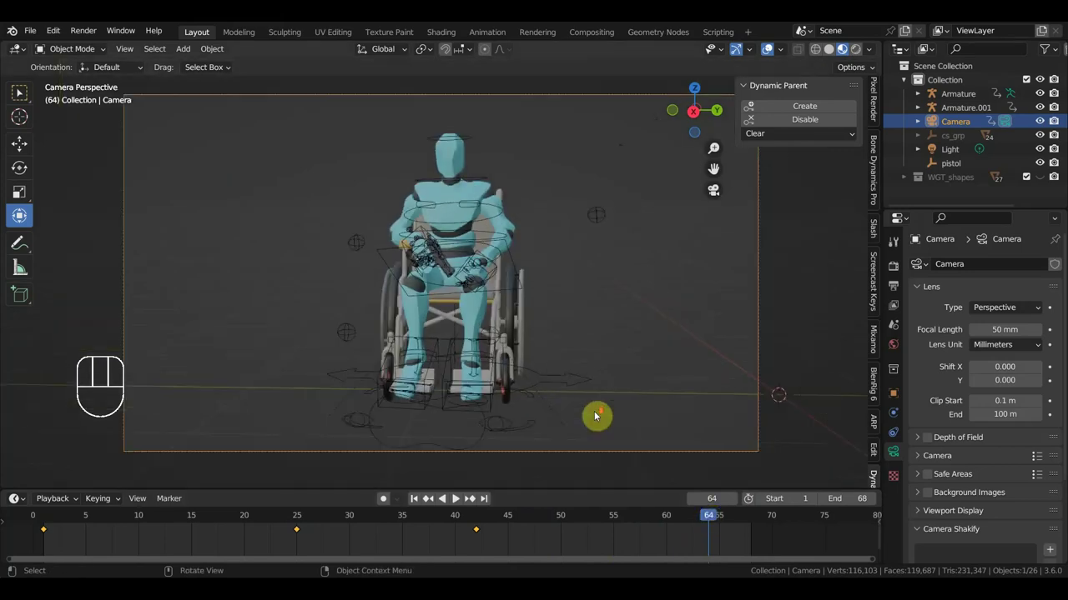
drag(634, 419, 727, 412)
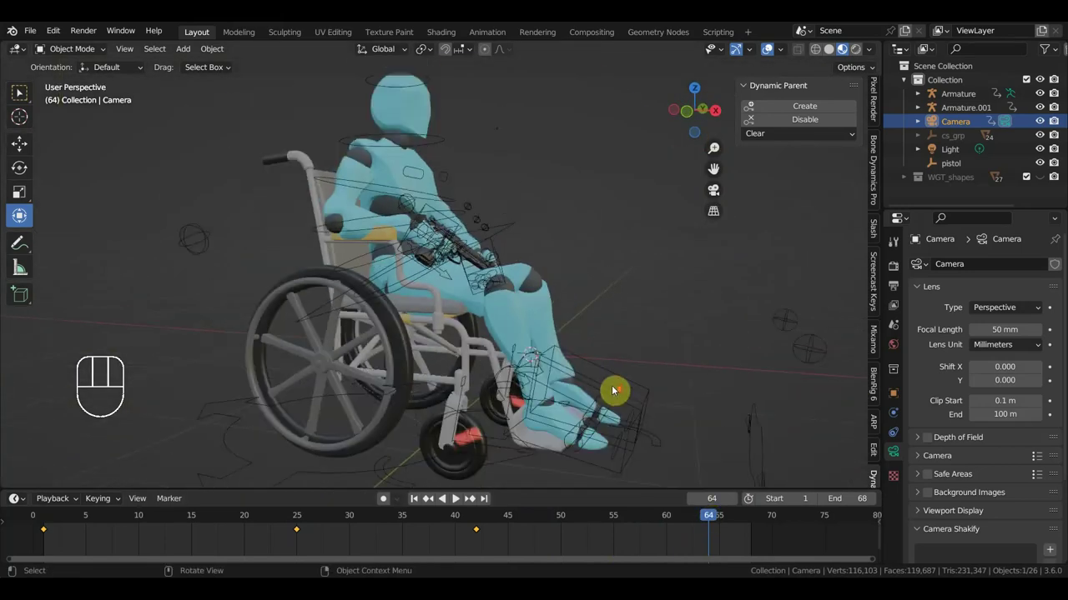
drag(527, 401, 465, 404)
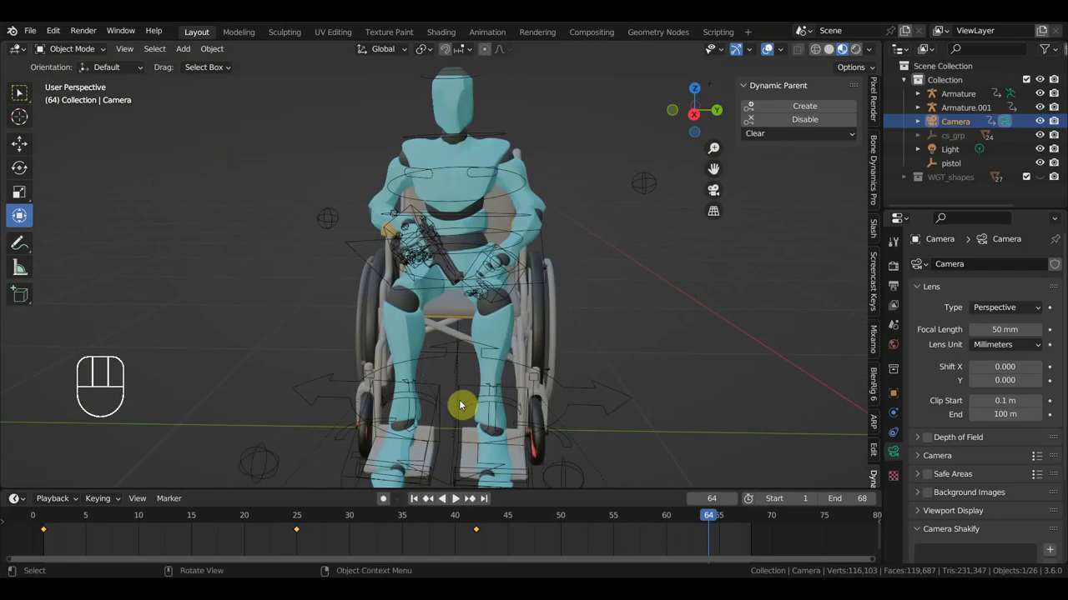
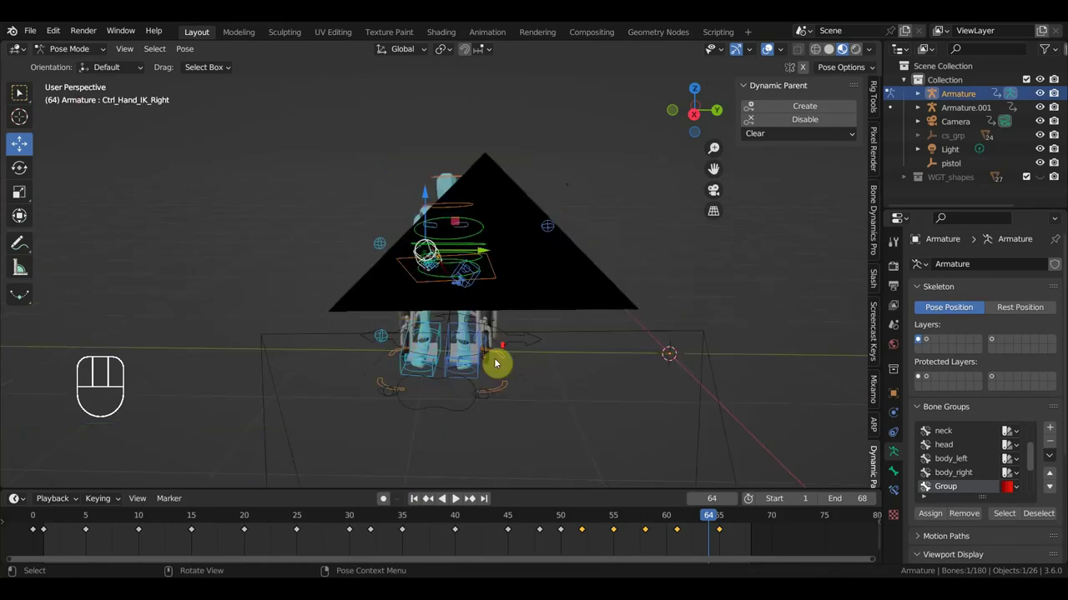
Step: Hide the camera in the Outliner while viewing the posed character
drag(503, 348, 568, 347)
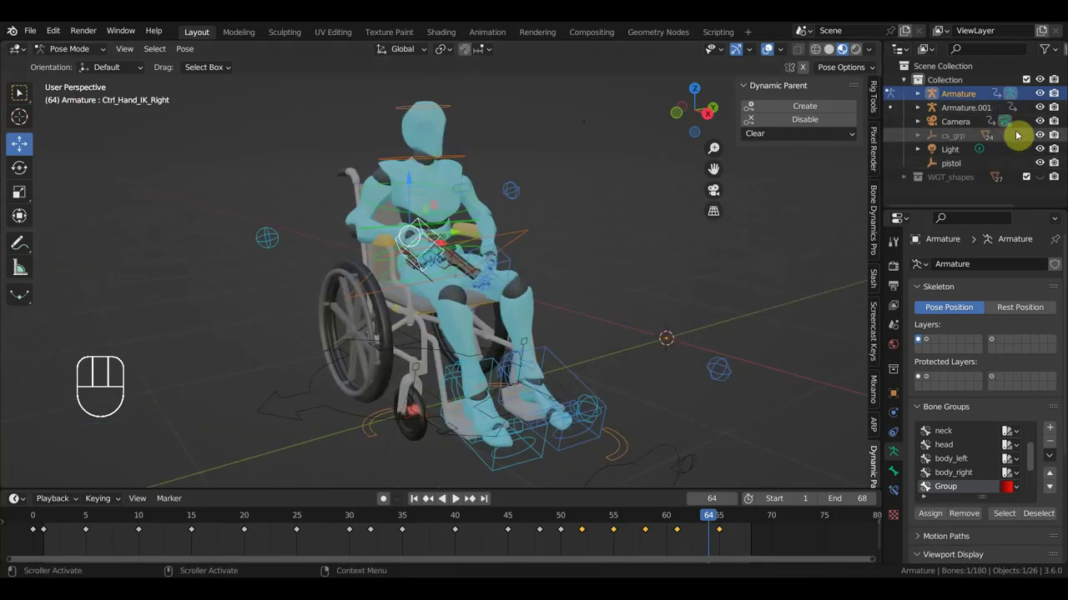
click(1043, 122)
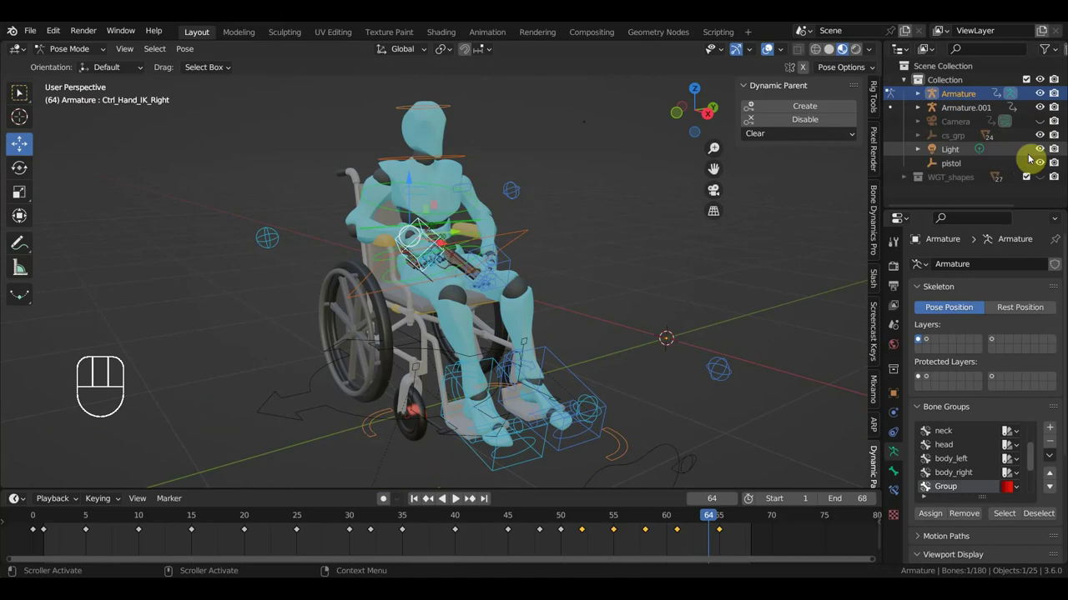
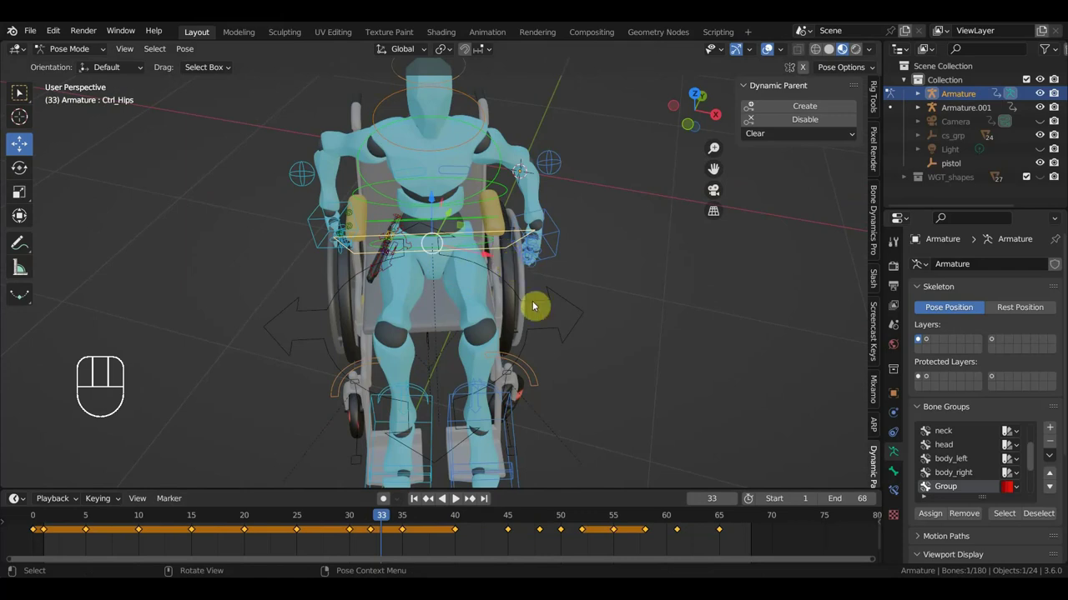
Step: Check the pose from top view and delete stray keyframes in the timeline
key(KP_7)
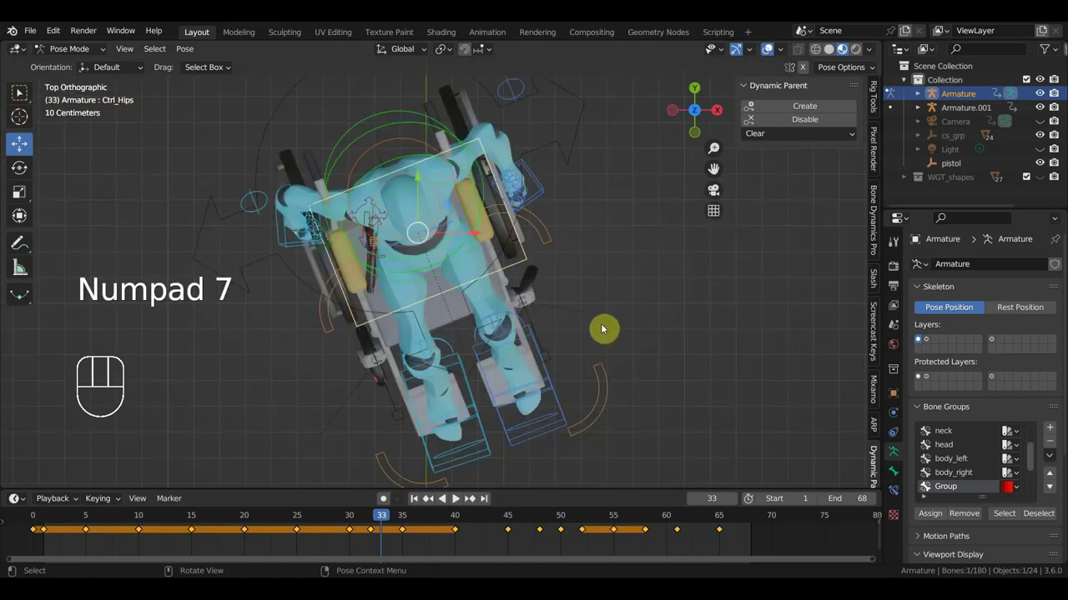
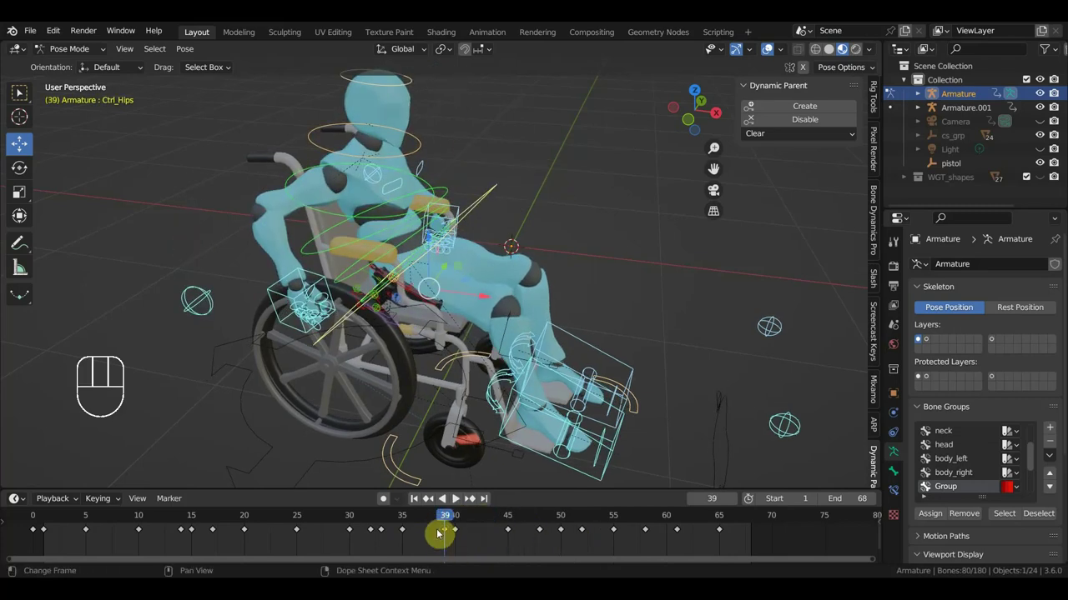
key(Delete)
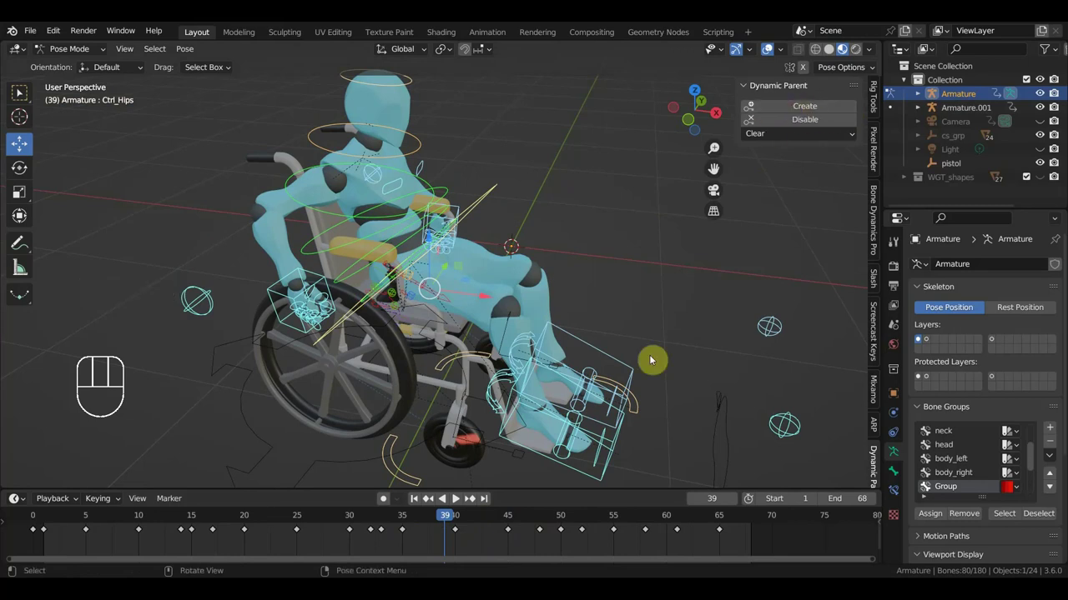
click(381, 526)
key(Delete)
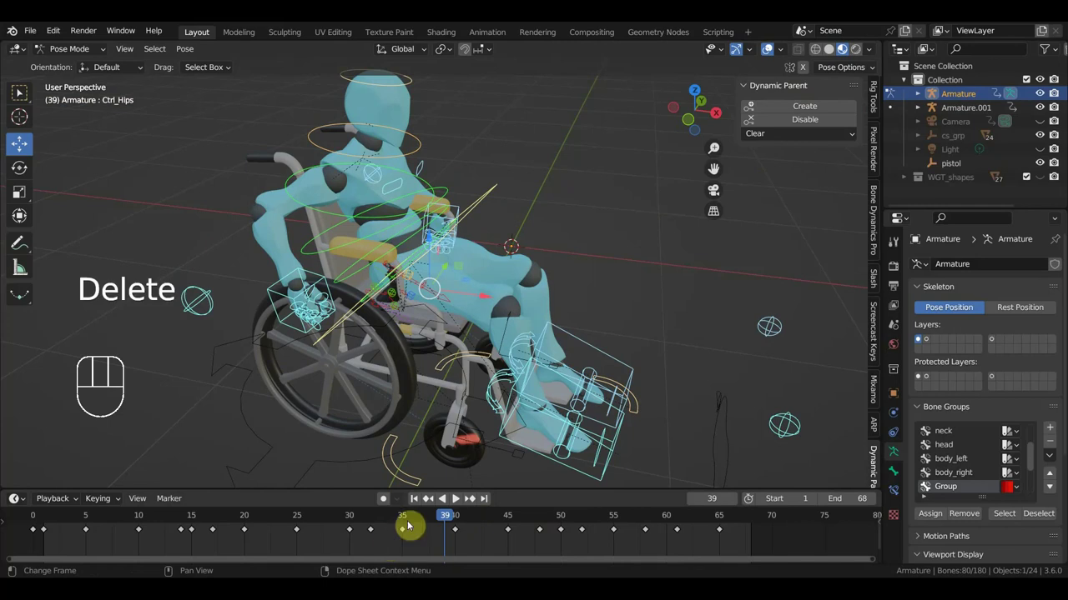
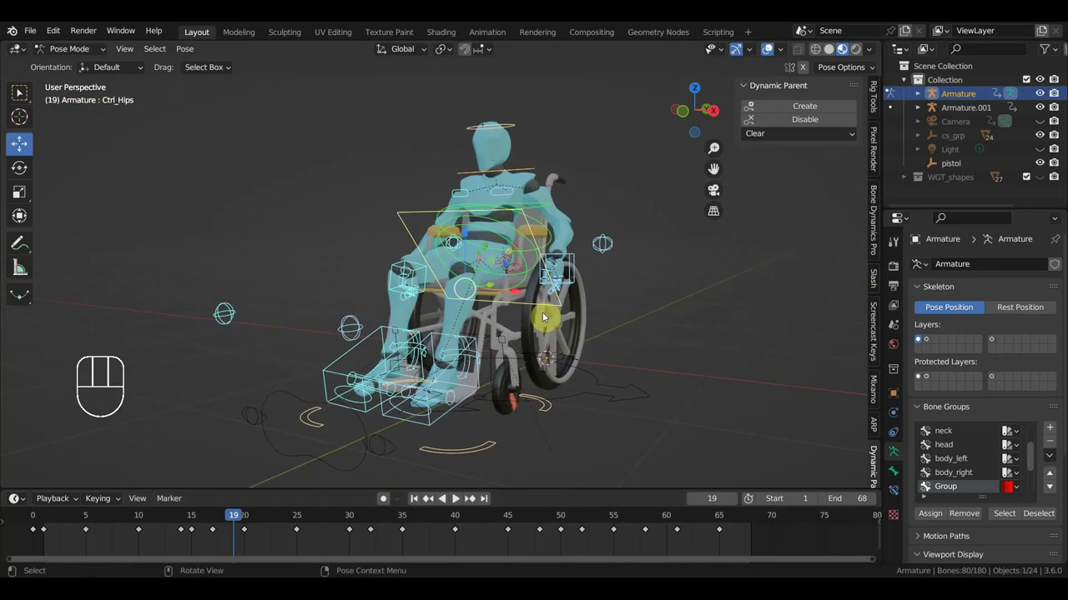
Step: Hide the sidebar and scrub the timeline through to frame 49
key(n)
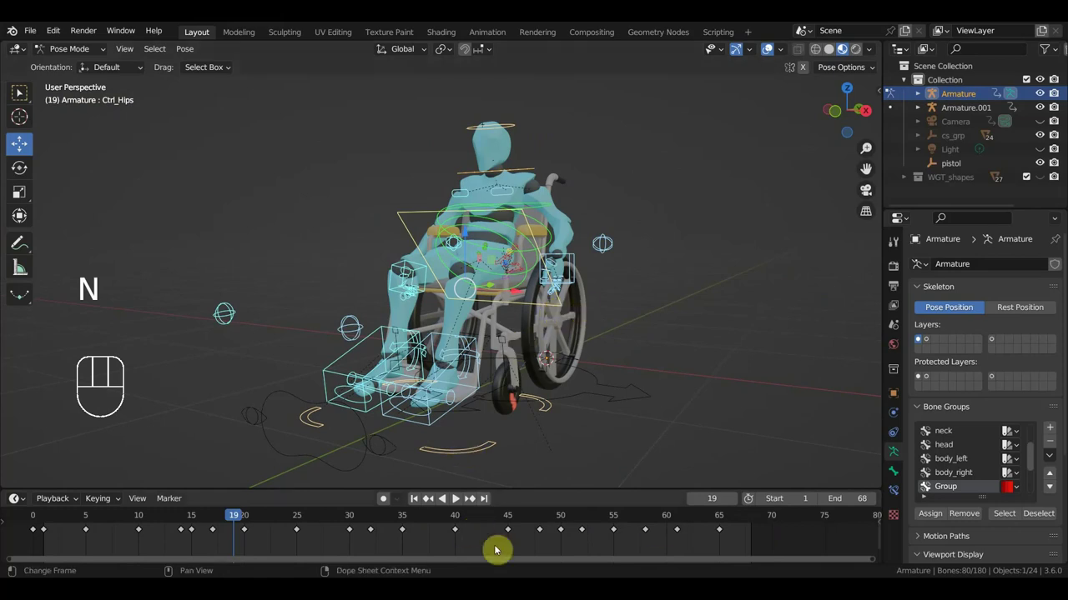
click(657, 522)
drag(633, 519, 601, 480)
drag(680, 401, 521, 406)
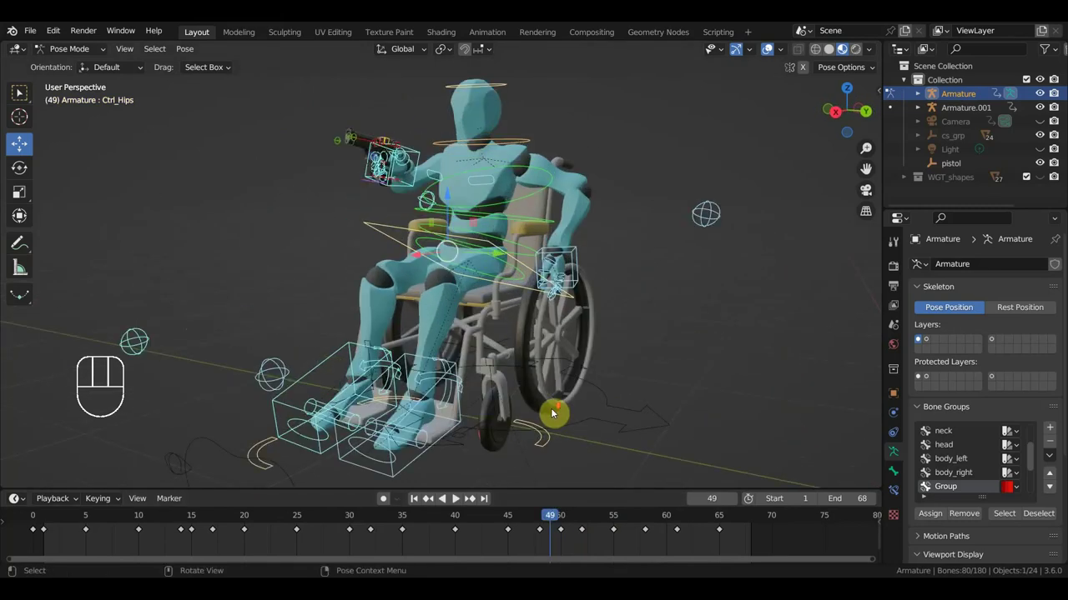